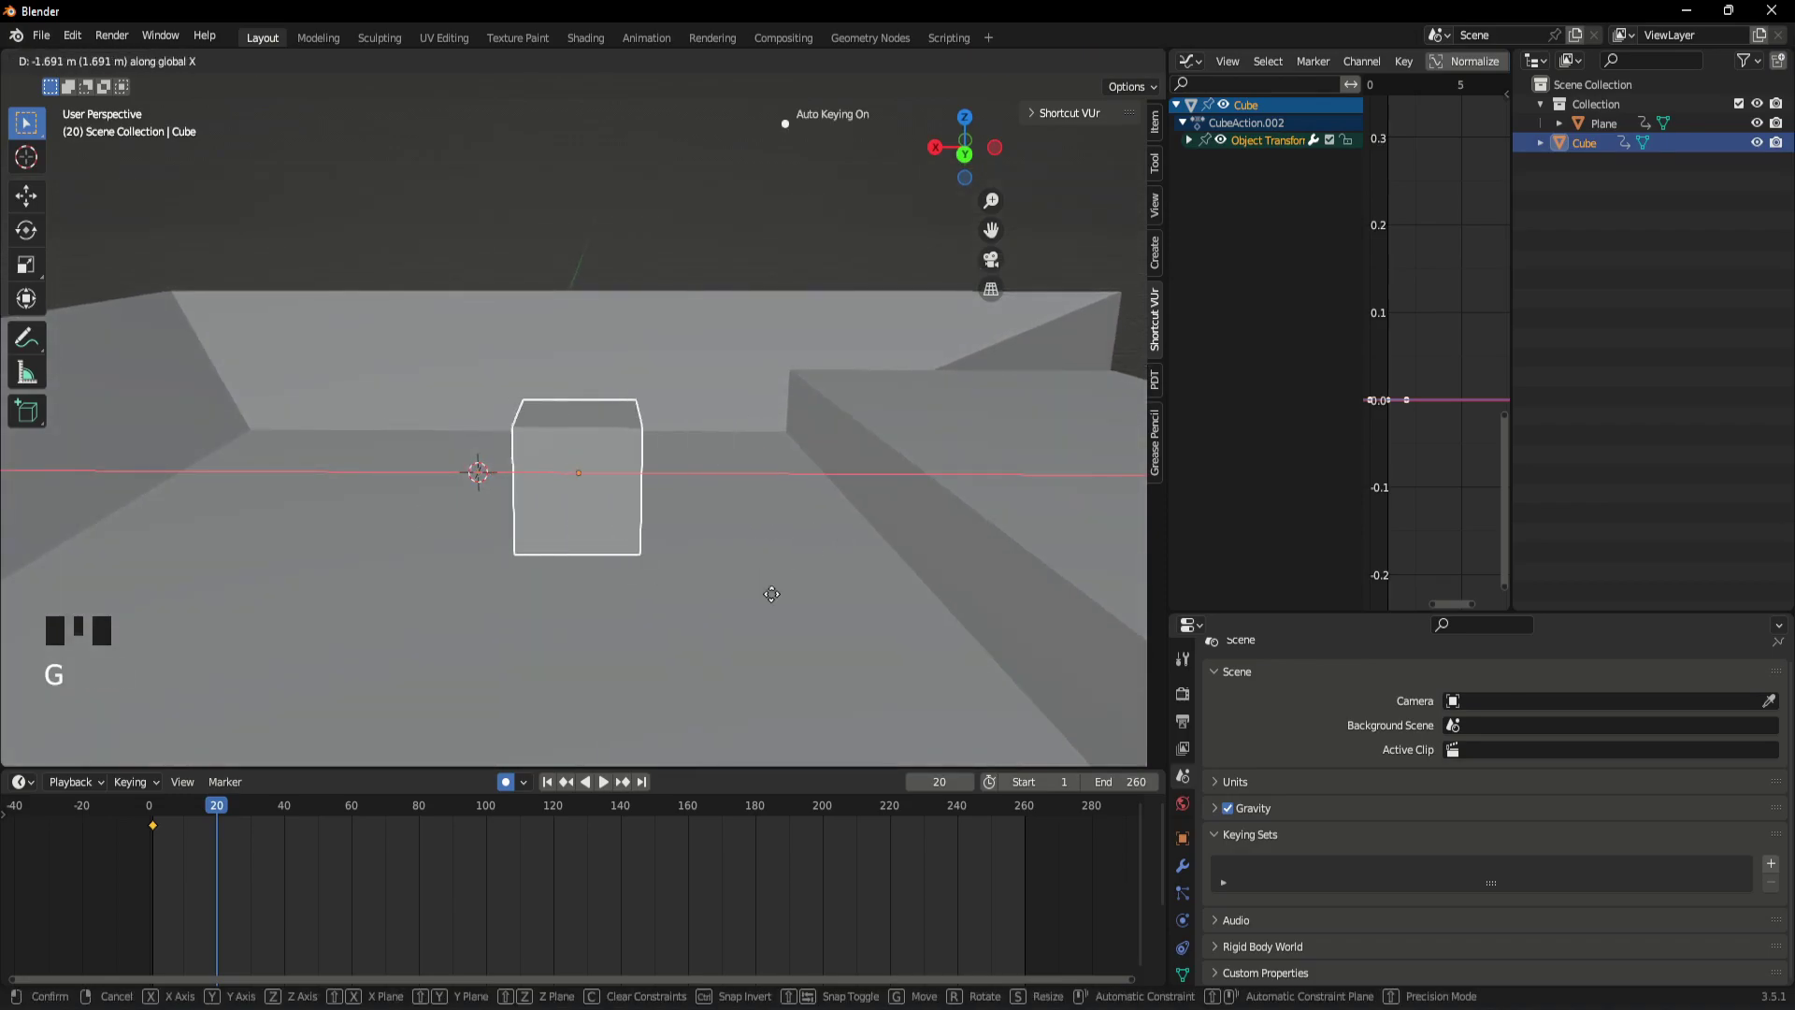
- Slide the cube sideways along X at frame 20 so Auto Keying records the move
scroll("up", 3)
key("g")
scroll("down", 3)
left_click_drag(564, 611, 657, 613)
key("g")
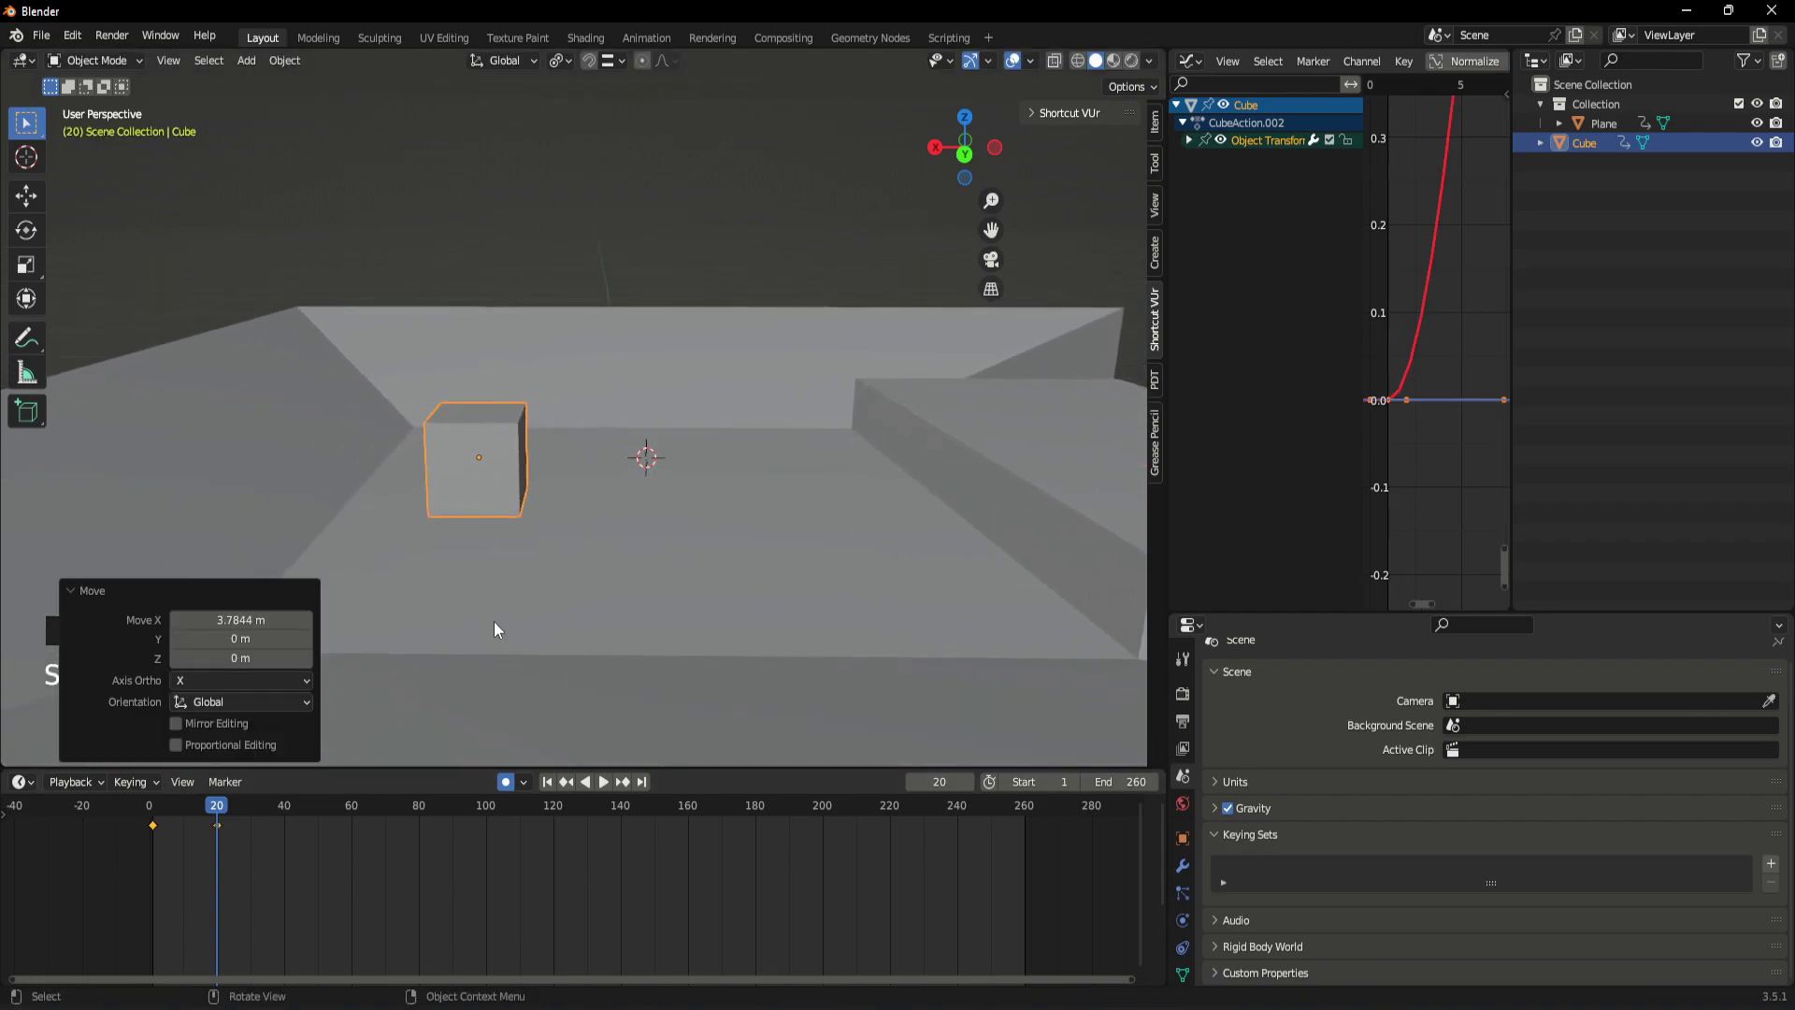
- Play and scrub the timeline to check, settling the playhead at frame 19
left_click_drag(223, 821, 340, 899)
key("space")
key("space")
left_click(227, 834)
key("Delete")
left_click_drag(210, 818, 515, 790)
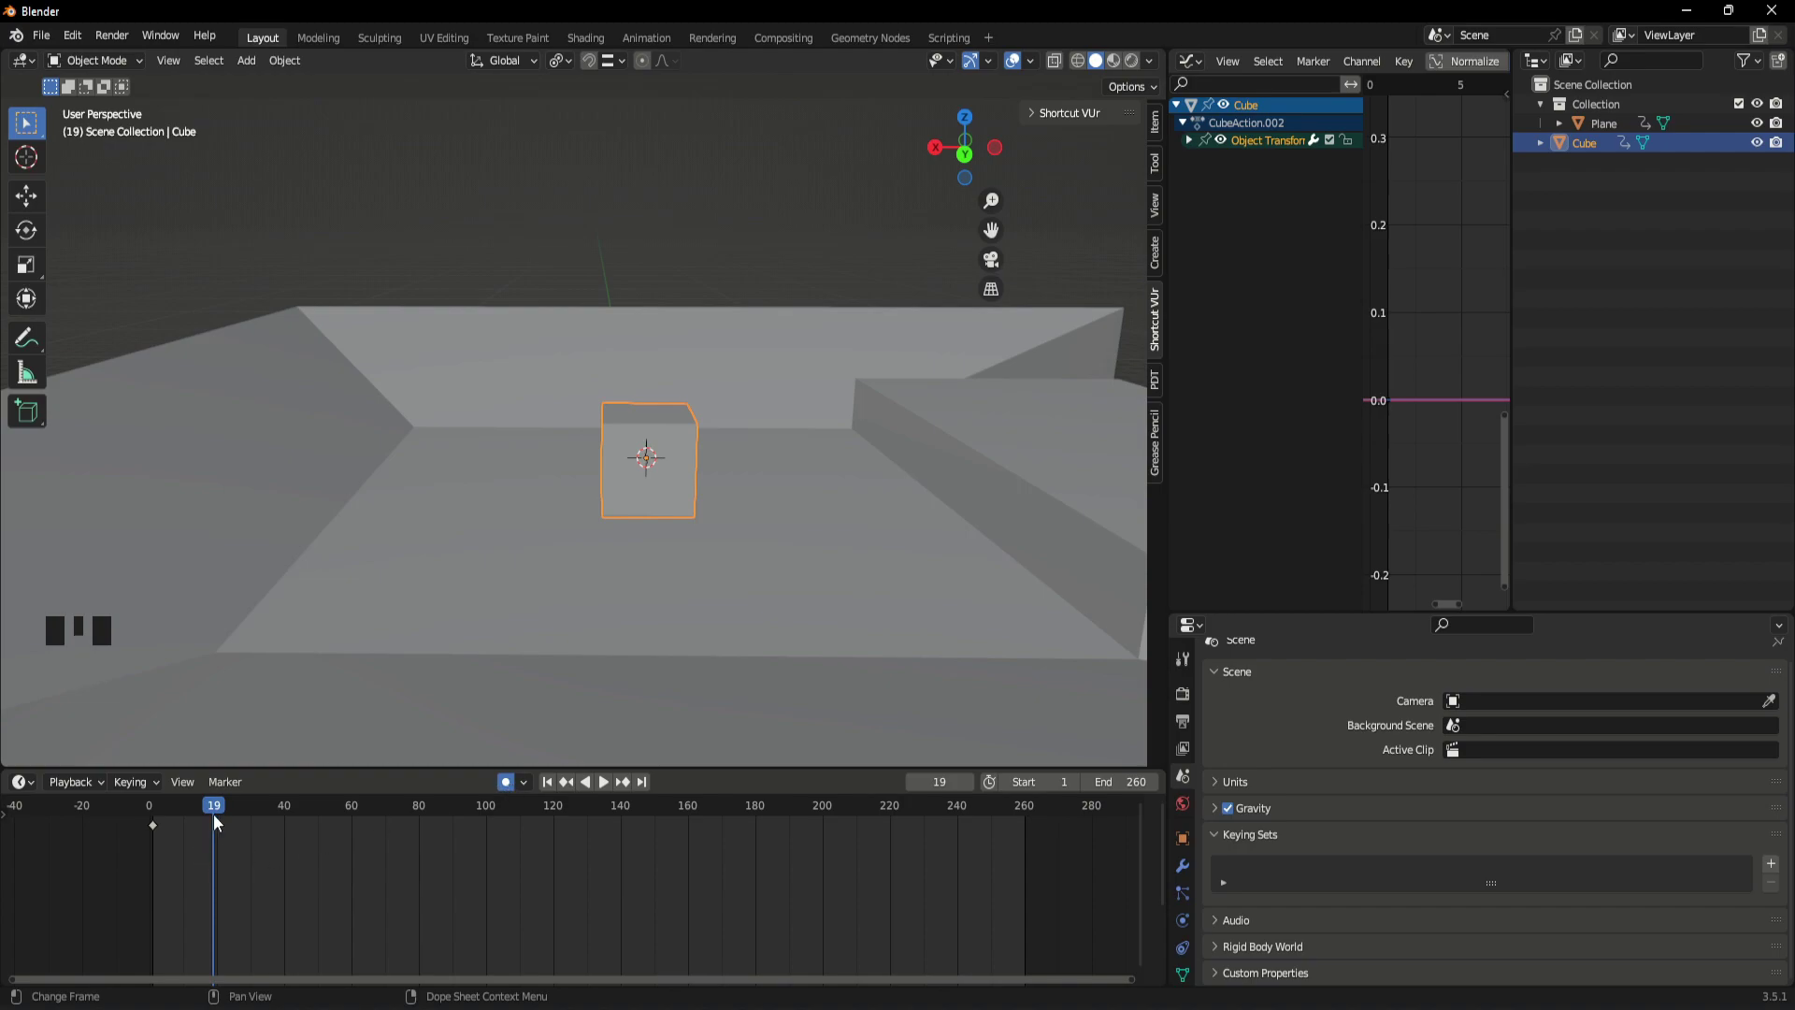
- Adjust the cube's position and insert location keyframes with I at frame 19
key("g")
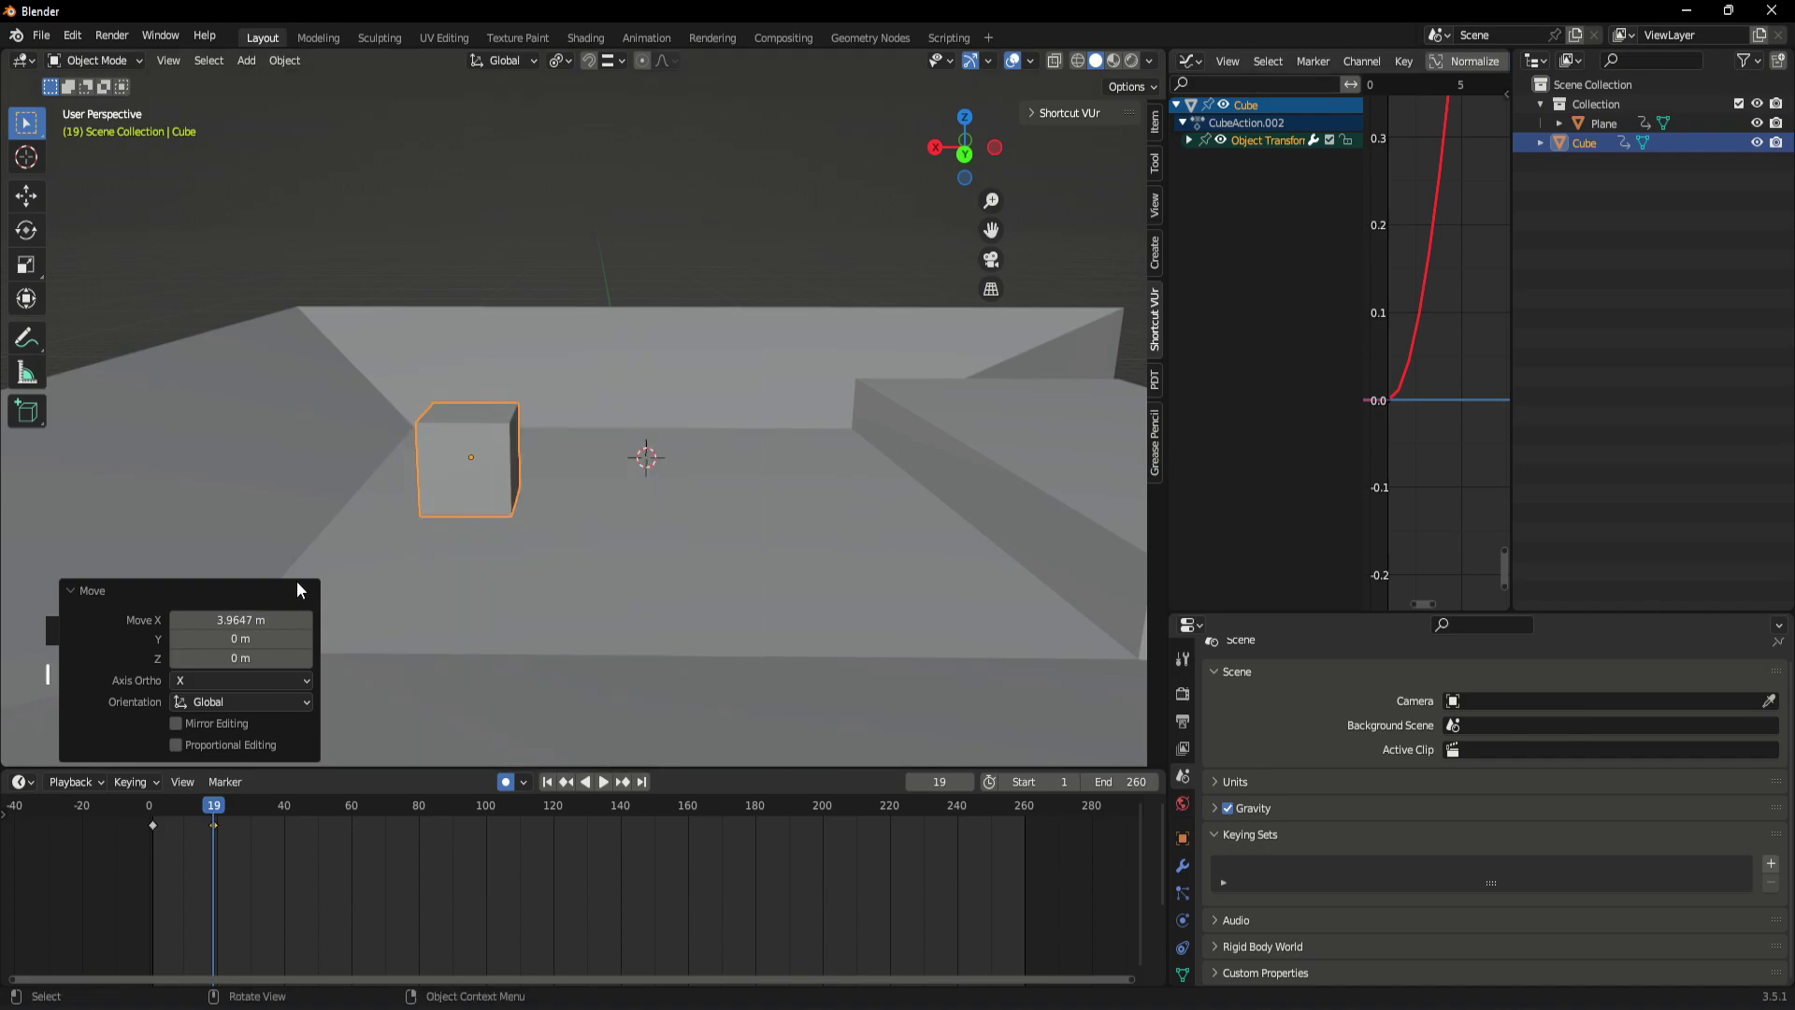
left_click(287, 480)
left_click(484, 478)
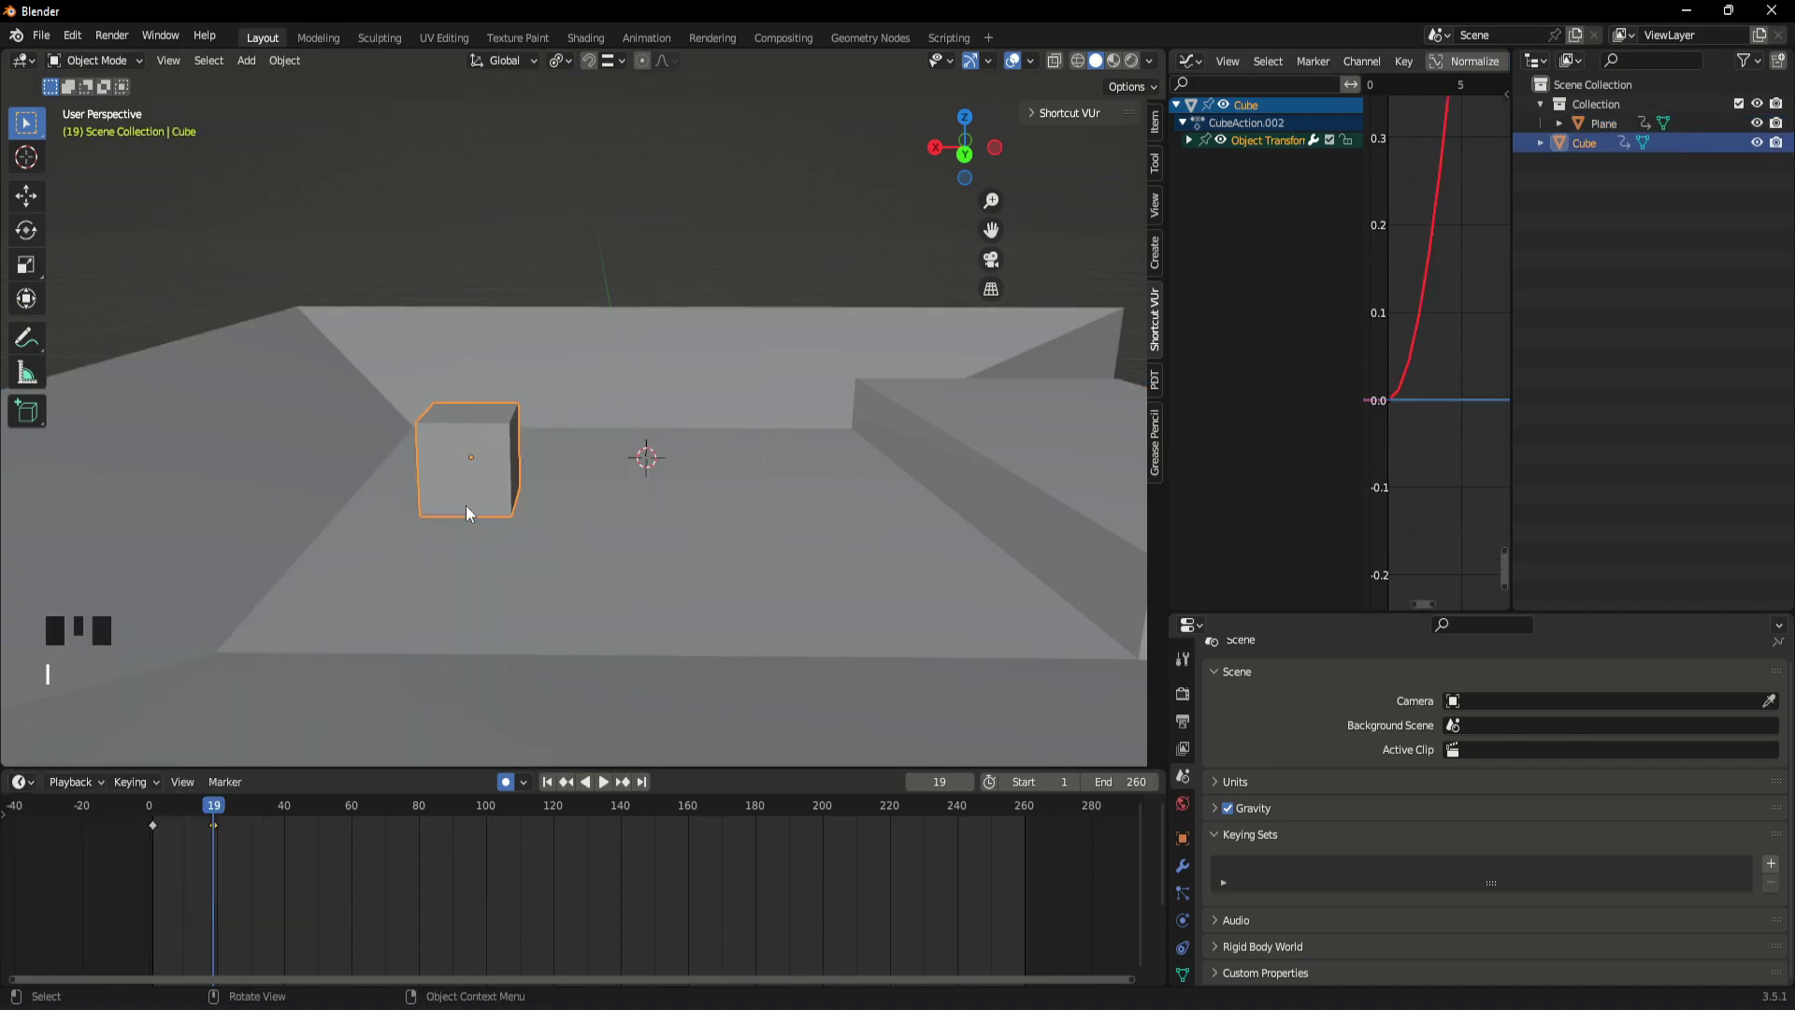
key("i")
key("i")
left_click(573, 224)
left_click(438, 503)
key("i")
- Scrub through the slide and return the playhead to frame 1
left_click_drag(491, 448, 222, 807)
left_click_drag(222, 808, 187, 839)
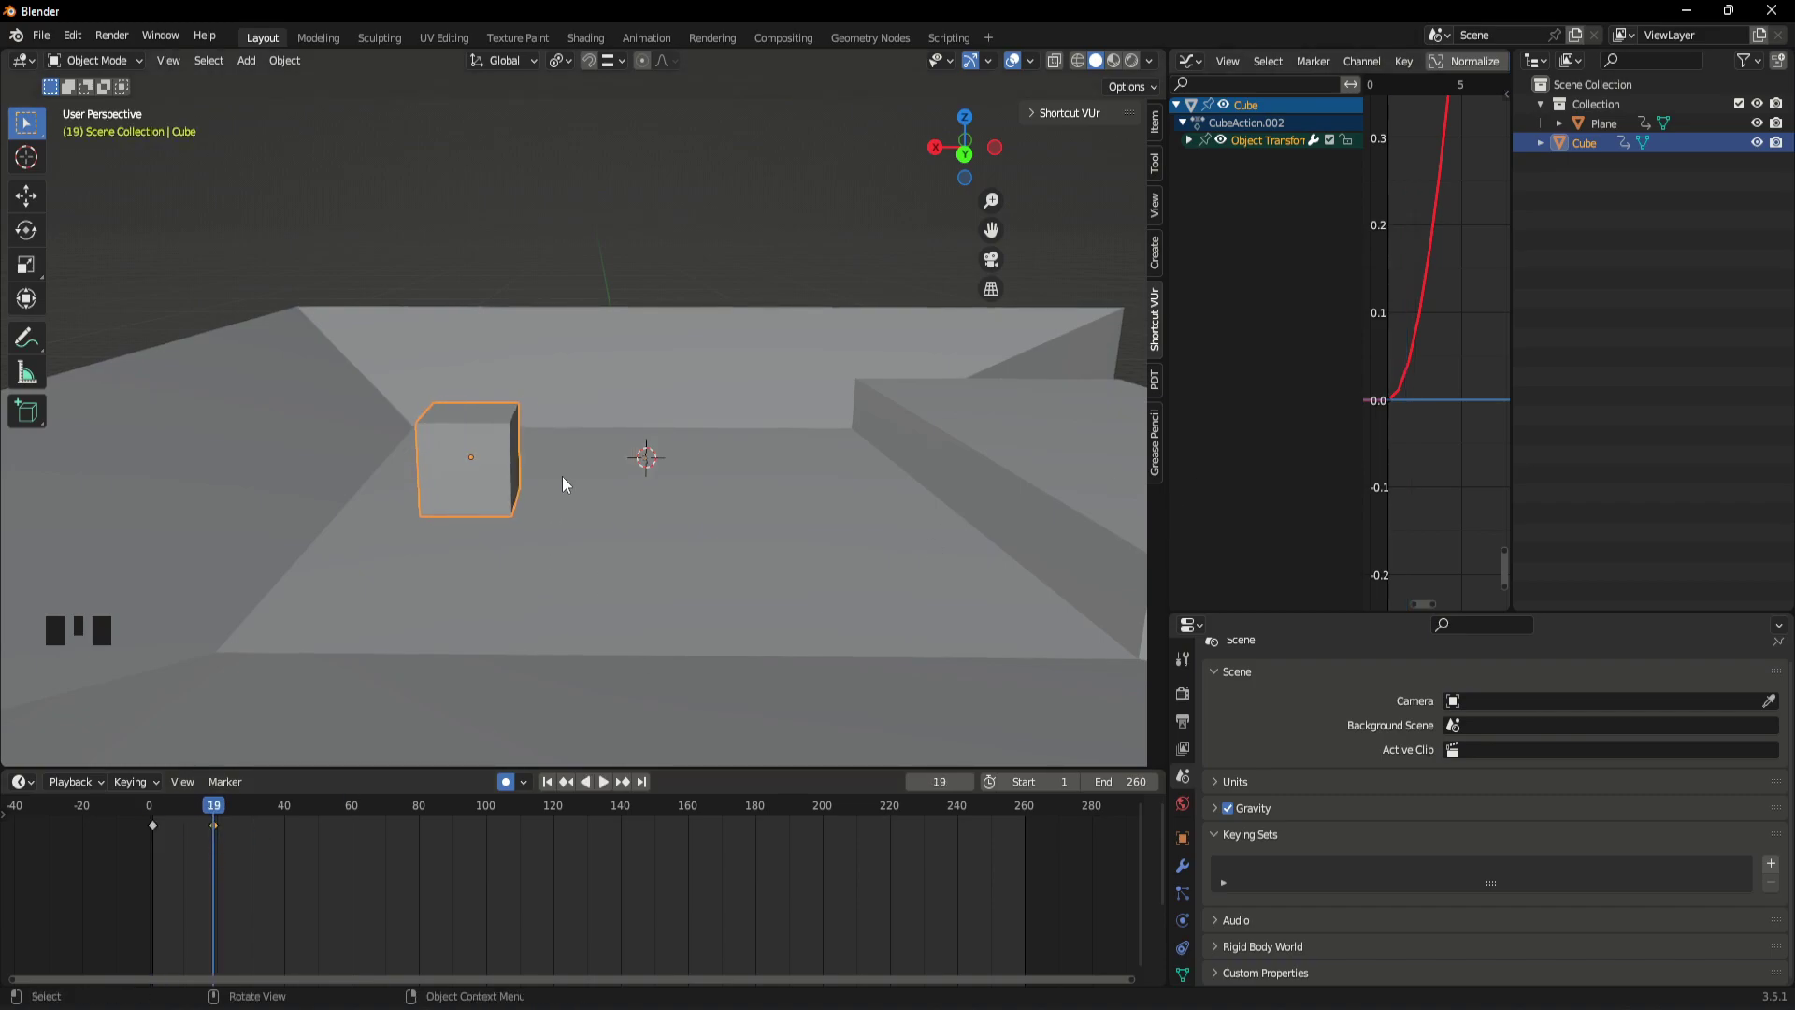
left_click(679, 257)
left_click_drag(212, 809, 677, 455)
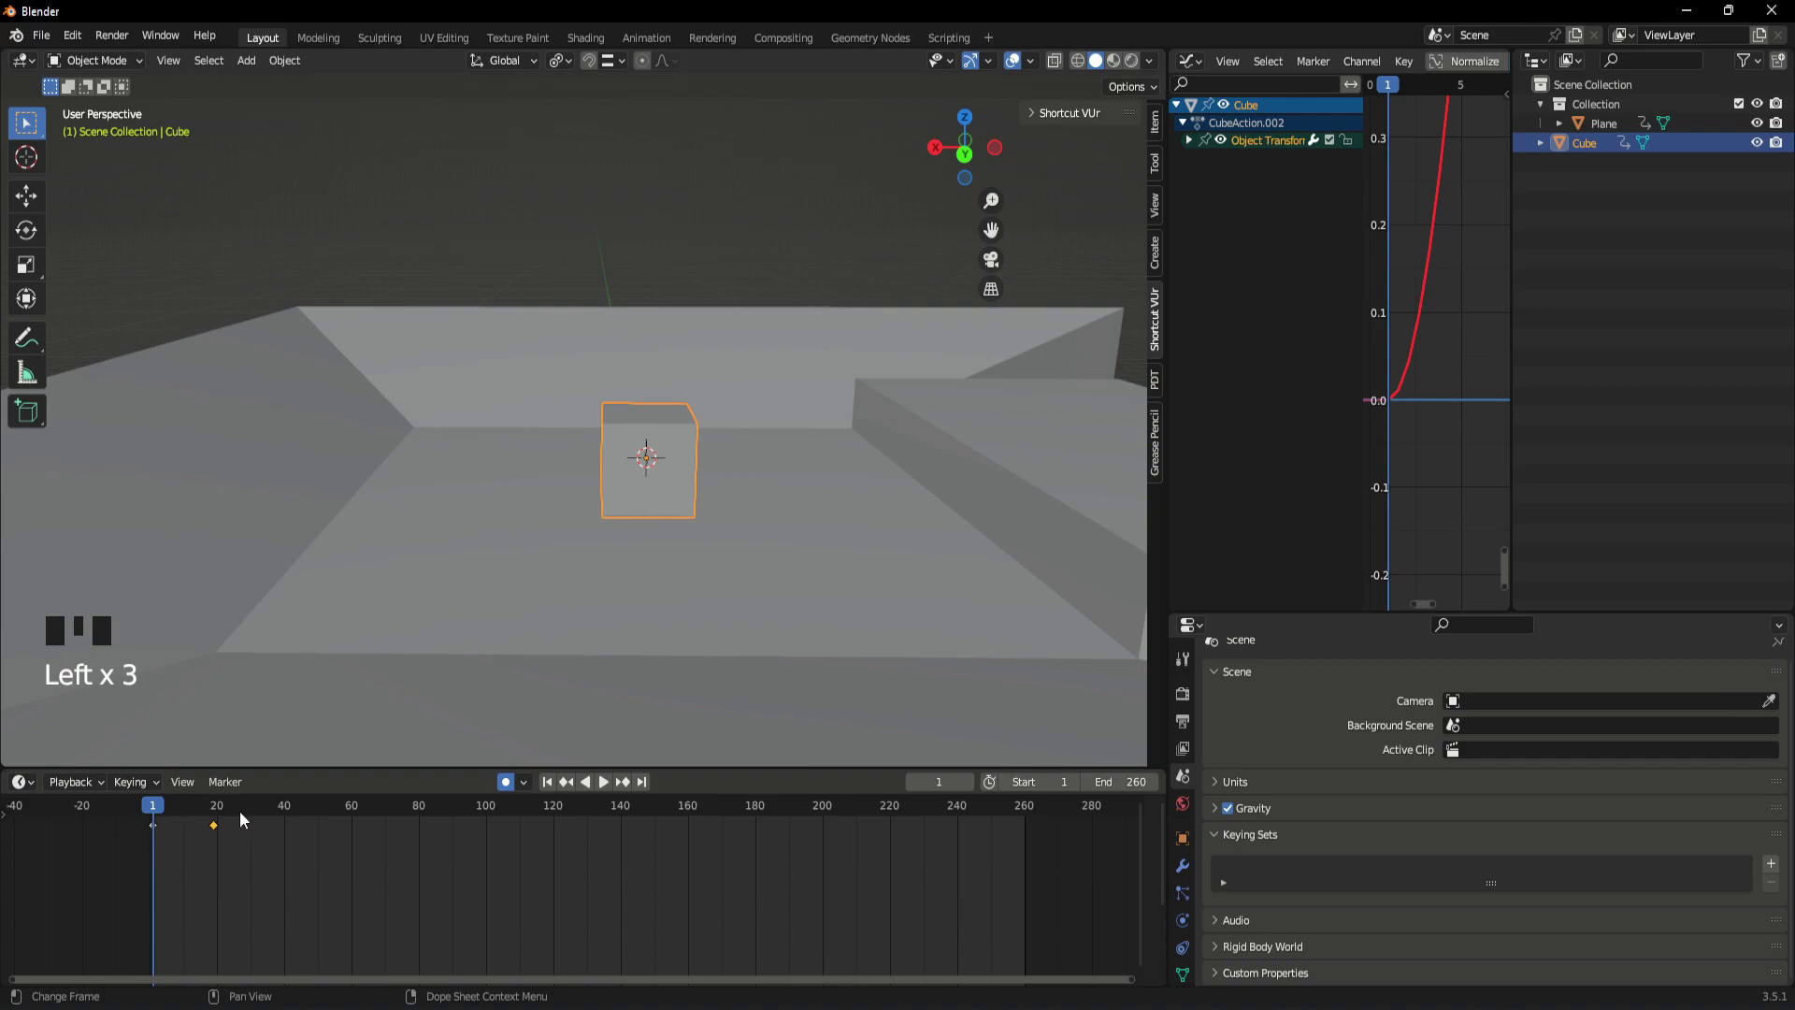
- Undo the stray keyframe deletion and play back the cube's slide
key("Delete")
key("ctrl+z")
left_click(228, 833)
left_click(672, 491)
left_click_drag(707, 541, 193, 812)
key("space")
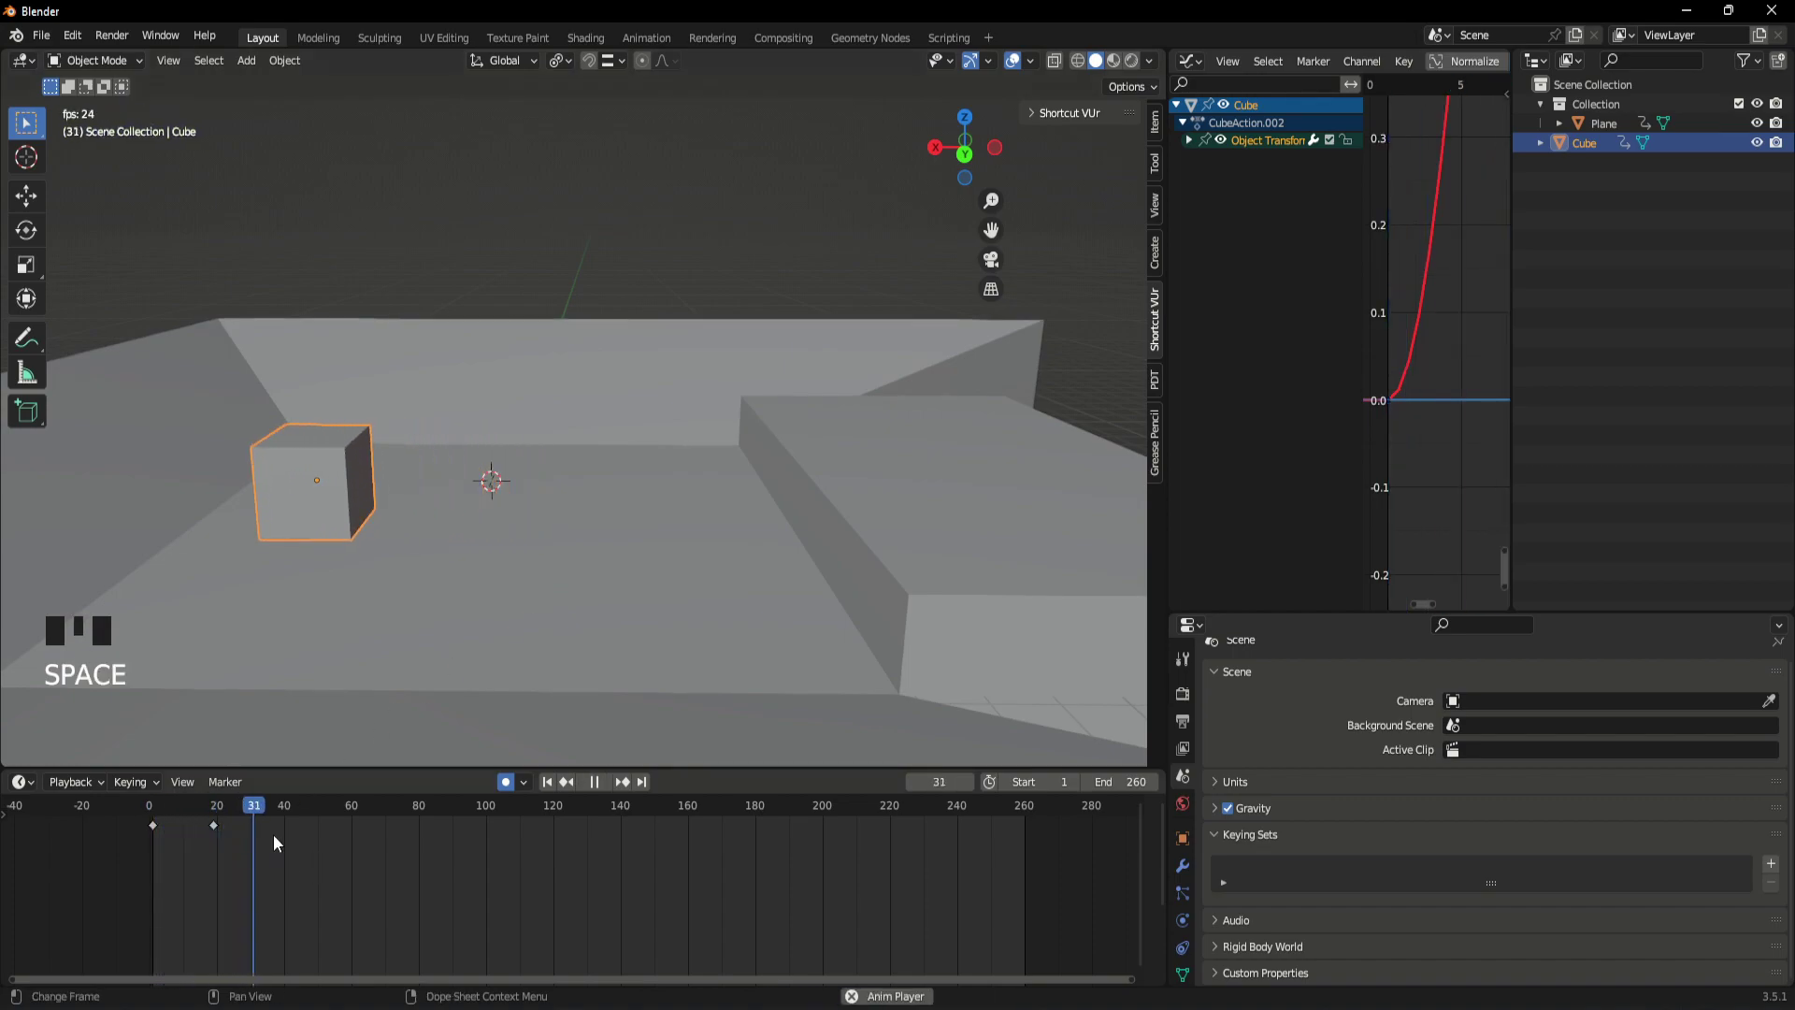
key("space")
- Key the cube back at its start near frame 40, scrubbing and playing to verify
left_click(278, 816)
key("g")
left_click_drag(280, 810, 157, 842)
key("space")
key("space")
left_click_drag(281, 816, 164, 837)
key("space")
key("space")
left_click_drag(286, 812, 252, 850)
- Set the cube's keyframes to Linear interpolation for constant-rate motion
key("a")
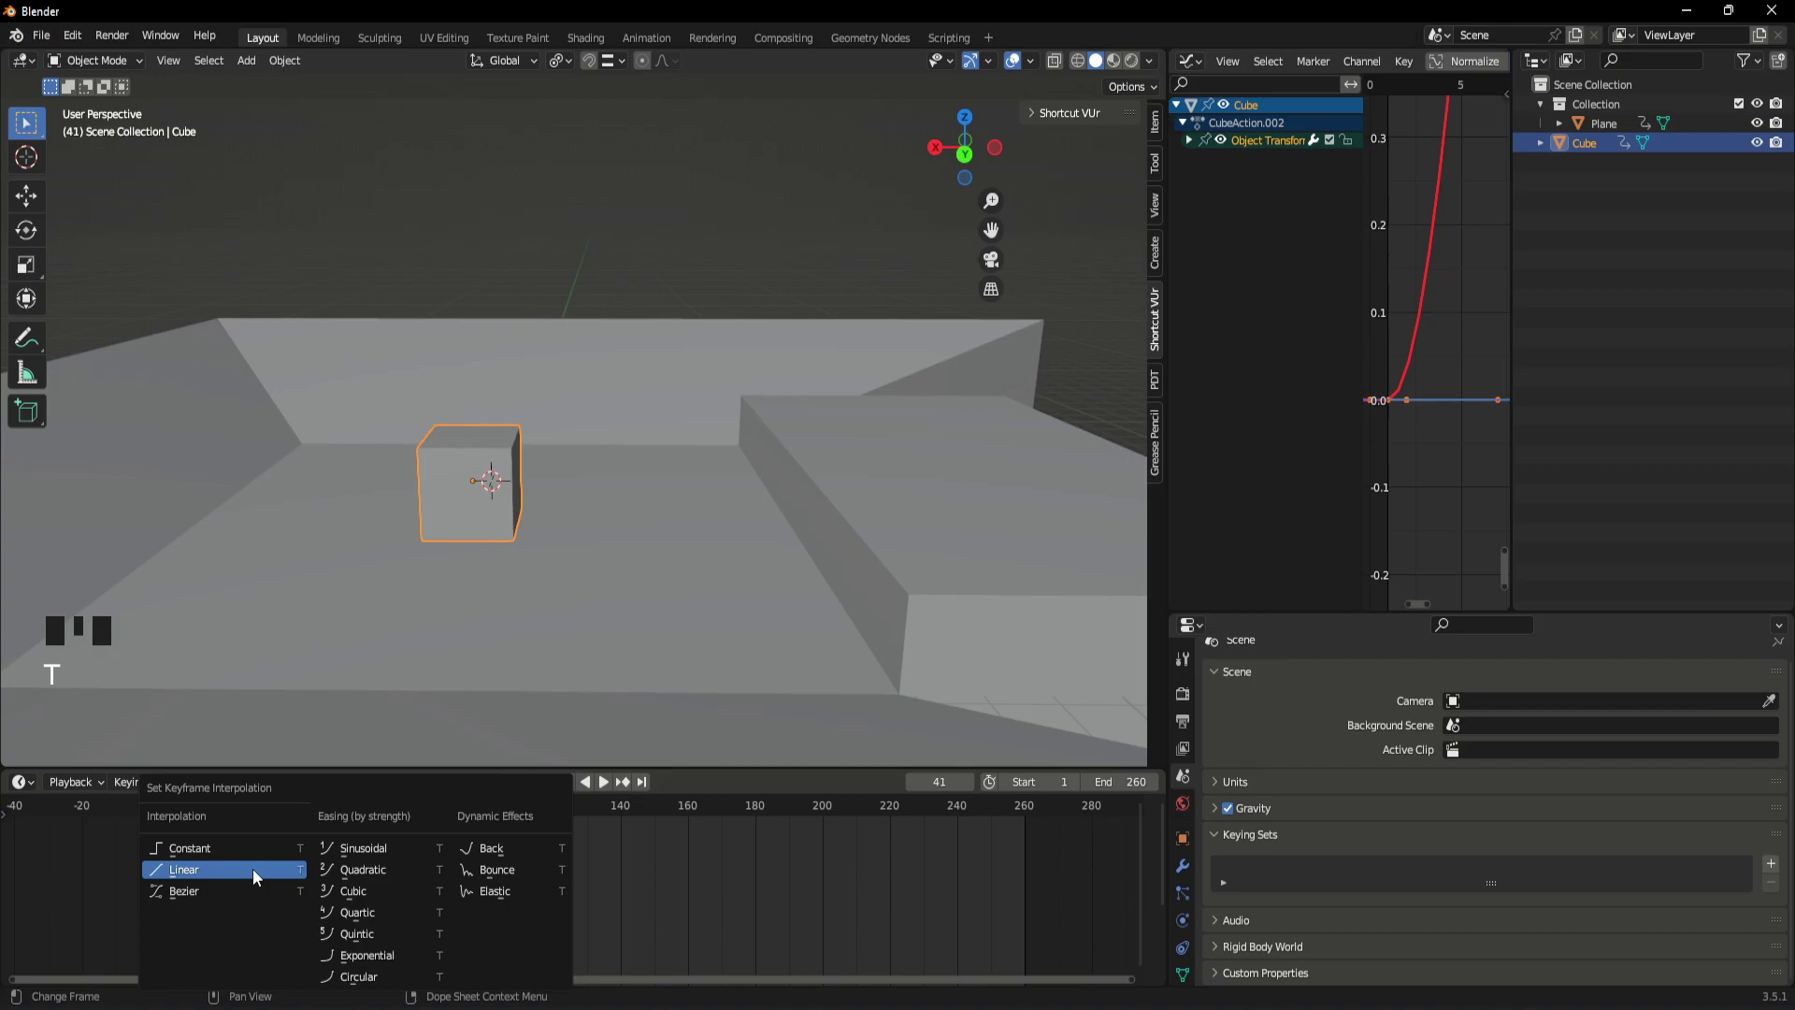
left_click(347, 859)
left_click_drag(300, 817, 262, 867)
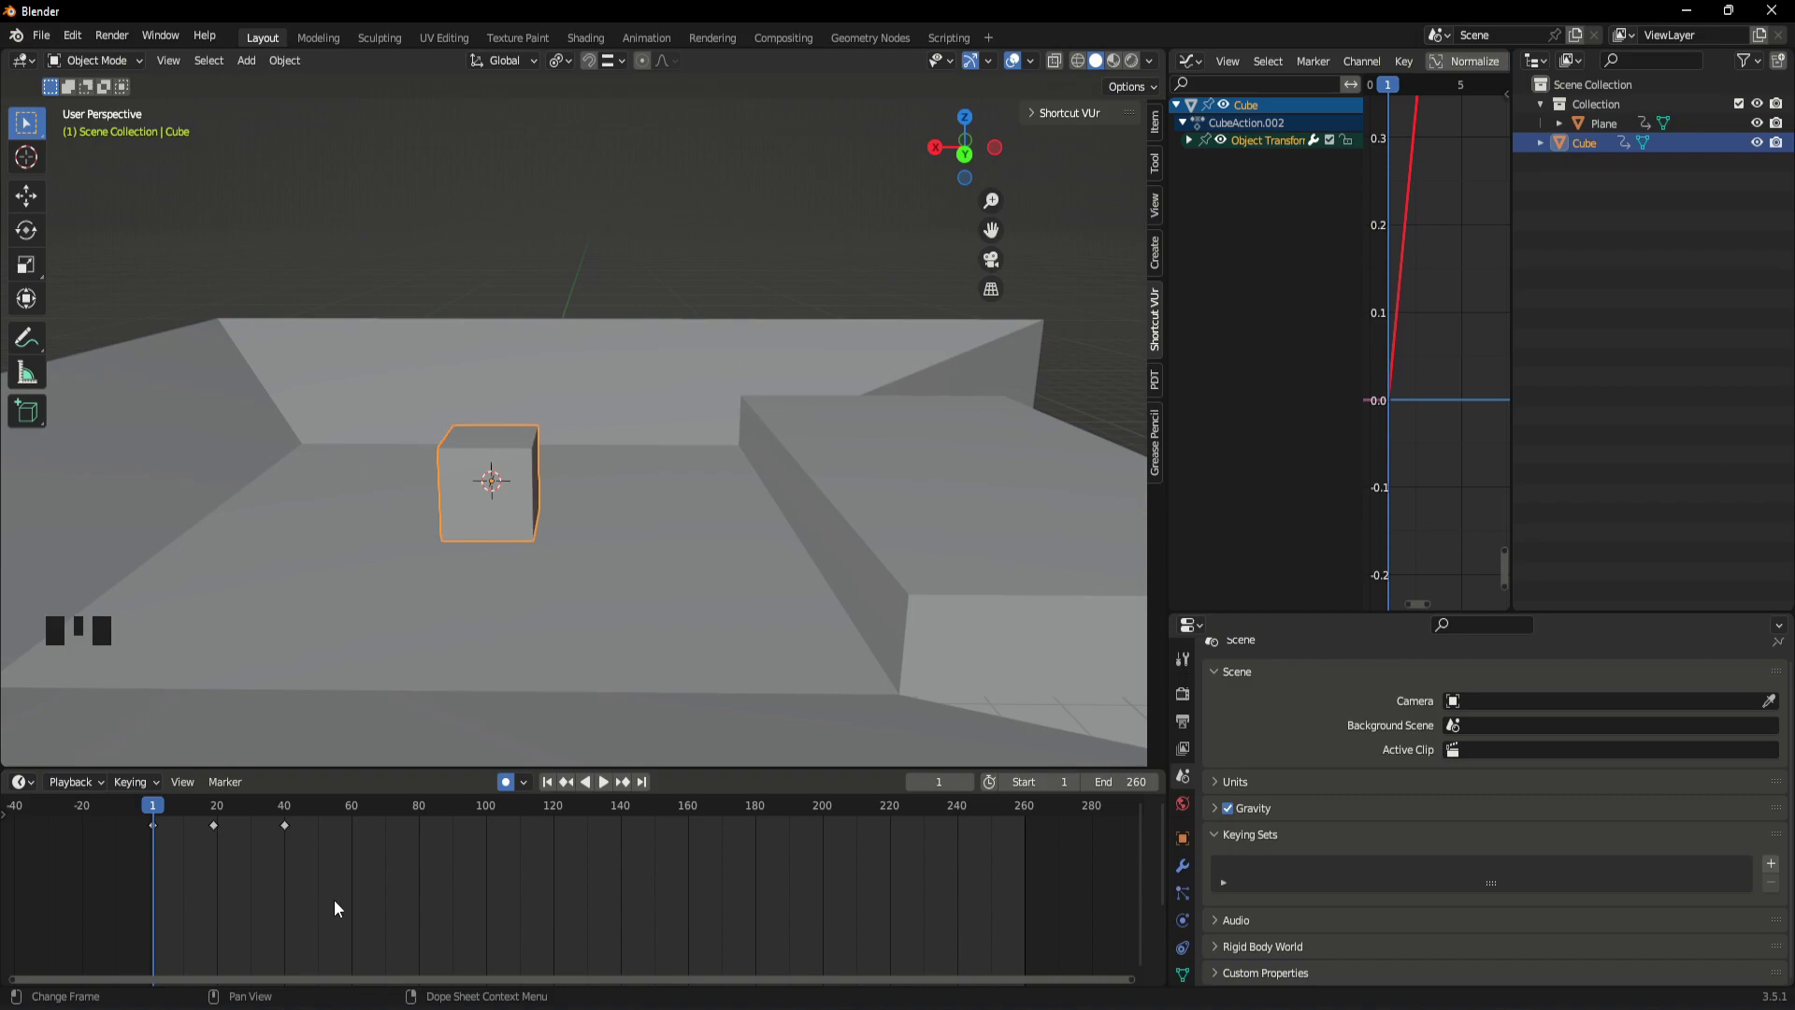
- Play and stop the sliding animation a couple of times, scrubbing between runs
key("space")
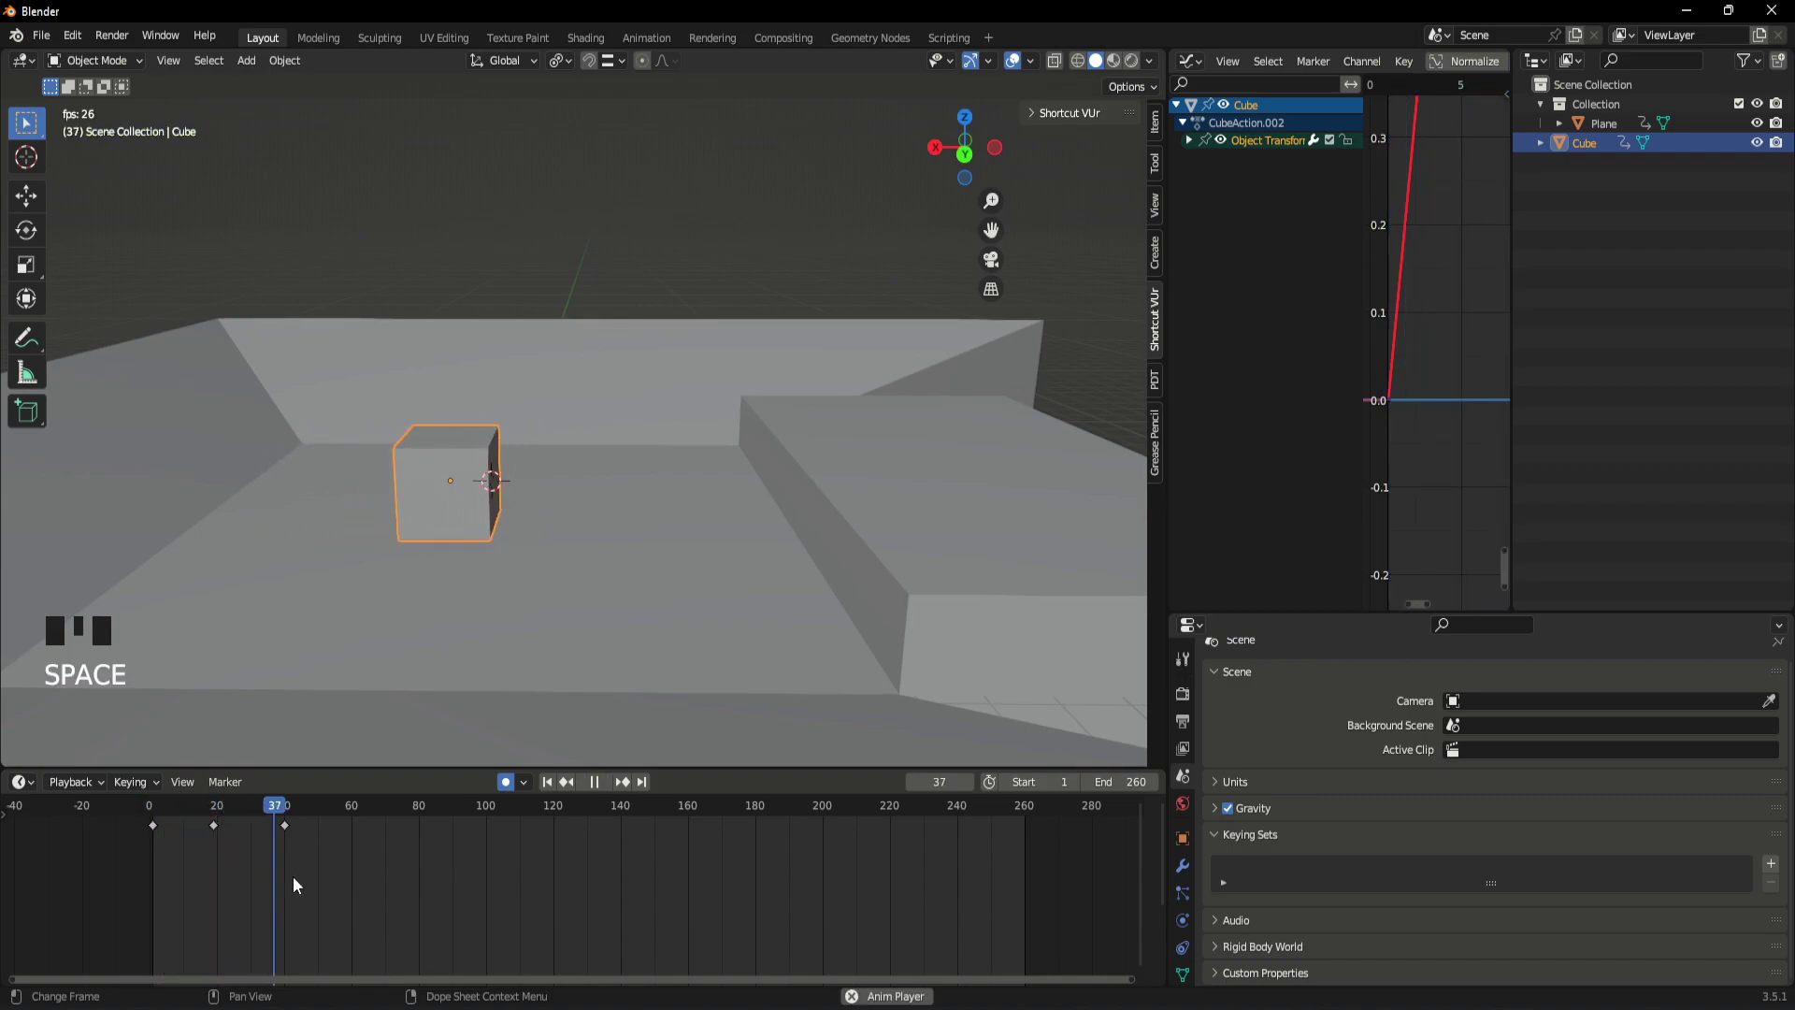
key("space")
left_click_drag(301, 813, 173, 850)
key("space")
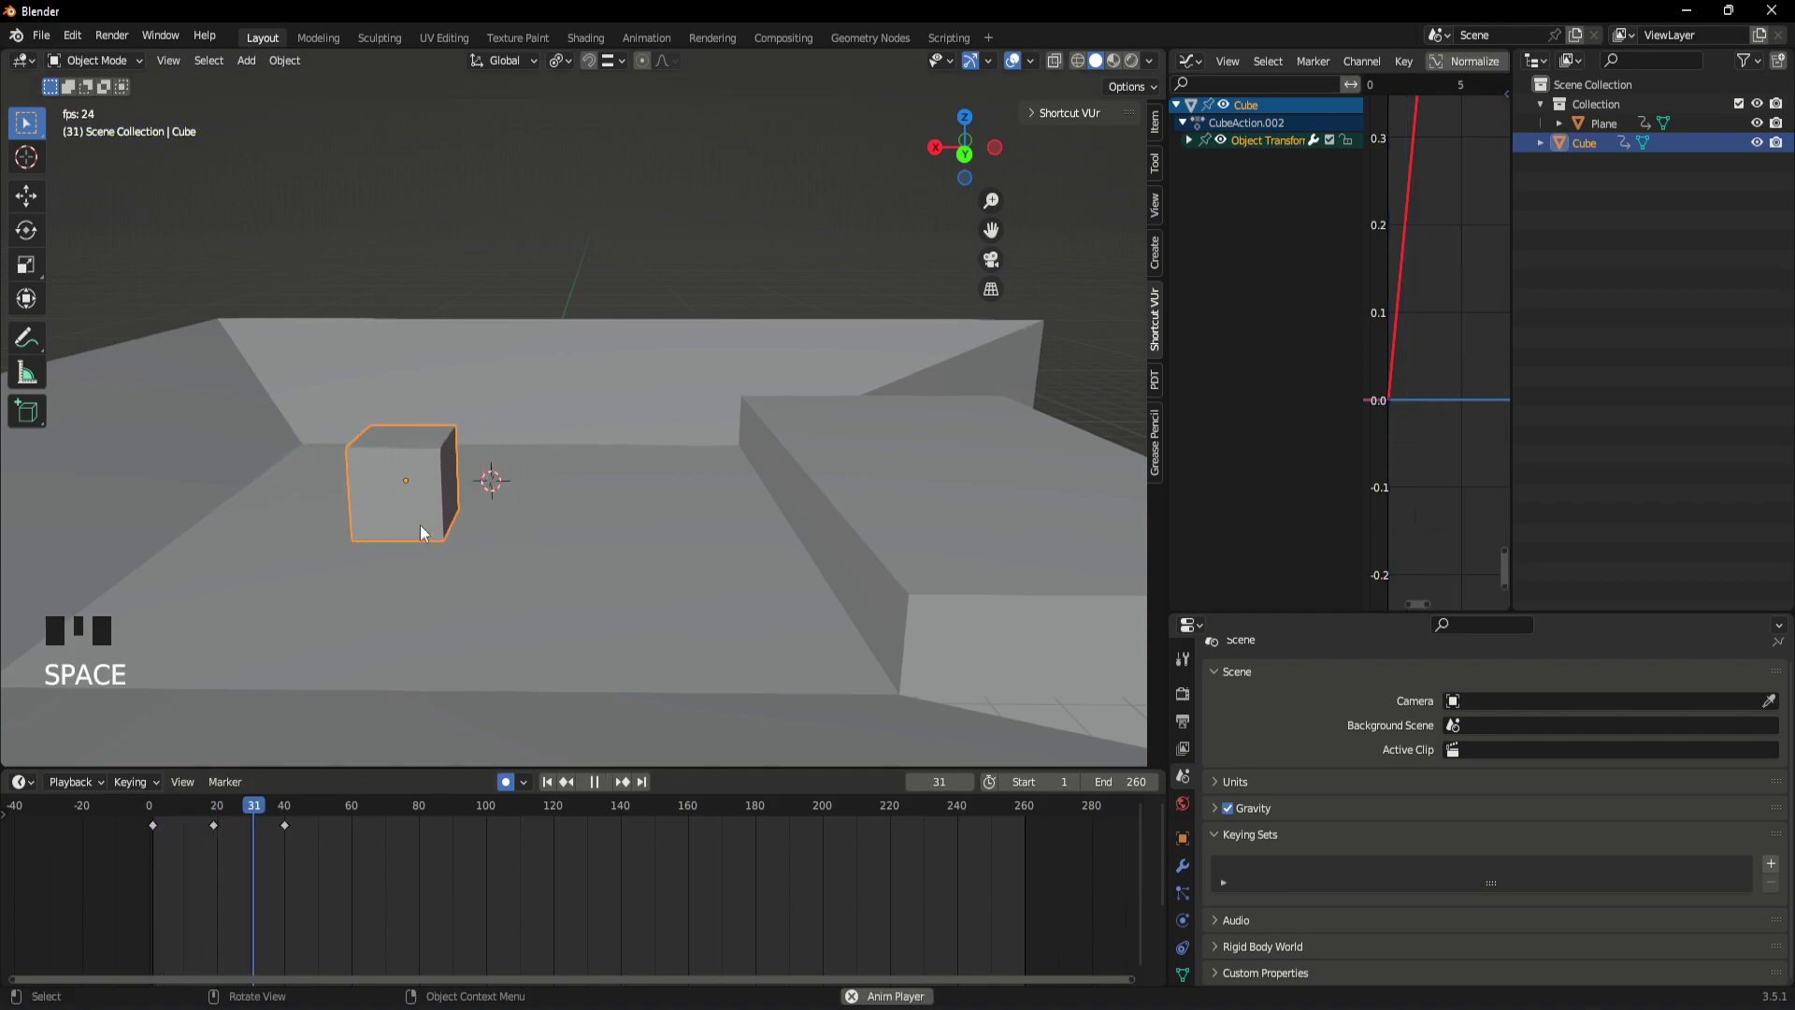
key("space")
left_click_drag(290, 822, 213, 875)
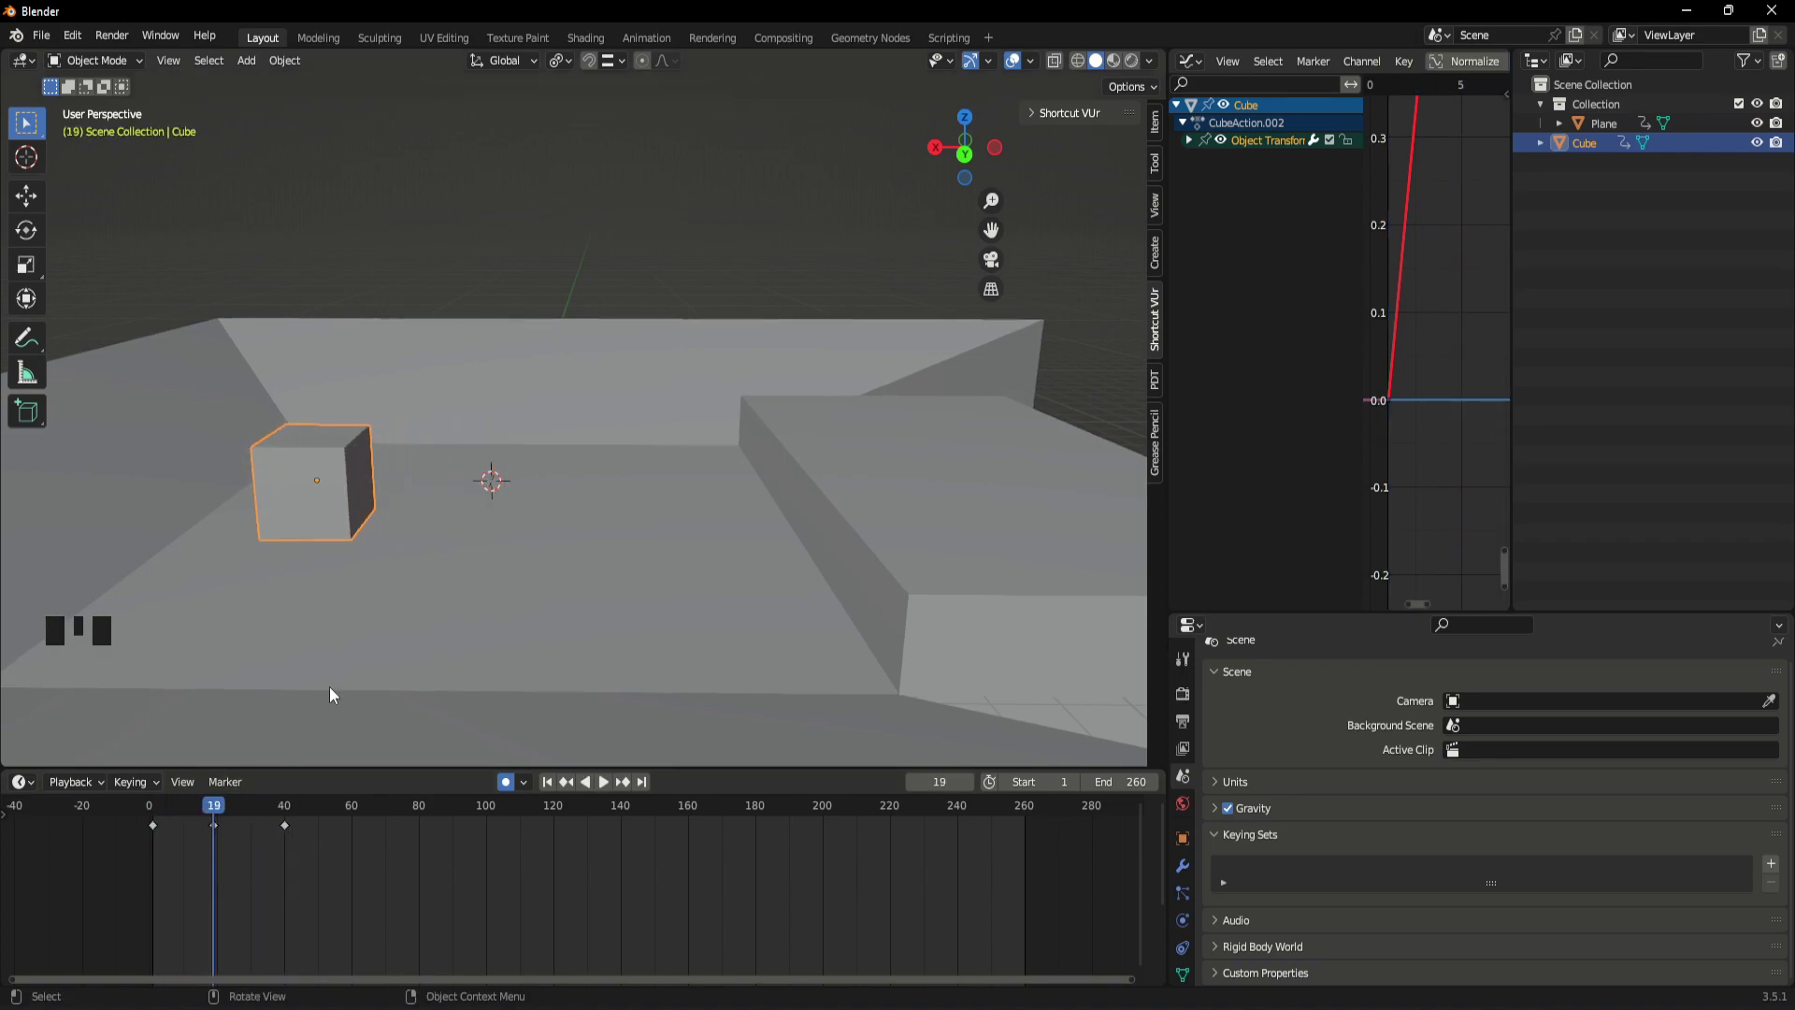
- Reframe the viewport to look at the scene flat from the back in orthographic
scroll("up", 3)
left_click_drag(450, 560, 487, 571)
key("g")
scroll("down", 3)
left_click(698, 541)
- Hide the ground plane, reselect the cube and set the playhead to frame 19
scroll("up", 3)
key("h")
left_click(967, 156)
scroll("up", 3)
left_click_drag(426, 531, 325, 558)
left_click(326, 558)
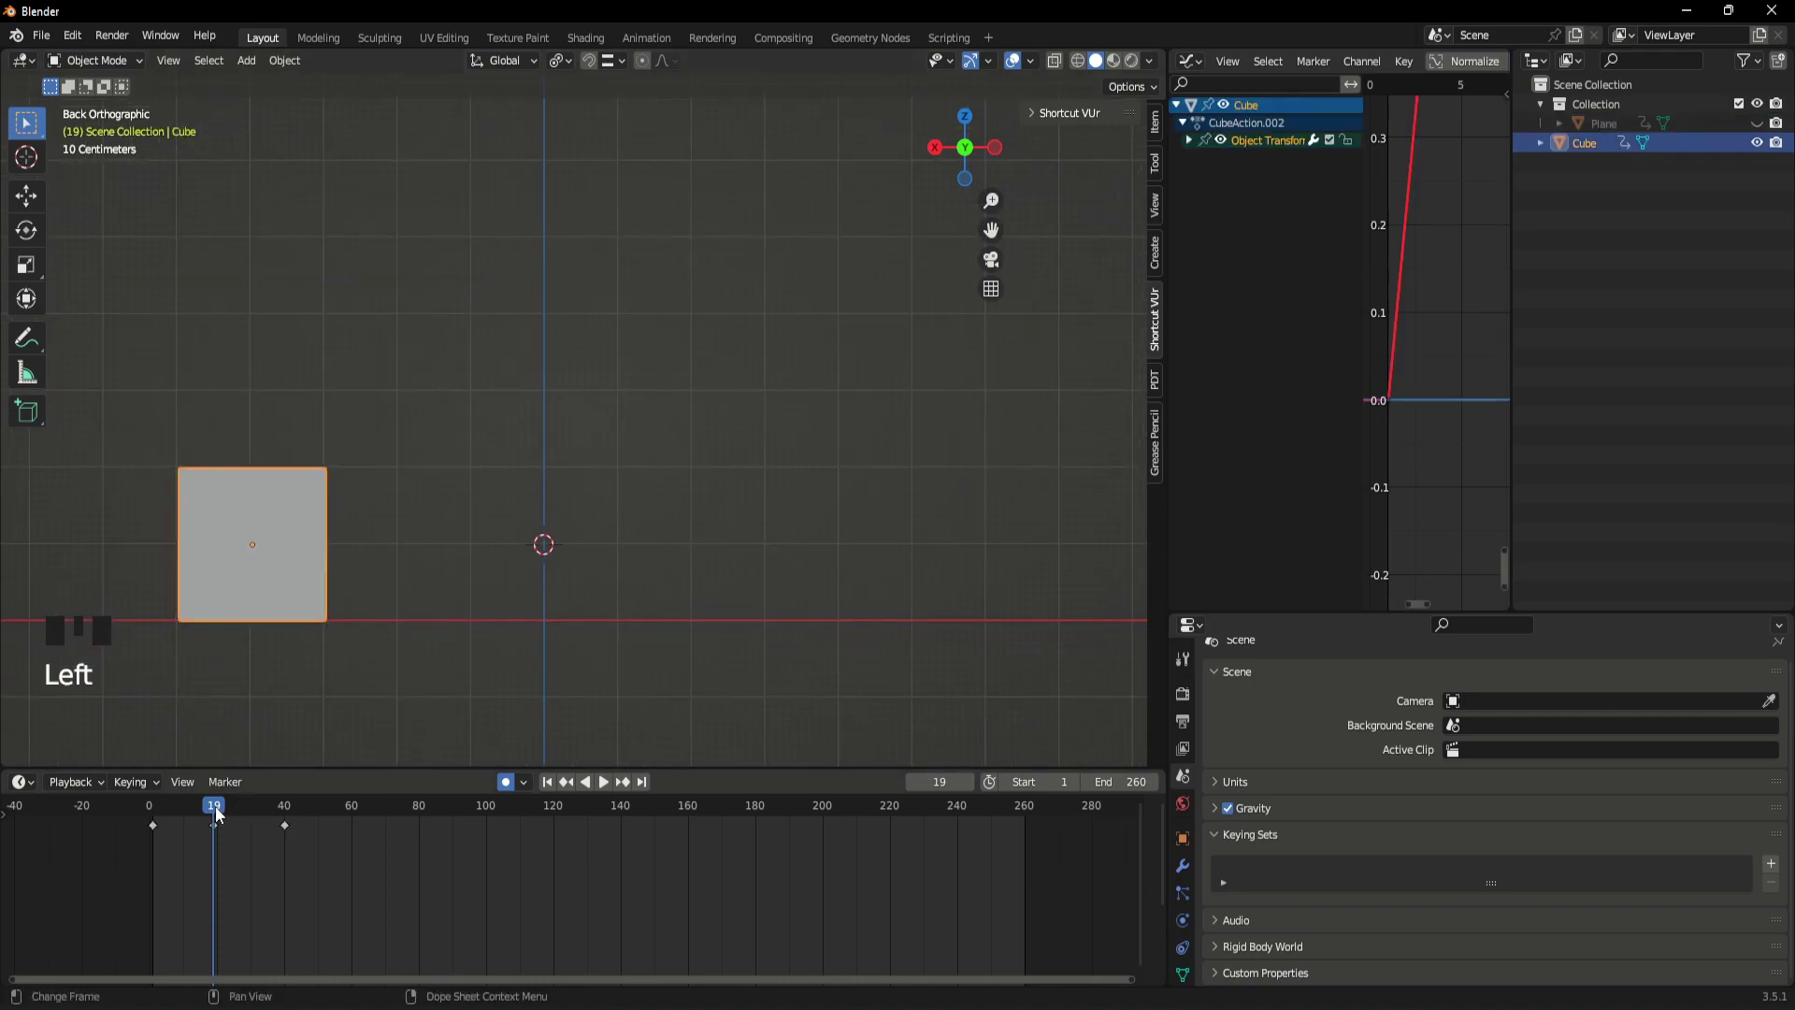
- Move the playhead to frame 40 and zoom out for room above the cube
left_click_drag(218, 813, 575, 527)
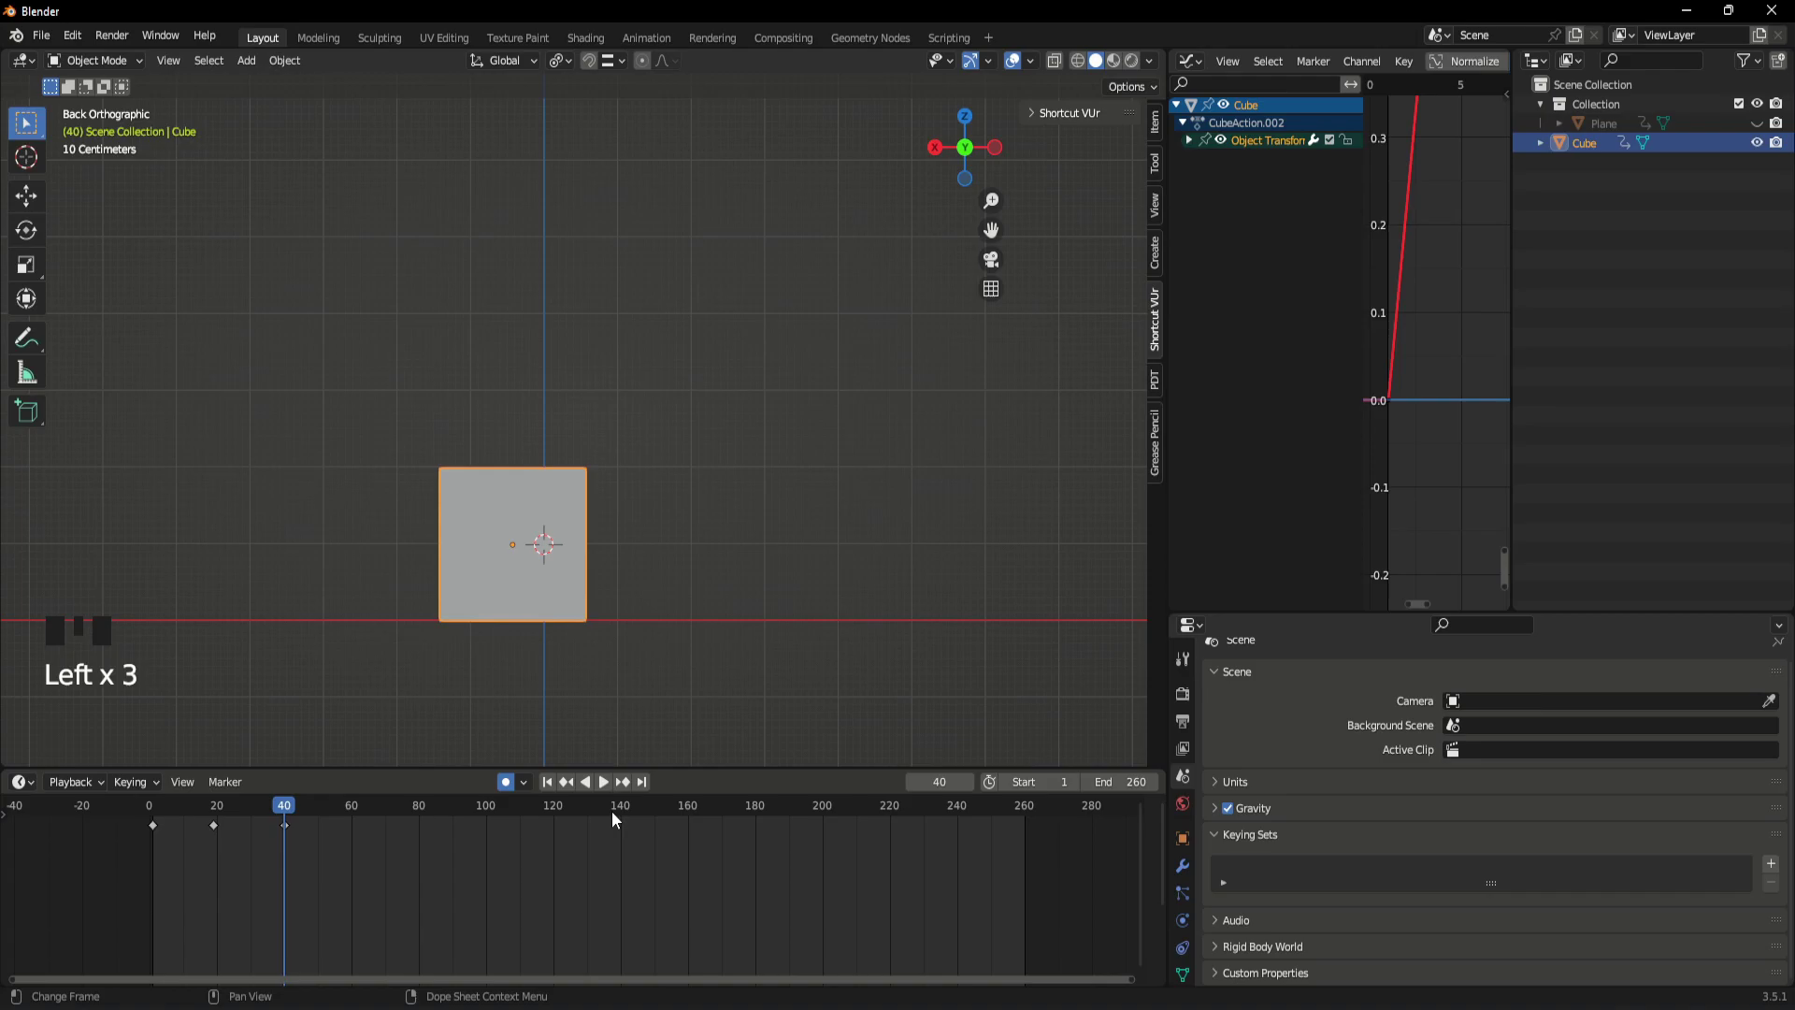
left_click_drag(632, 790, 564, 591)
scroll("down", 3)
- Lift the cube high above the ground at frame 40 and begin rotating it
left_click_drag(600, 579, 649, 635)
key("g")
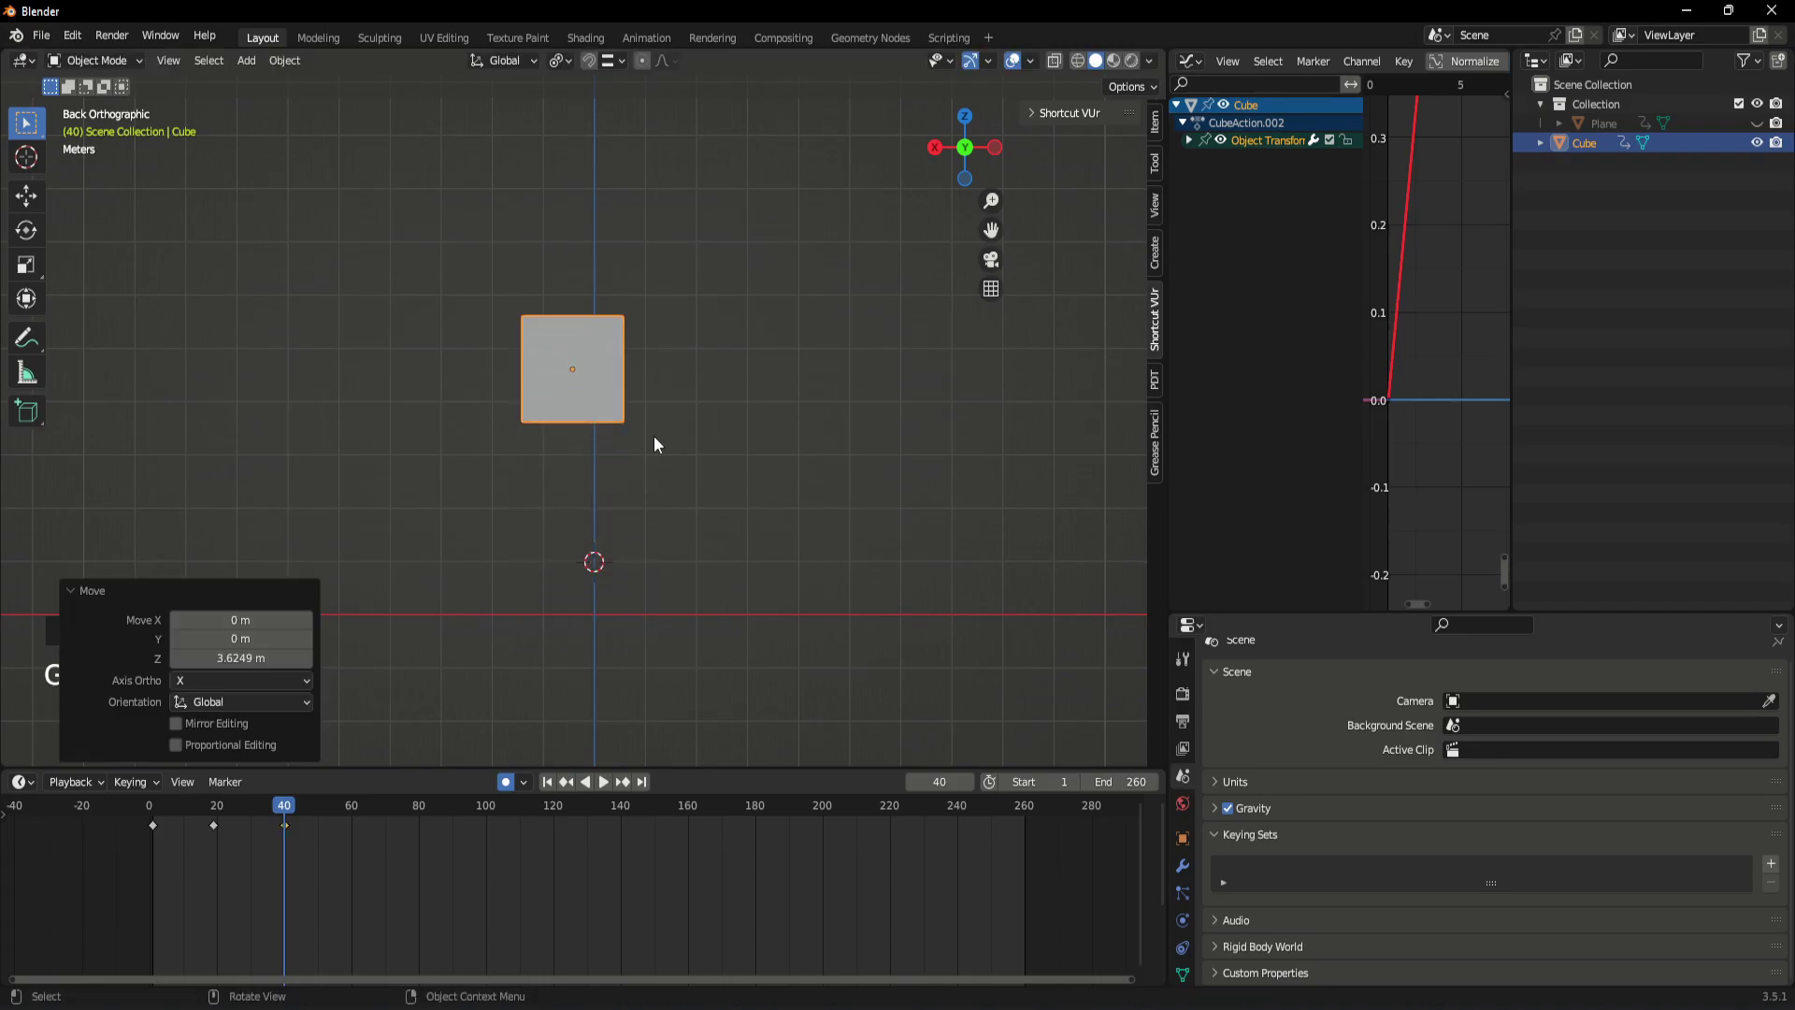
key("shift+s")
key("r")
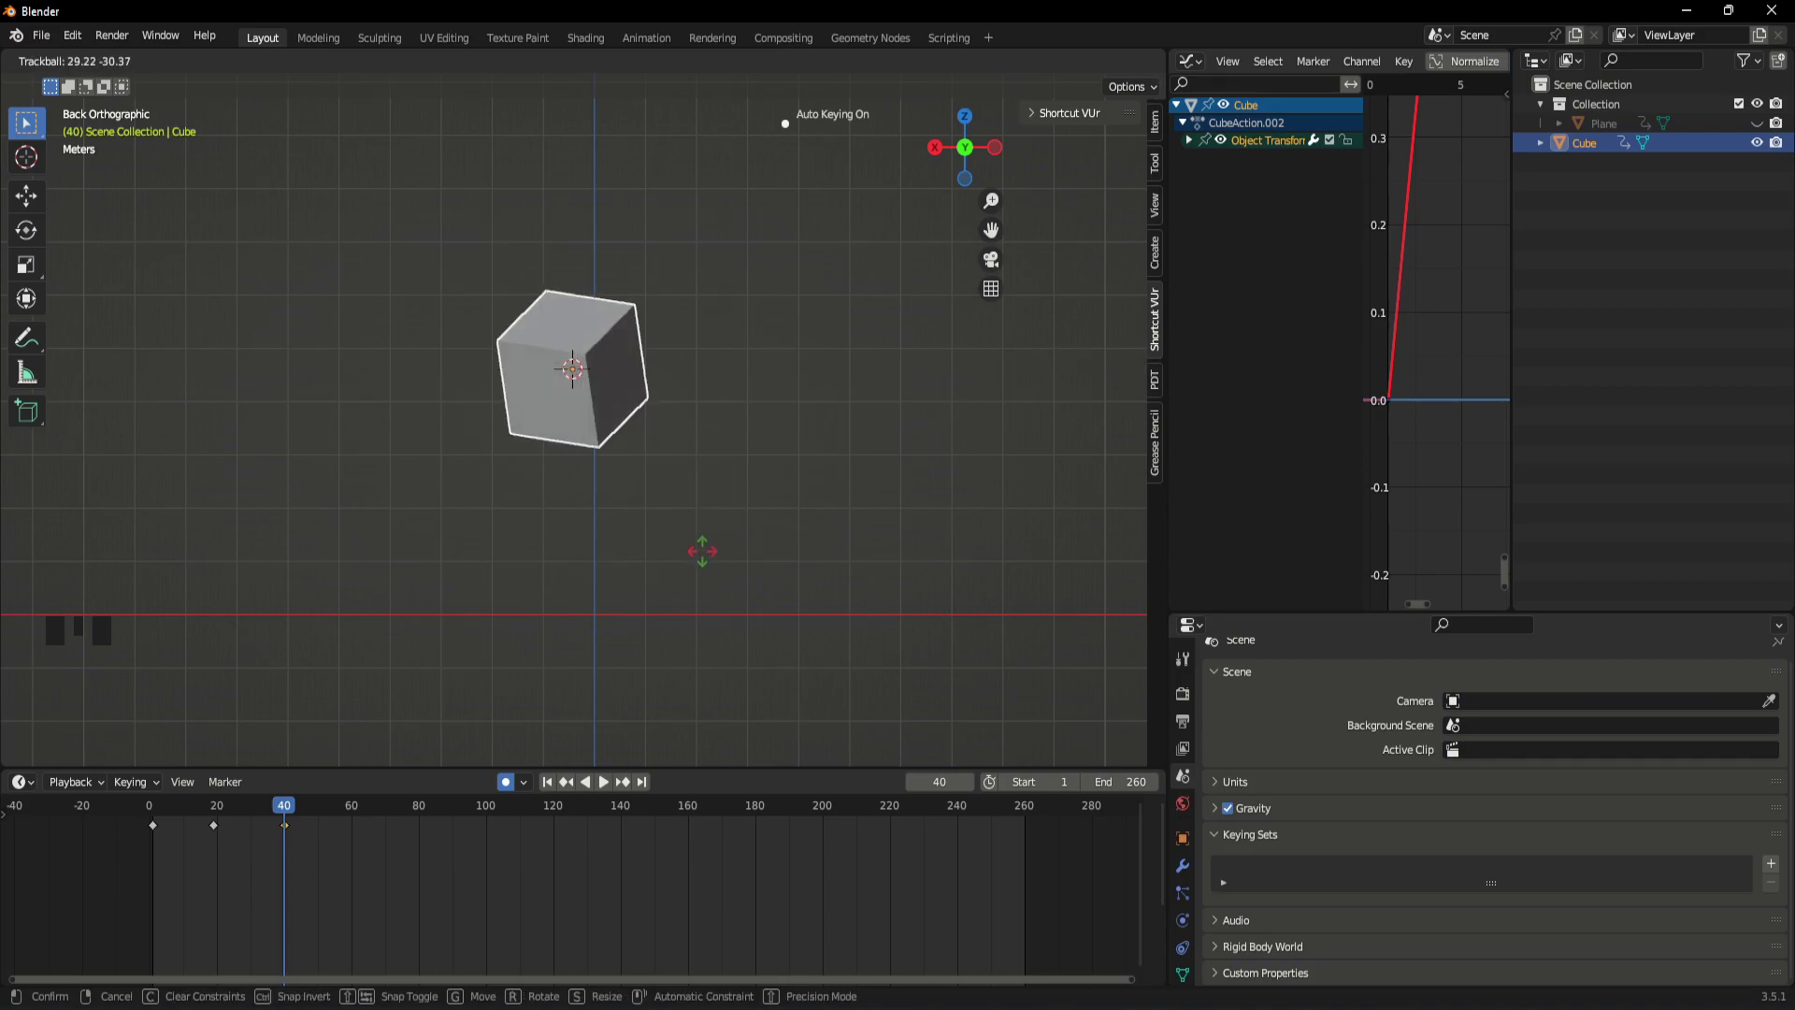
- Confirm the cube's 45-degree Y tilt at frame 40
key("r")
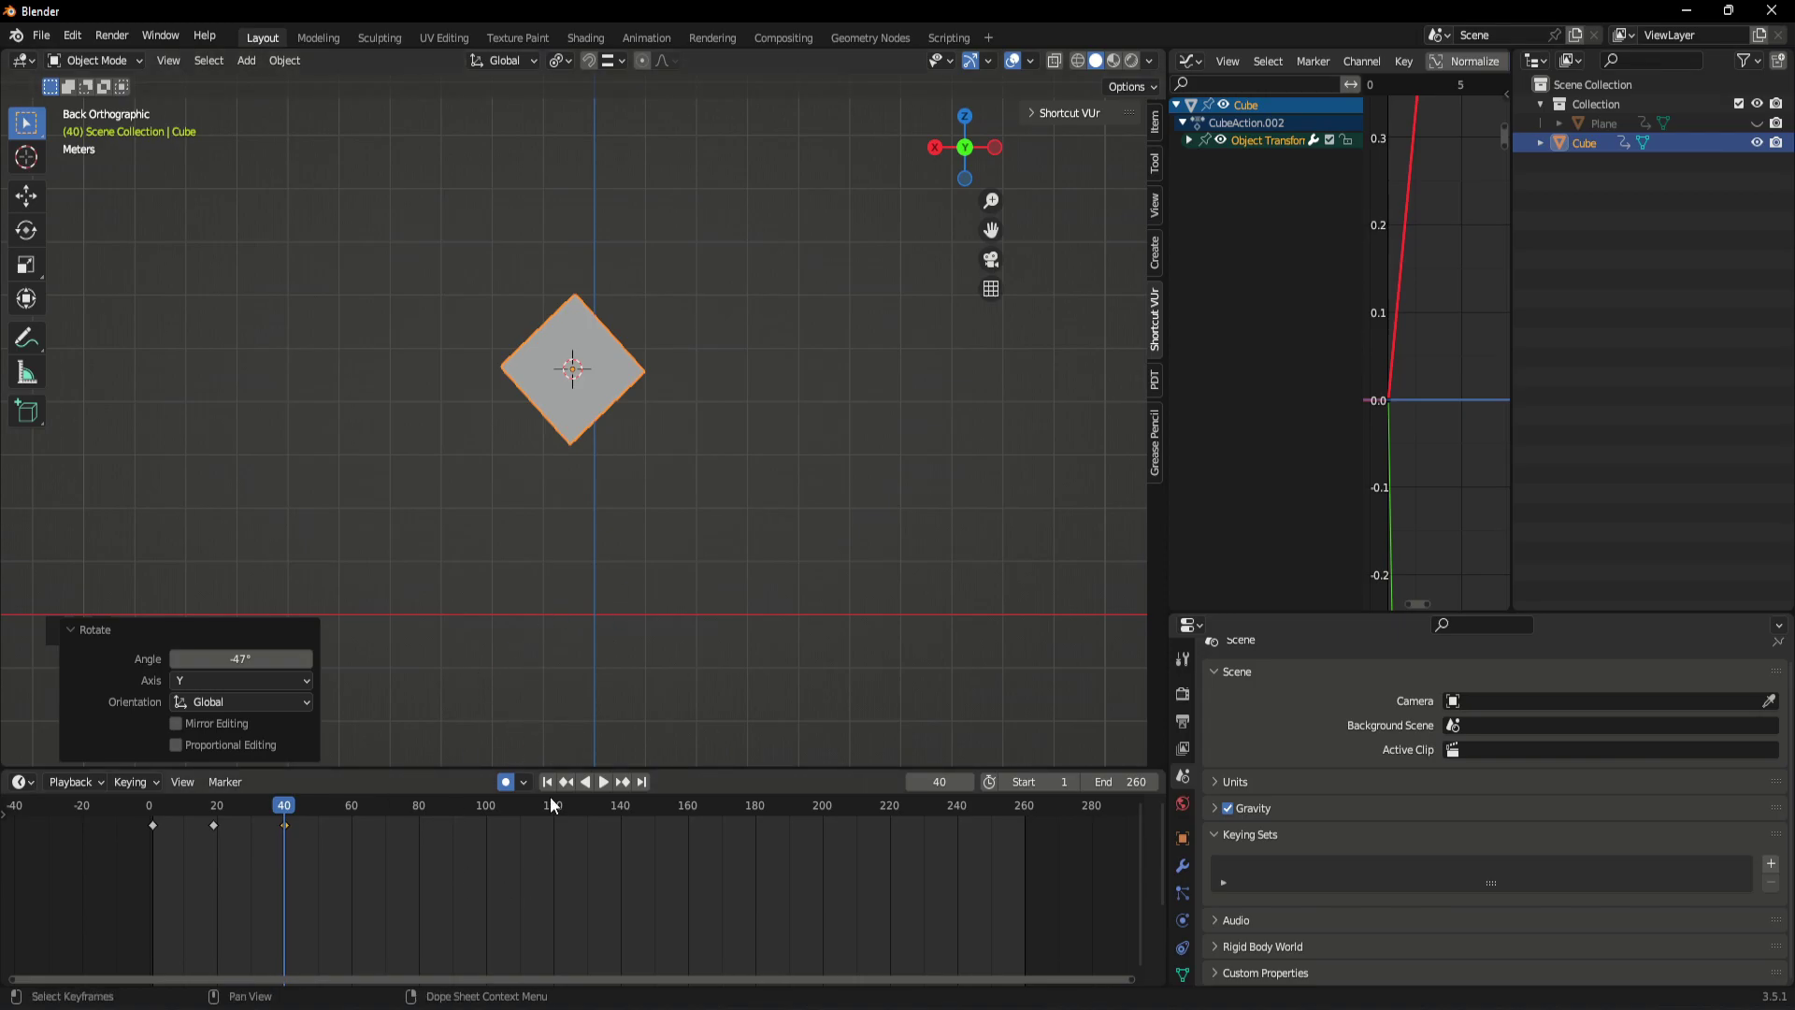
left_click(524, 582)
left_click(589, 336)
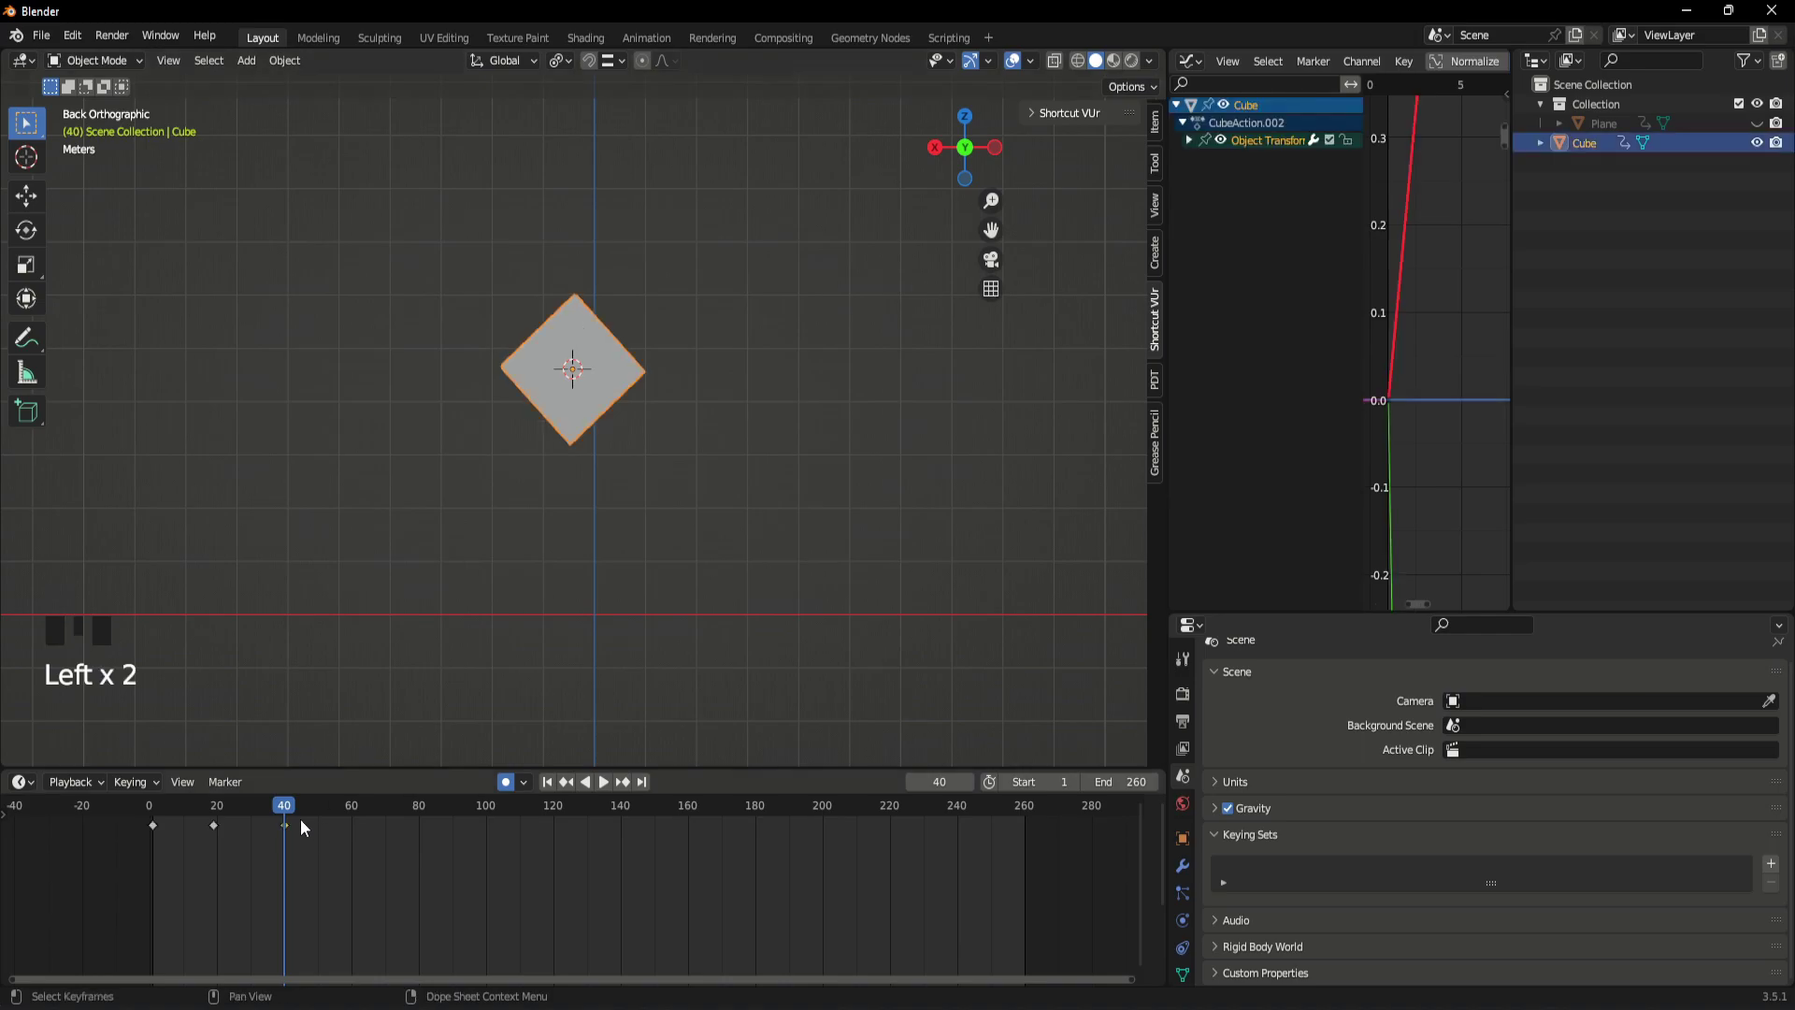
- At frame 60 reset the cube level and back on the ground so it gets keyed
left_click_drag(292, 815, 287, 837)
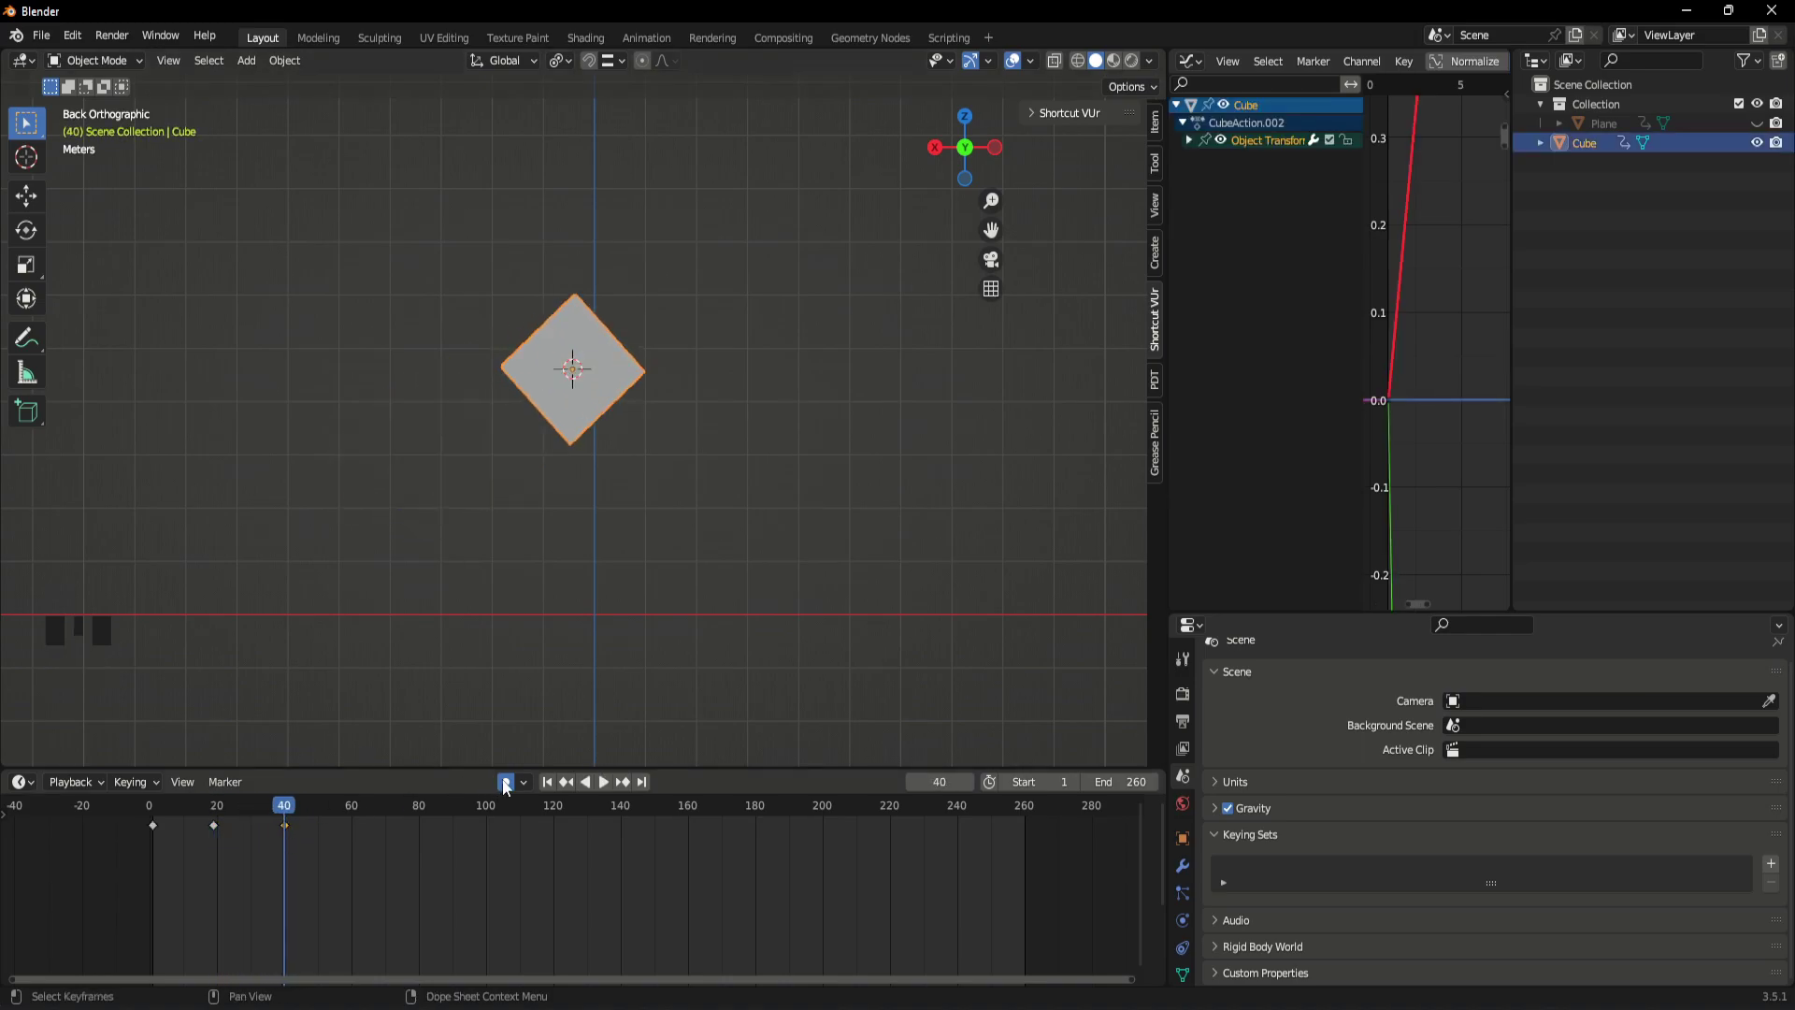
left_click_drag(289, 814, 639, 445)
key("r")
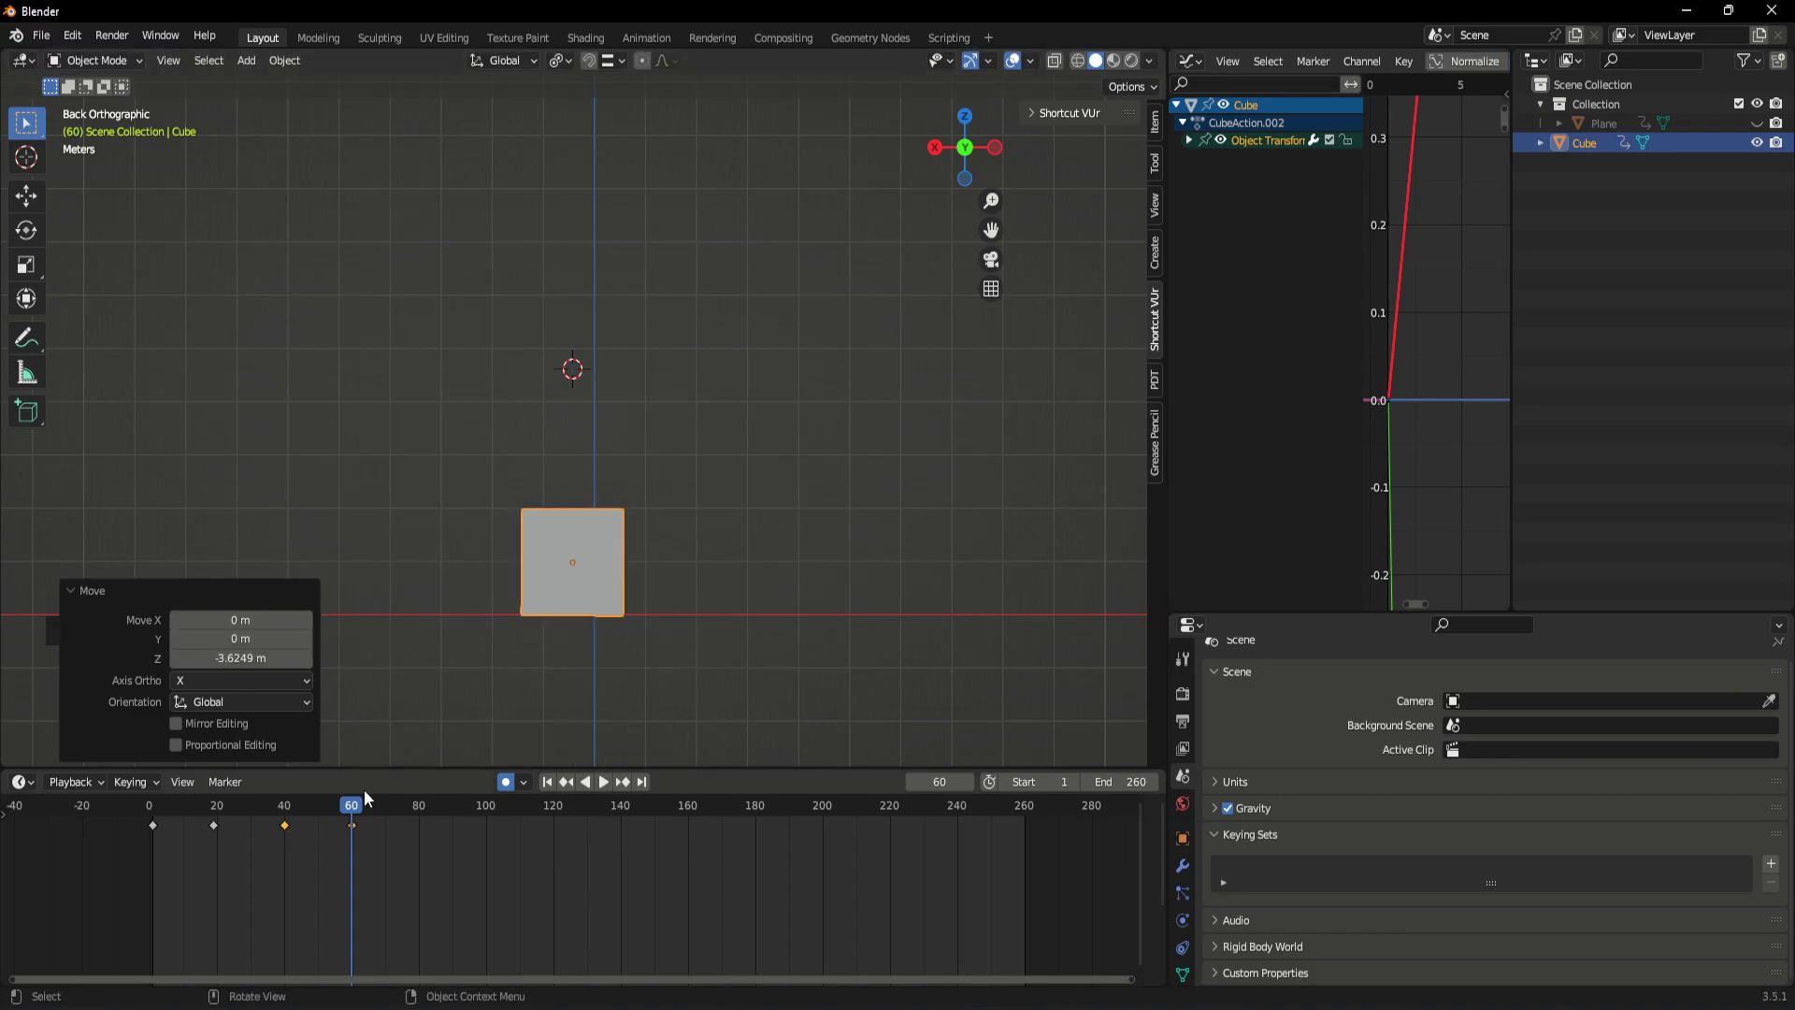
- Play back the hop-and-tilt animation several times from different frames
left_click(371, 844)
left_click_drag(349, 814, 180, 850)
key("space")
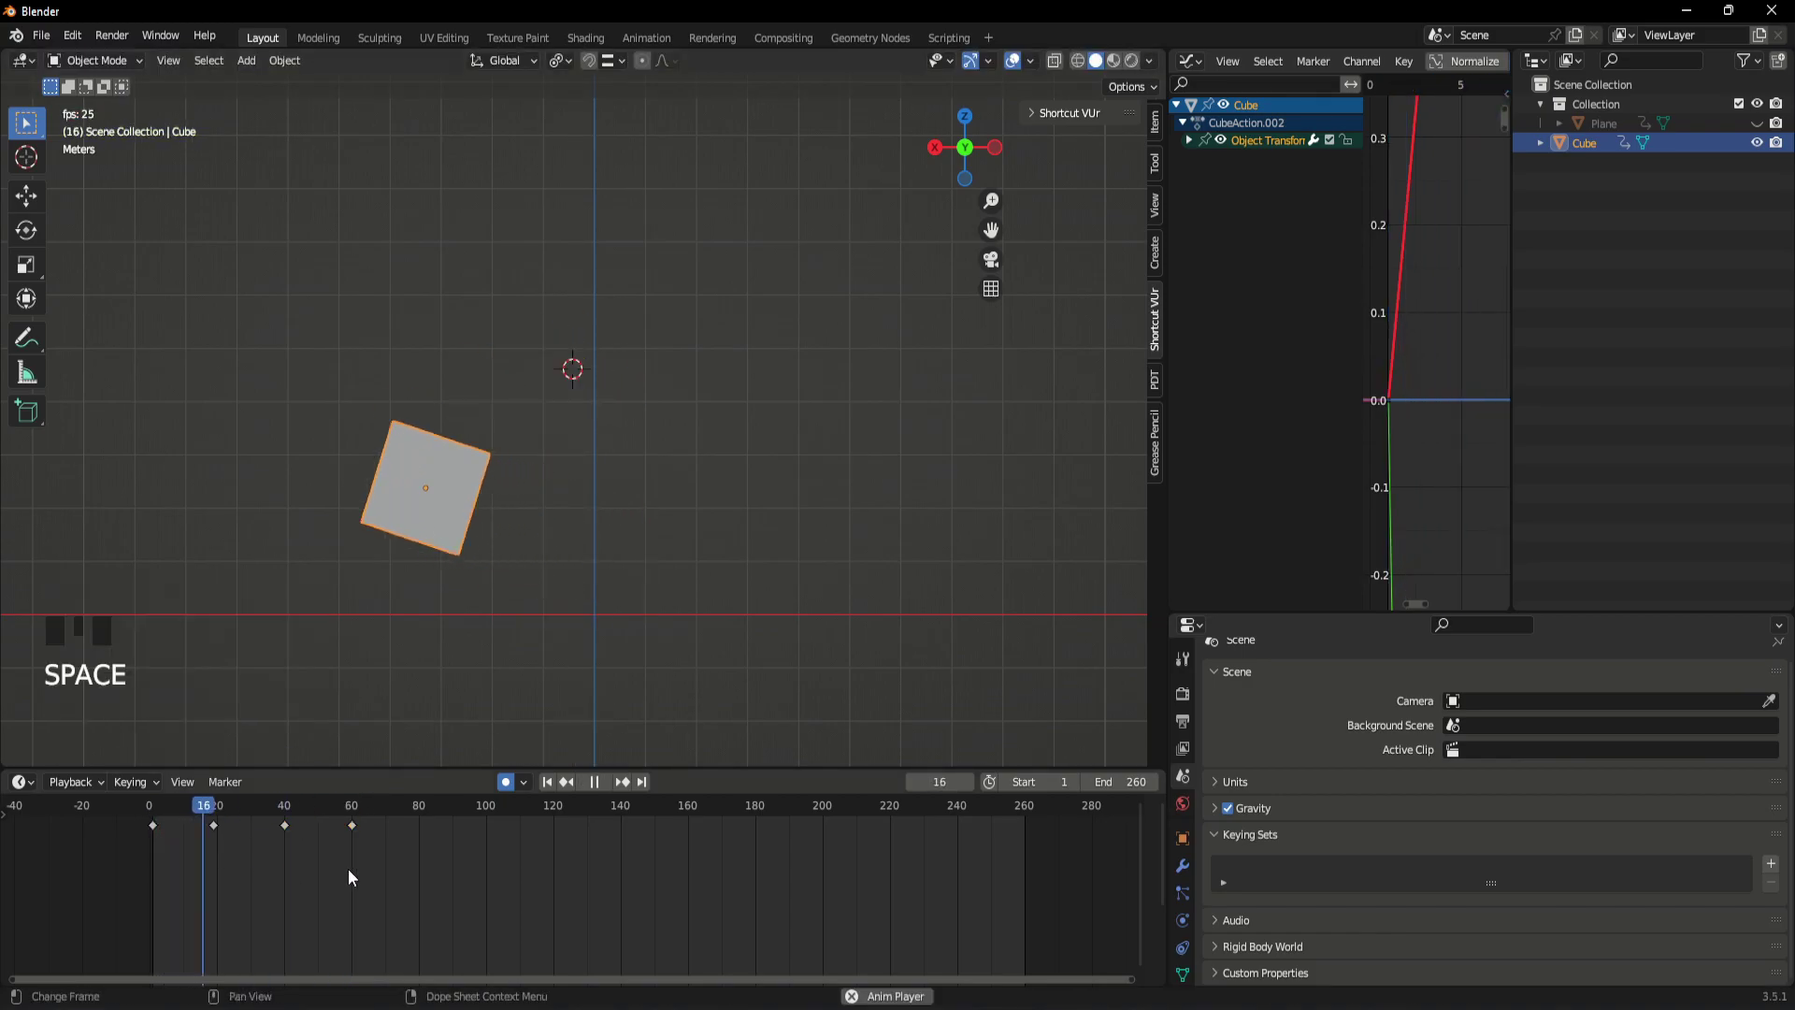
key("space")
left_click(359, 818)
key("space")
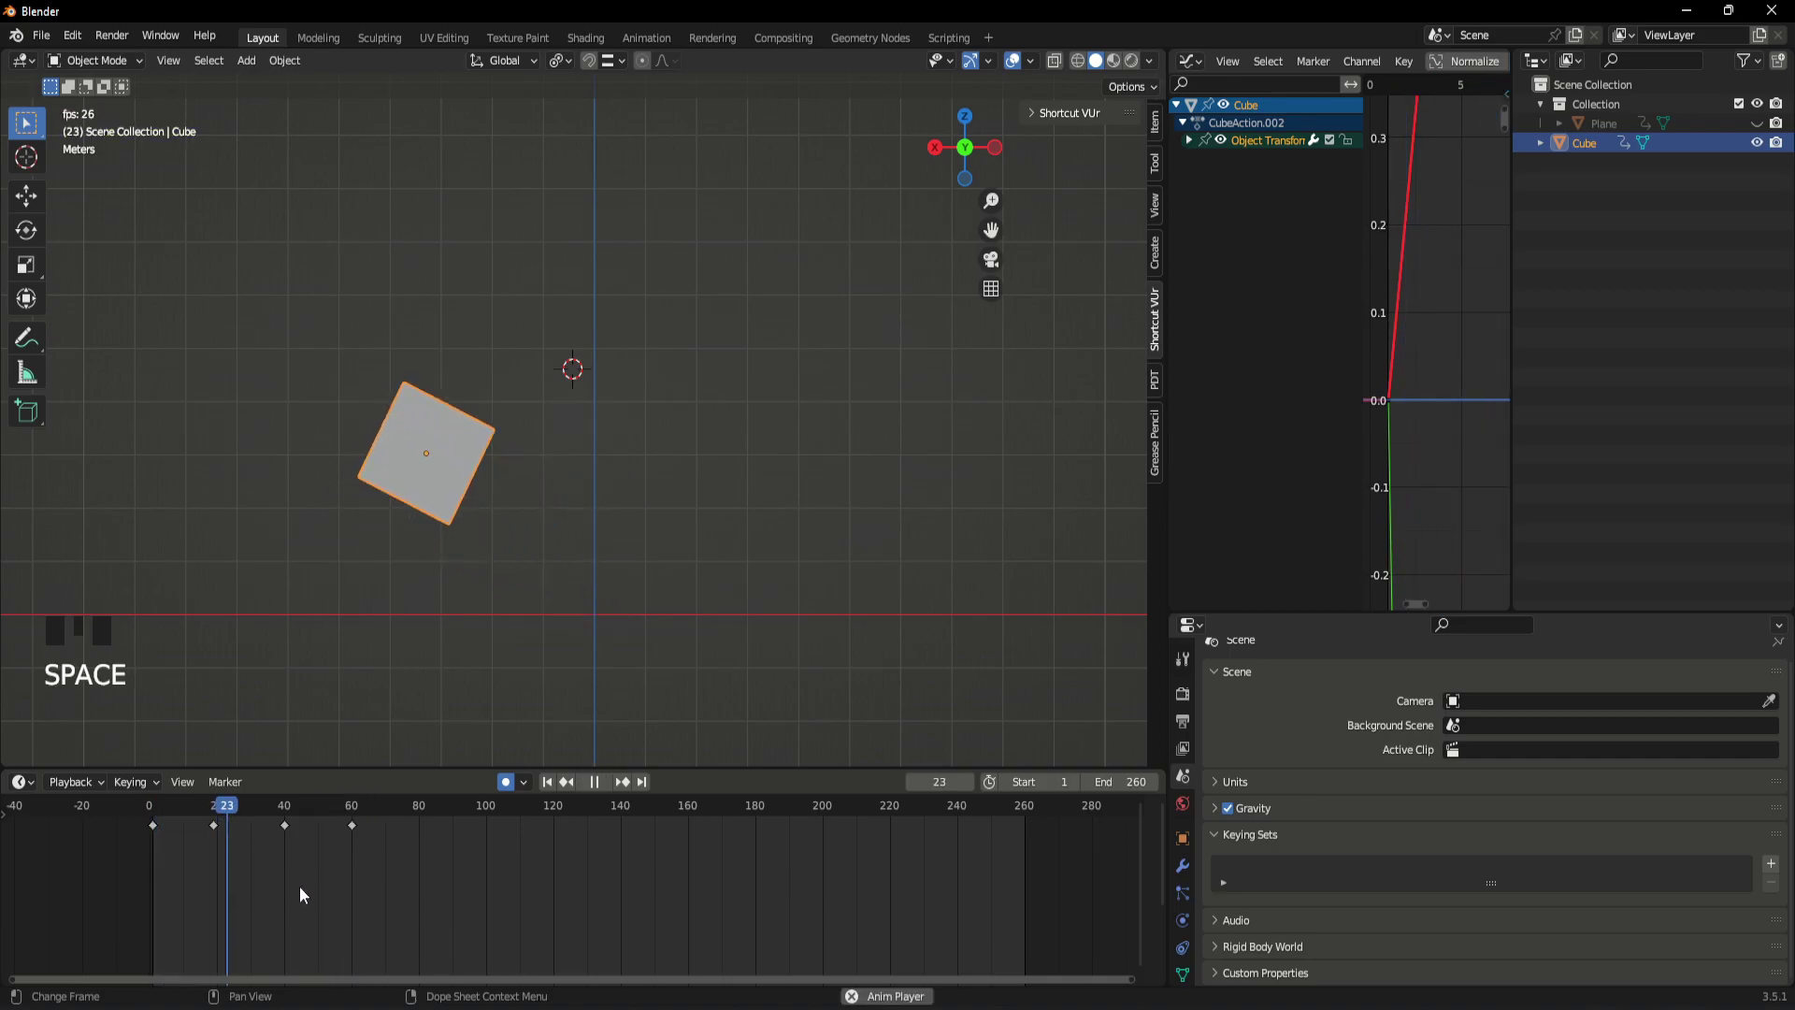
key("space")
left_click_drag(336, 816, 162, 855)
key("space")
key("space")
- Delete the cube's keyframes after frame 1, undo, then delete them again cleanly
left_click(161, 833)
key("Delete")
left_click_drag(237, 819, 305, 853)
key("space")
key("space")
key("ctrl+z")
key("ctrl+z")
left_click(370, 863)
key("Delete")
left_click_drag(234, 809, 221, 843)
left_click(222, 822)
- At frame 20 start raising the cube off the ground in the viewport
scroll("up", 3)
left_click_drag(481, 510, 403, 577)
scroll("down", 3)
left_click_drag(413, 578, 440, 602)
- Key the cube raised and tilted -45 degrees on Y at frame 20
key("g")
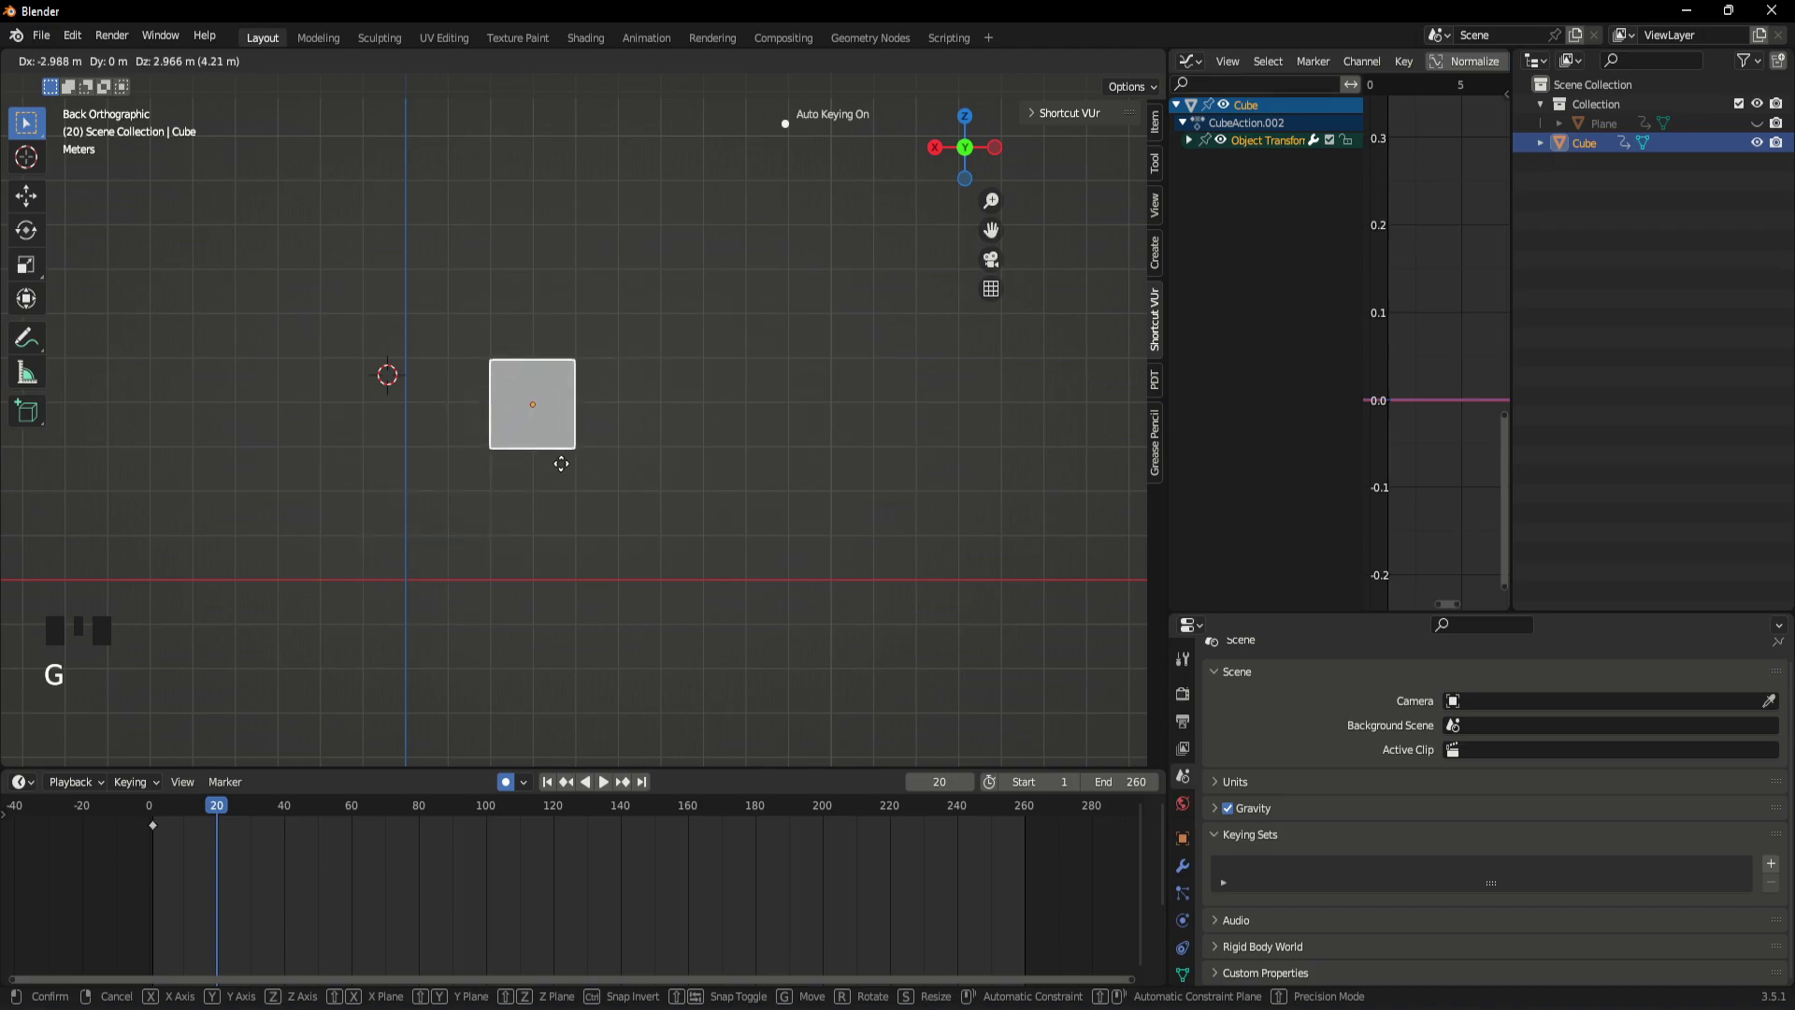
key("shift+s")
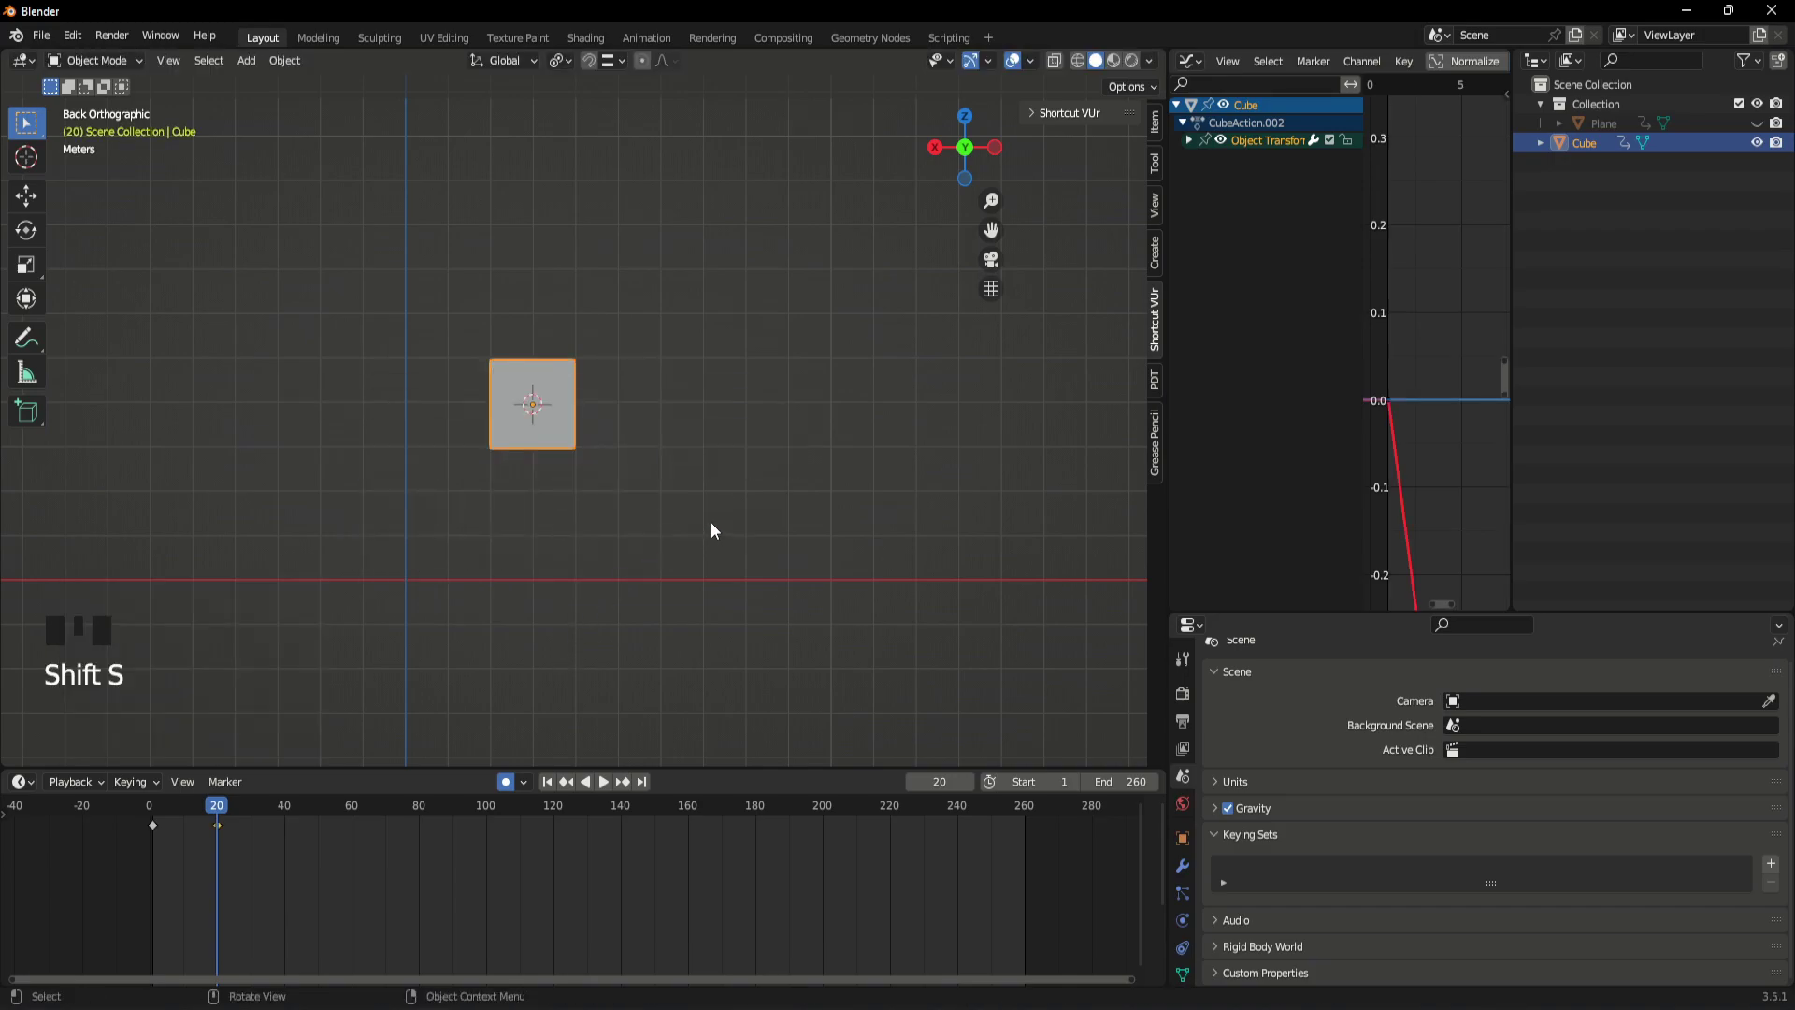
key("r")
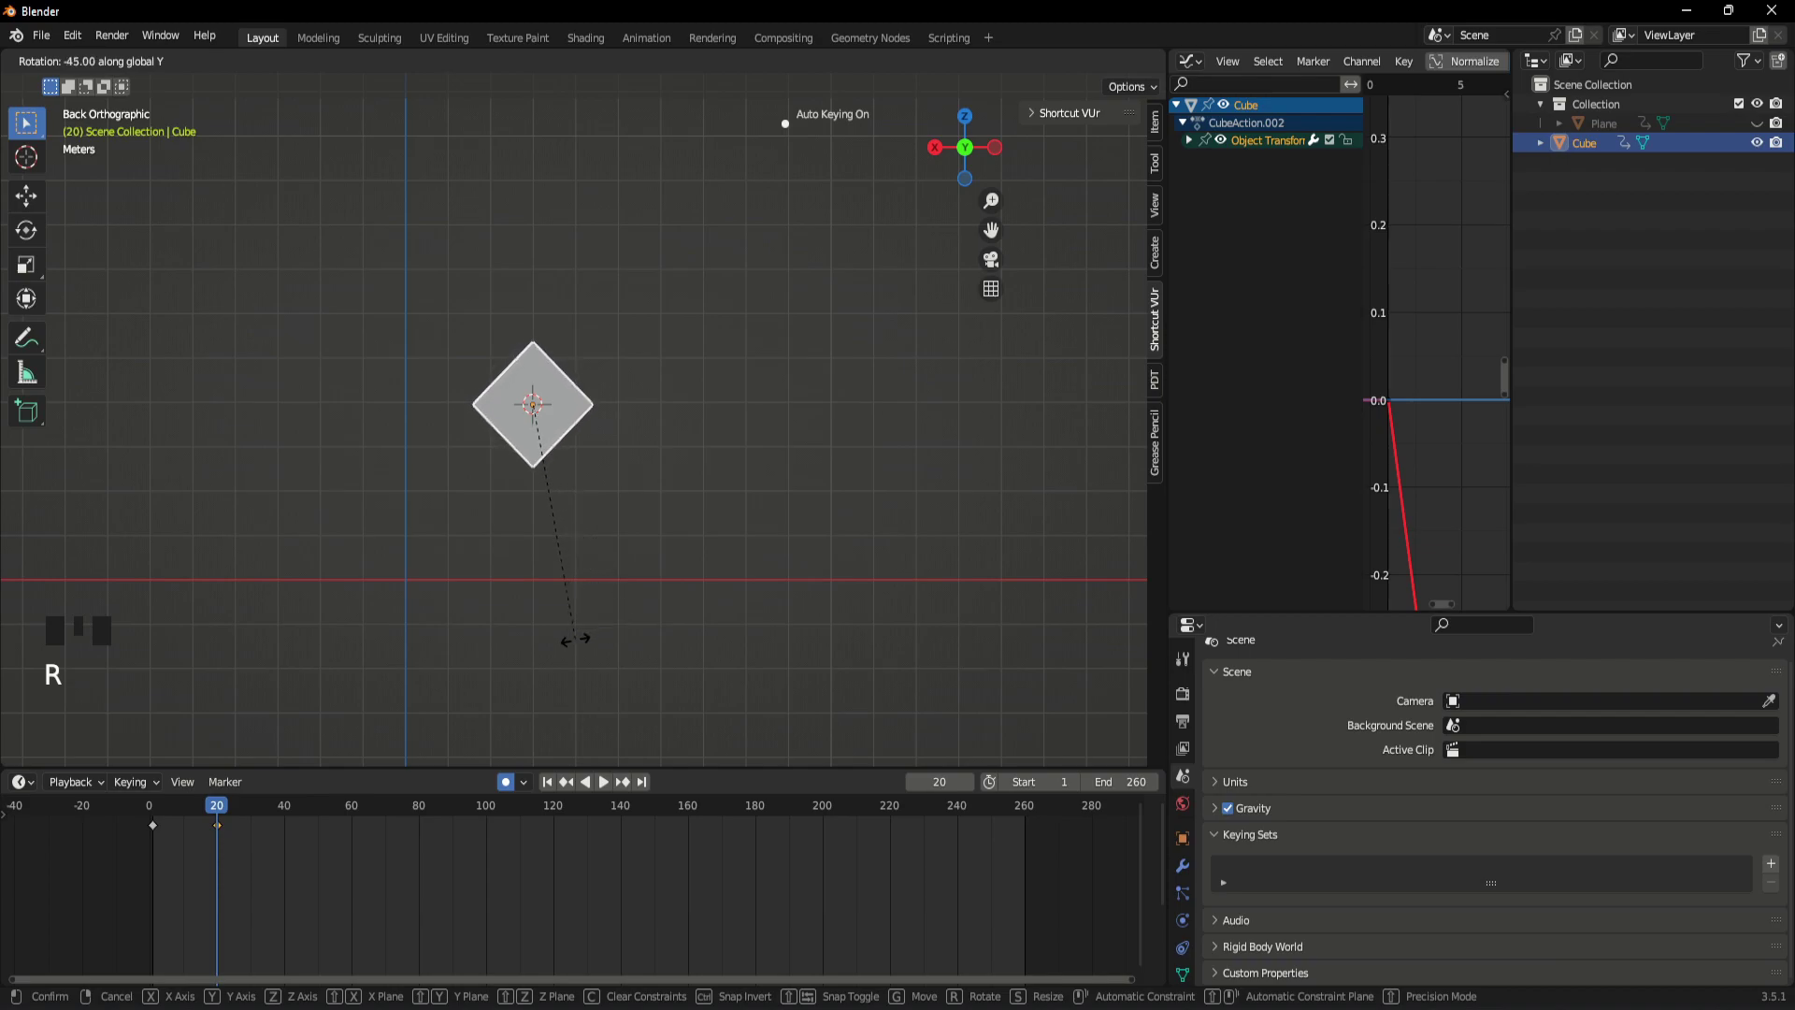
left_click_drag(220, 820, 667, 438)
- At frame 40 lower the cube to the ground and clear its rotation
key("g")
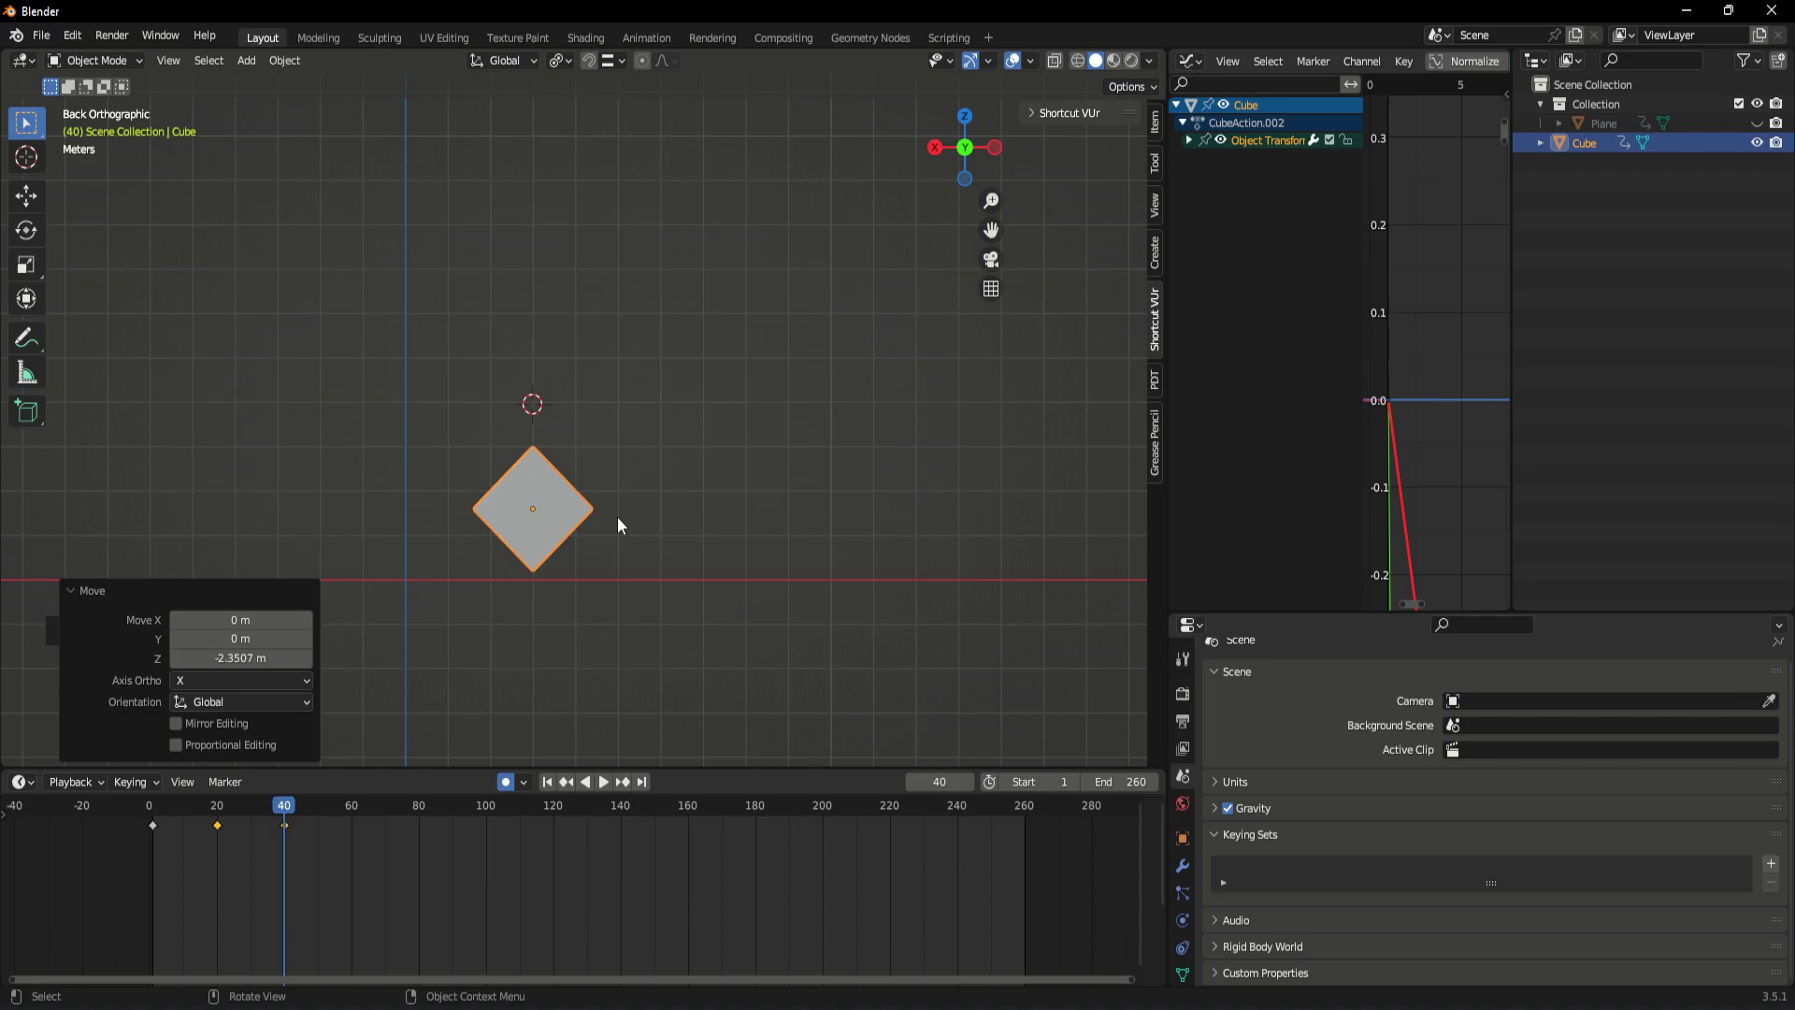
key("shift+s")
key("r")
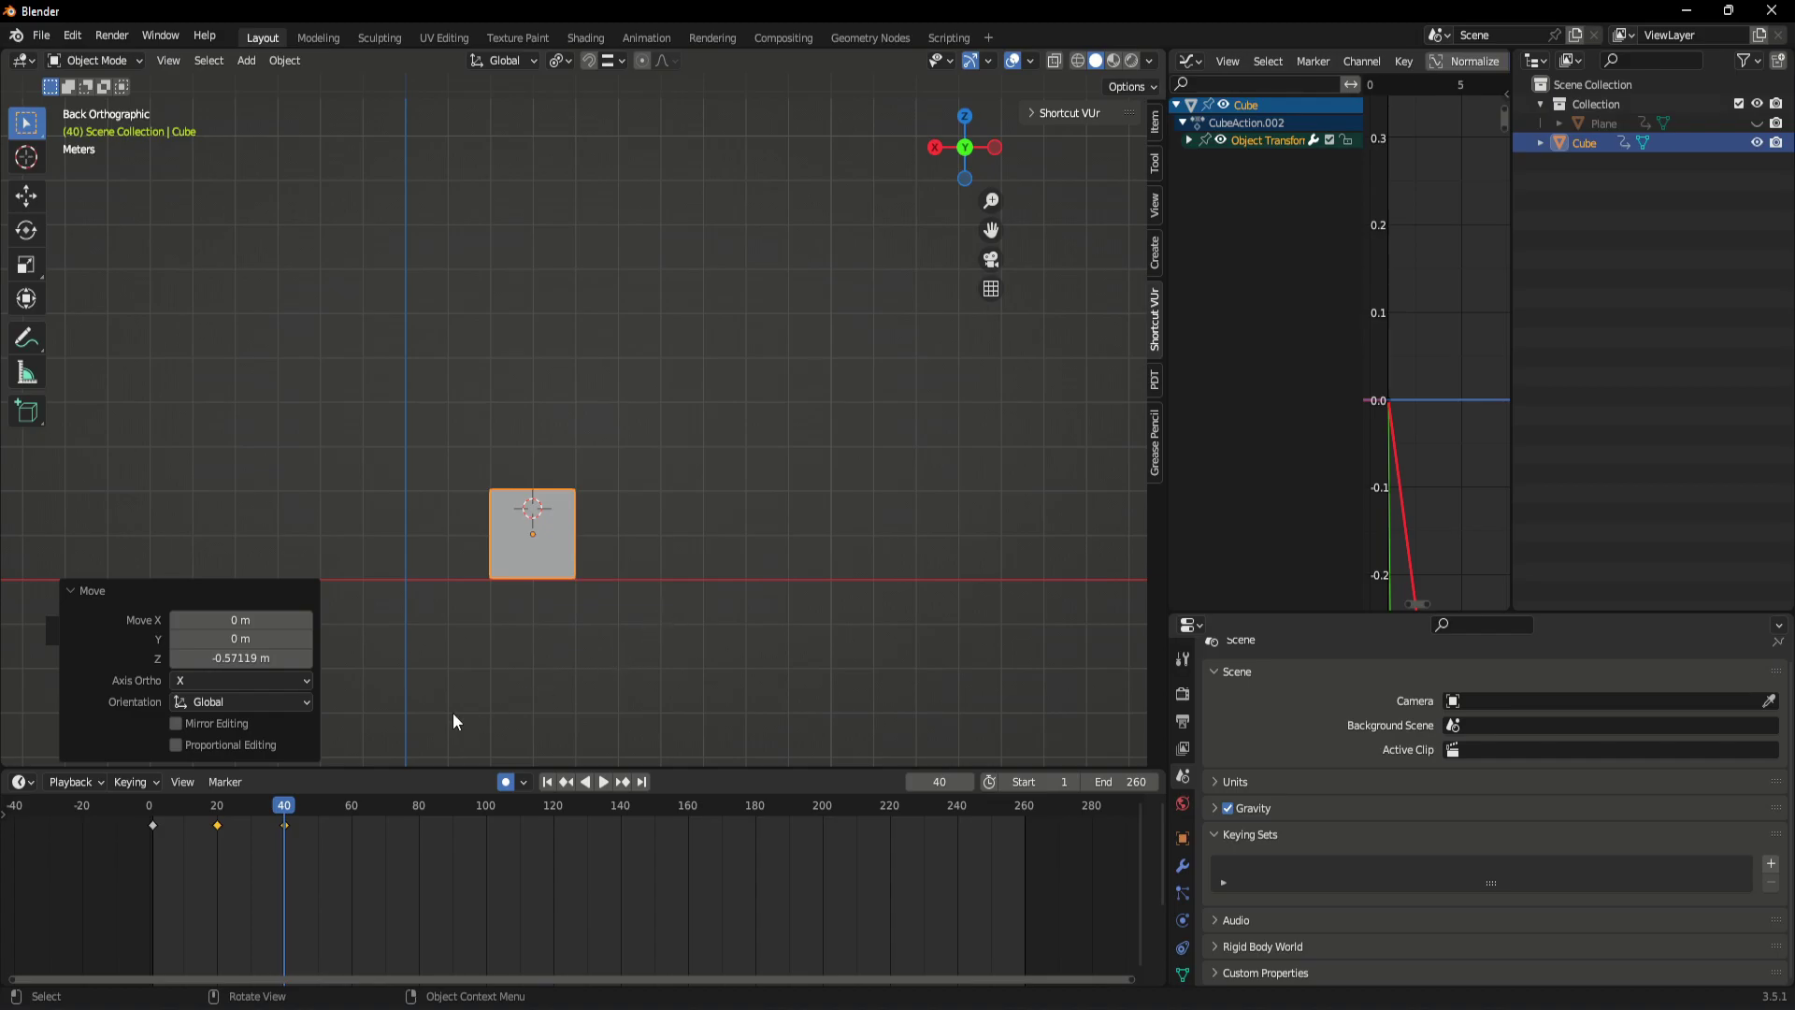
left_click_drag(292, 808, 712, 574)
- Play back the hop to check and leave the playhead at frame 40
key("space")
key("space")
left_click(581, 544)
left_click(269, 870)
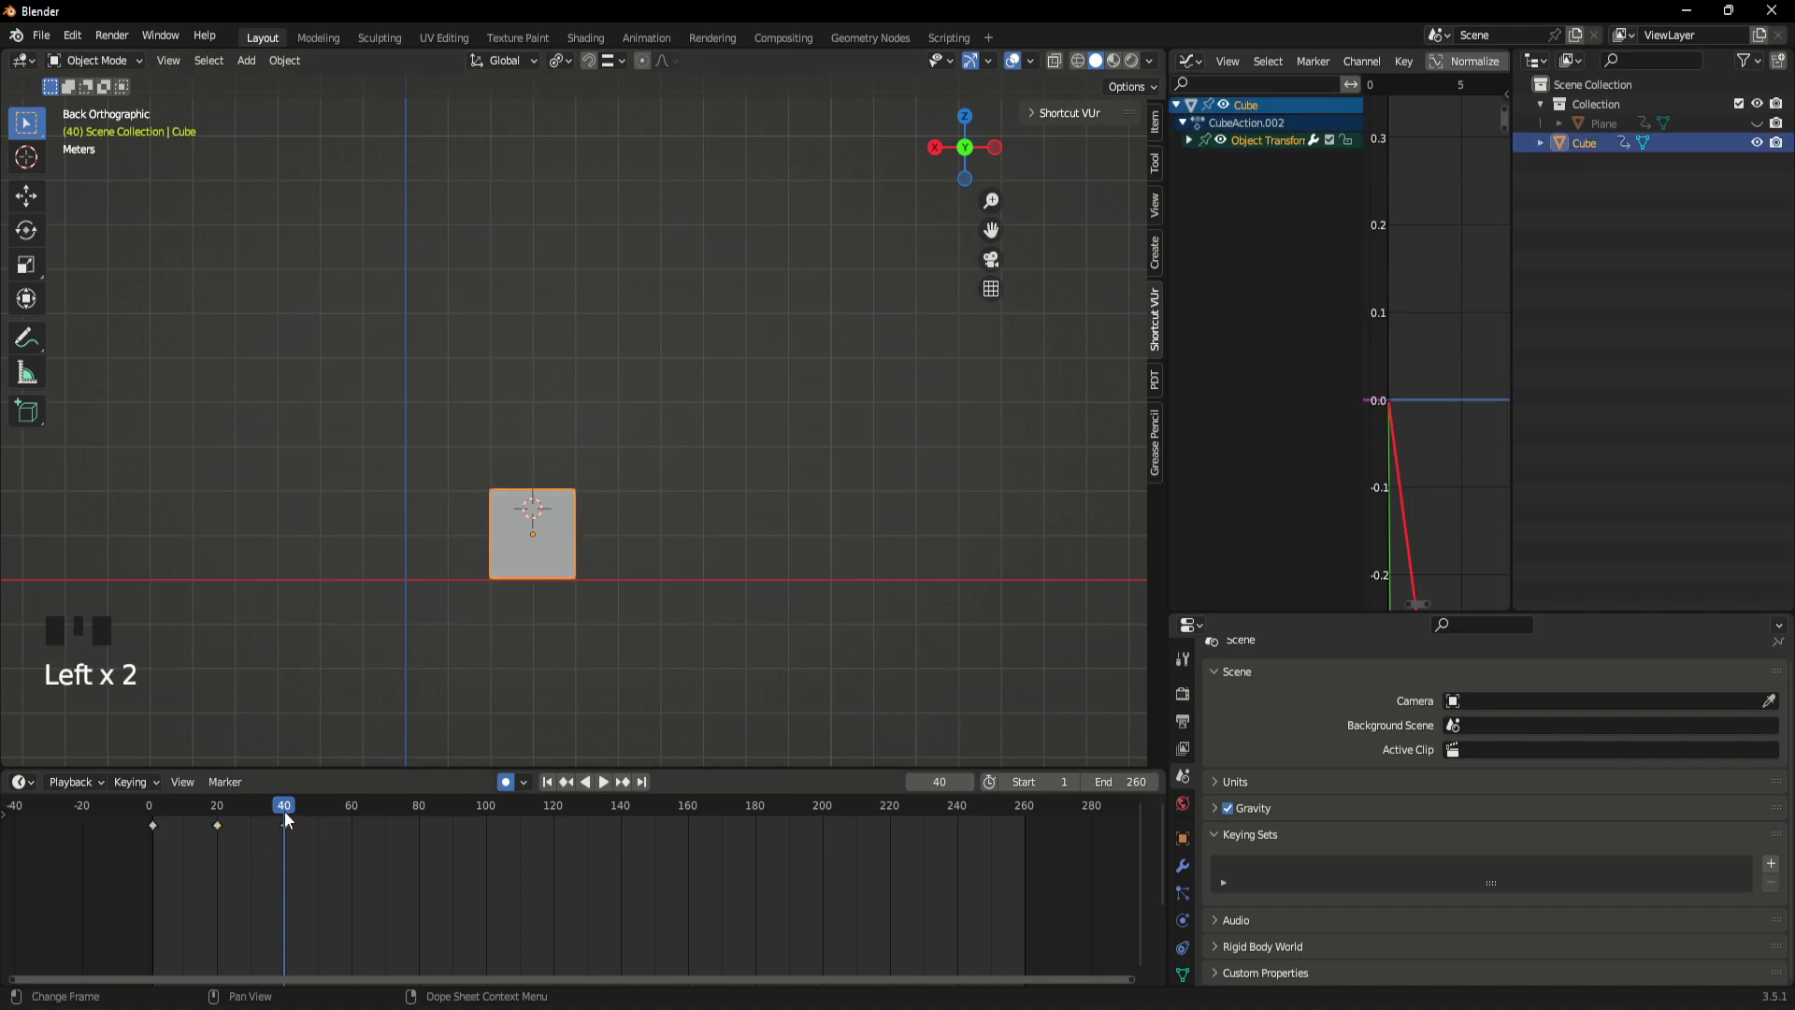
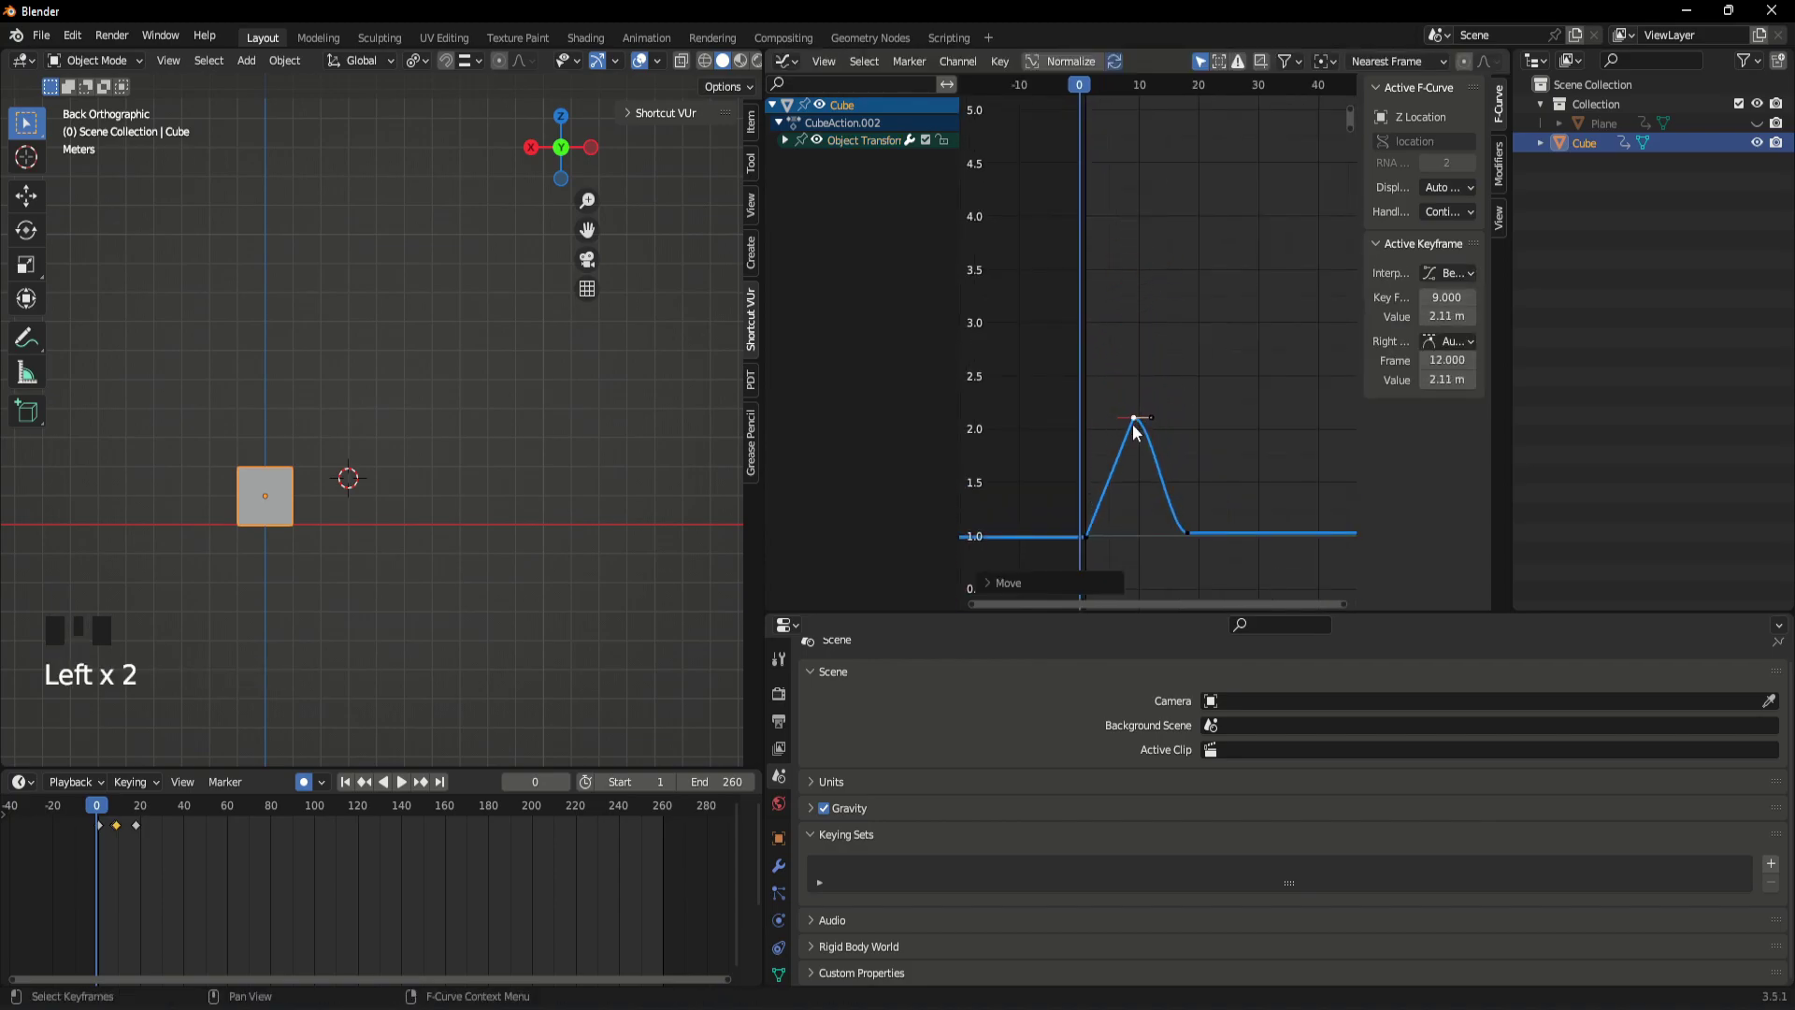
- Preview the hop and raise its peak keyframe to about 3.8 m
key("space")
key("space")
left_click_drag(135, 812, 120, 855)
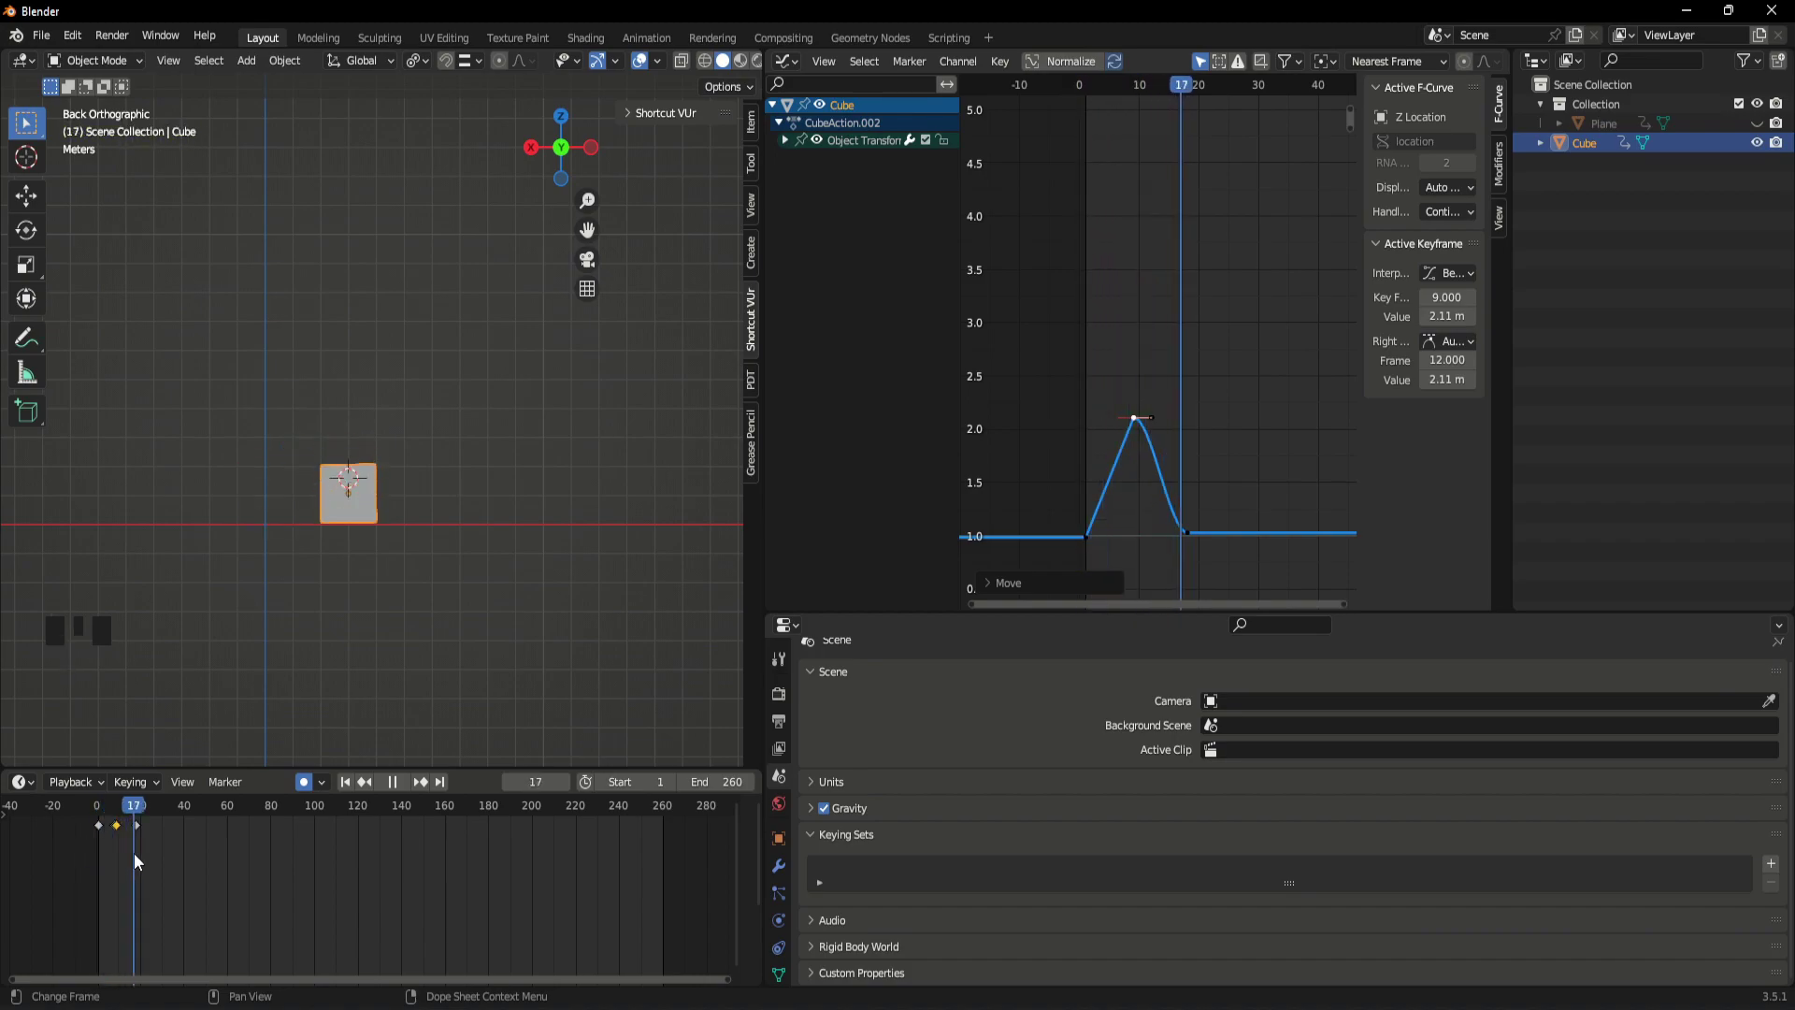
key("space")
key("space")
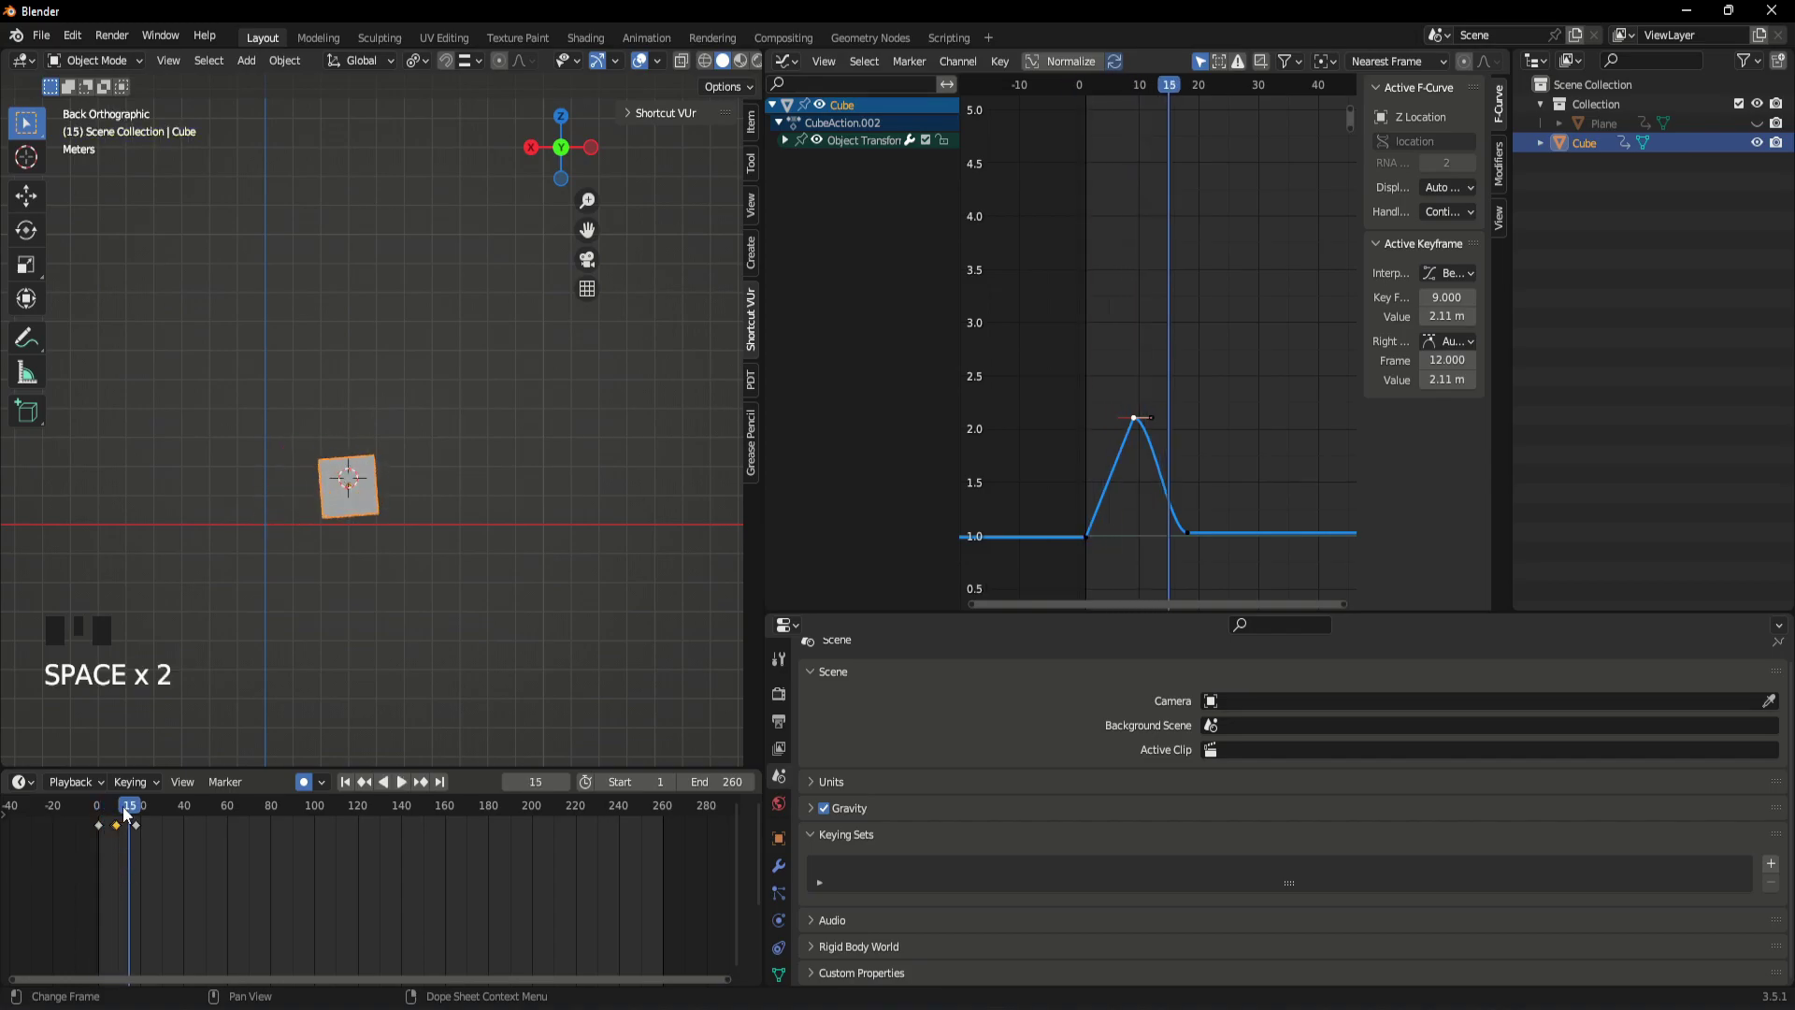
left_click_drag(133, 814, 1140, 419)
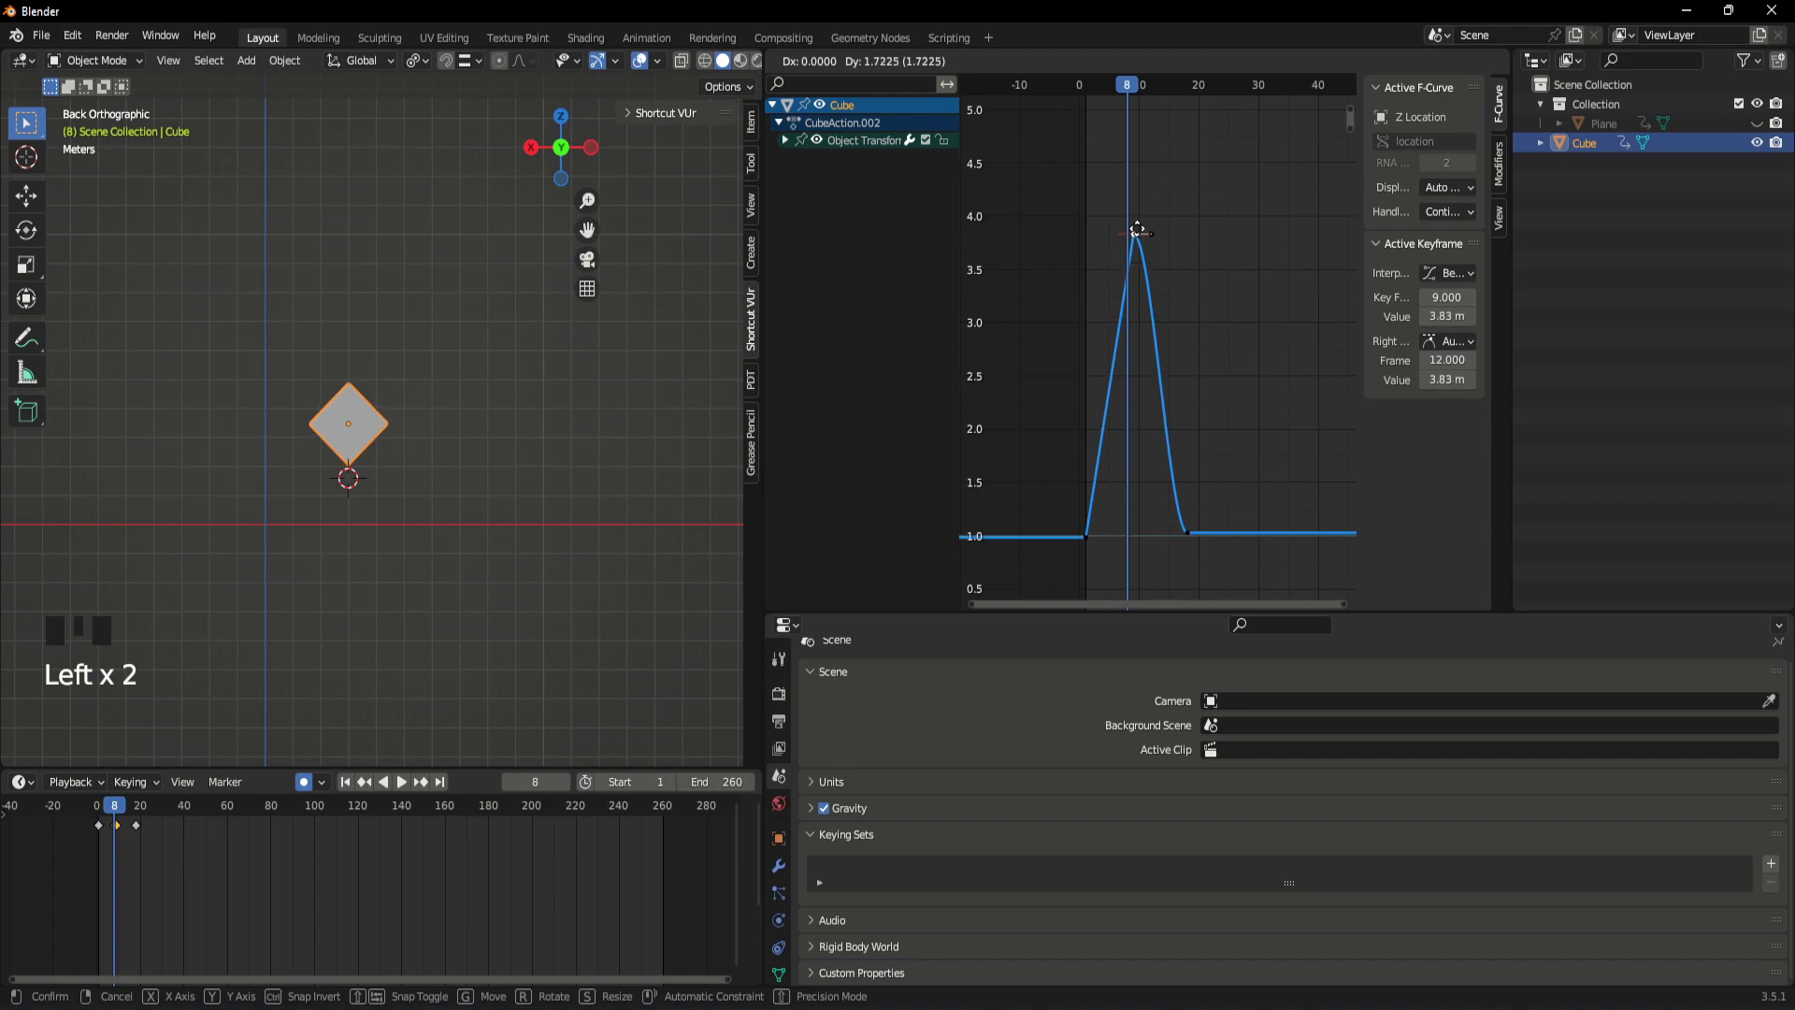
left_click_drag(119, 814, 298, 906)
key("space")
key("space")
left_click_drag(138, 813, 1105, 357)
scroll("up", 3)
- Select the peak keyframe in the Graph Editor and frame the whole hop curve
left_click(1116, 335)
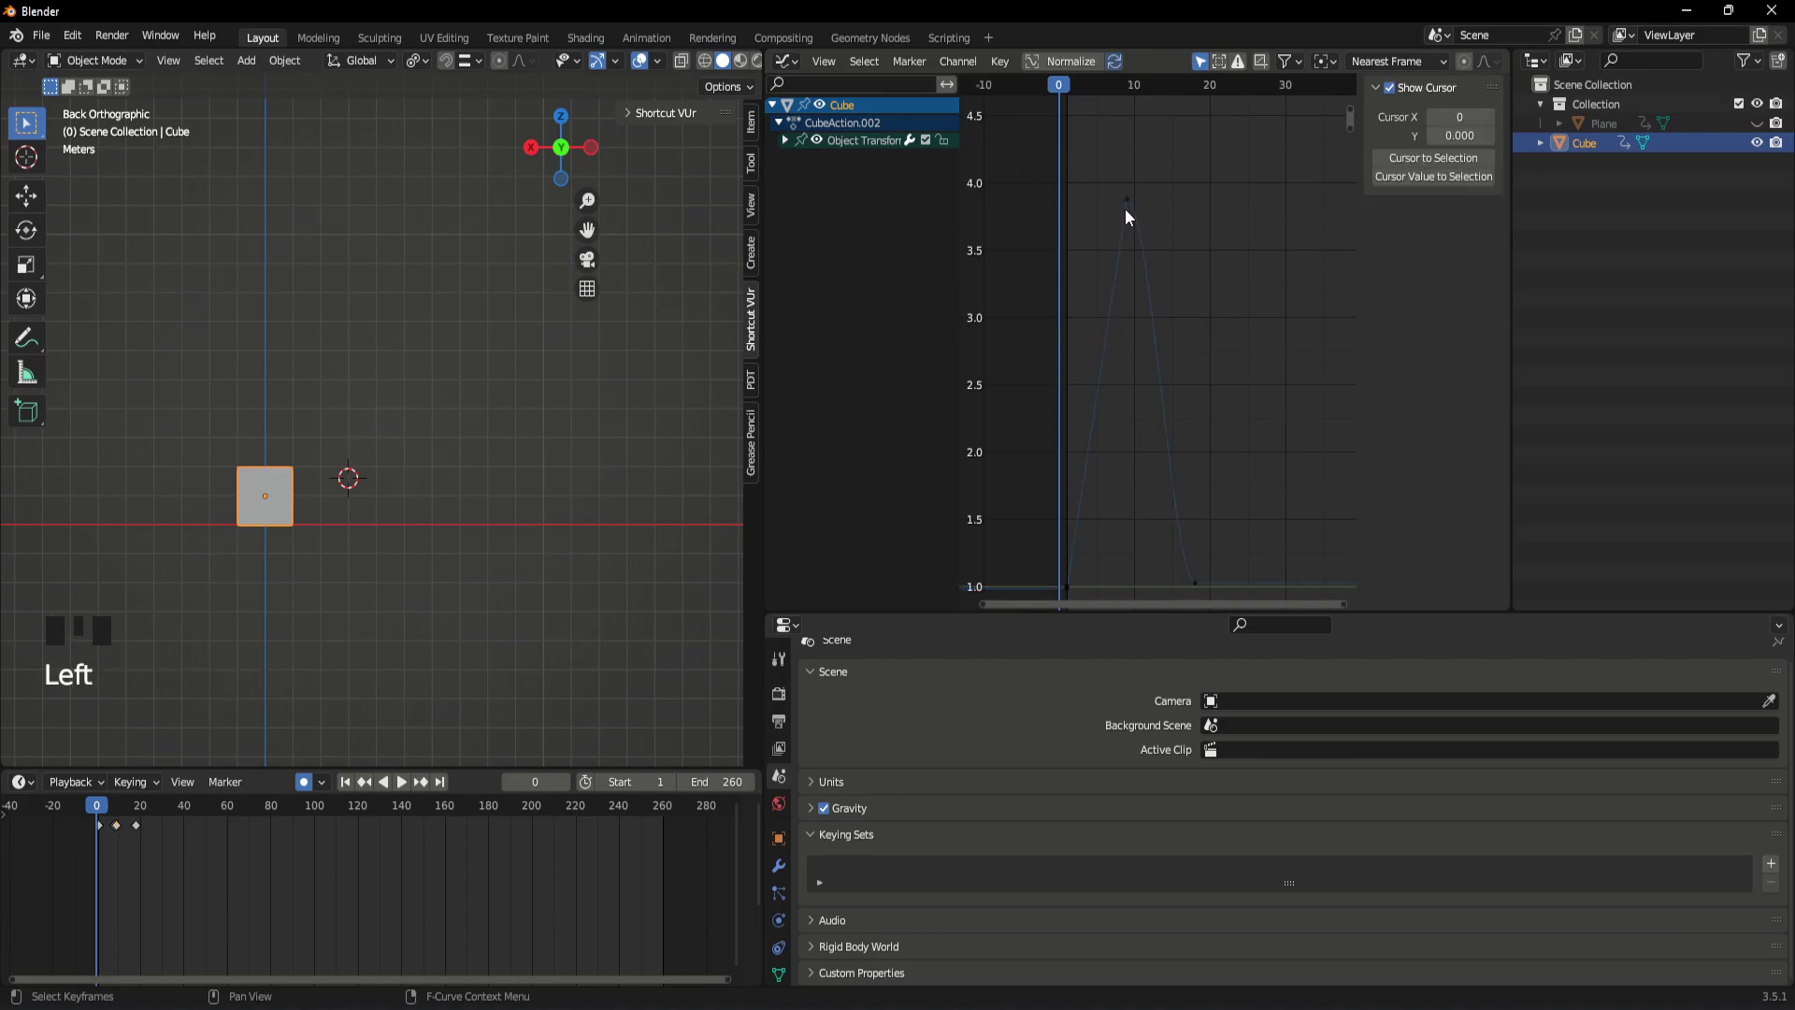
left_click(1132, 210)
left_click_drag(1182, 223, 1182, 393)
scroll("up", 3)
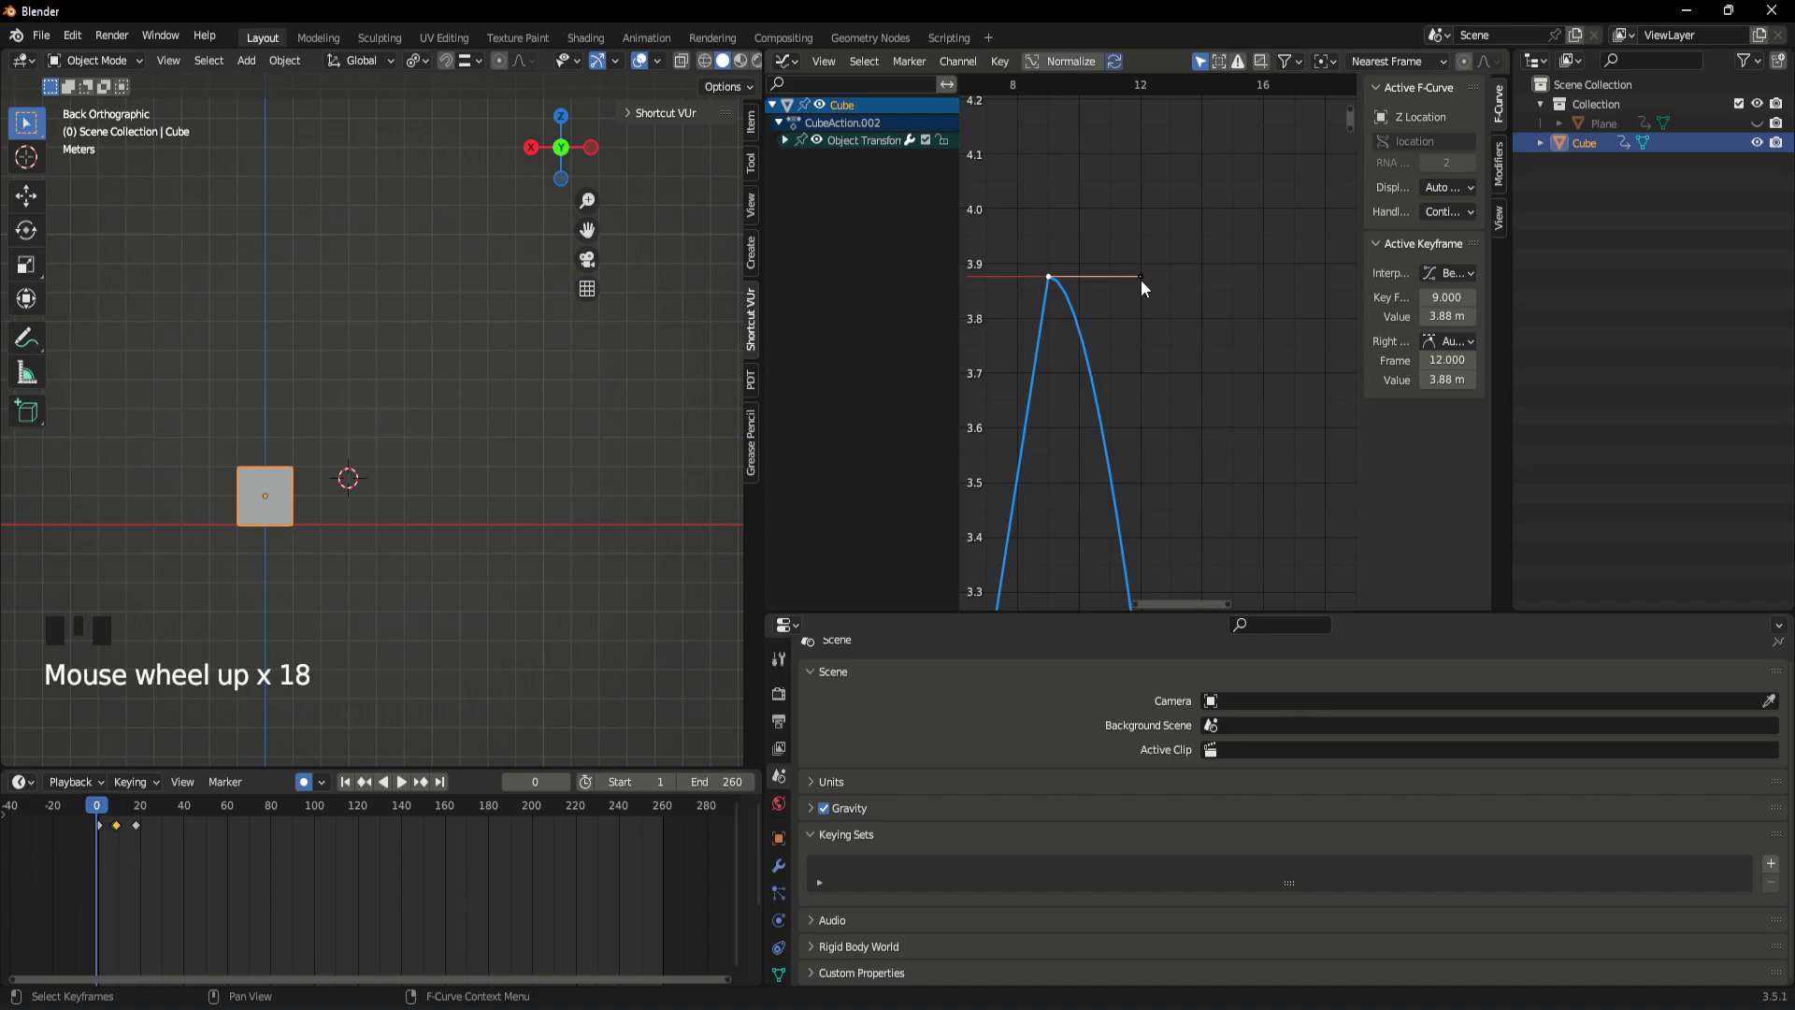
scroll("up", 3)
left_click_drag(1127, 362, 1195, 279)
scroll("down", 3)
left_click_drag(1182, 370, 1177, 220)
scroll("down", 3)
left_click_drag(1158, 344, 345, 889)
left_click(345, 889)
- Tilt the peak keyframe's Bezier handle downward so the jump eases down
key("t")
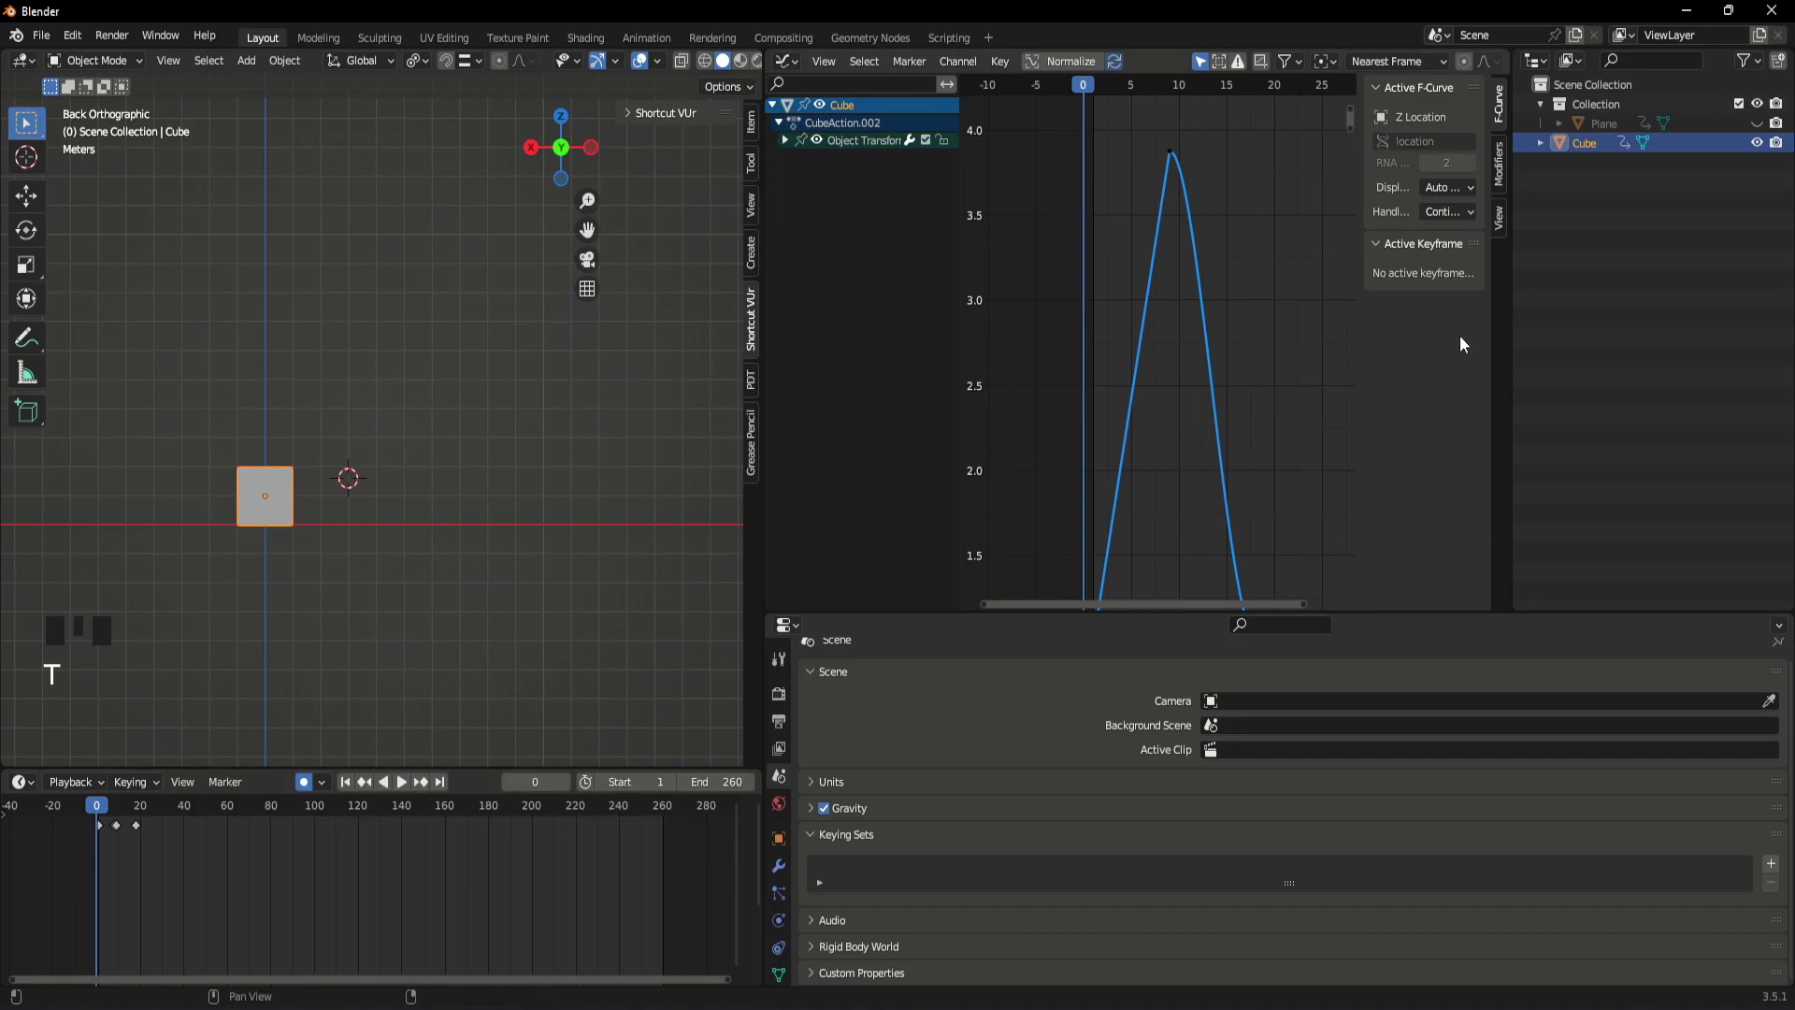
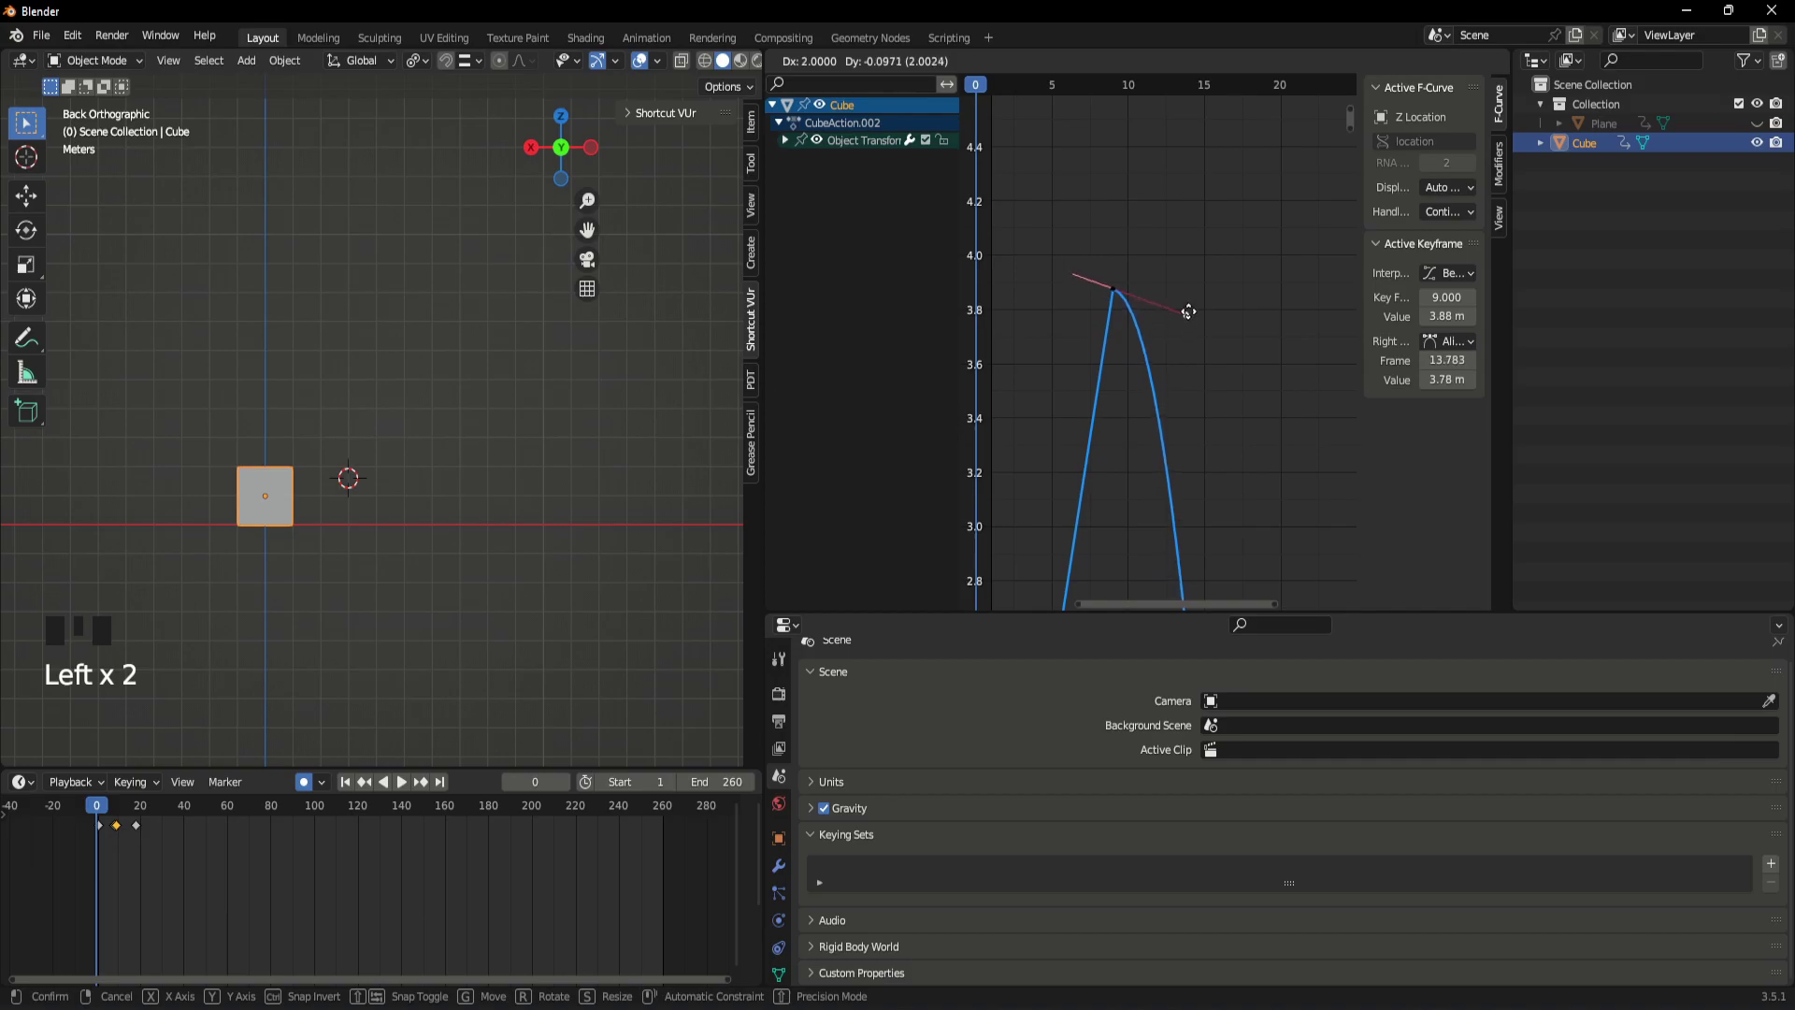
left_click(1106, 368)
double_click(1132, 291)
left_click(1091, 287)
left_click(1125, 293)
scroll("down", 3)
middle_click(1202, 466)
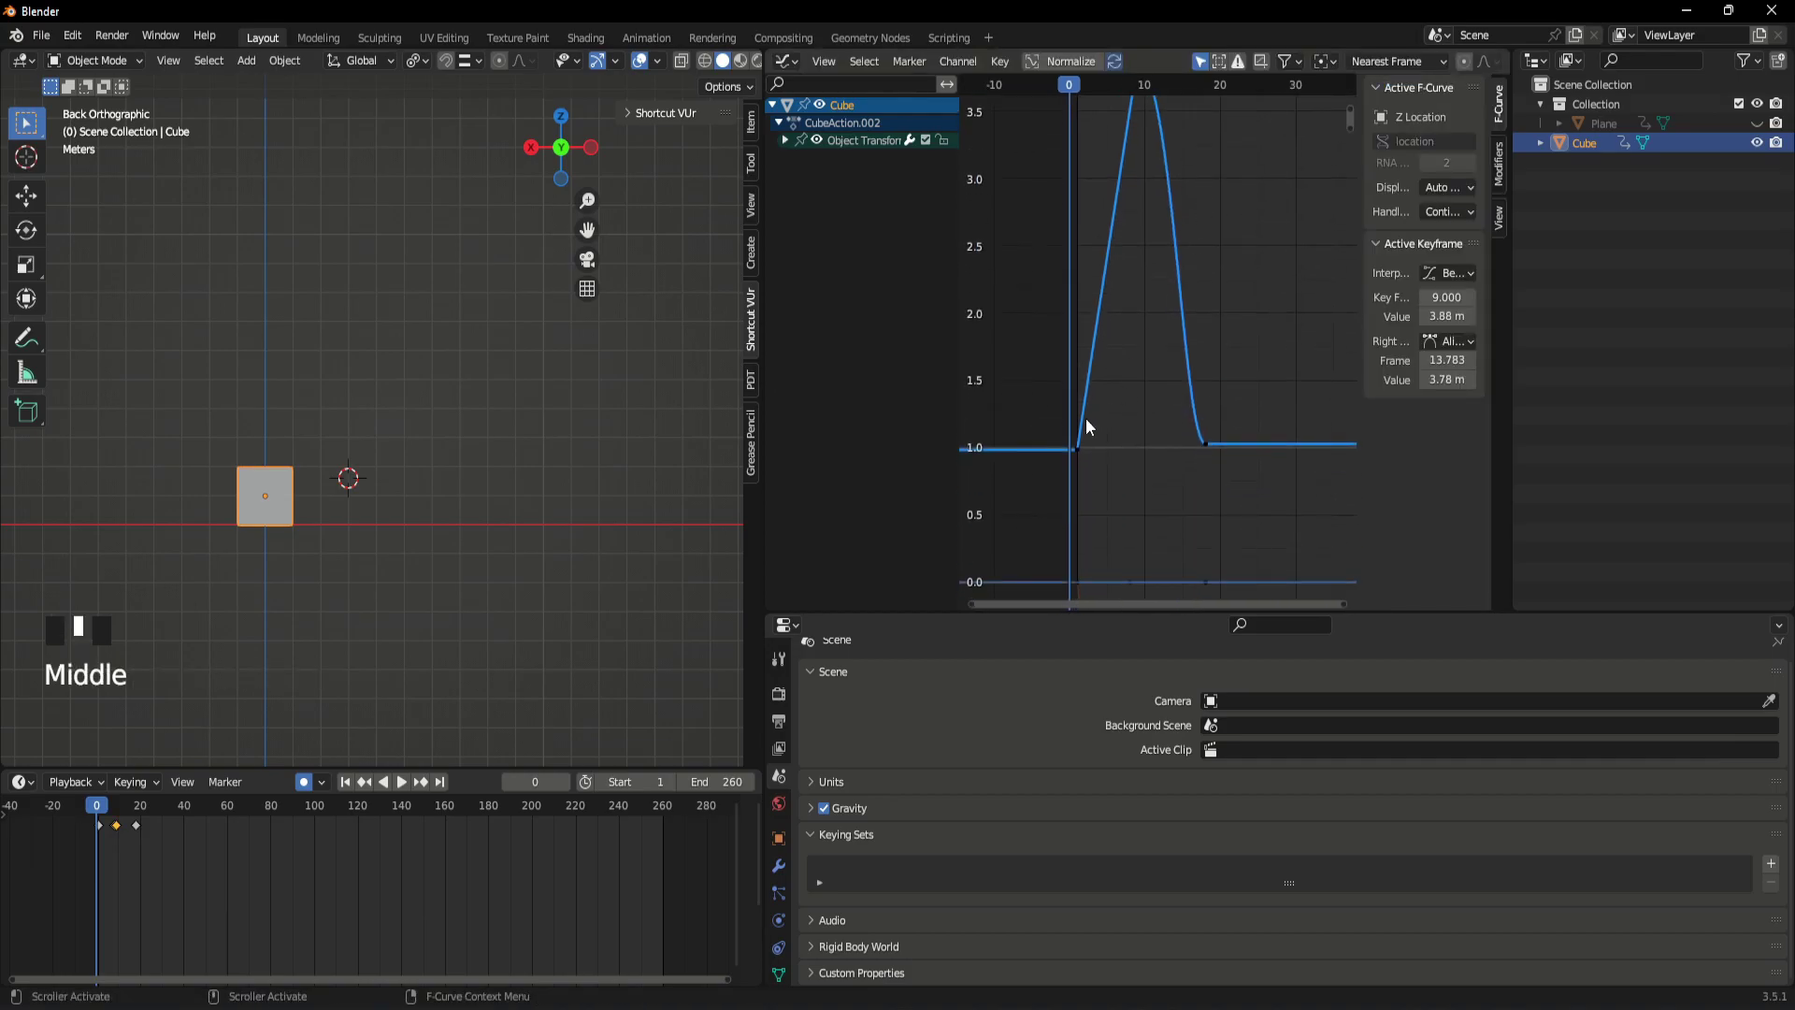
left_click(1081, 449)
scroll("up", 3)
scroll("down", 3)
left_click(1074, 511)
- Move the peak keyframe to frame 10 at about 3.88 m
left_click(1063, 491)
scroll("down", 3)
left_click_drag(1135, 373, 1163, 215)
left_click(1163, 215)
left_click(1155, 208)
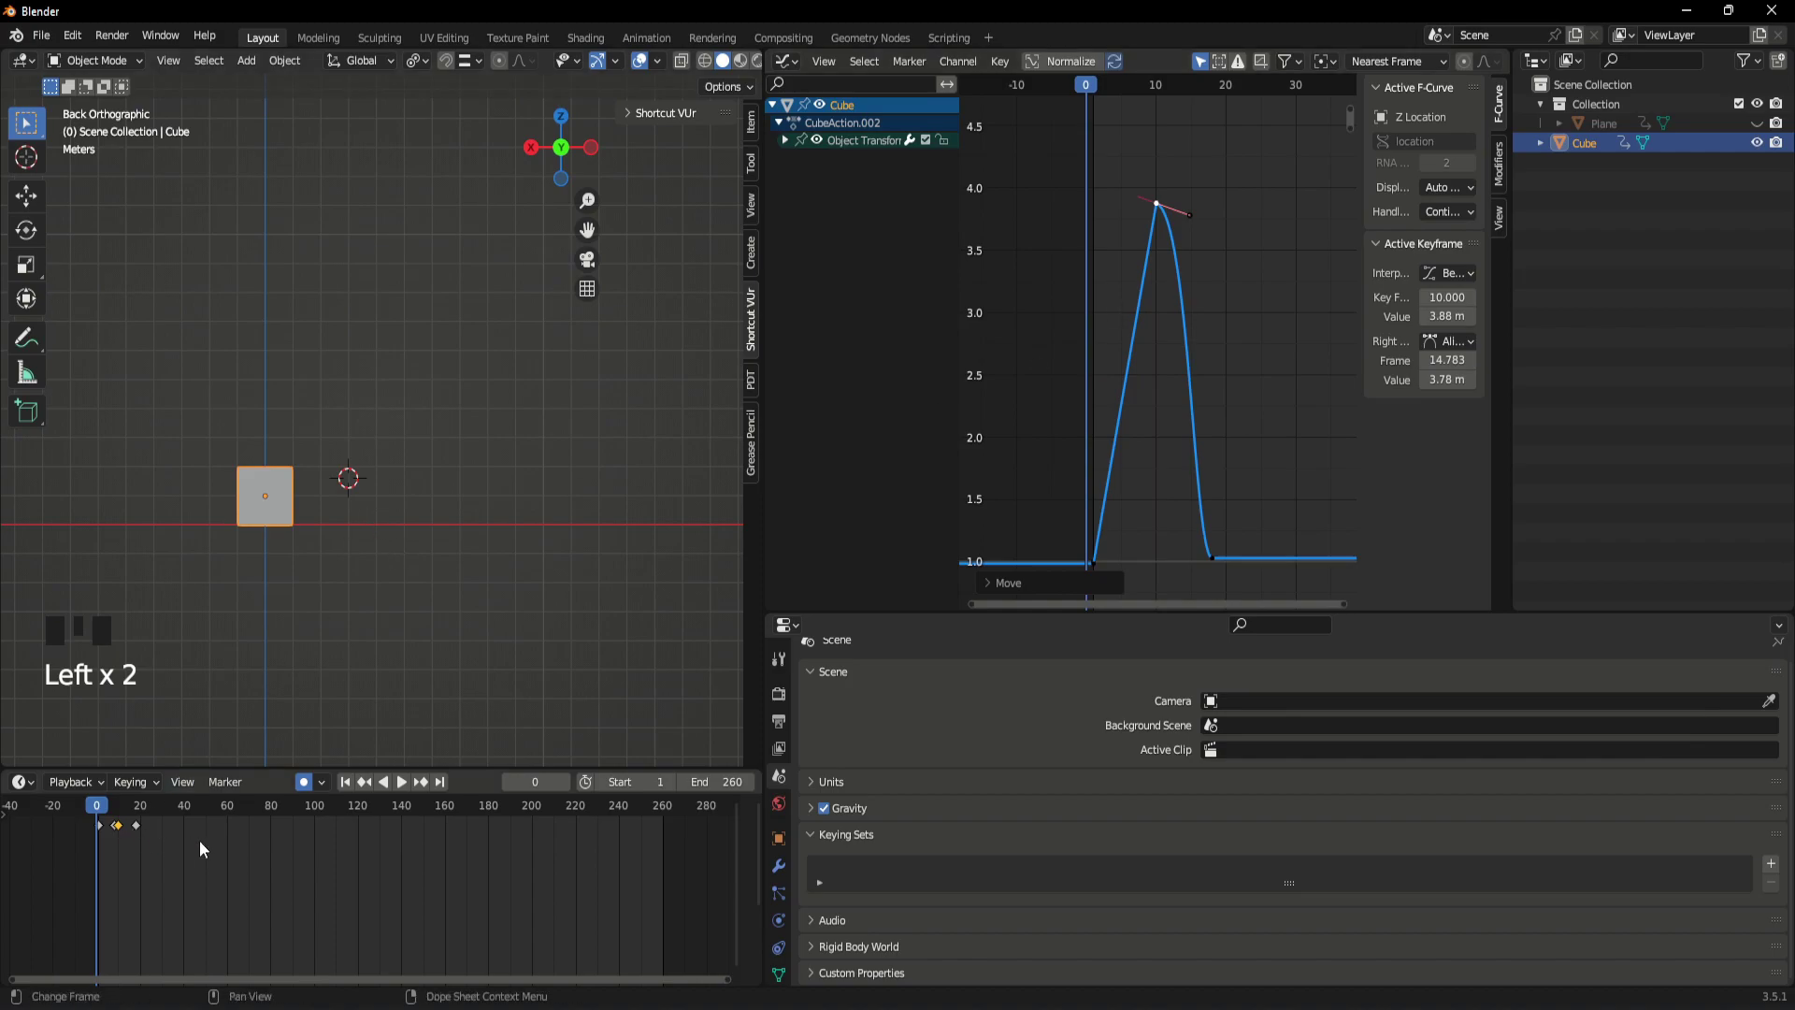
- Scrub and play through the hop on the timeline, ending at frame 25
key("space")
key("space")
scroll("up", 3)
left_click_drag(199, 883, 452, 906)
scroll("up", 3)
left_click_drag(408, 811, 391, 884)
key("space")
key("space")
left_click_drag(383, 820, 350, 871)
key("space")
key("space")
left_click_drag(417, 811, 353, 866)
left_click(431, 890)
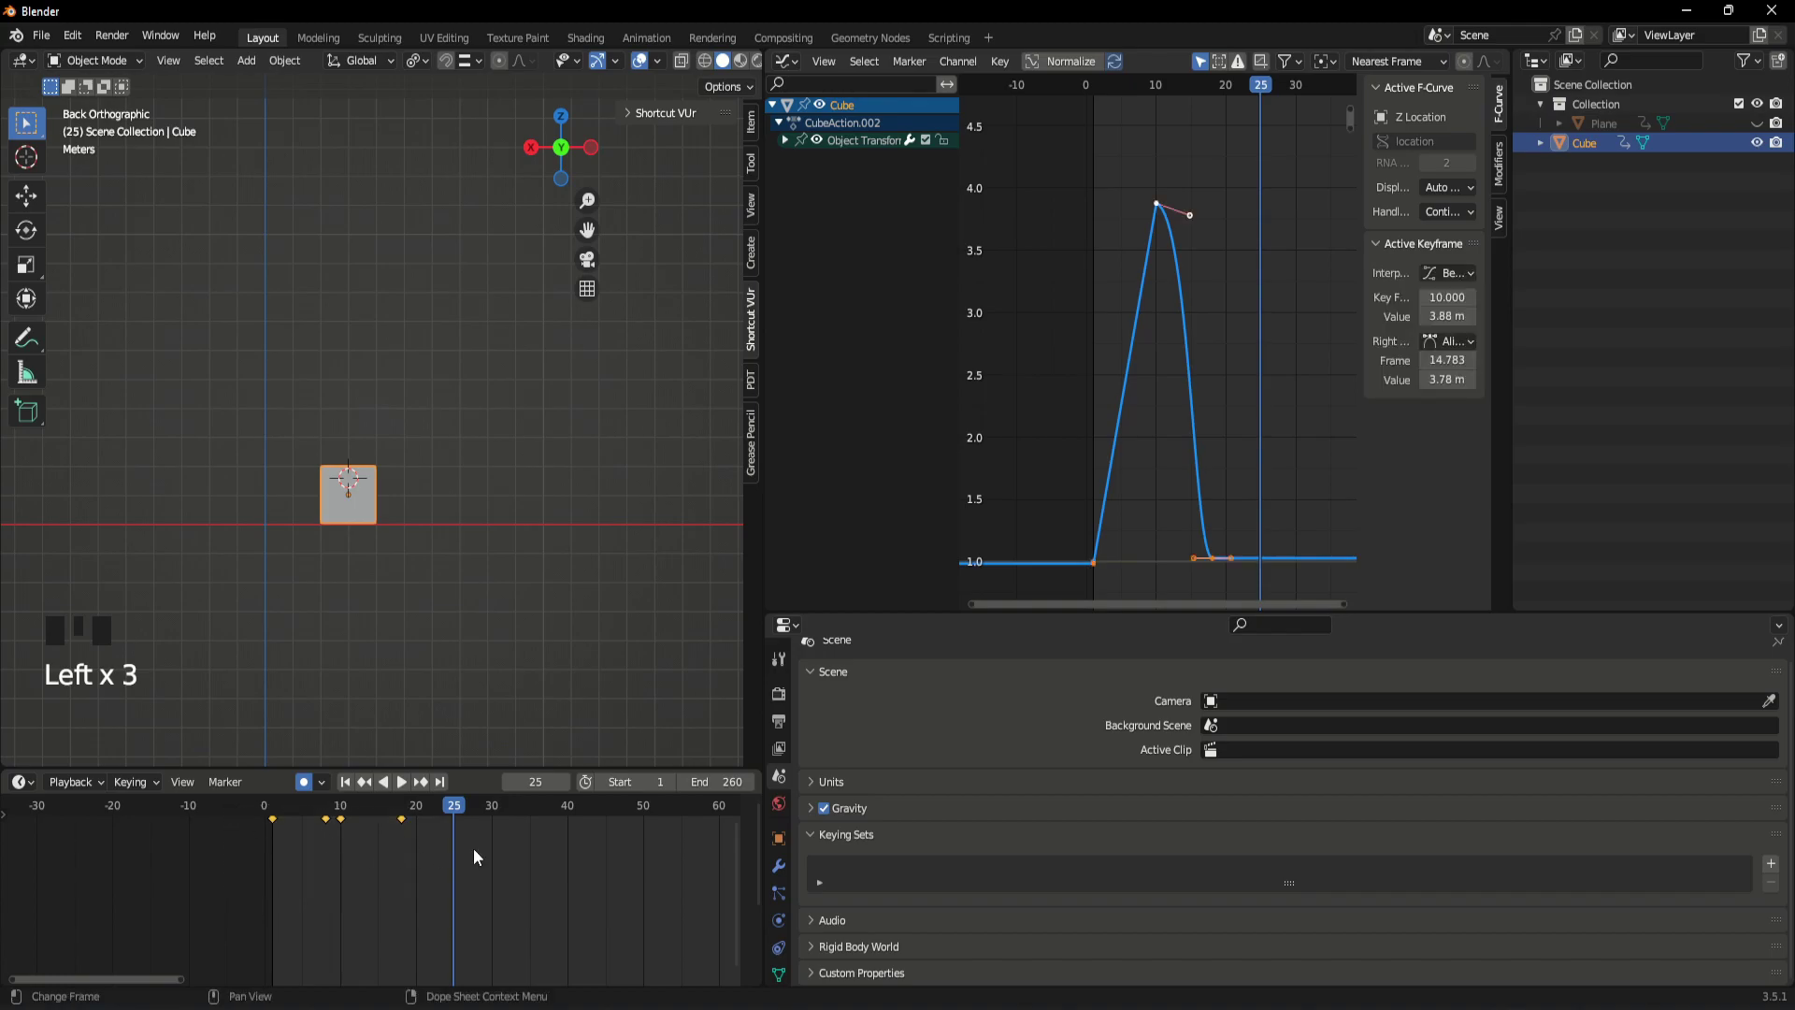
- Copy and paste the hop keyframes, delete a stray pasted key, and play back the result
key("ctrl+c")
left_click(490, 854)
key("ctrl+v")
left_click_drag(447, 802, 466, 824)
left_click(458, 829)
key("Delete")
left_click_drag(451, 818, 286, 864)
key("space")
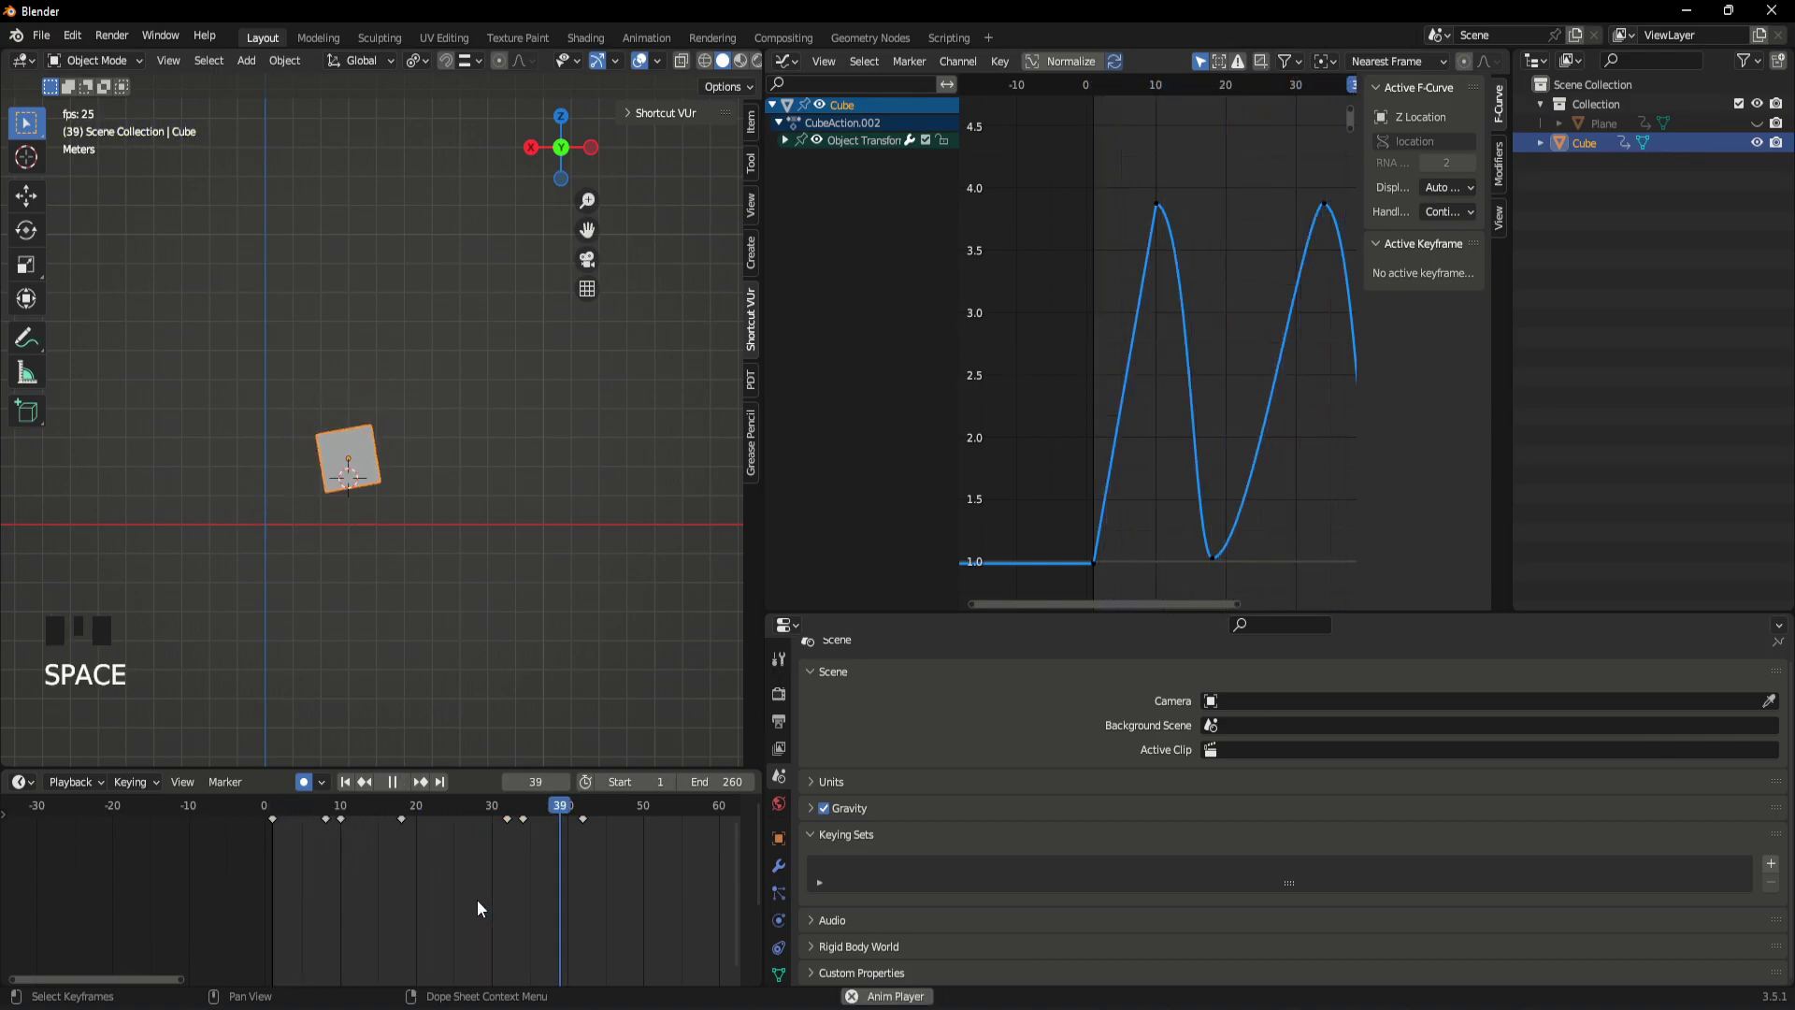
key("space")
- Select the hop keyframes and paste them again as a second jump, undoing a misplaced paste
left_click_drag(635, 815, 406, 828)
scroll("up", 3)
left_click_drag(464, 865, 326, 836)
key("ctrl+c")
key("ctrl+v")
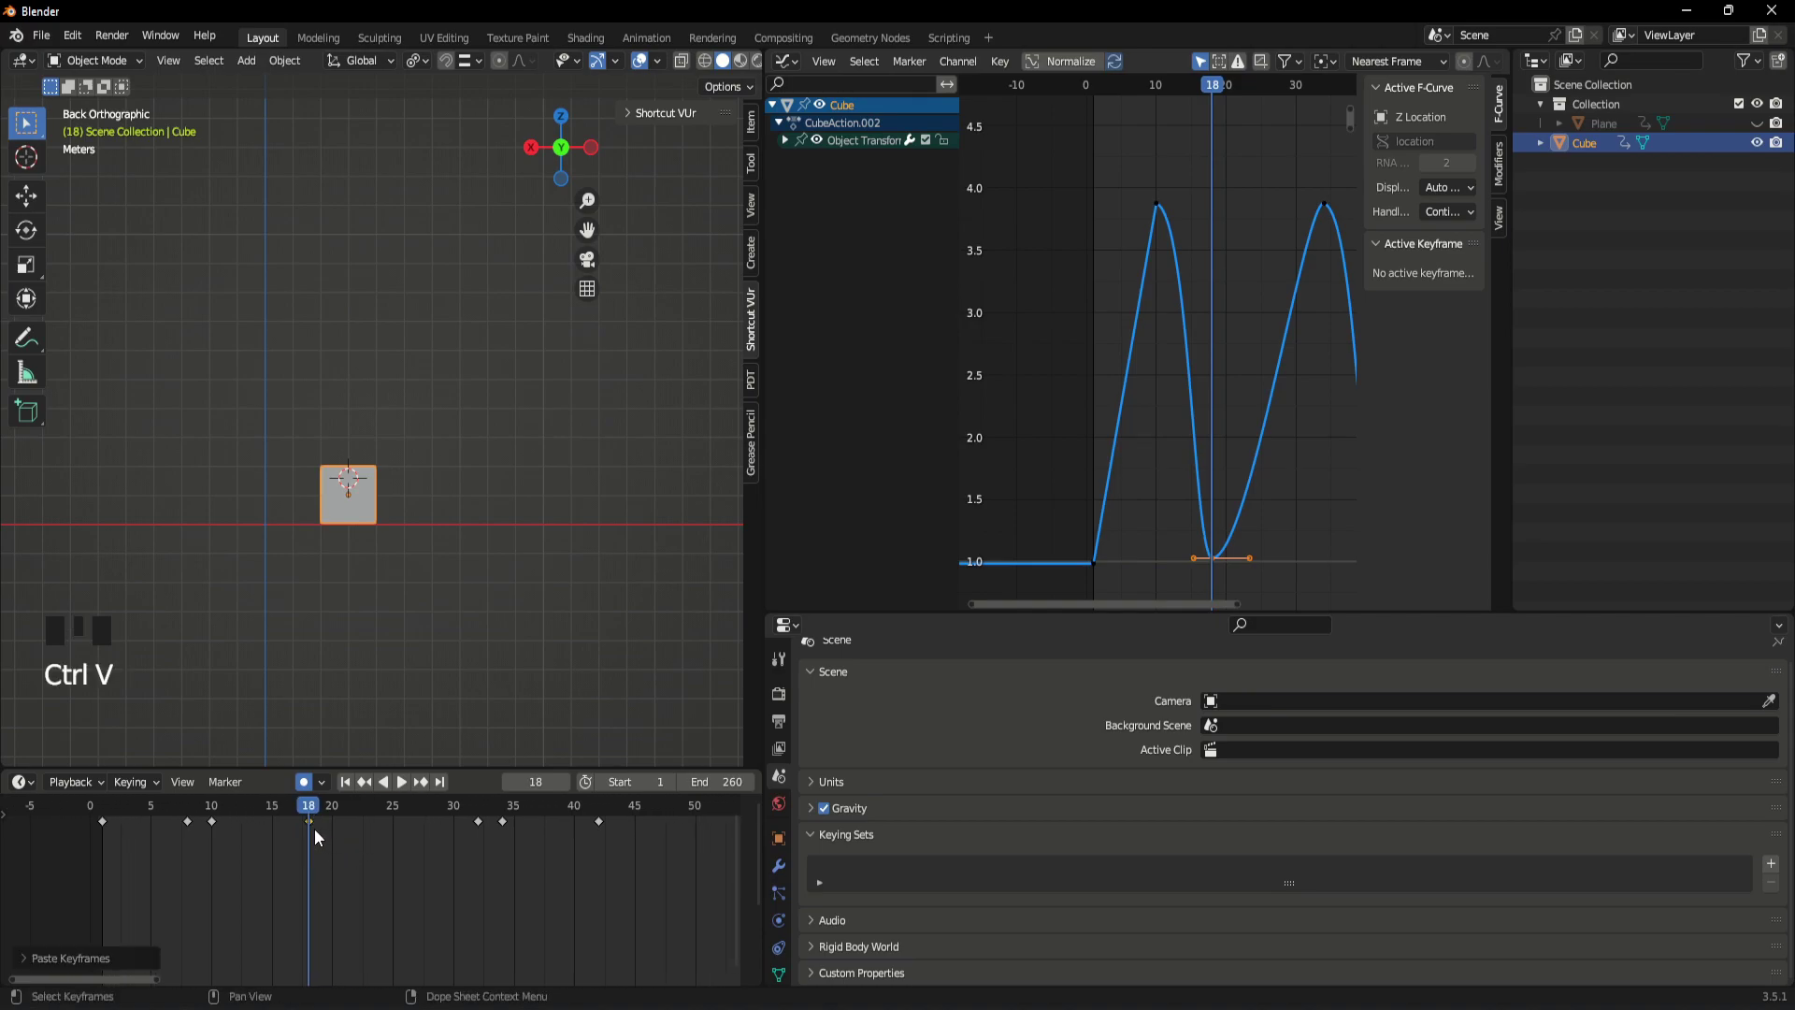
left_click(316, 832)
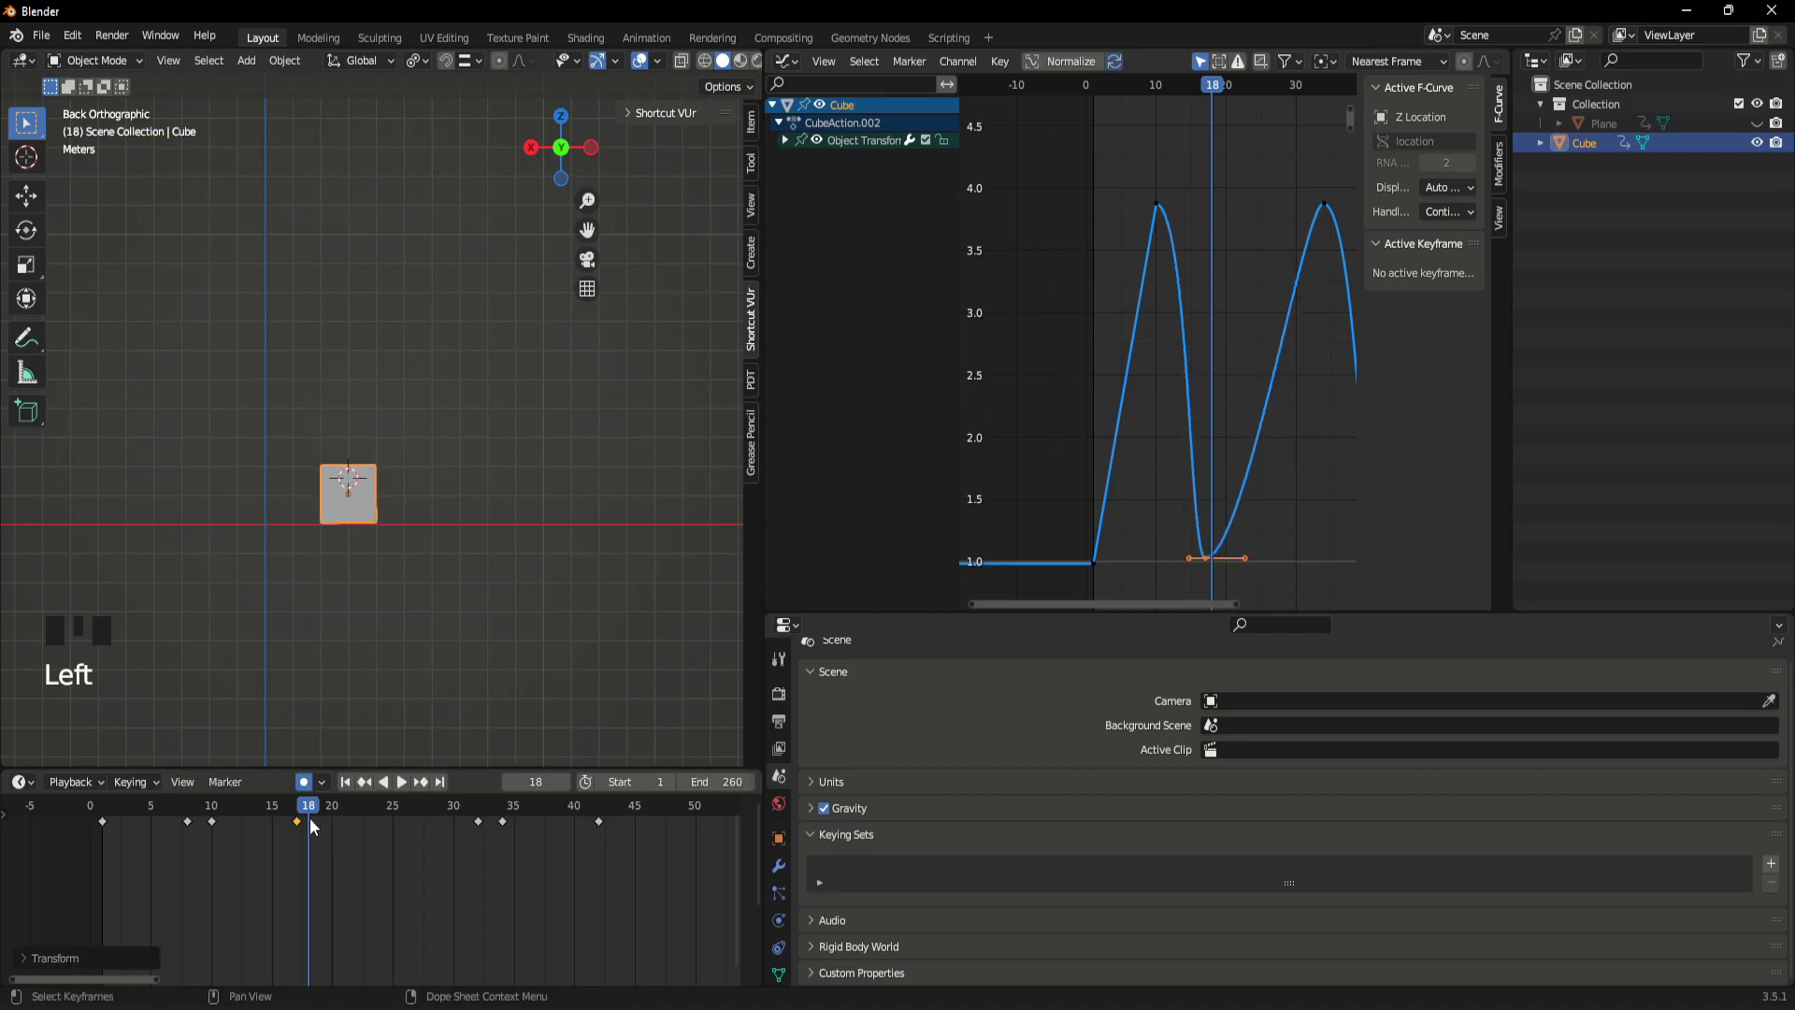
key("ctrl+z")
- Copy the landing keyframe at frame 18 and paste it at frame 20
left_click(335, 833)
left_click_drag(314, 816, 312, 831)
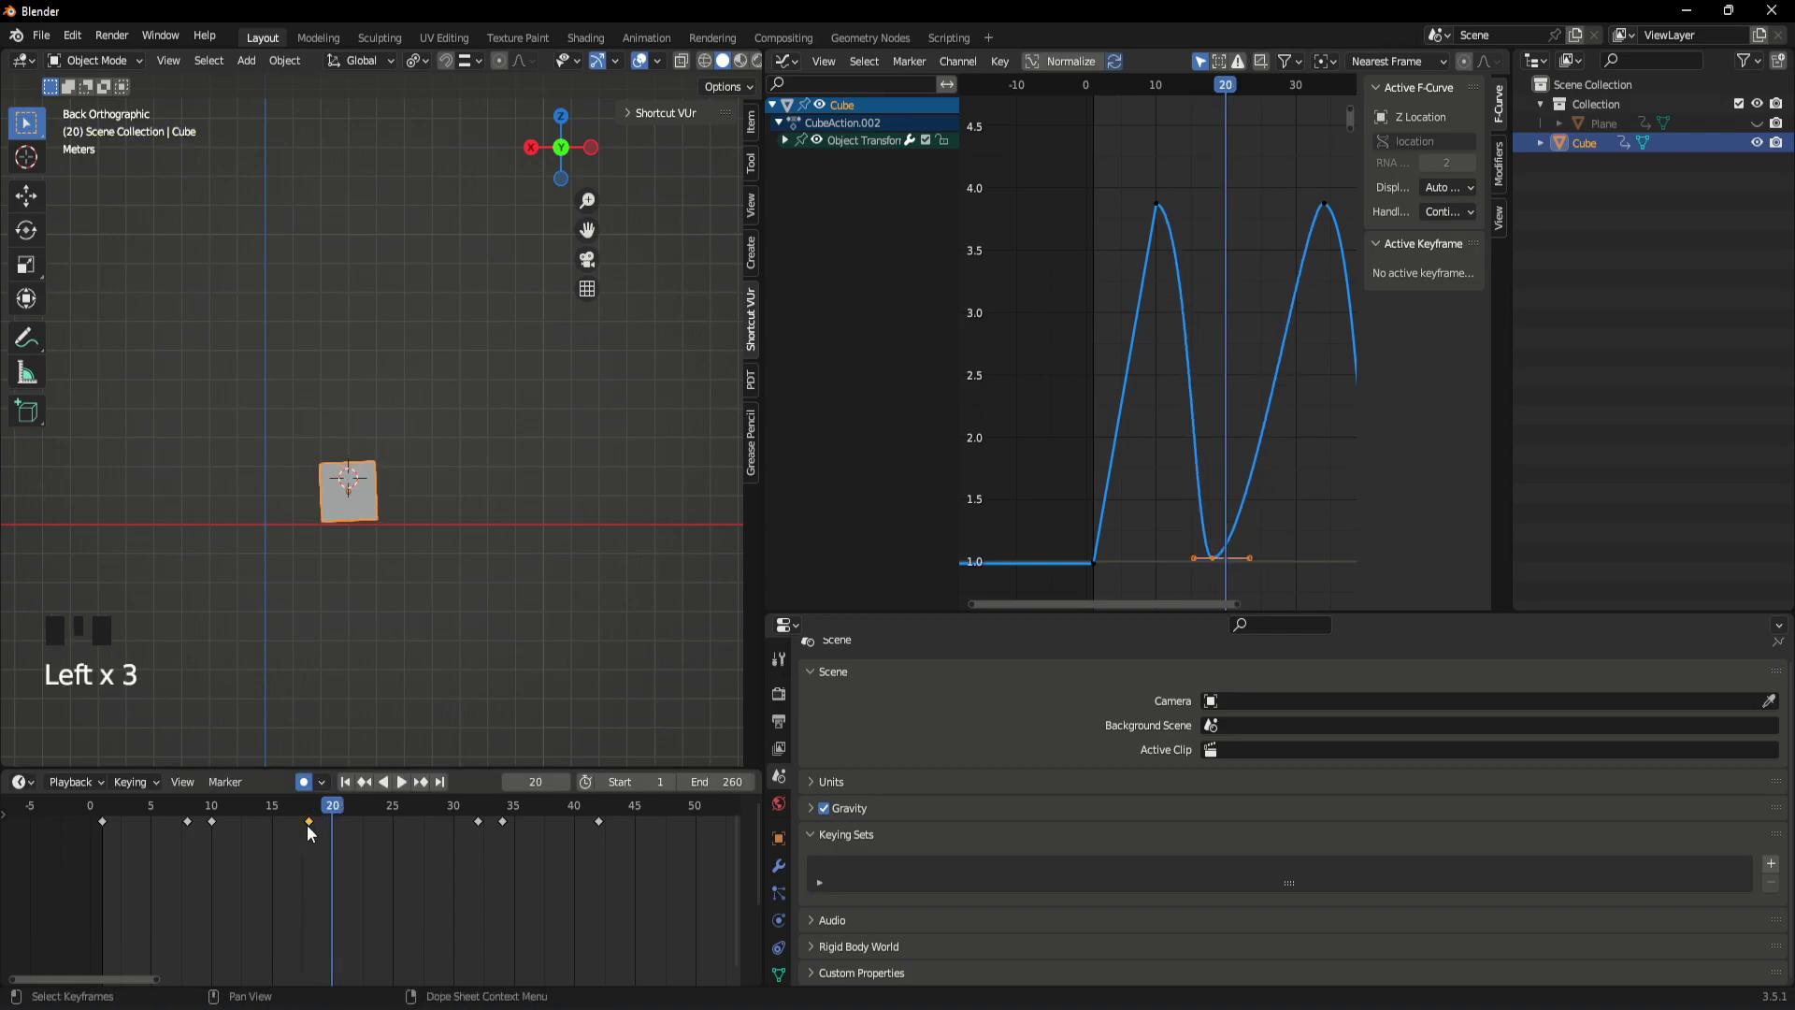
key("ctrl+c")
key("ctrl+v")
left_click(381, 854)
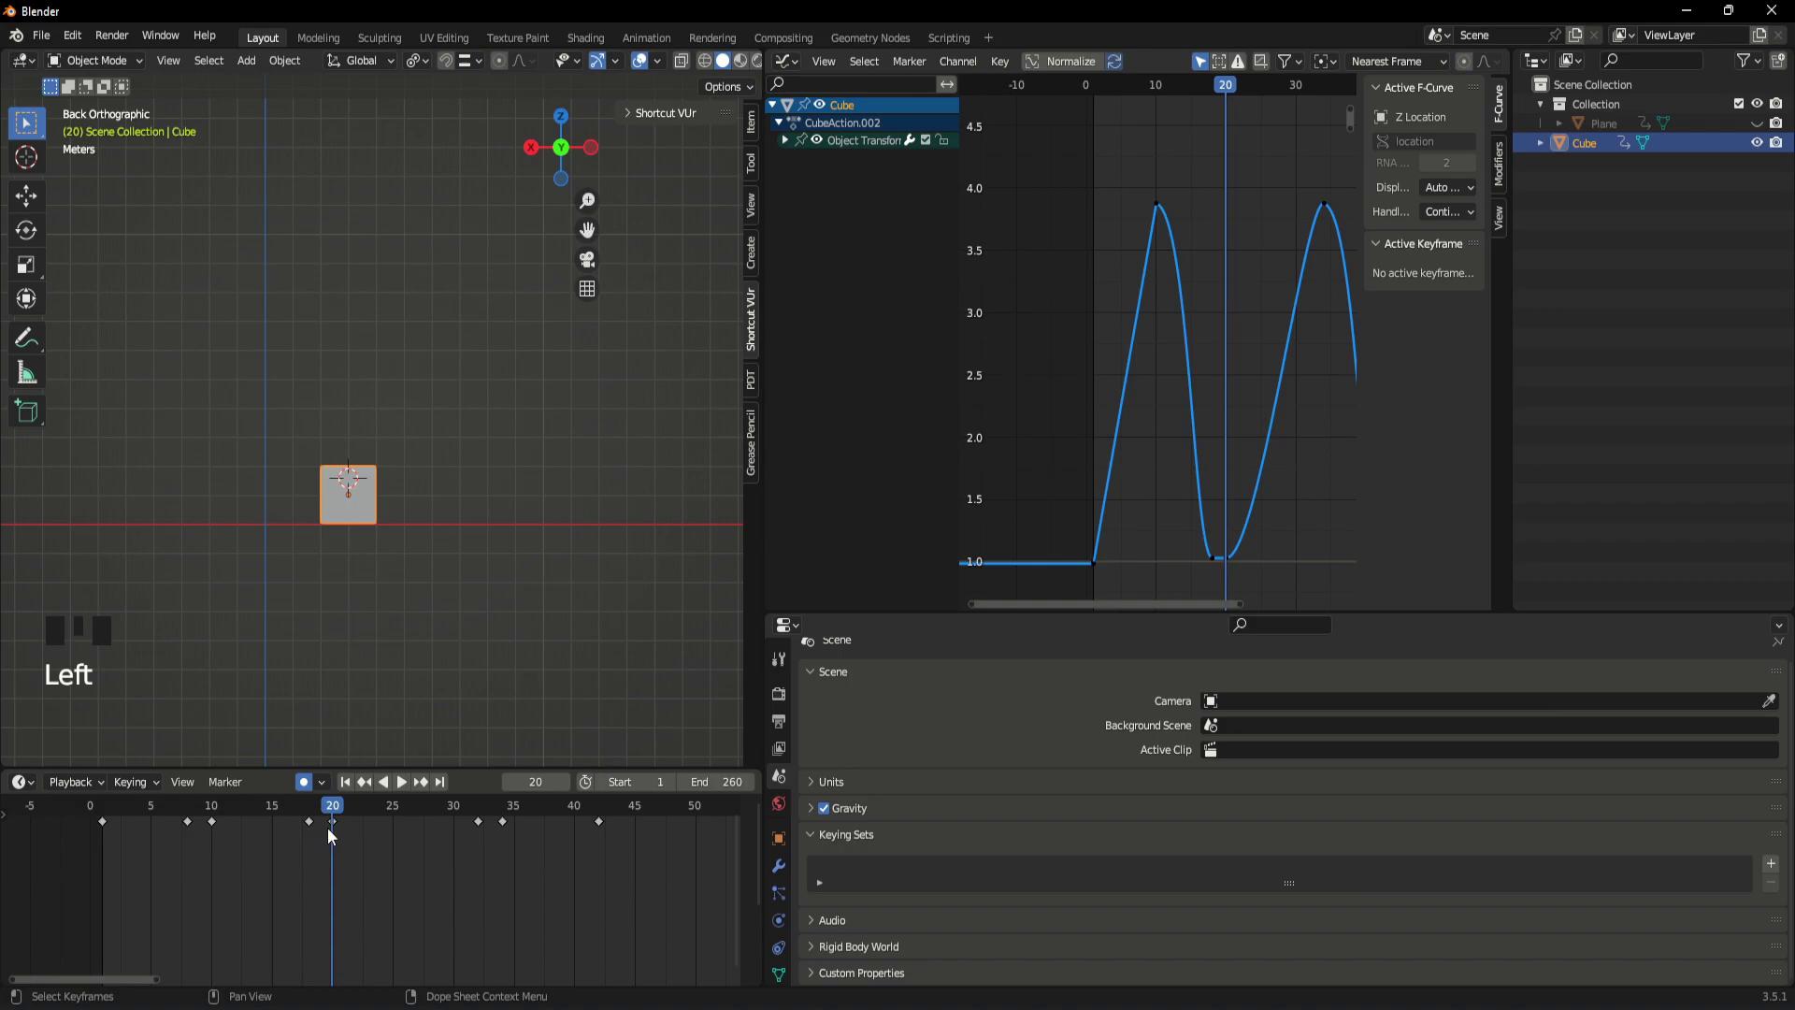
- Undo the last paste and scrub the timeline to frame 20
left_click(339, 823)
key("ctrl+z")
left_click_drag(340, 815, 406, 821)
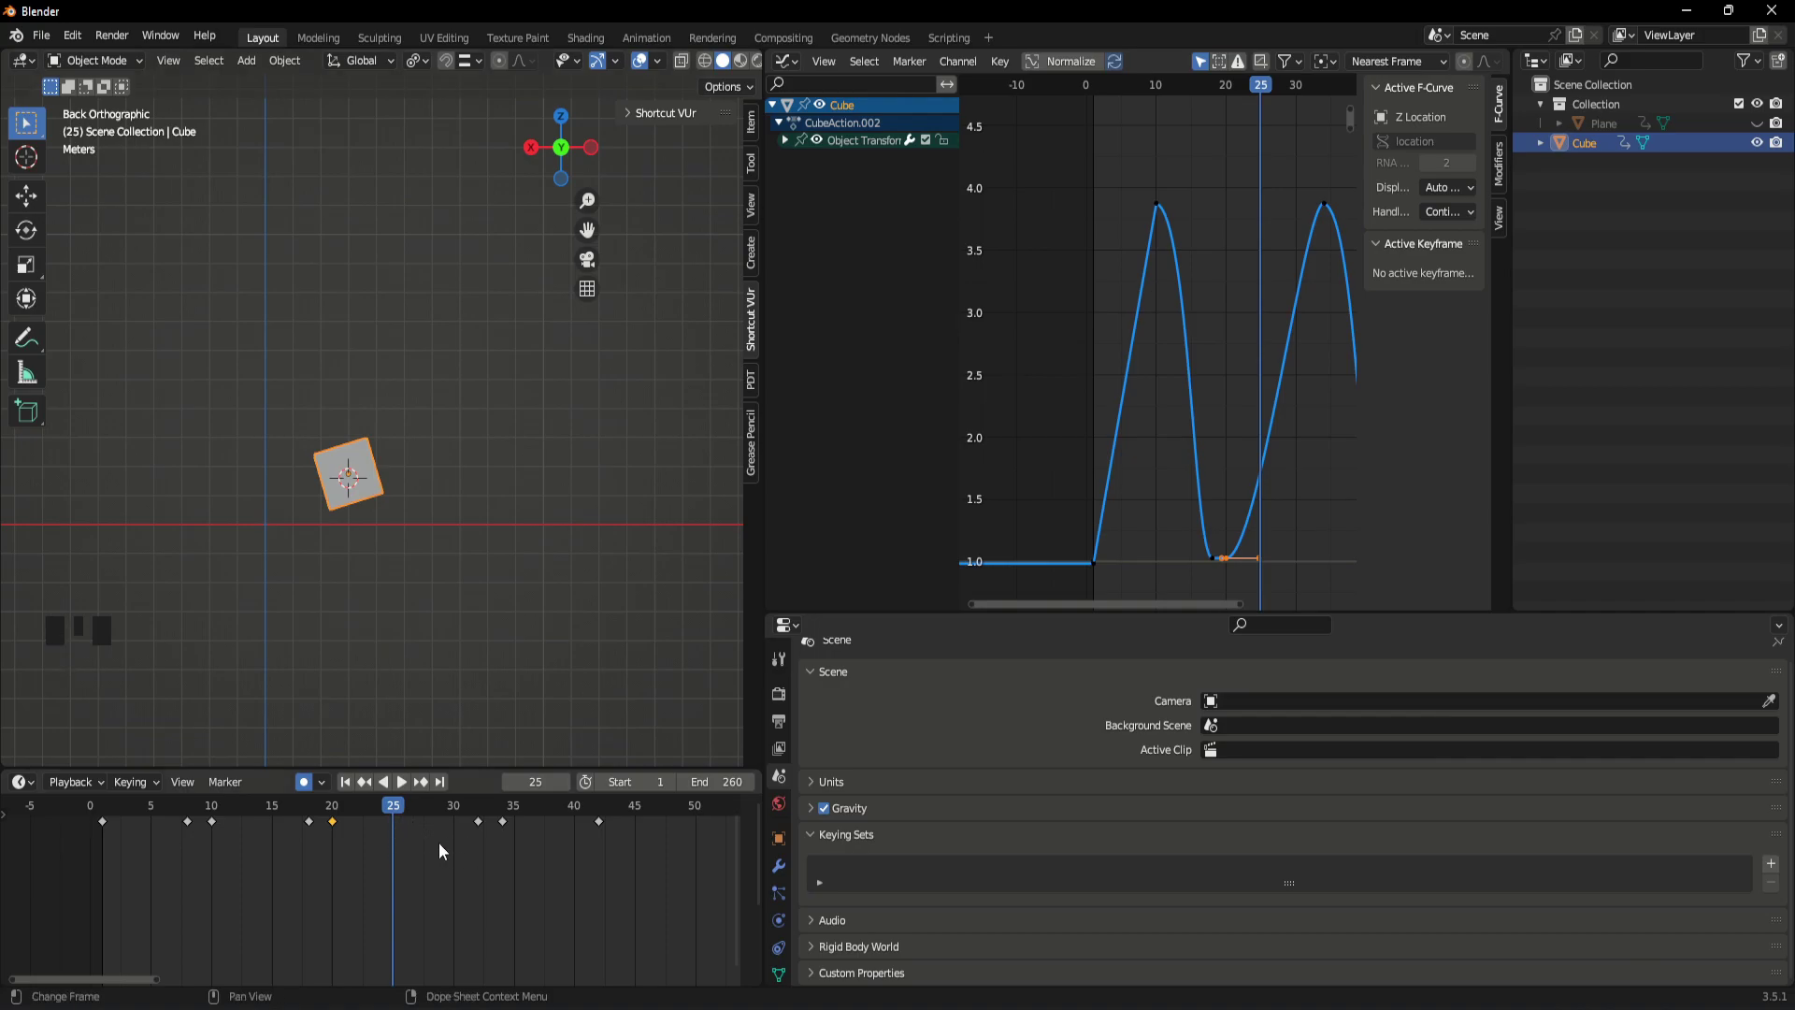
left_click_drag(389, 812, 441, 580)
scroll("down", 3)
left_click_drag(441, 579, 339, 606)
- Raise the cube to about 3.92 m and tip it 45° onto a corner at frame 20 with auto keying
key("g")
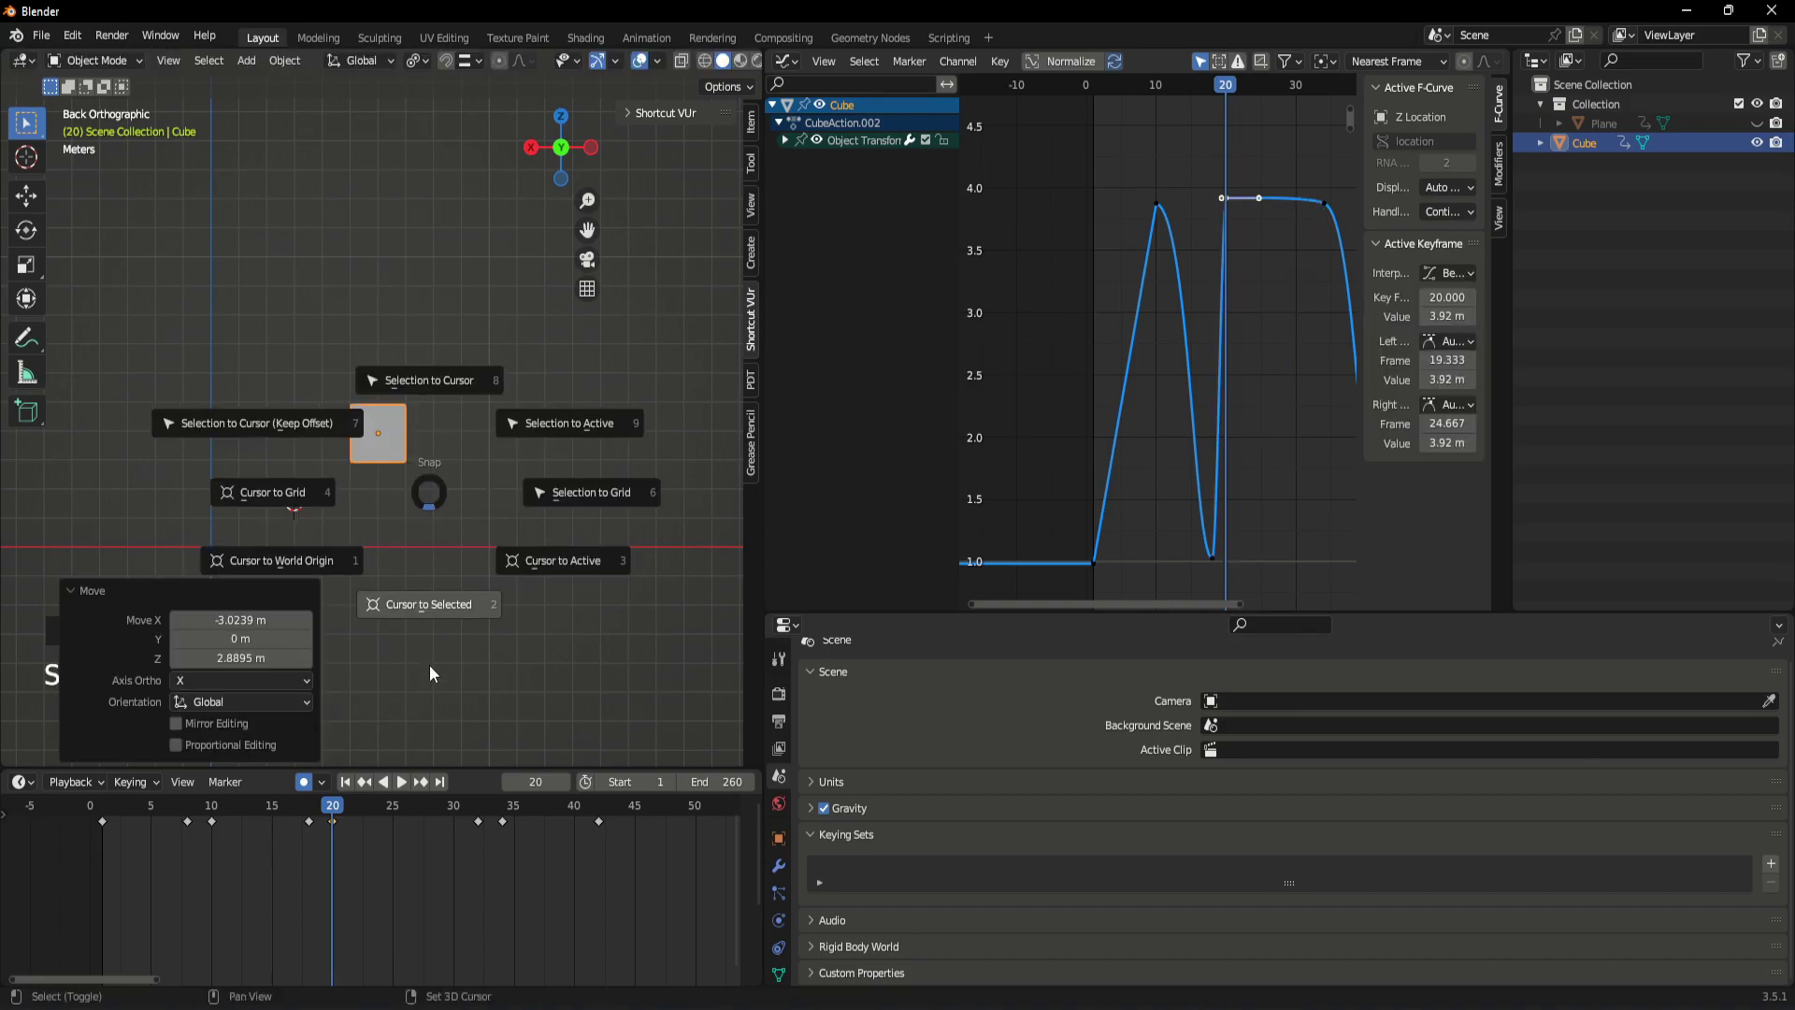
scroll("down", 3)
left_click_drag(1210, 391, 464, 532)
scroll("up", 3)
key("r")
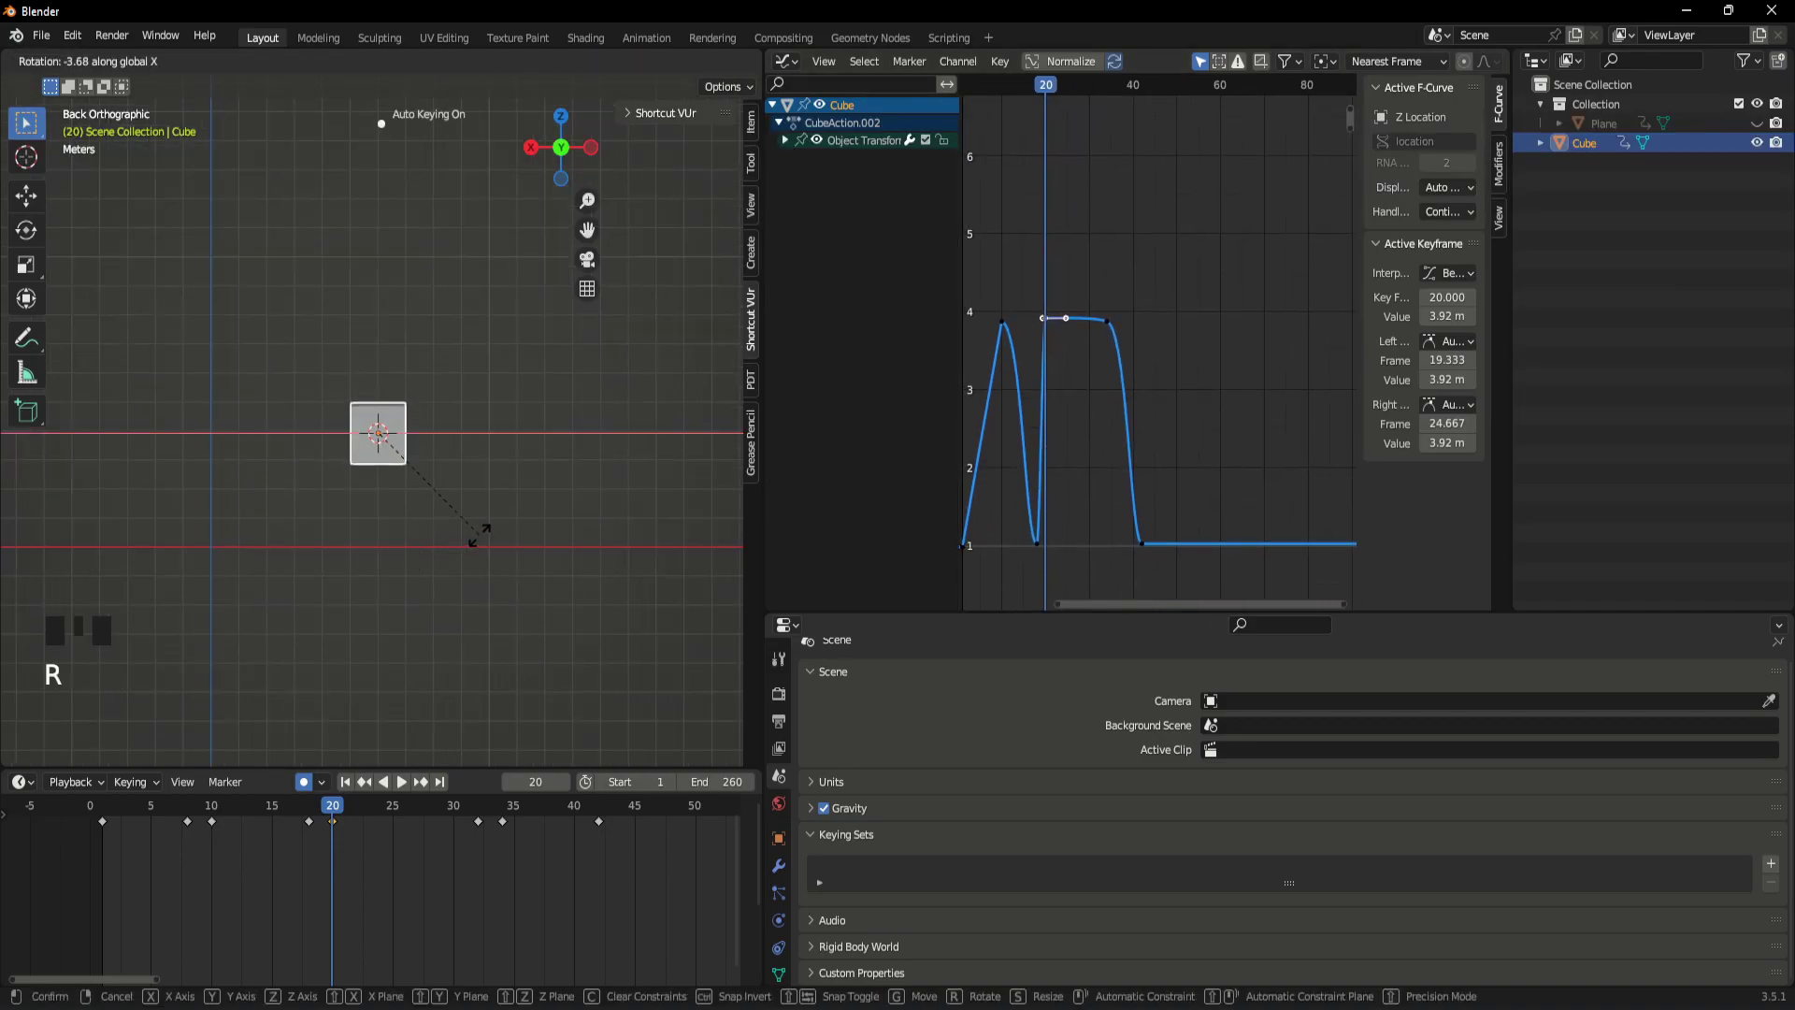
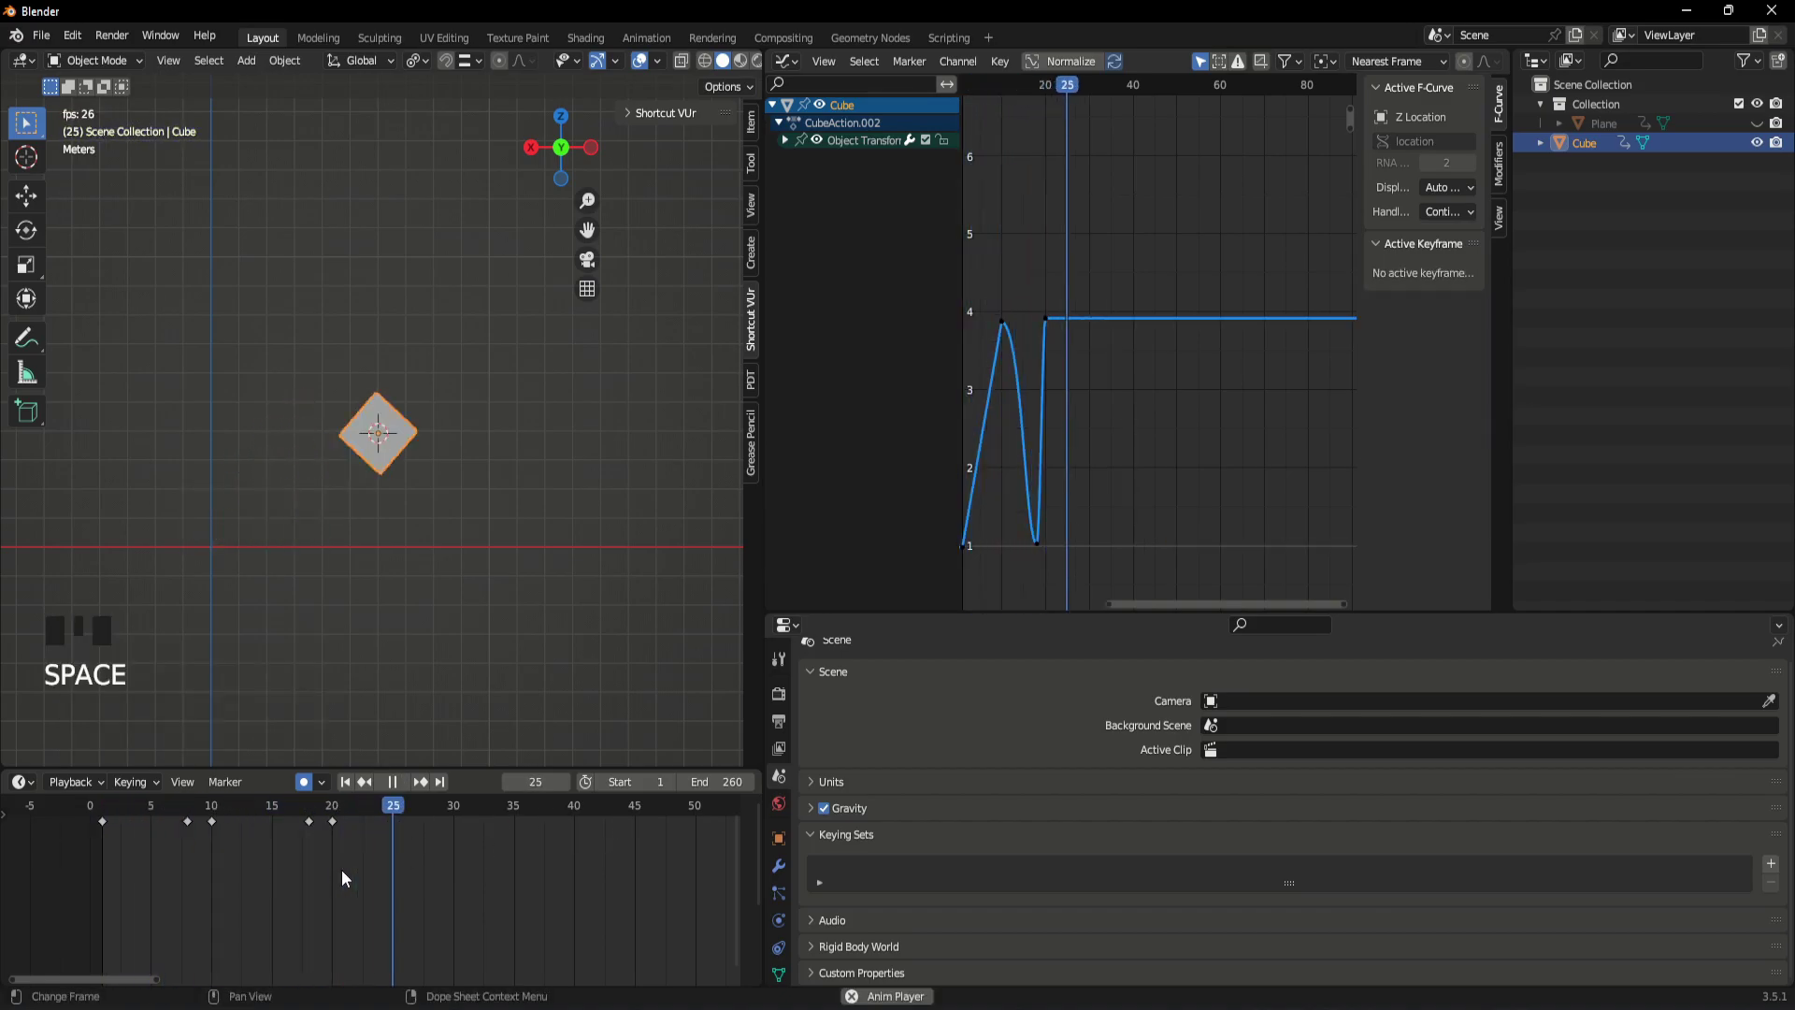
key("space")
- Pan and zoom the Graph Editor to inspect the new keys on the height curve
left_click_drag(483, 811, 1077, 422)
scroll("up", 3)
middle_click(1073, 392)
left_click(1120, 382)
left_click(1101, 349)
scroll("down", 3)
middle_click(1180, 294)
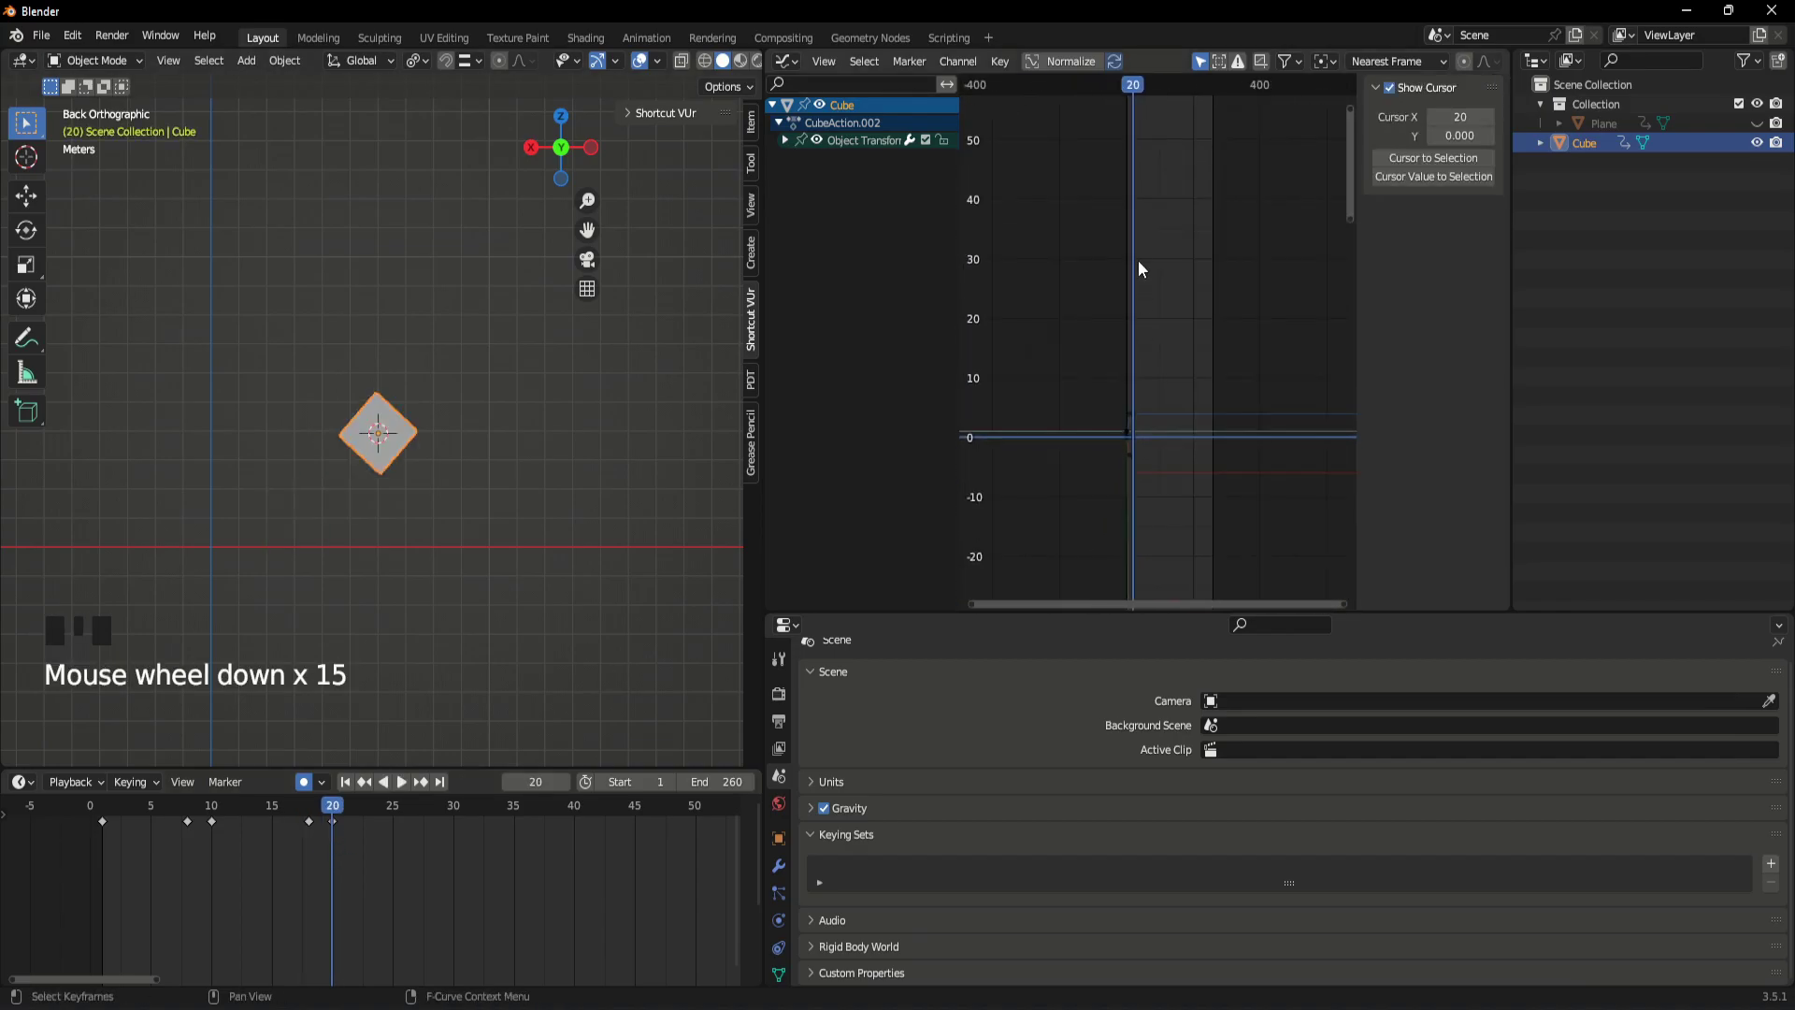
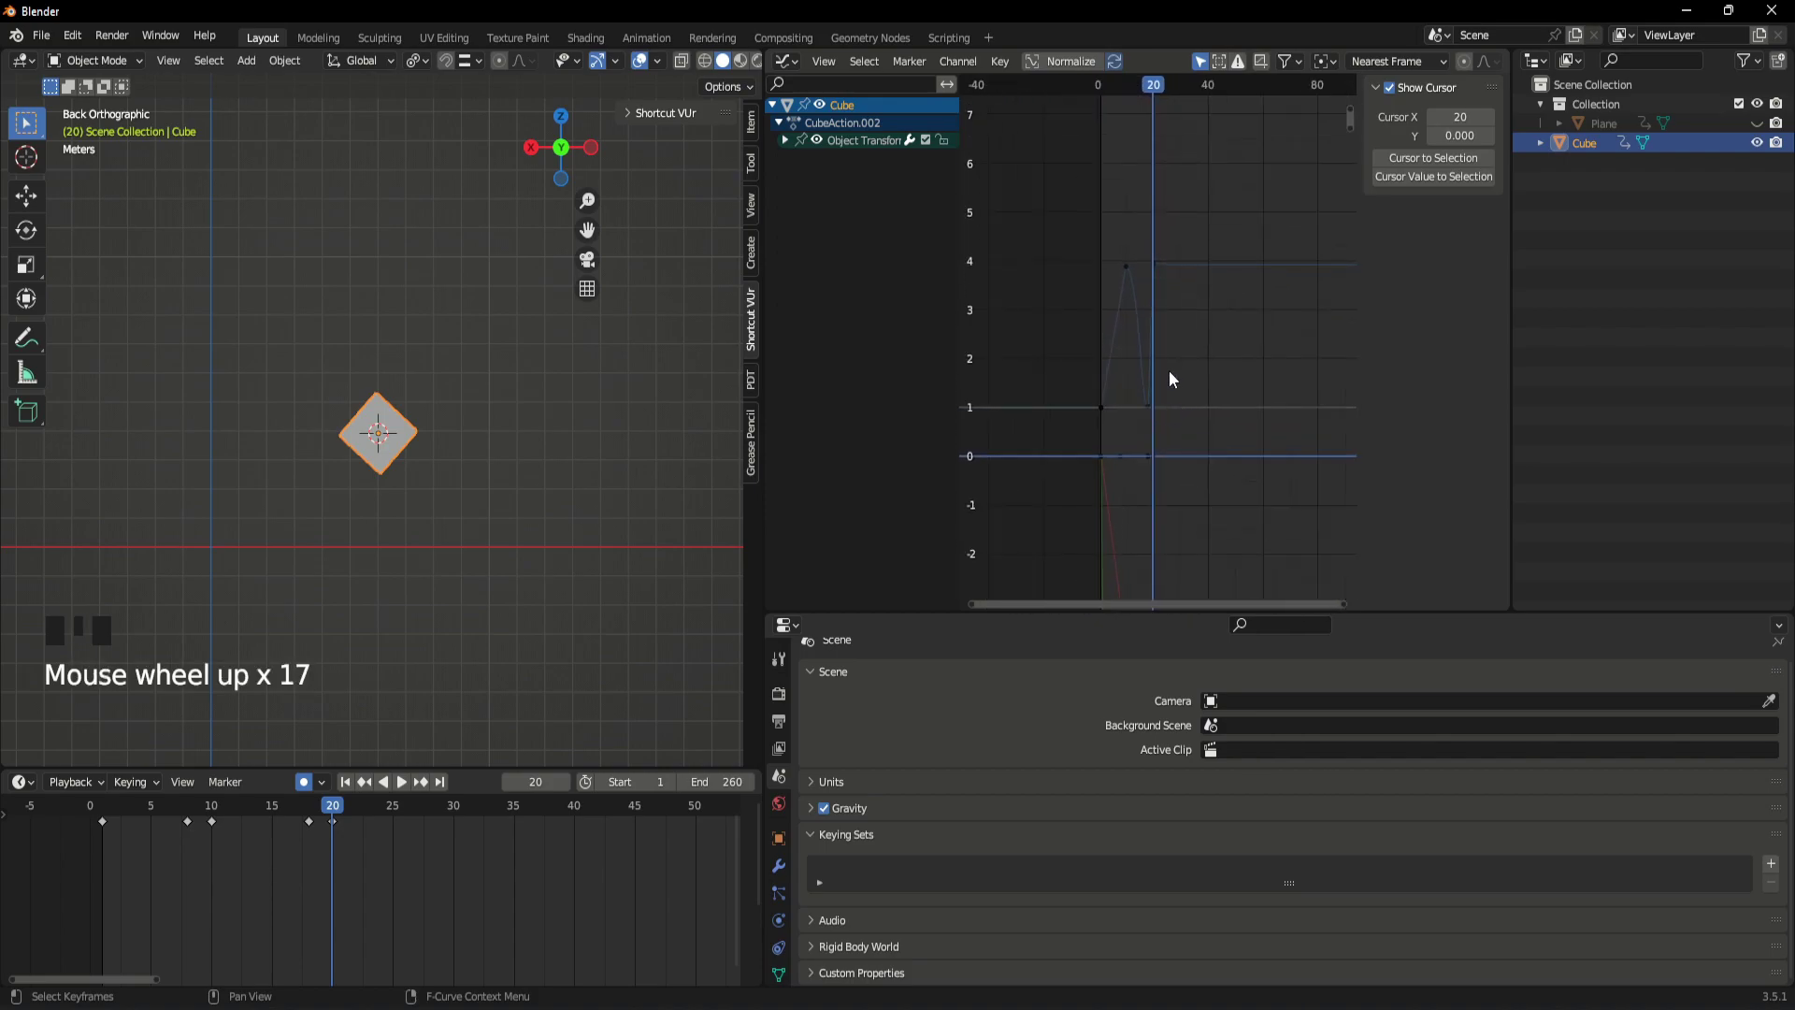
- Select the raised 3.88 m key at frame 20 and shift it to frame 25
left_click(1148, 469)
left_click(1154, 189)
scroll("up", 3)
middle_click(1180, 216)
scroll("up", 3)
left_click(1124, 299)
scroll("up", 3)
left_click(1086, 241)
left_click(1086, 245)
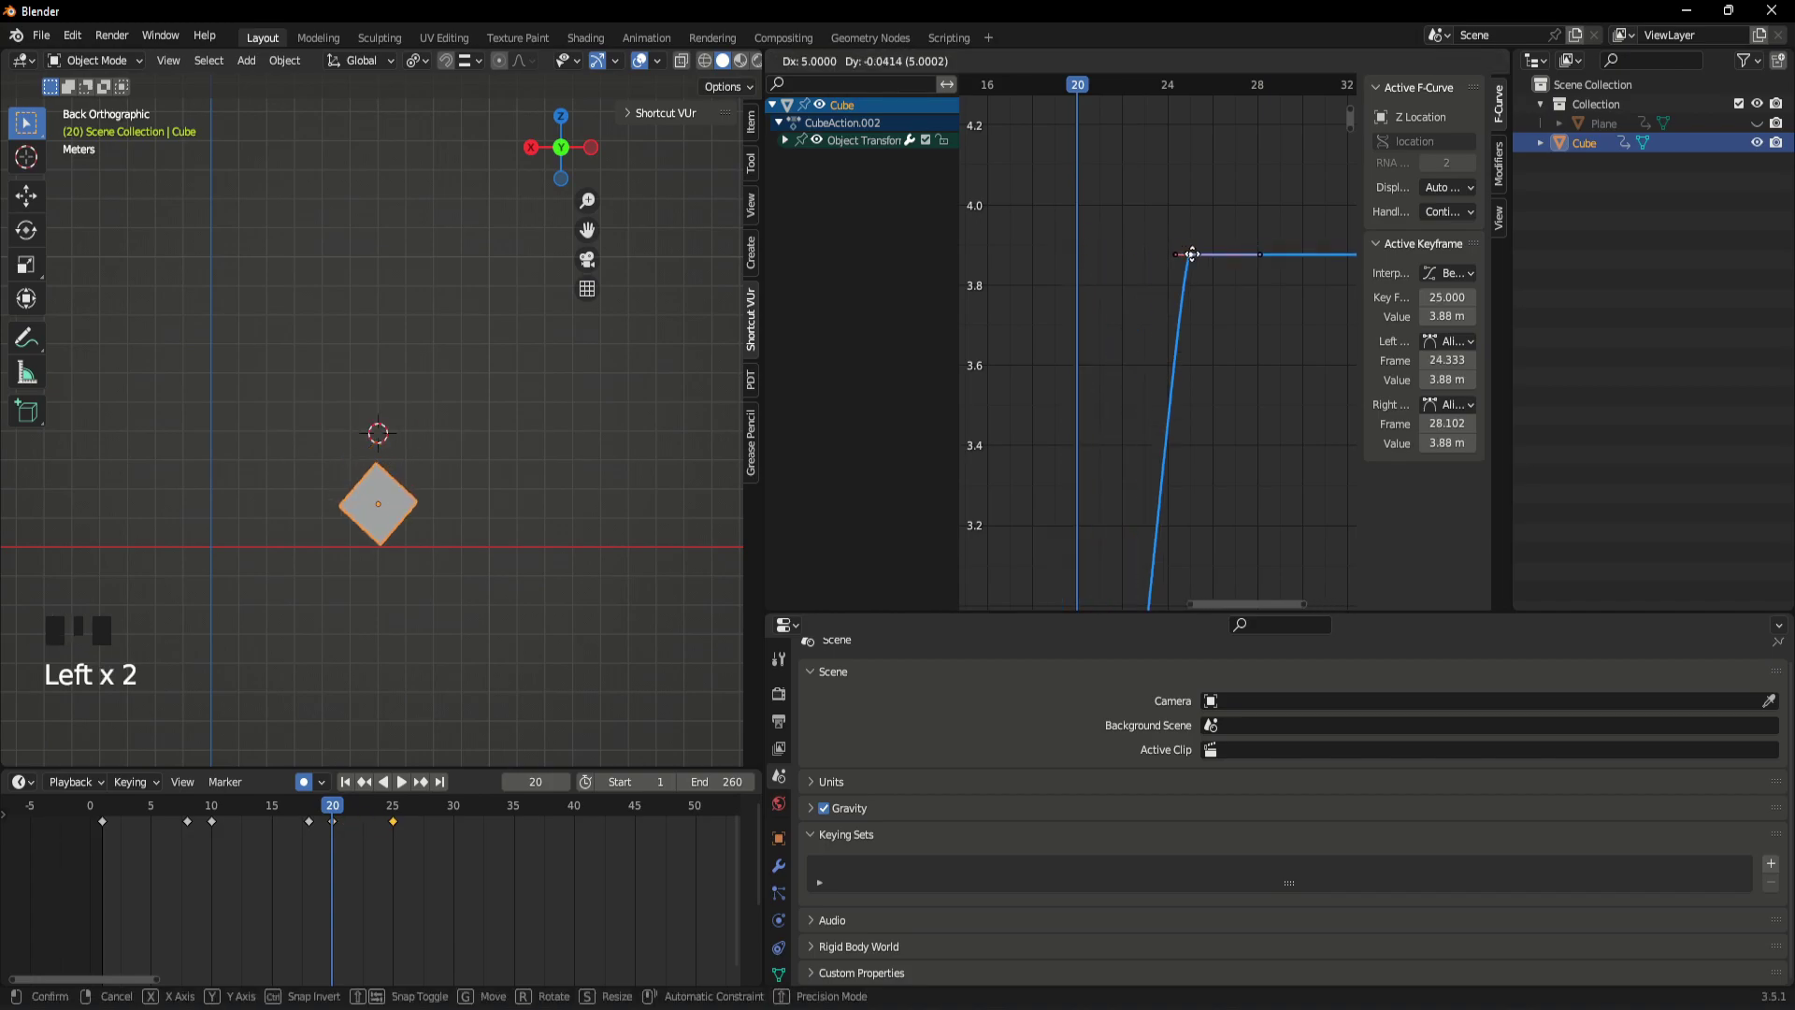
left_click(338, 831)
- Pan the Graph Editor down to bring the X location curve into view
scroll("down", 3)
middle_click(1195, 477)
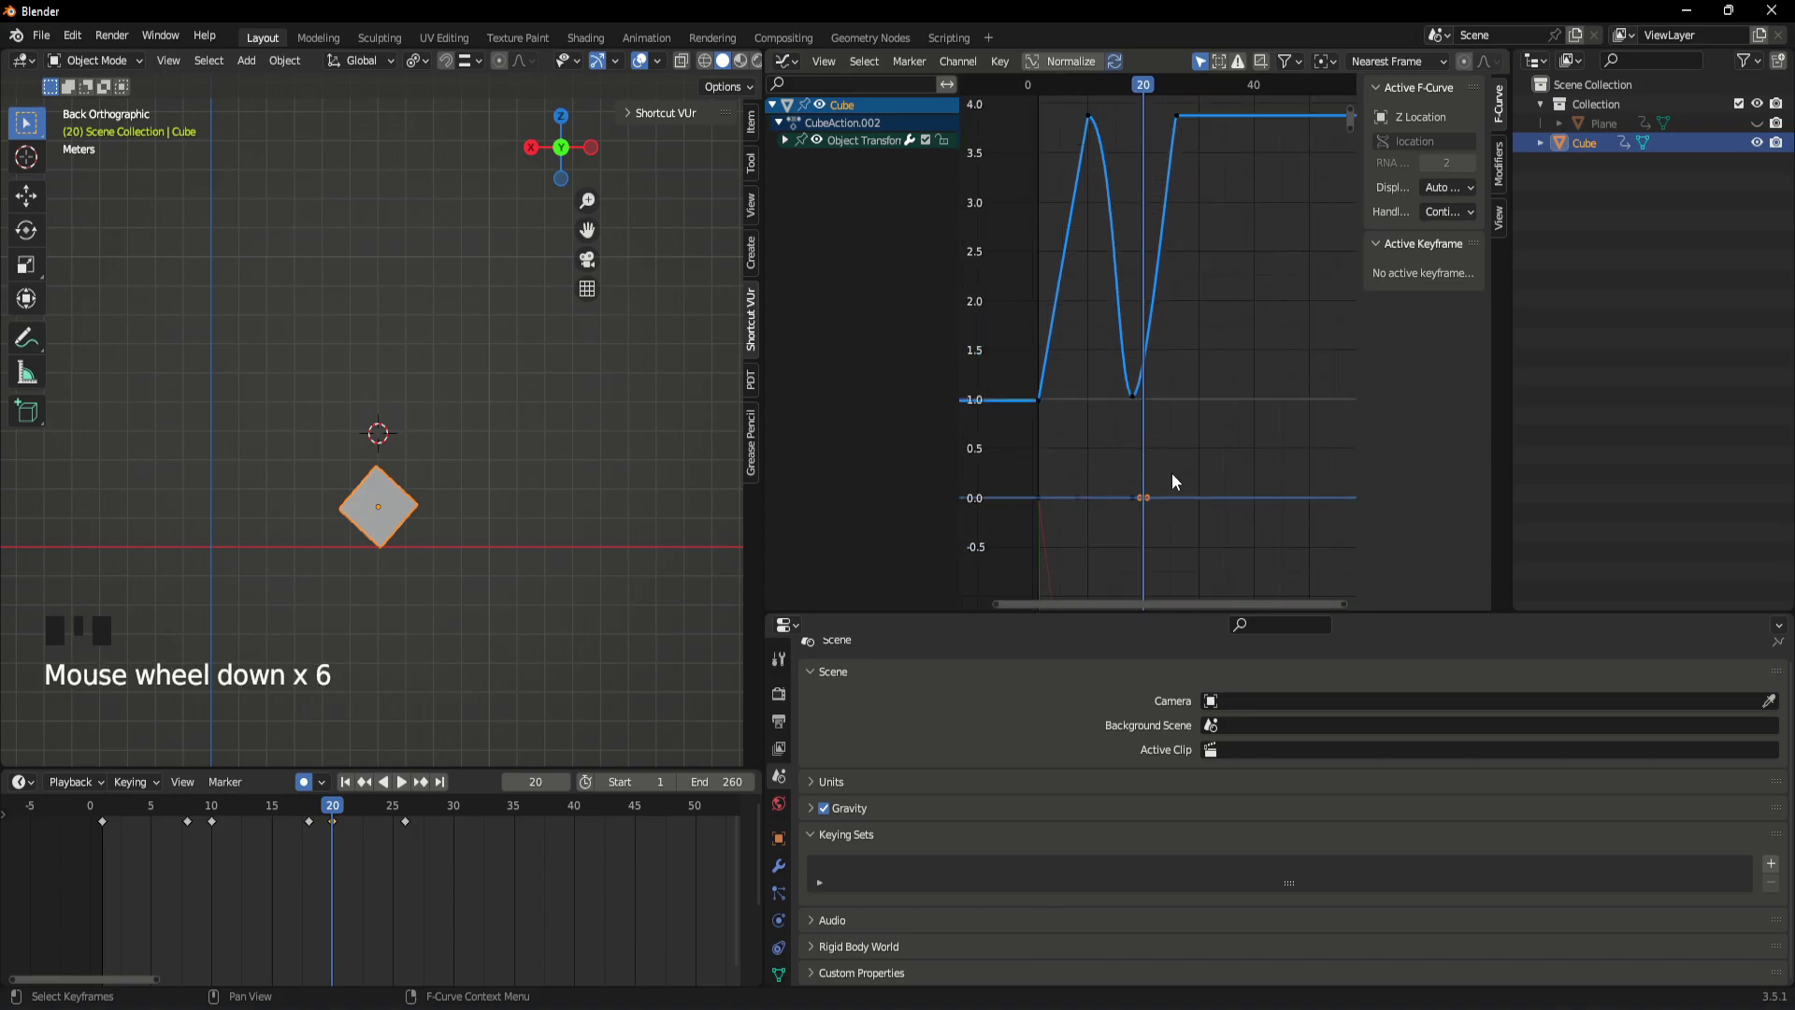
left_click_drag(1157, 359, 1125, 504)
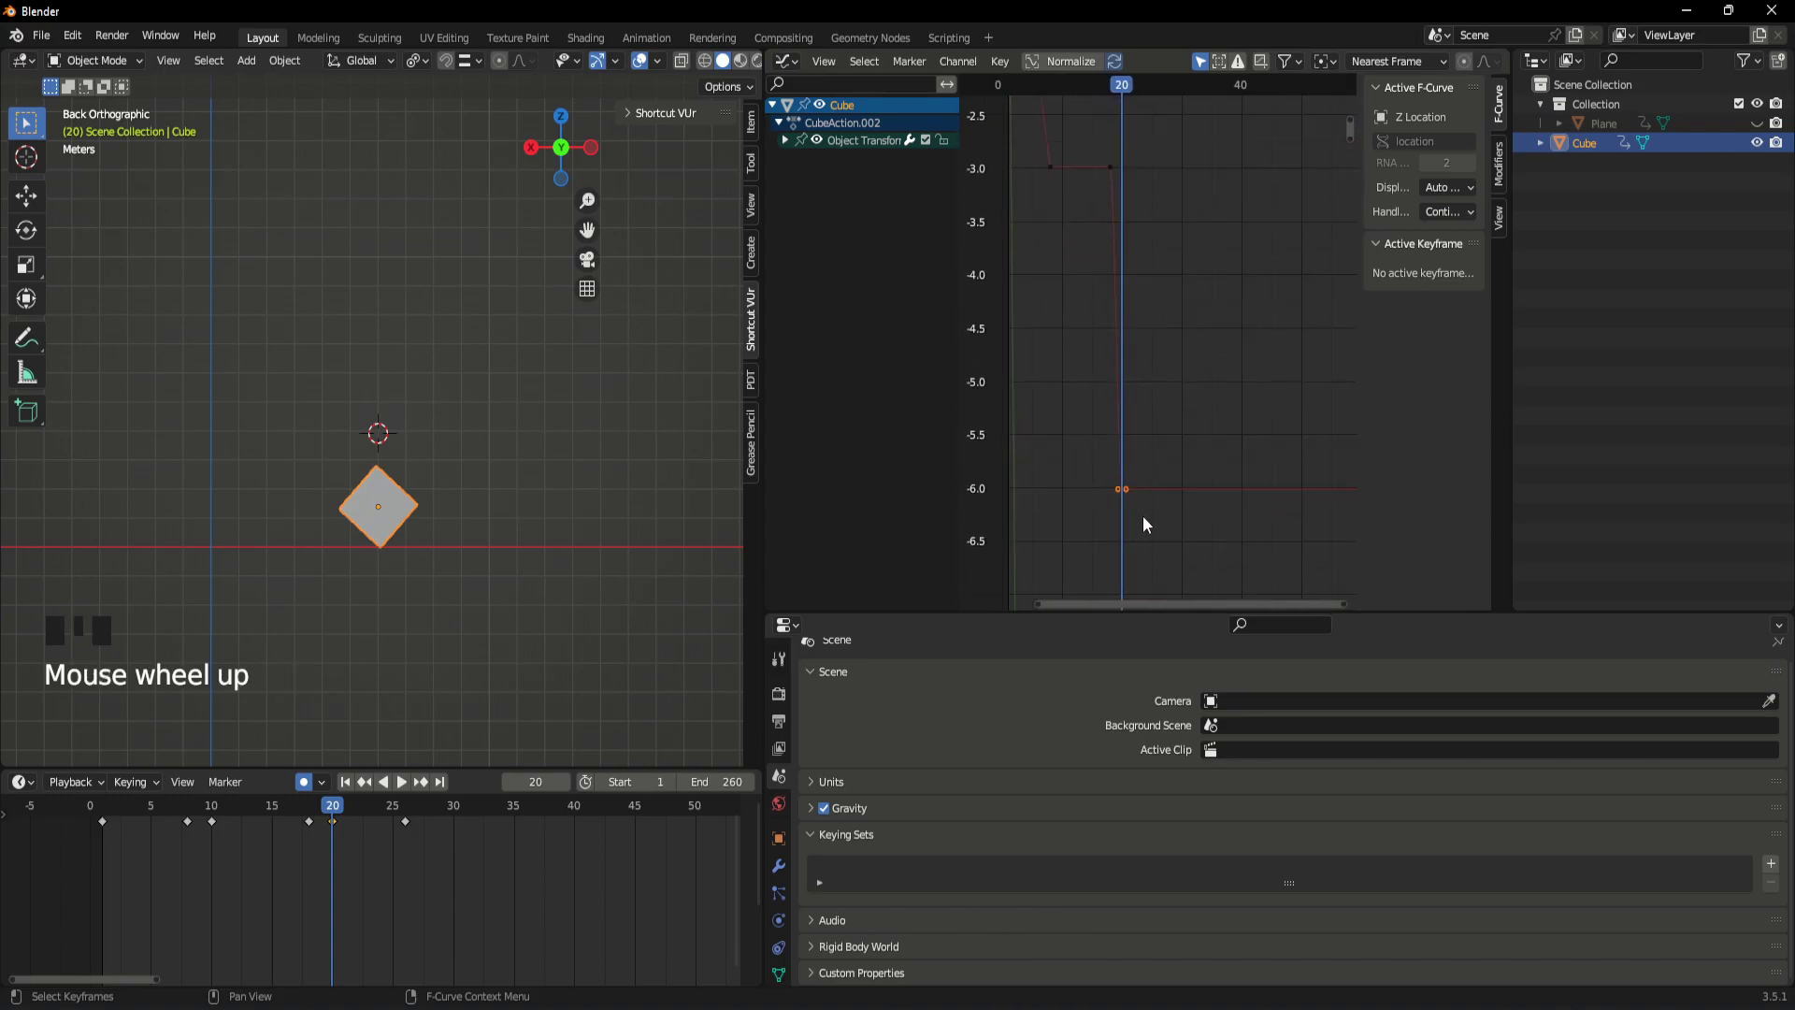
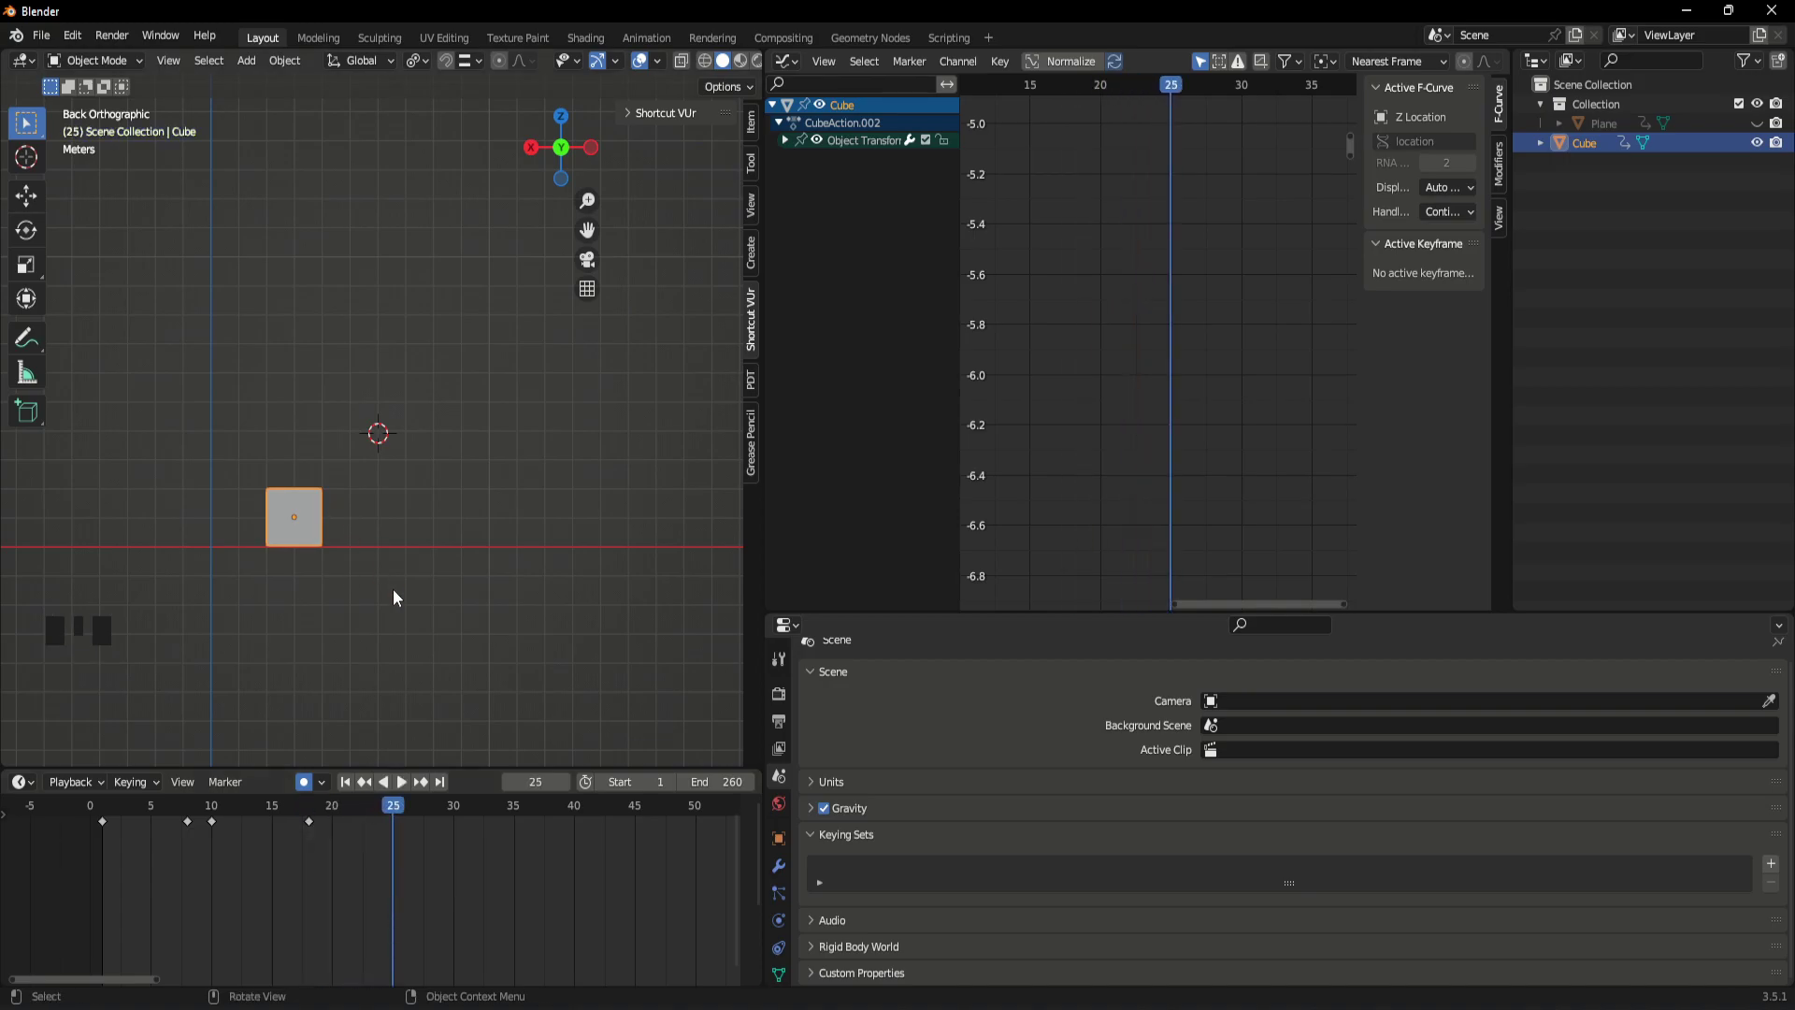
- Lift the cube for the hop peak and rotate it 45° at frame 25, then preview
key("g")
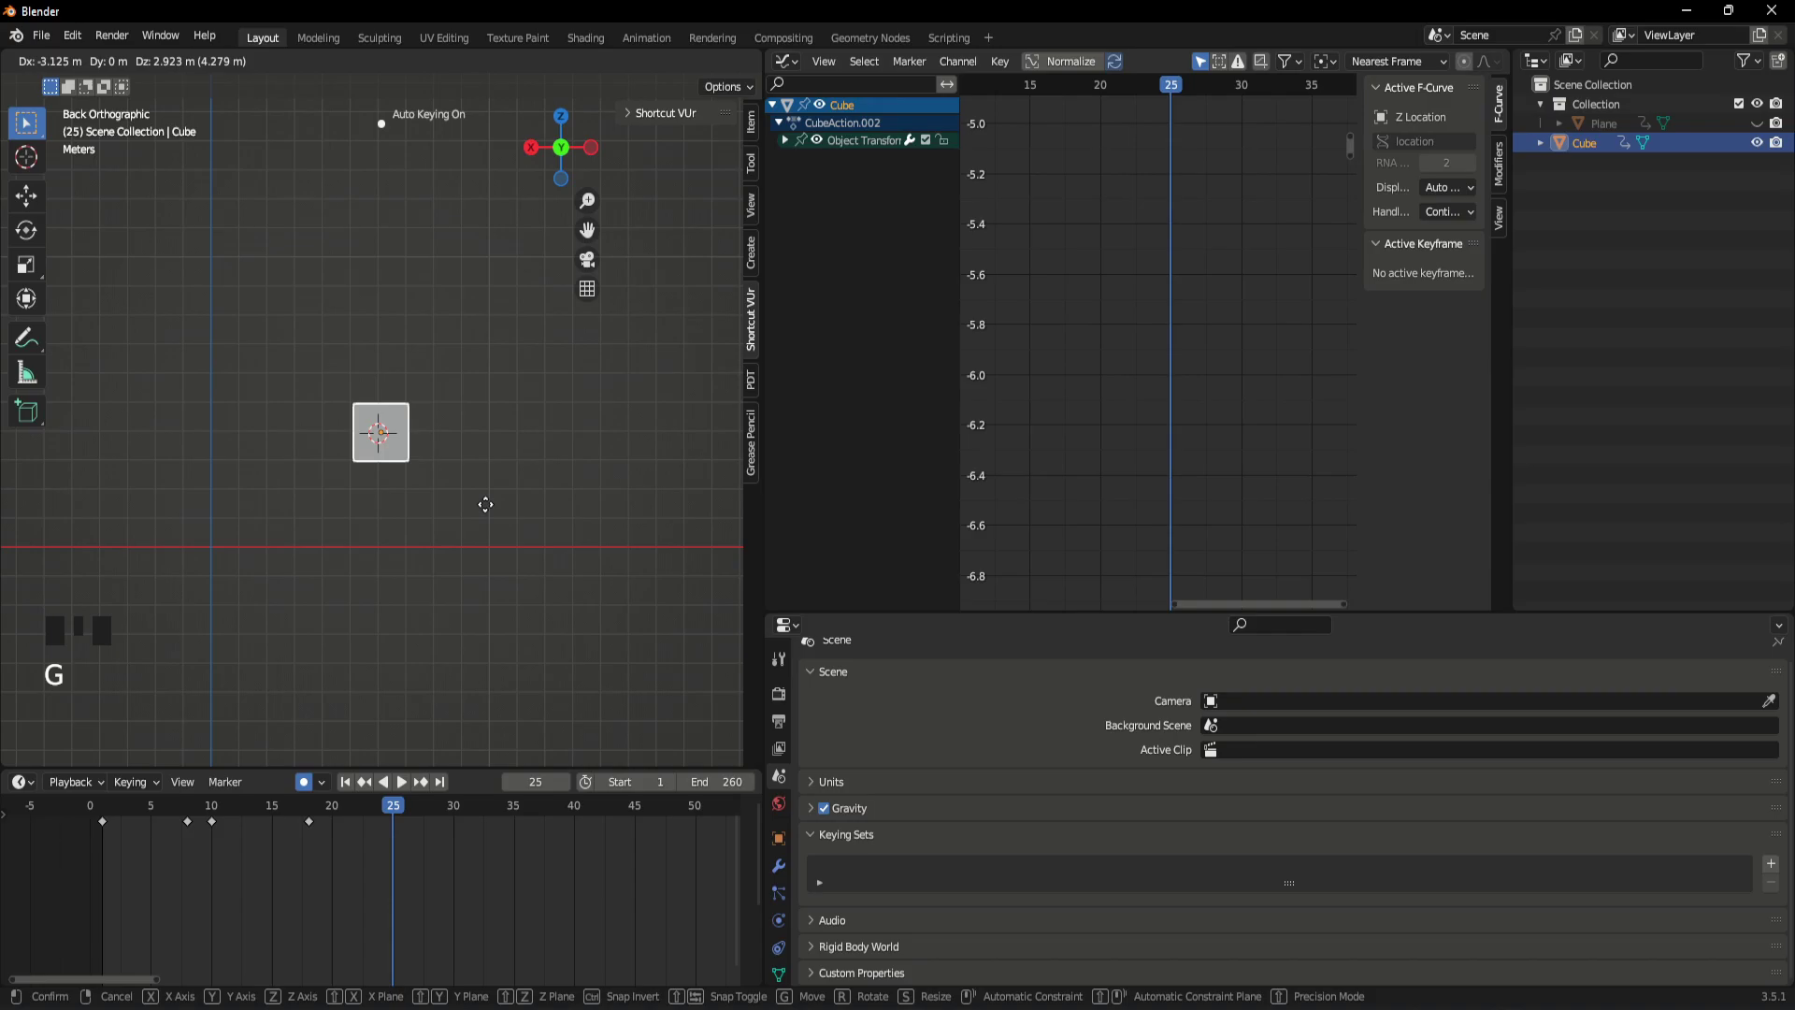
key("r")
left_click_drag(392, 815, 299, 840)
key("space")
key("space")
- Lower the cube back to the ground at frame 33, keyed at 1.09 m, and preview
left_click_drag(454, 811, 504, 483)
key("r")
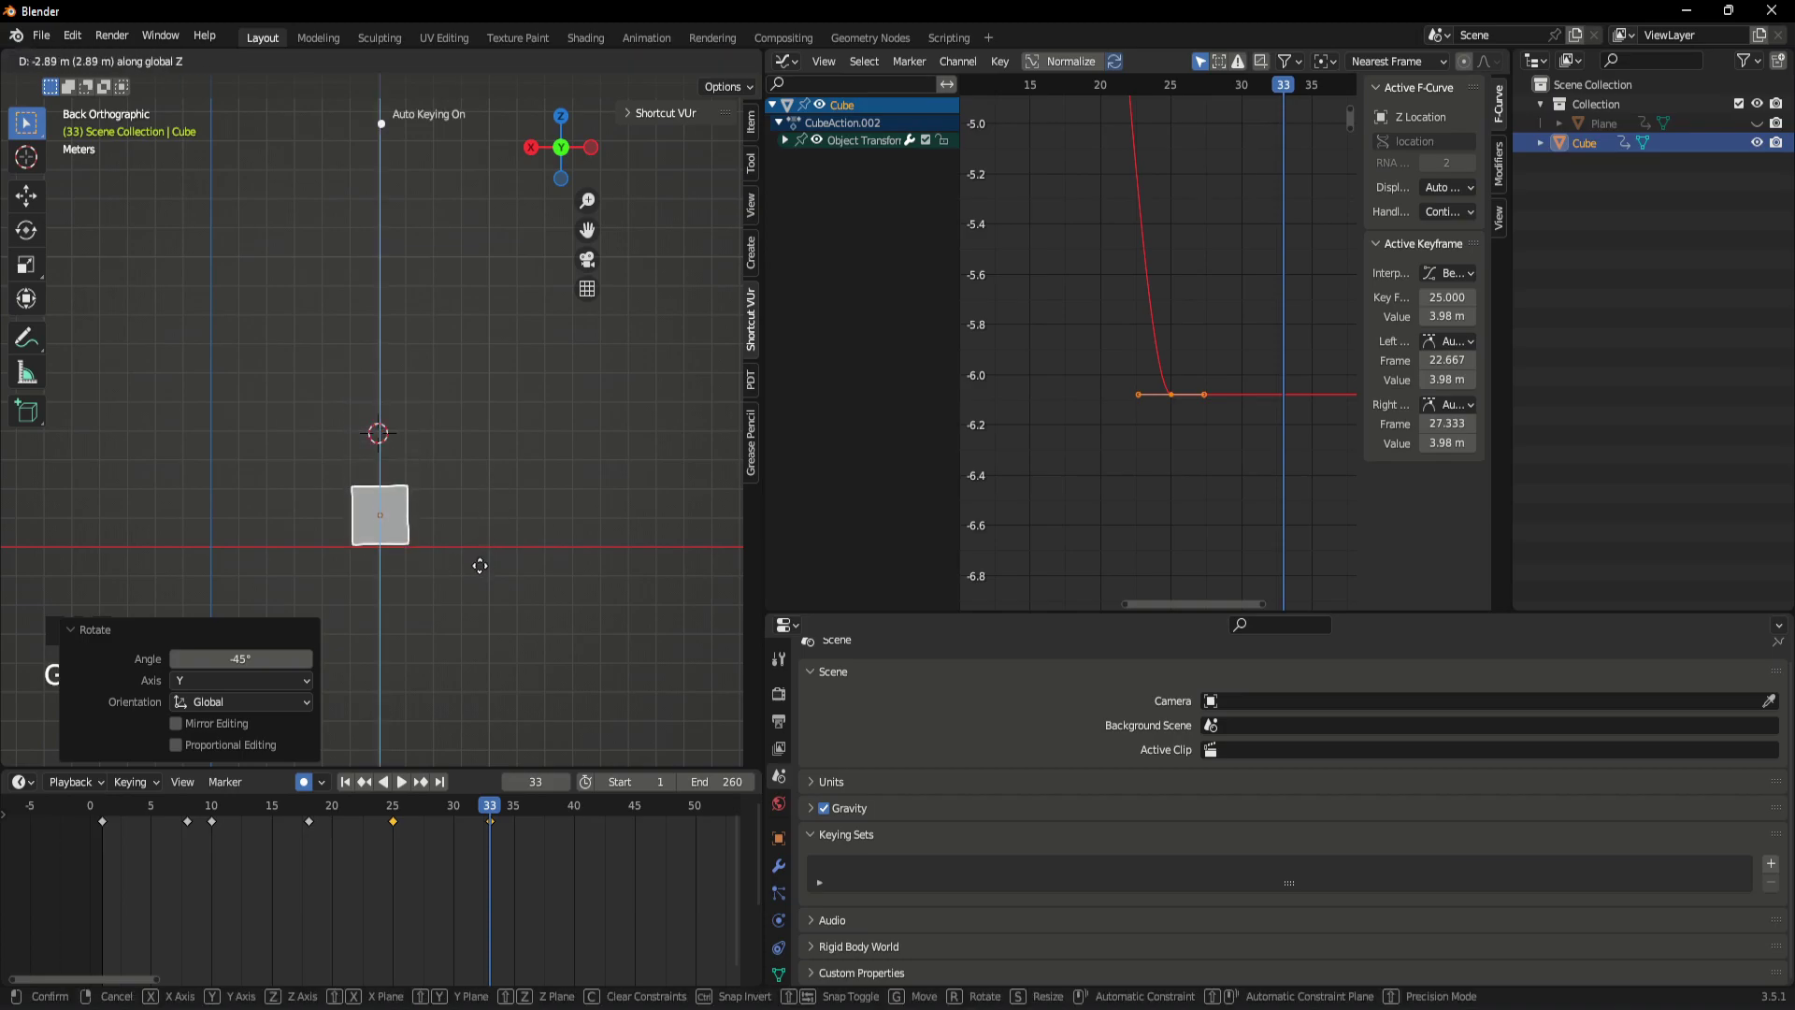
left_click_drag(482, 818, 365, 834)
key("space")
key("space")
- Scrub along the timeline and play back the two hops
left_click_drag(533, 812, 808, 566)
key("space")
key("space")
left_click(429, 816)
key("space")
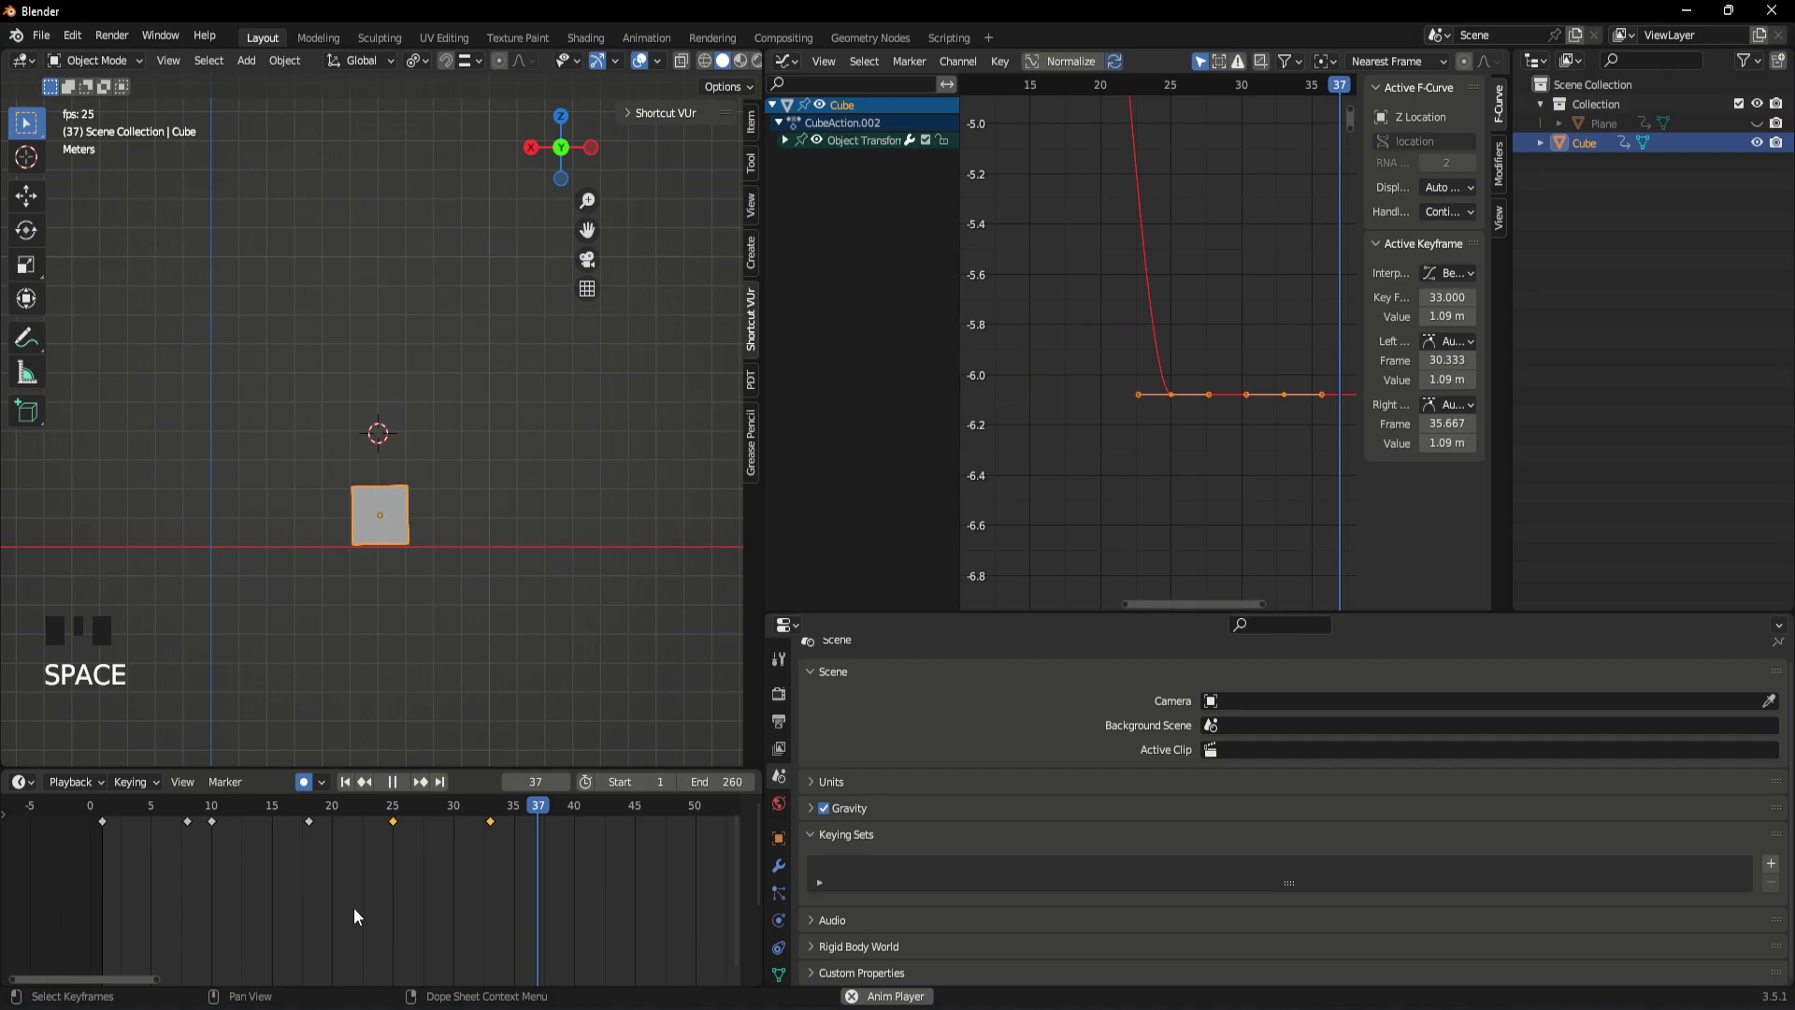
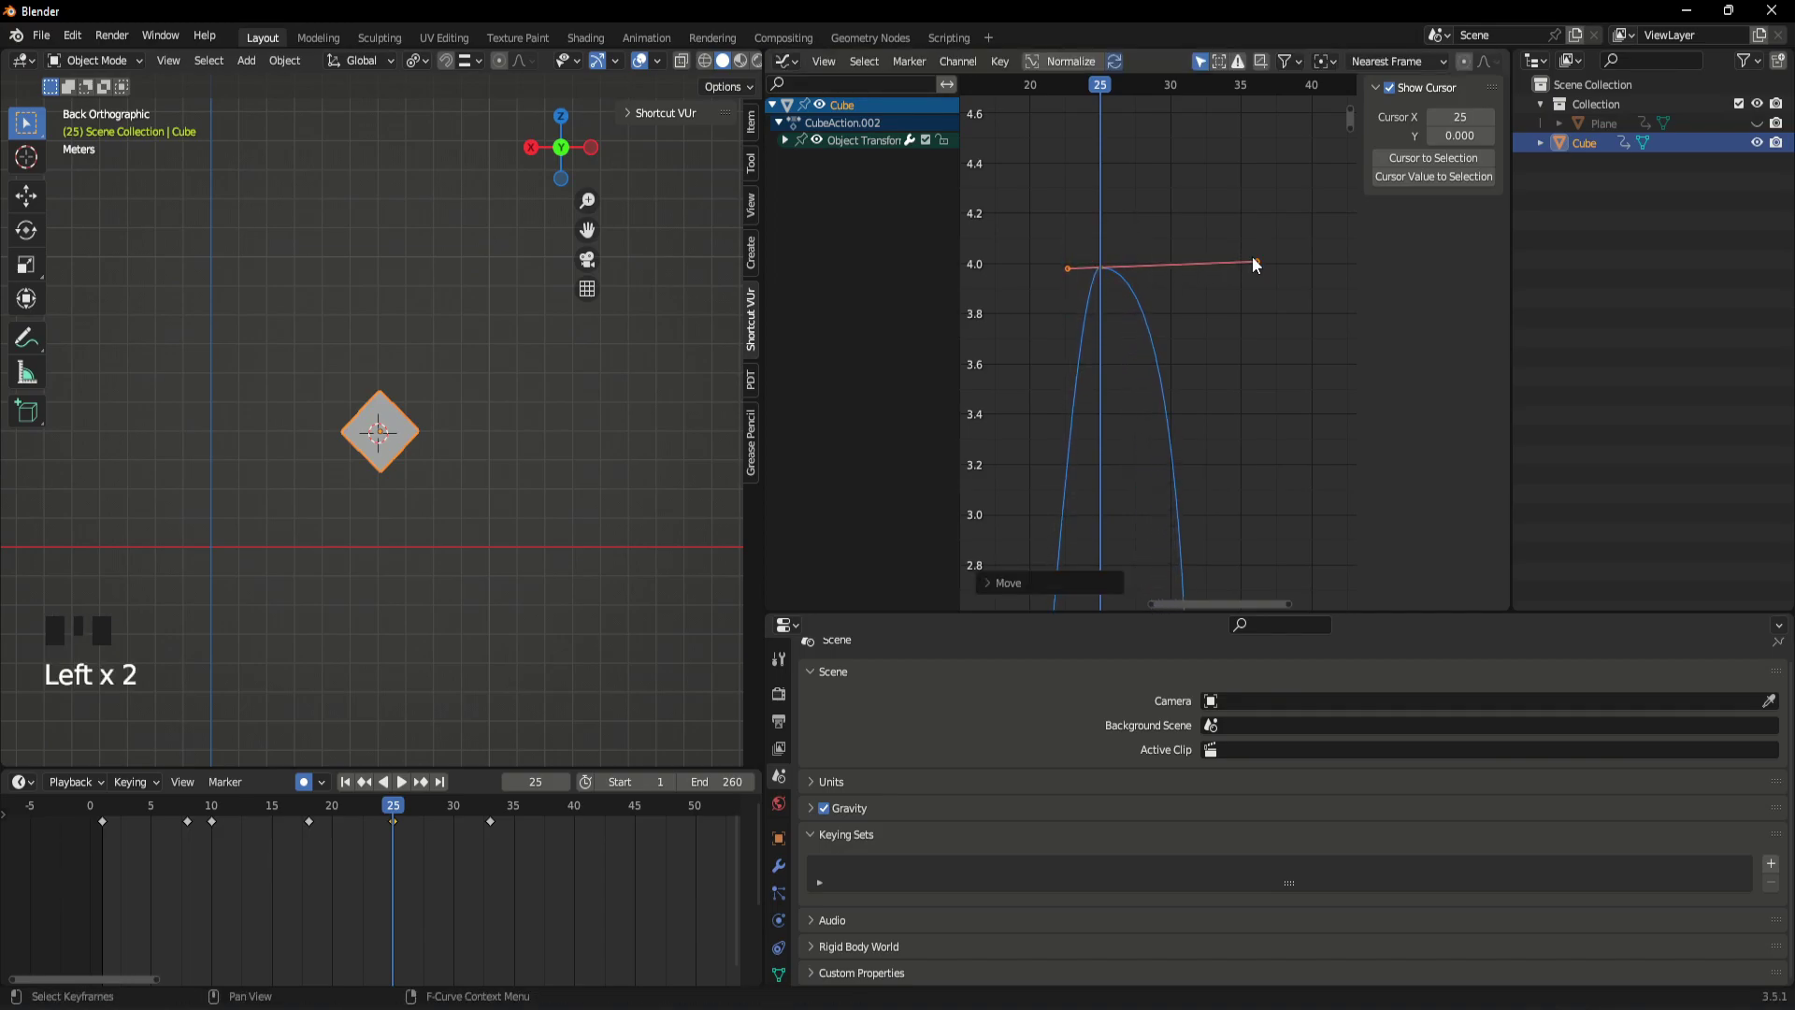
- Level the Z Location handle at the jump's peak and play back to check the hang
key("space")
key("space")
left_click_drag(510, 816, 317, 864)
key("space")
key("space")
left_click_drag(504, 821, 357, 940)
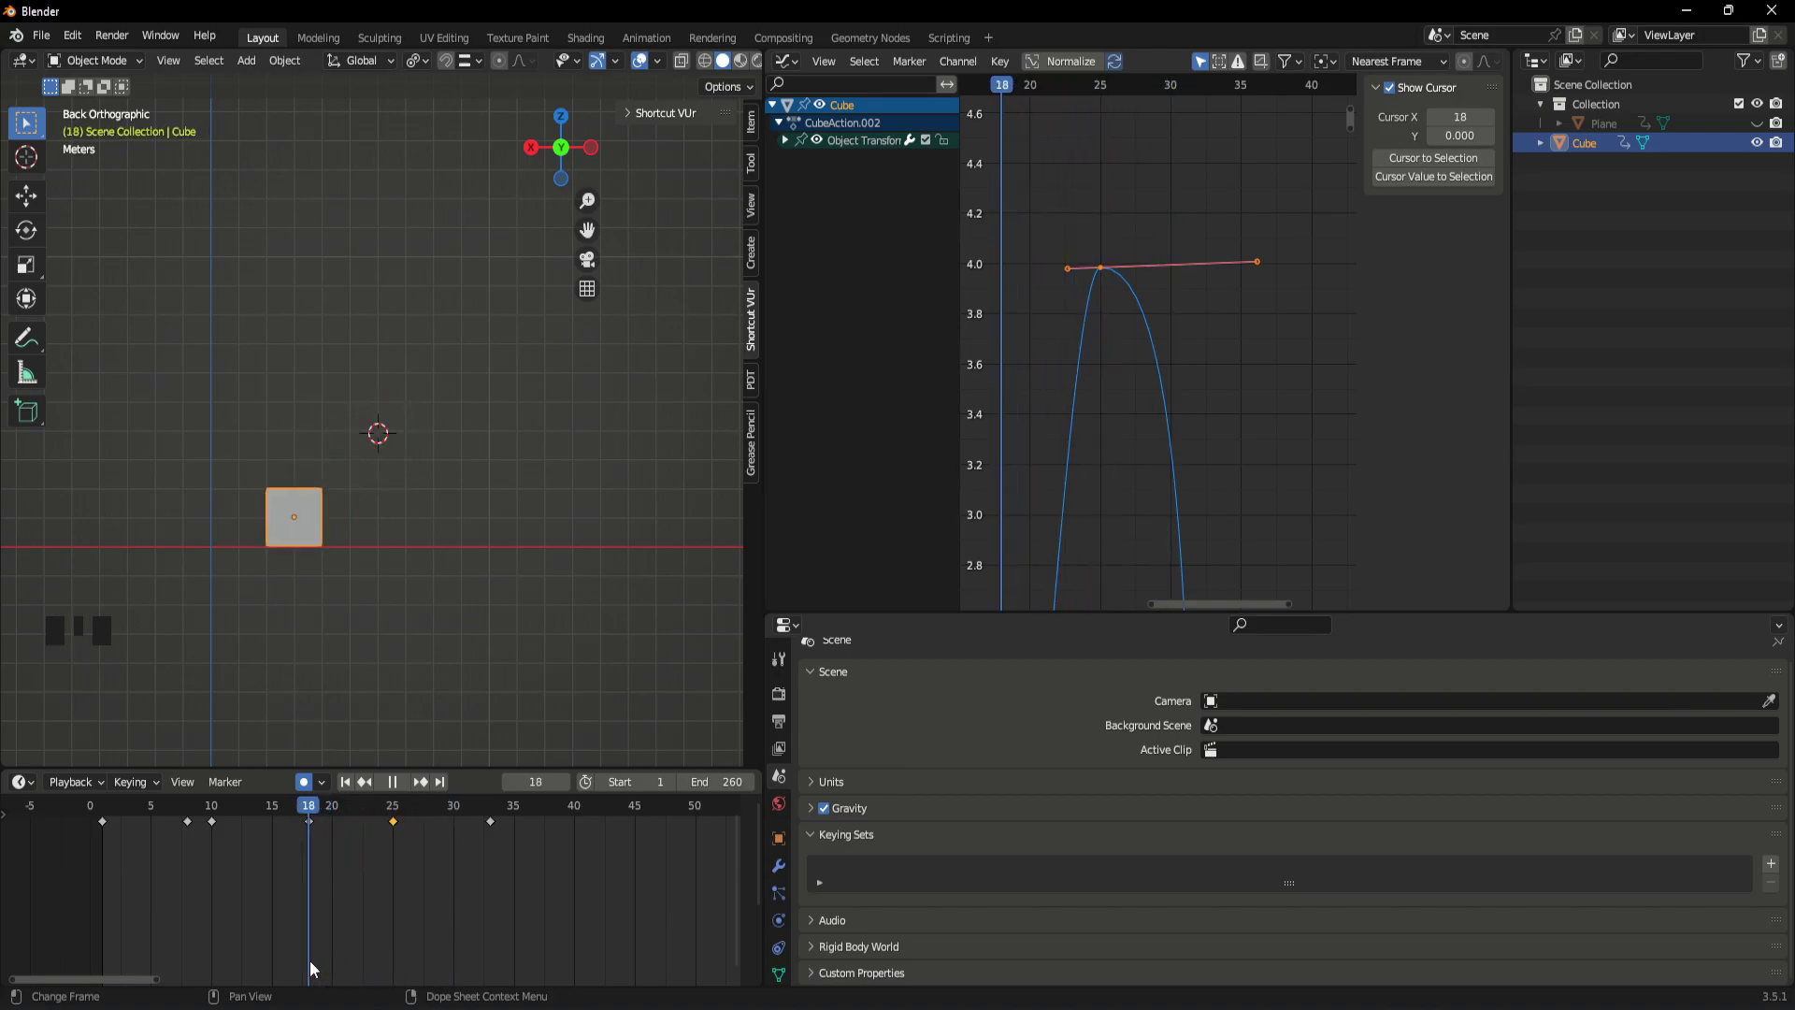
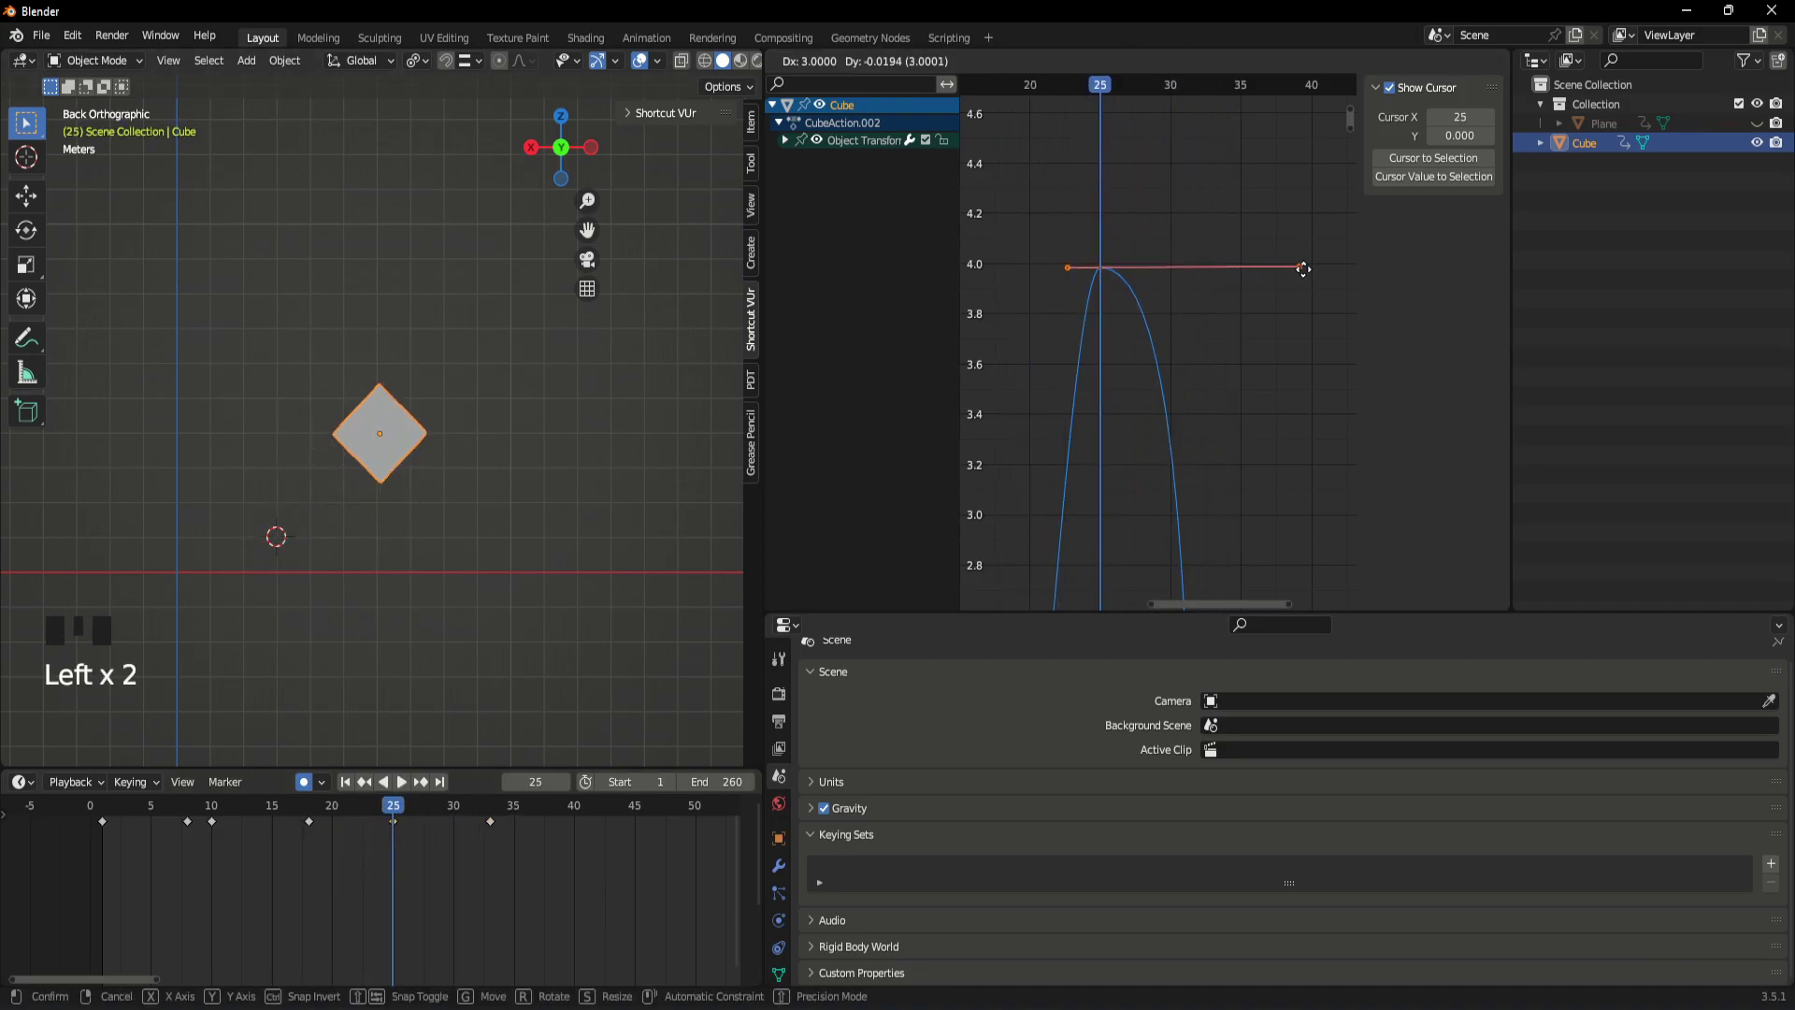
left_click(1133, 293)
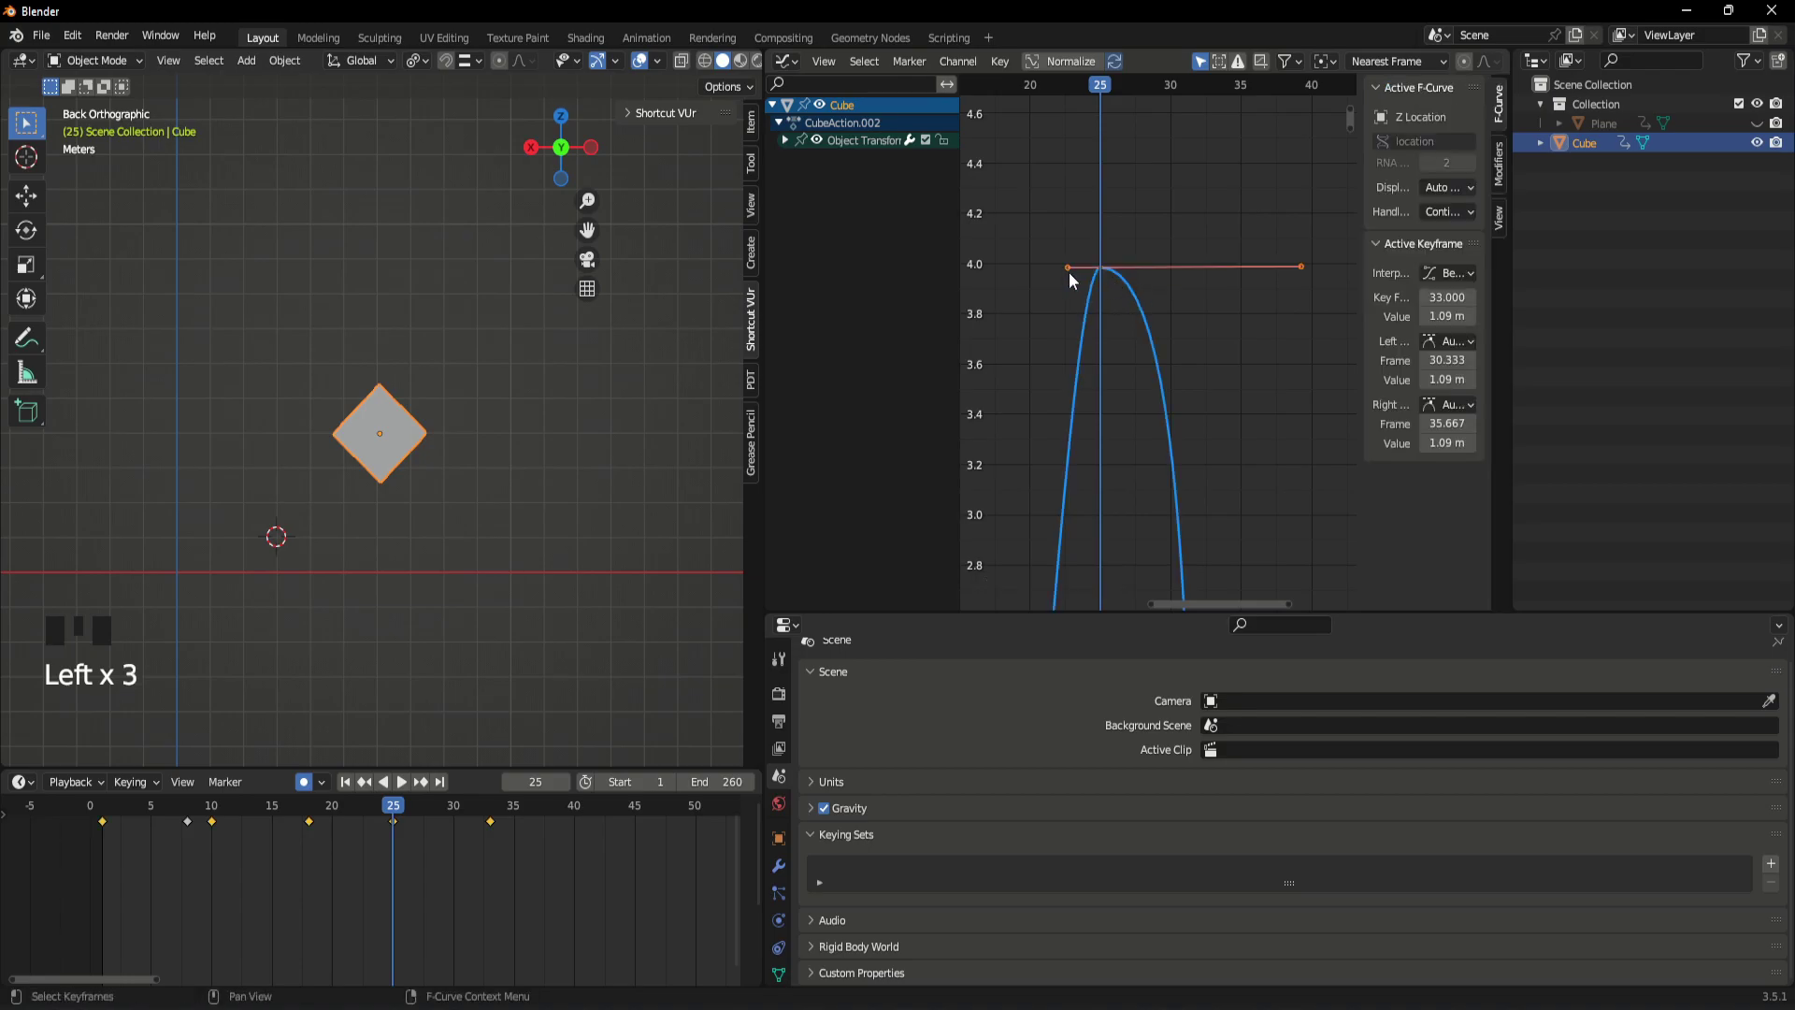
left_click(1071, 271)
left_click_drag(384, 816, 376, 884)
key("space")
key("space")
left_click_drag(532, 818, 96, 918)
key("space")
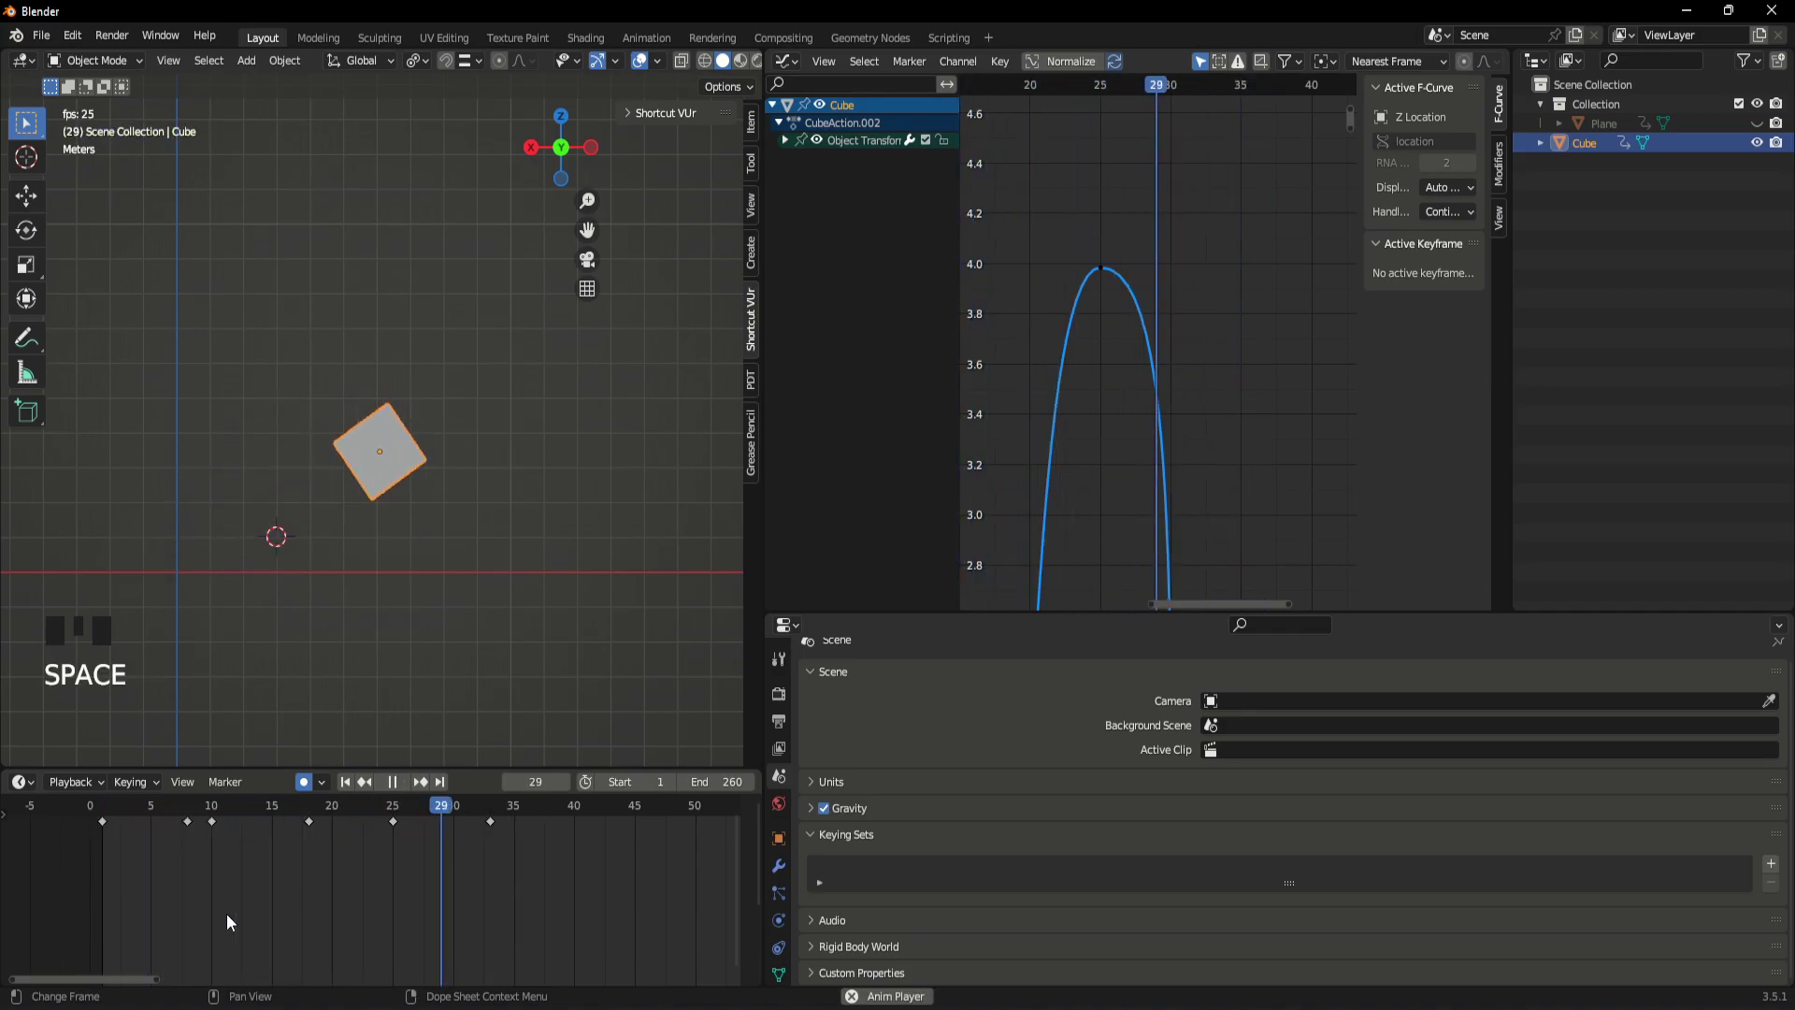
key("space")
- Shorten both handles at the peak keyframe and scrub through the jump to preview it
left_click_drag(529, 821, 1140, 292)
left_click(397, 832)
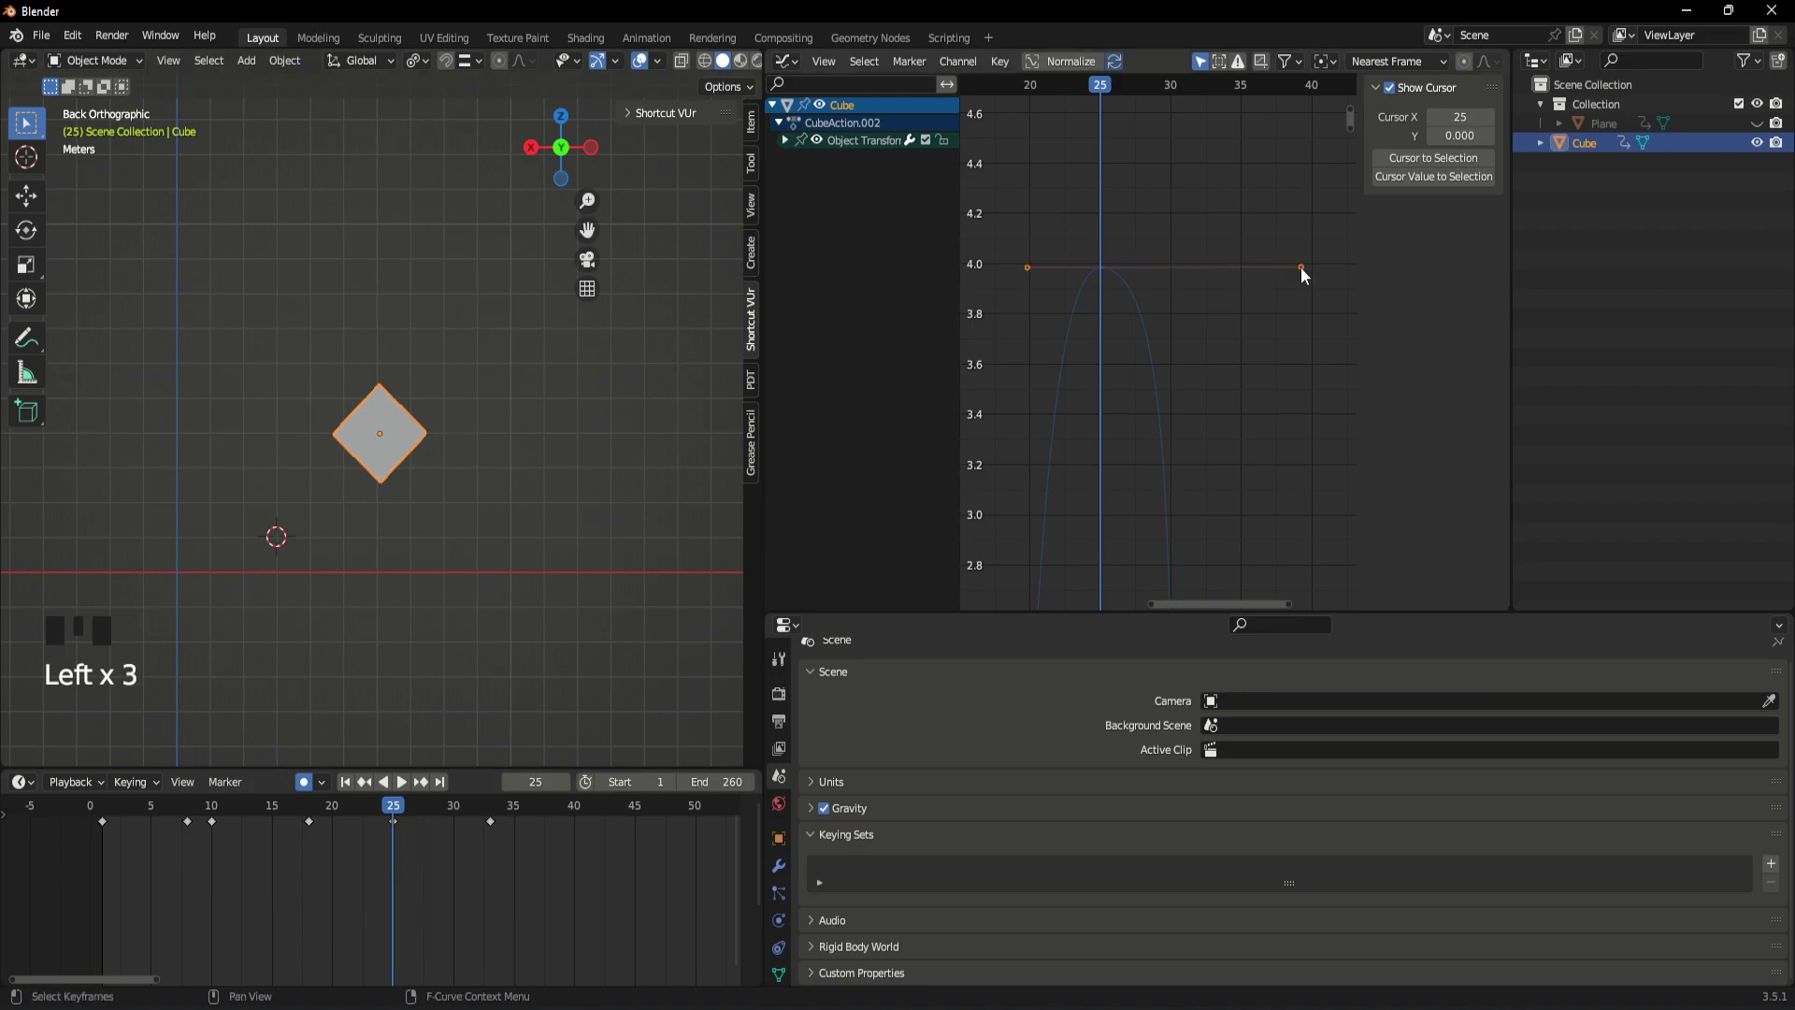
left_click(1305, 275)
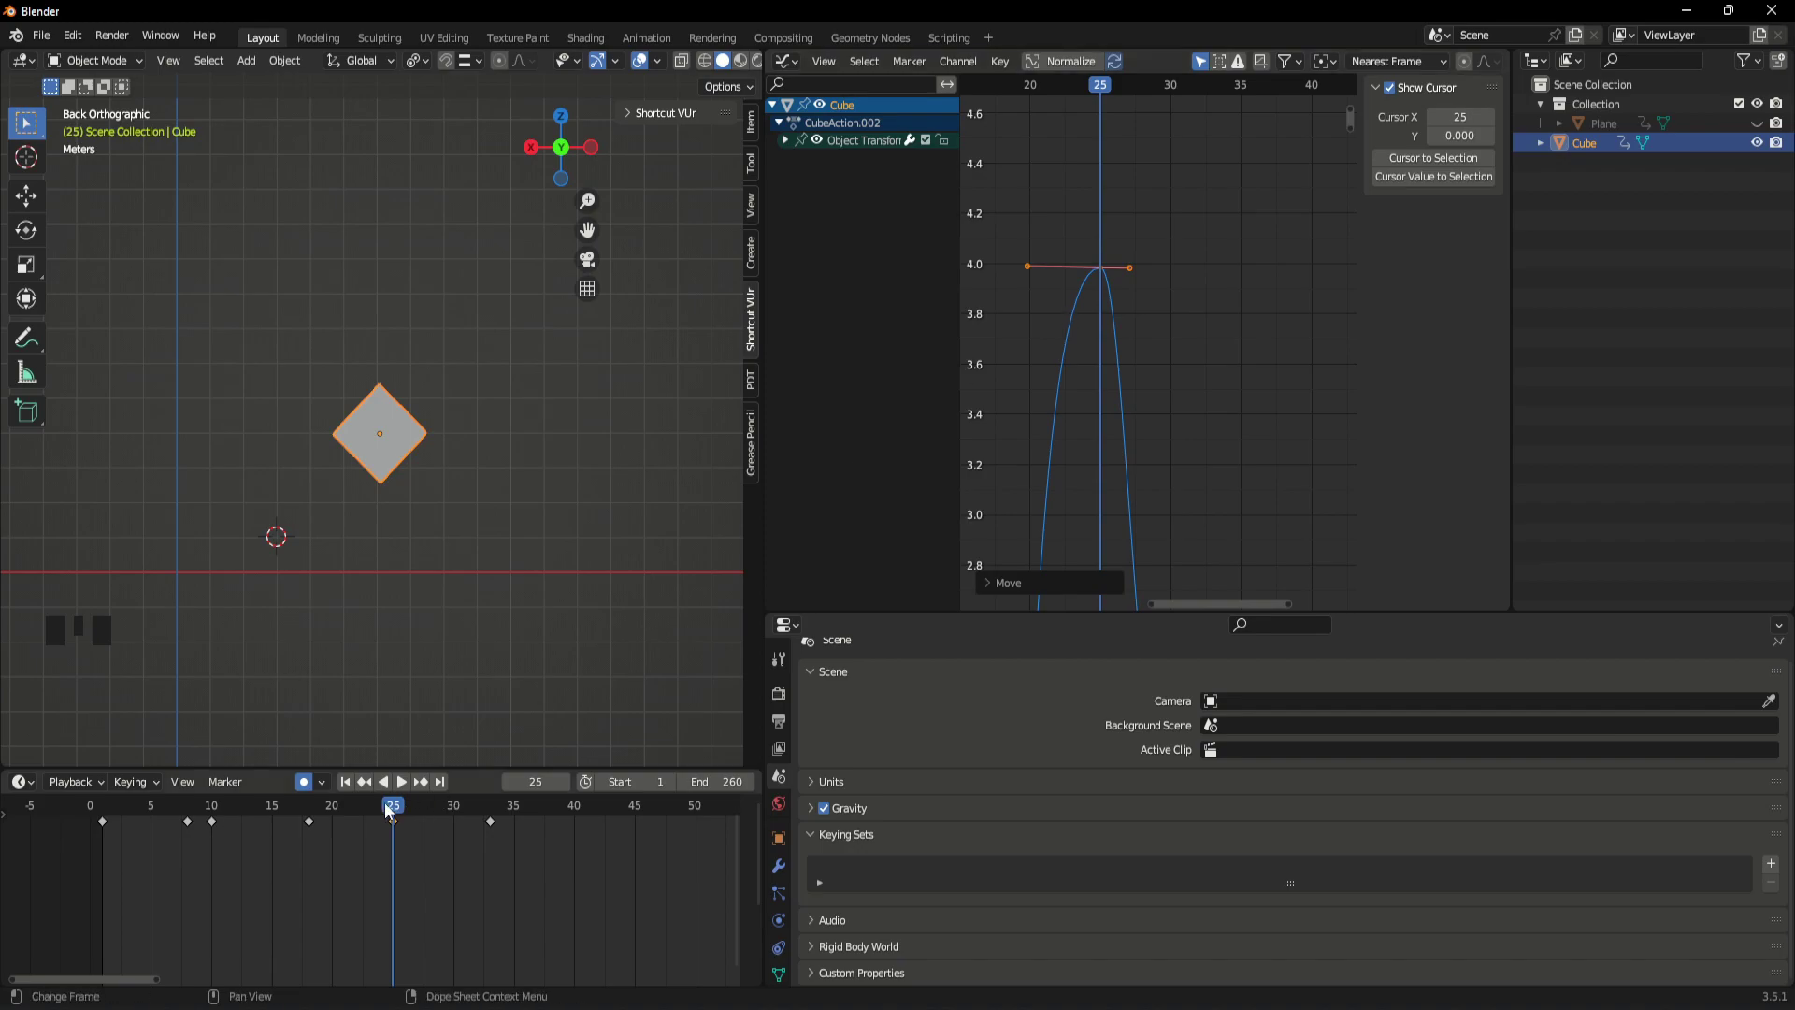
left_click_drag(391, 812, 335, 831)
key("space")
key("space")
left_click_drag(475, 824, 135, 892)
key("space")
key("space")
- Orbit to a perspective angle on the cube and move to frame 40 to begin scaling it
scroll("down", 3)
left_click(1433, 612)
left_click(501, 491)
scroll("up", 3)
left_click_drag(449, 481, 487, 562)
left_click(363, 561)
left_click_drag(593, 811, 455, 549)
scroll("down", 3)
scroll("up", 3)
left_click_drag(470, 547, 417, 510)
scroll("up", 3)
left_click_drag(435, 504, 466, 493)
key("shift+s")
left_click_drag(495, 554, 404, 507)
key("s")
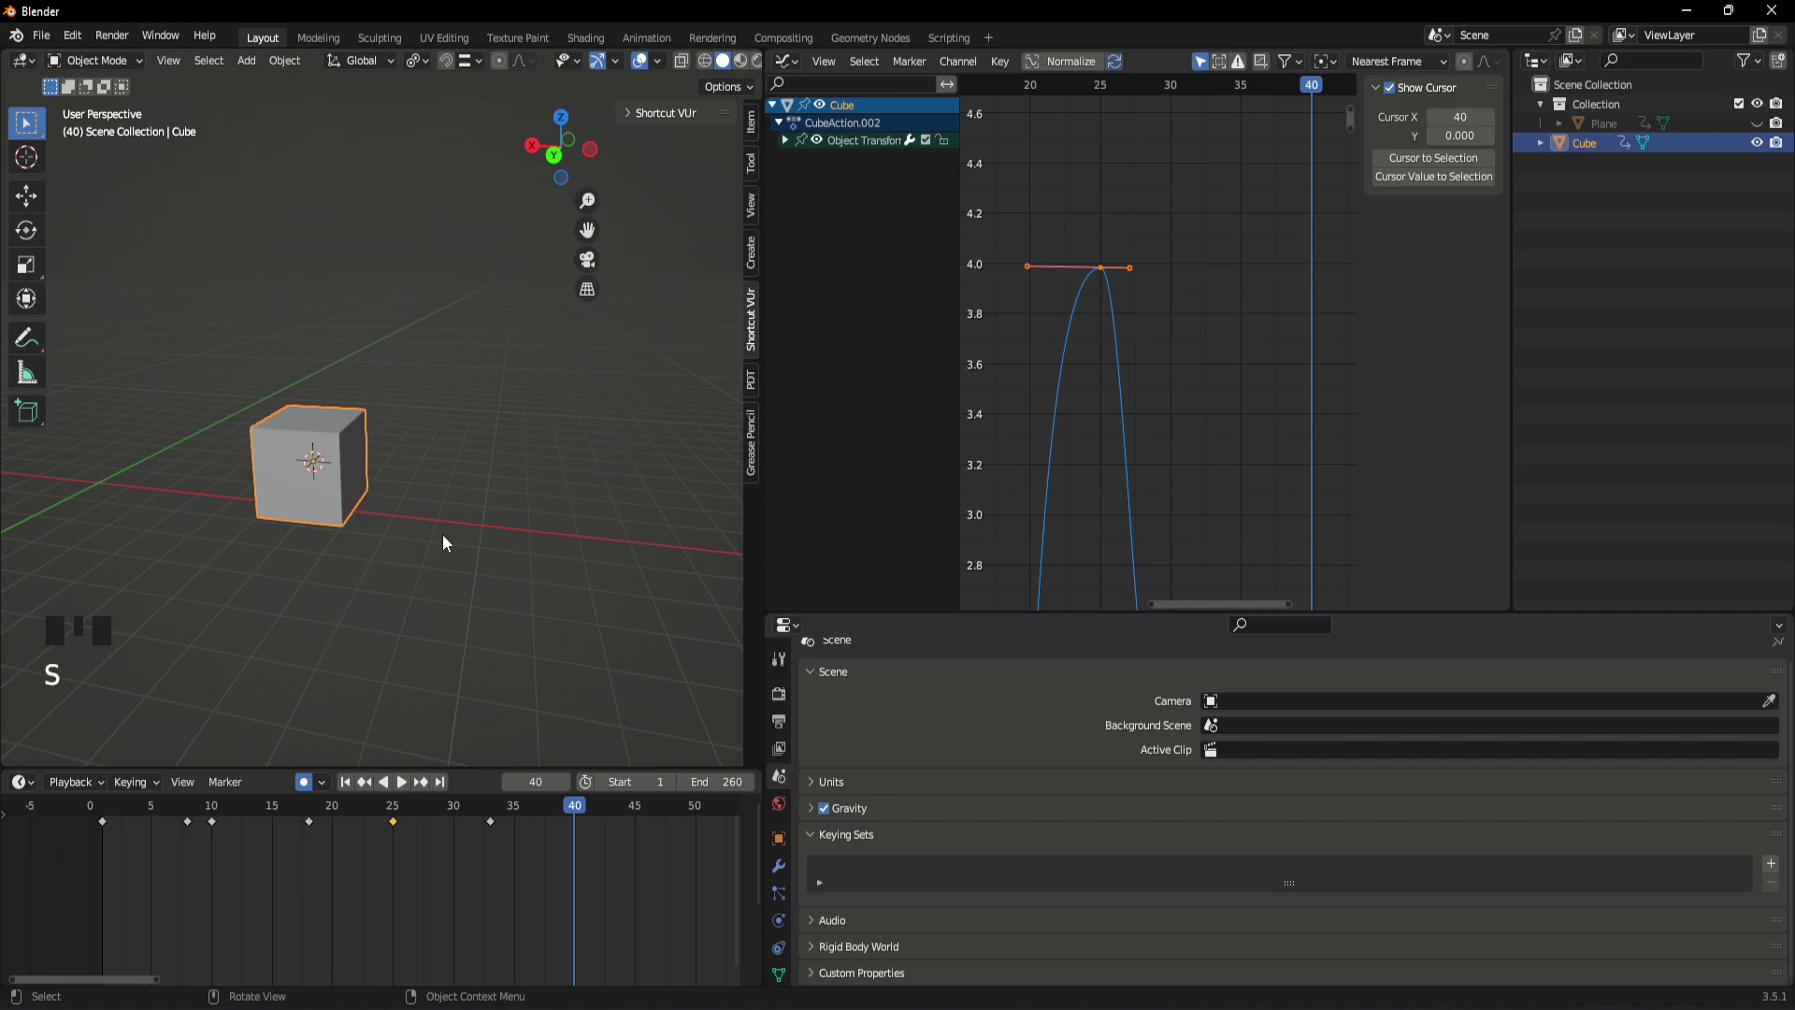
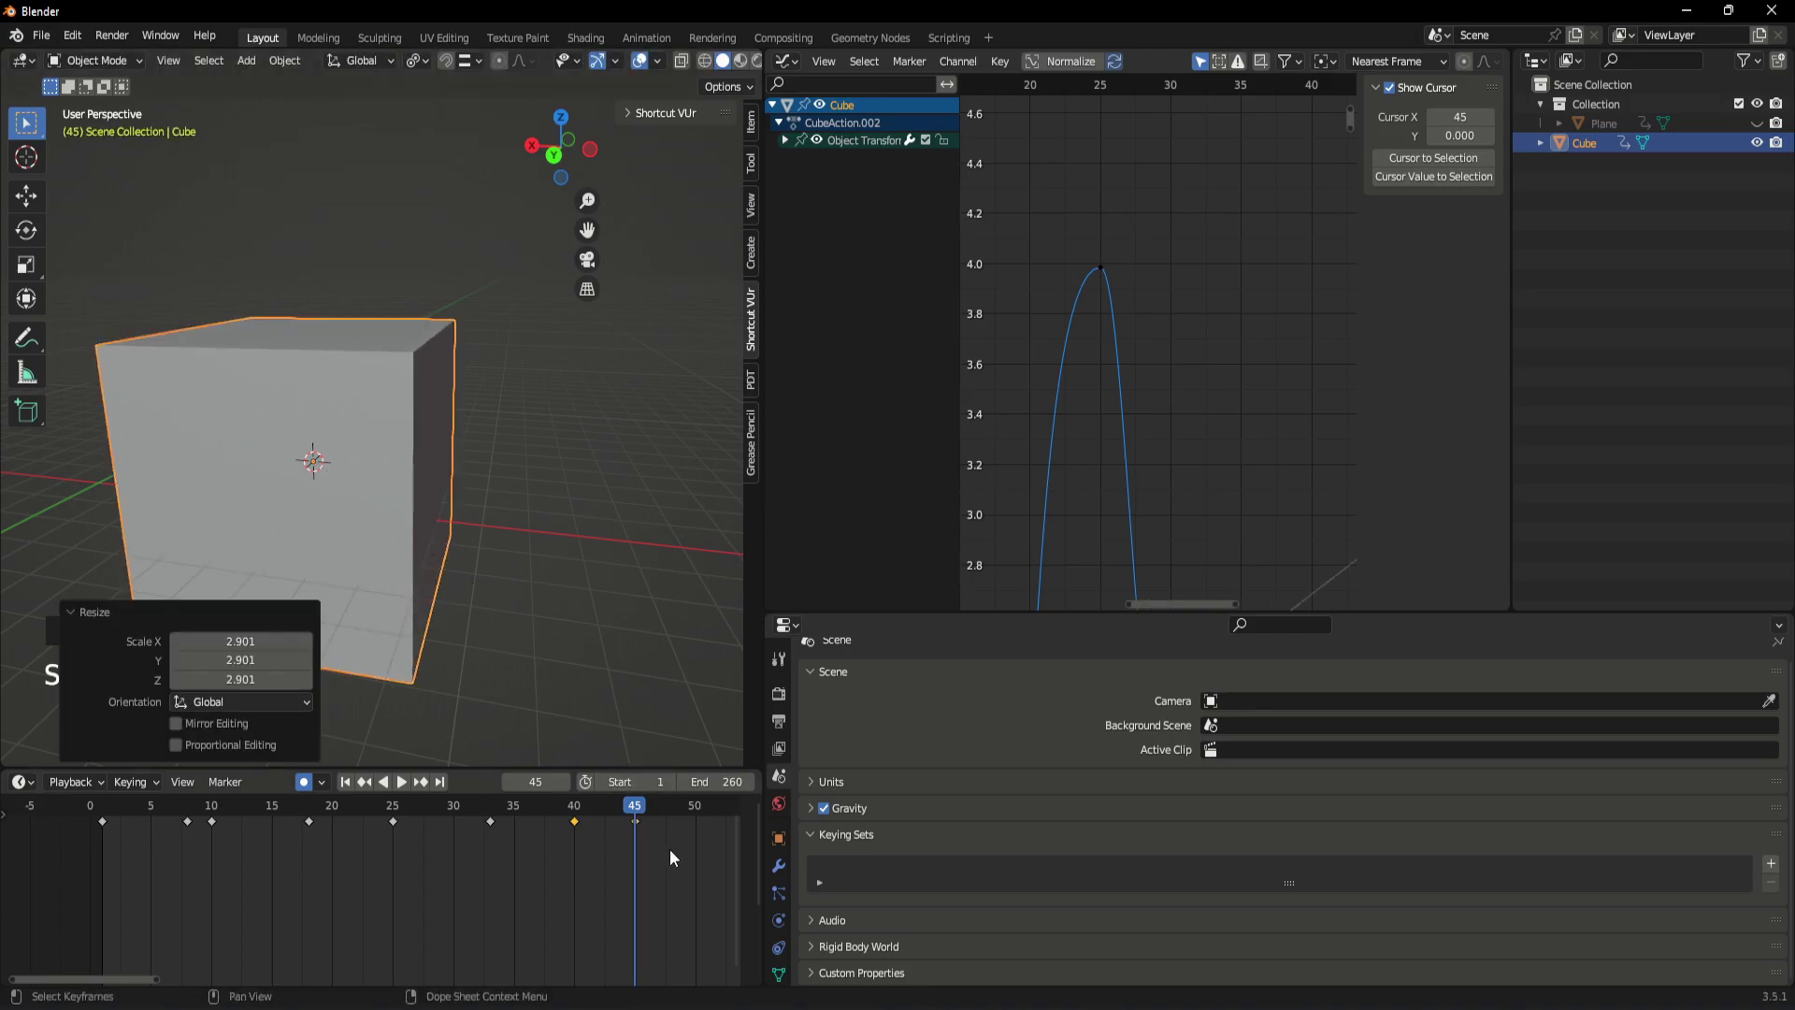
- Key the cube's scale at frame 59, shrink it to about 0.37 at frame 70 and play back
left_click_drag(638, 819, 565, 852)
key("space")
key("space")
left_click_drag(711, 818, 553, 904)
scroll("down", 3)
left_click_drag(583, 897, 441, 834)
left_click(441, 834)
key("space")
key("space")
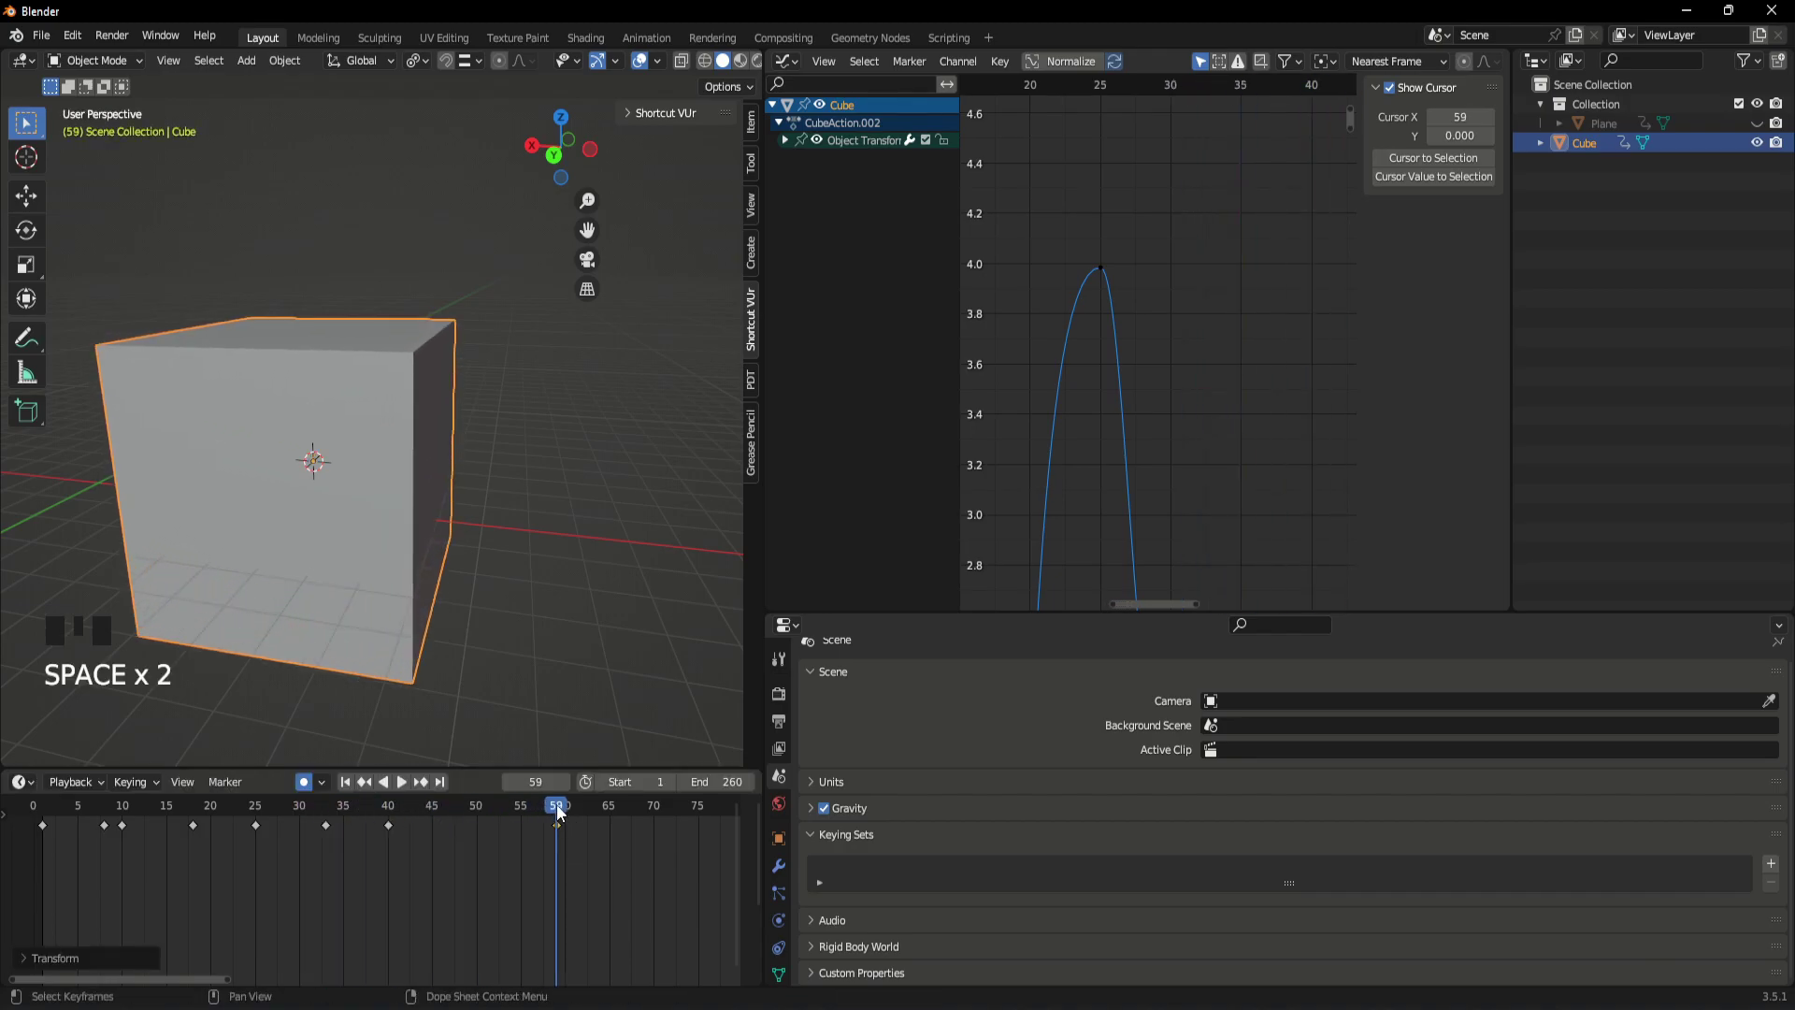
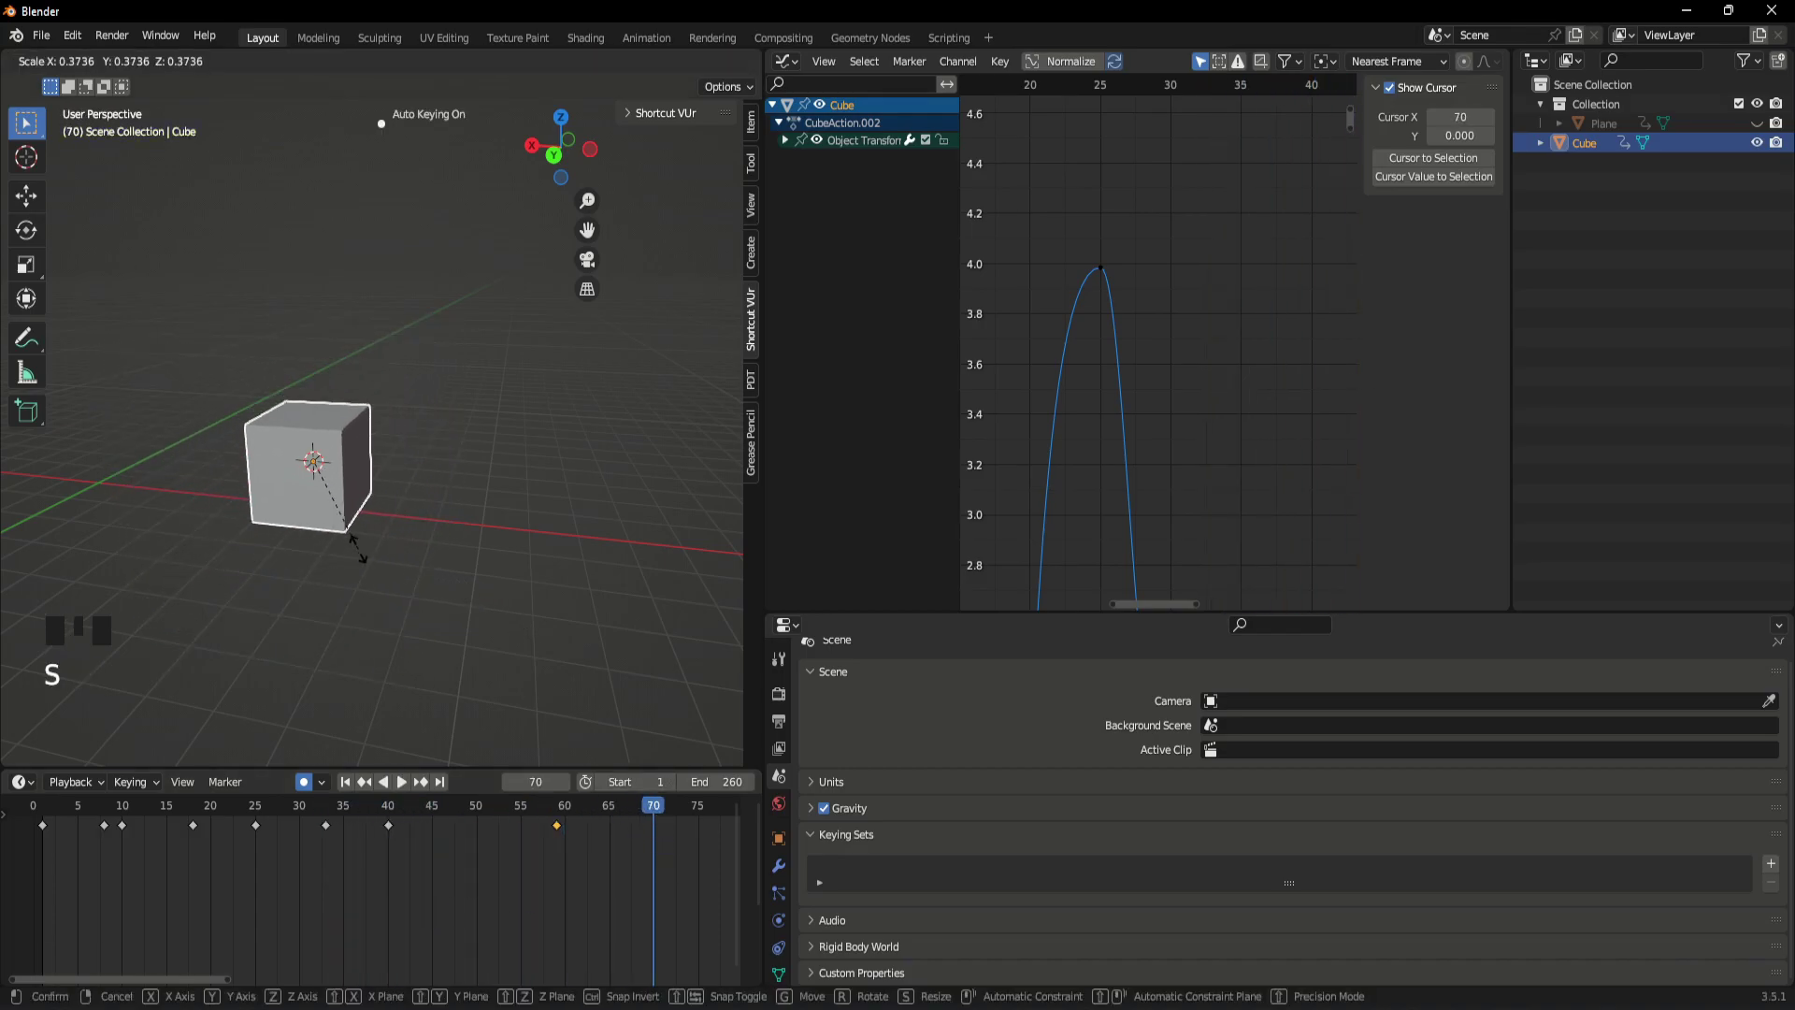
left_click_drag(656, 814, 244, 888)
key("space")
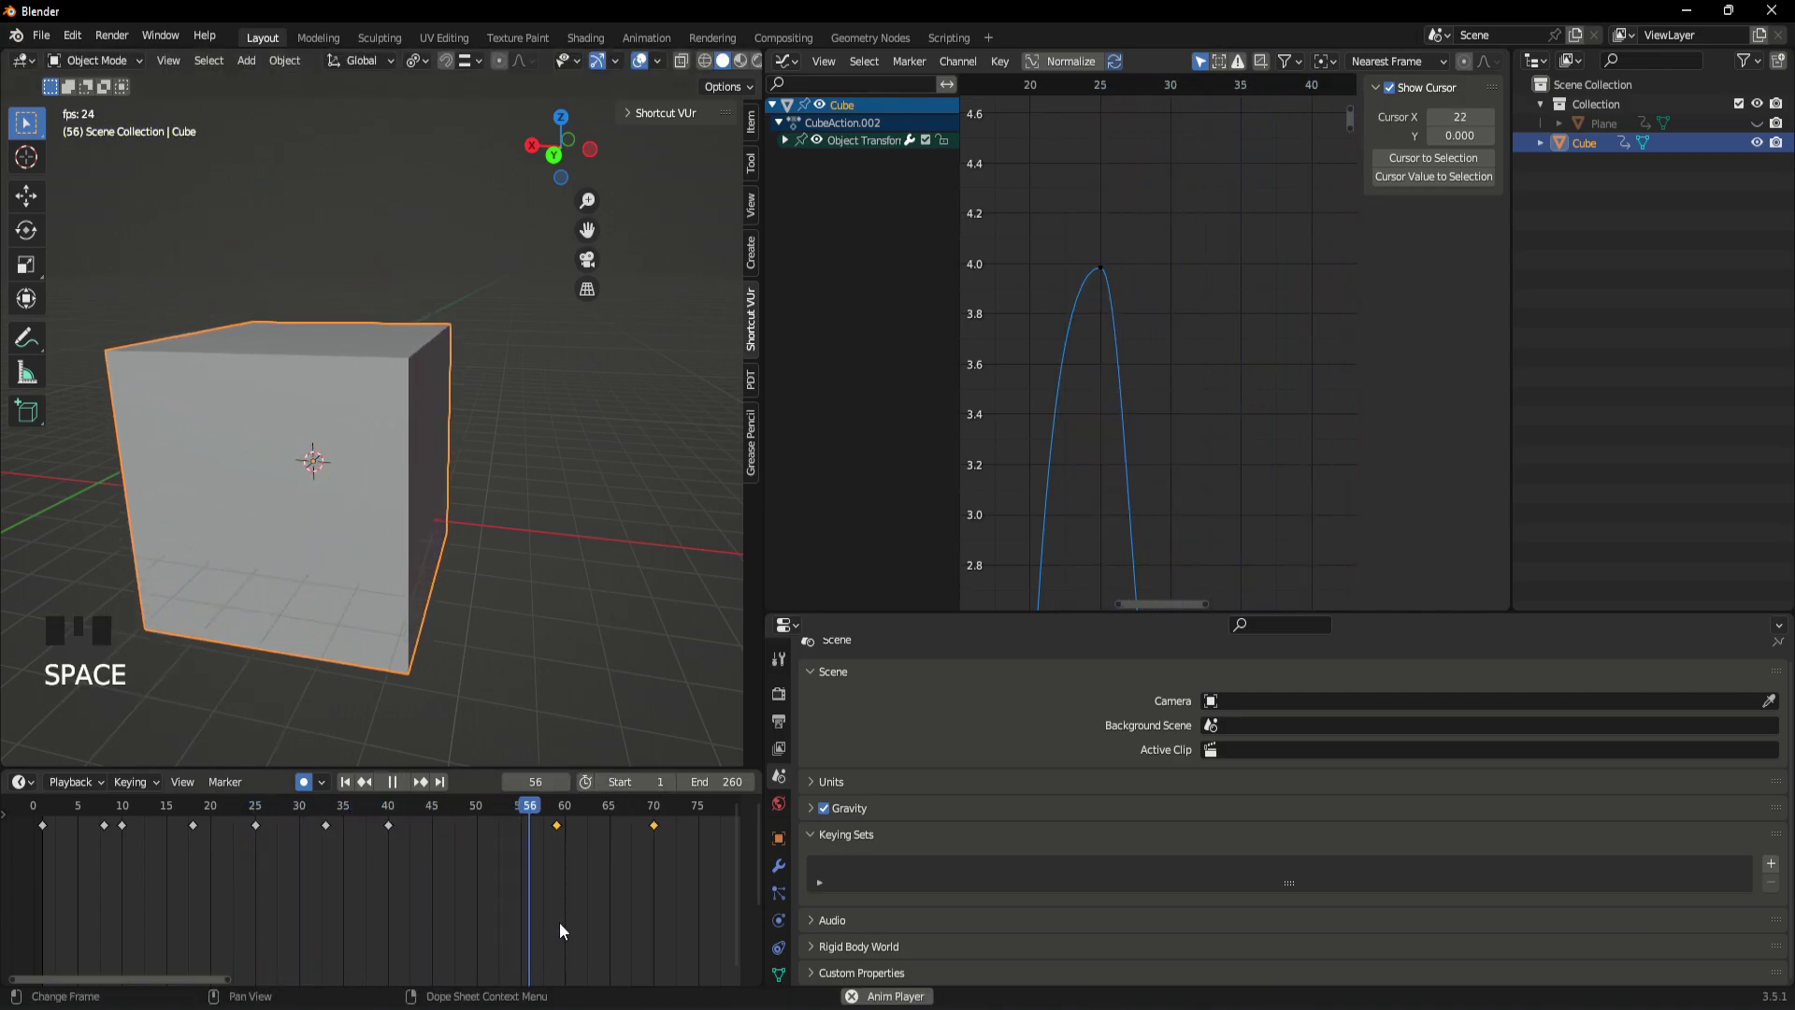
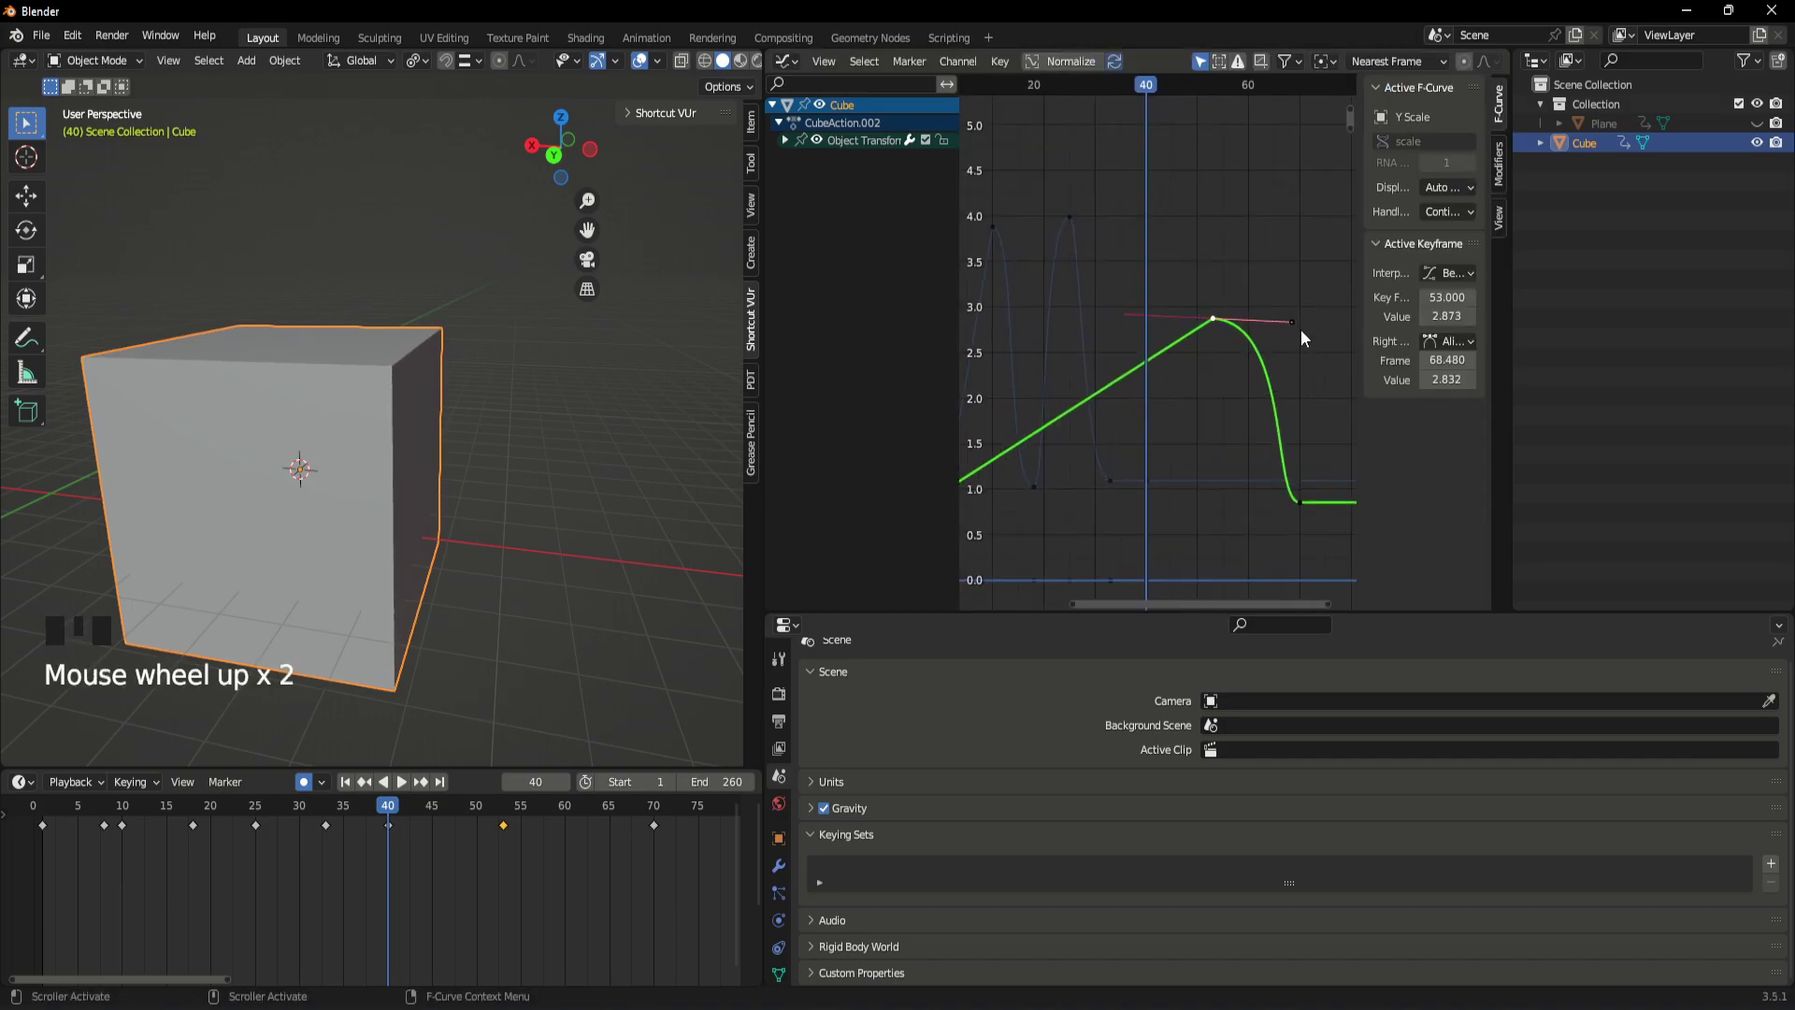
- Drag the Y Scale peak handle near frame 53 so the curve climbs then drops sharply
left_click(1294, 331)
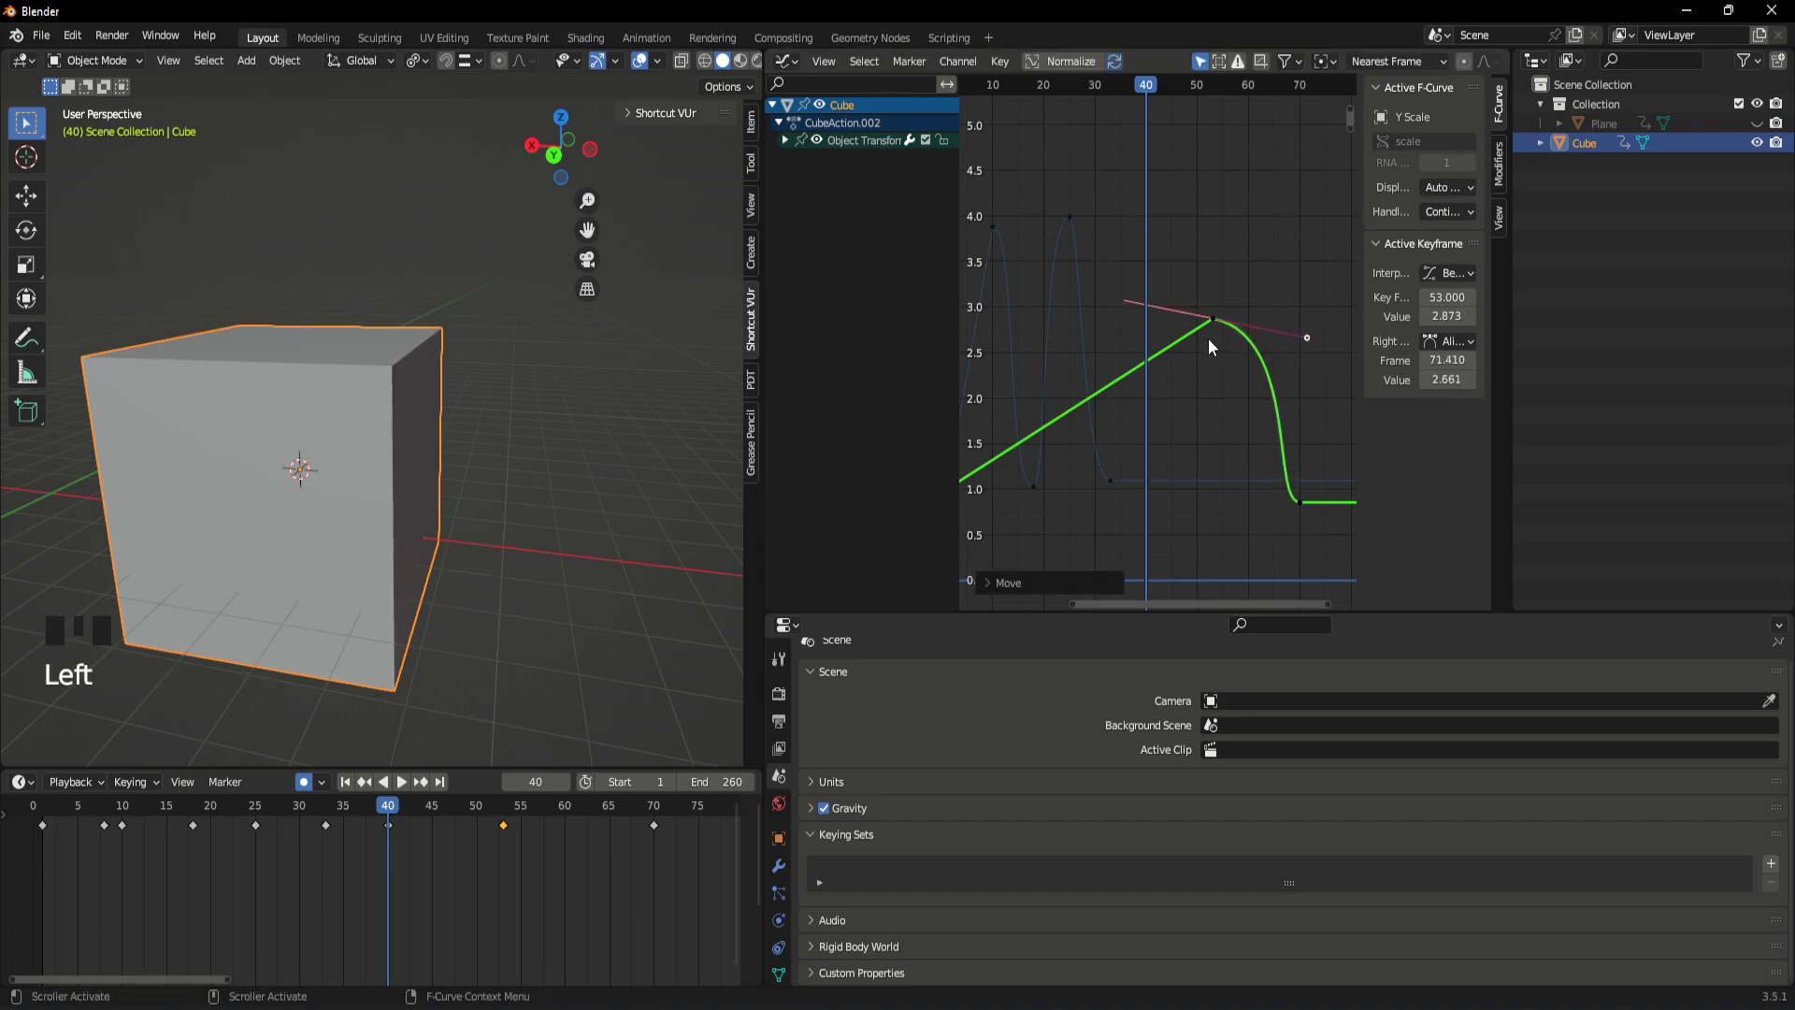
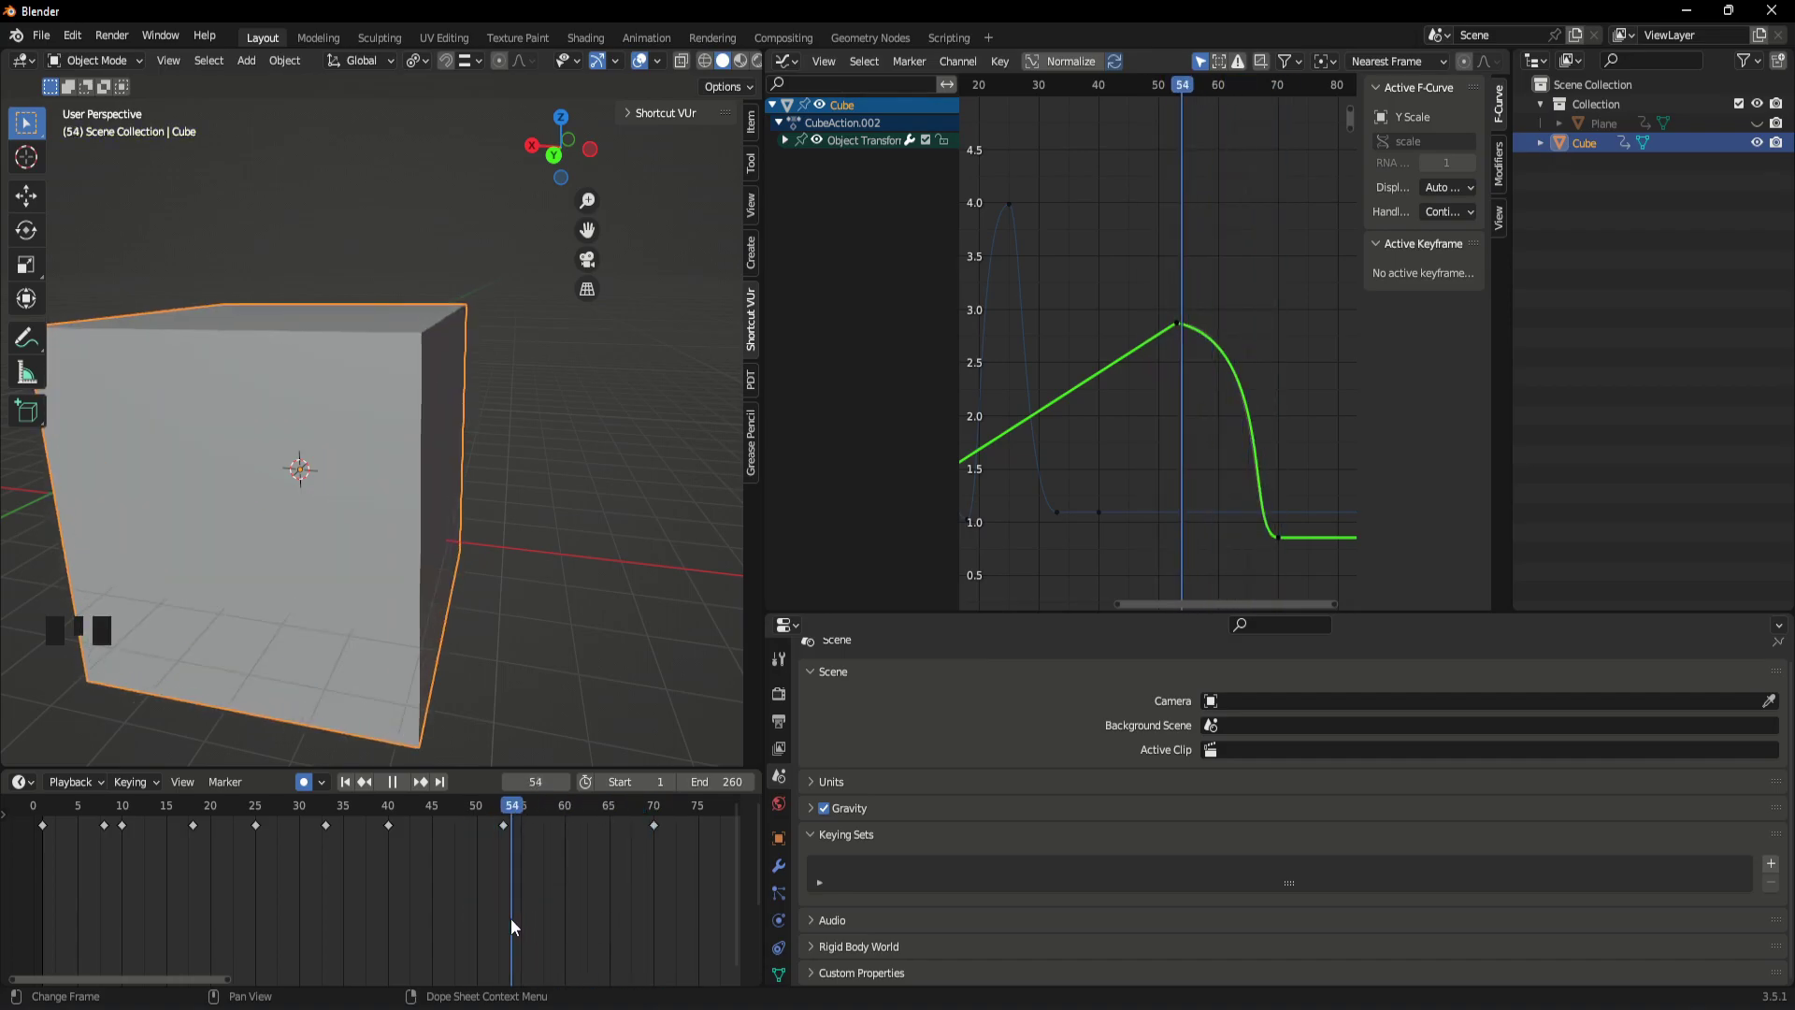
key("space")
key("space")
left_click_drag(636, 817, 1103, 460)
- Orbit around the cube to inspect the result and return to frame 1
scroll("down", 3)
left_click_drag(484, 539, 518, 592)
scroll("up", 3)
left_click_drag(459, 565, 472, 540)
scroll("down", 3)
left_click_drag(481, 562, 443, 495)
scroll("up", 3)
scroll("down", 3)
left_click_drag(464, 489, 502, 488)
scroll("up", 3)
scroll("up", 3)
left_click_drag(657, 813, 405, 417)
scroll("down", 3)
scroll("up", 3)
left_click_drag(289, 501, 612, 490)
left_click_drag(566, 435, 342, 472)
key("shift+s")
key("Tab")
key("Tab")
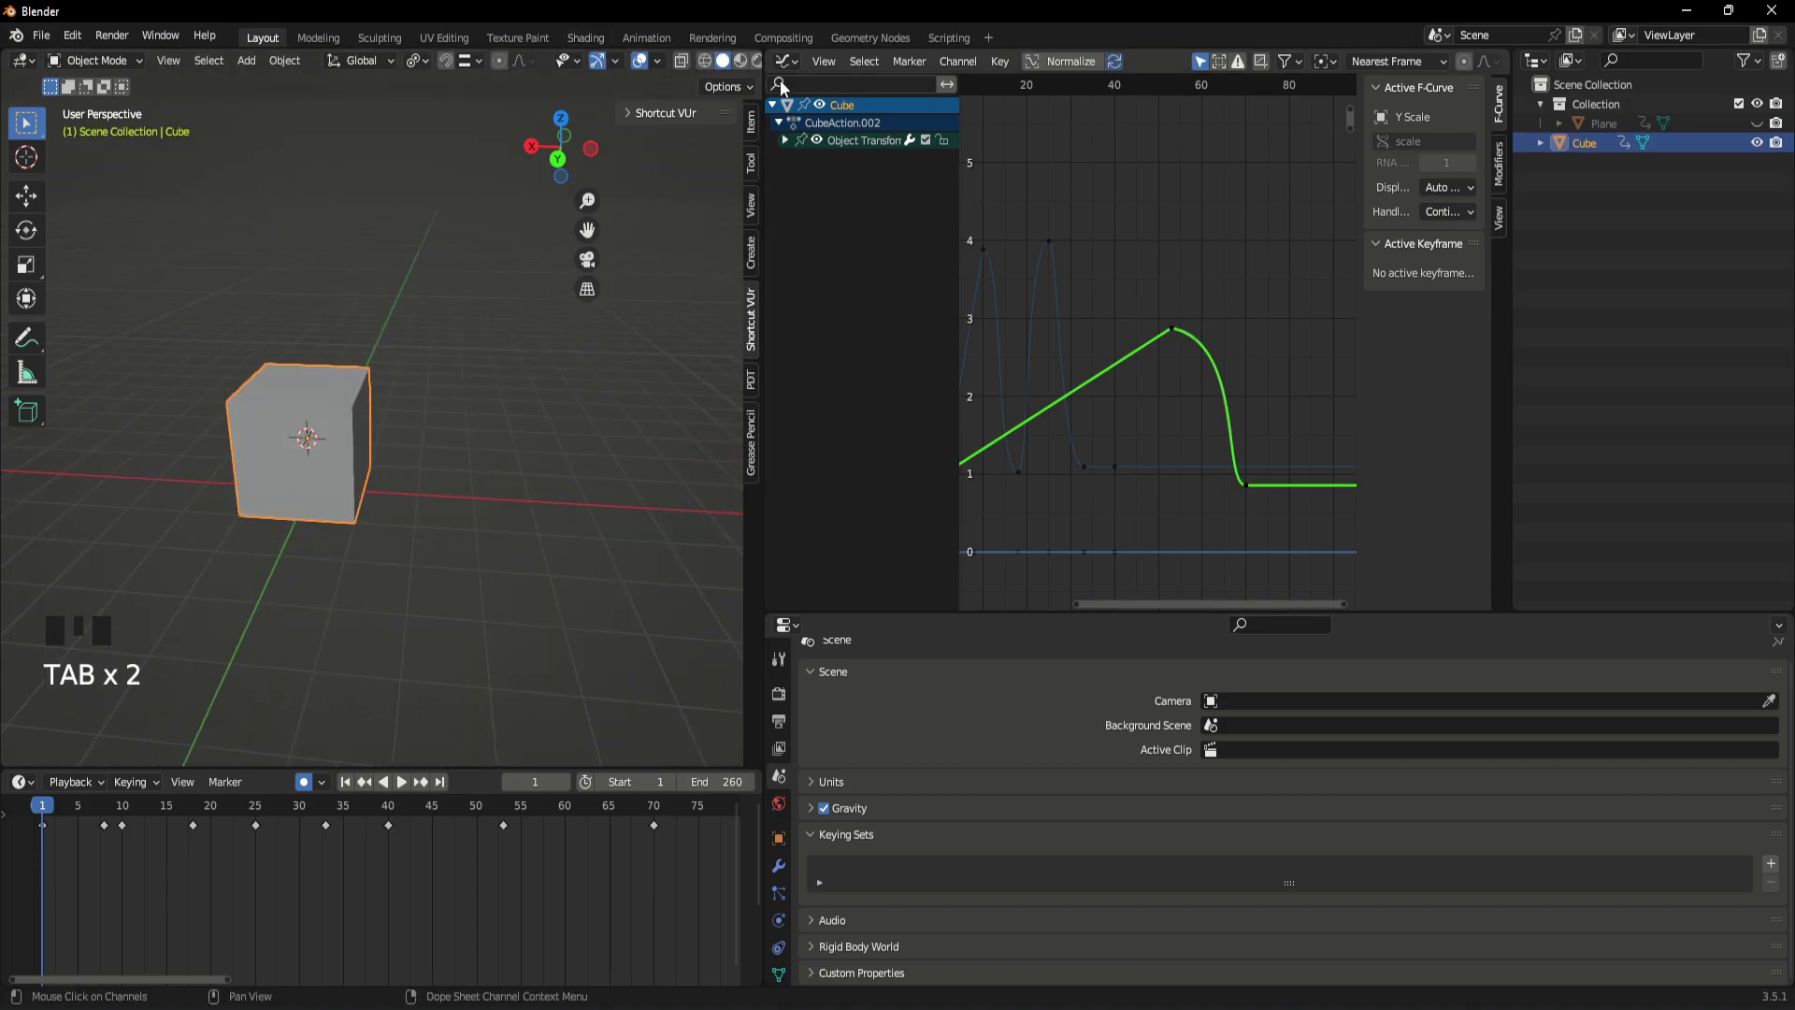
- Switch to the Shader Editor and insert a Mix Shader with Ambient Occlusion into the red material
left_click_drag(783, 60, 895, 252)
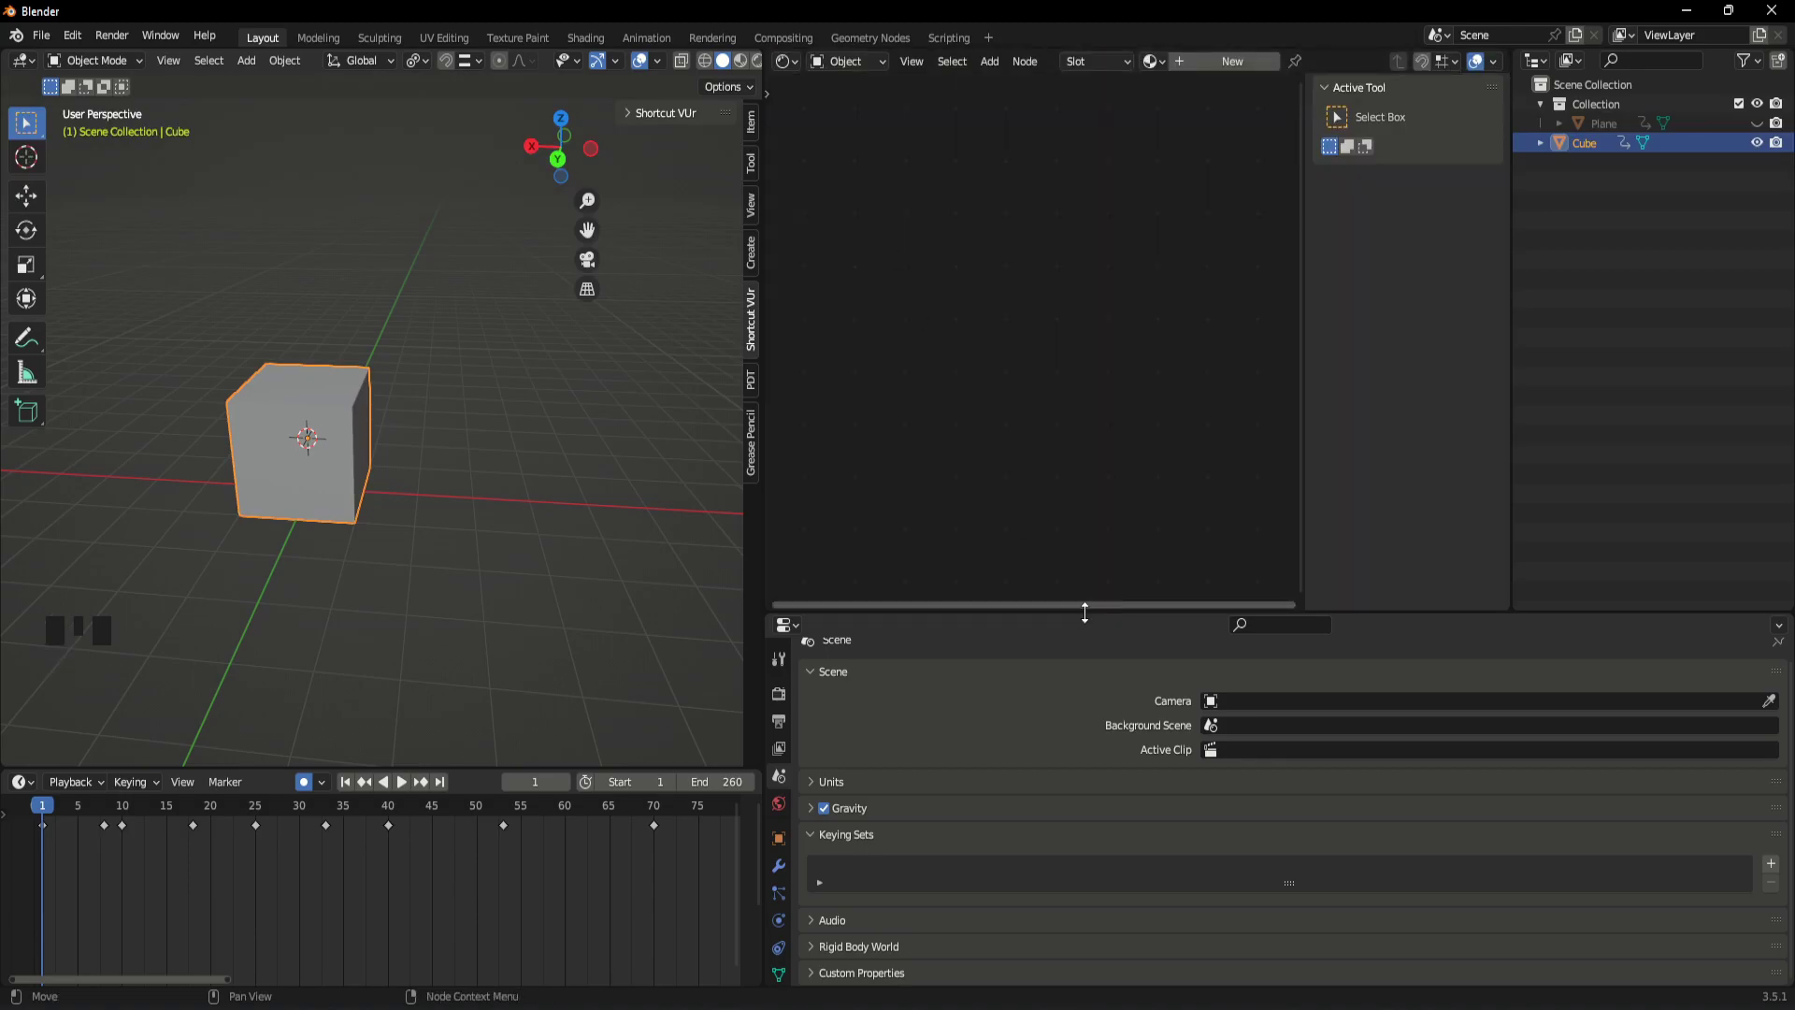
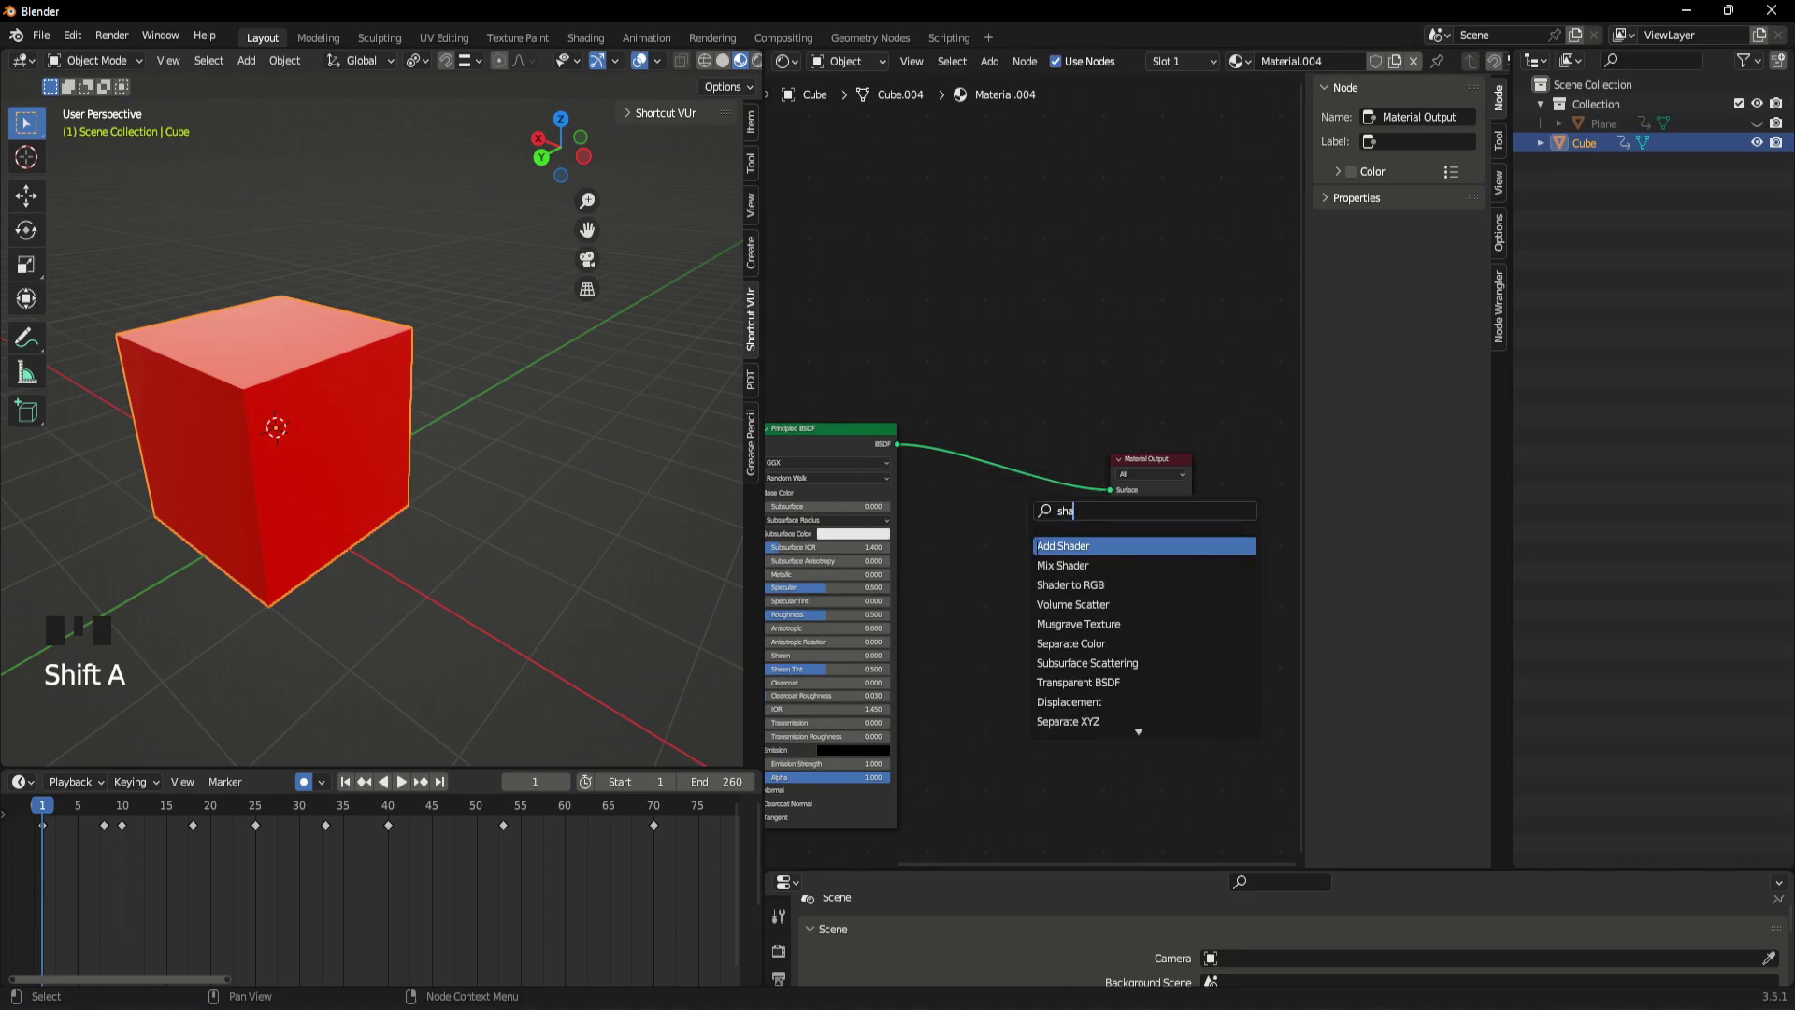
left_click(1118, 604)
key("shift+a")
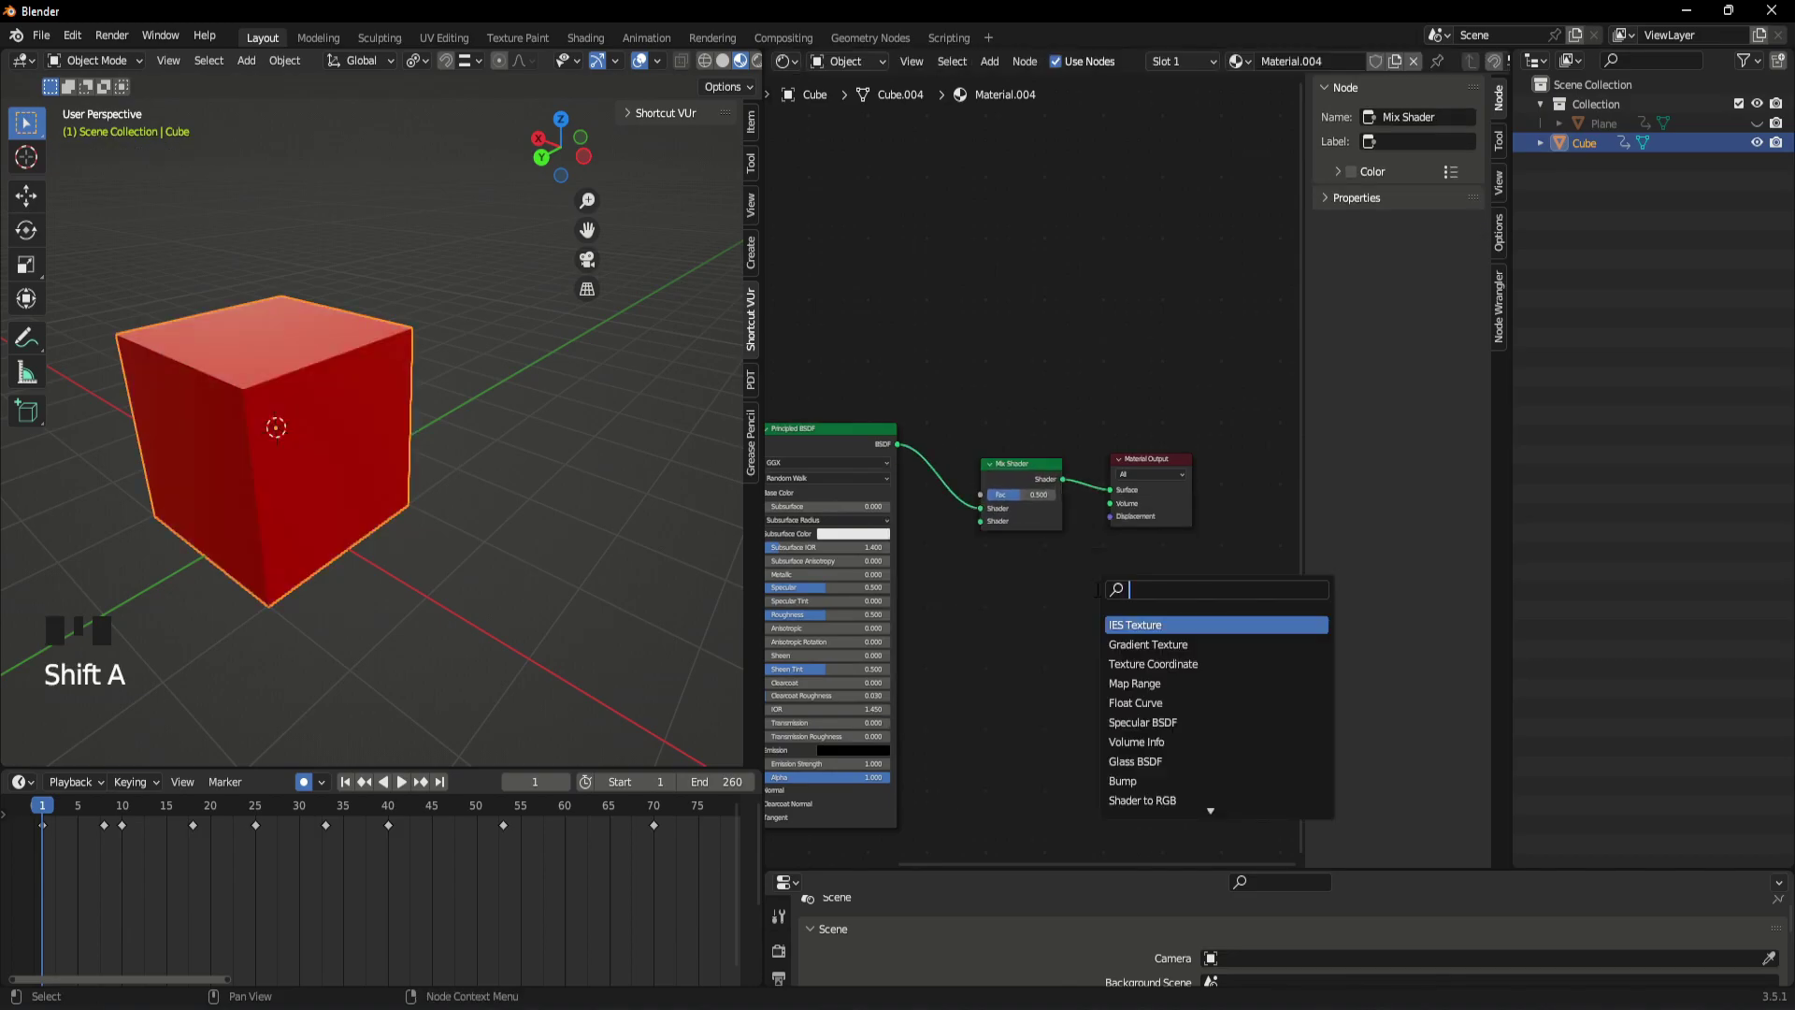
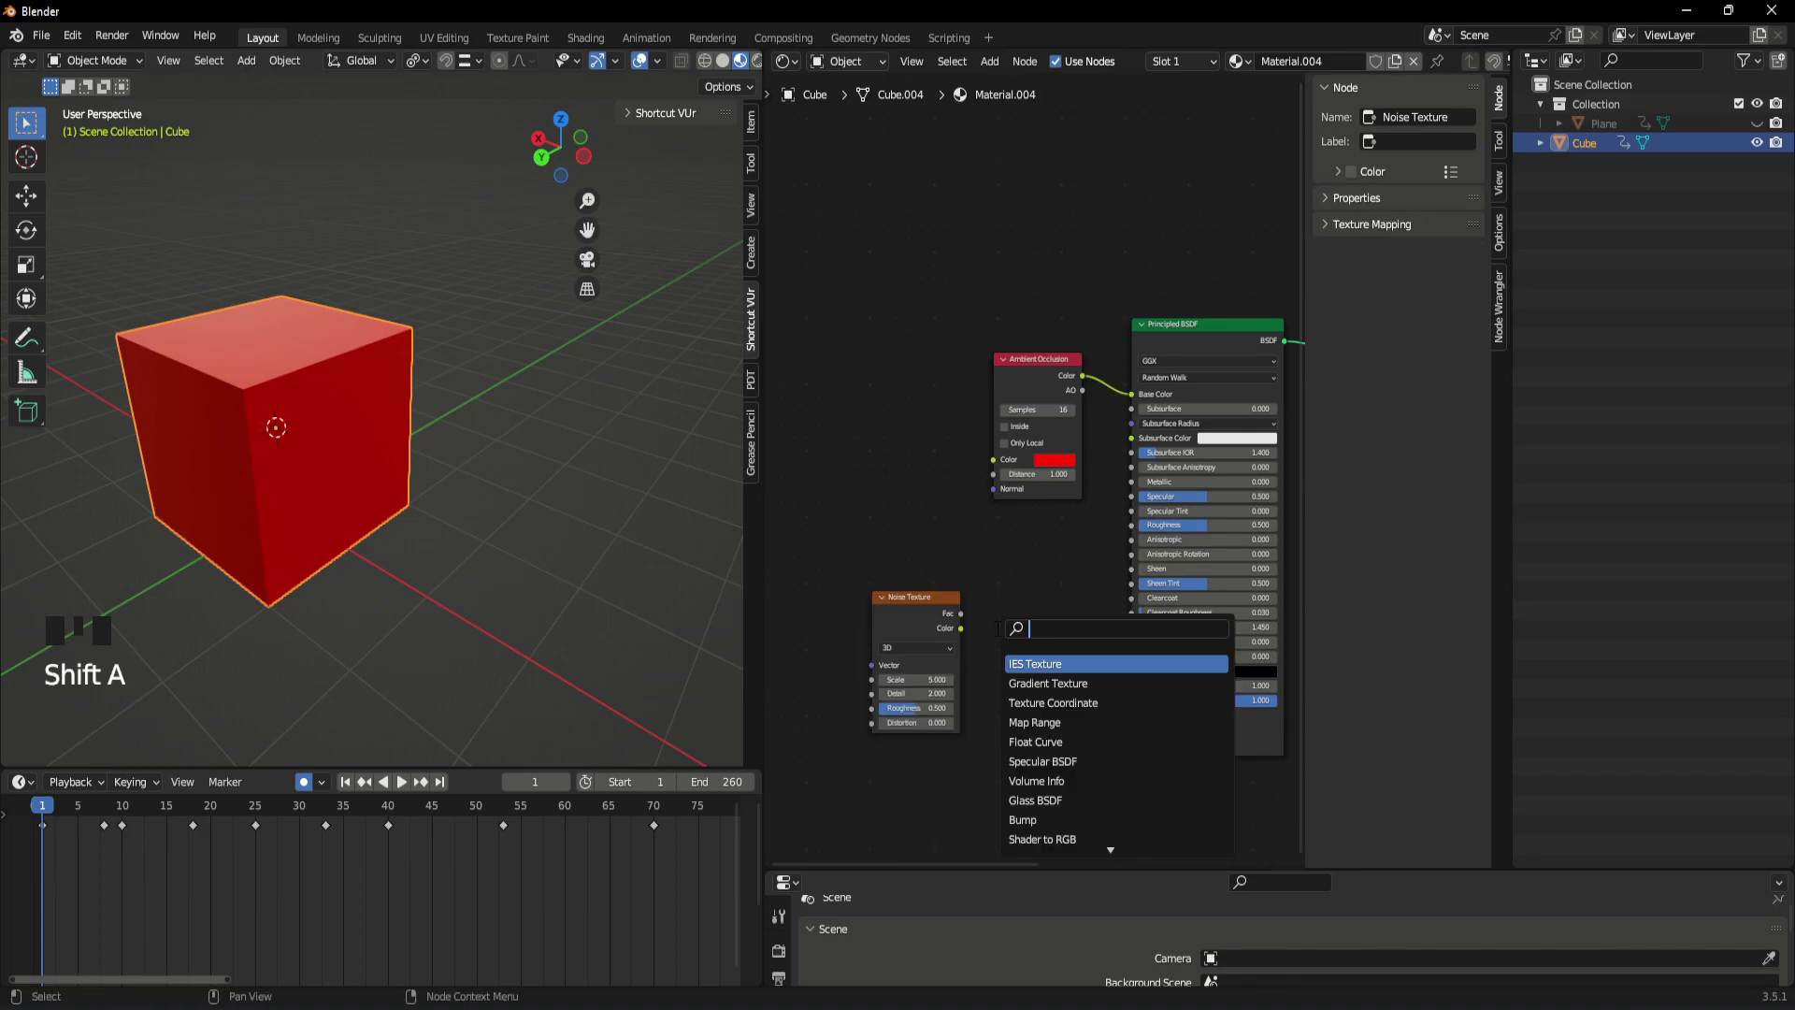
- Add a Bump node driven by the Noise Texture and wire it into the shader's Normal
left_click(1066, 659)
left_click(946, 606)
left_click(943, 642)
left_click(941, 642)
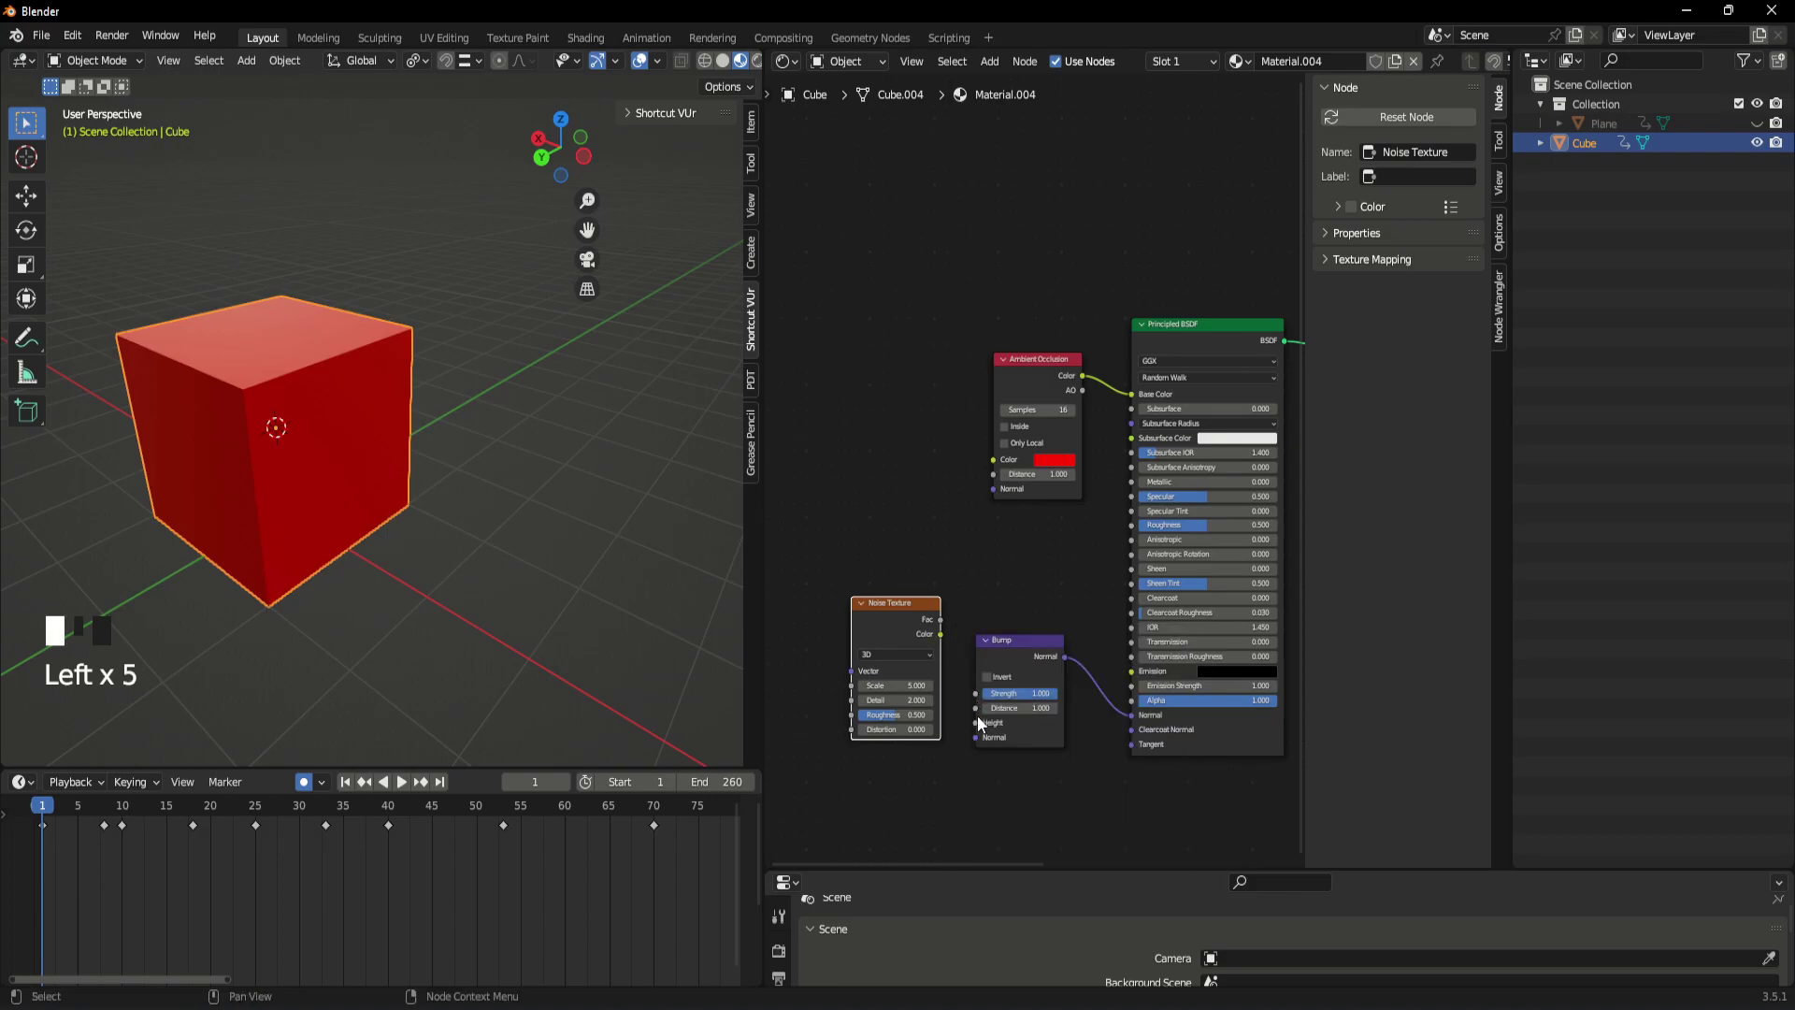
left_click(943, 643)
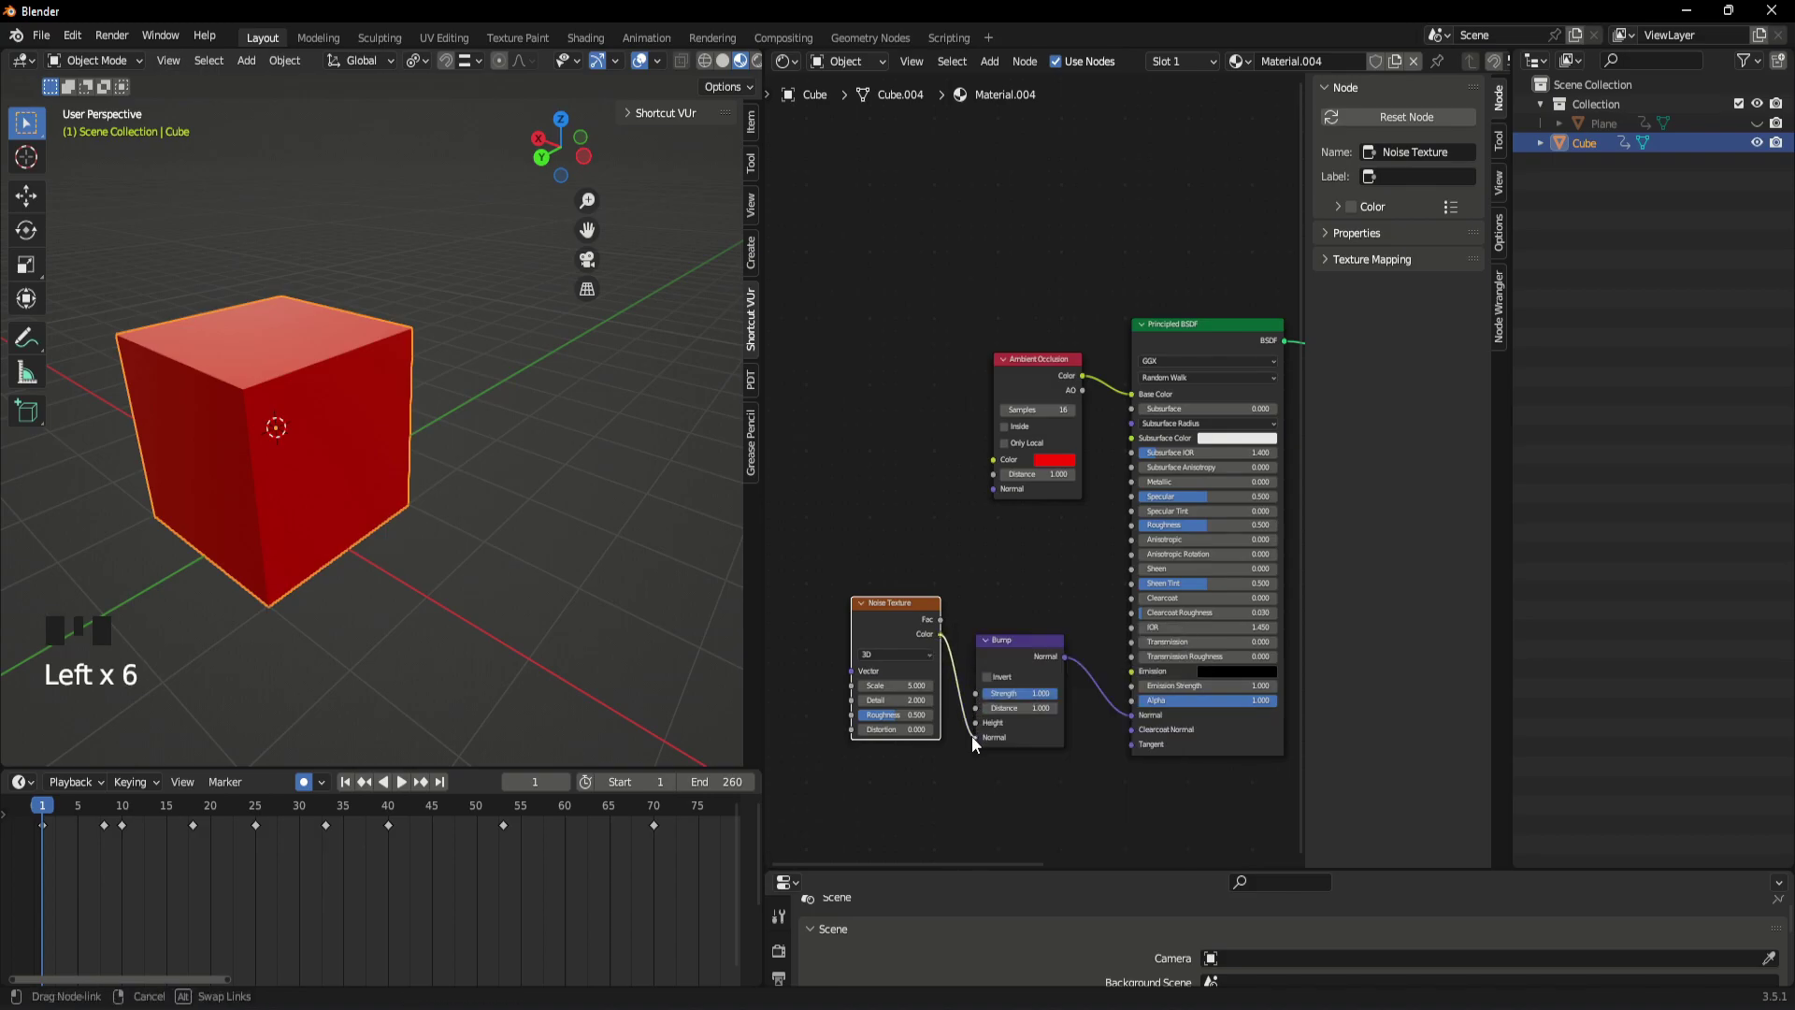
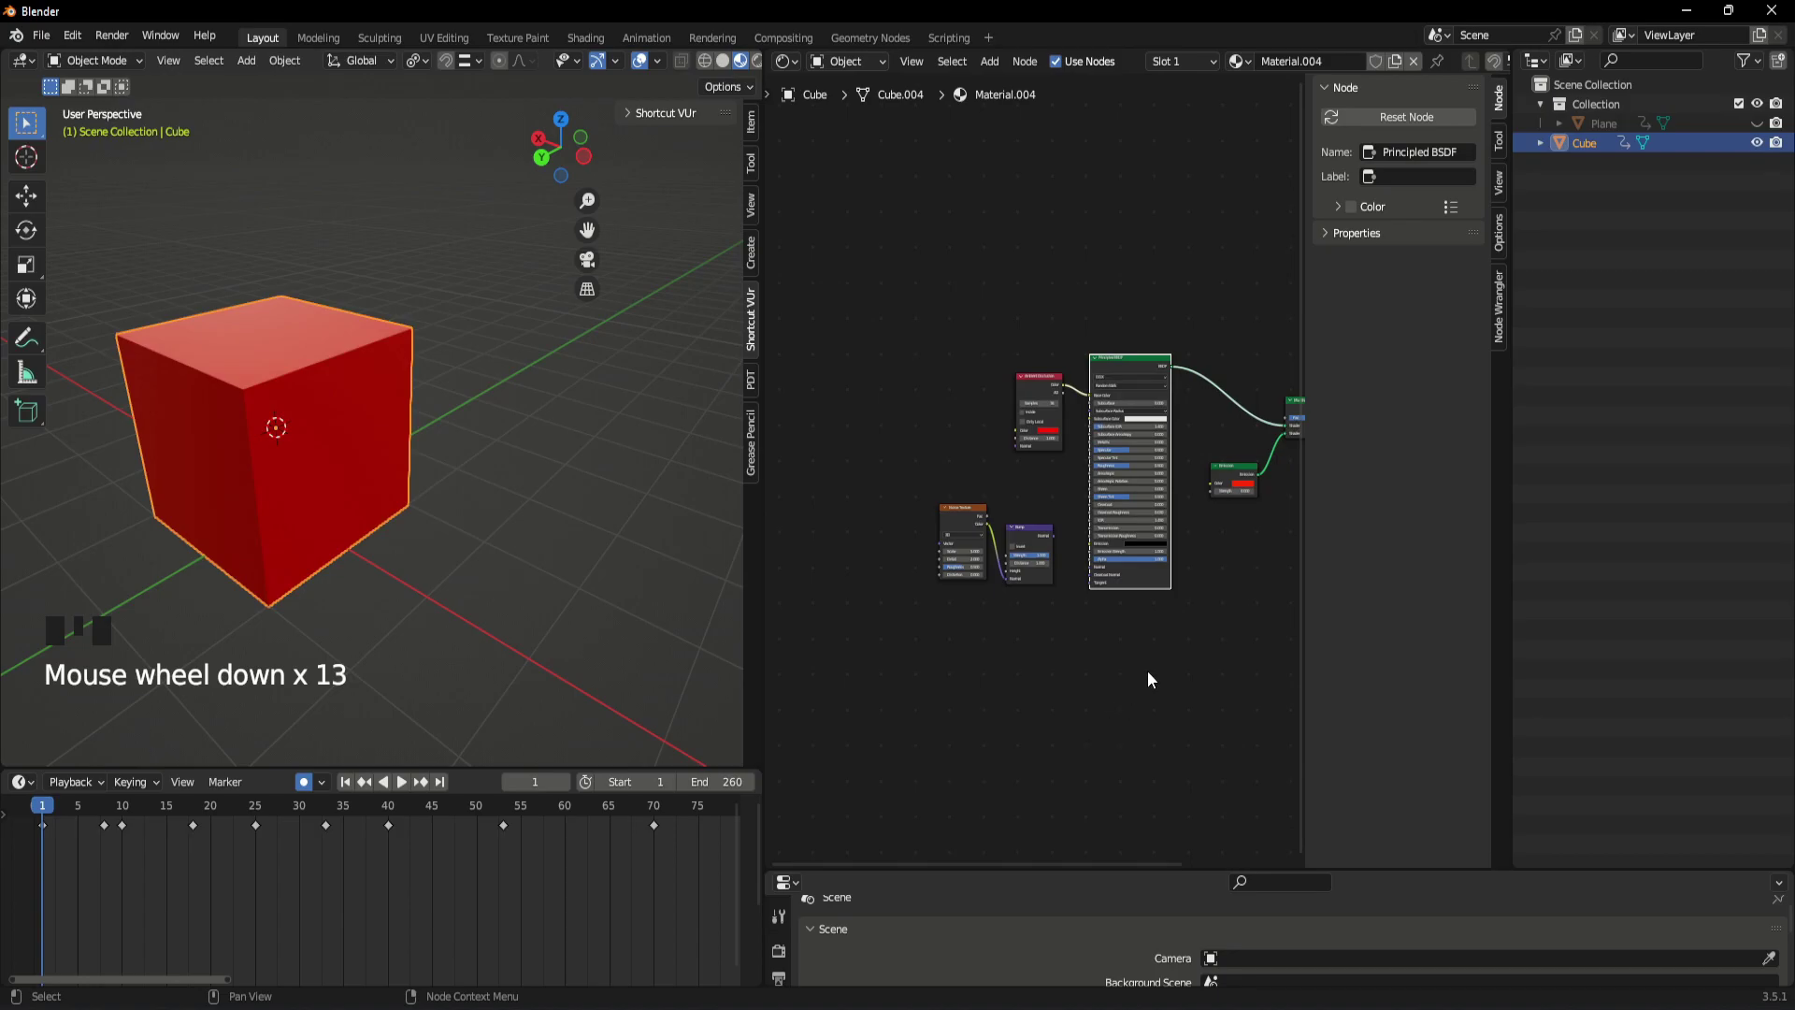
scroll("up", 3)
left_click_drag(1173, 650, 477, 512)
scroll("down", 3)
left_click_drag(478, 515, 532, 520)
scroll("up", 3)
left_click_drag(445, 521, 505, 499)
scroll("down", 3)
- Add an Area light and raise it along Z high above the cube
key("shift+a")
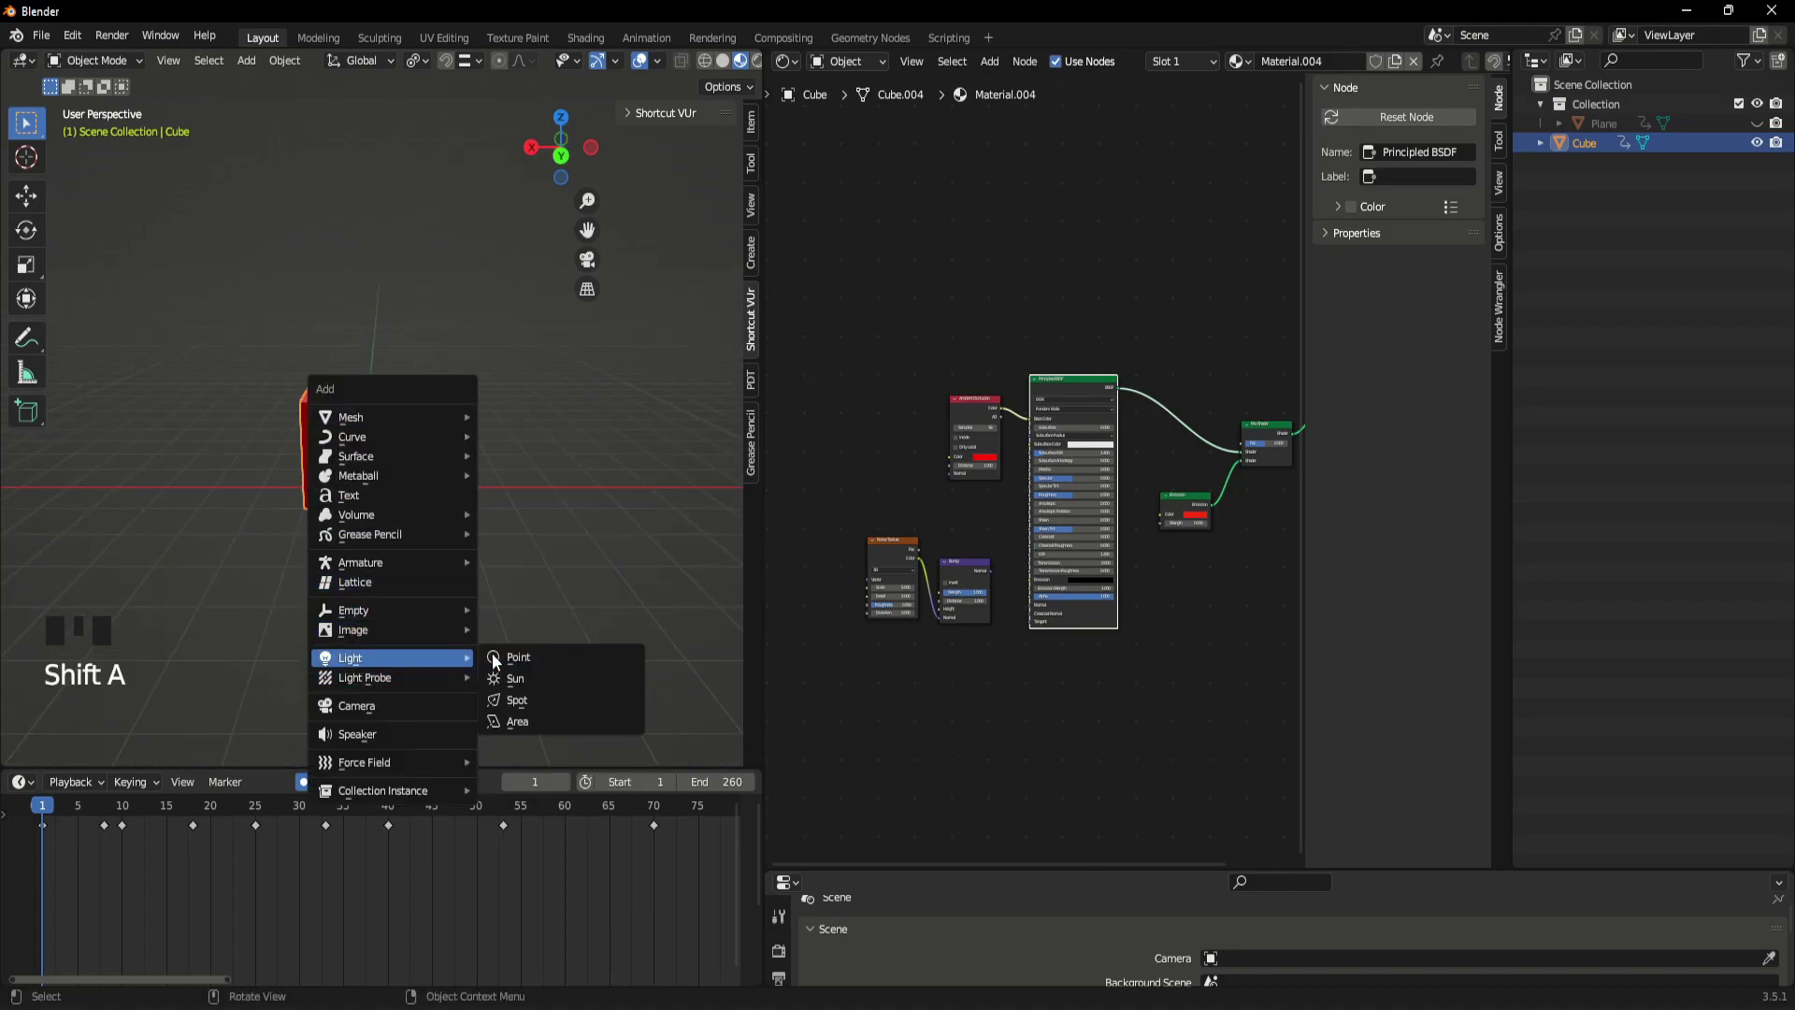
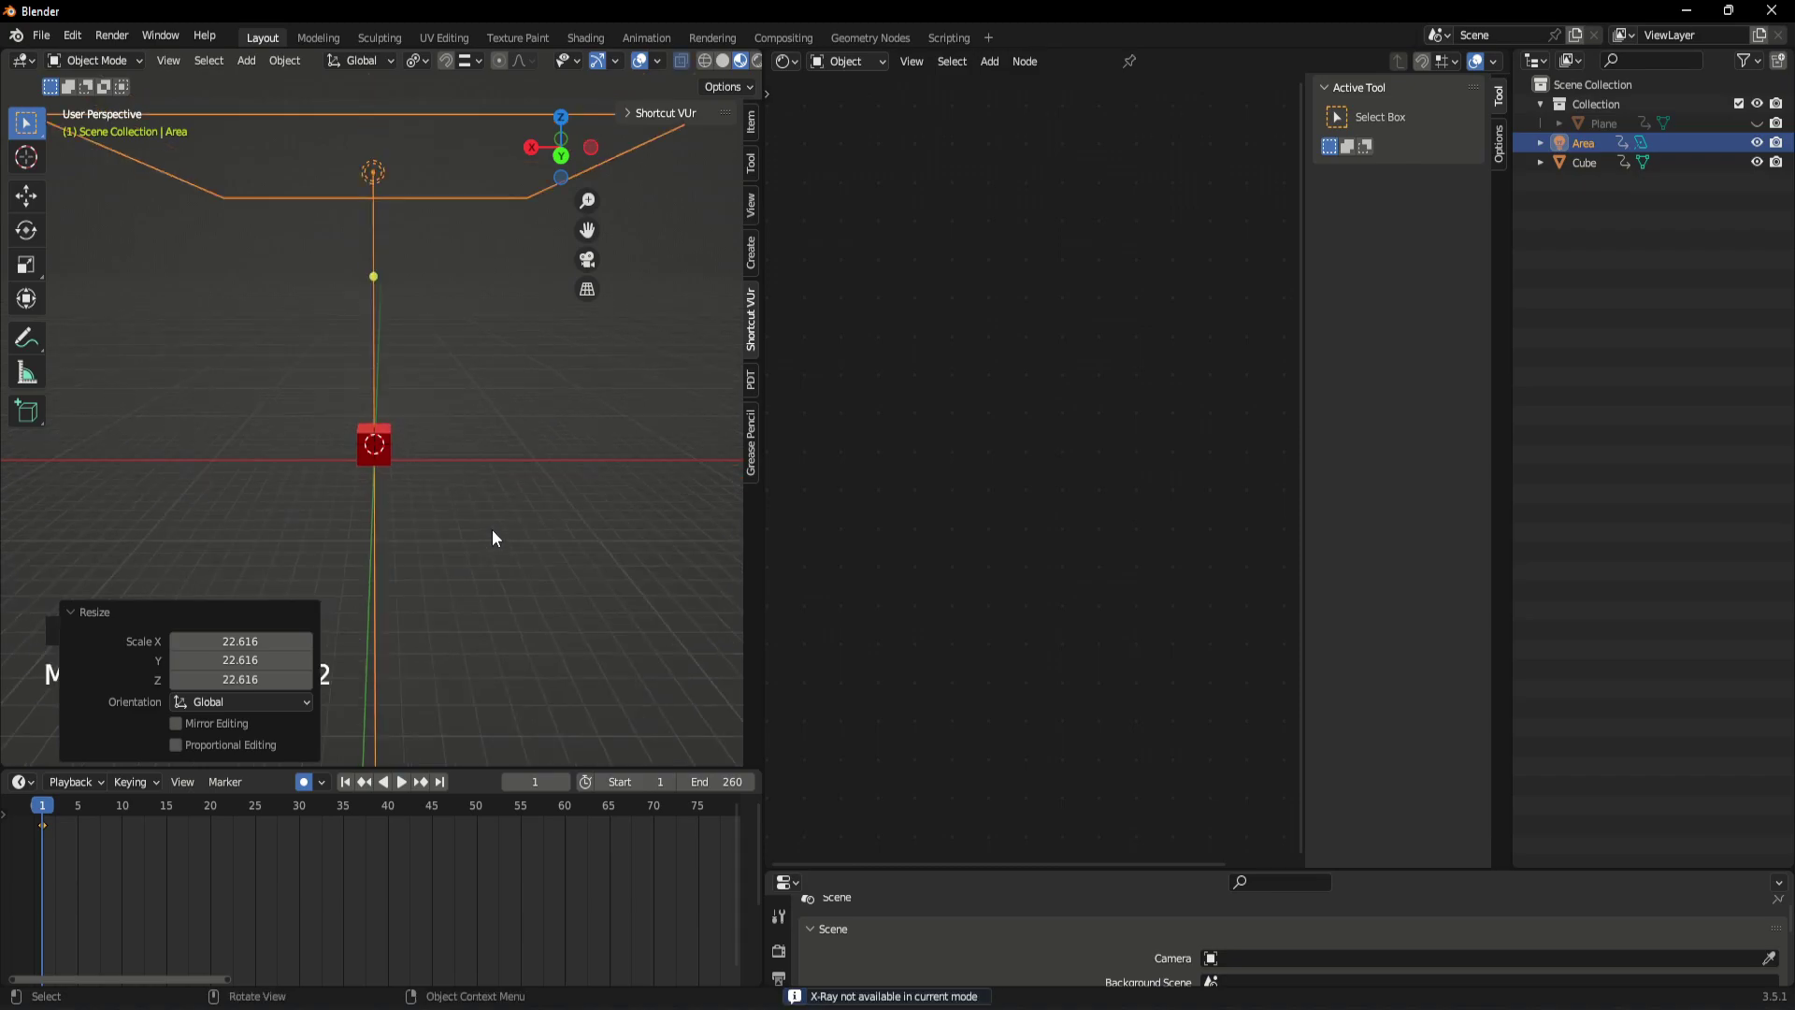
key("alt+h")
scroll("up", 3)
left_click(567, 320)
left_click(478, 442)
scroll("down", 3)
left_click_drag(445, 405, 426, 375)
key("z")
- Preview in rendered shading, tint the area light pale red and raise its power to 100000 W
left_click(443, 276)
left_click(463, 224)
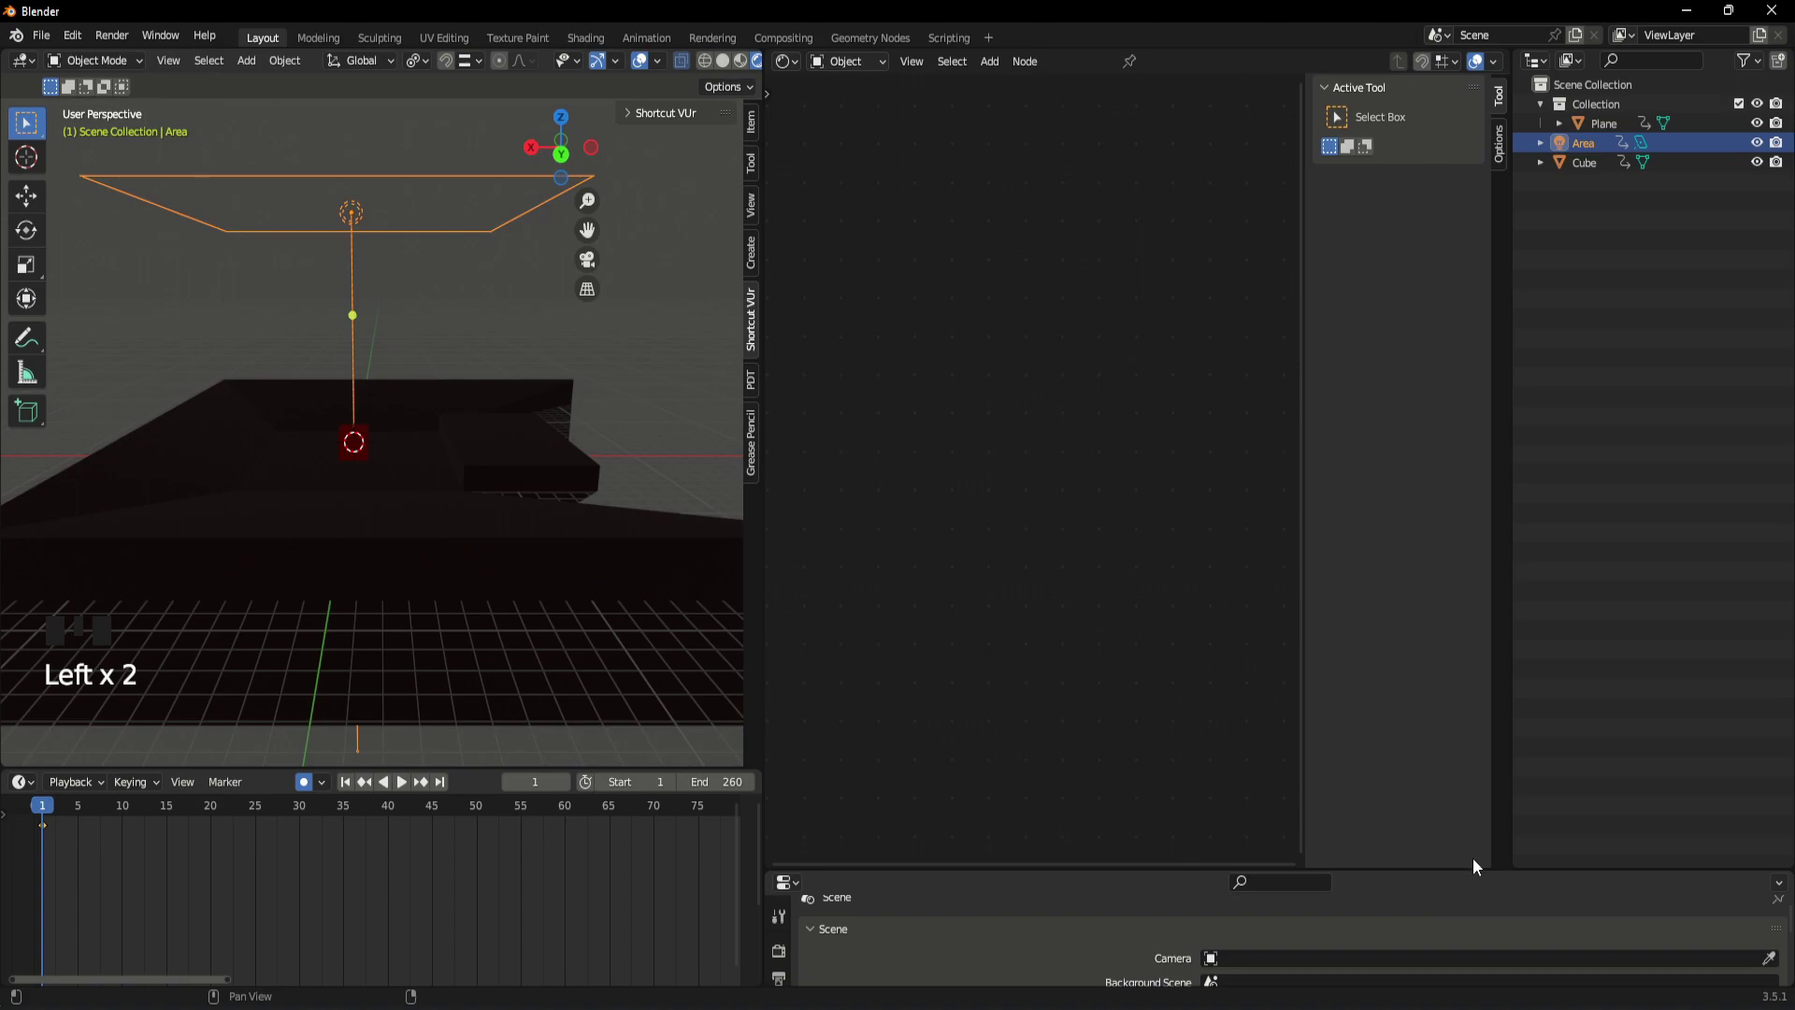
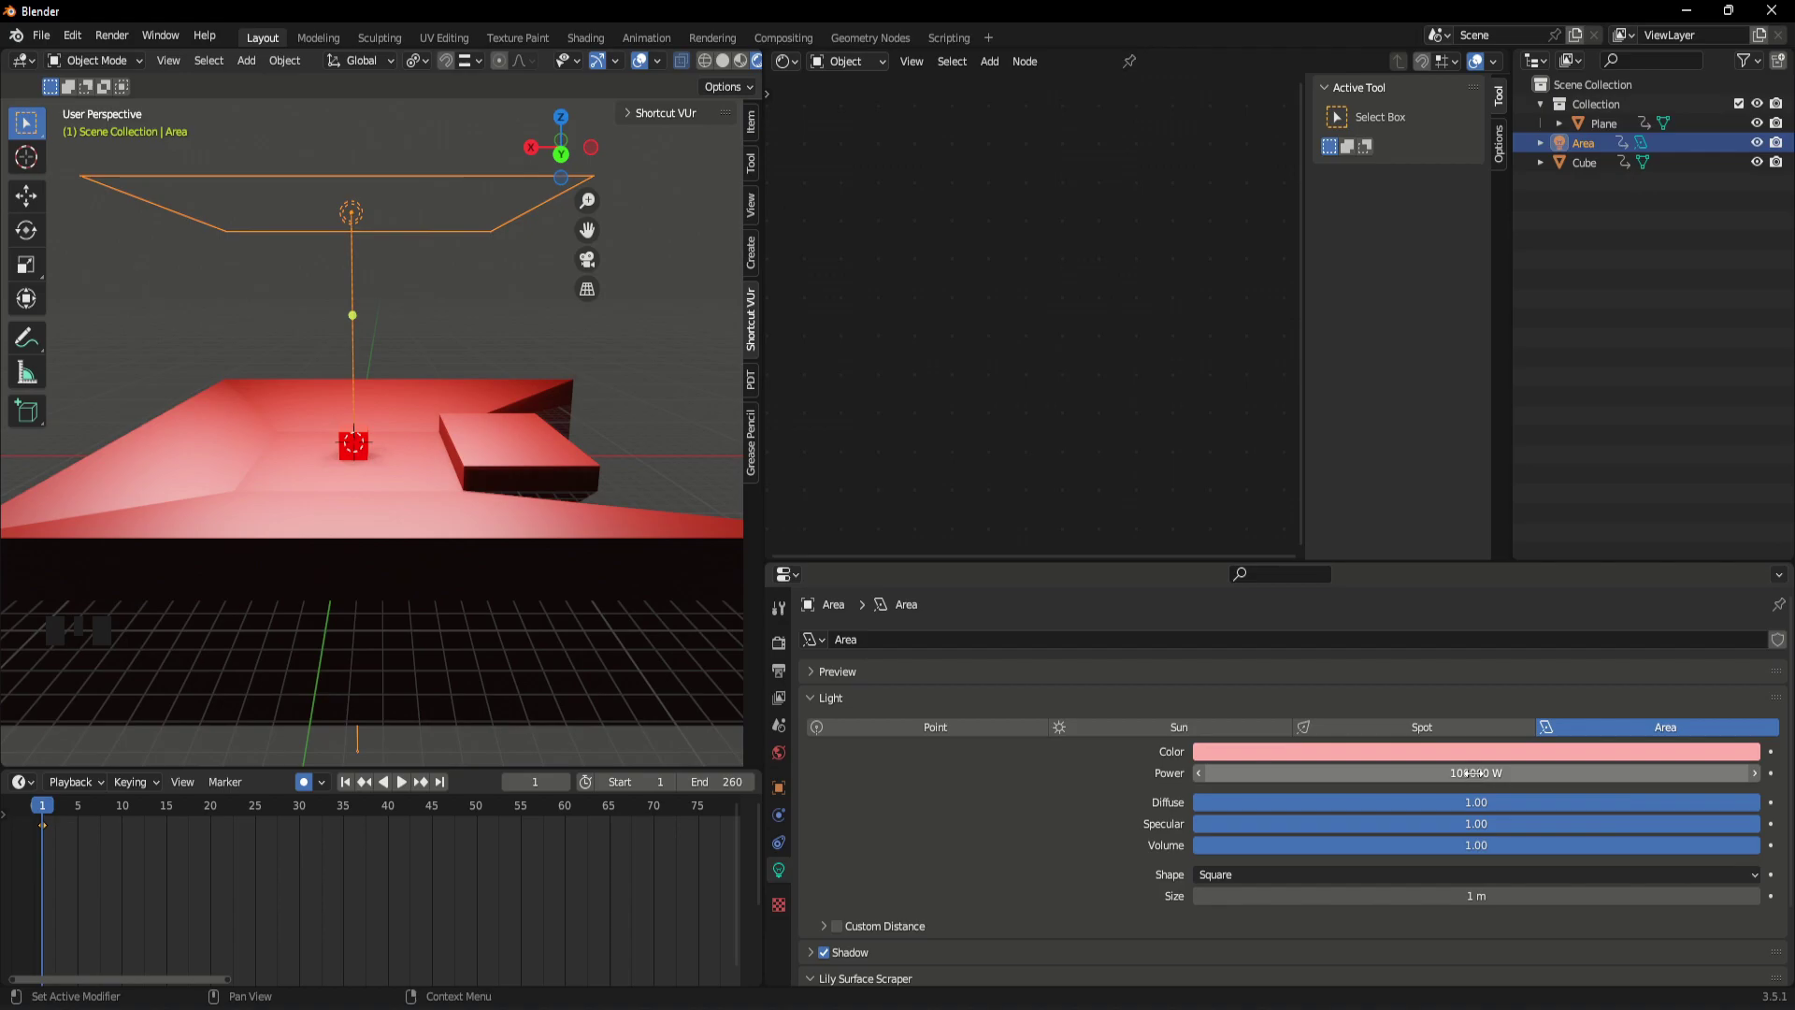
scroll("up", 3)
left_click_drag(408, 558, 509, 528)
scroll("up", 3)
left_click_drag(498, 534, 787, 653)
left_click(788, 653)
- Enable ambient occlusion in the Eevee render settings
left_click_drag(1251, 647, 1262, 654)
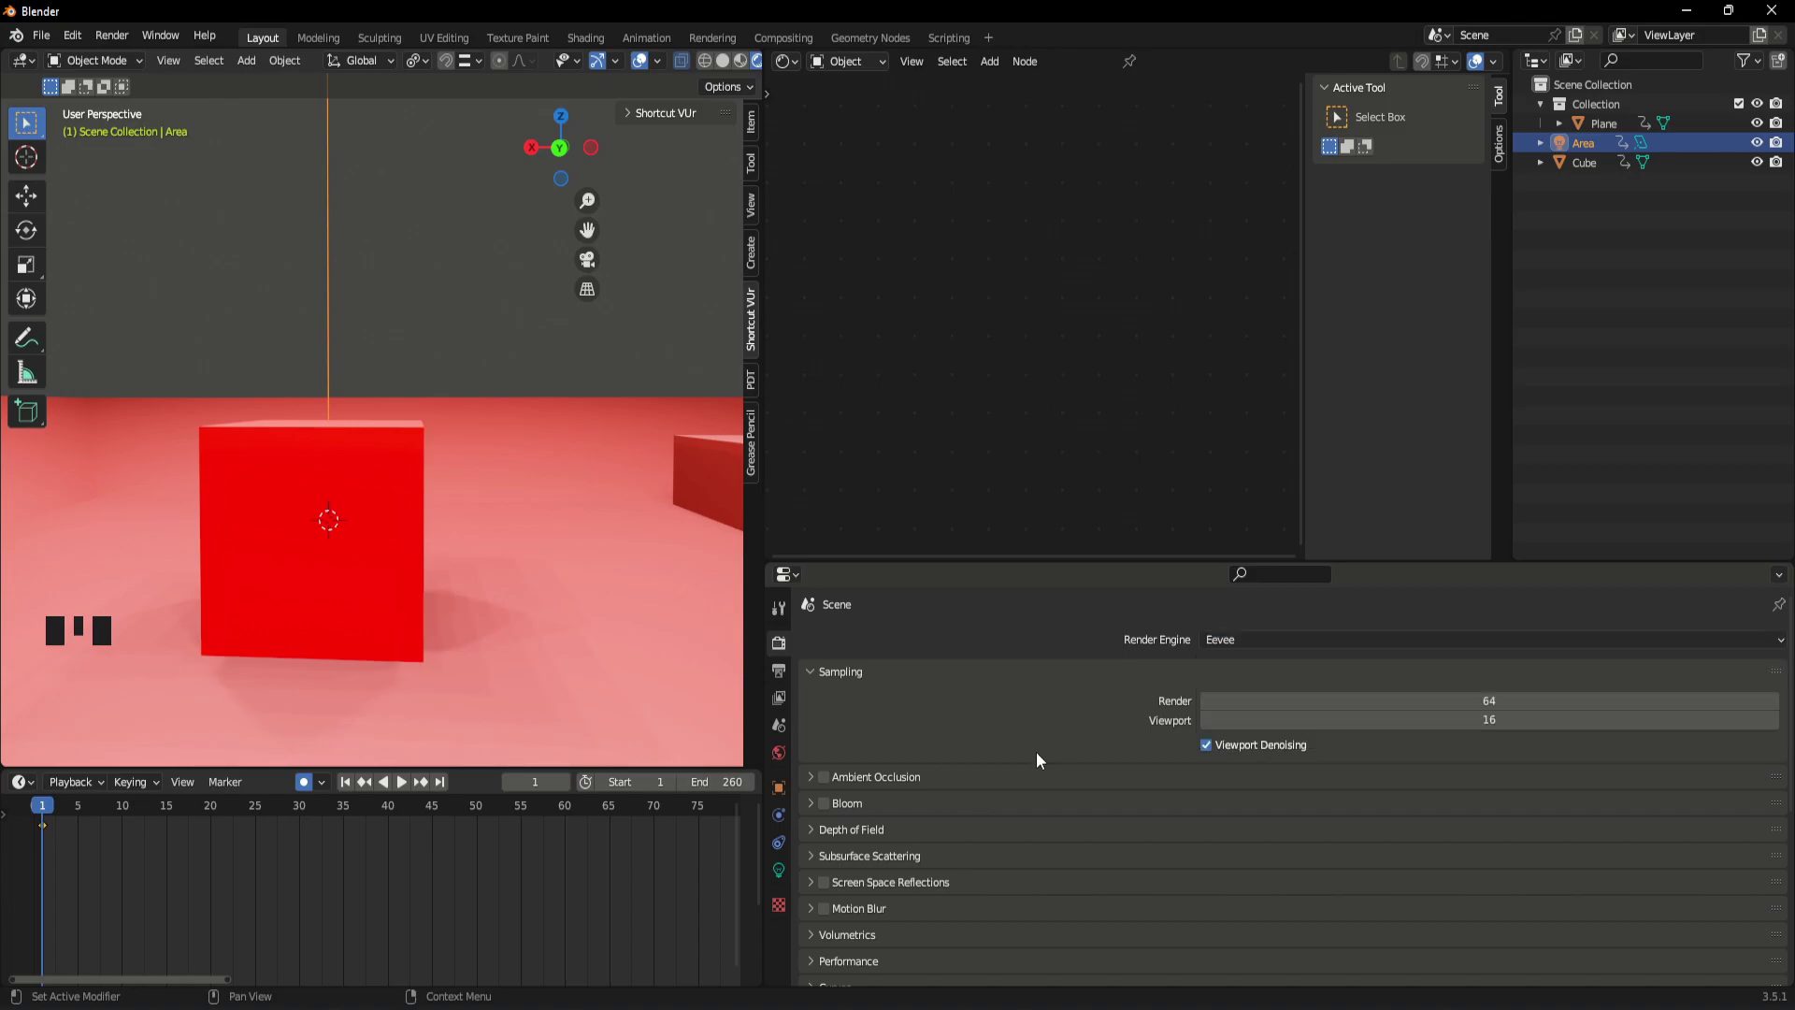
left_click(830, 788)
left_click_drag(813, 788, 931, 816)
scroll("down", 3)
left_click(827, 776)
left_click_drag(819, 776, 988, 823)
scroll("down", 3)
scroll("up", 3)
scroll("up", 3)
scroll("down", 3)
left_click_drag(822, 706, 1038, 846)
scroll("down", 3)
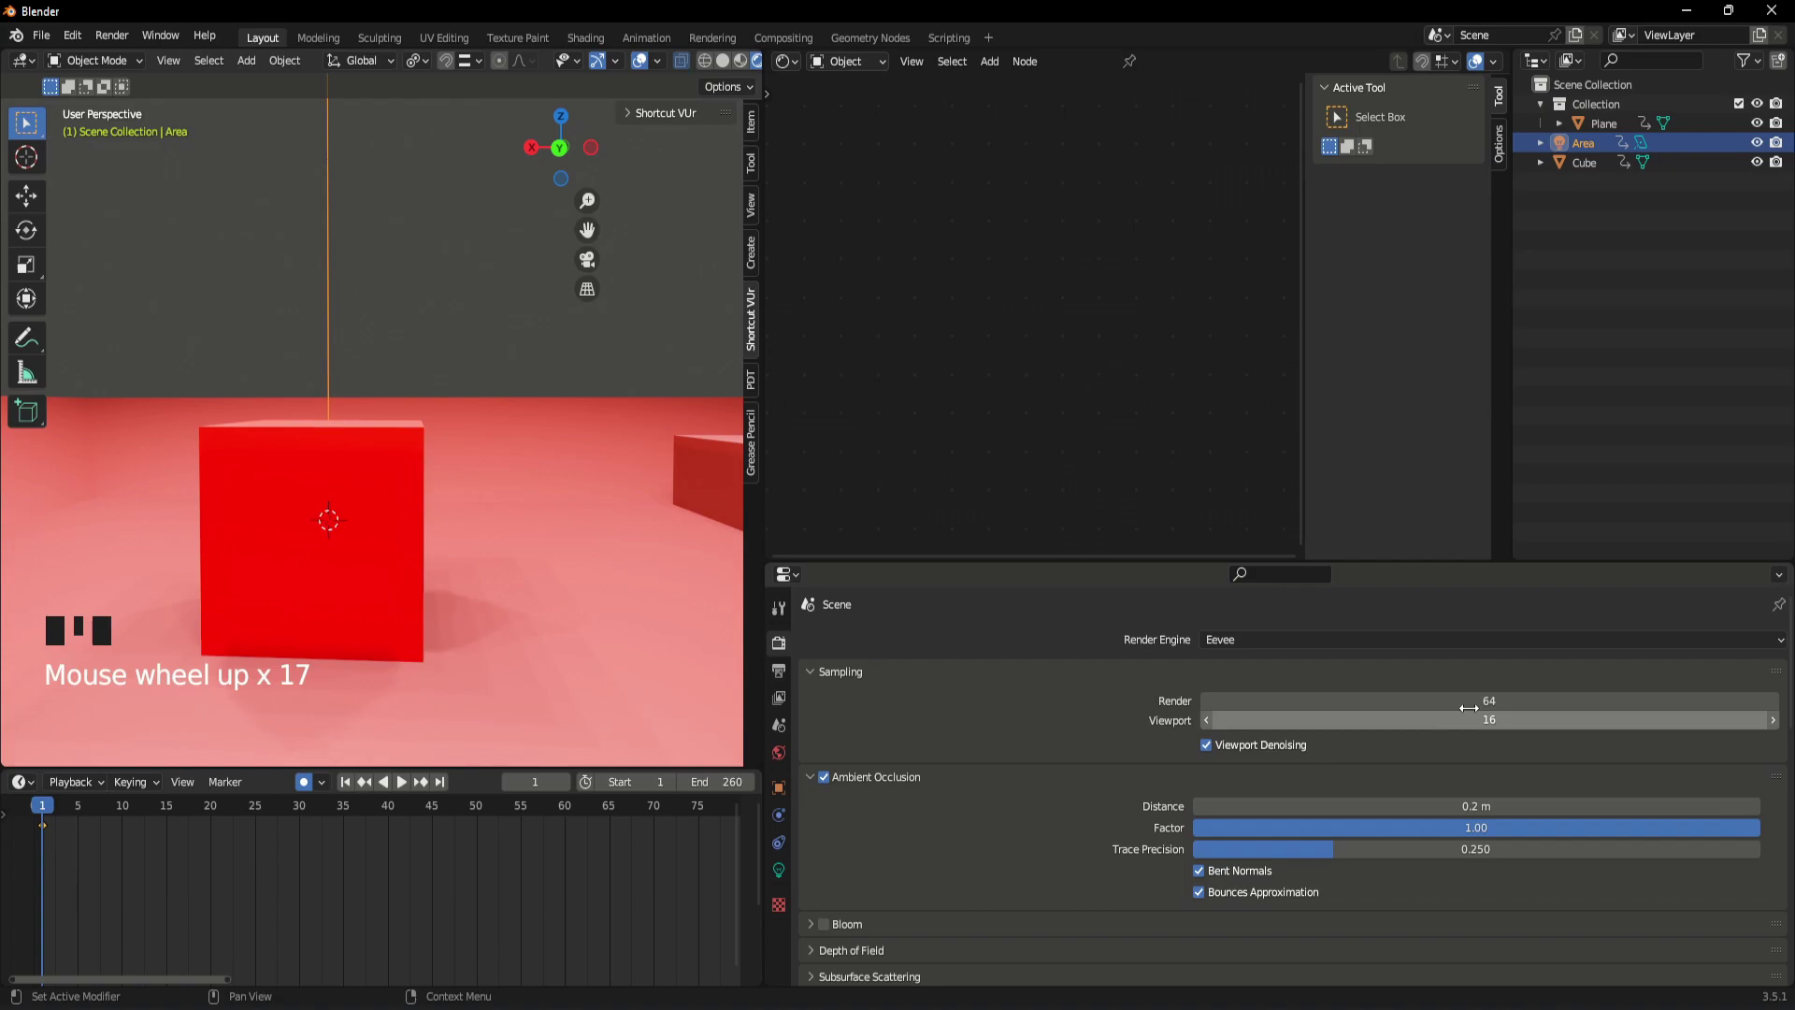
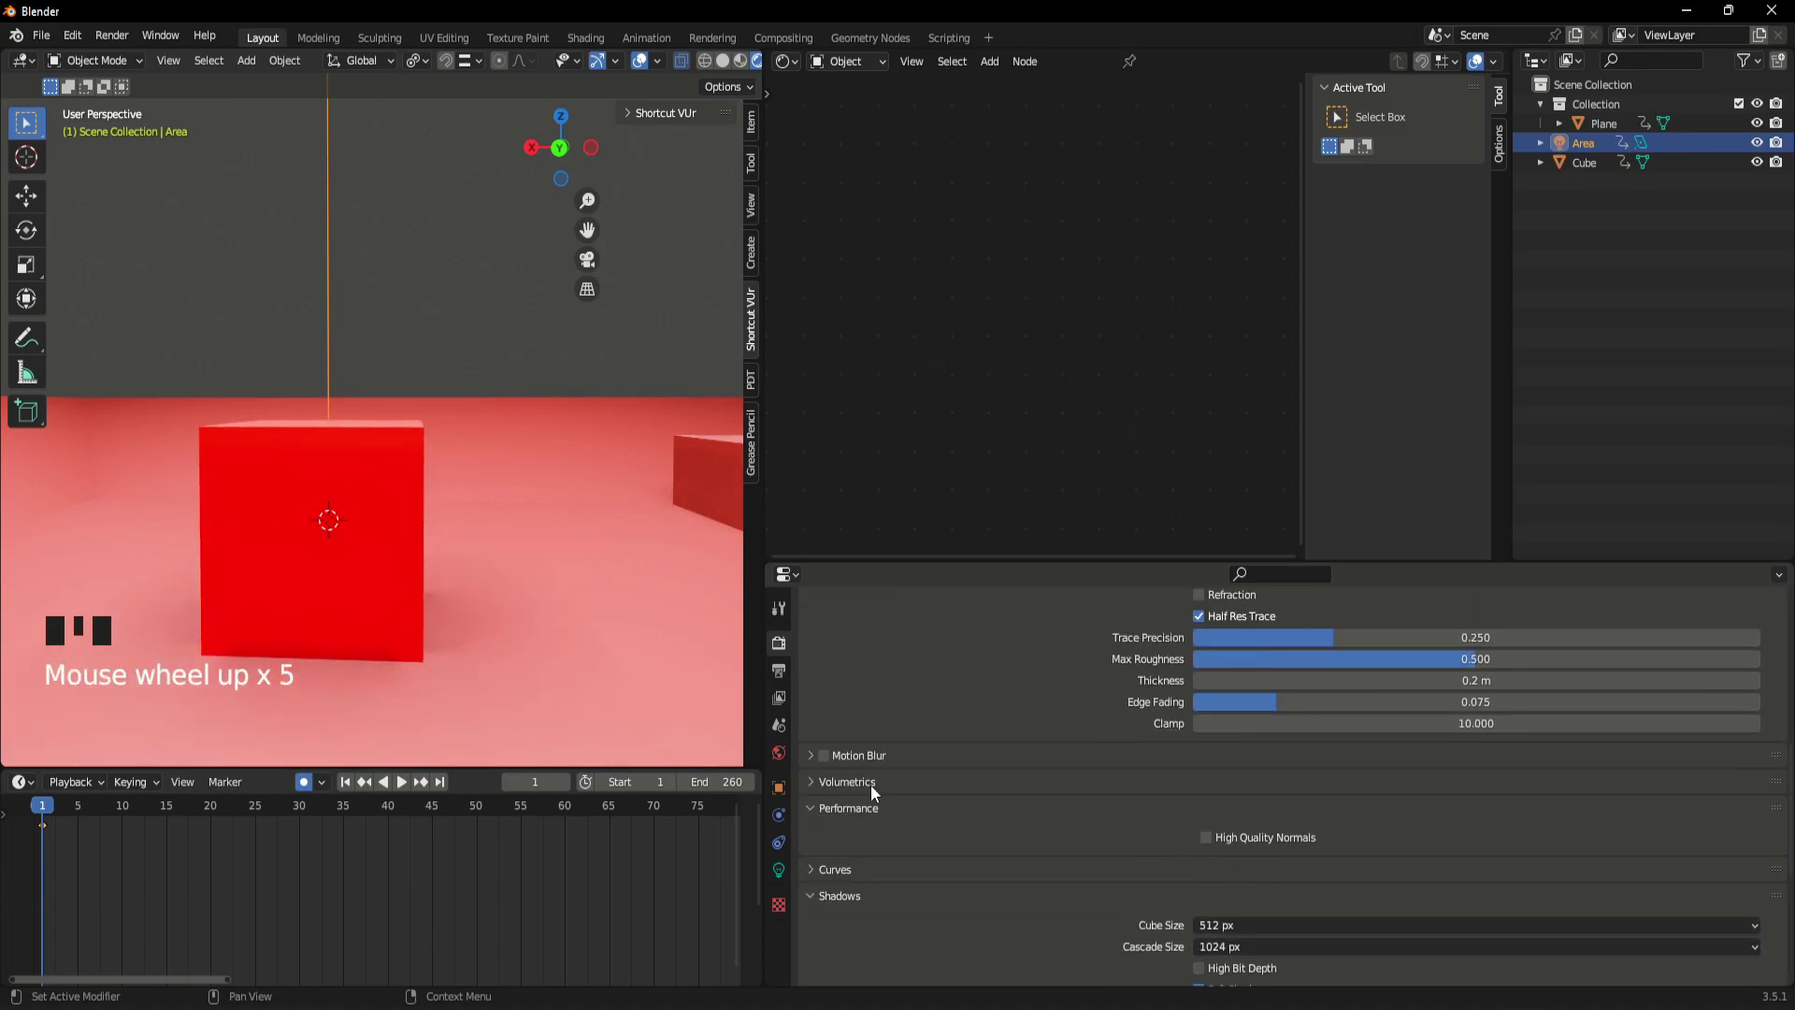
- Turn on Volumetric Shadows with 60 samples under Volumetrics
left_click_drag(871, 787, 961, 804)
scroll("down", 3)
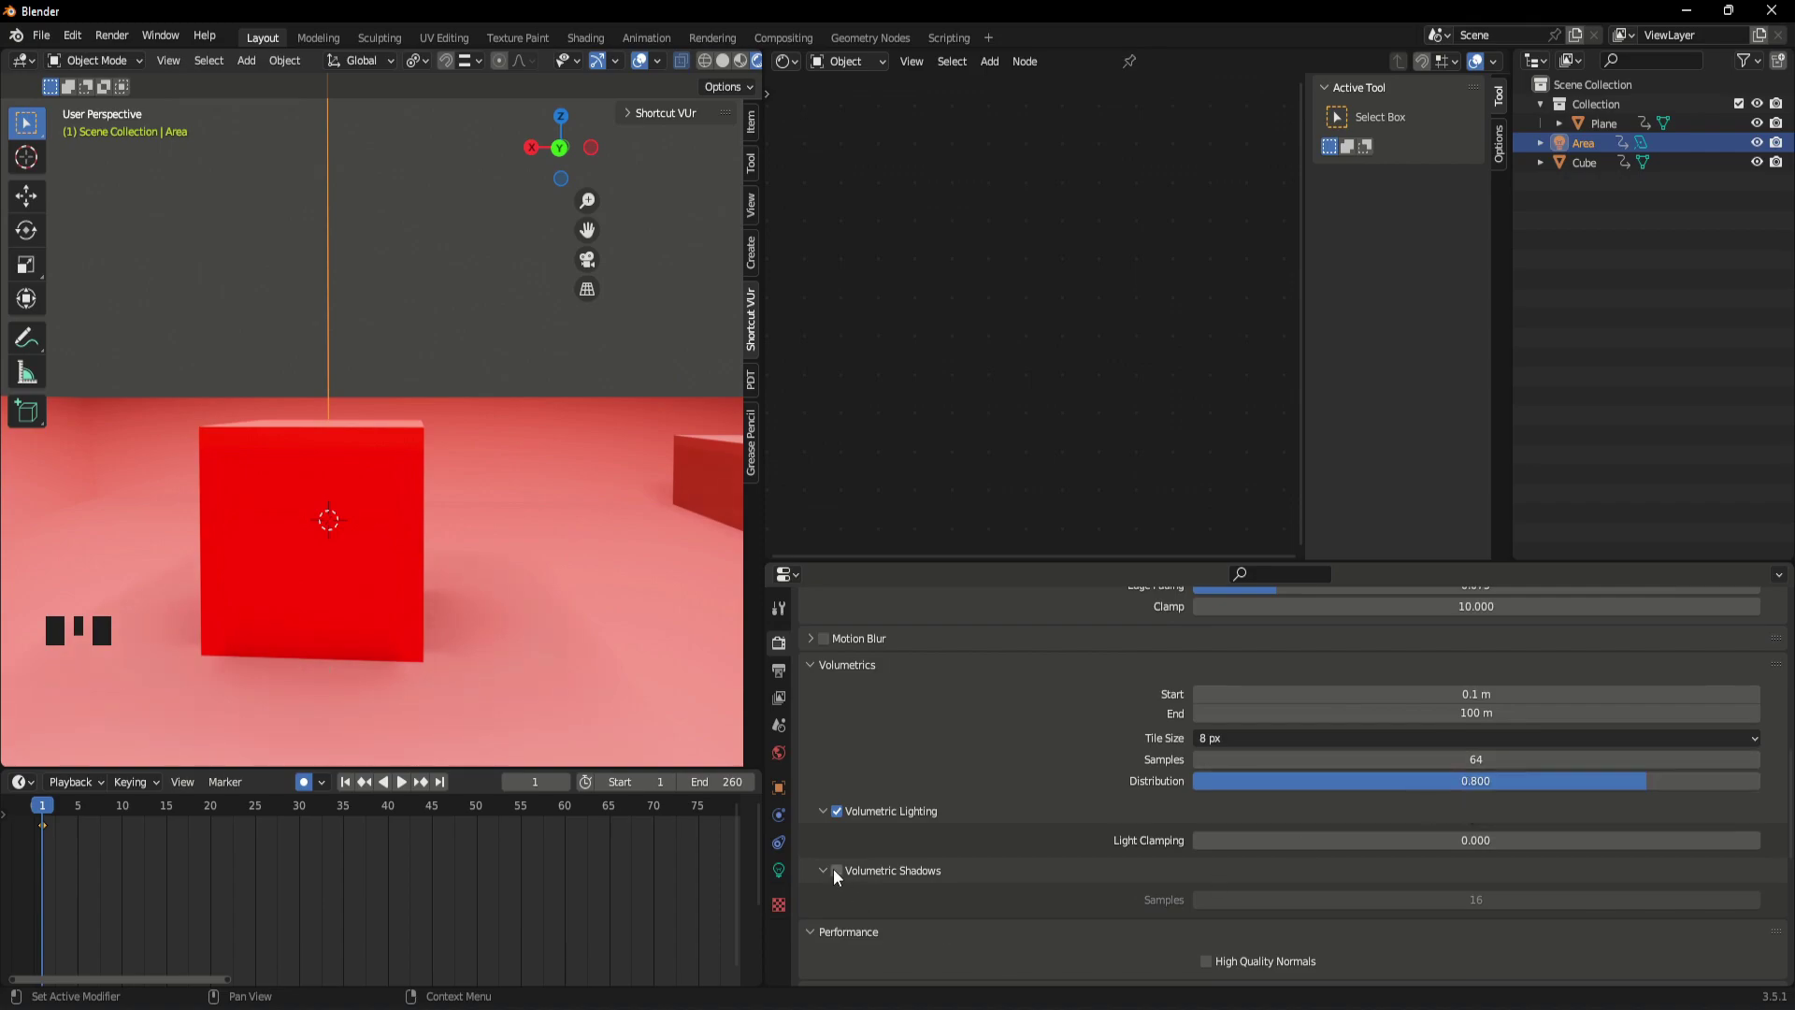
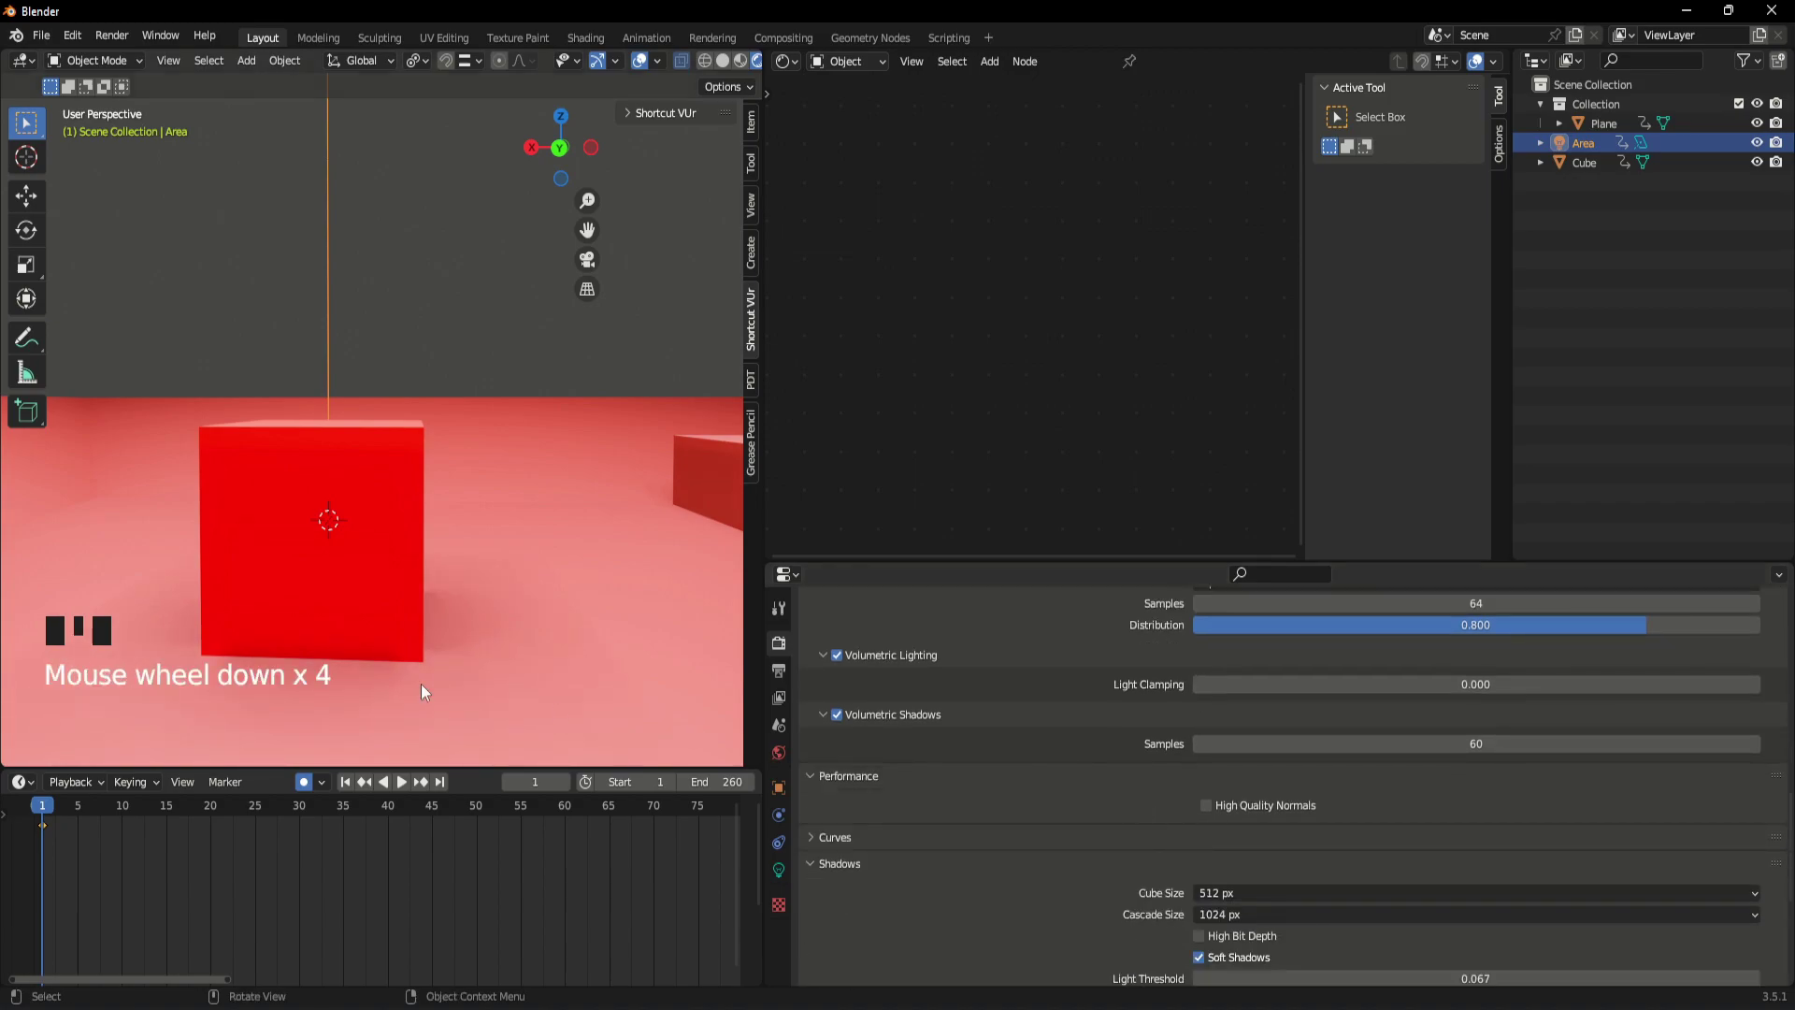
scroll("down", 3)
left_click_drag(458, 573, 406, 590)
scroll("down", 3)
left_click_drag(506, 434, 791, 891)
double_click(791, 891)
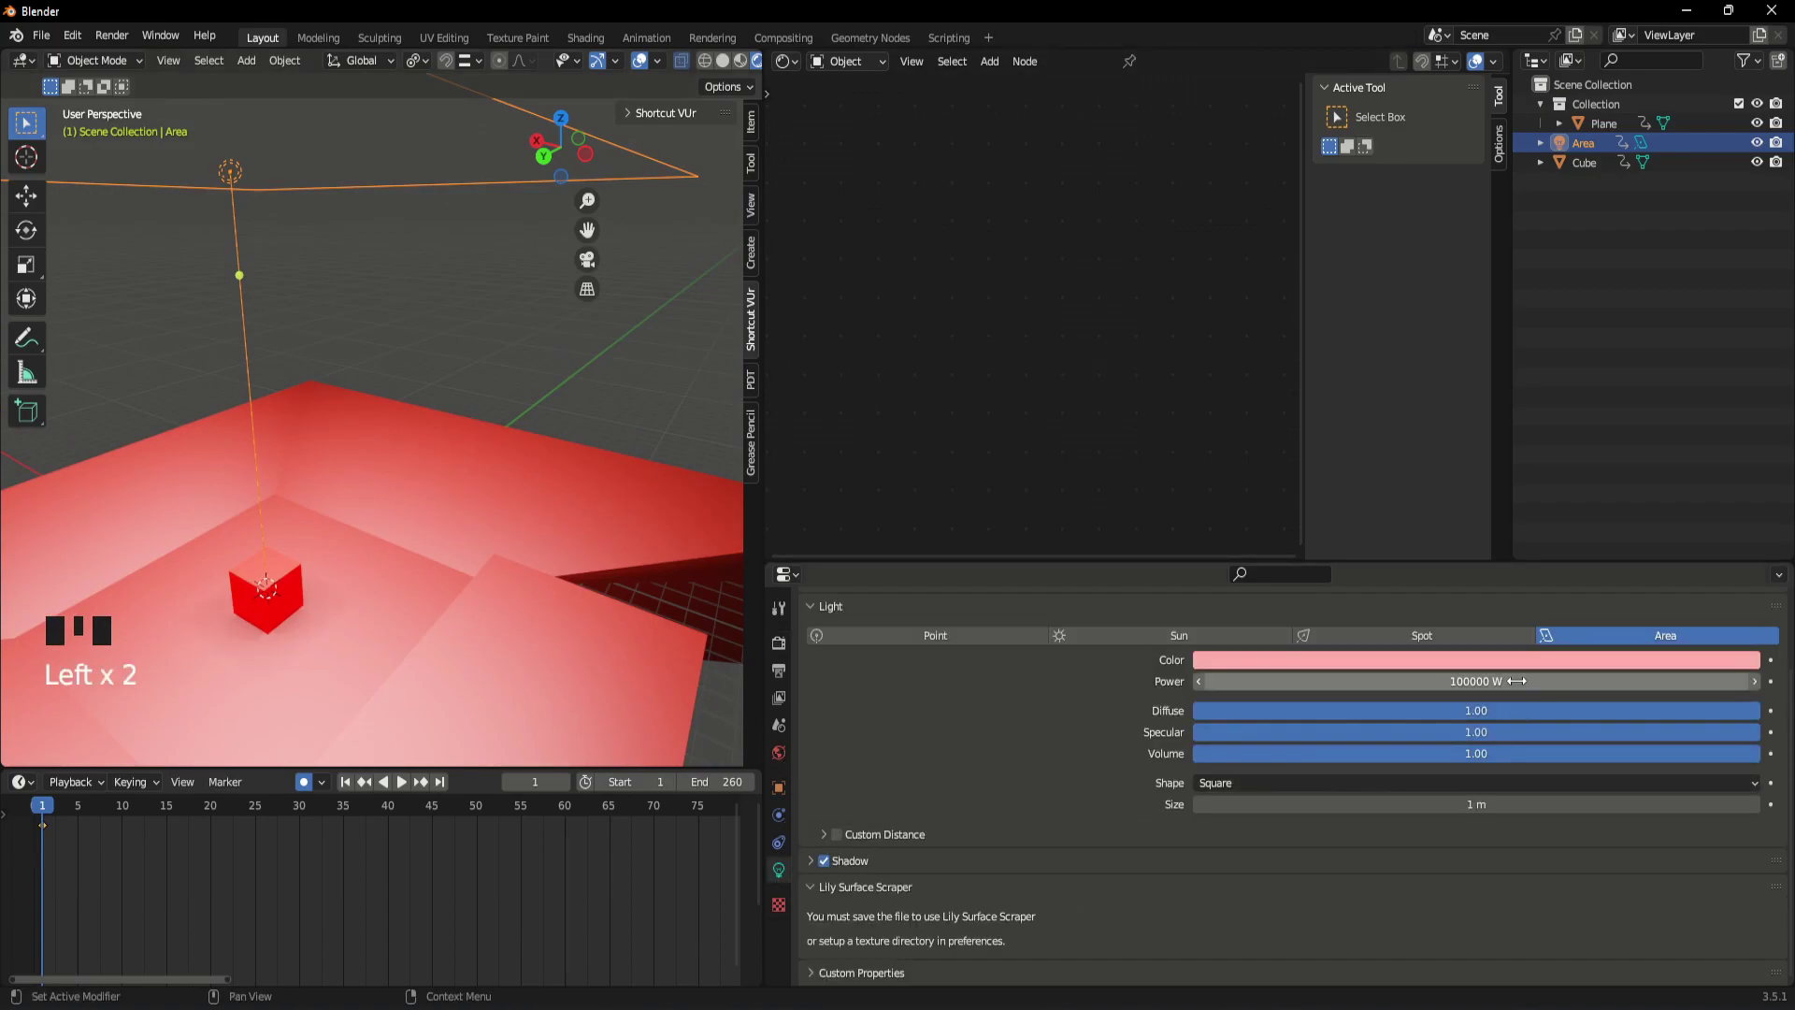
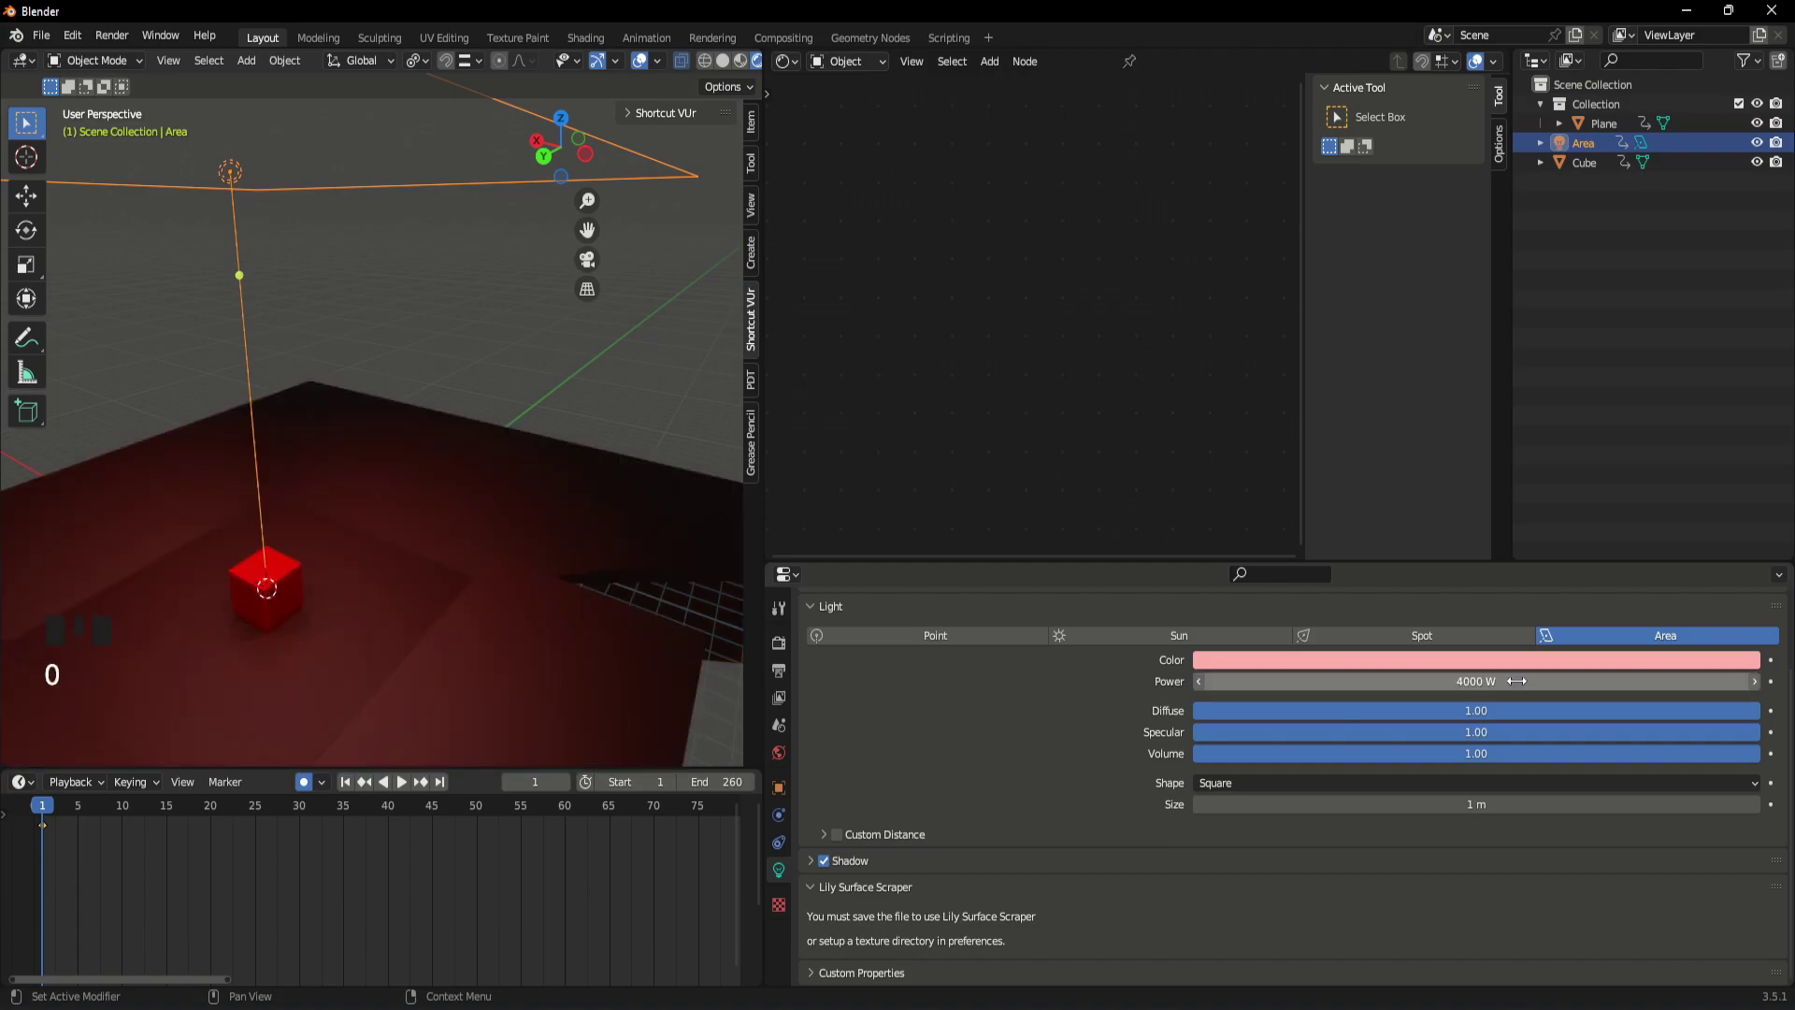
- Lower the area light to 4000 W and drop its colour saturation to pure white
left_click(1536, 659)
left_click(1557, 668)
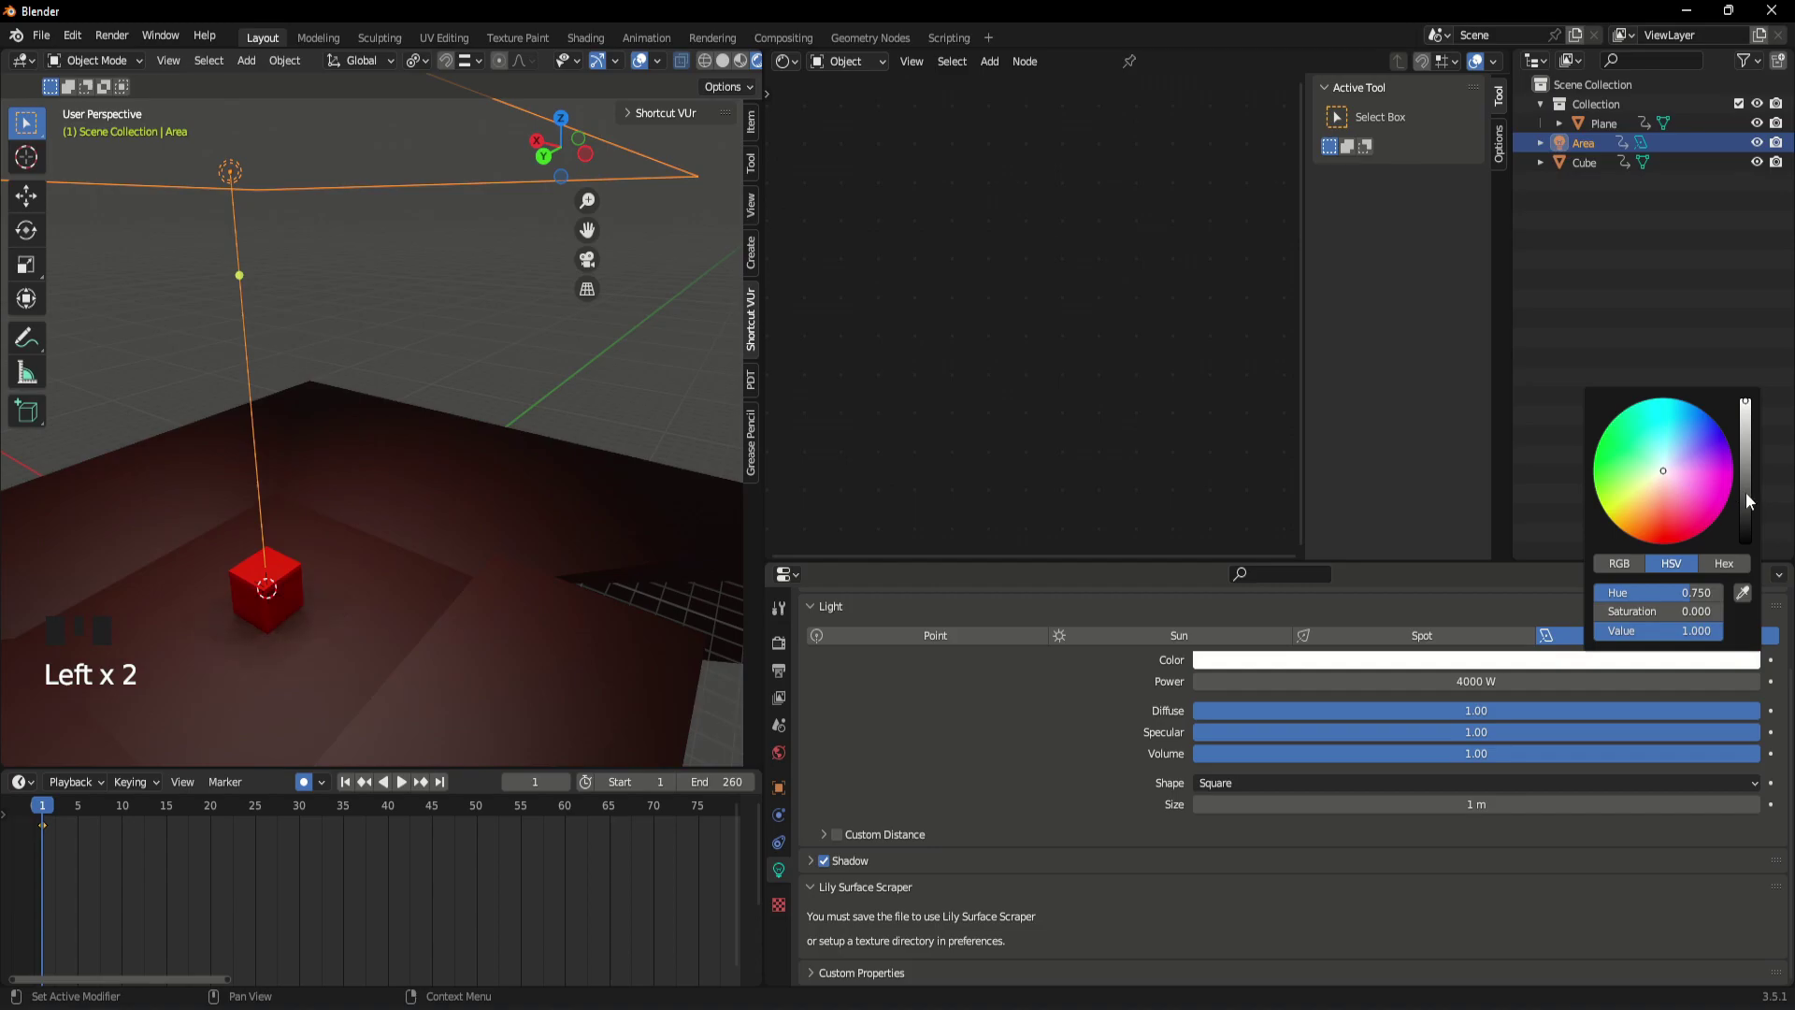
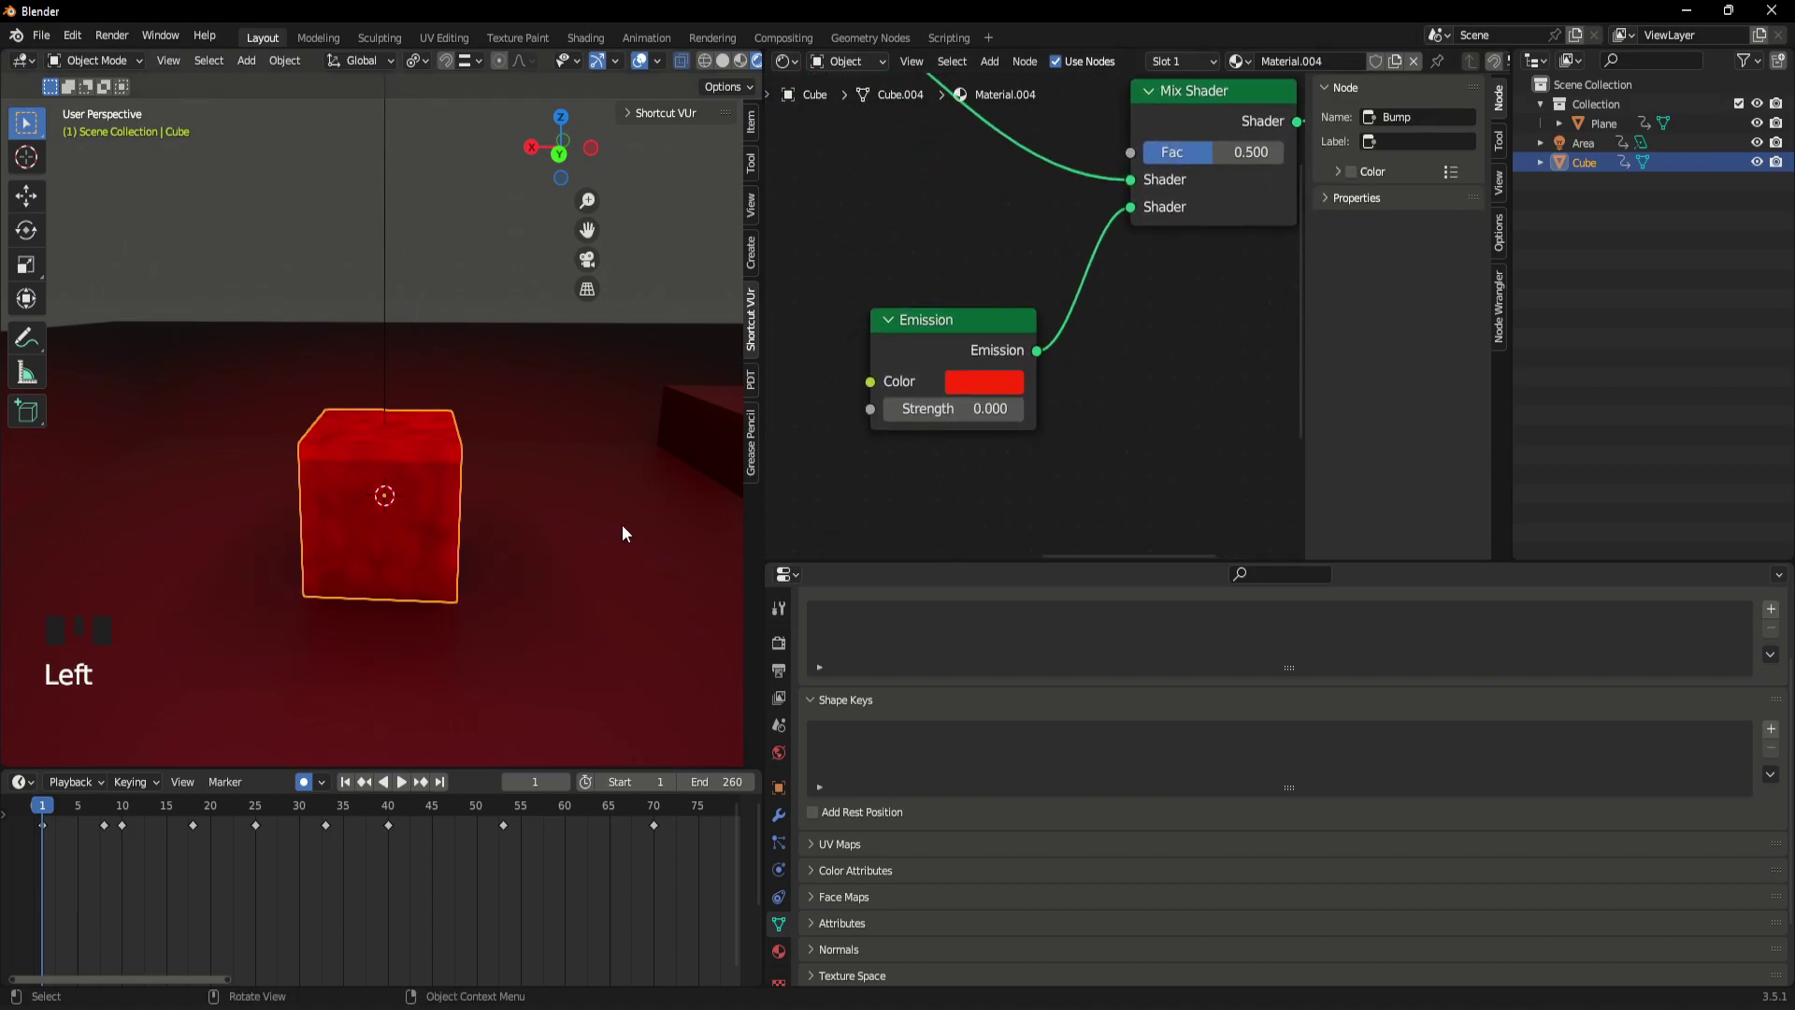
- Set the Emission node to dark purple at strength 2.9, keyed at frame 8
left_click(432, 266)
left_click(423, 455)
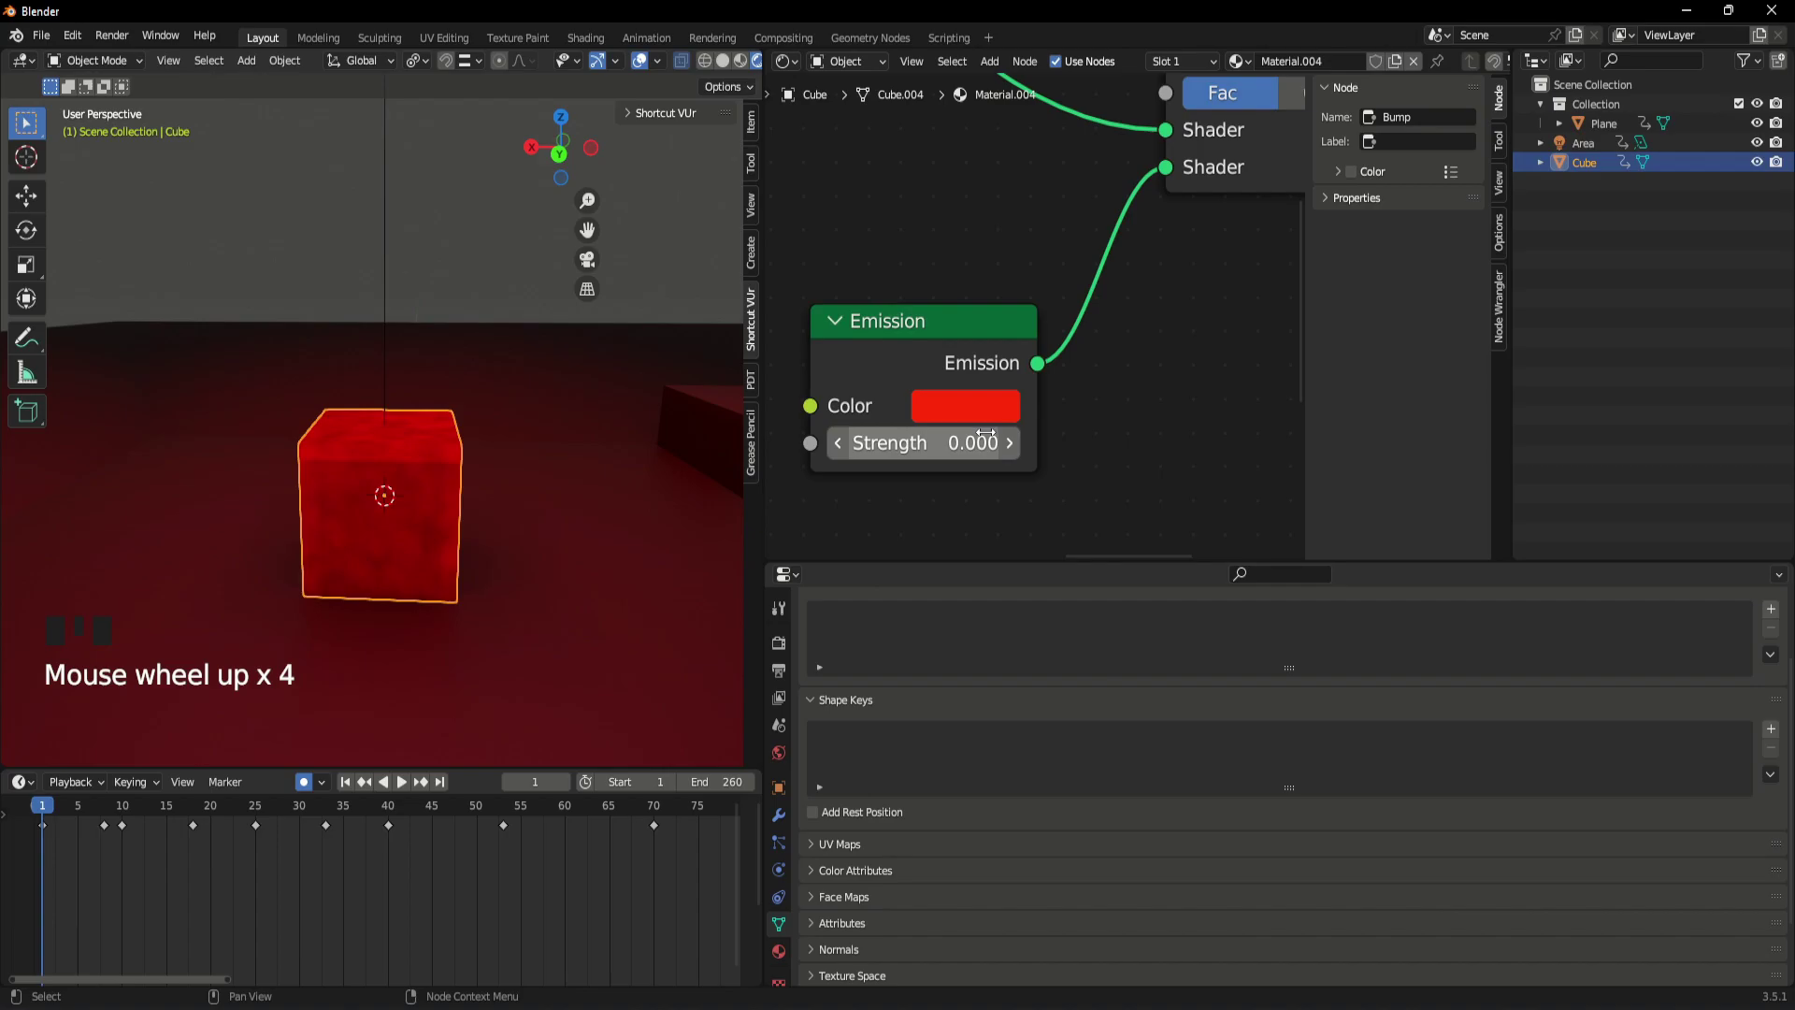
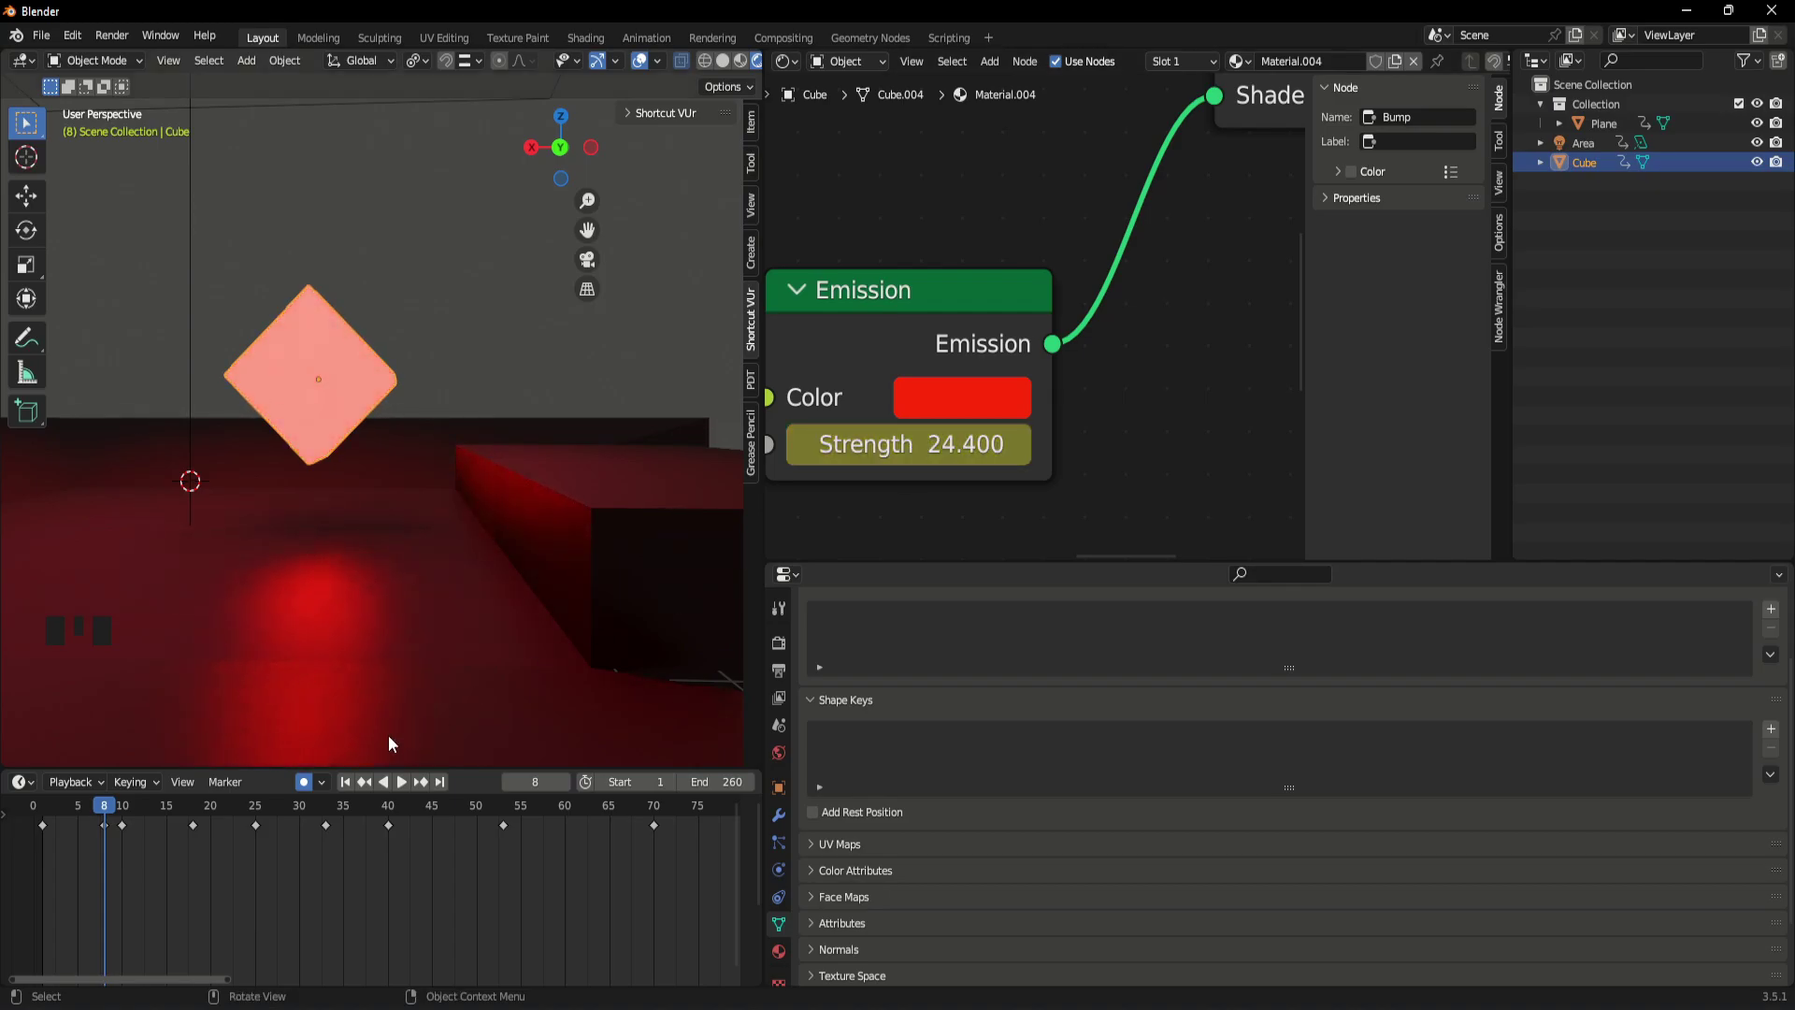
left_click(972, 402)
left_click(986, 410)
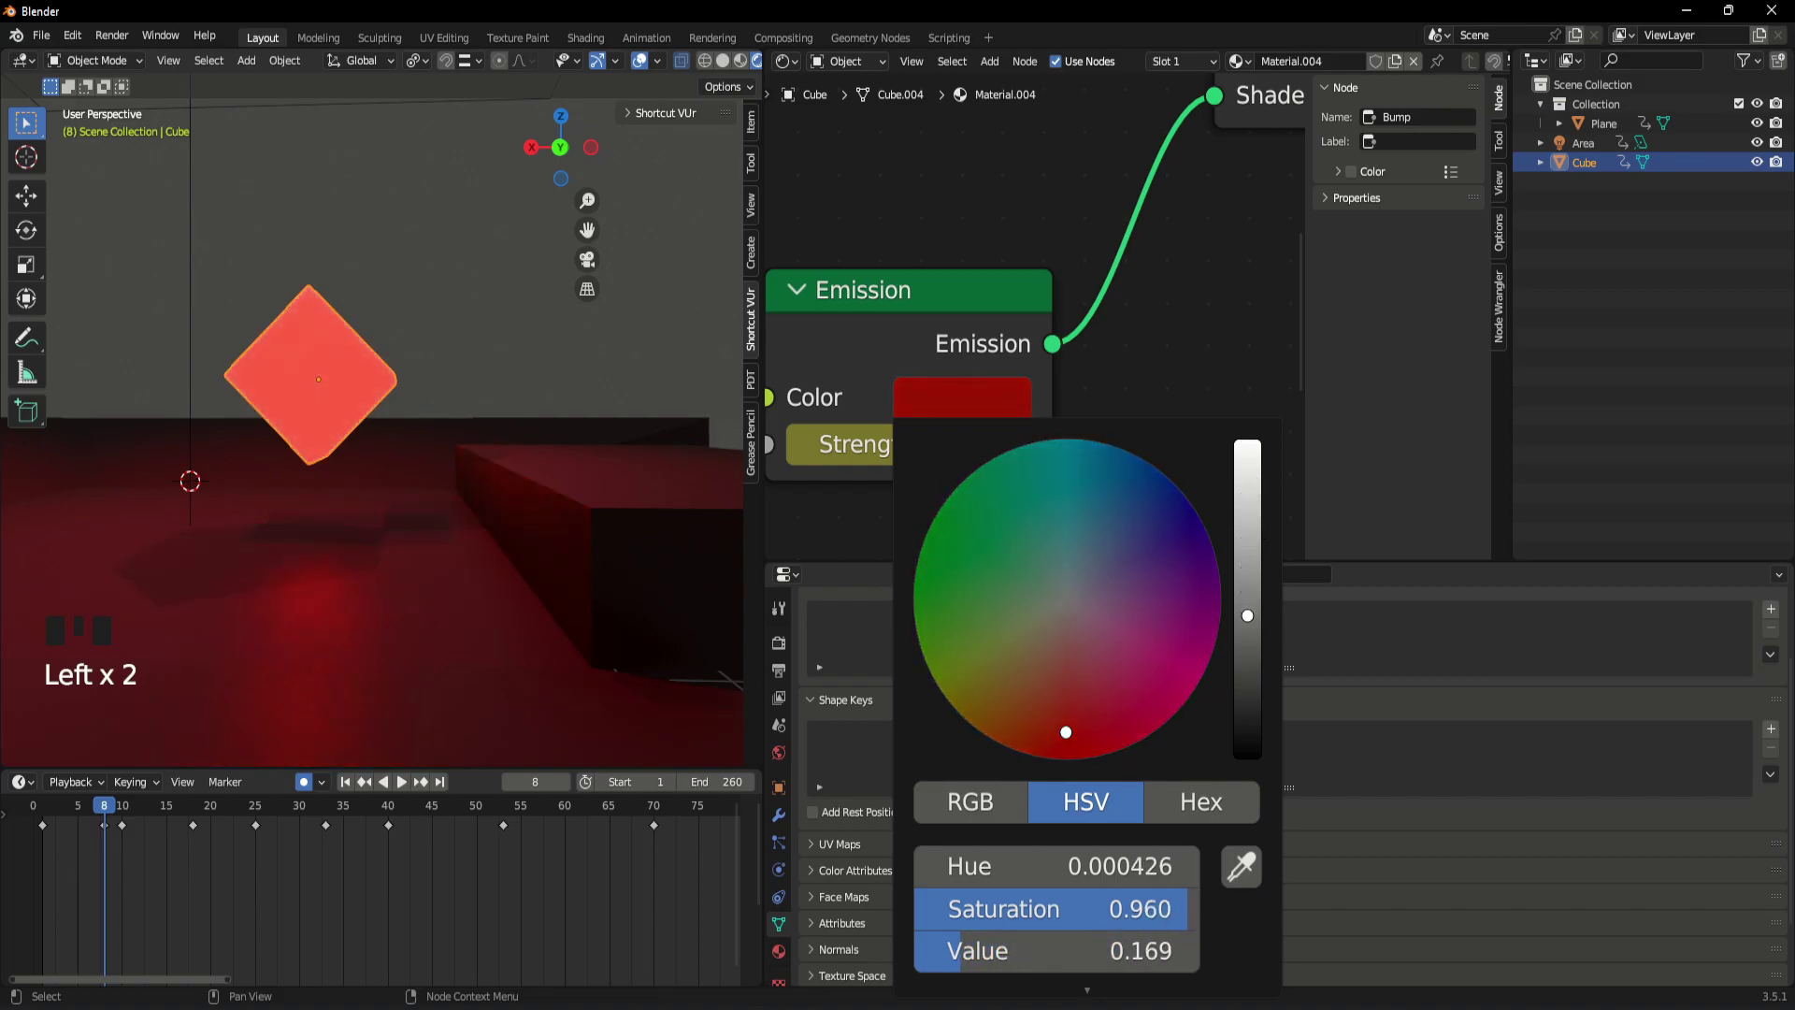
scroll("down", 3)
left_click_drag(915, 505, 1023, 511)
left_click(1023, 511)
left_click(1043, 418)
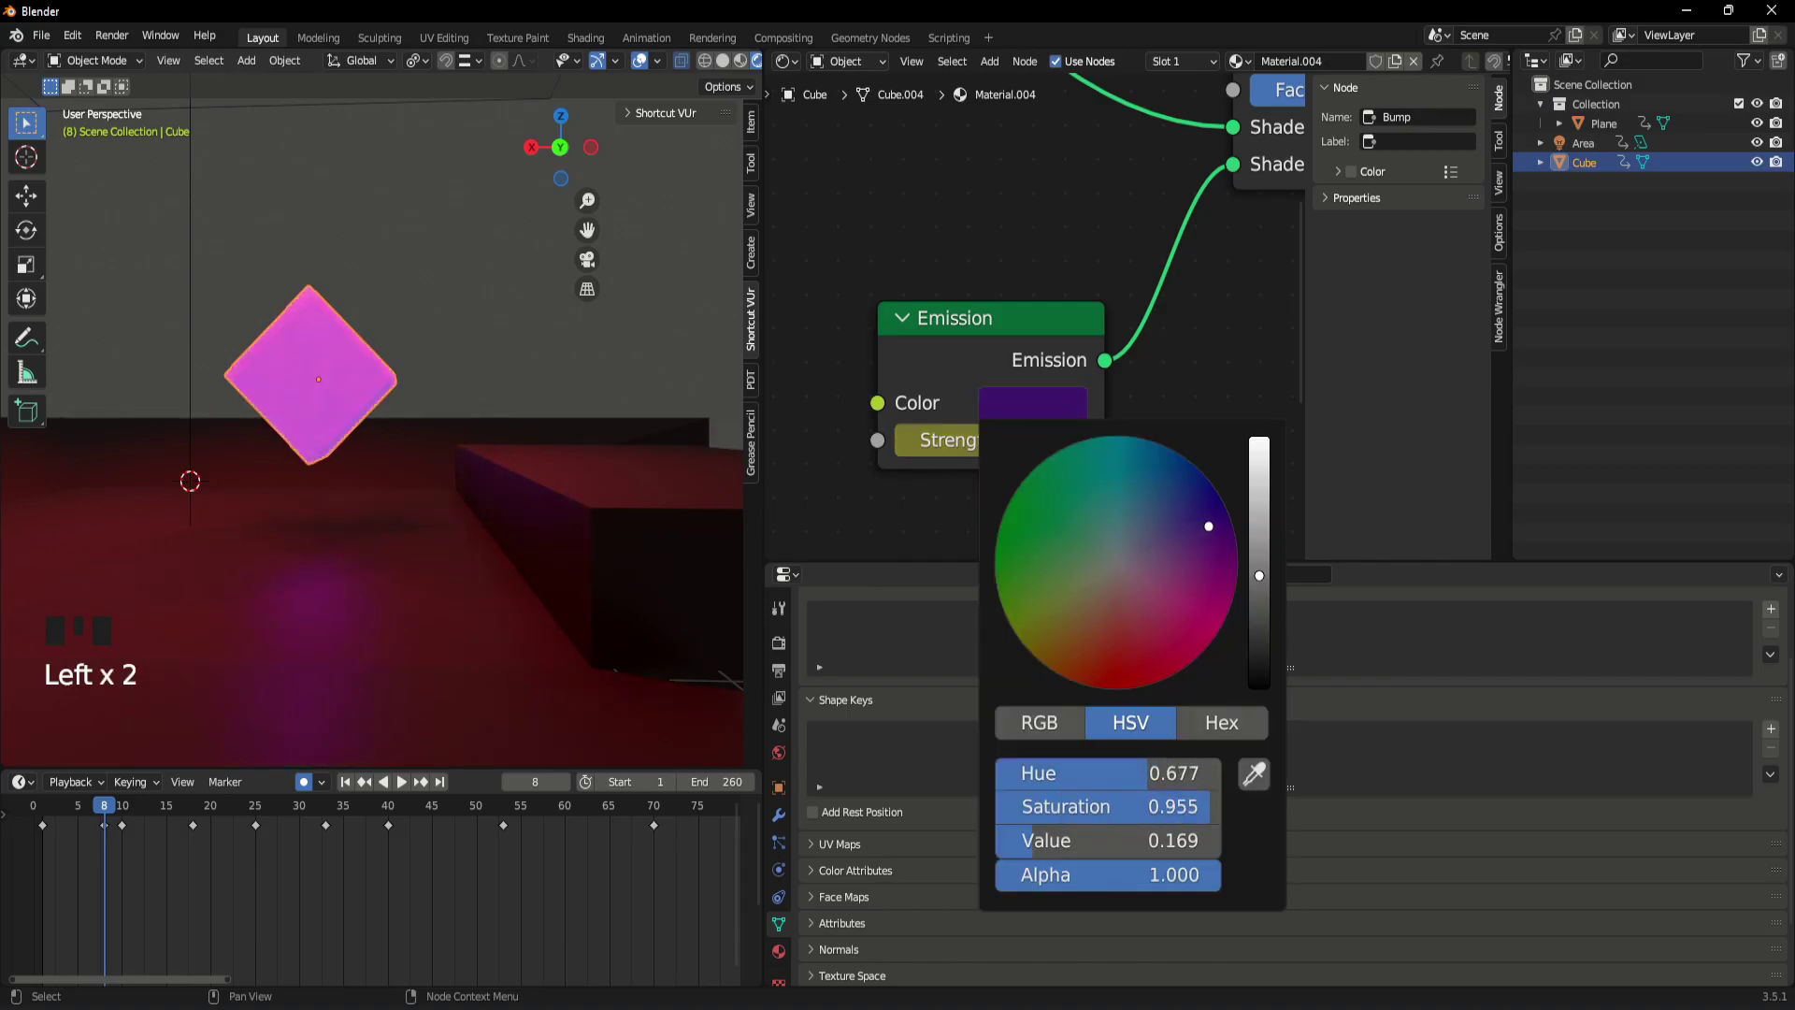
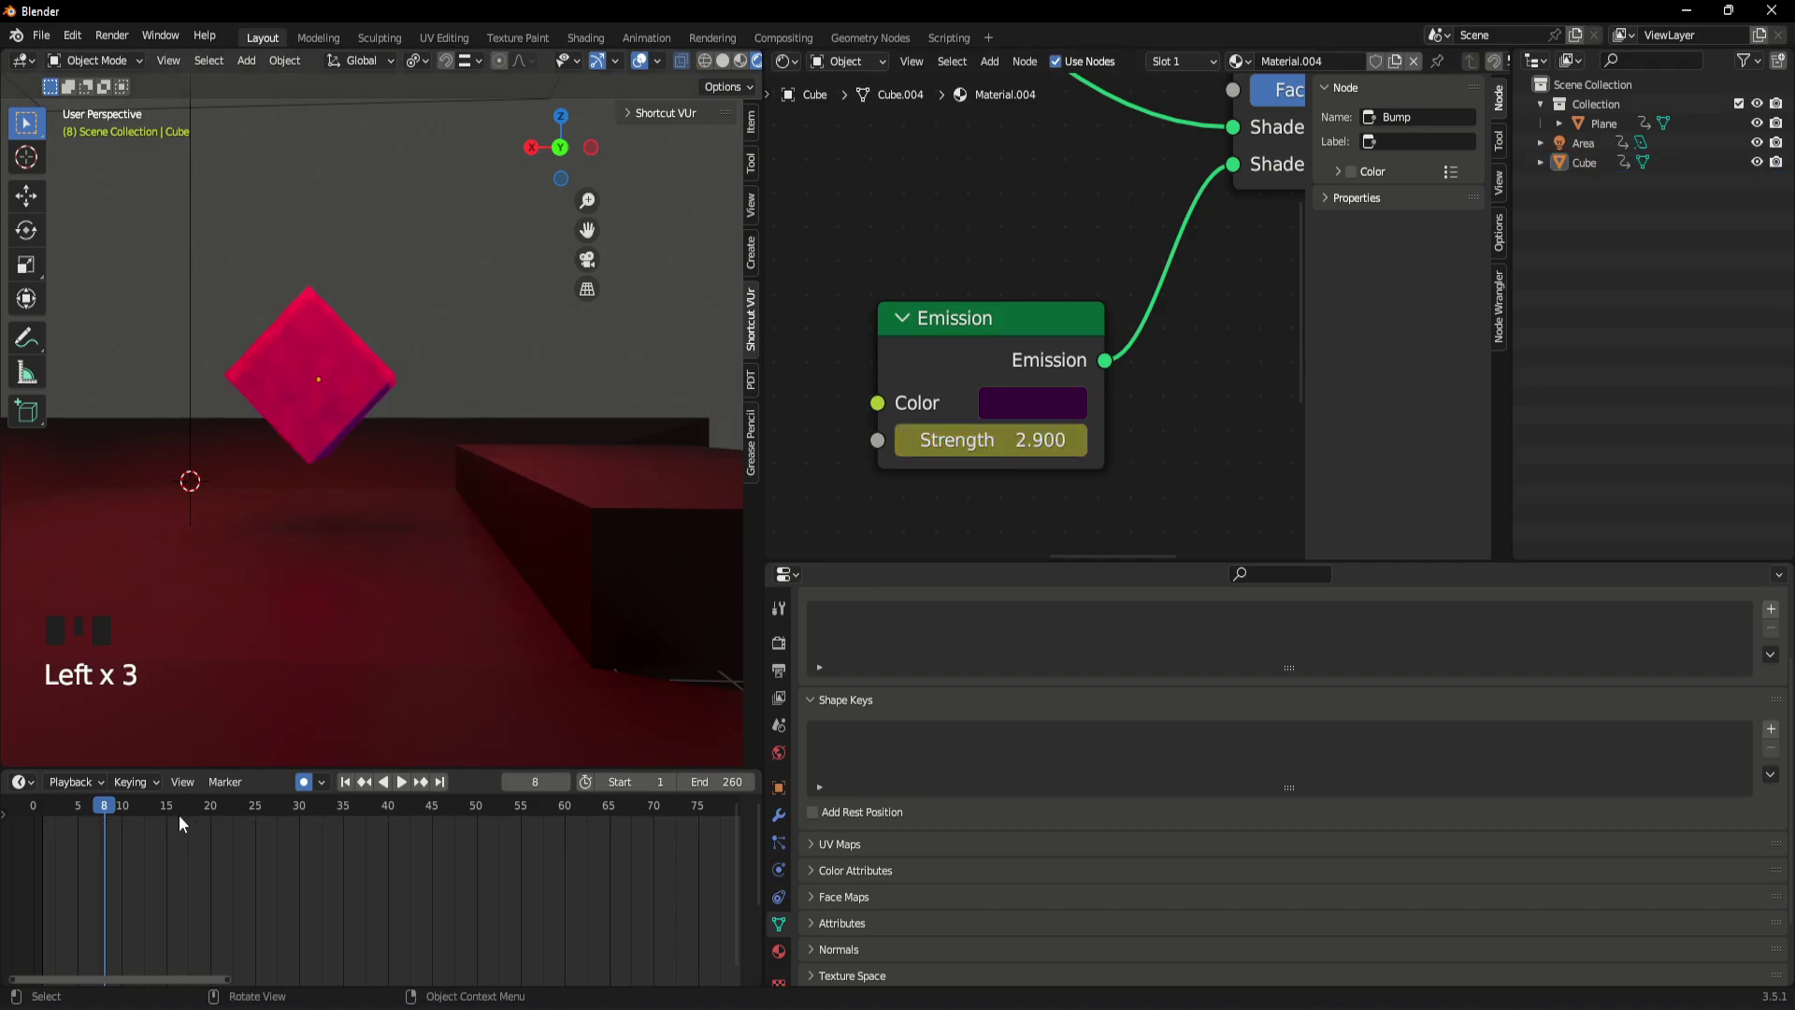
left_click(313, 350)
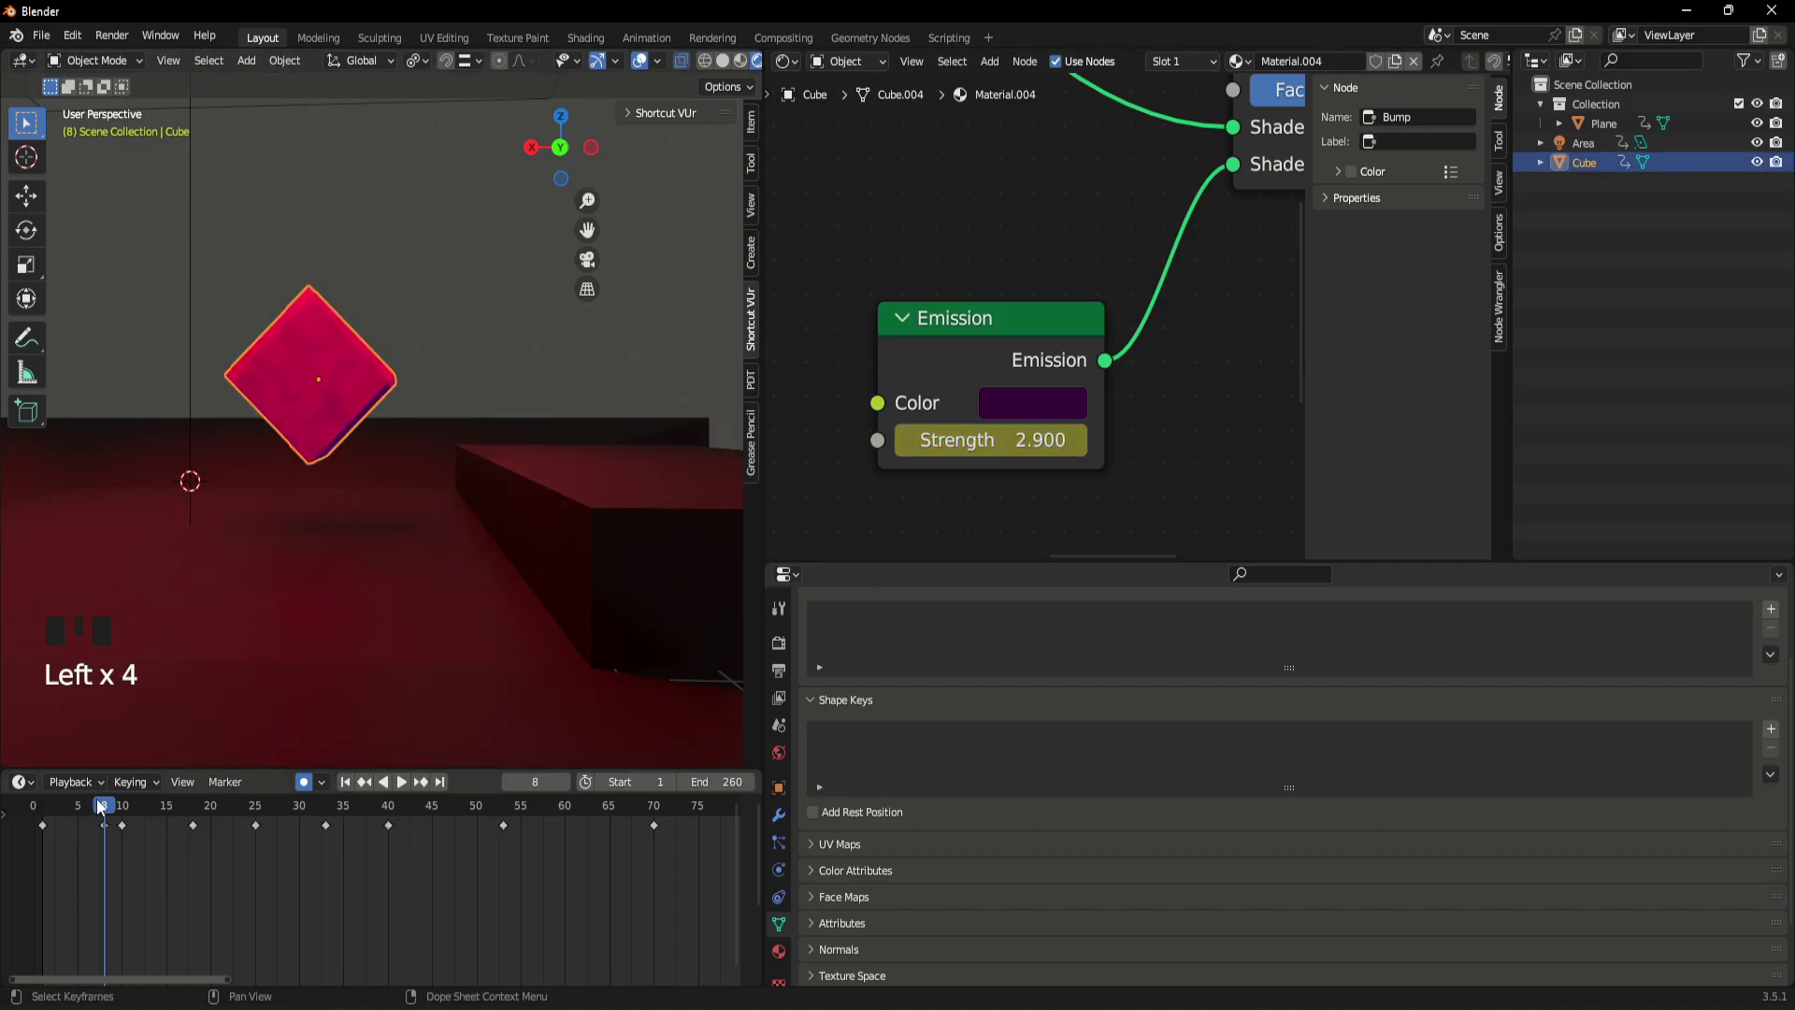
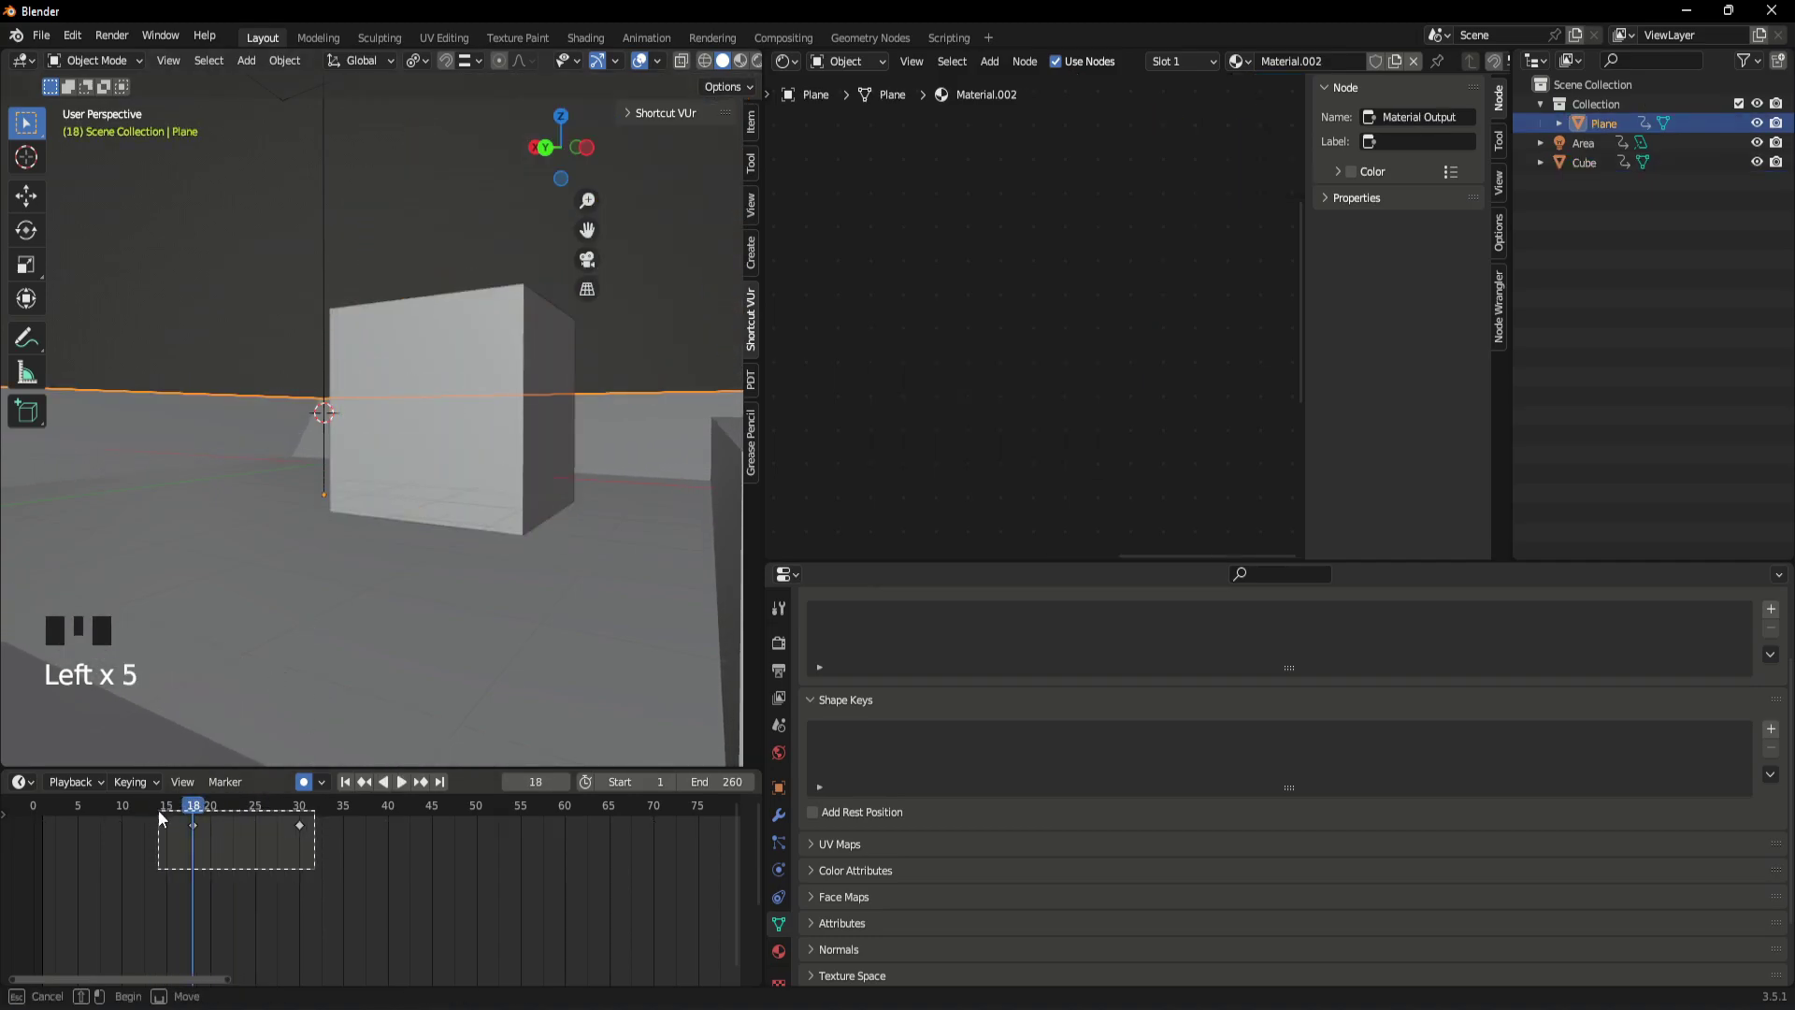
- Select objects in the viewport and adjust the view around the cube and light
key("Delete")
left_click(379, 563)
left_click(438, 426)
left_click_drag(186, 806, 218, 632)
key("z")
left_click_drag(353, 483, 429, 558)
left_click(429, 558)
scroll("down", 3)
- Play the animation a few times while orbiting to review the cube's hop
key("space")
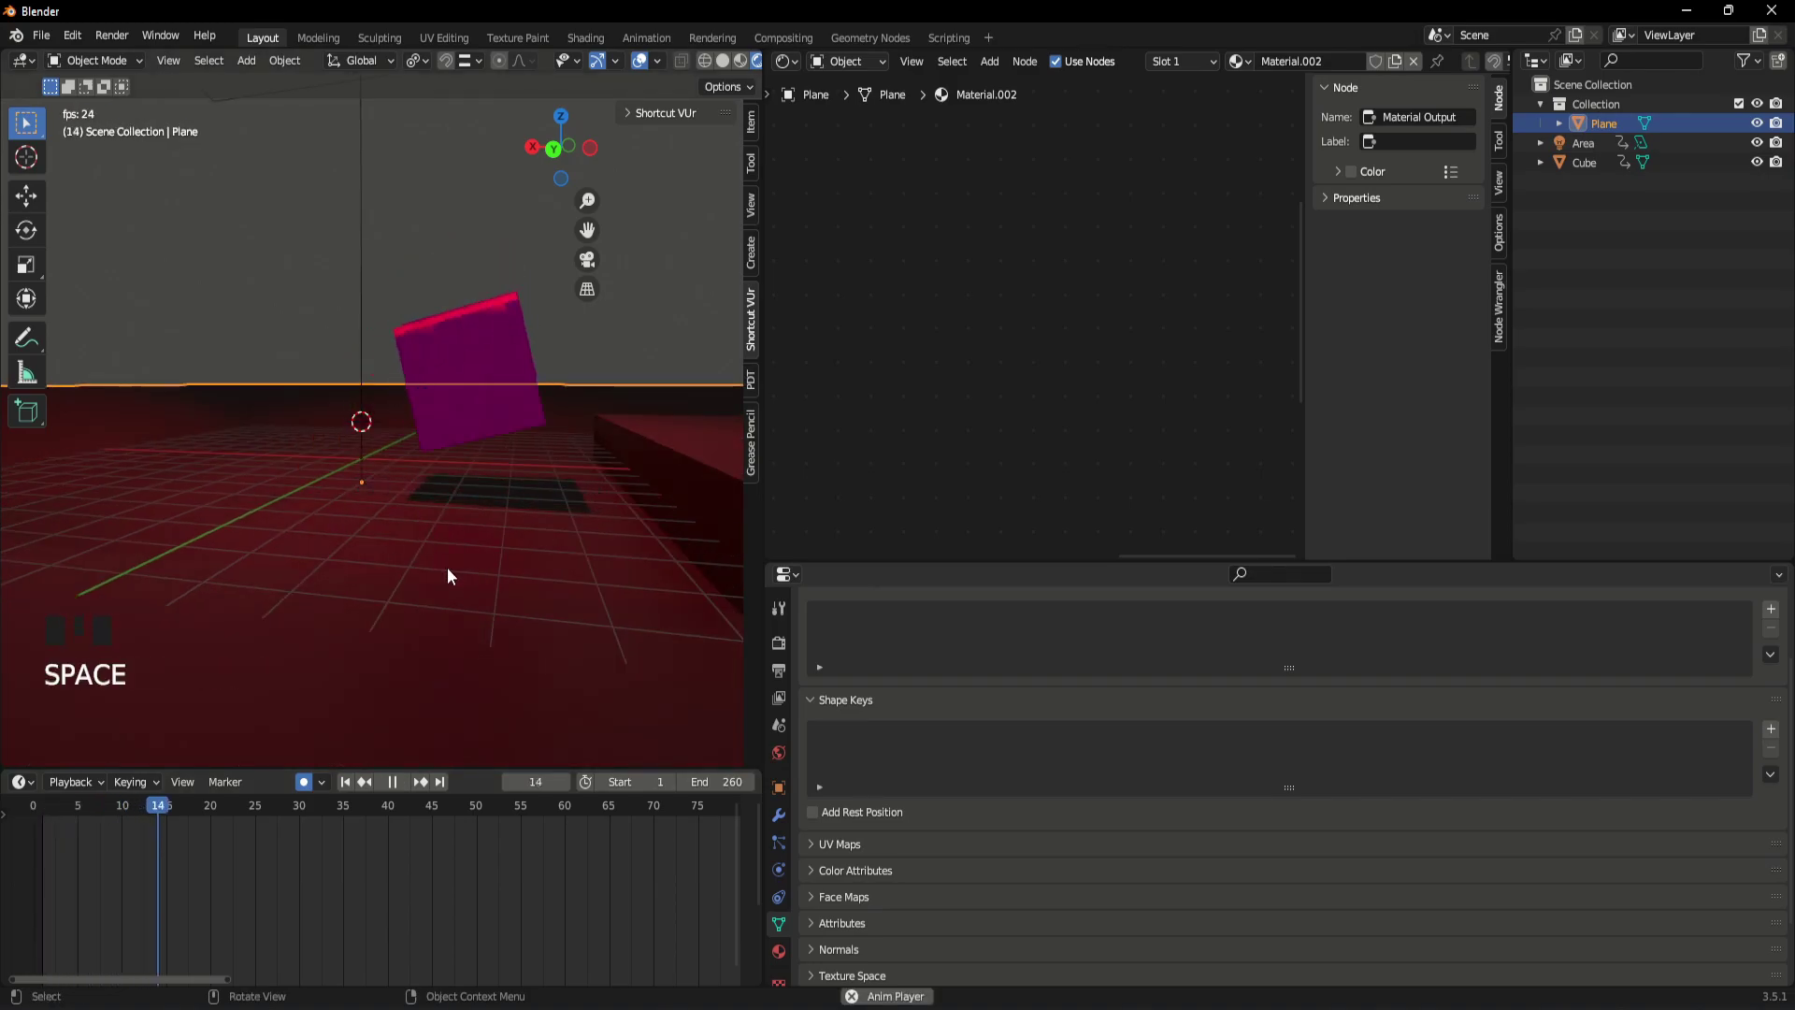
key("space")
scroll("down", 3)
middle_click(494, 541)
left_click_drag(235, 835, 288, 444)
key("space")
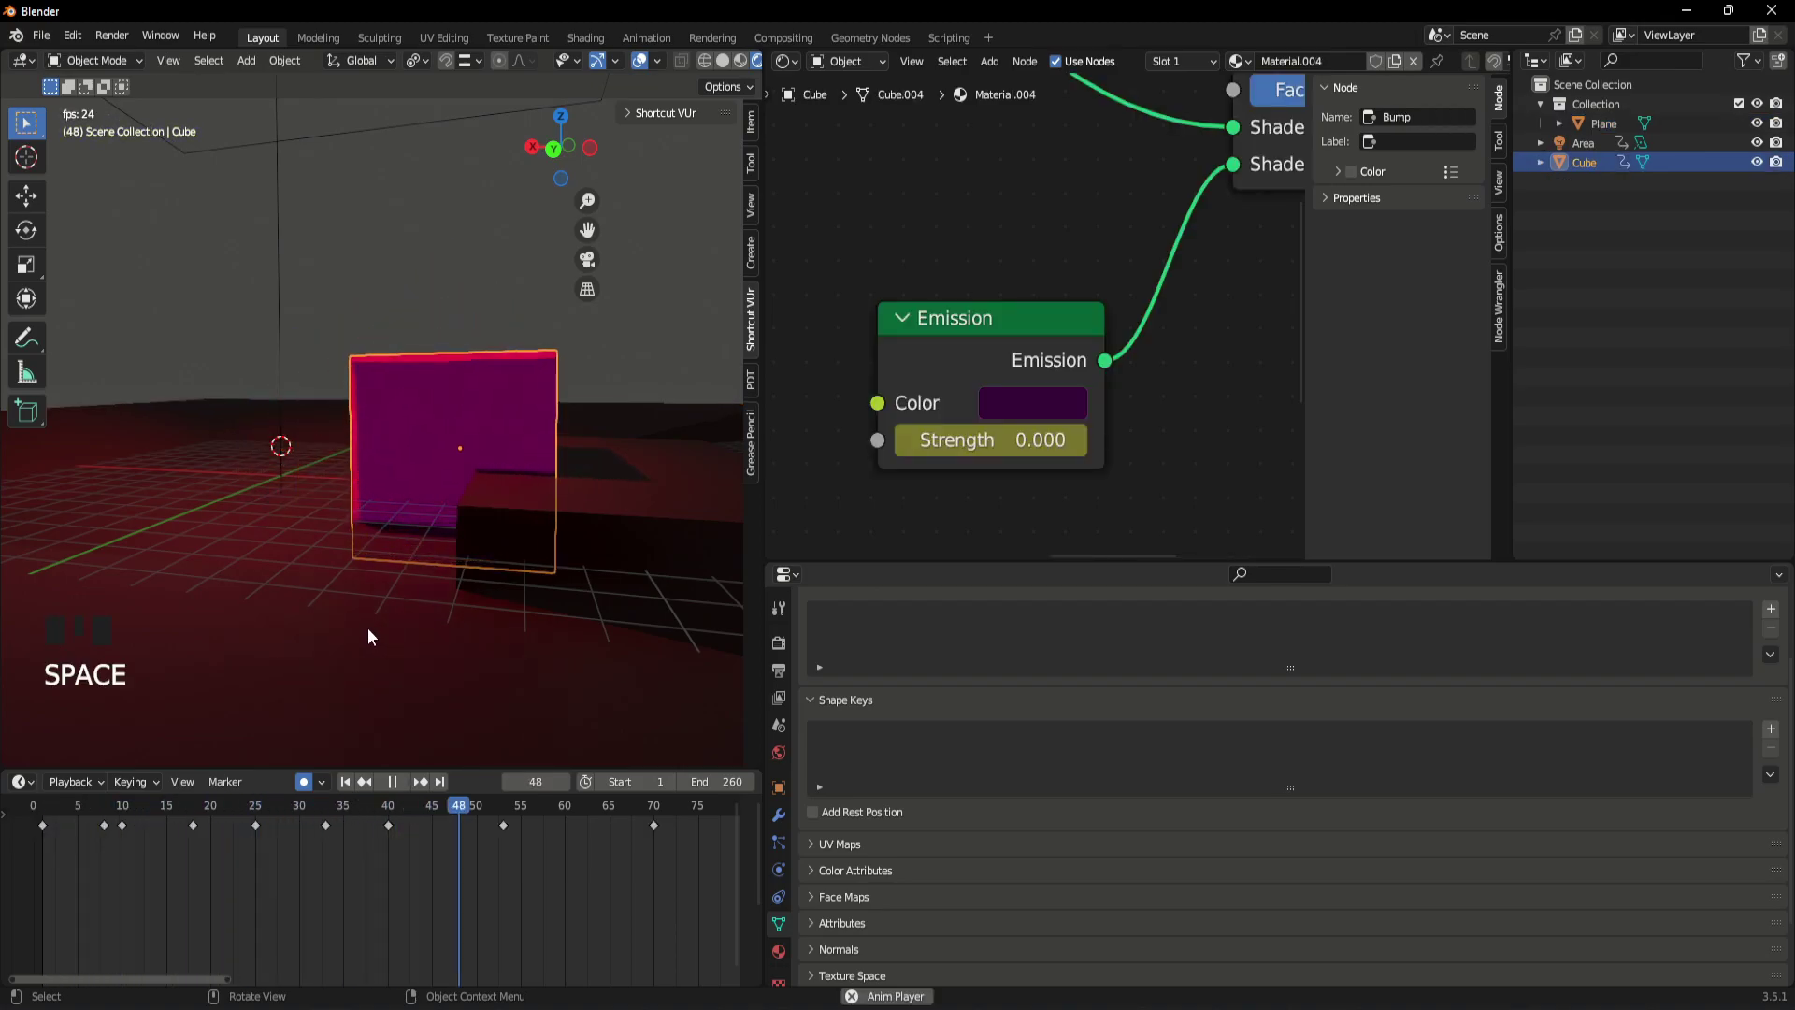
key("space")
left_click_drag(504, 812, 407, 574)
key("space")
key("space")
- Select the ground plane and delete it, leaving the area light and cube
left_click_drag(403, 819, 438, 408)
scroll("up", 3)
left_click_drag(447, 414, 555, 545)
scroll("down", 3)
left_click_drag(505, 565, 440, 547)
left_click(440, 546)
key("Delete")
- Reframe the scene and bring up the Add menu's mesh list with Shift+A
scroll("up", 3)
left_click_drag(558, 499, 570, 524)
scroll("up", 3)
left_click_drag(575, 520, 256, 426)
scroll("up", 3)
left_click_drag(471, 500, 484, 473)
scroll("down", 3)
left_click_drag(508, 493, 398, 503)
key("shift+a")
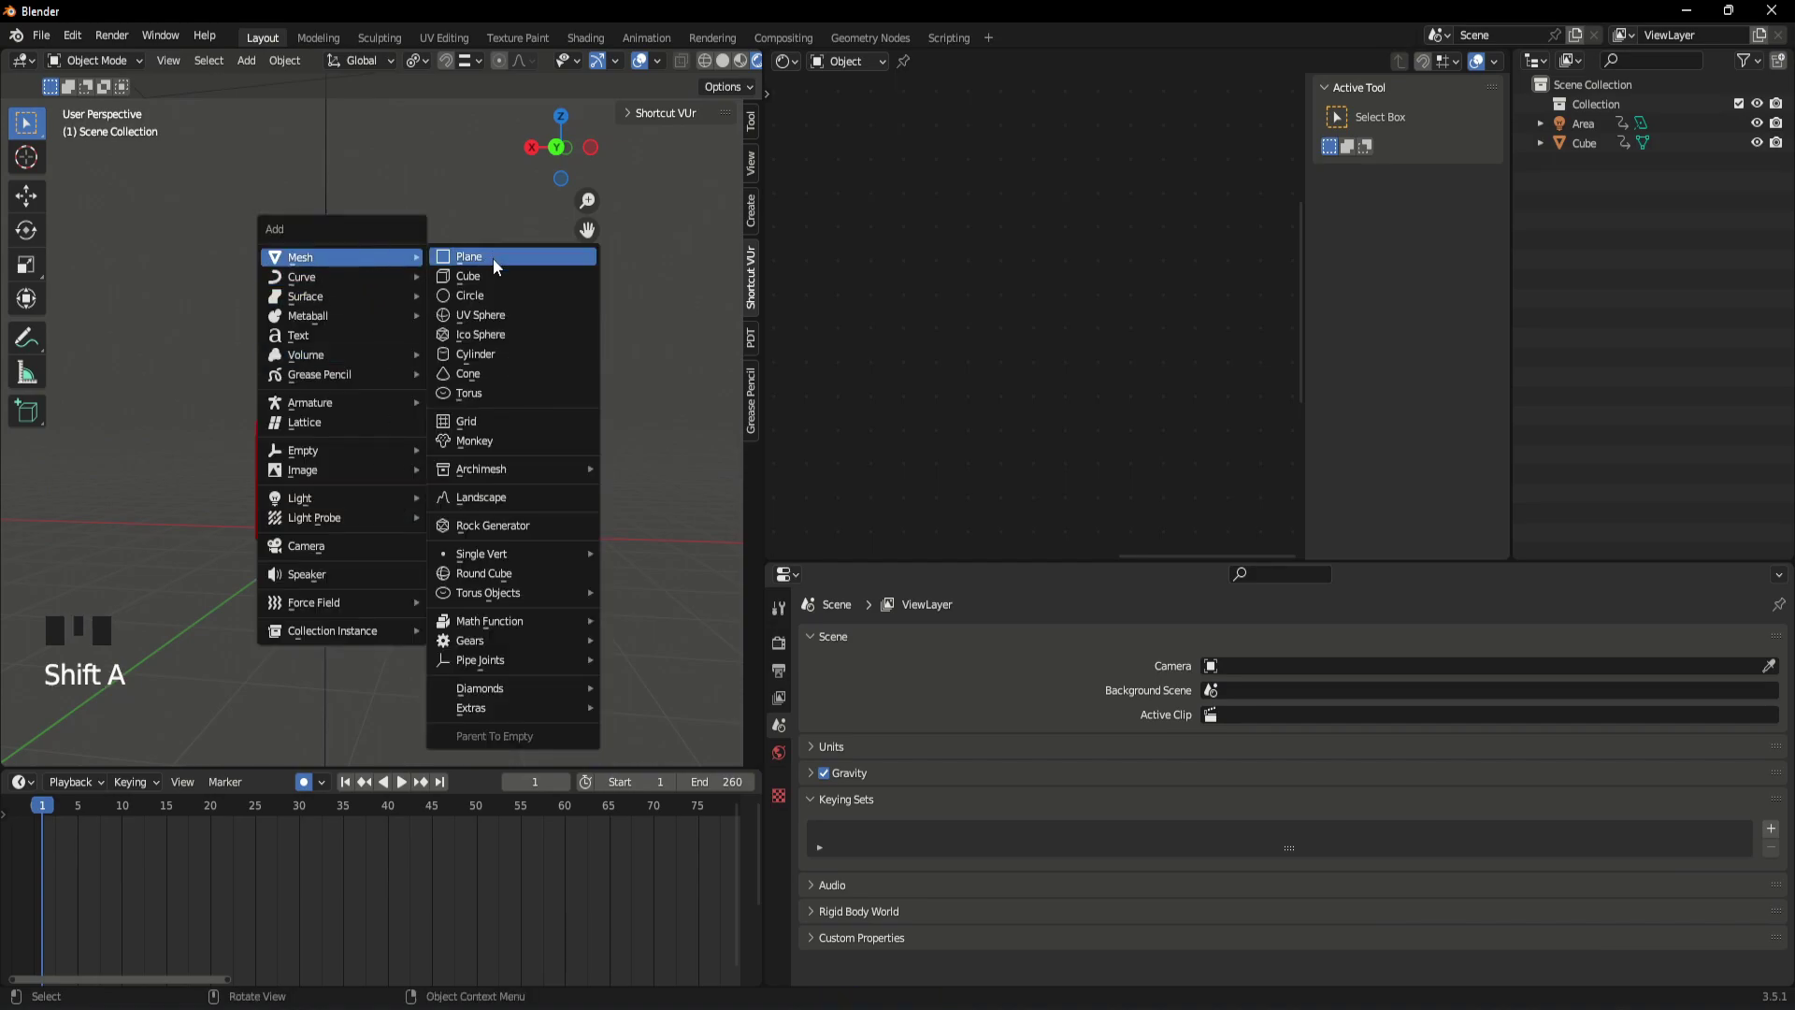
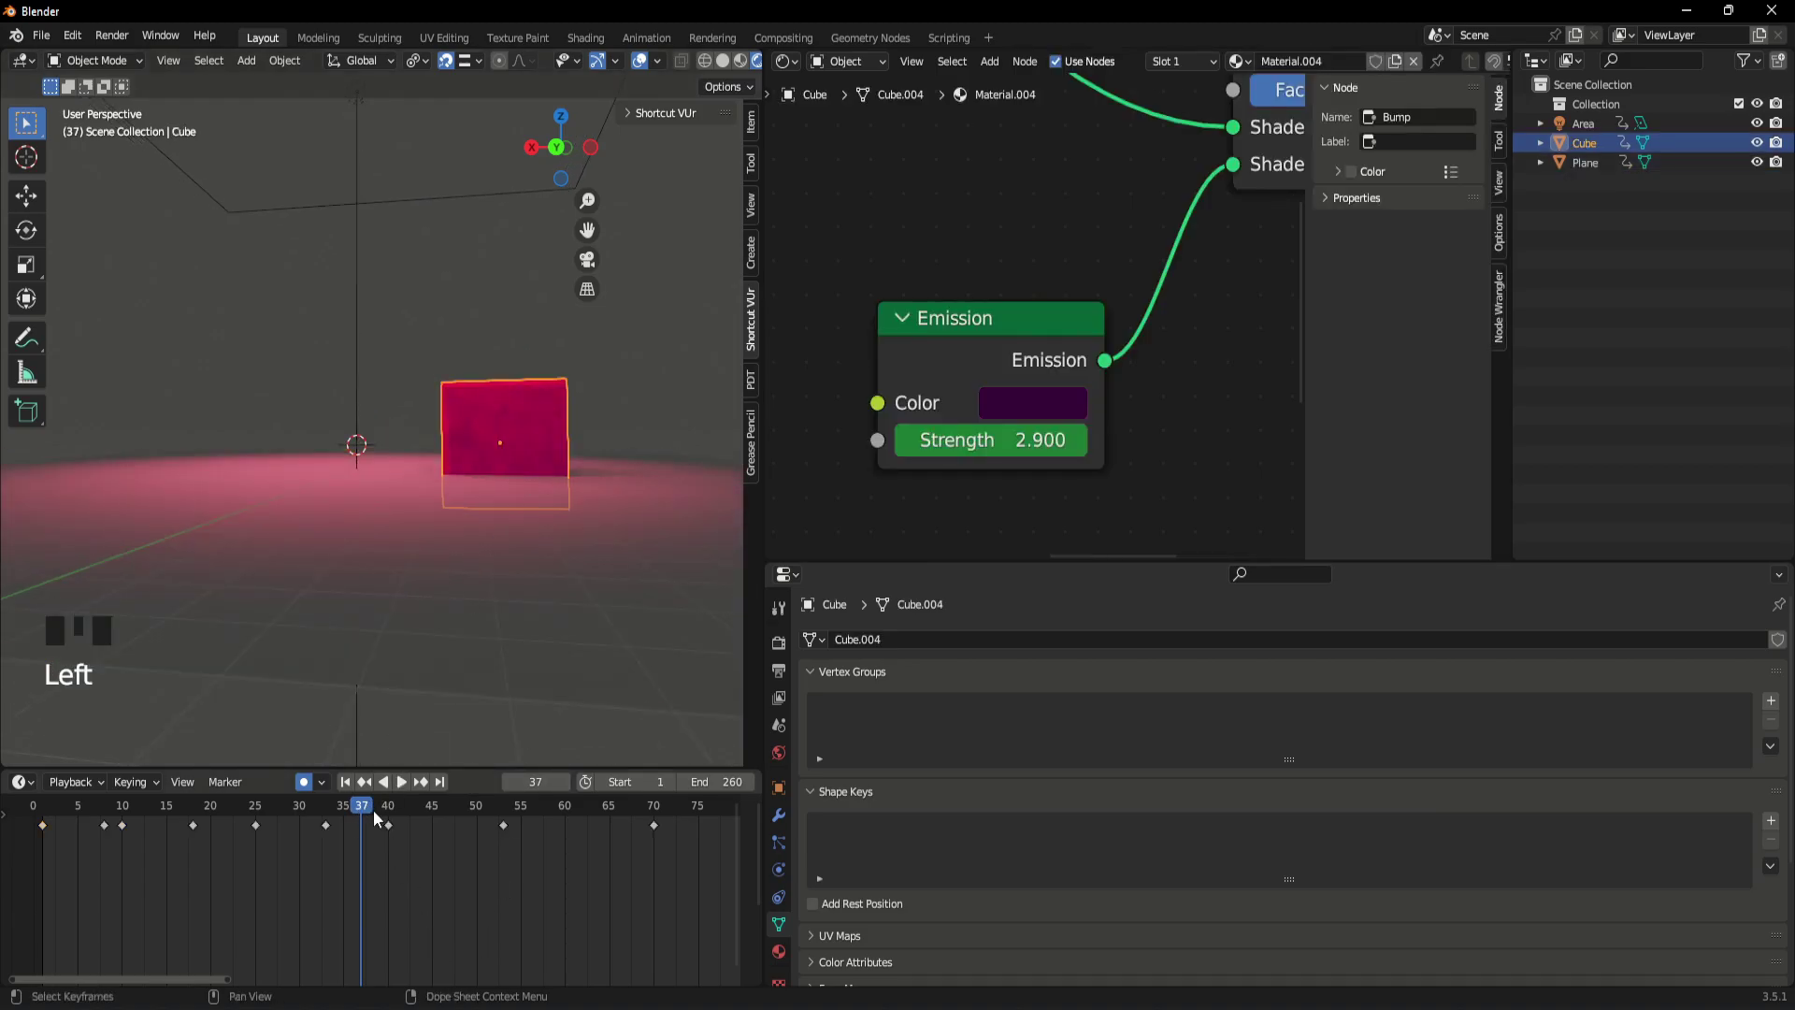
- Scrub around frame 40 and play the animation to check the cube's landing
left_click_drag(365, 810, 397, 835)
left_click(515, 438)
scroll("down", 3)
key("g")
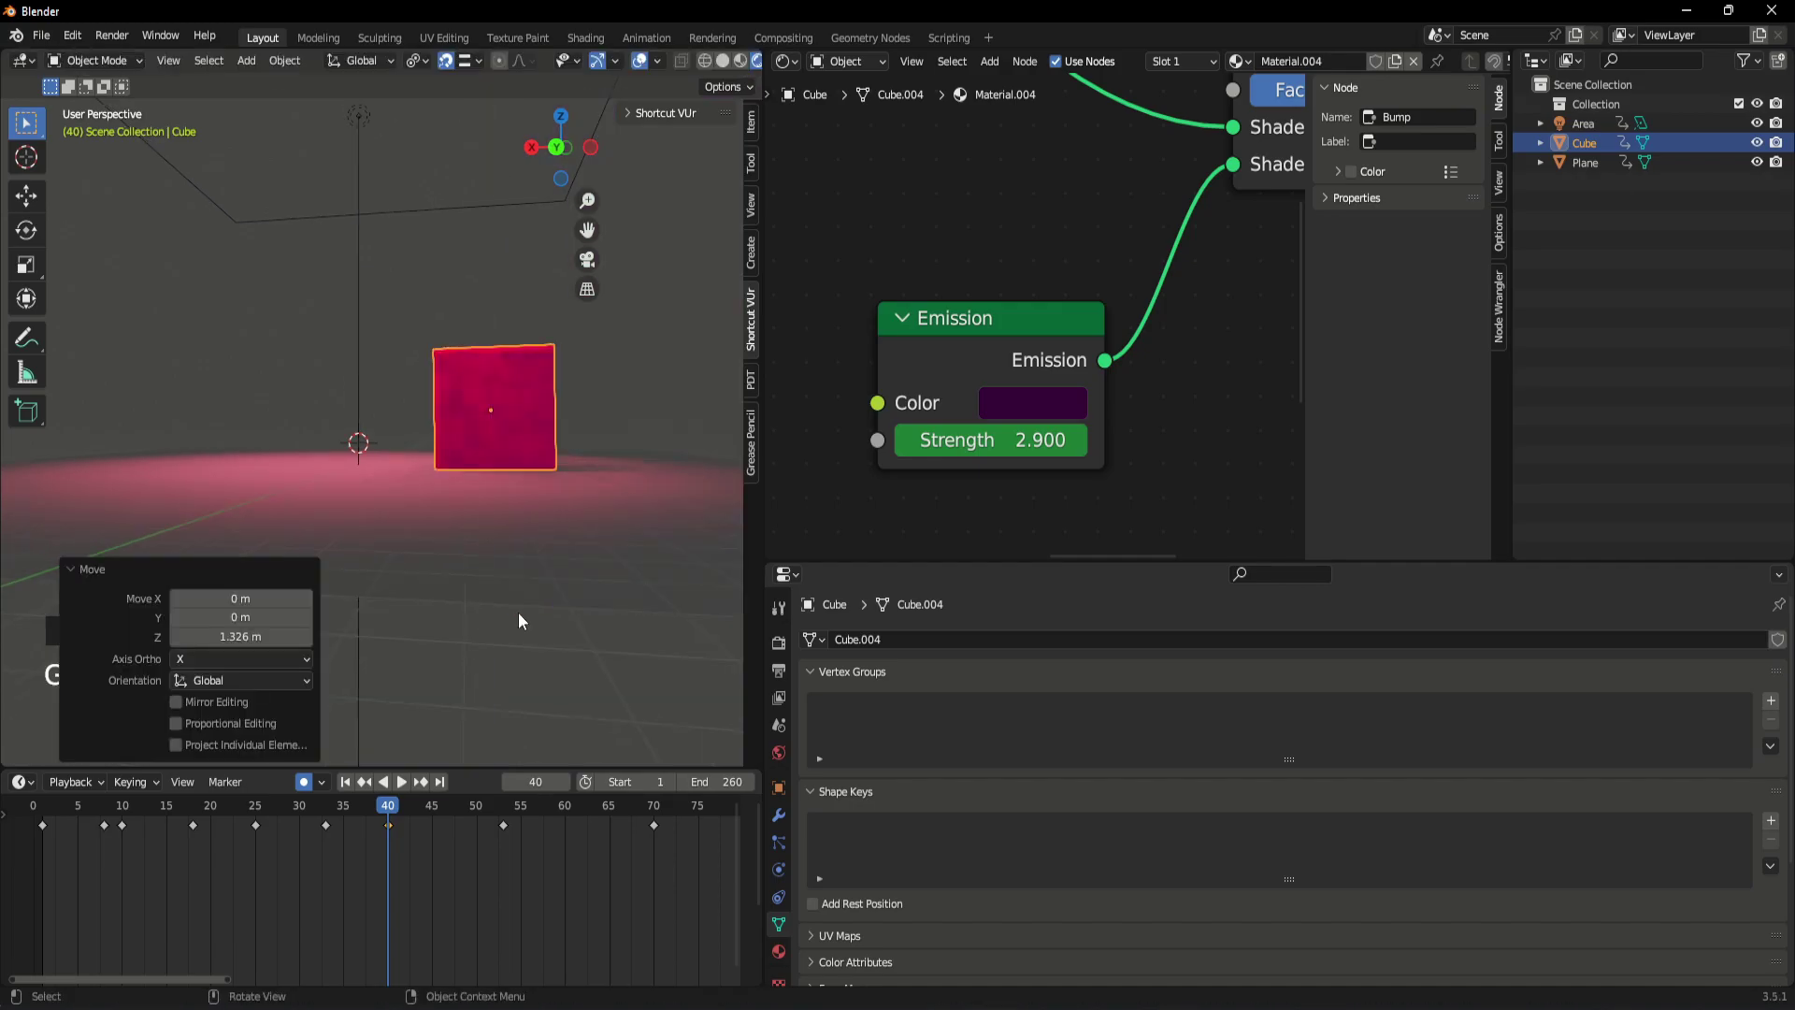
left_click(423, 916)
left_click_drag(384, 818, 309, 848)
key("space")
key("space")
left_click_drag(432, 812, 38, 859)
key("space")
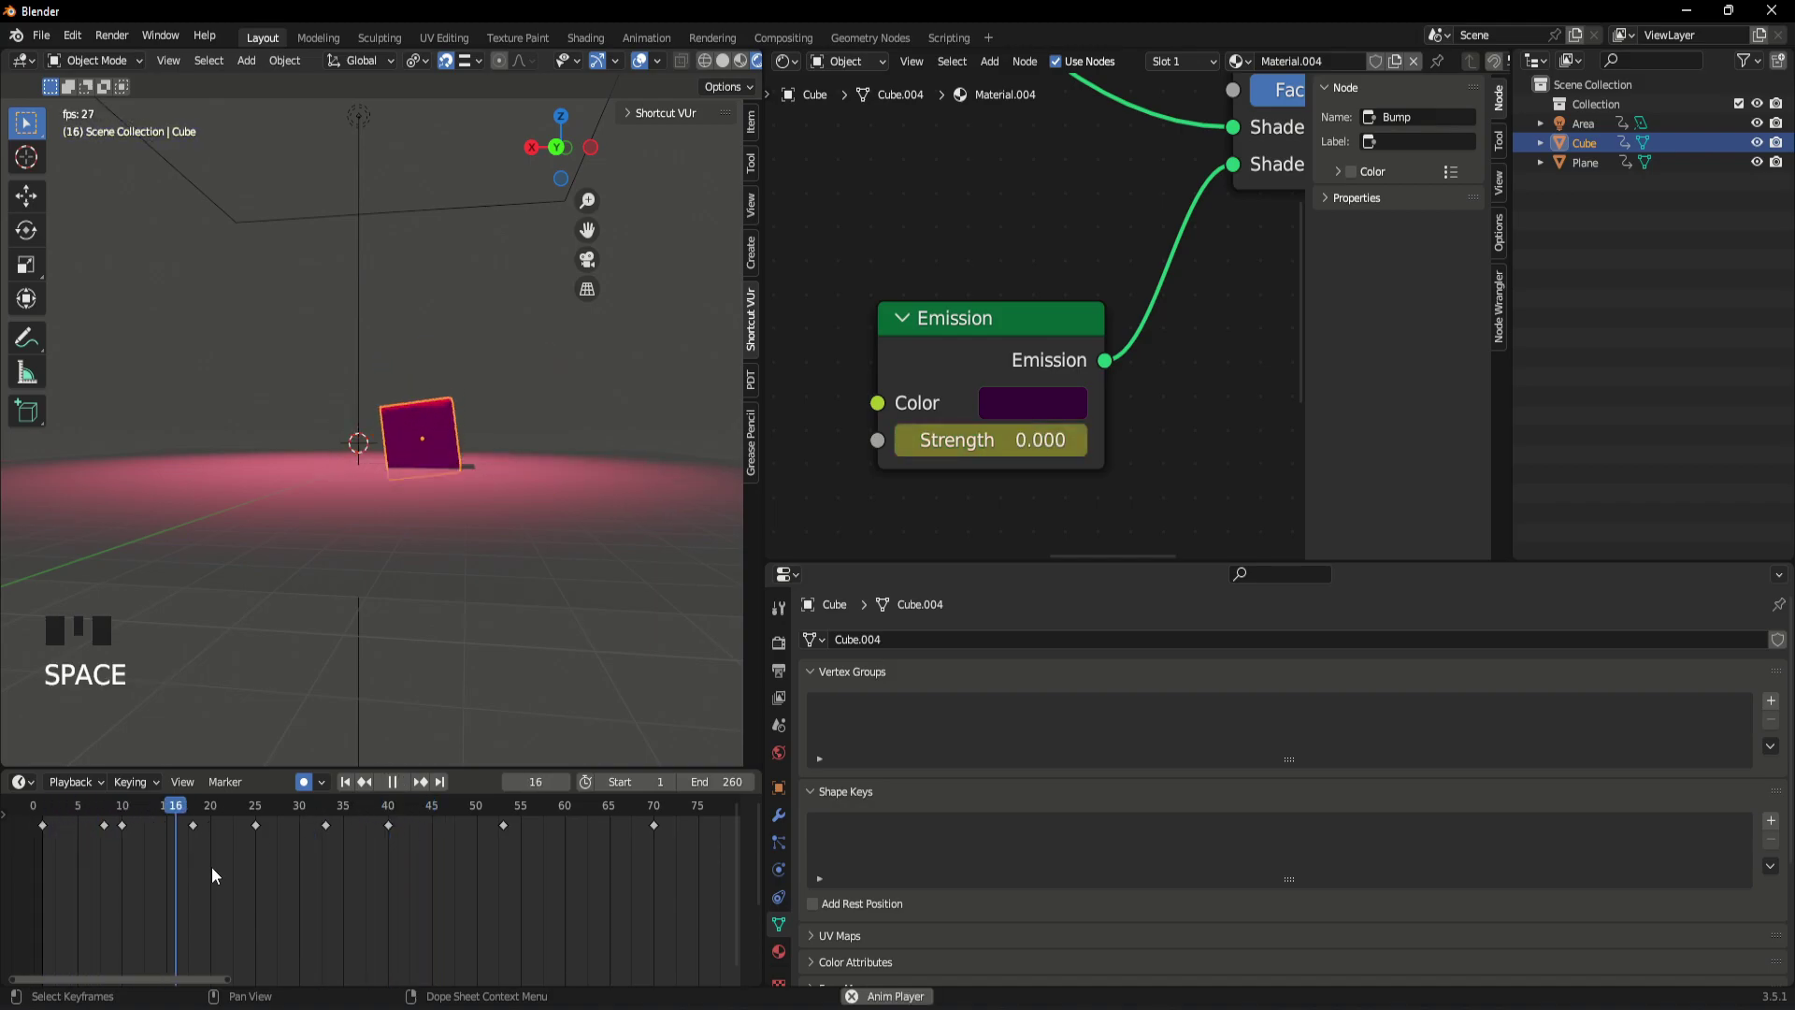
key("space")
- Box-select the cube's later keyframes in the Dope Sheet and delete them
left_click_drag(274, 816, 394, 883)
left_click(696, 913)
key("Delete")
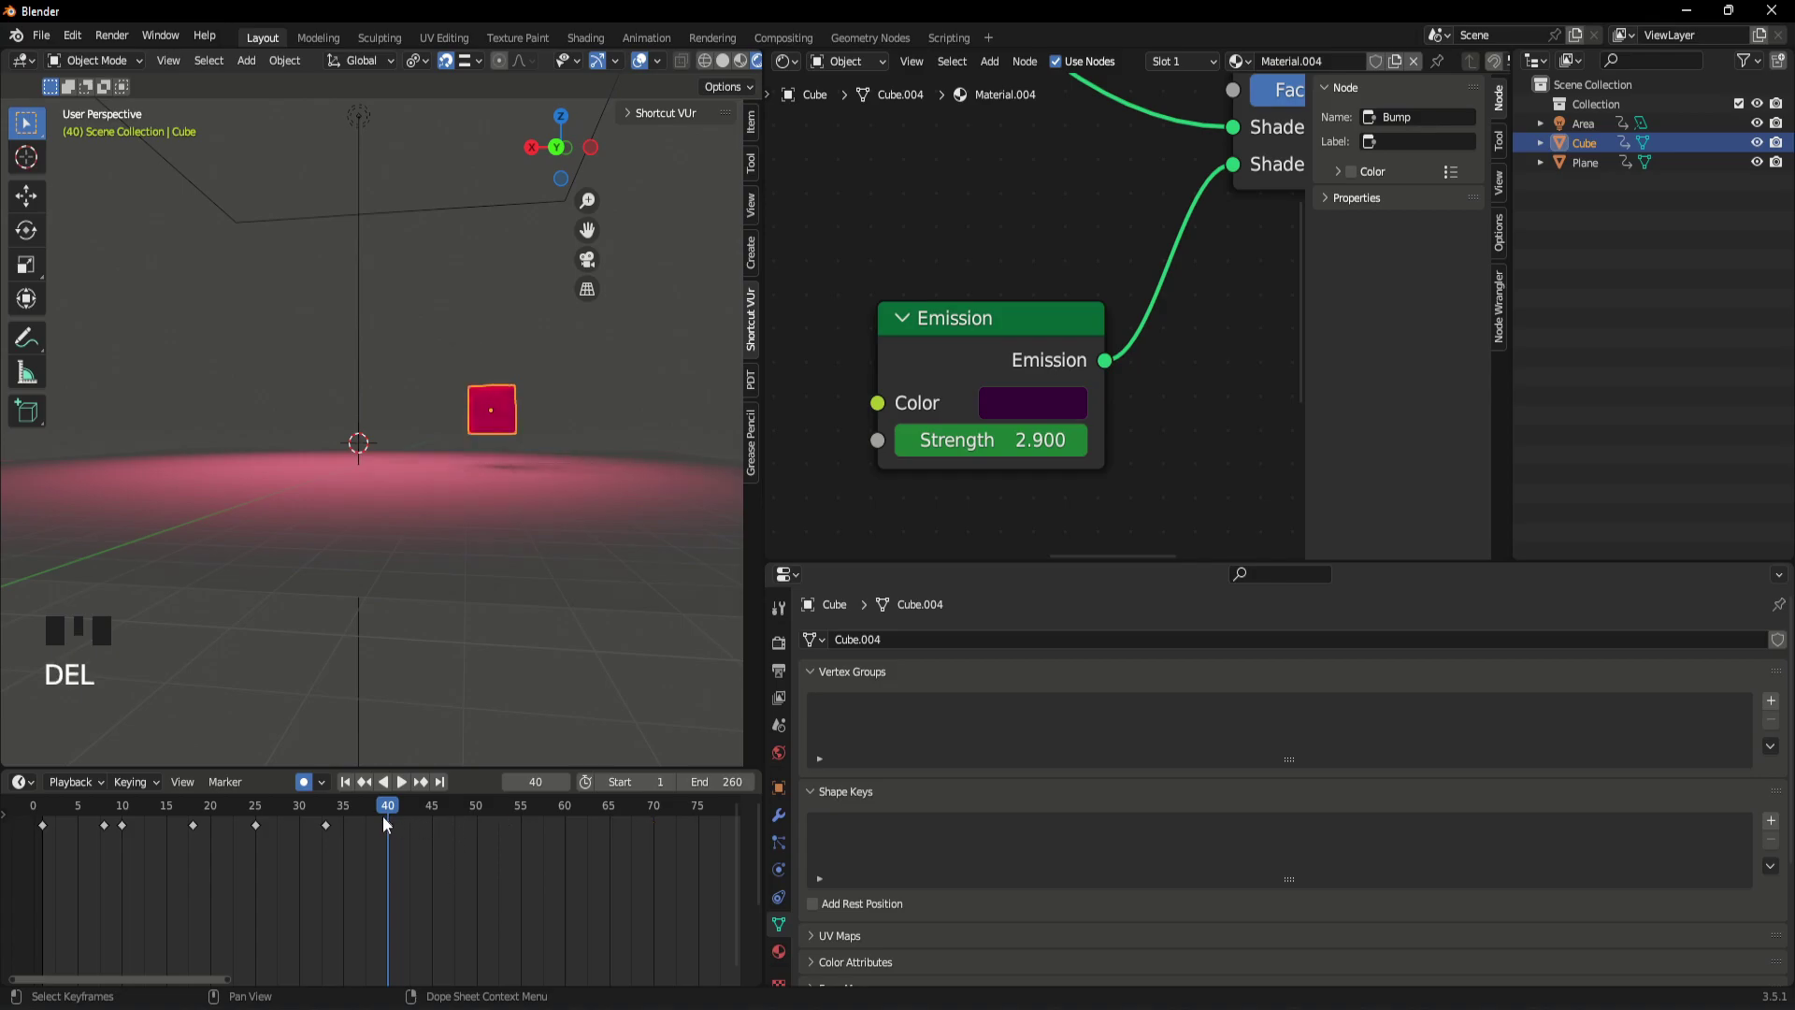
left_click_drag(395, 815, 542, 660)
scroll("up", 3)
left_click_drag(325, 812, 396, 834)
key("Delete")
- At frame 33, raise the new ground plane about 0.29 m along Z so the cube rests on it
scroll("up", 3)
middle_click(602, 549)
scroll("up", 3)
left_click_drag(380, 637, 331, 812)
left_click_drag(331, 812, 313, 867)
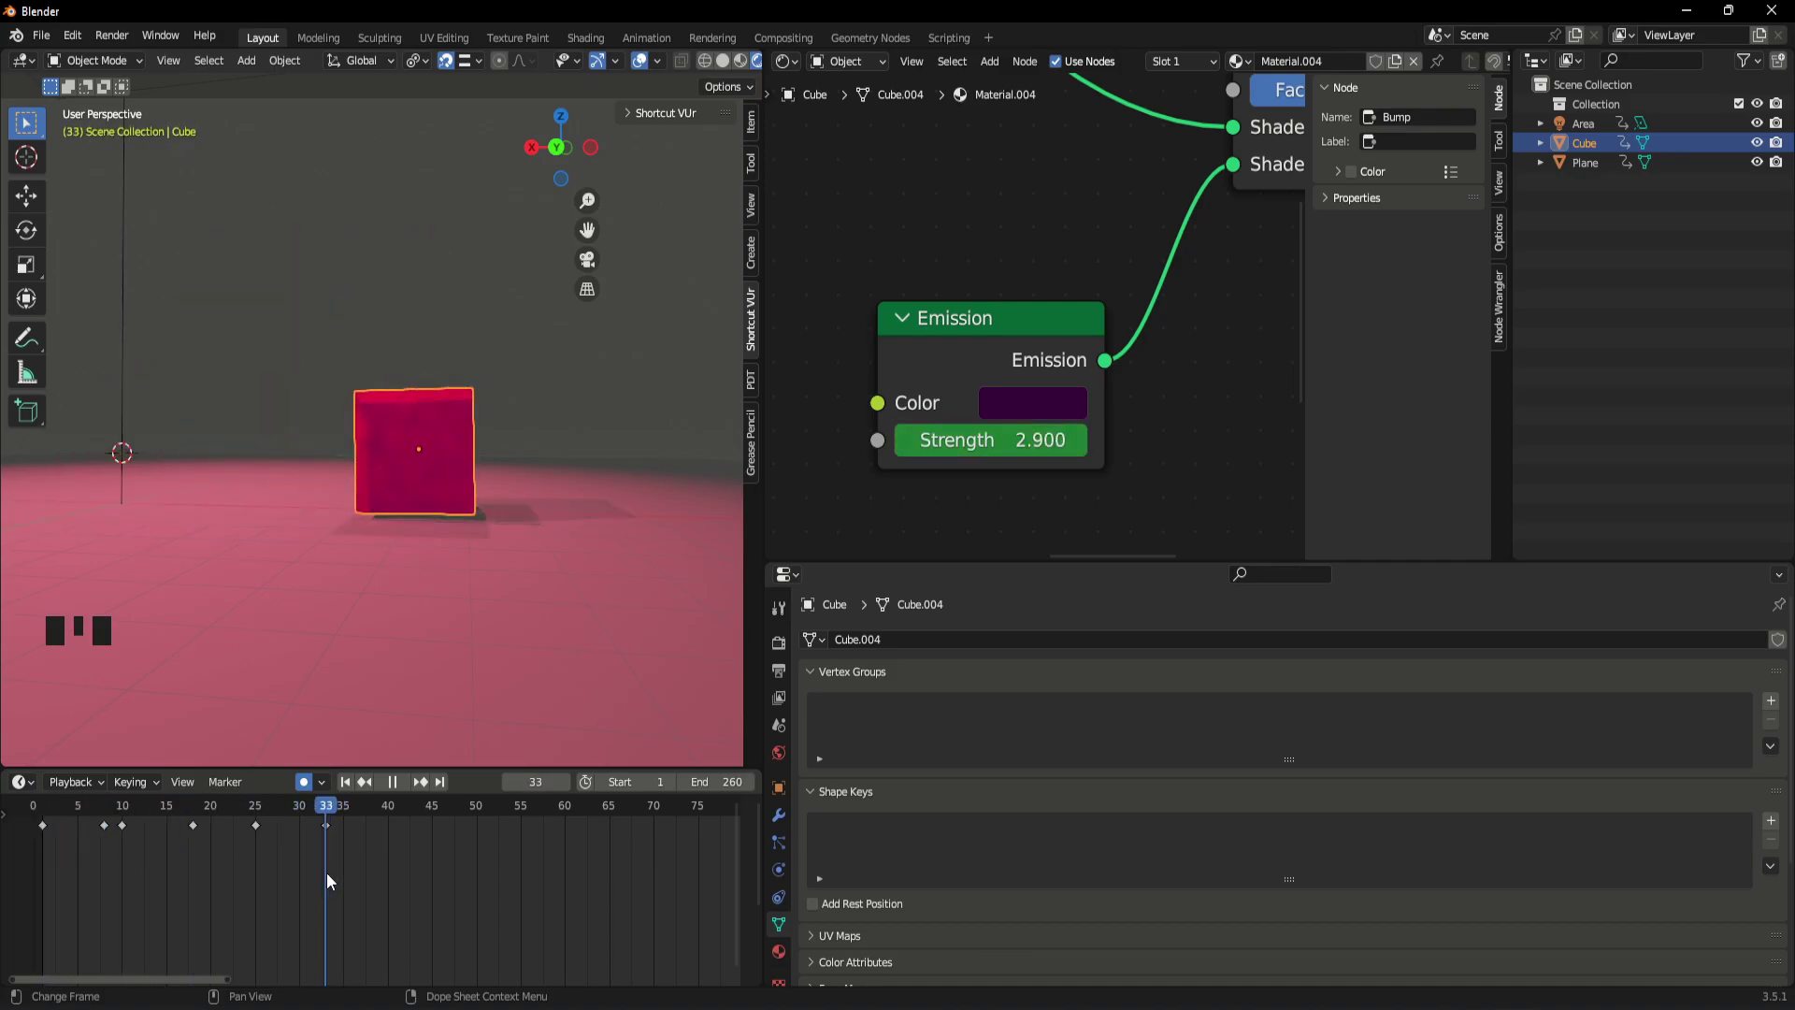
left_click(451, 594)
scroll("up", 3)
left_click_drag(555, 554, 511, 547)
key("g")
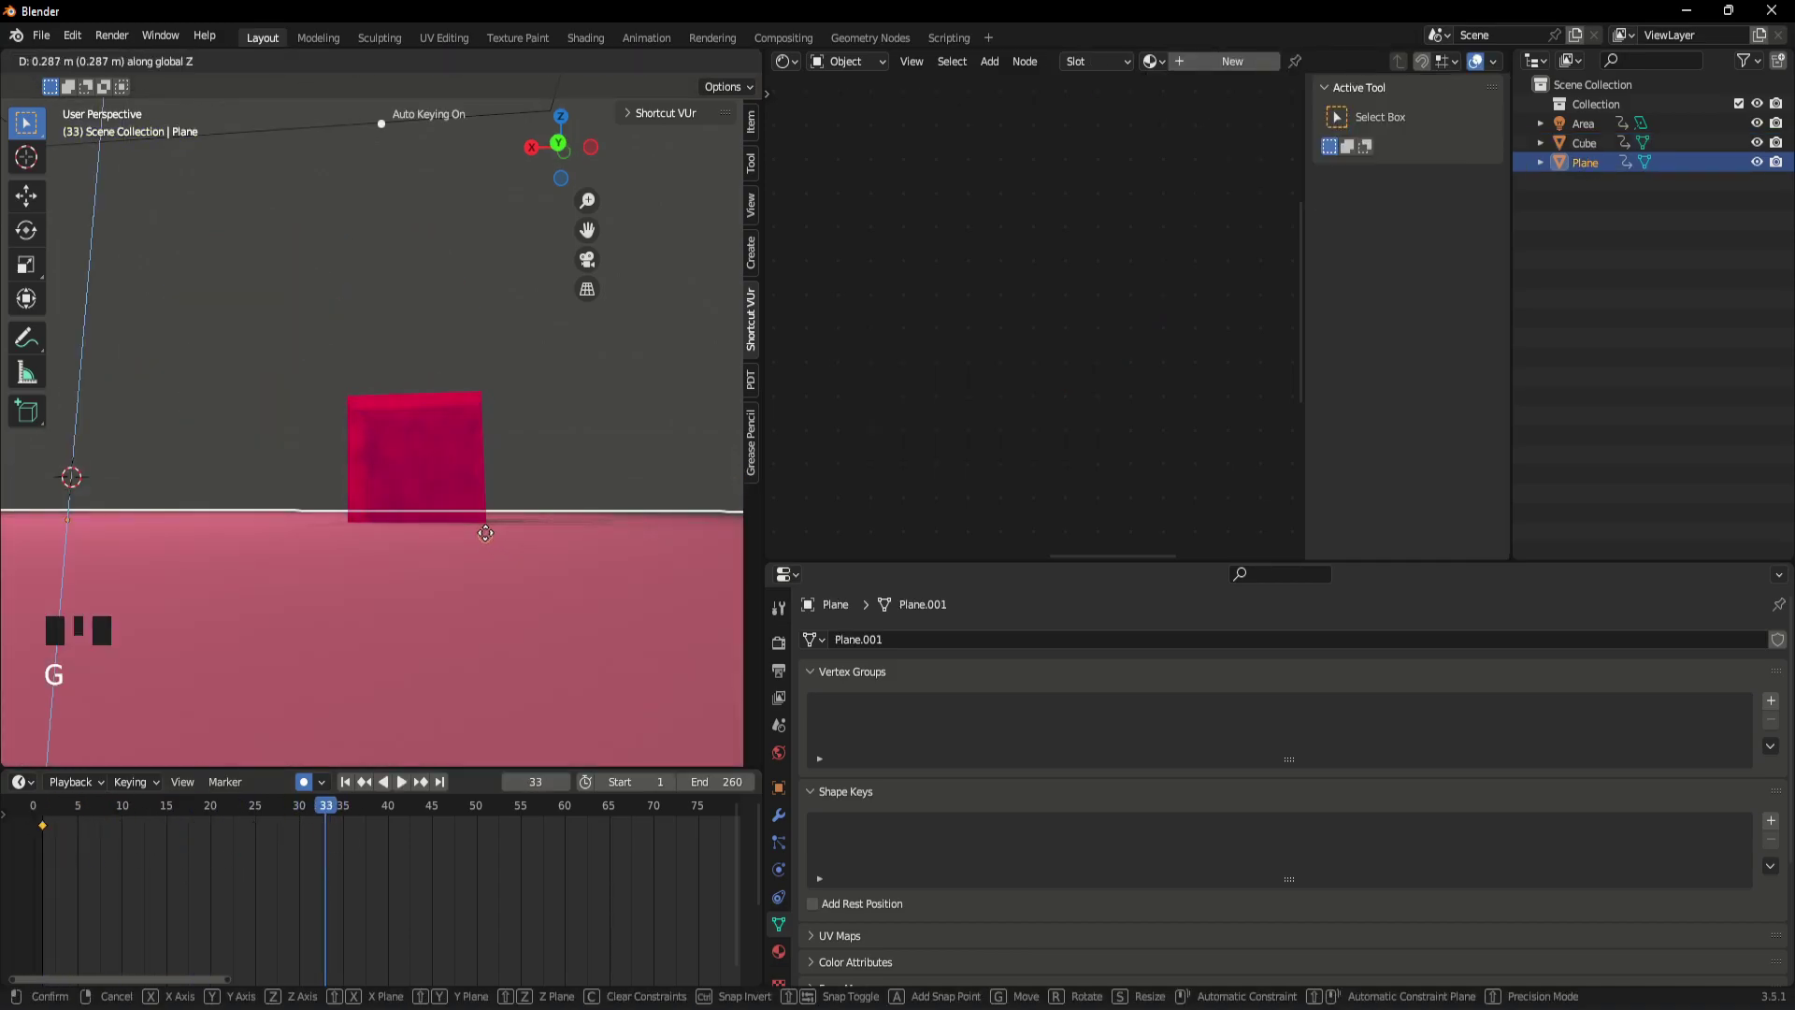
left_click_drag(310, 814, 275, 880)
key("a")
- Reselect the cube and orbit to look down on the scene
left_click_drag(67, 823, 336, 896)
key("Delete")
left_click(411, 354)
left_click(411, 424)
scroll("down", 3)
left_click_drag(415, 596, 422, 507)
left_click_drag(408, 462, 478, 466)
scroll("down", 3)
left_click_drag(400, 435, 419, 494)
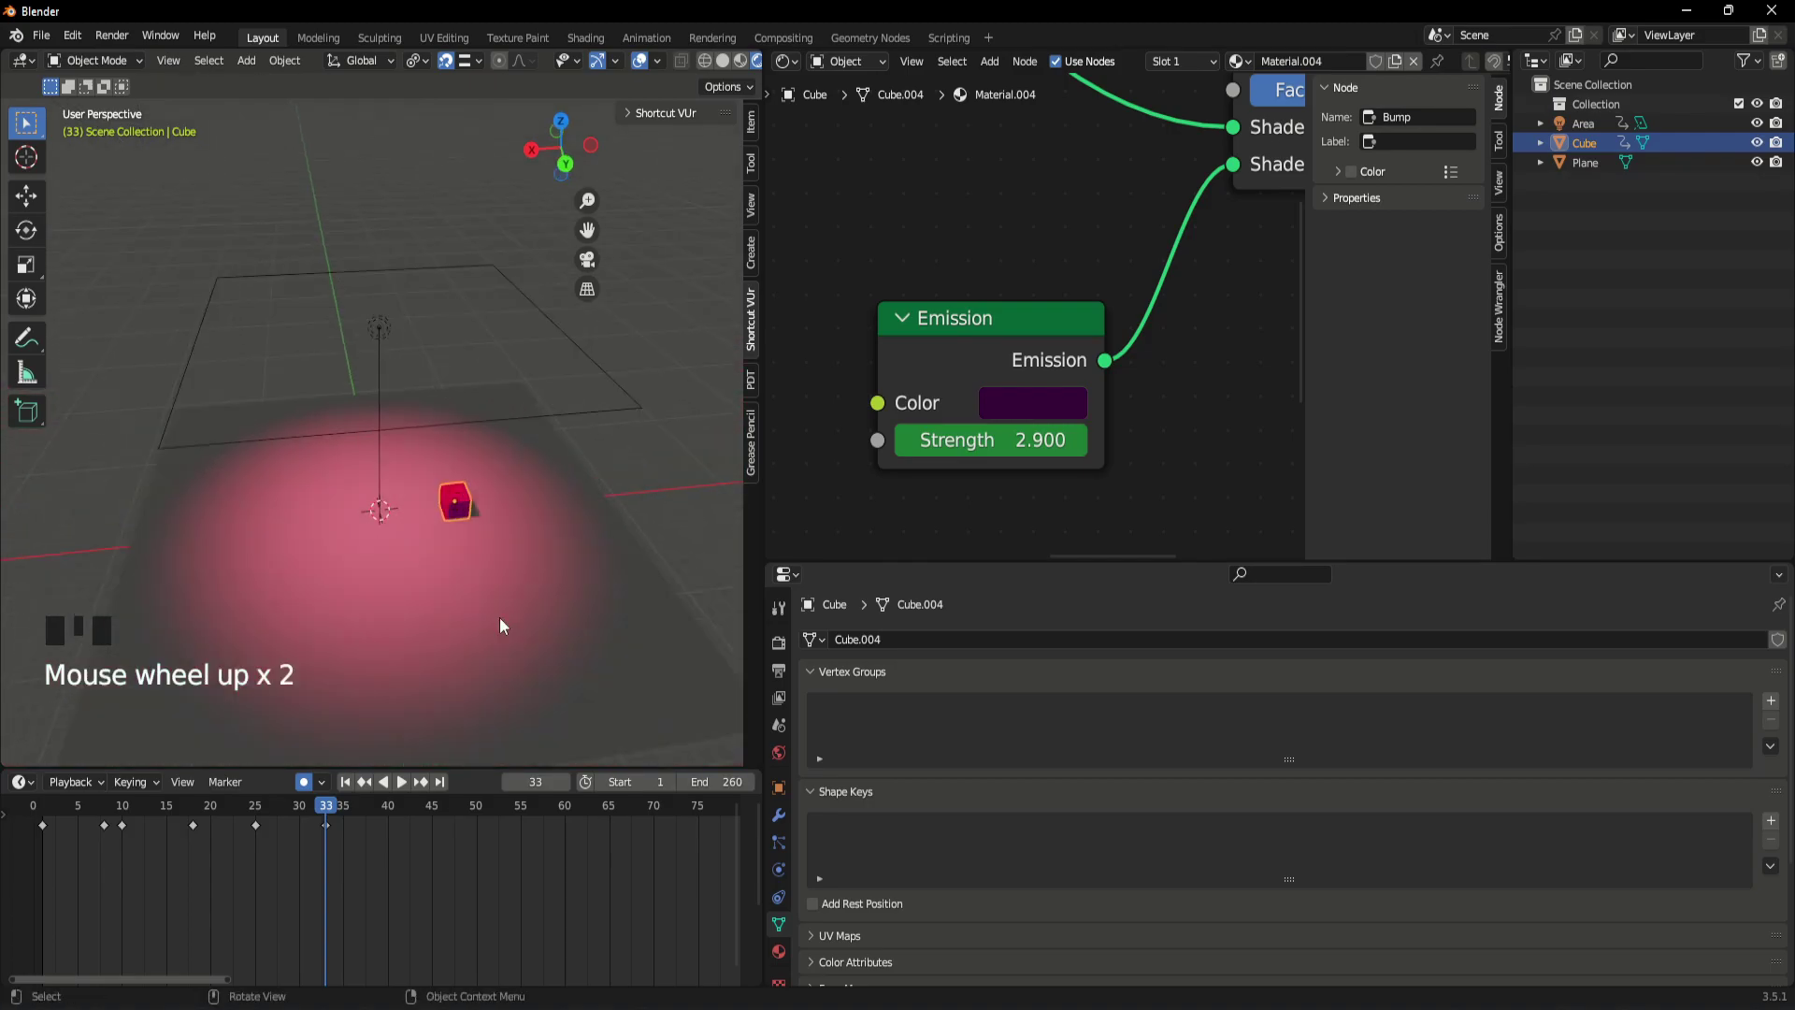
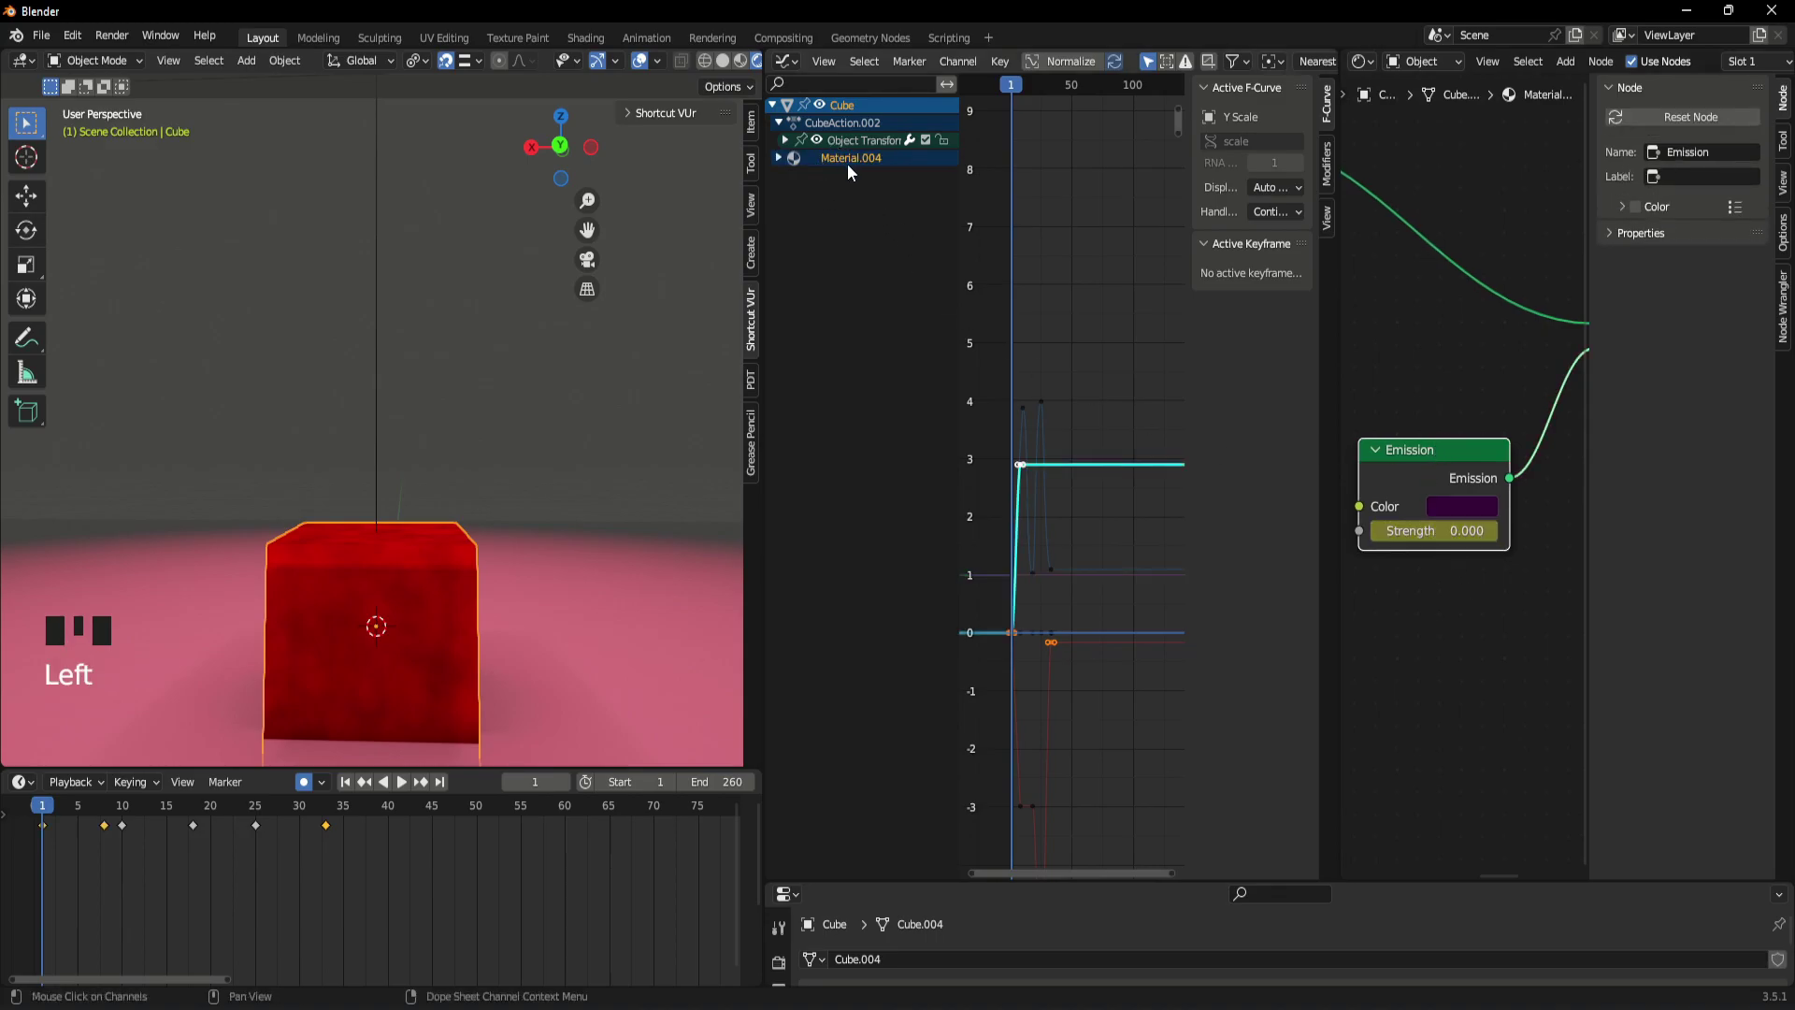
- Check the ground plane's placement with a quick playback, then select the cube again
scroll("down", 3)
scroll("down", 3)
scroll("up", 3)
left_click_drag(436, 592, 417, 520)
scroll("down", 3)
scroll("up", 3)
left_click(473, 590)
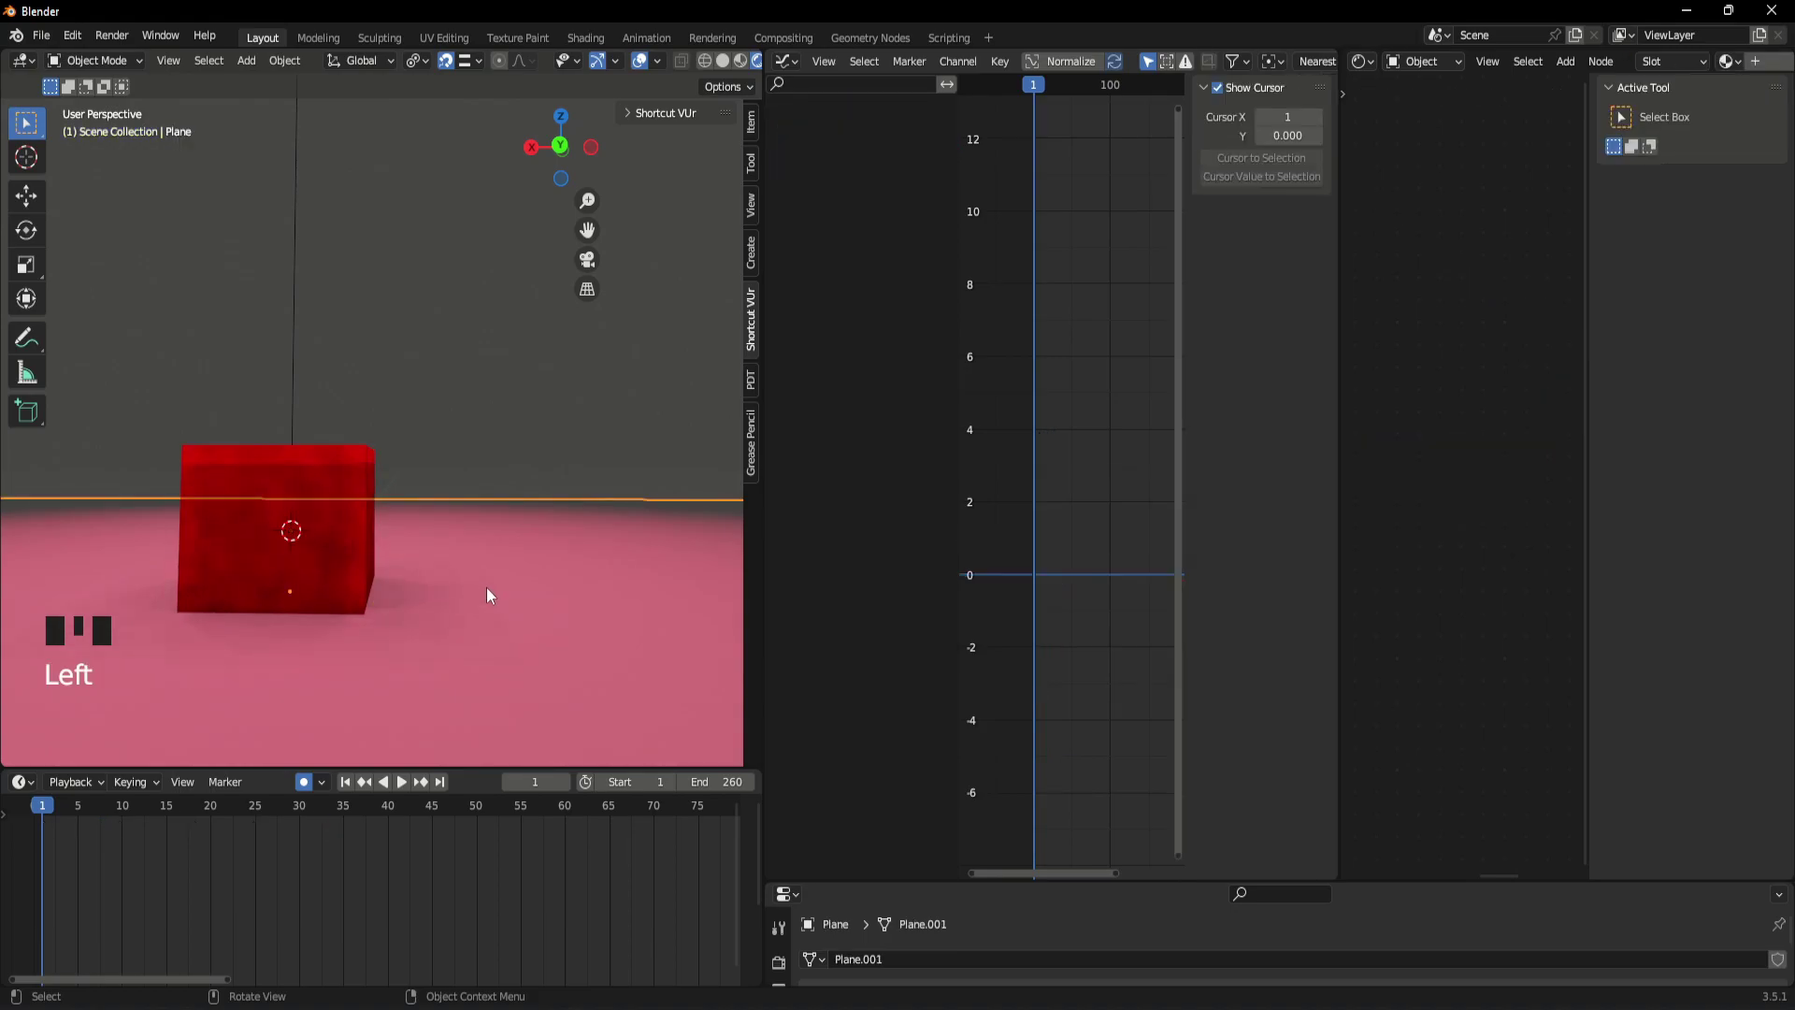
left_click(294, 545)
key("space")
key("space")
left_click_drag(170, 826, 441, 655)
scroll("down", 3)
scroll("up", 3)
key("g")
left_click(467, 374)
left_click(319, 579)
- Try shifting the cube's keyframes around frame 24, play it back, and undo the attempts
left_click_drag(55, 816, 253, 873)
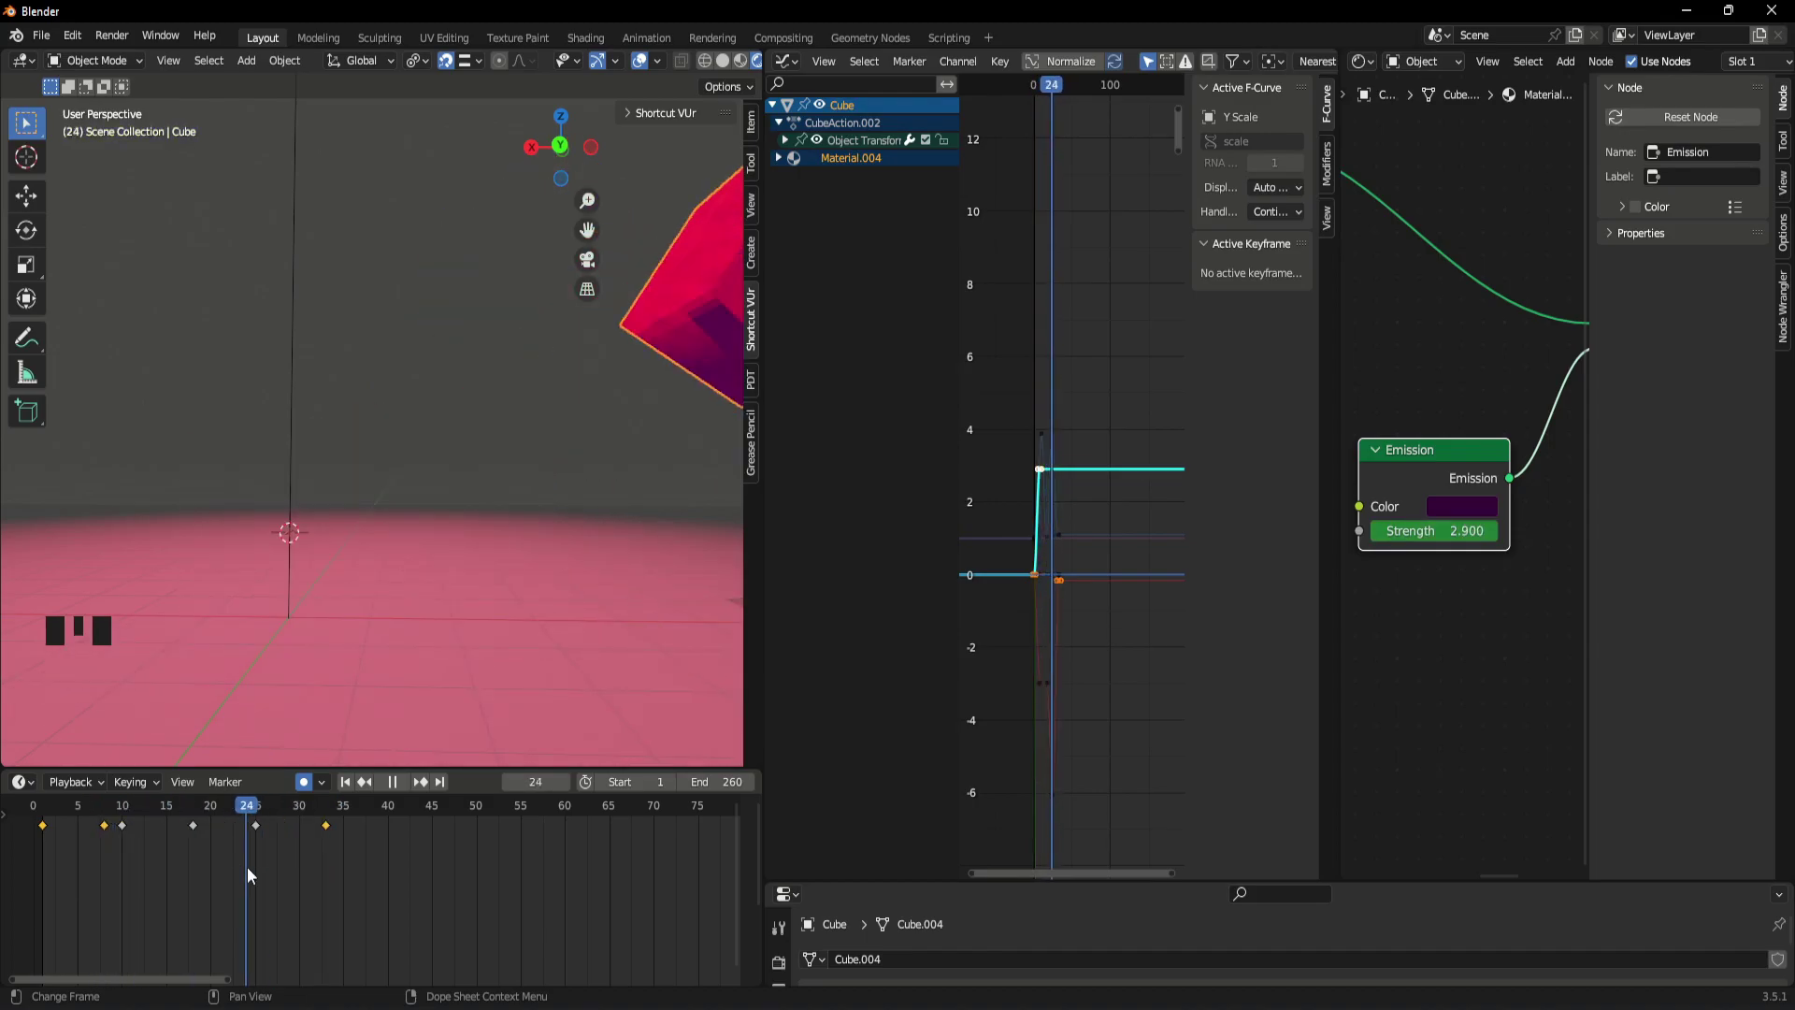
scroll("down", 3)
left_click_drag(262, 818, 232, 831)
key("space")
key("space")
left_click_drag(298, 813, 324, 838)
key("ctrl+z")
left_click(364, 861)
left_click(316, 830)
left_click(328, 836)
left_click(261, 837)
left_click_drag(259, 811, 110, 846)
key("space")
key("space")
key("ctrl+z")
key("ctrl+z")
key("ctrl+z")
key("ctrl+z")
key("ctrl+z")
- Remove the stray key at frame 18 and replay so the hop timing is clean
left_click_drag(252, 815, 391, 852)
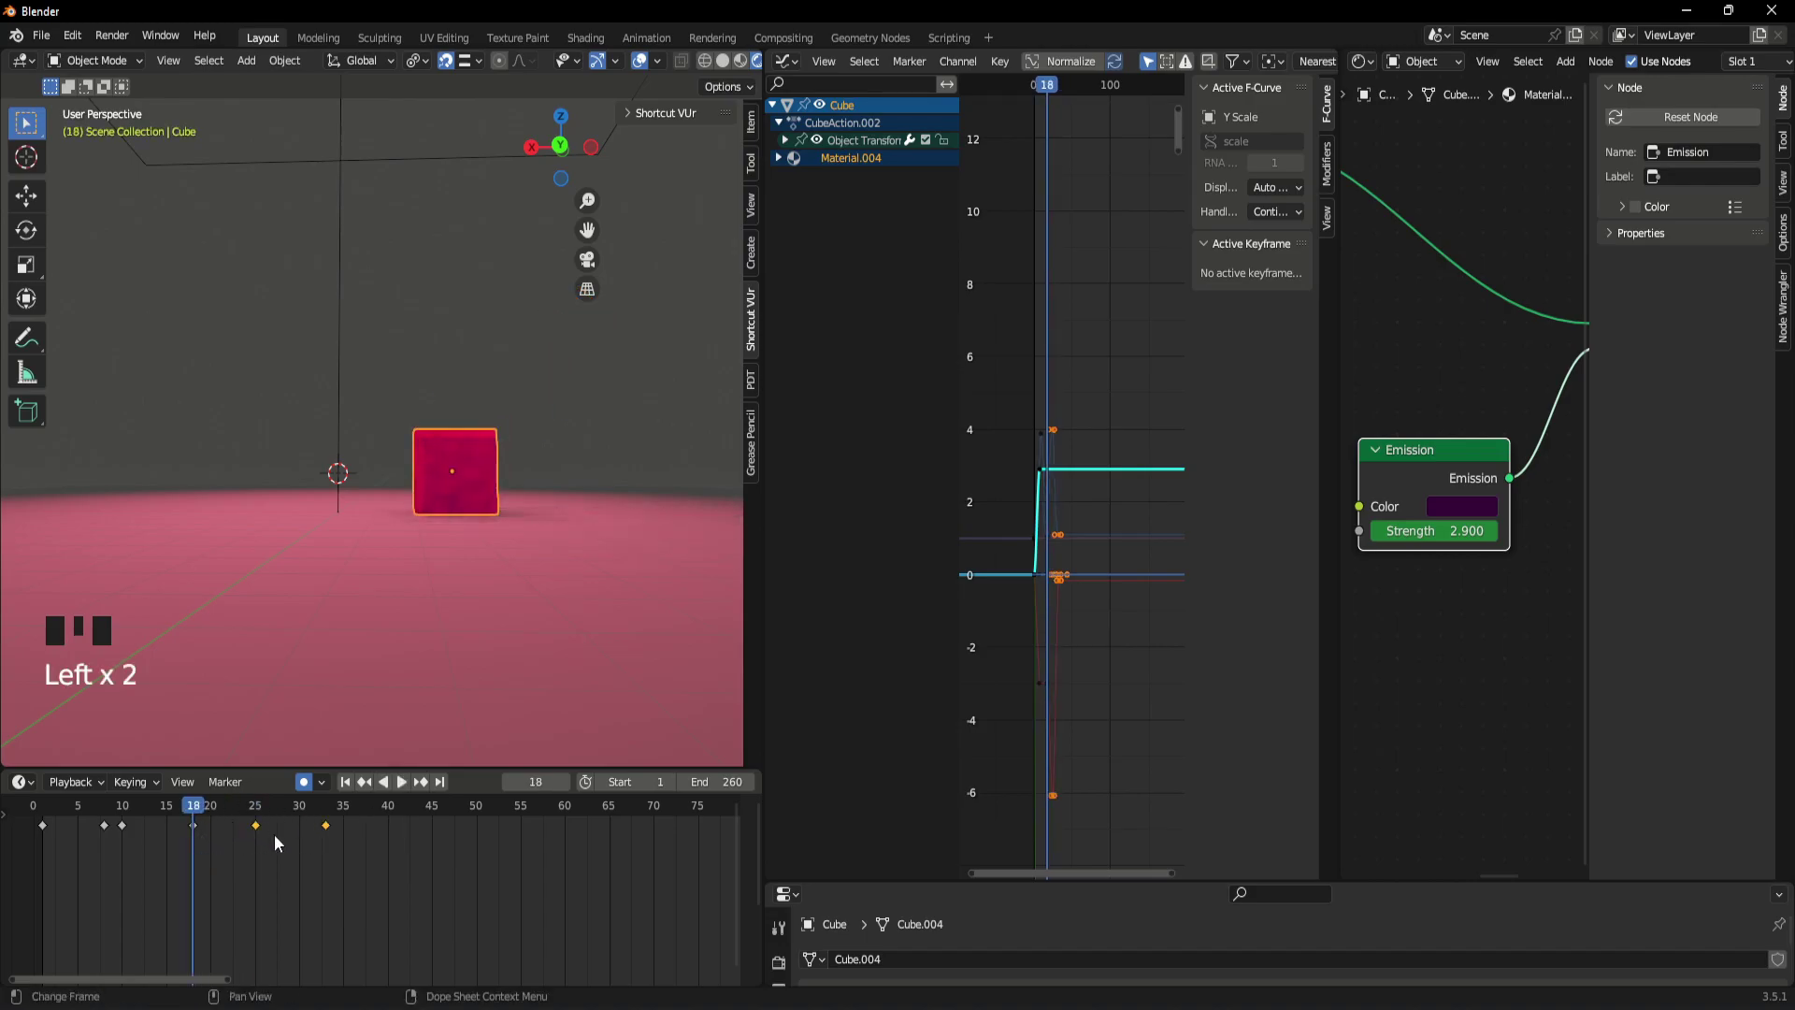
key("Delete")
left_click_drag(139, 828, 251, 883)
key("space")
key("space")
left_click_drag(208, 820, 64, 849)
key("space")
key("space")
left_click_drag(217, 815, 520, 589)
scroll("up", 3)
scroll("up", 3)
scroll("up", 3)
scroll("down", 3)
scroll("down", 3)
scroll("up", 3)
- Move the Emission Strength key to frame 151 at about 2.68 so the glow eases in with Bezier easing
left_click(250, 873)
left_click(1461, 450)
left_click(1469, 359)
left_click(1437, 451)
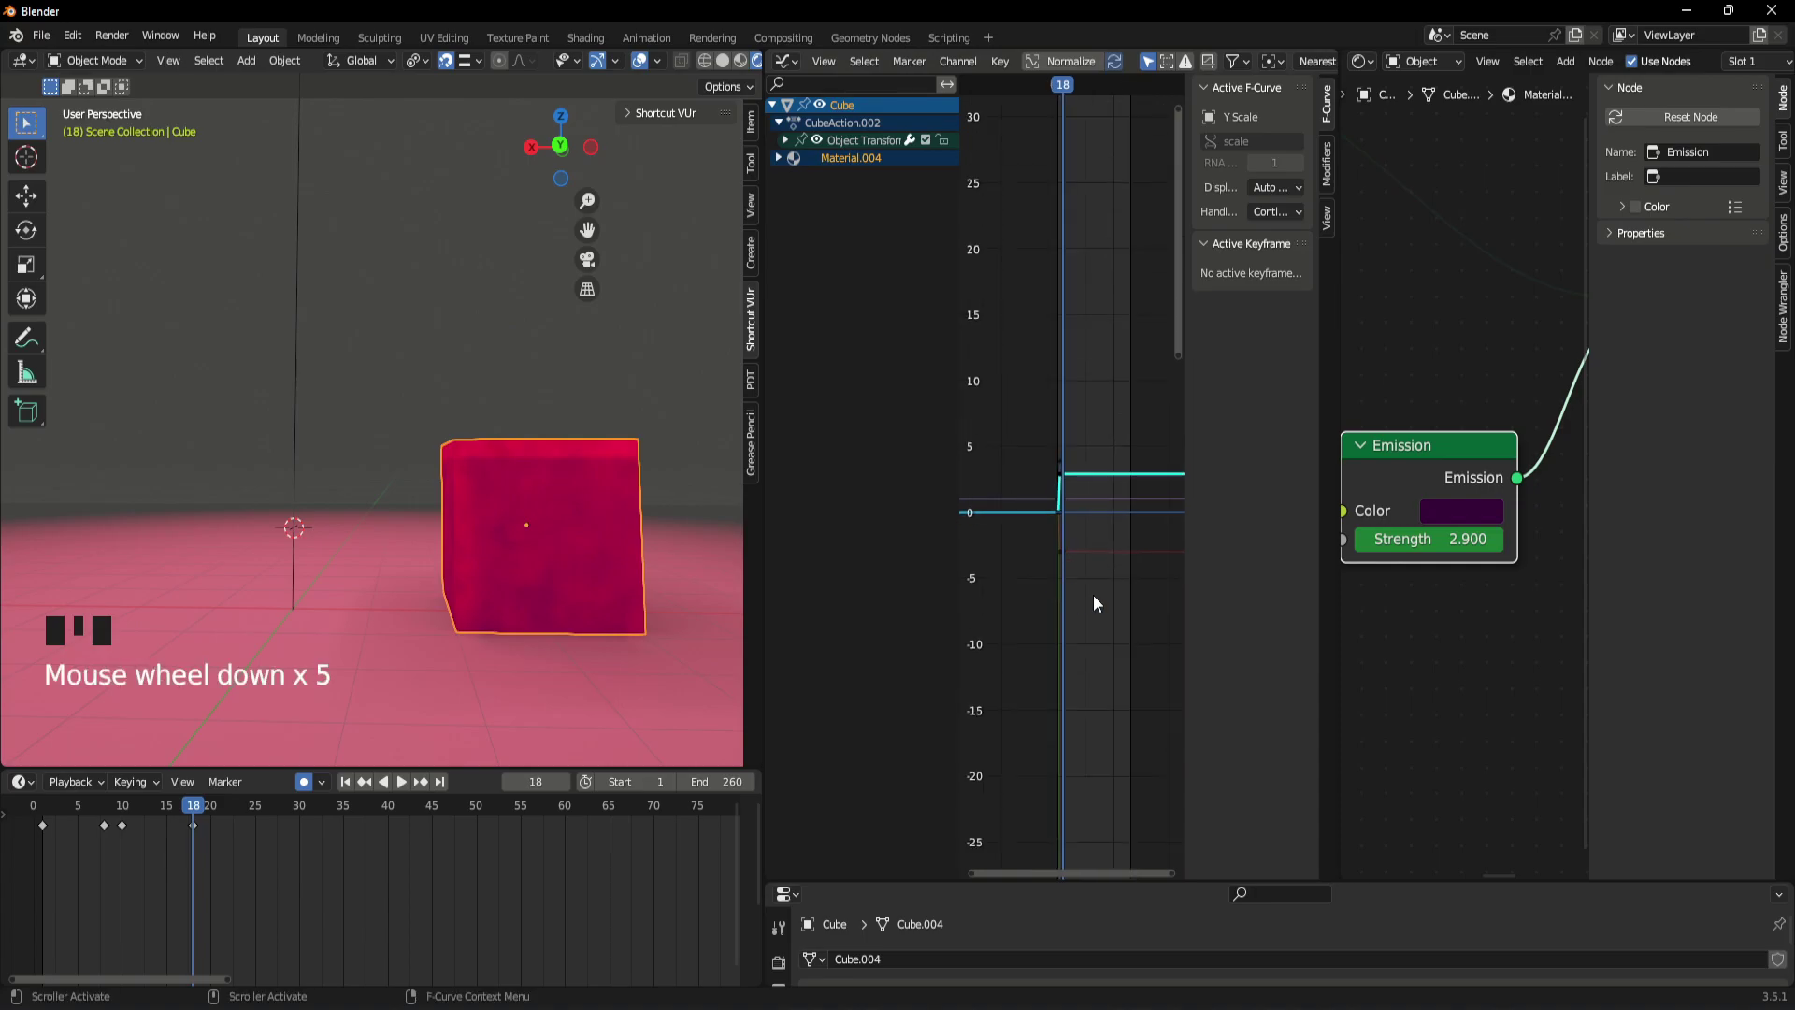
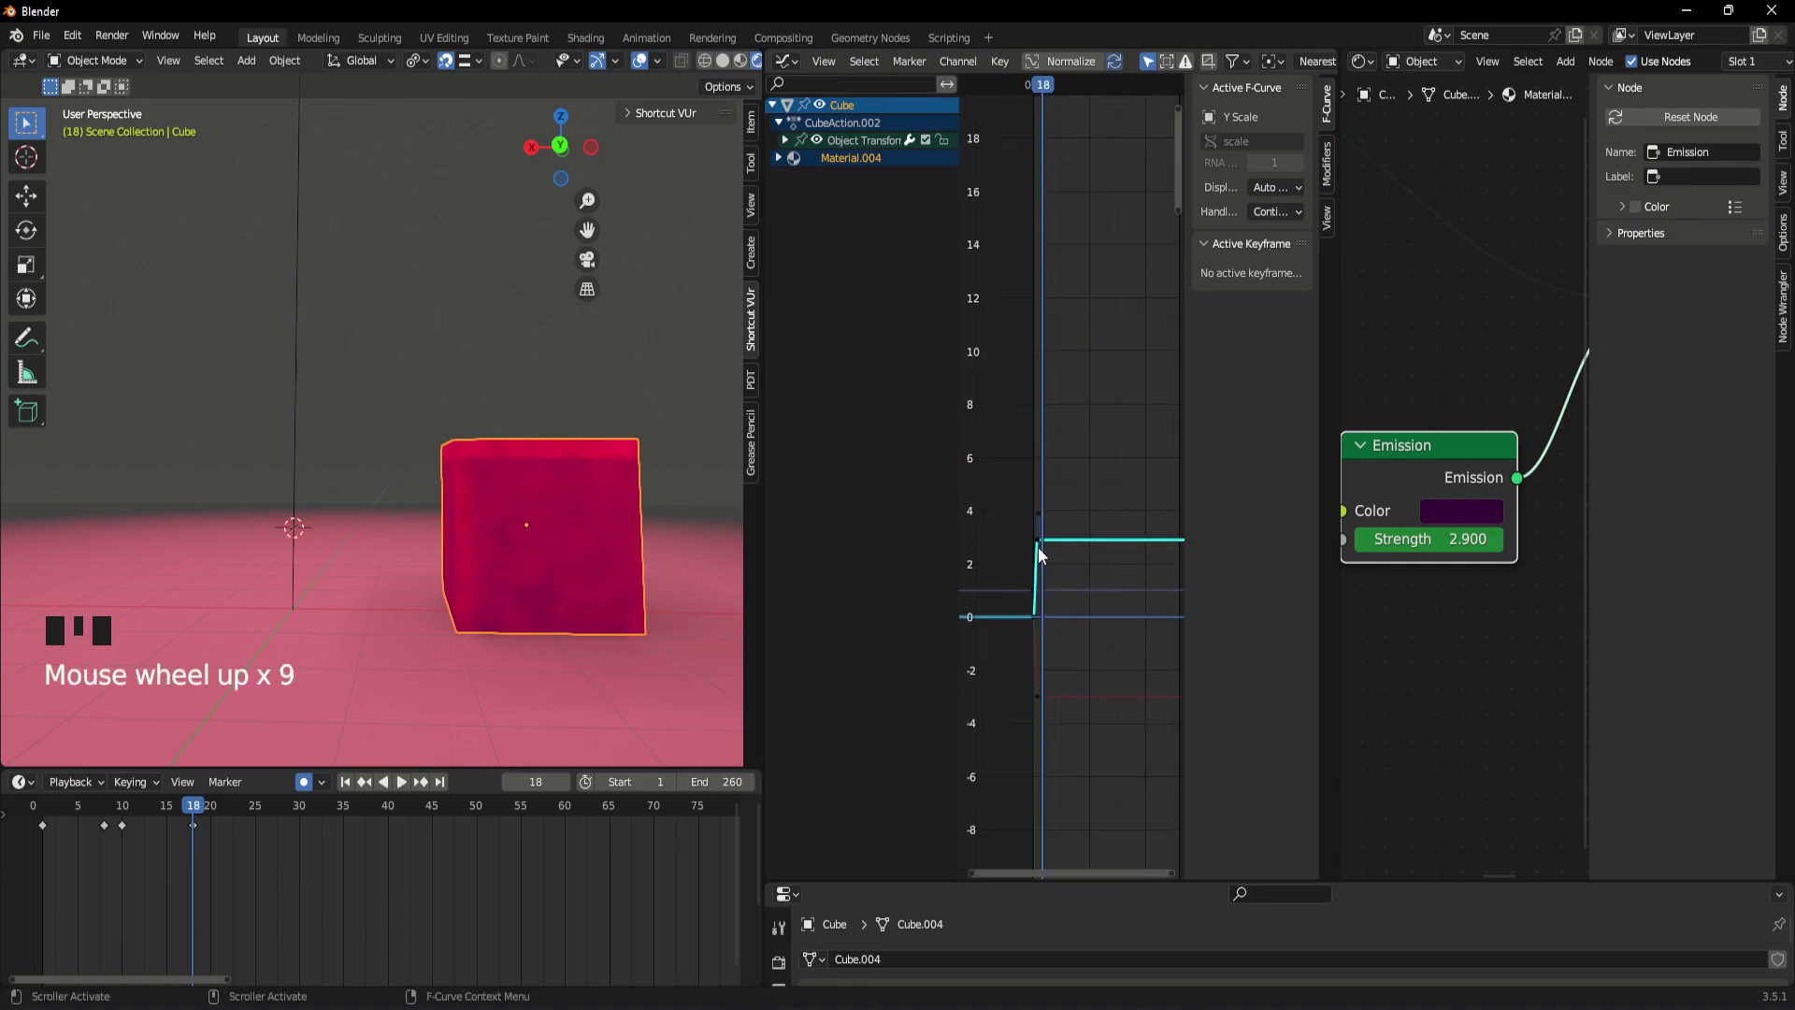
left_click(1041, 549)
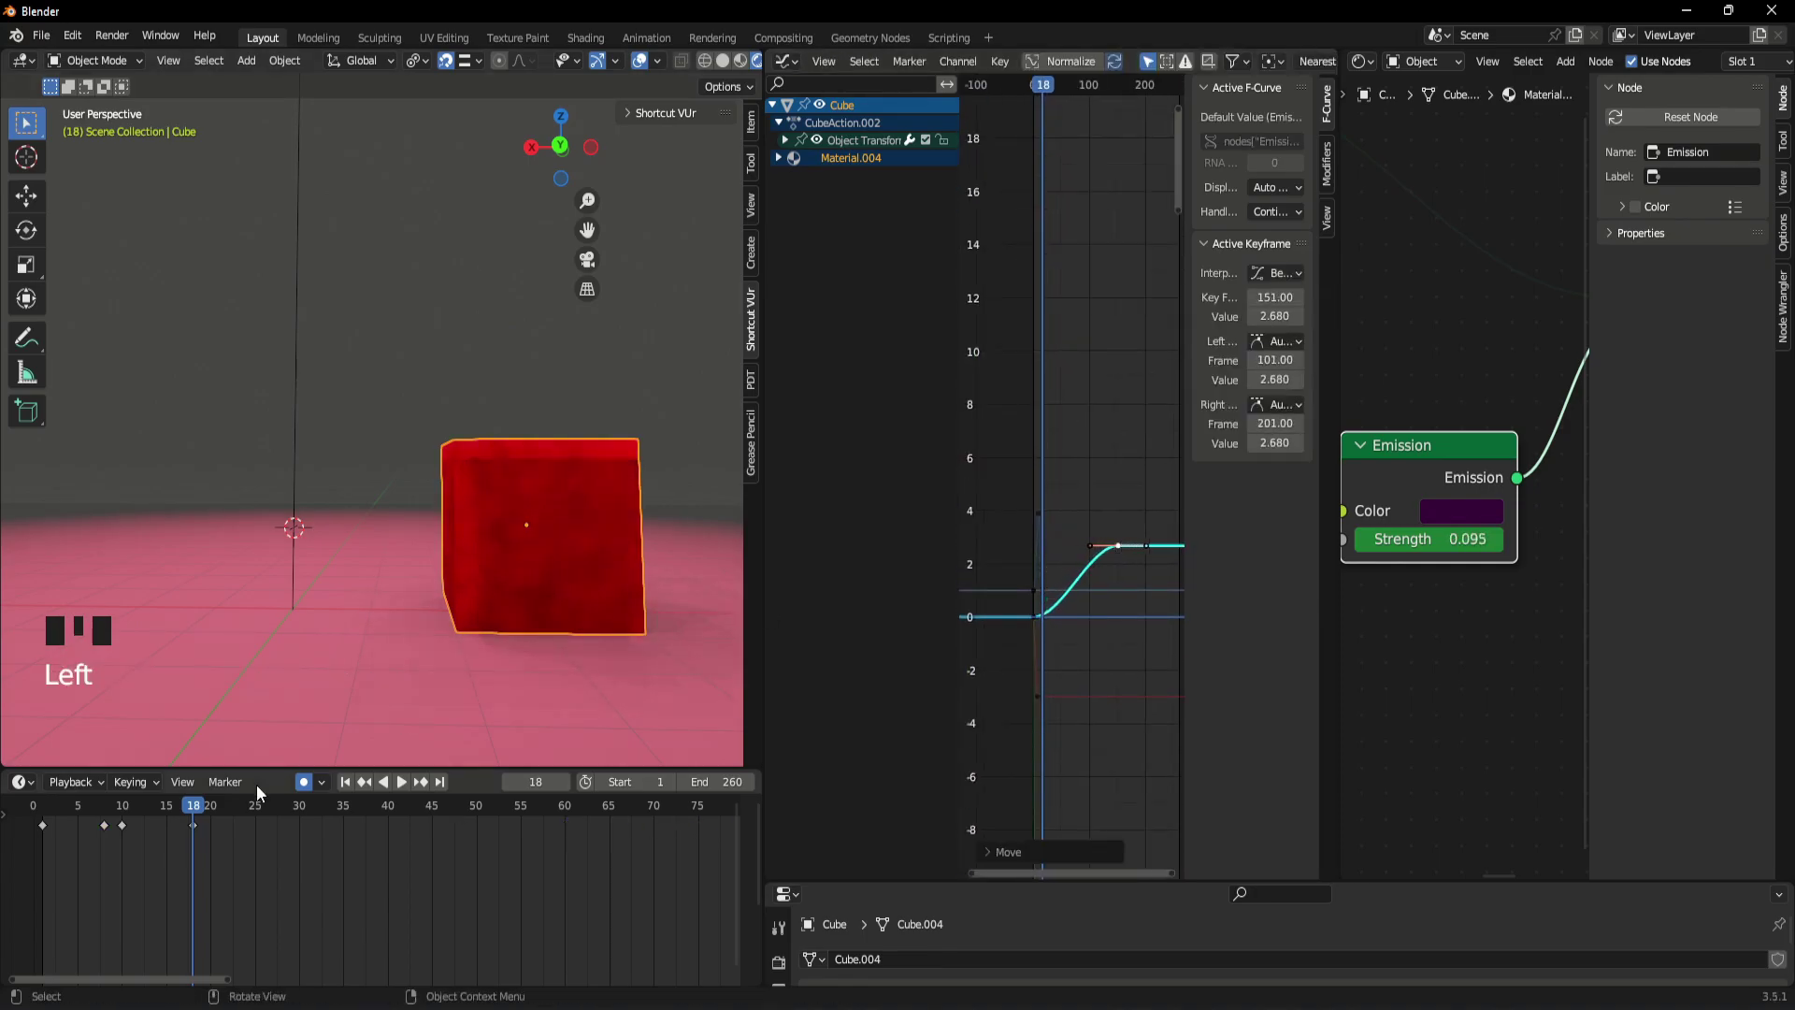
- Pan around the shader nodes to give the Emission node's properties more room
scroll("down", 3)
middle_click(1375, 412)
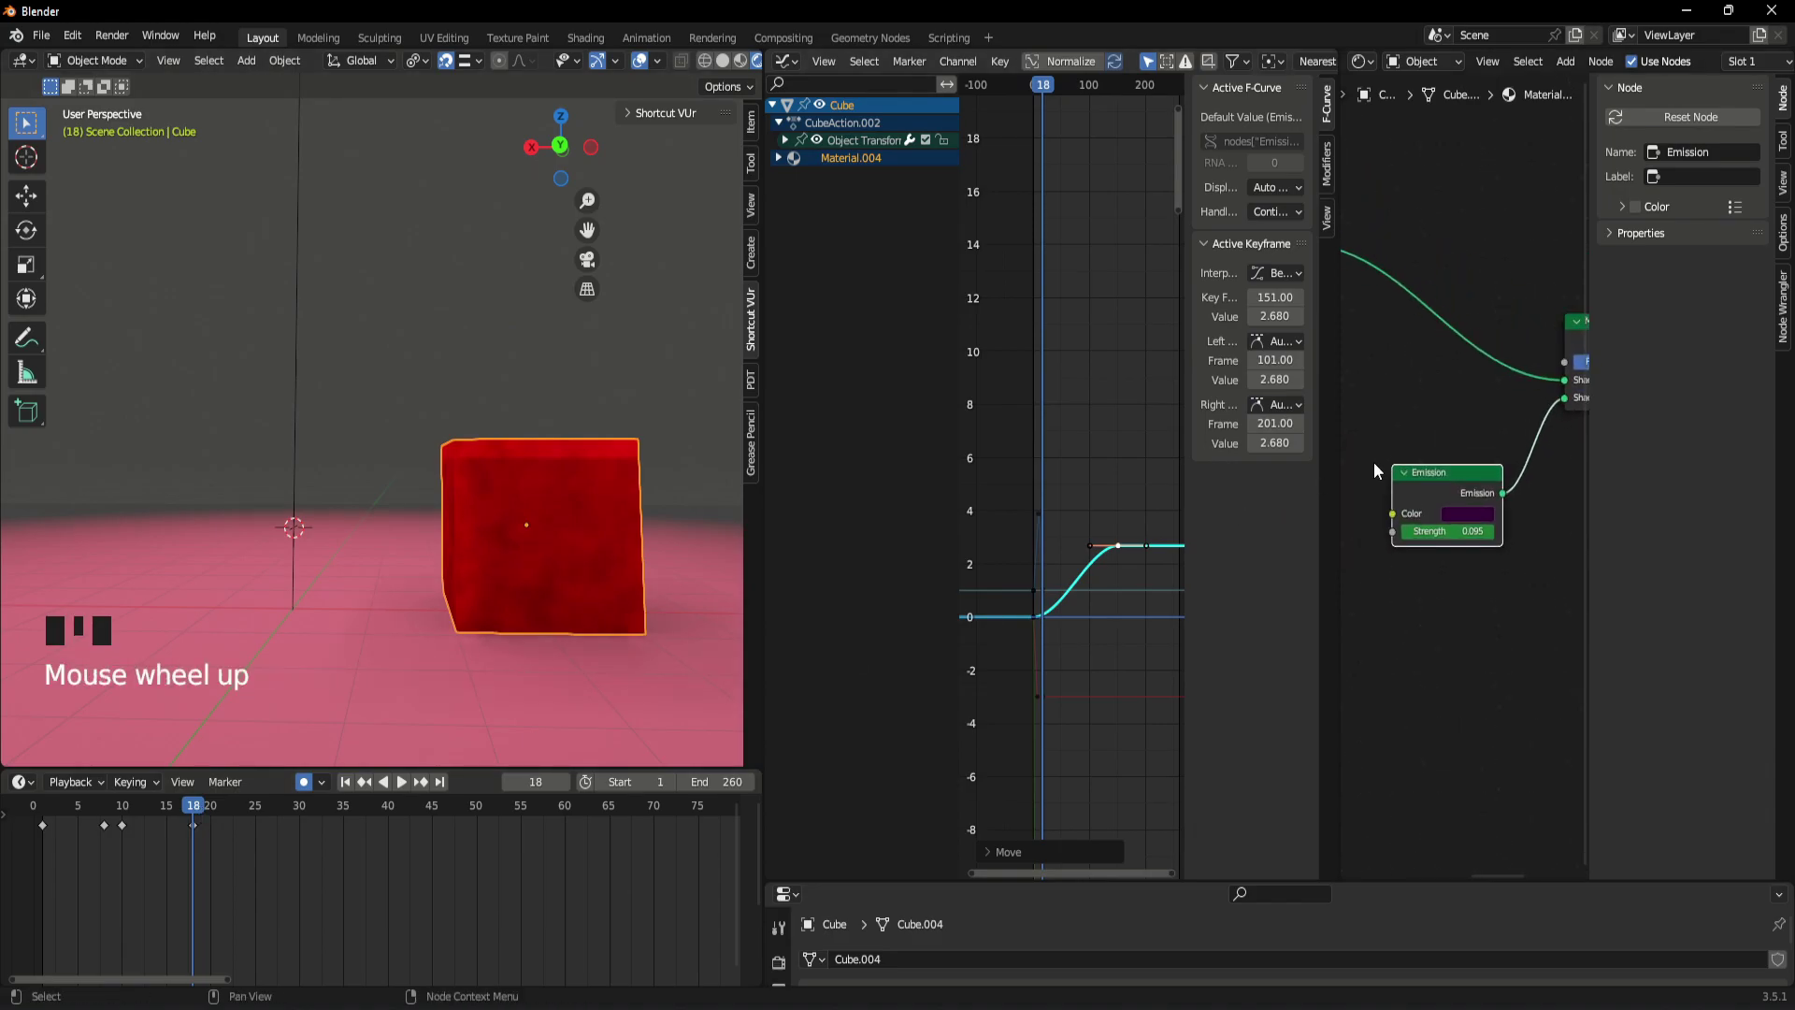
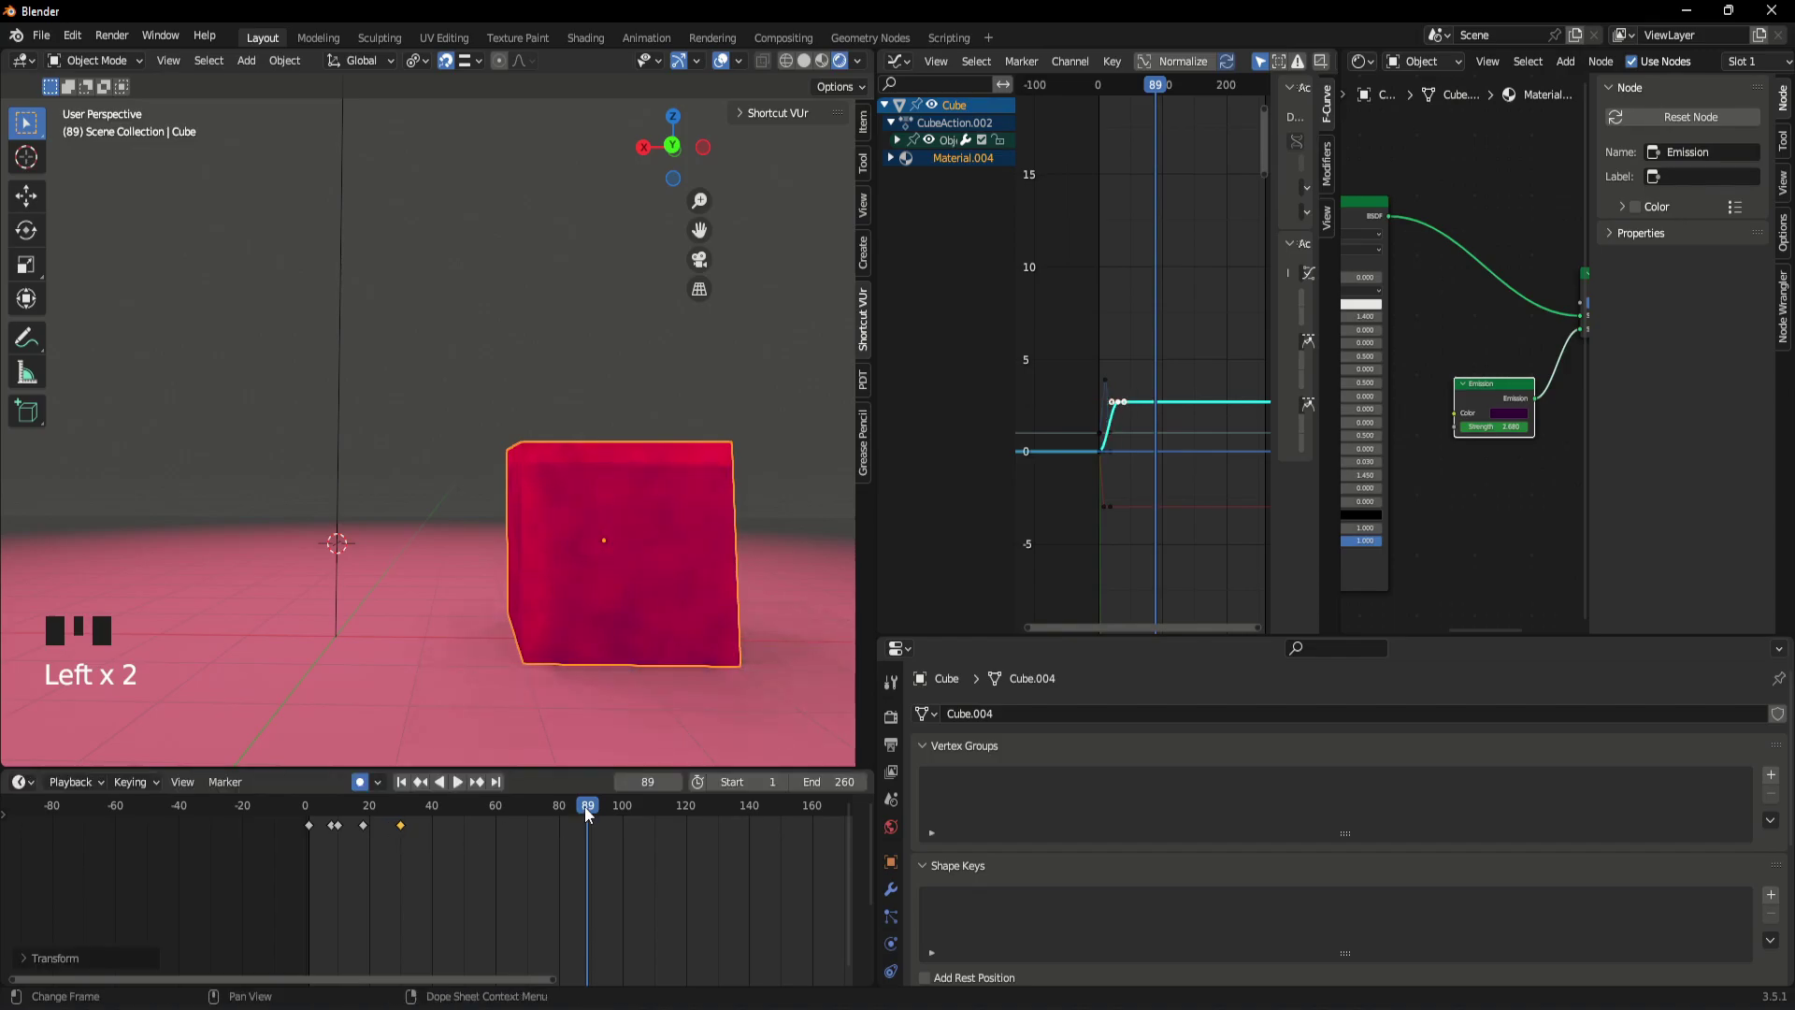
- Inspect the old keyframed Emission node in the cube's Shader Editor node tree
left_click_drag(570, 809, 578, 672)
scroll("up", 3)
left_click_drag(537, 537, 1499, 391)
left_click_drag(1499, 391, 1553, 489)
left_click(1553, 489)
left_click(1510, 387)
middle_click(1515, 515)
scroll("up", 3)
left_click_drag(1485, 463, 1496, 606)
left_click(1496, 606)
- Scrub the timeline back to frame 1
left_click_drag(375, 818, 458, 475)
scroll("down", 3)
scroll("up", 3)
middle_click(449, 497)
scroll("up", 3)
middle_click(442, 503)
scroll("down", 3)
left_click_drag(320, 814, 545, 470)
scroll("down", 3)
scroll("up", 3)
- Delete the old Emission node with its strength keyframes and start a node search for a new one
left_click(1481, 460)
left_click_drag(1481, 460, 1440, 455)
scroll("down", 3)
scroll("up", 3)
scroll("down", 3)
scroll("up", 3)
left_click(1502, 442)
key("Delete")
left_click(1503, 420)
key("shift+a")
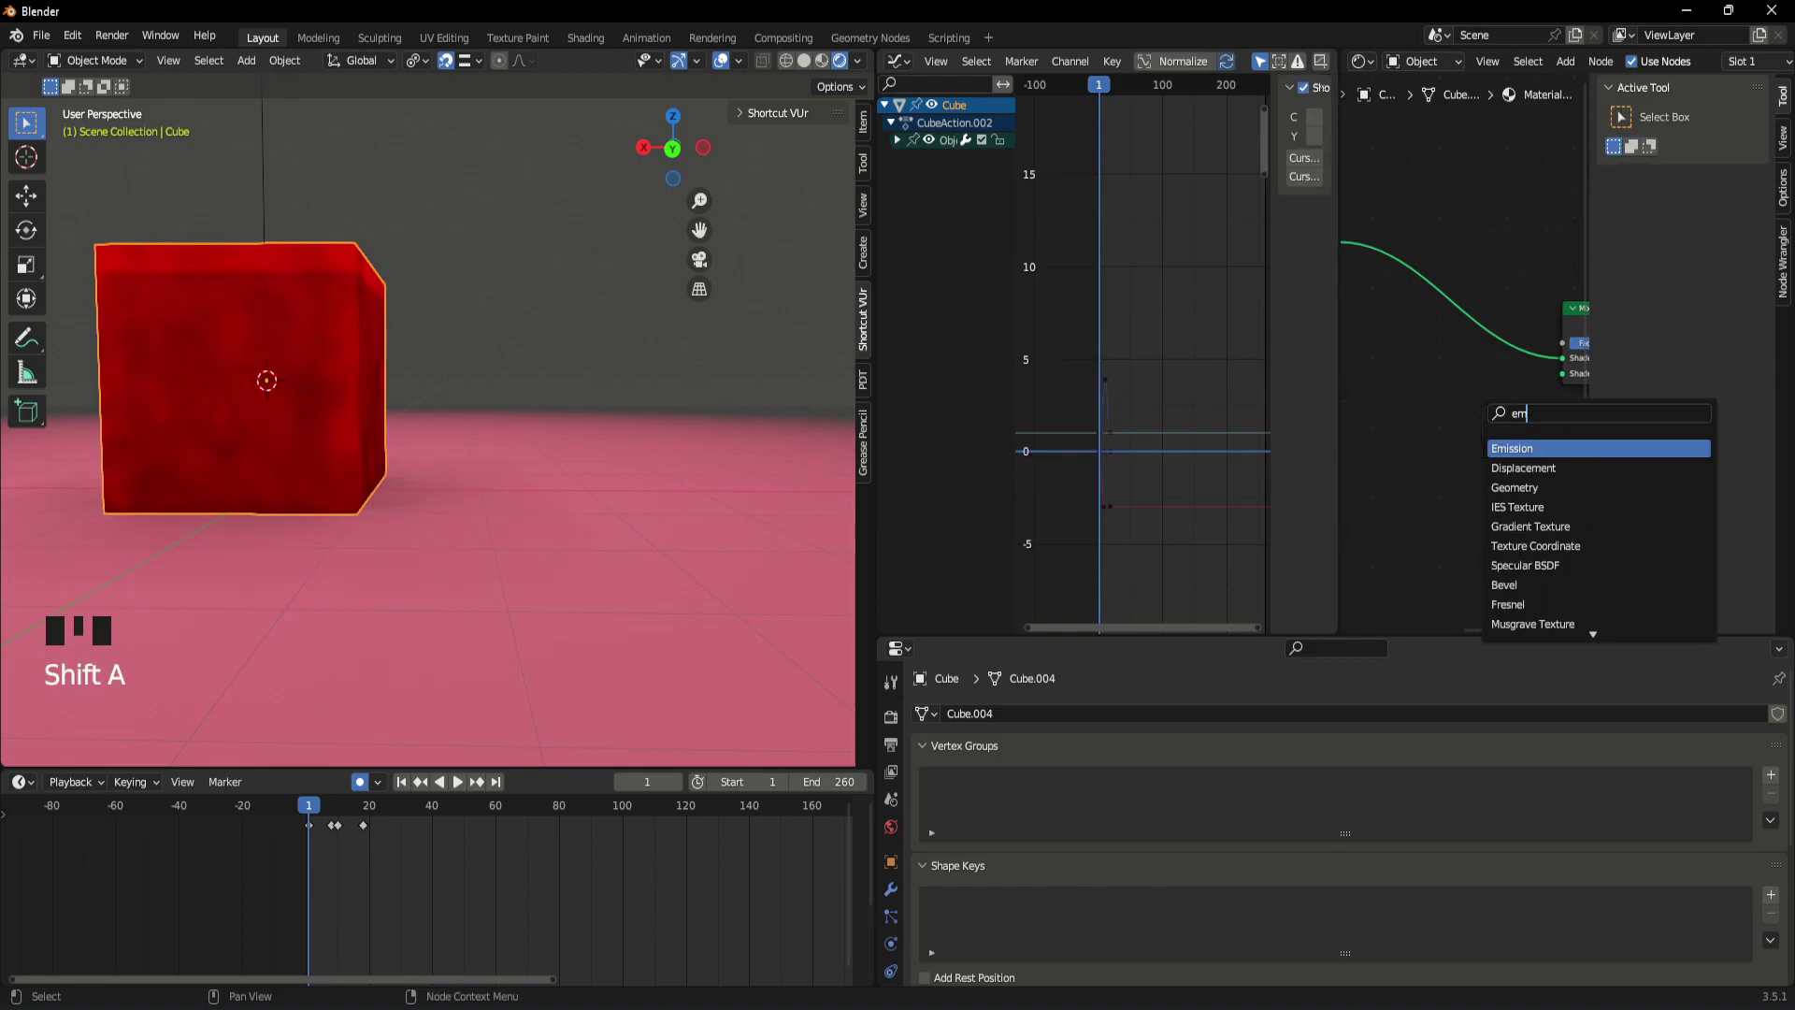
- Add a fresh Emission node into the Mix Shader with a purple colour, then select the area light
left_click(1505, 438)
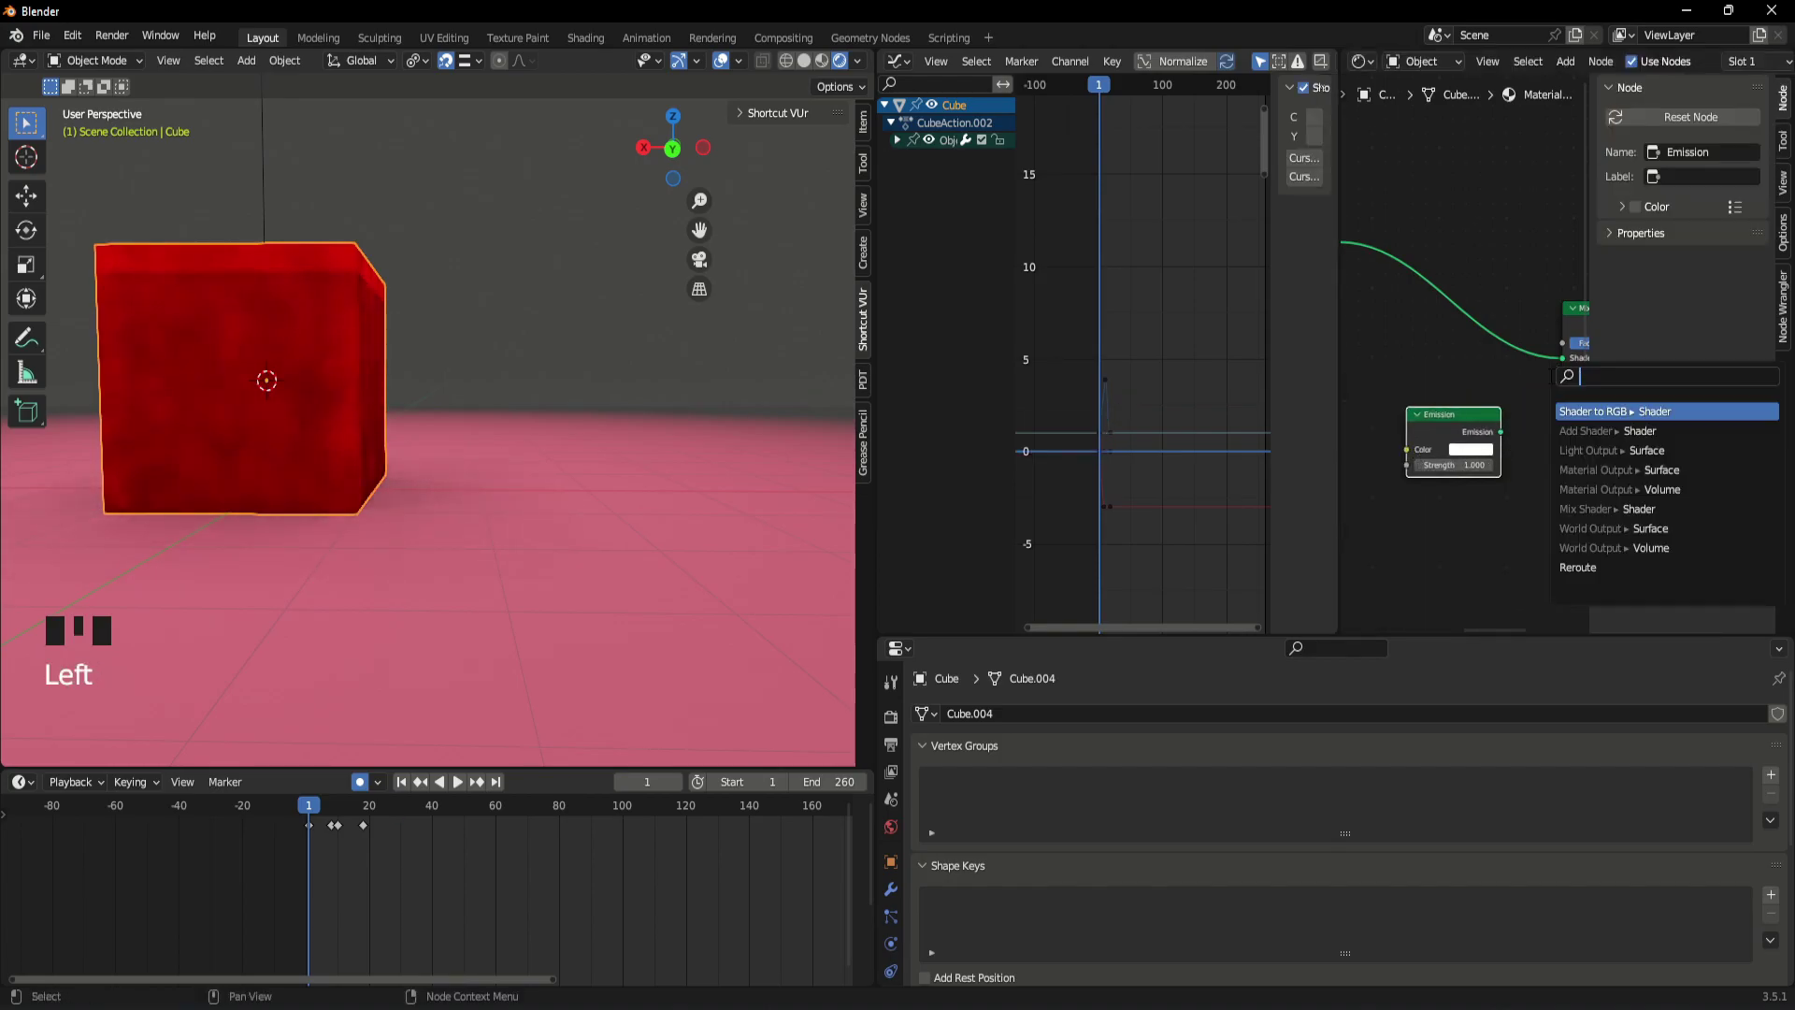
left_click(1506, 439)
left_click(1479, 457)
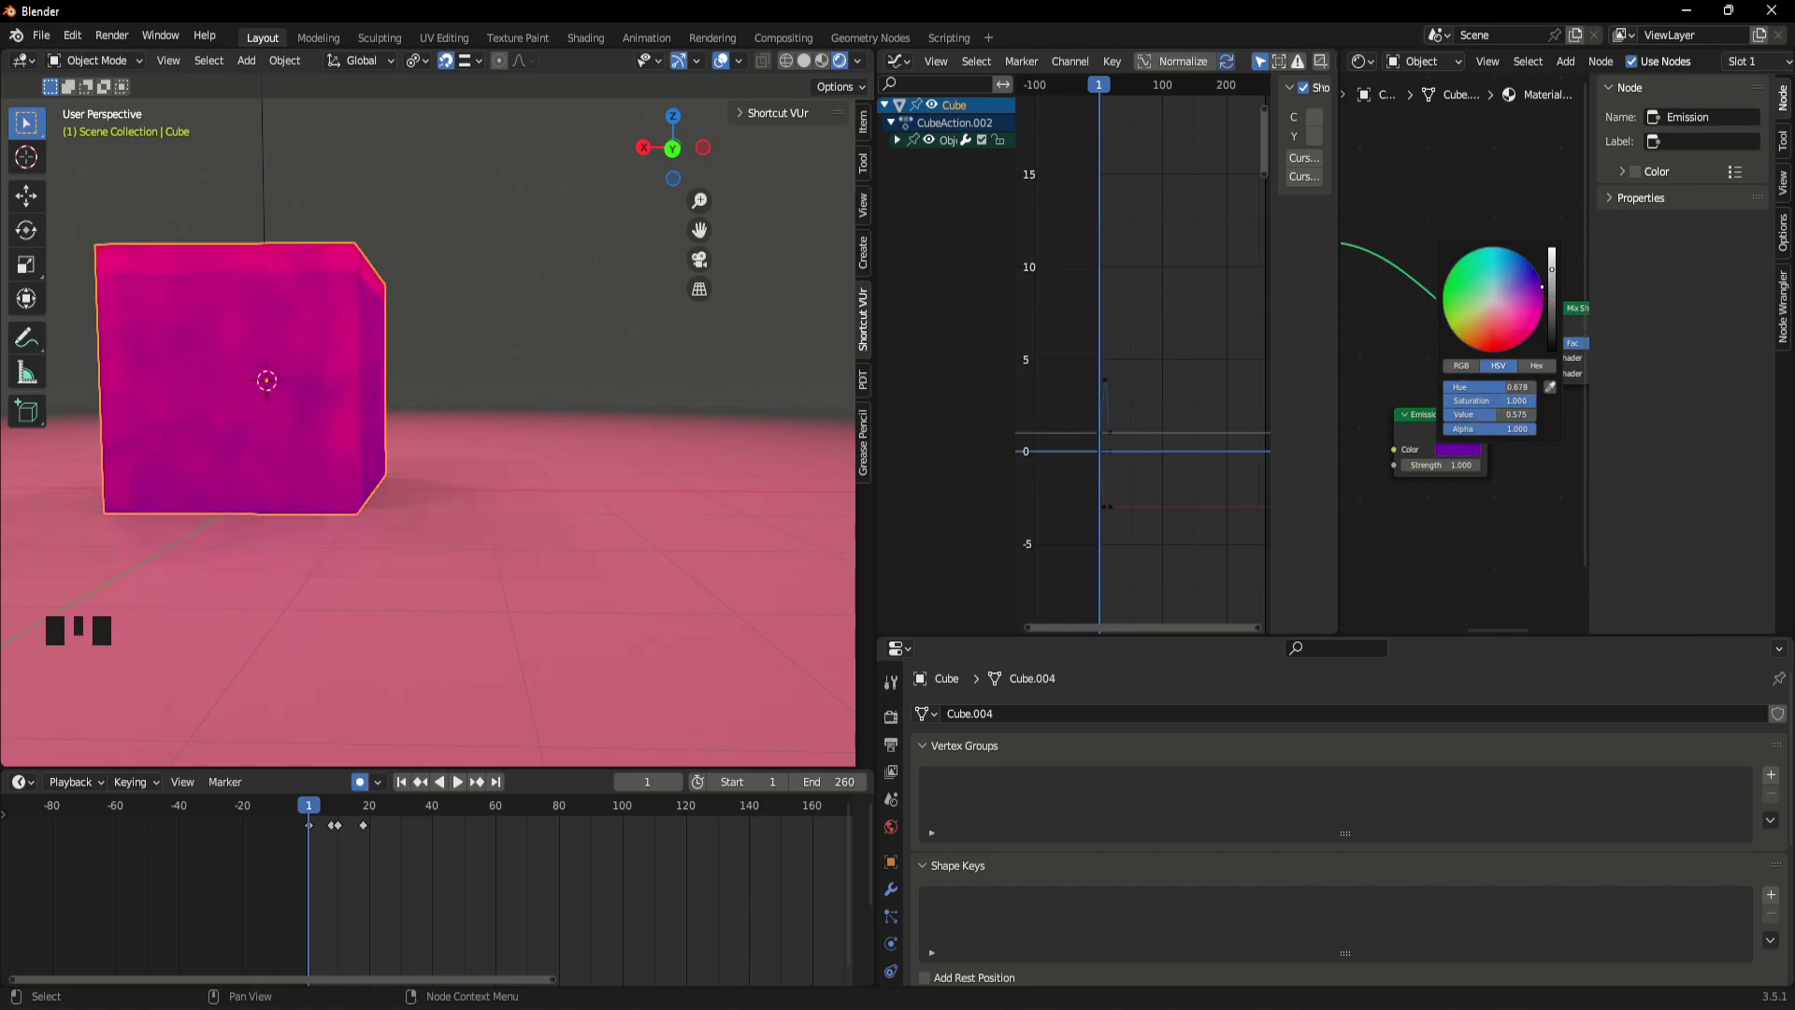
scroll("down", 3)
left_click(378, 244)
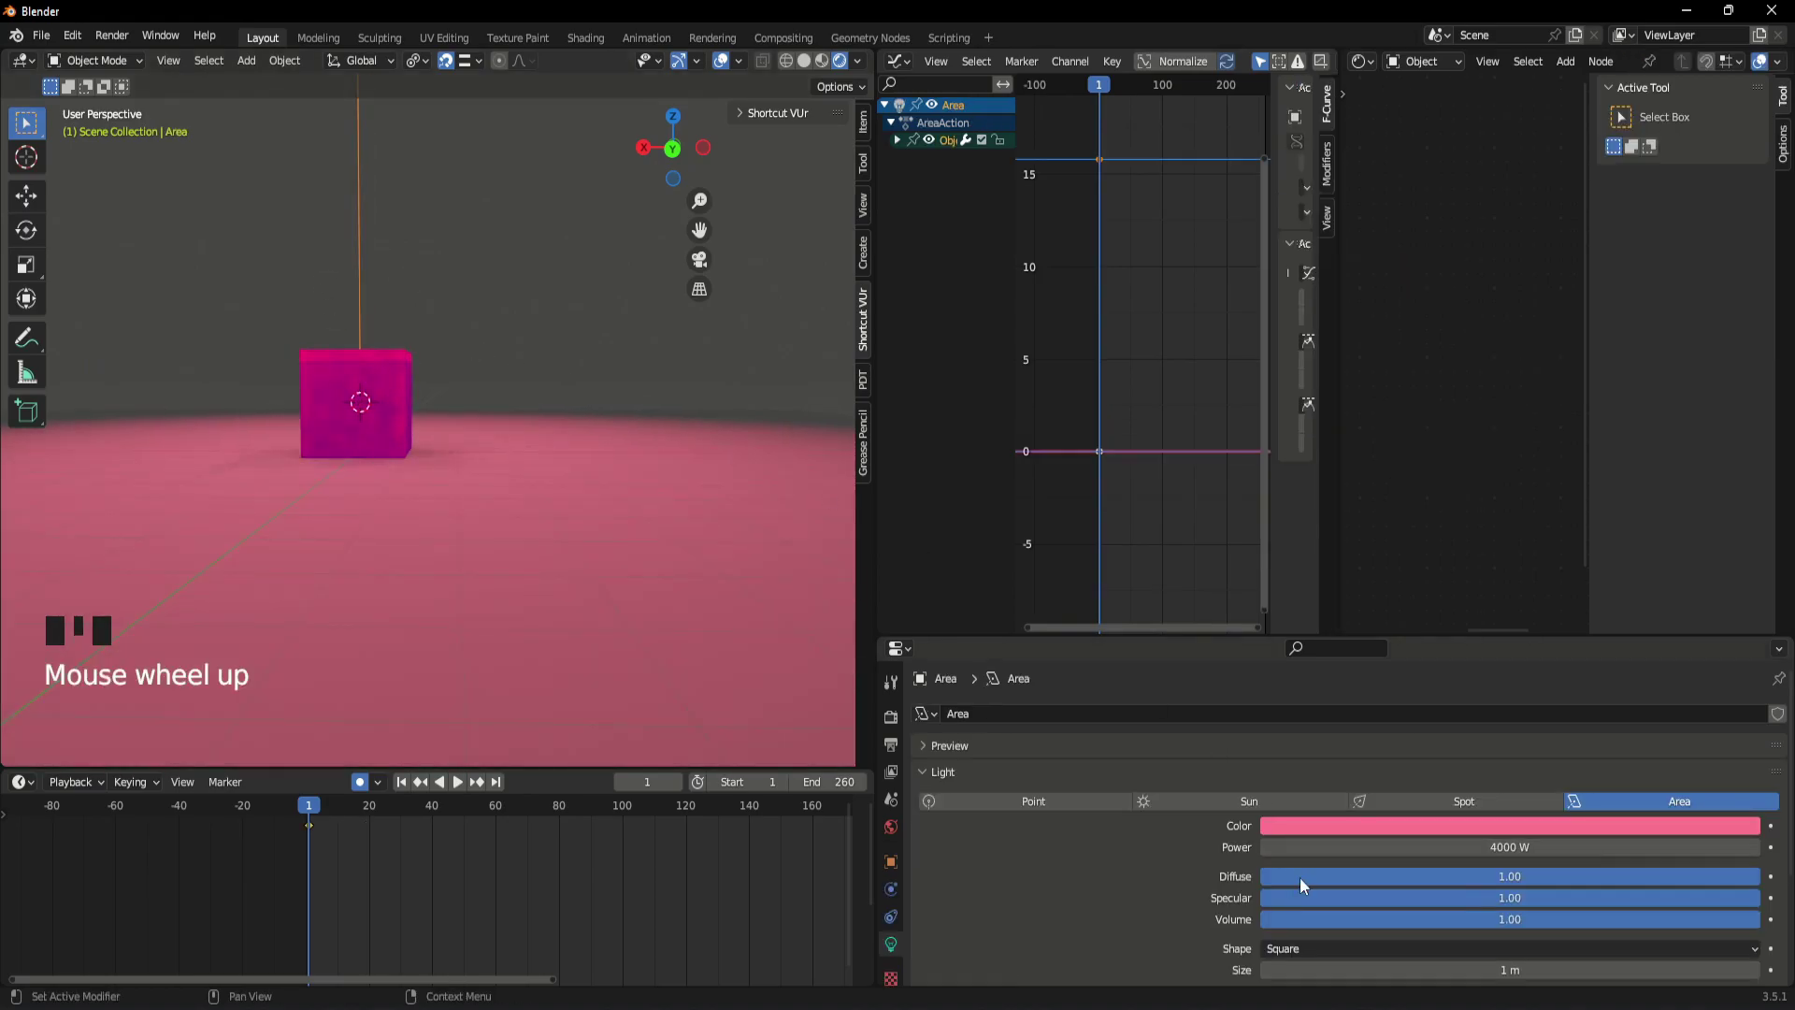
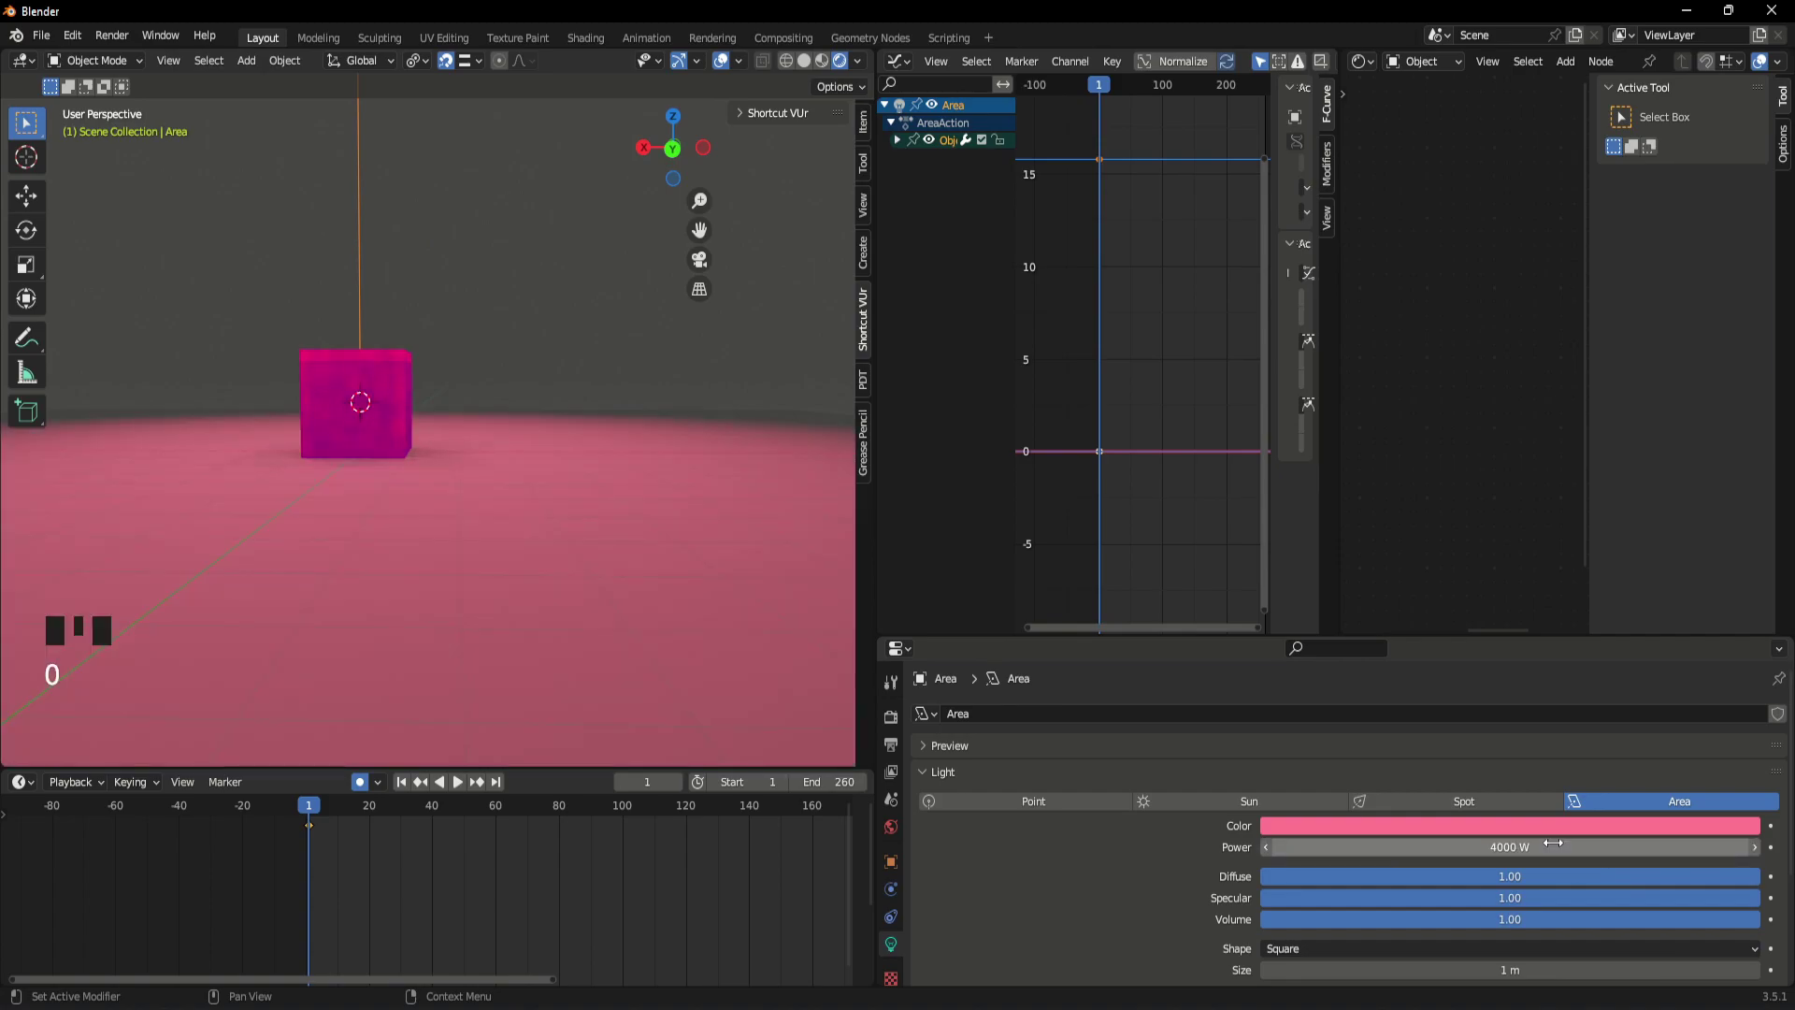
- Set the 4000 W area light's colour back to white and reselect the glowing cube
left_click(1572, 834)
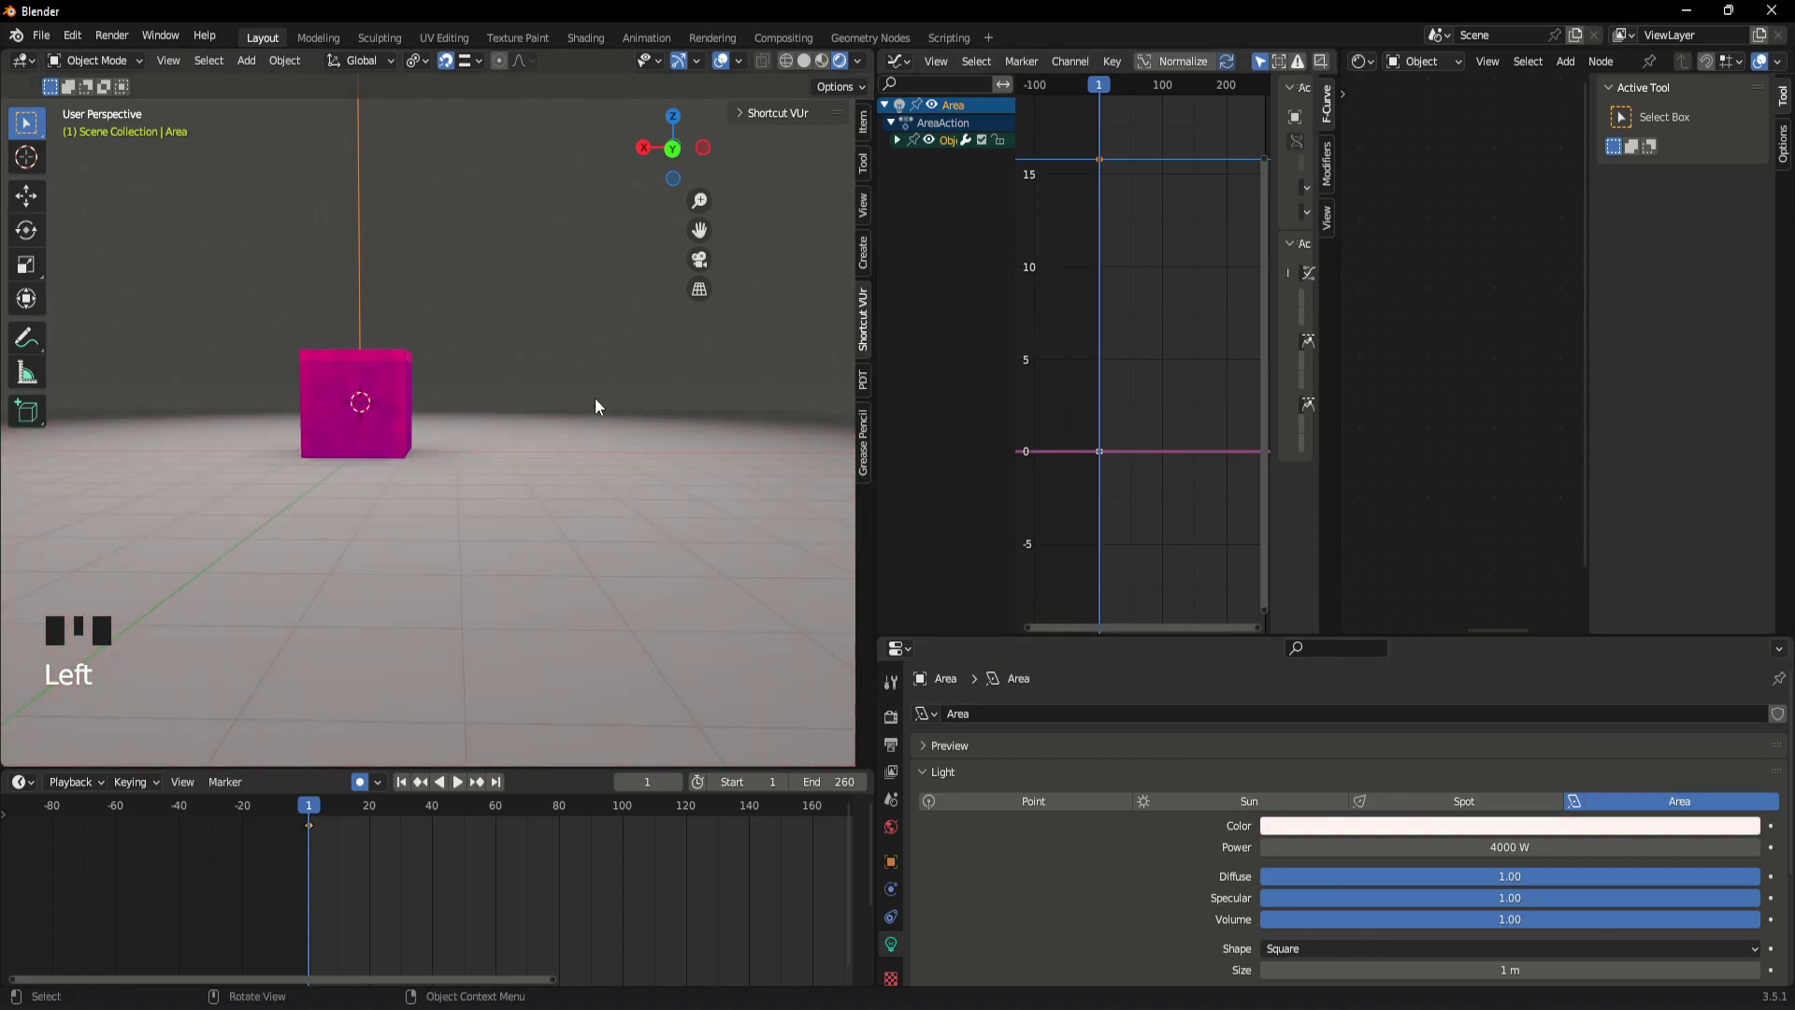
left_click(555, 320)
left_click(330, 415)
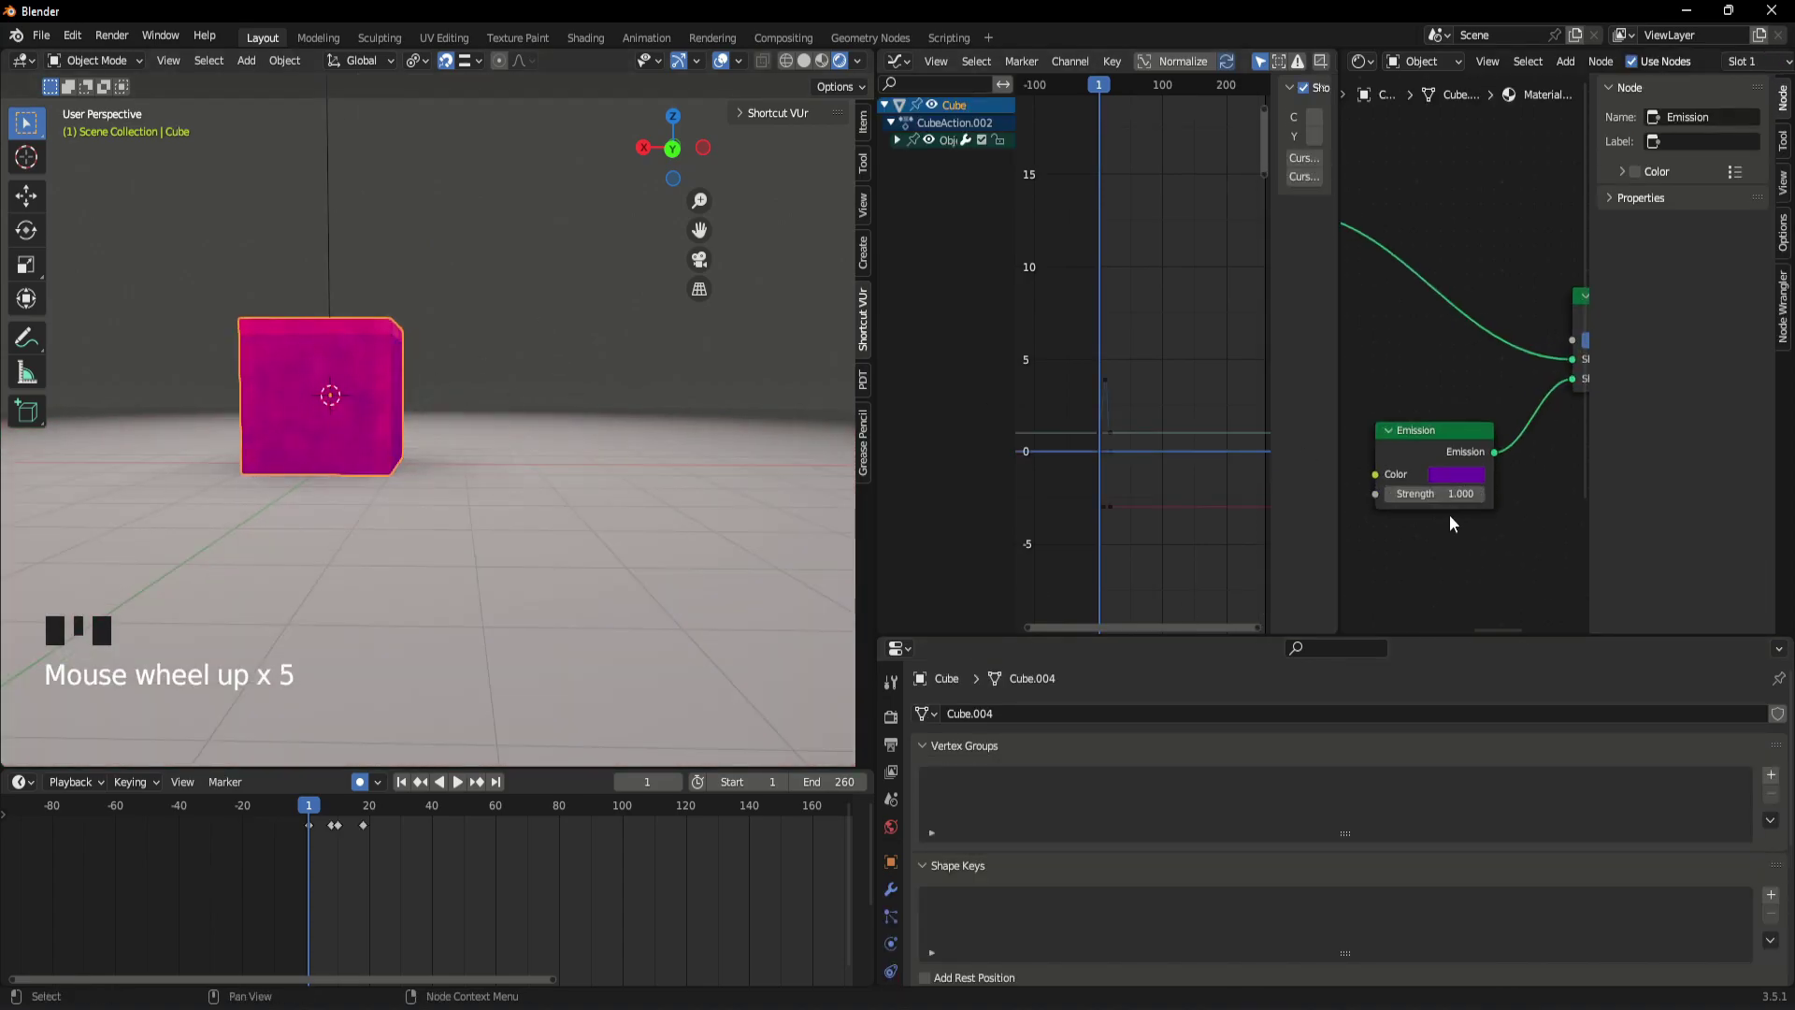
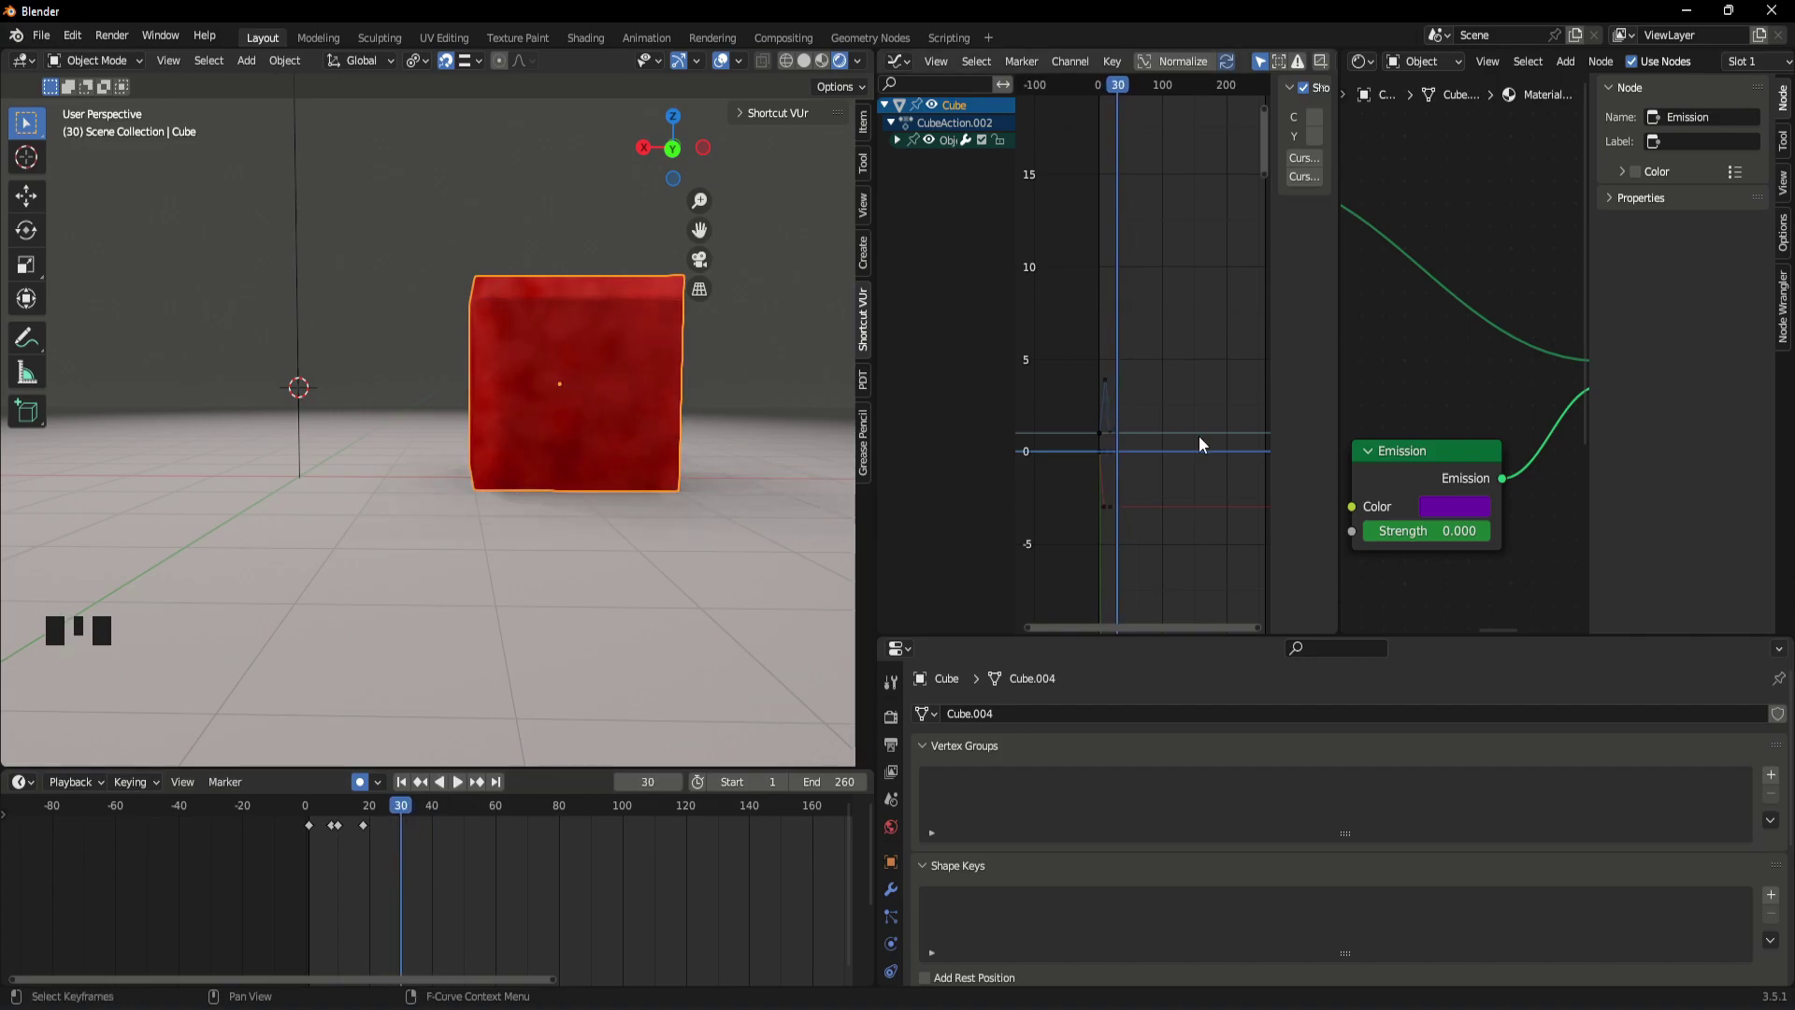
- Keyframe the emission Strength at 0 on frame 0 and play back to check
left_click(1446, 463)
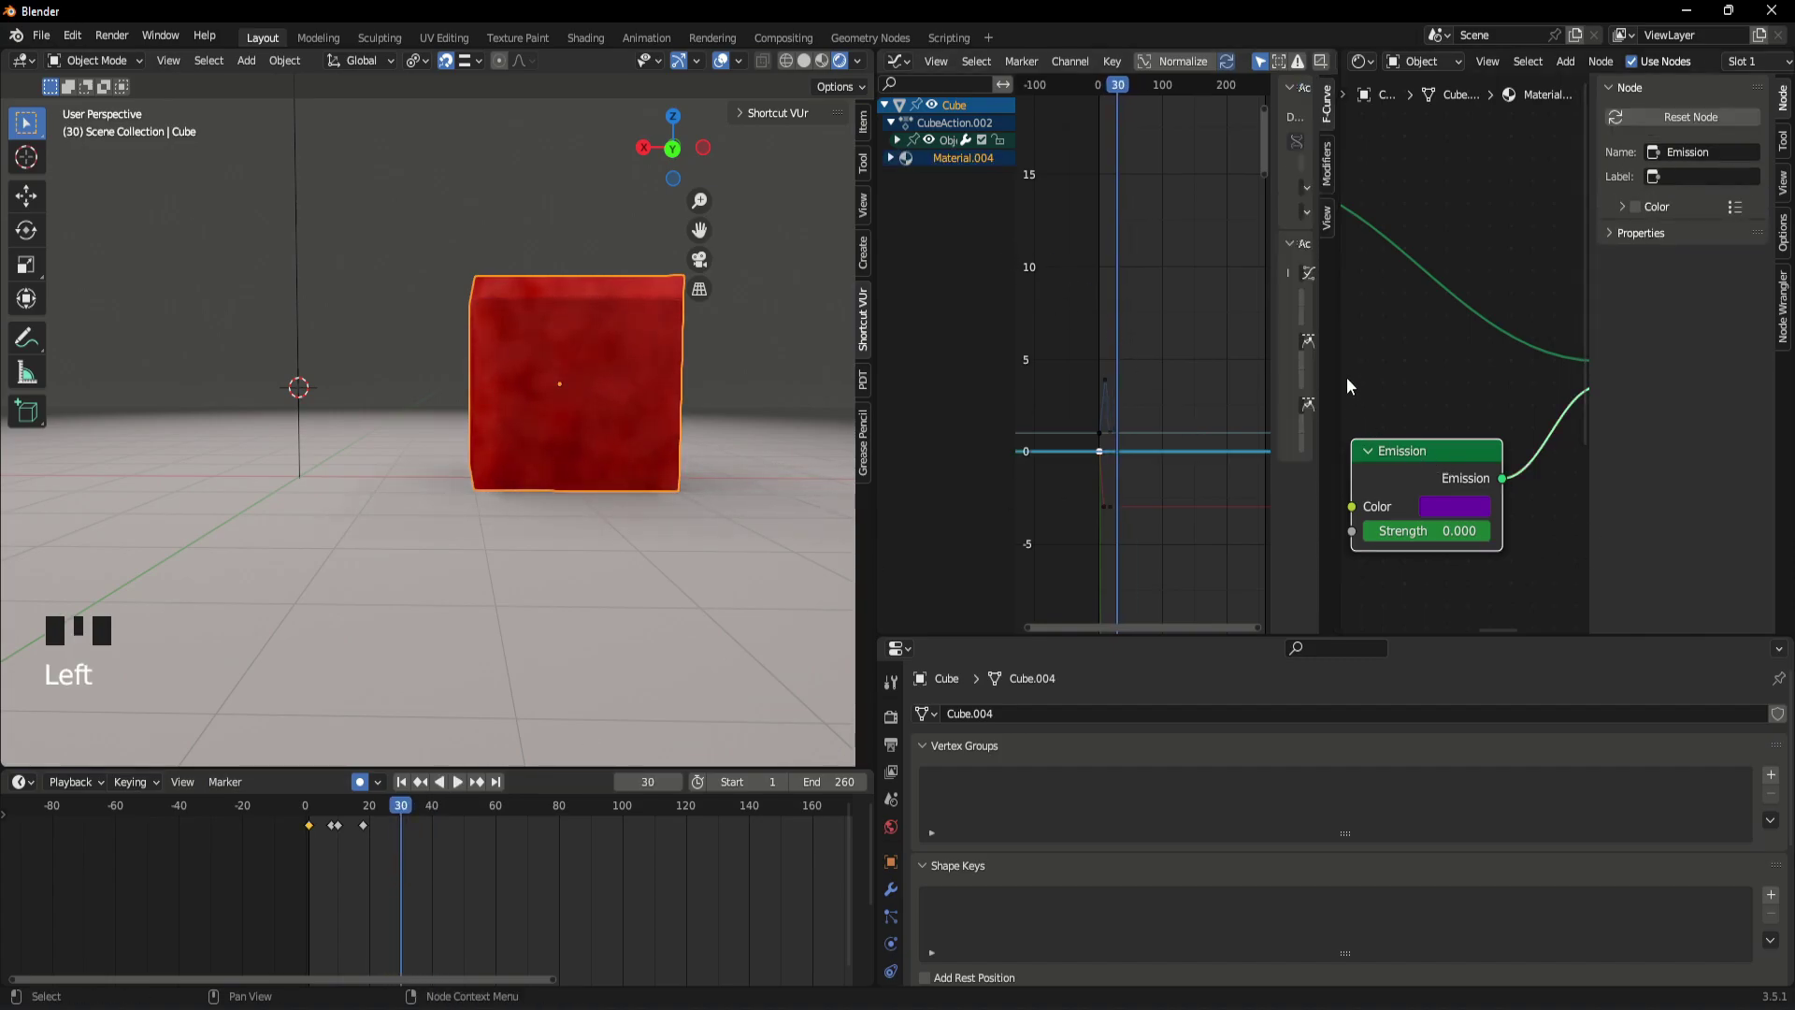
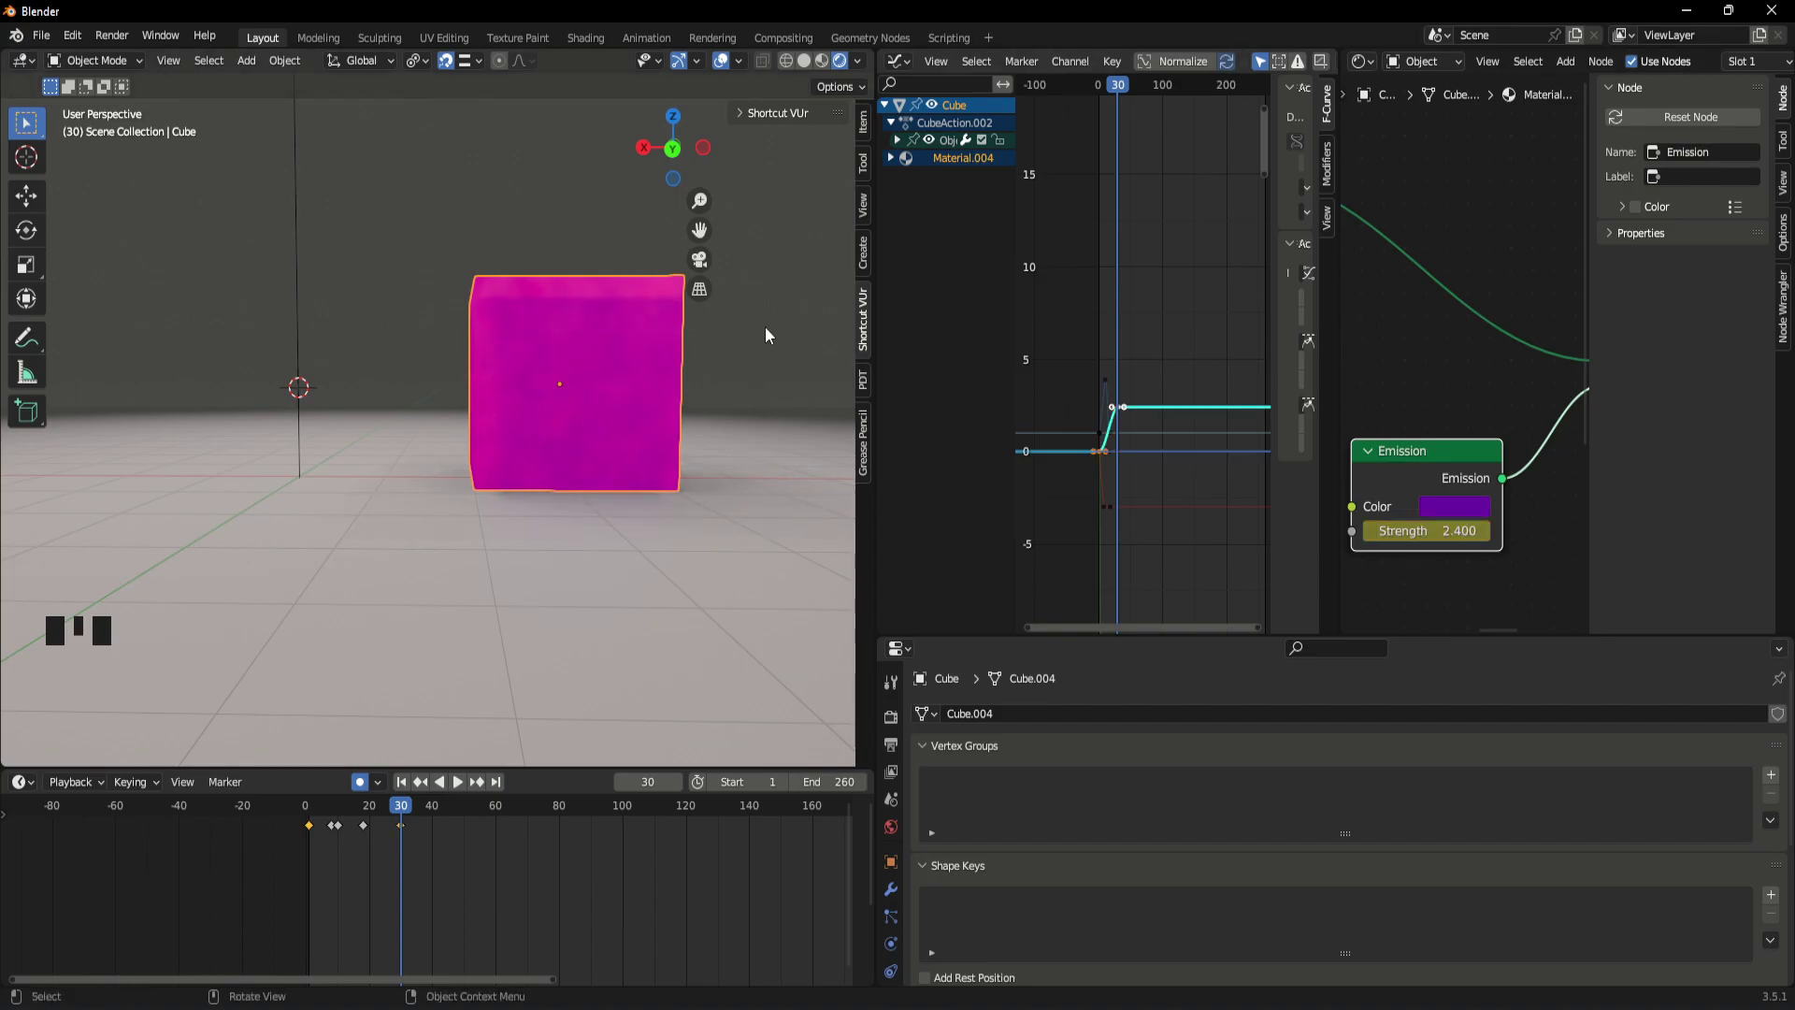
left_click_drag(408, 815, 540, 947)
key("space")
key("space")
left_click_drag(385, 813, 308, 861)
key("space")
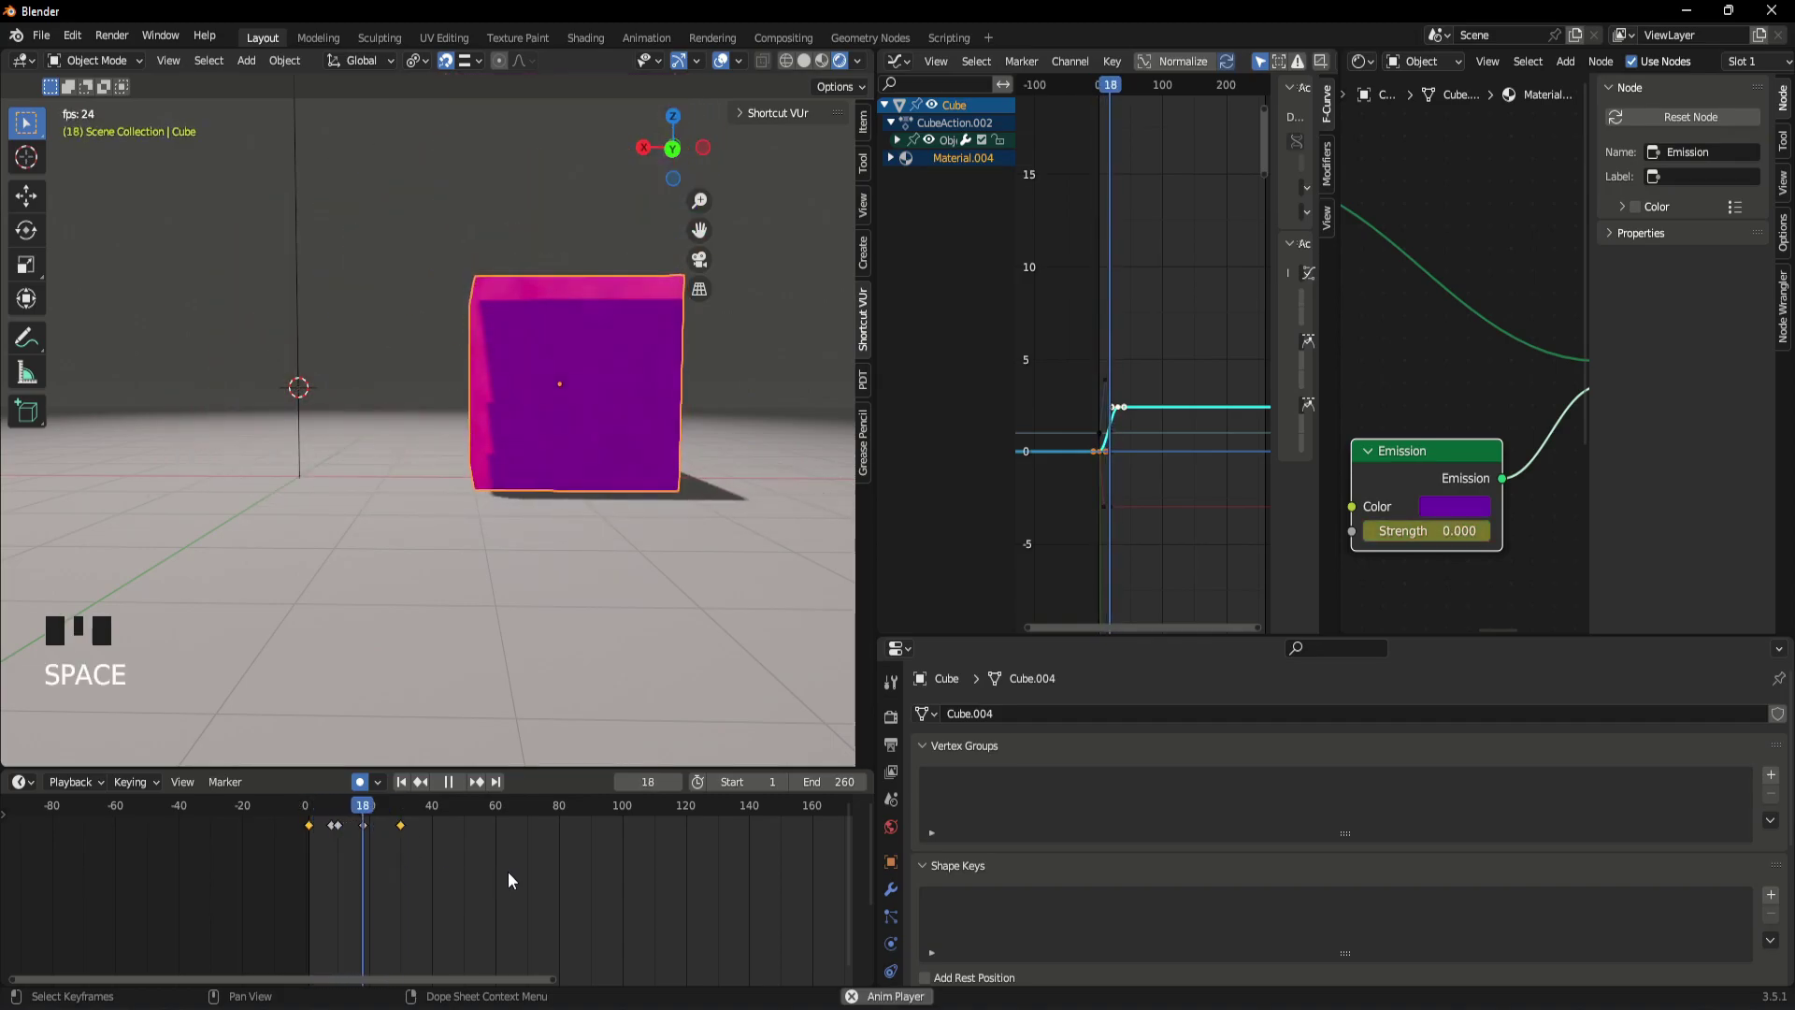
key("space")
- Keyframe Strength at 2.4 on a later frame and preview the rising glow
left_click_drag(406, 816, 1471, 512)
left_click(1471, 512)
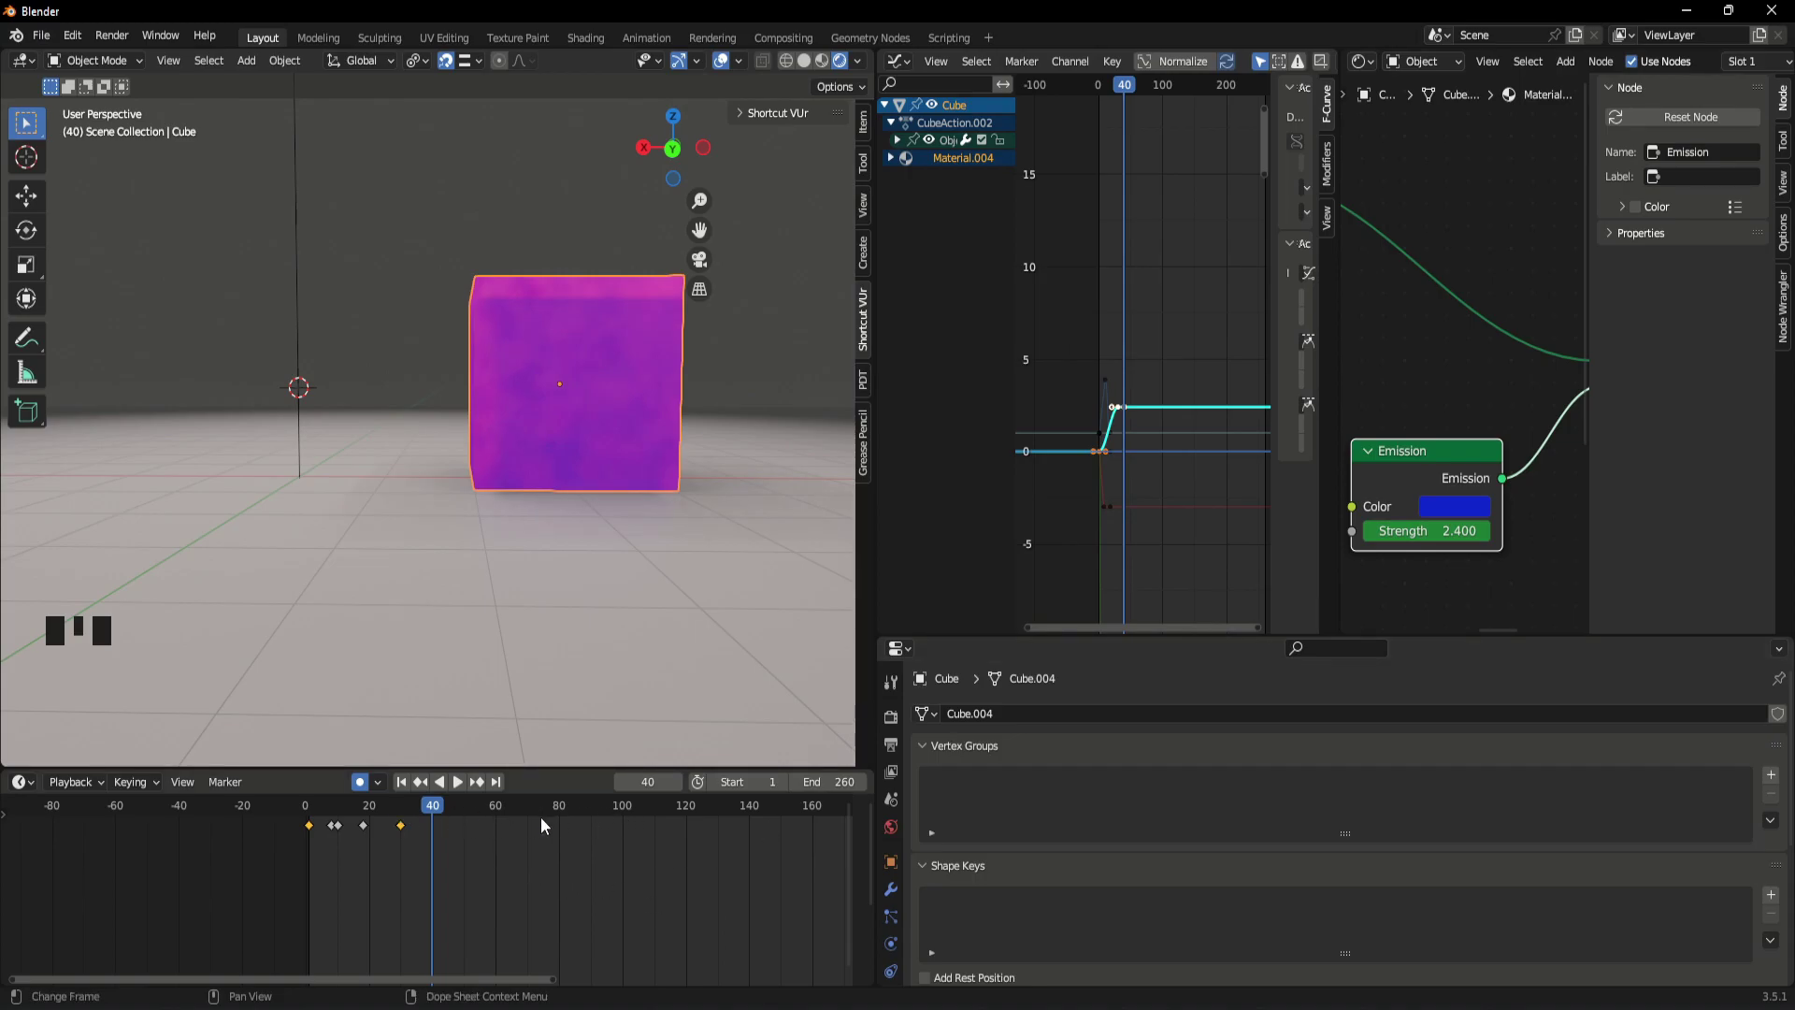
left_click(355, 787)
double_click(361, 788)
left_click_drag(433, 815, 446, 832)
left_click_drag(448, 817, 747, 404)
left_click(647, 347)
left_click_drag(388, 825, 333, 849)
key("space")
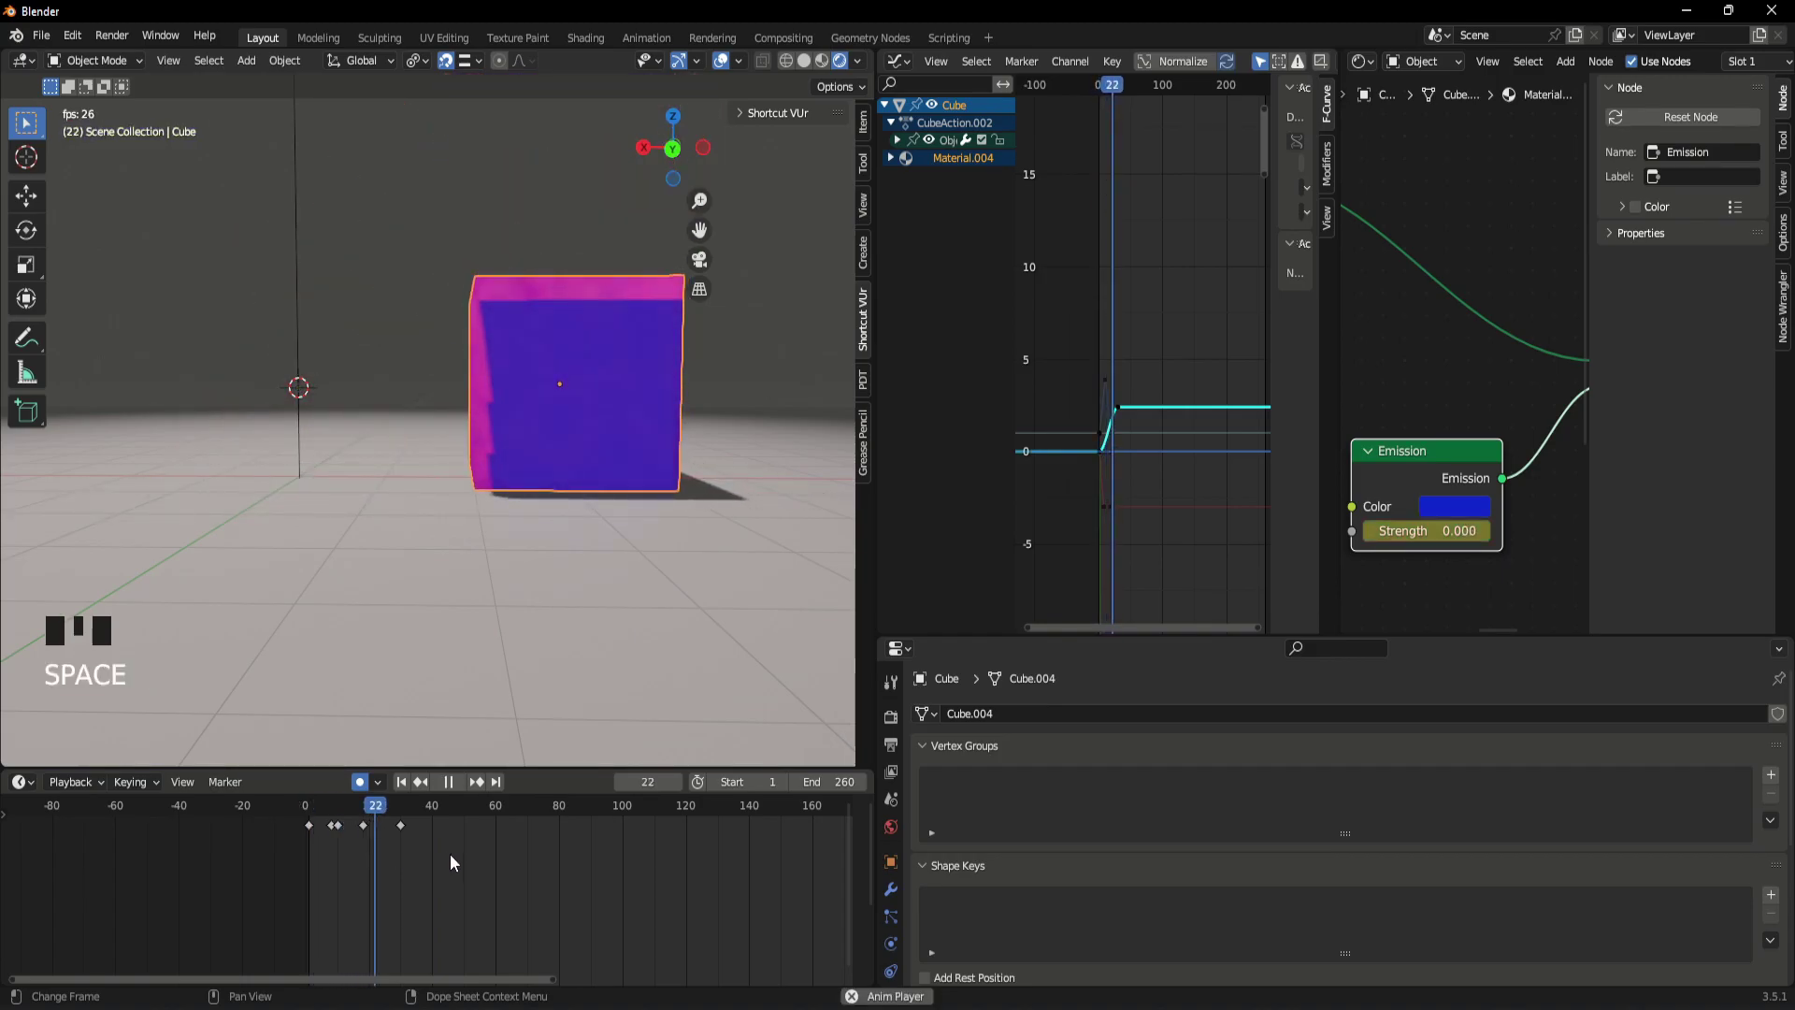
key("space")
- Back at the start switch the emission colour to blue, preview, then undo those edits
left_click_drag(401, 817, 409, 833)
left_click_drag(408, 814, 283, 847)
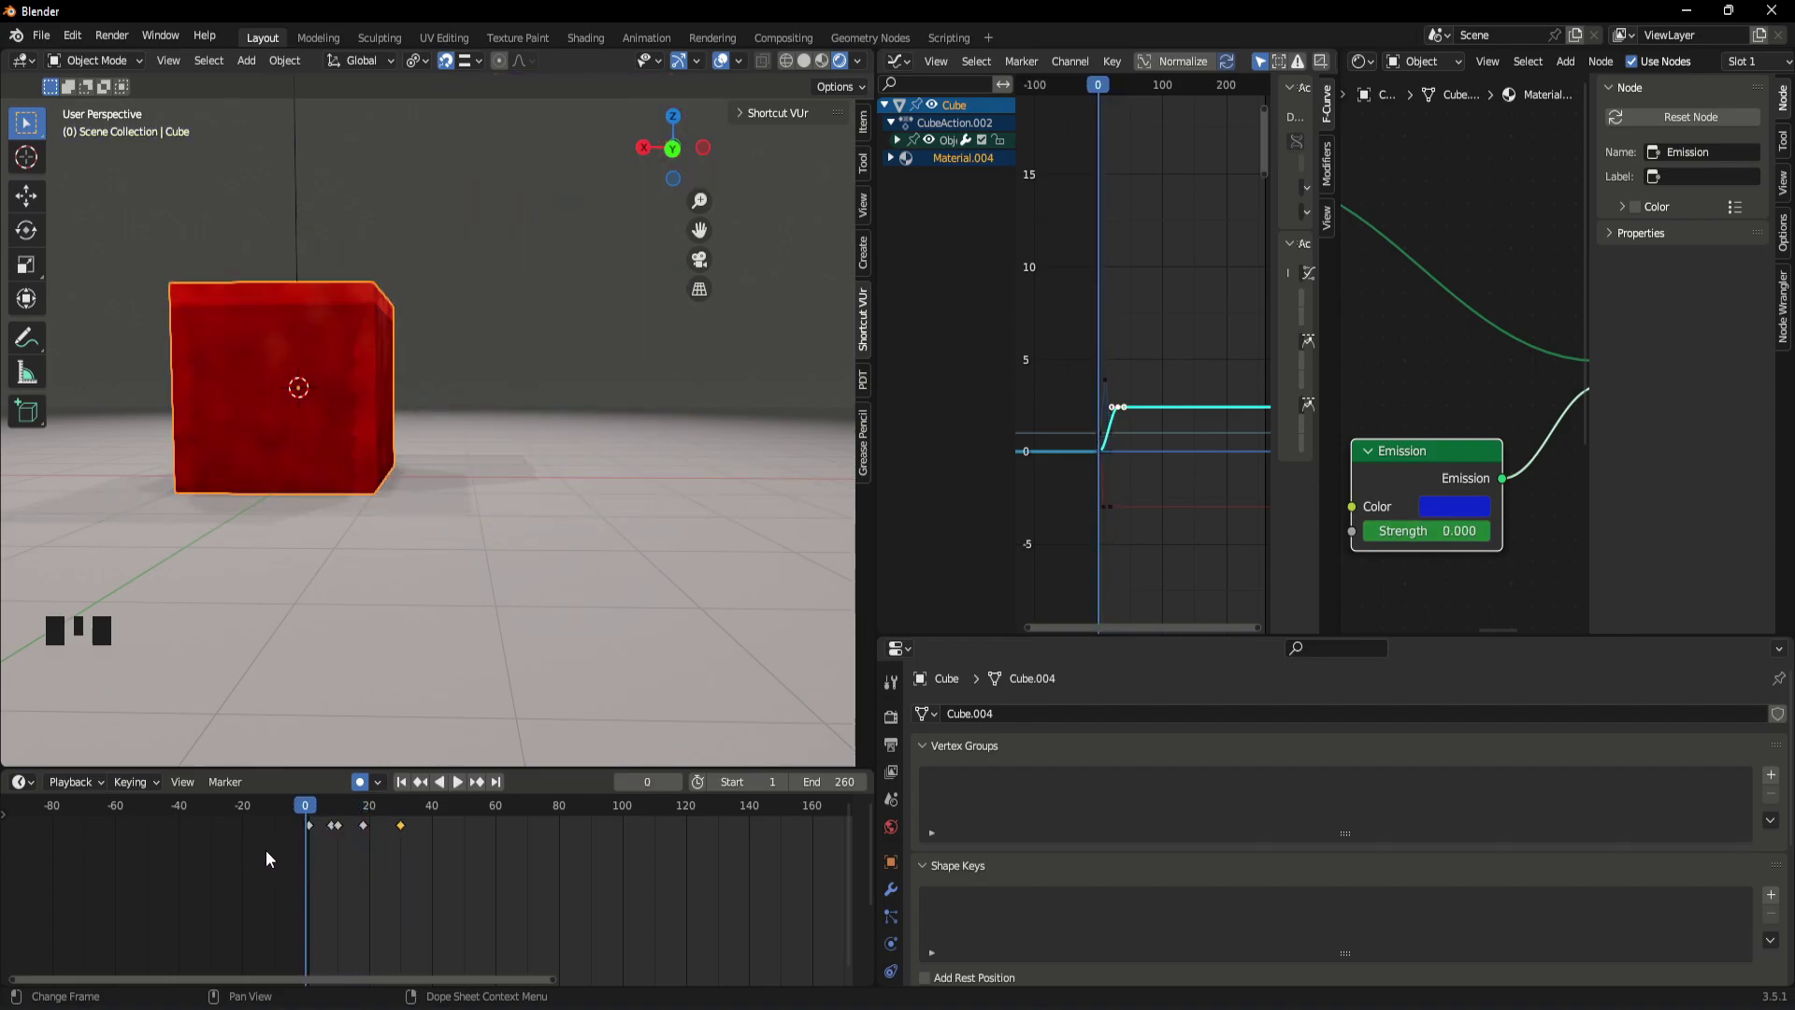
left_click(1388, 377)
left_click(1431, 442)
left_click(1435, 458)
key("space")
key("space")
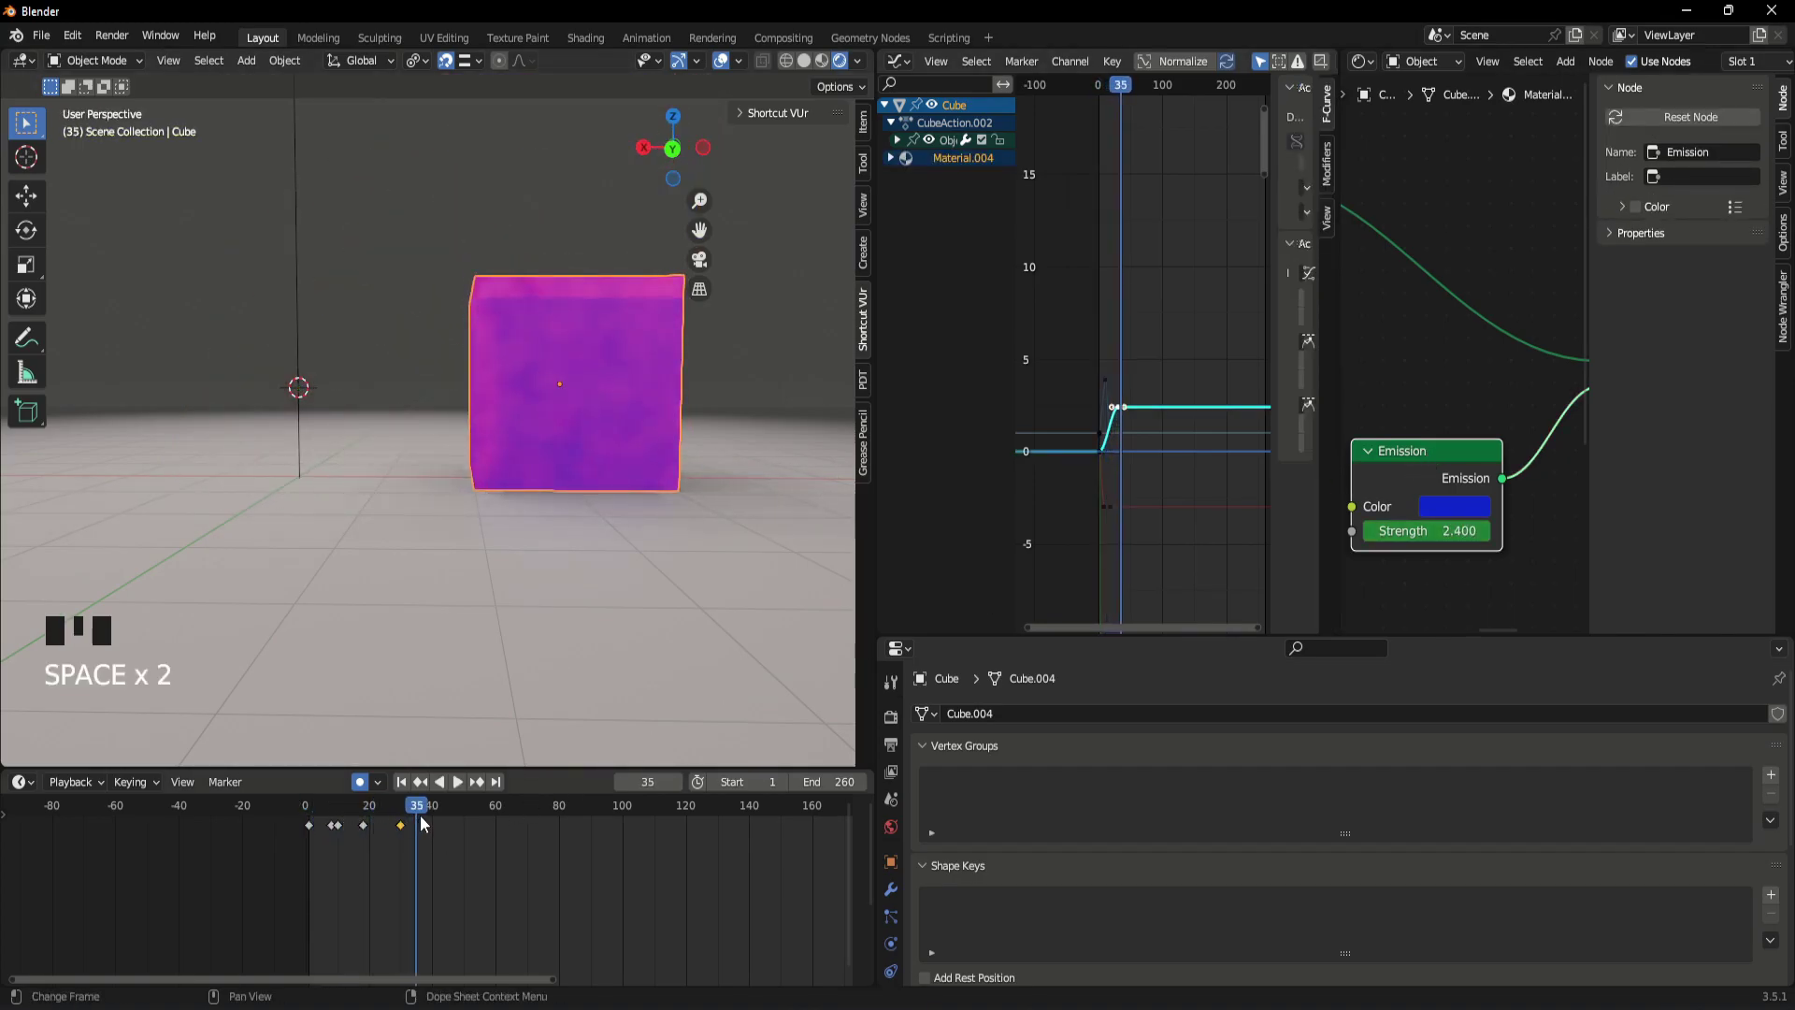
left_click_drag(426, 817, 416, 854)
key("ctrl+z")
key("ctrl+z")
key("ctrl+z")
key("ctrl+z")
key("ctrl+z")
key("ctrl+z")
scroll("down", 3)
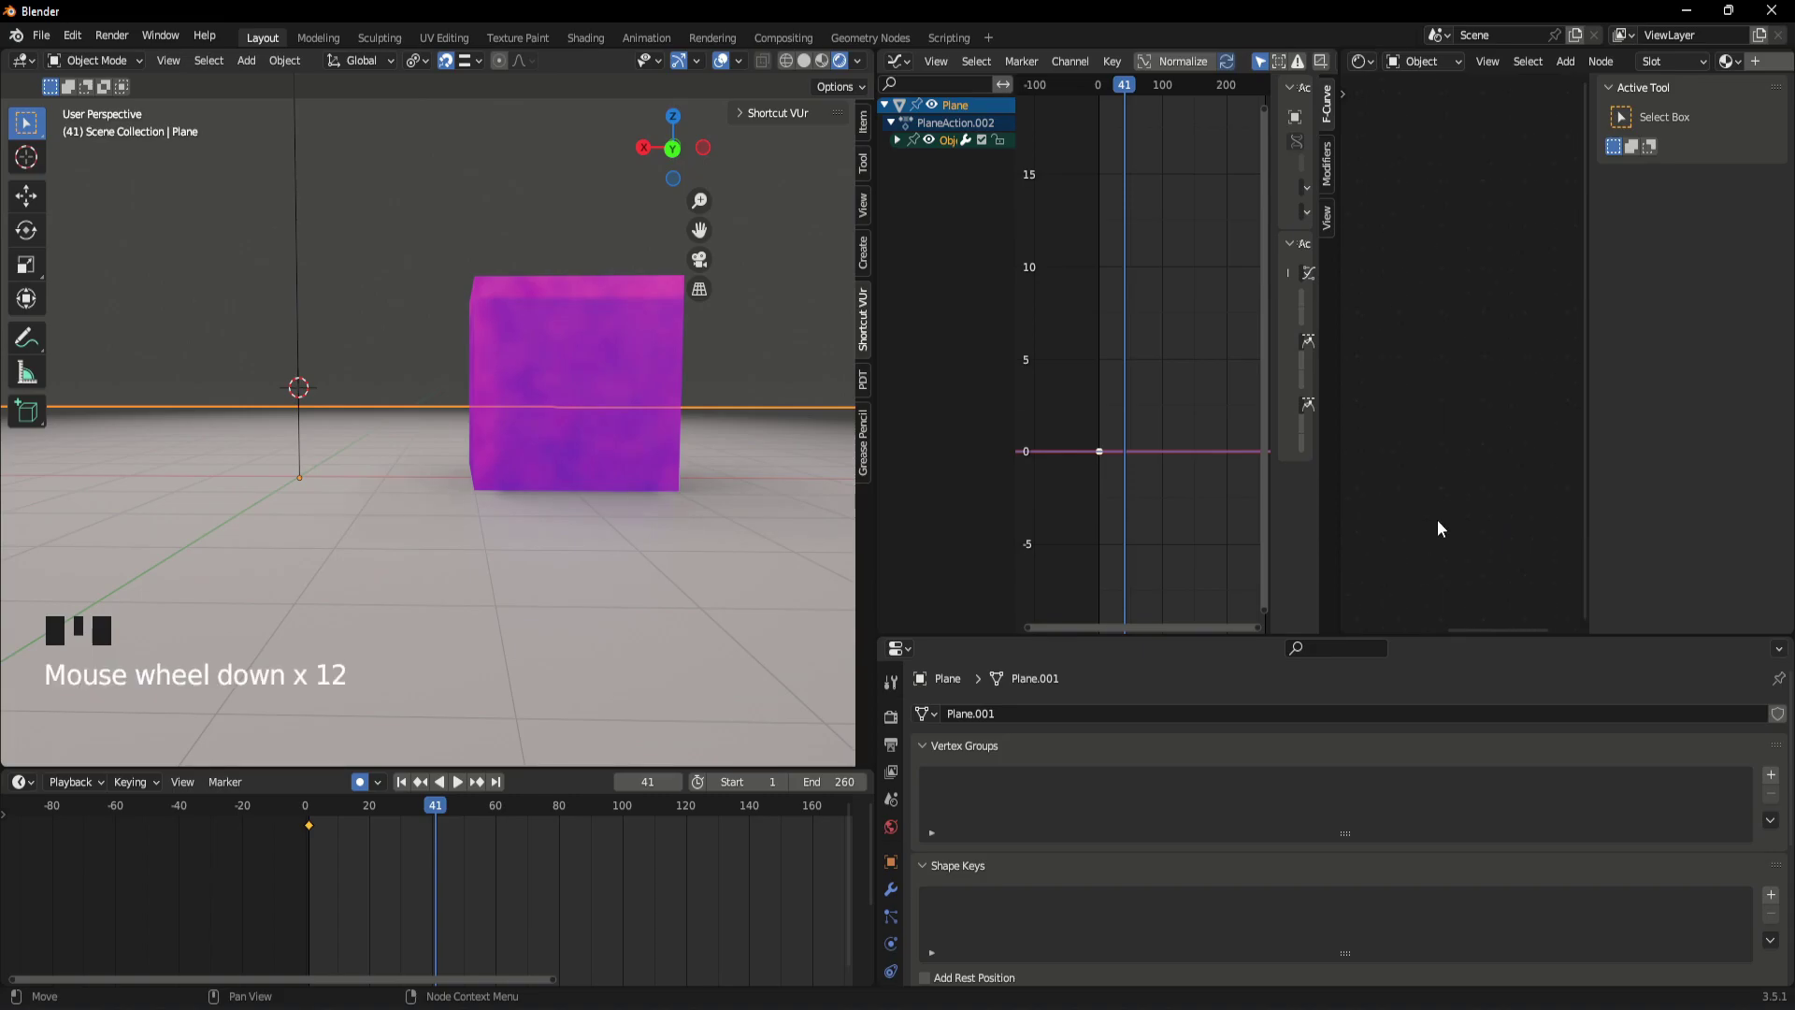
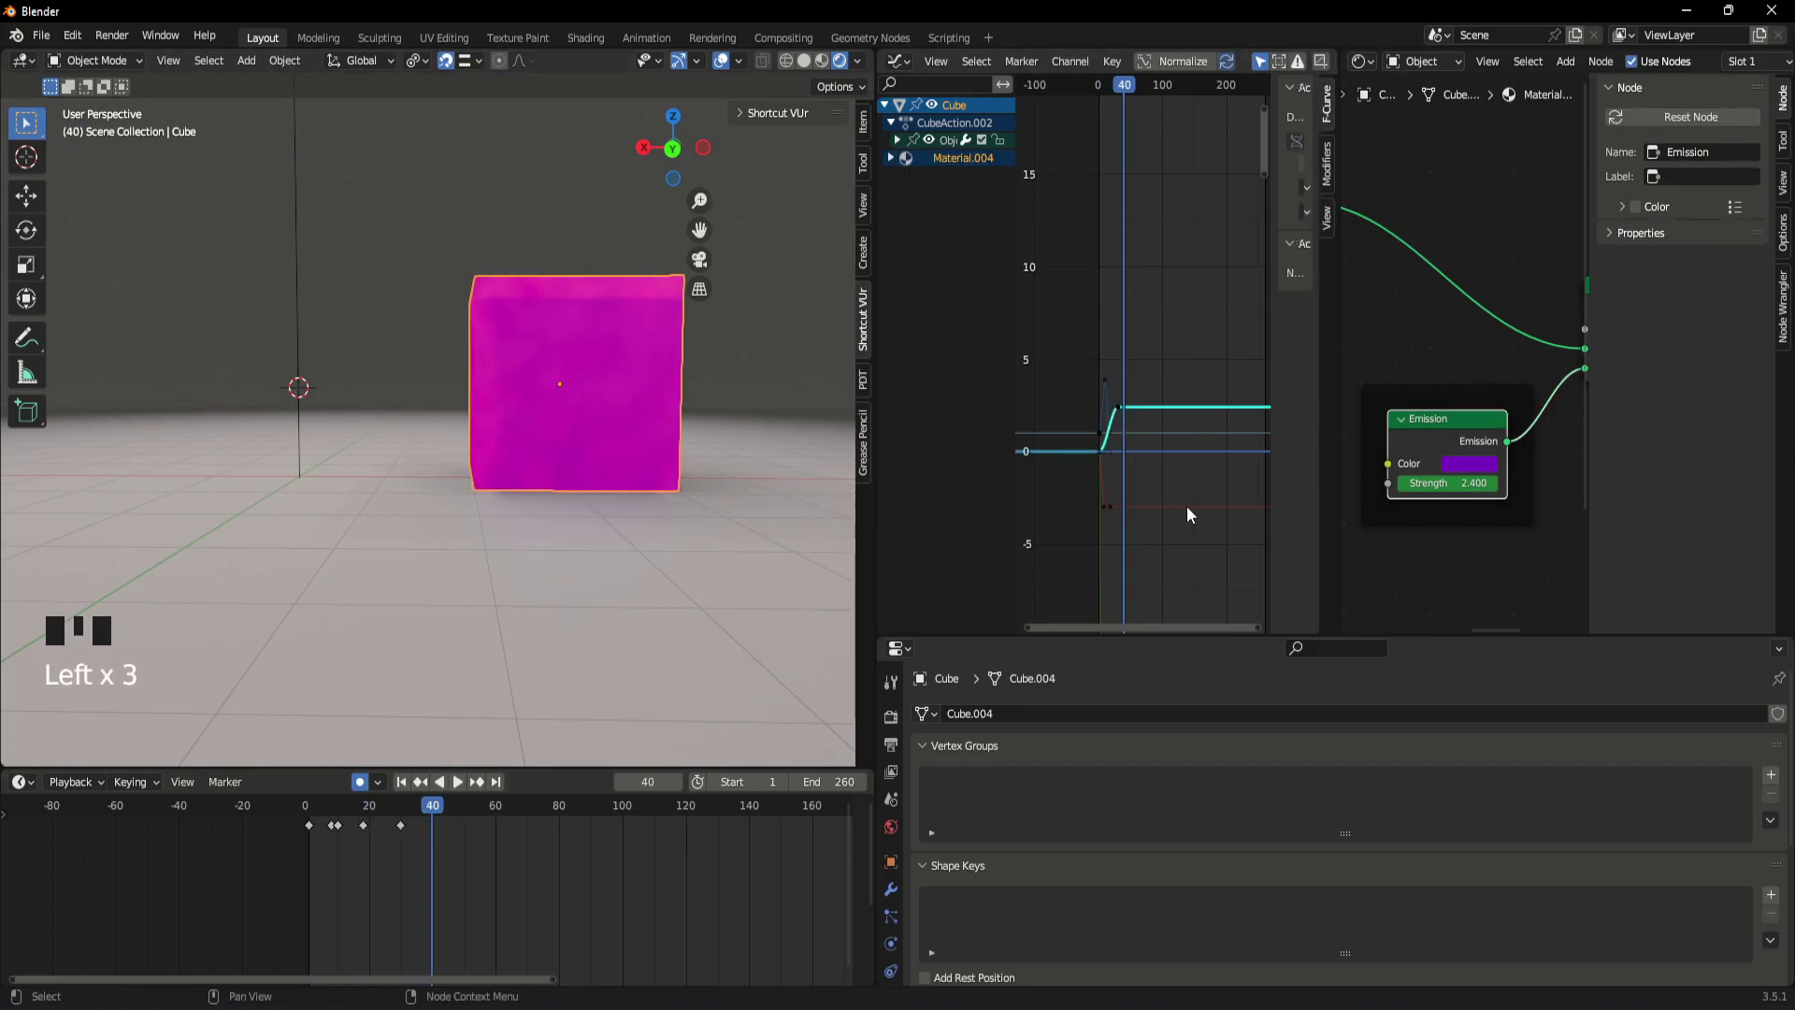
- Keyframe the emission Strength at 5.3 on frame 40 and play the ramp
left_click_drag(438, 821, 1566, 511)
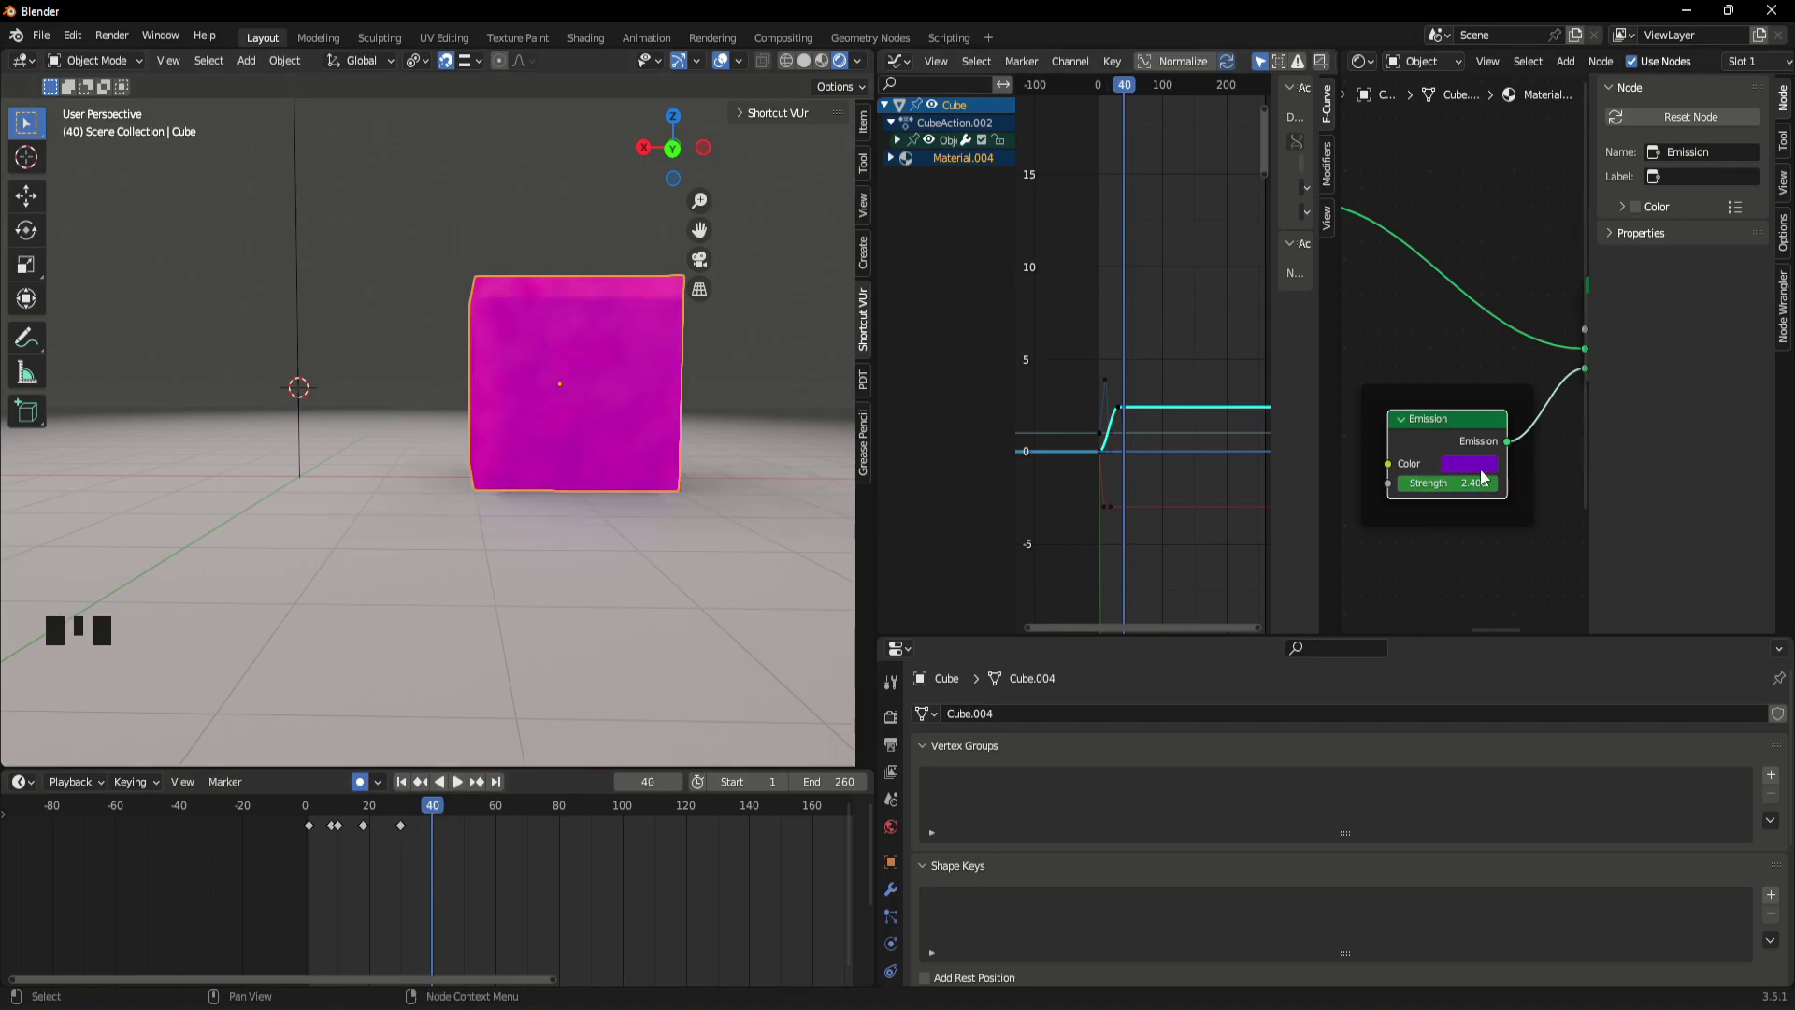
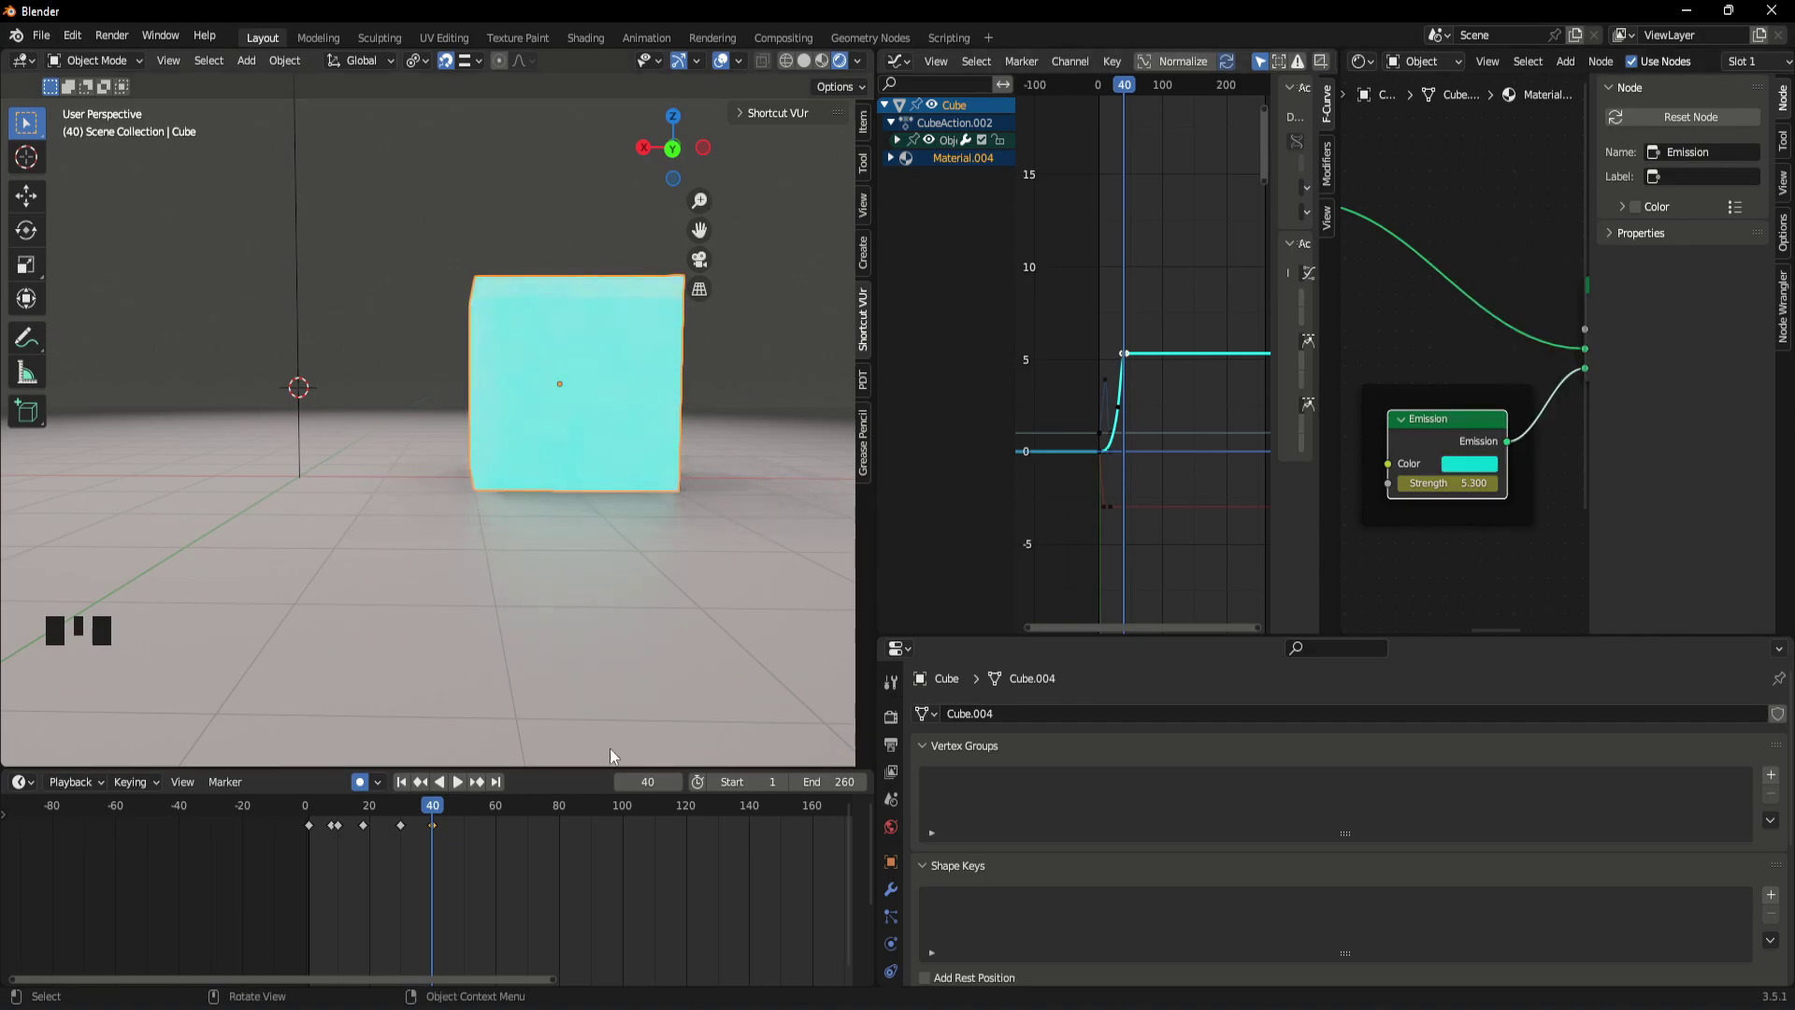
left_click(464, 853)
left_click_drag(429, 813, 316, 839)
key("space")
key("space")
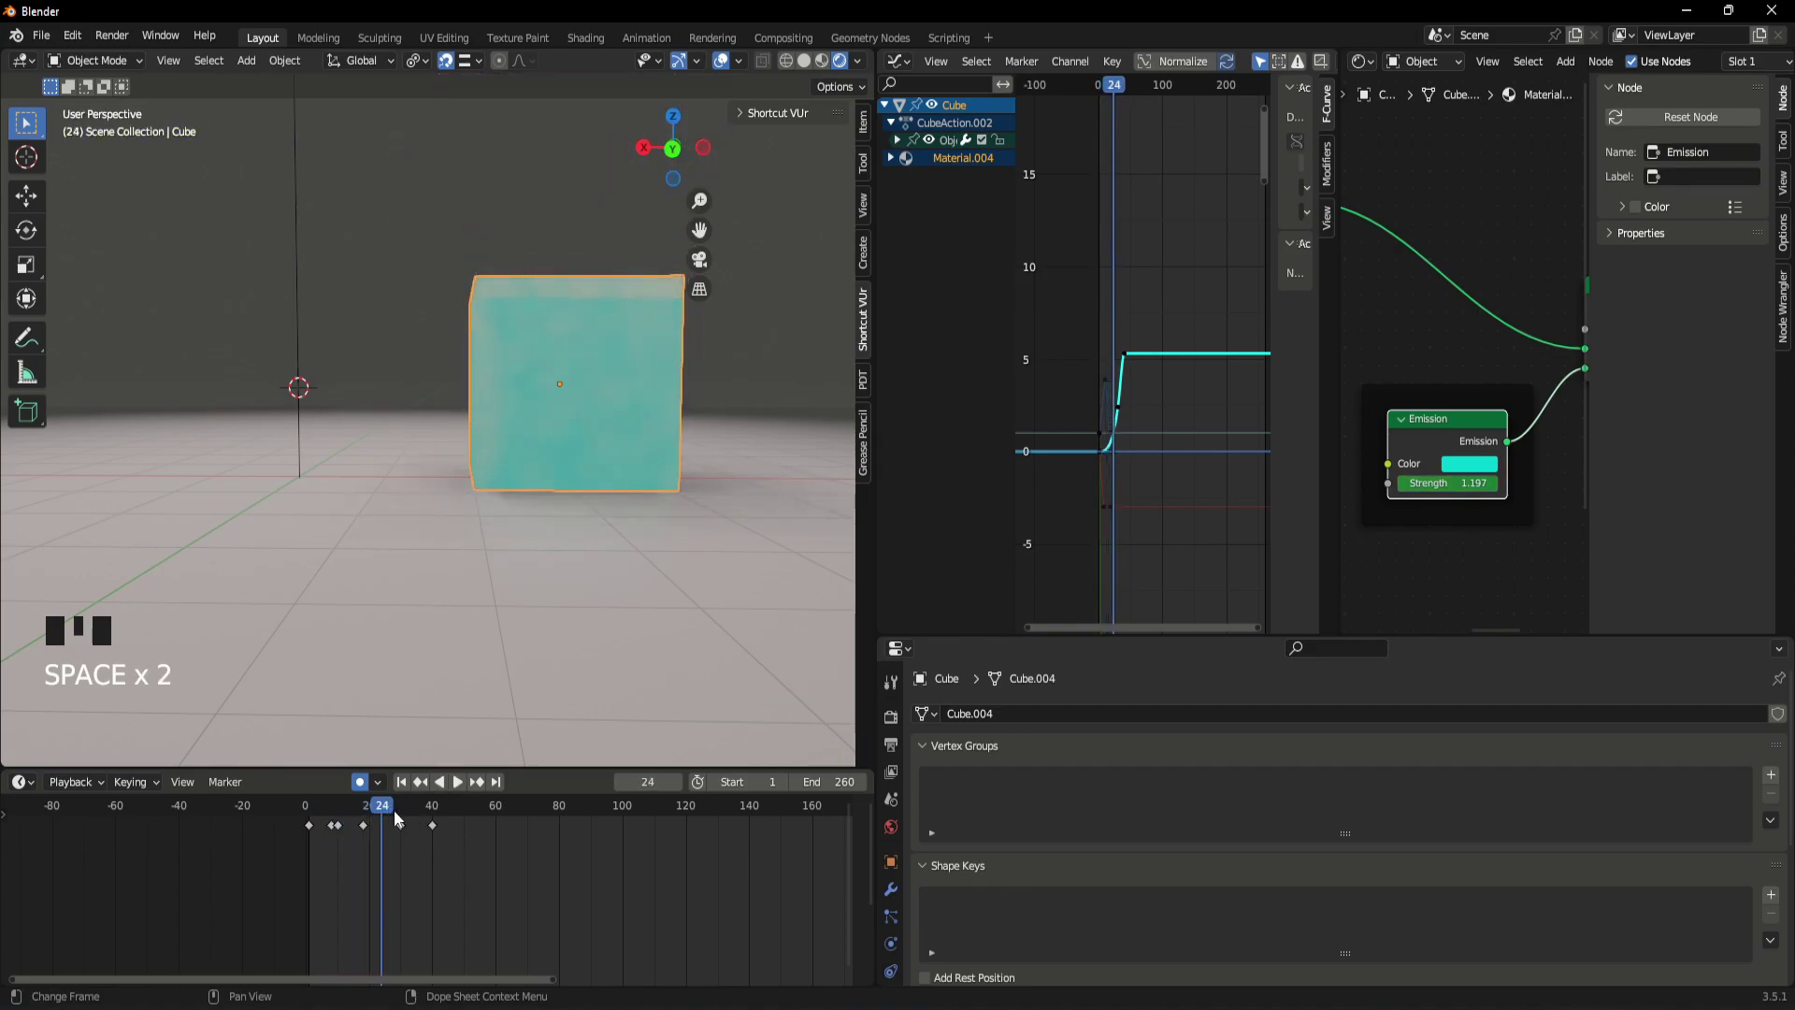
key("space")
- Set the emission colour to cyan, insert a Color keyframe, and scrub back to frame 30
left_click_drag(442, 817, 1478, 472)
right_click(1479, 472)
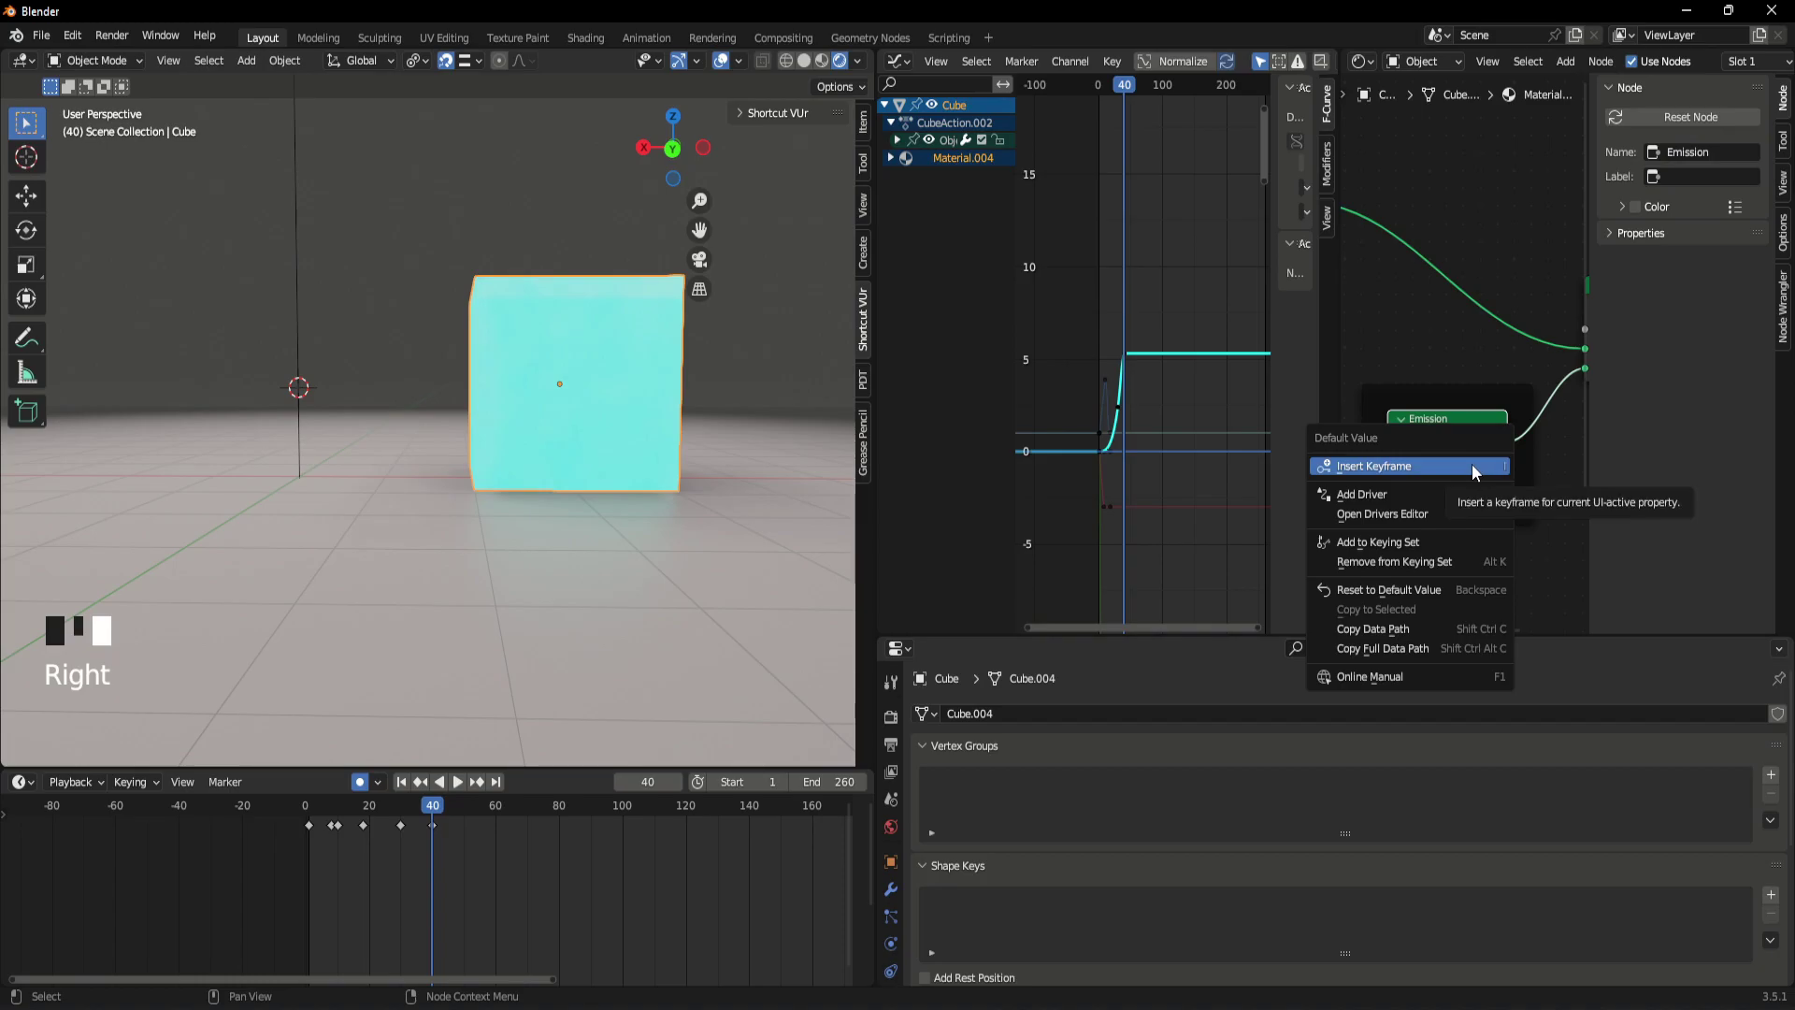
scroll("up", 3)
left_click_drag(431, 816, 406, 868)
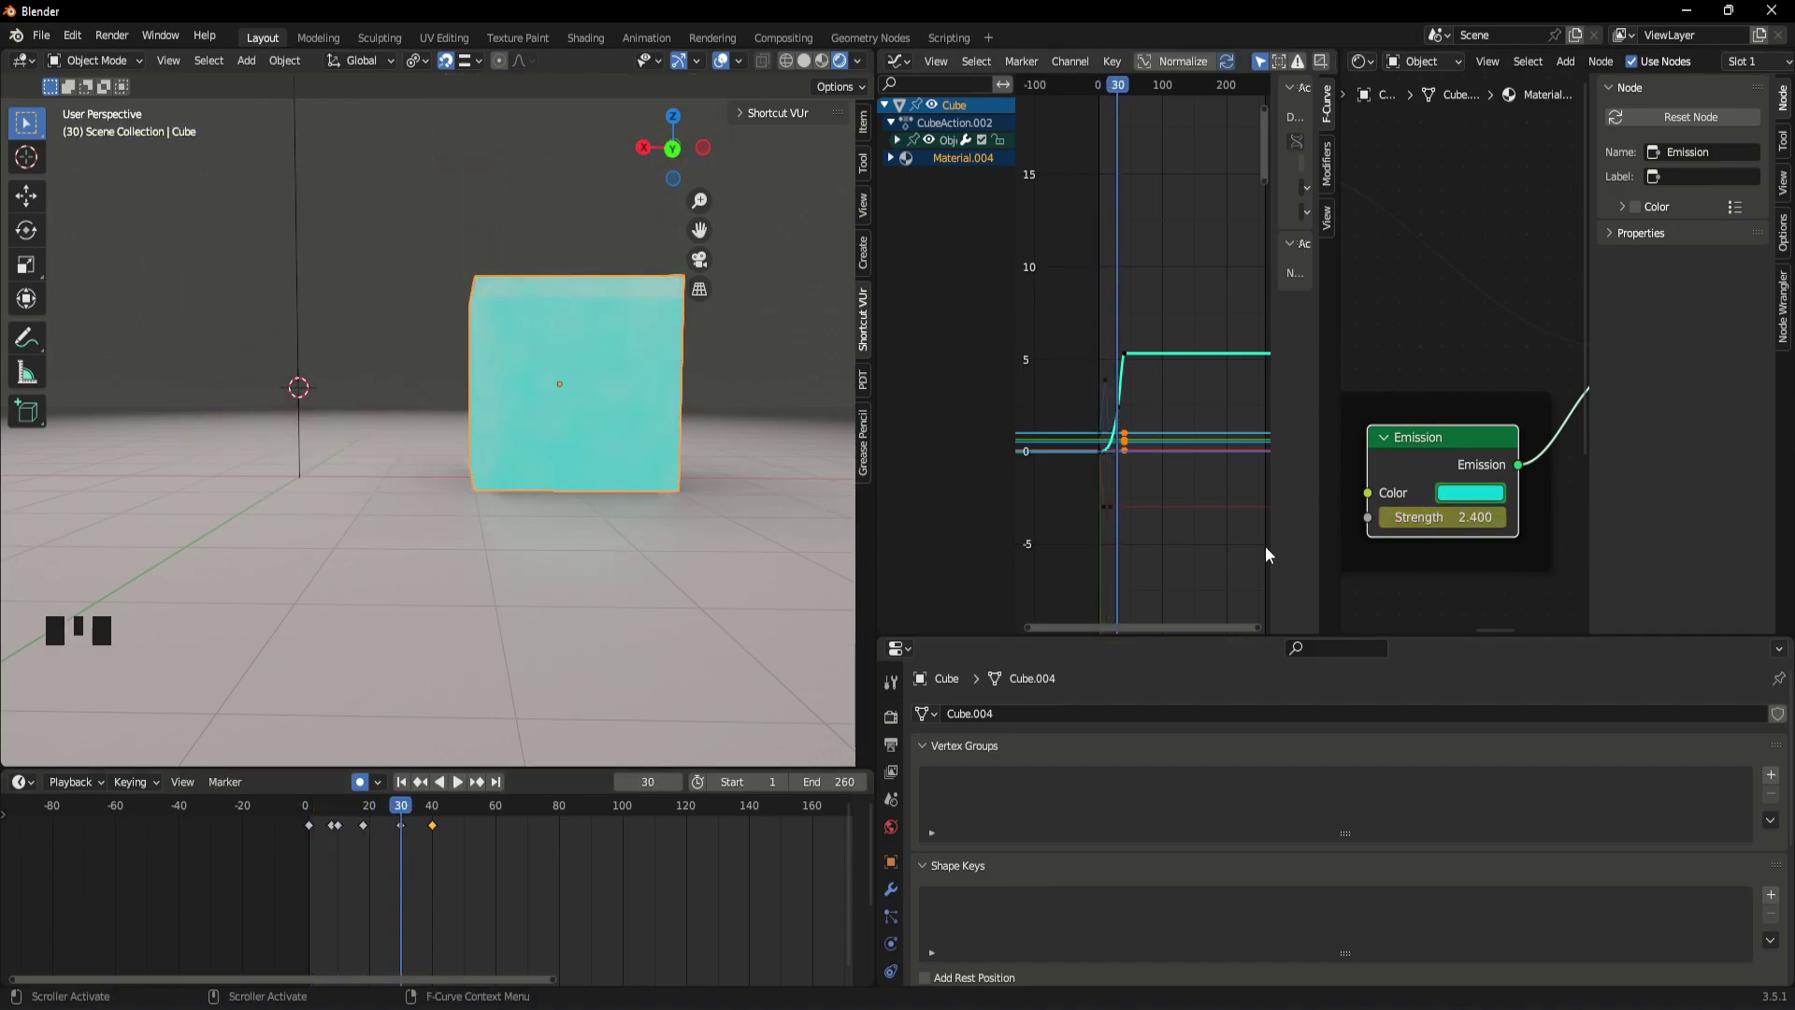
- Keyframe the emission colour as magenta at frame 30
left_click(1472, 499)
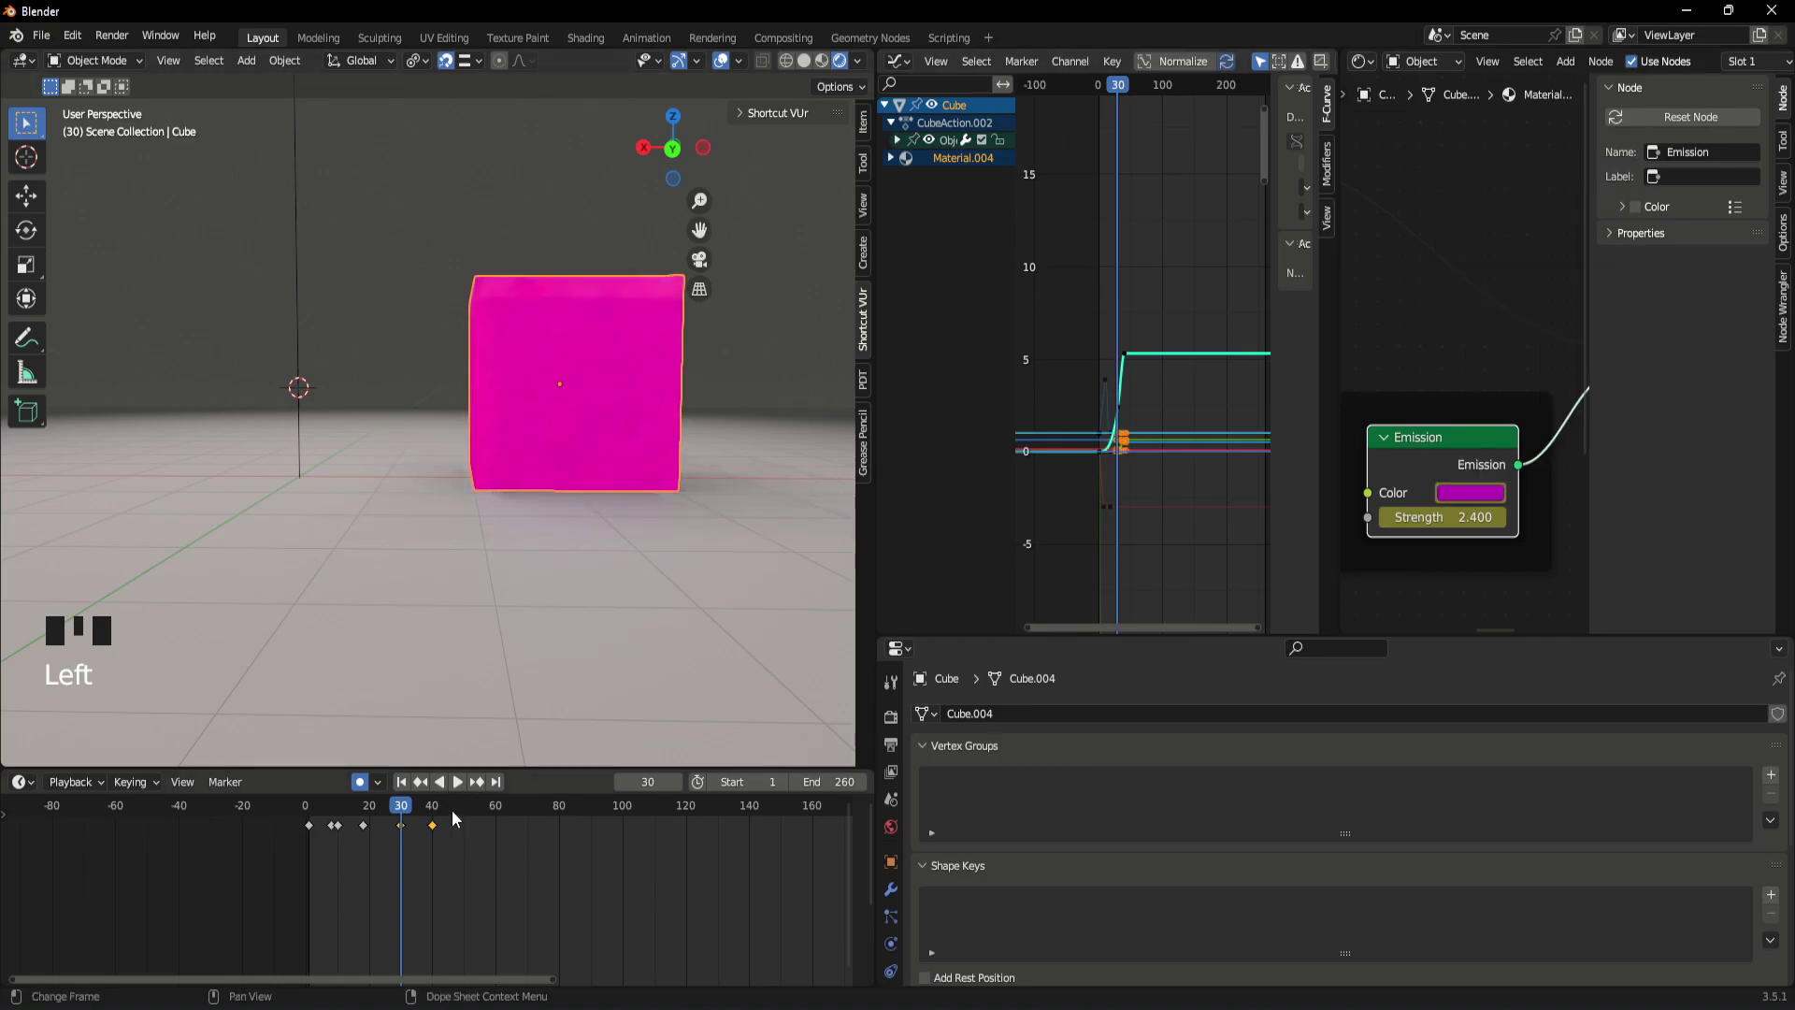
left_click_drag(415, 814, 610, 881)
key("space")
key("space")
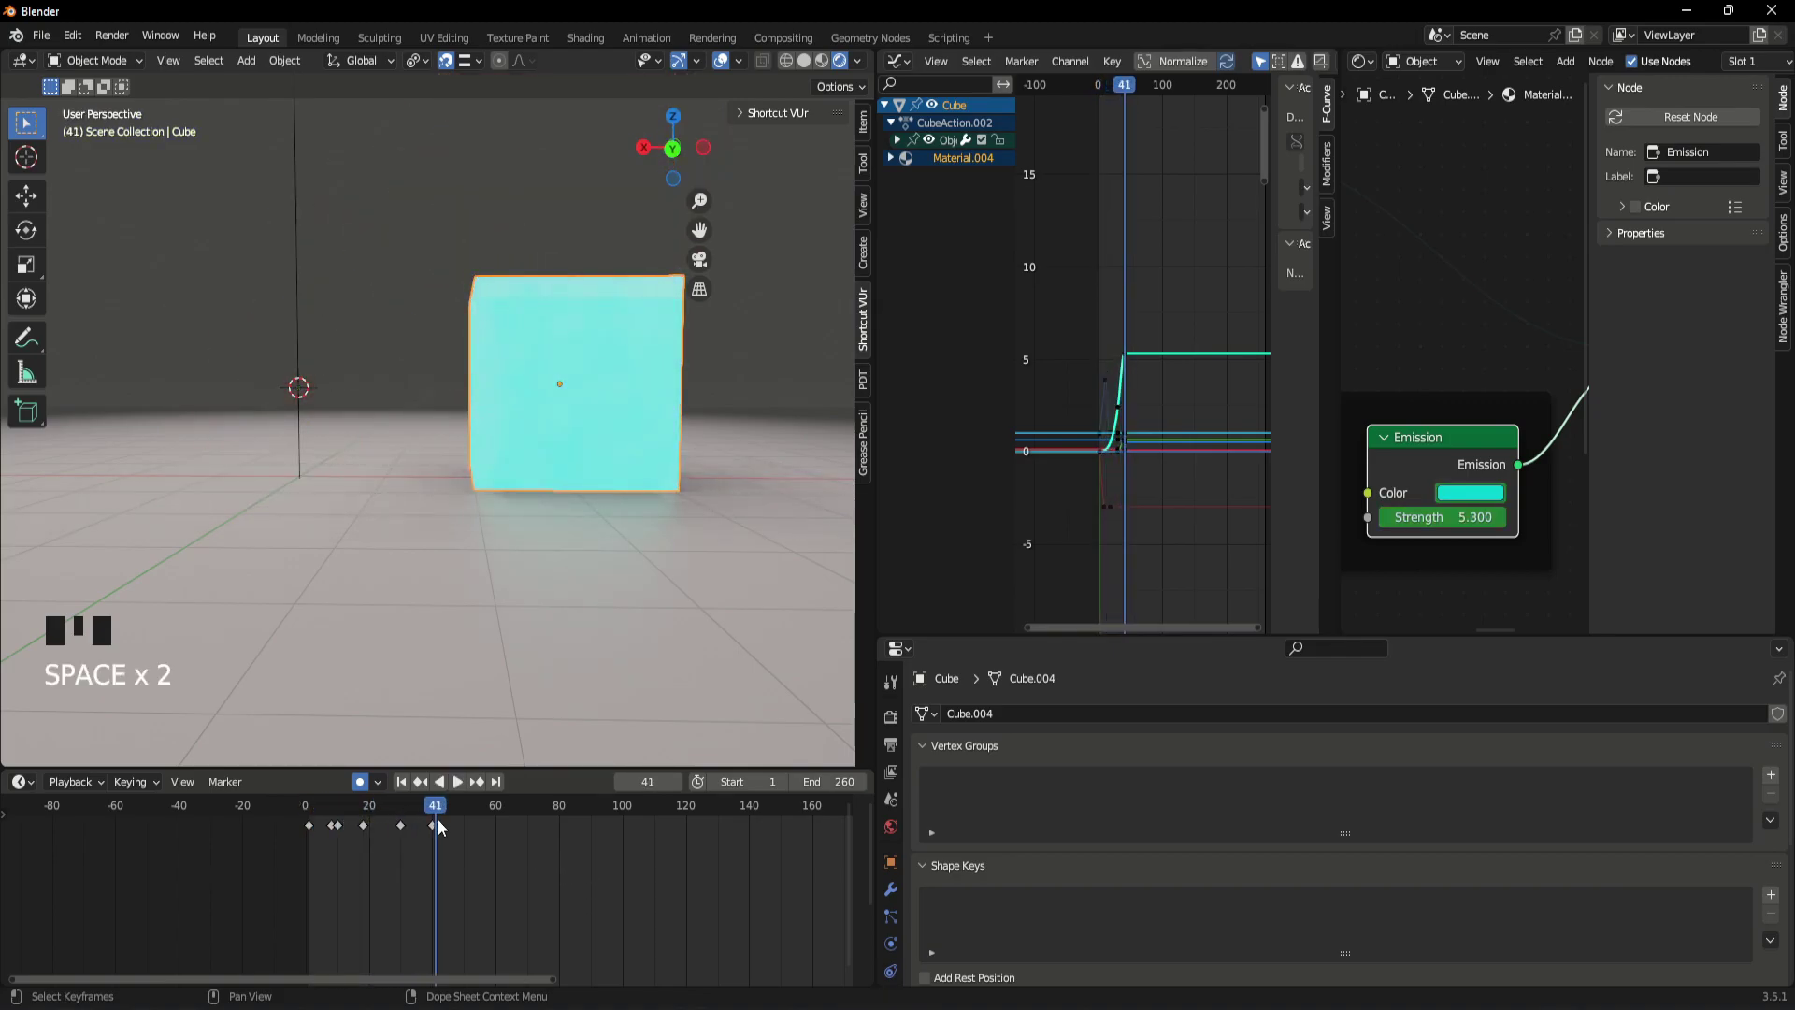
- Check the magenta-to-cyan shift at frames 41 and 50, then start picking a new colour at frame 50
left_click_drag(444, 814, 1486, 496)
left_click_drag(1486, 496, 1444, 325)
left_click(1445, 325)
left_click(1461, 446)
left_click(1484, 493)
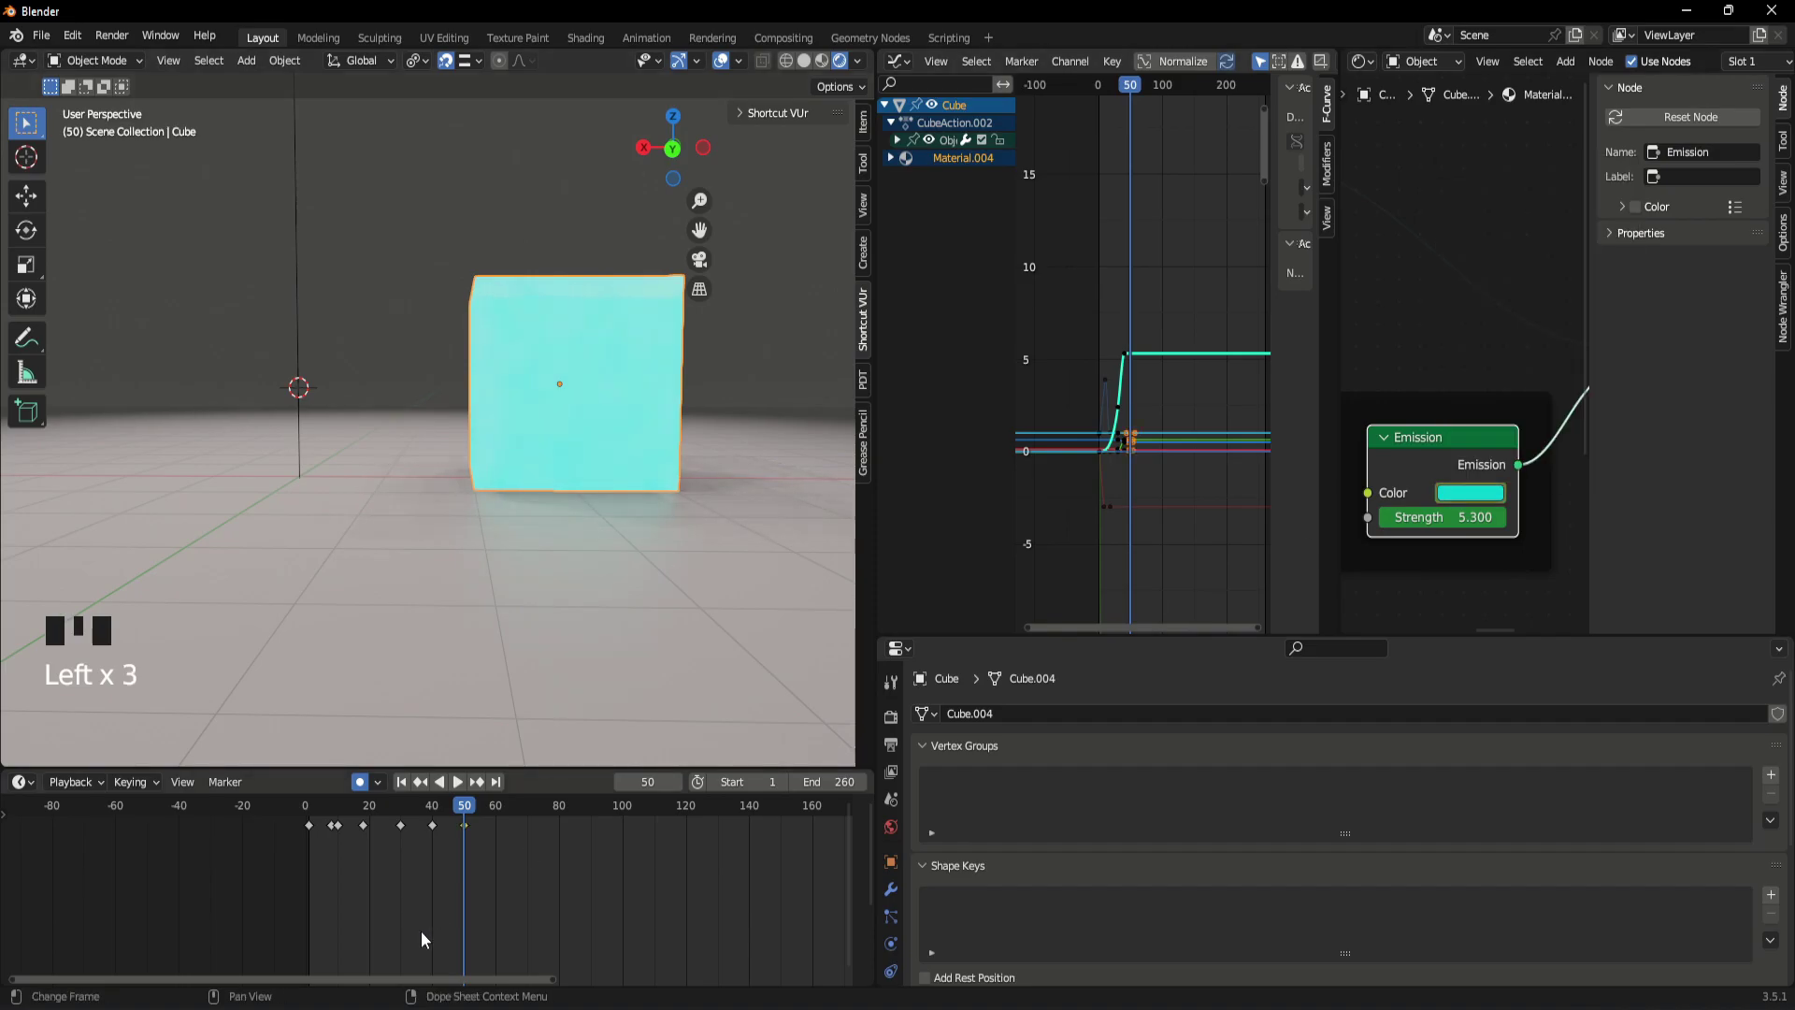
left_click(1477, 502)
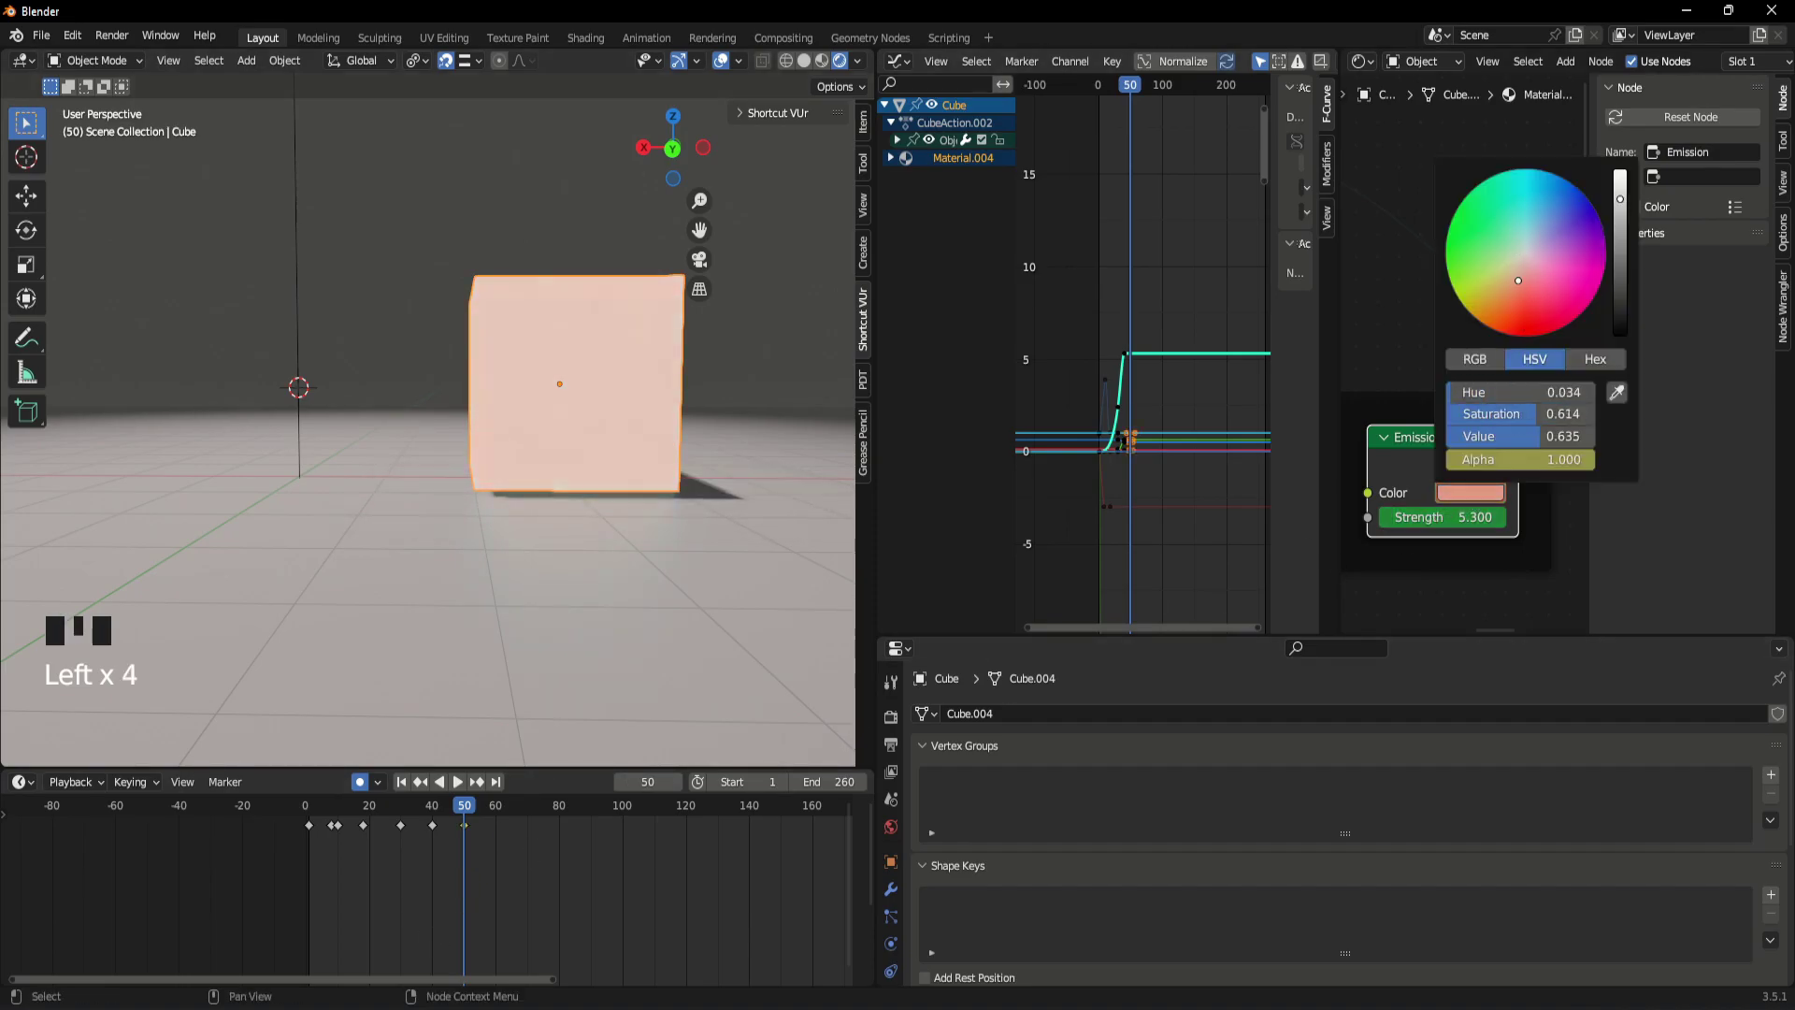
- Keyframe a salmon-pink emission colour at frame 50 and play back to check
left_click(1482, 500)
left_click(610, 879)
left_click_drag(452, 810, 314, 878)
key("space")
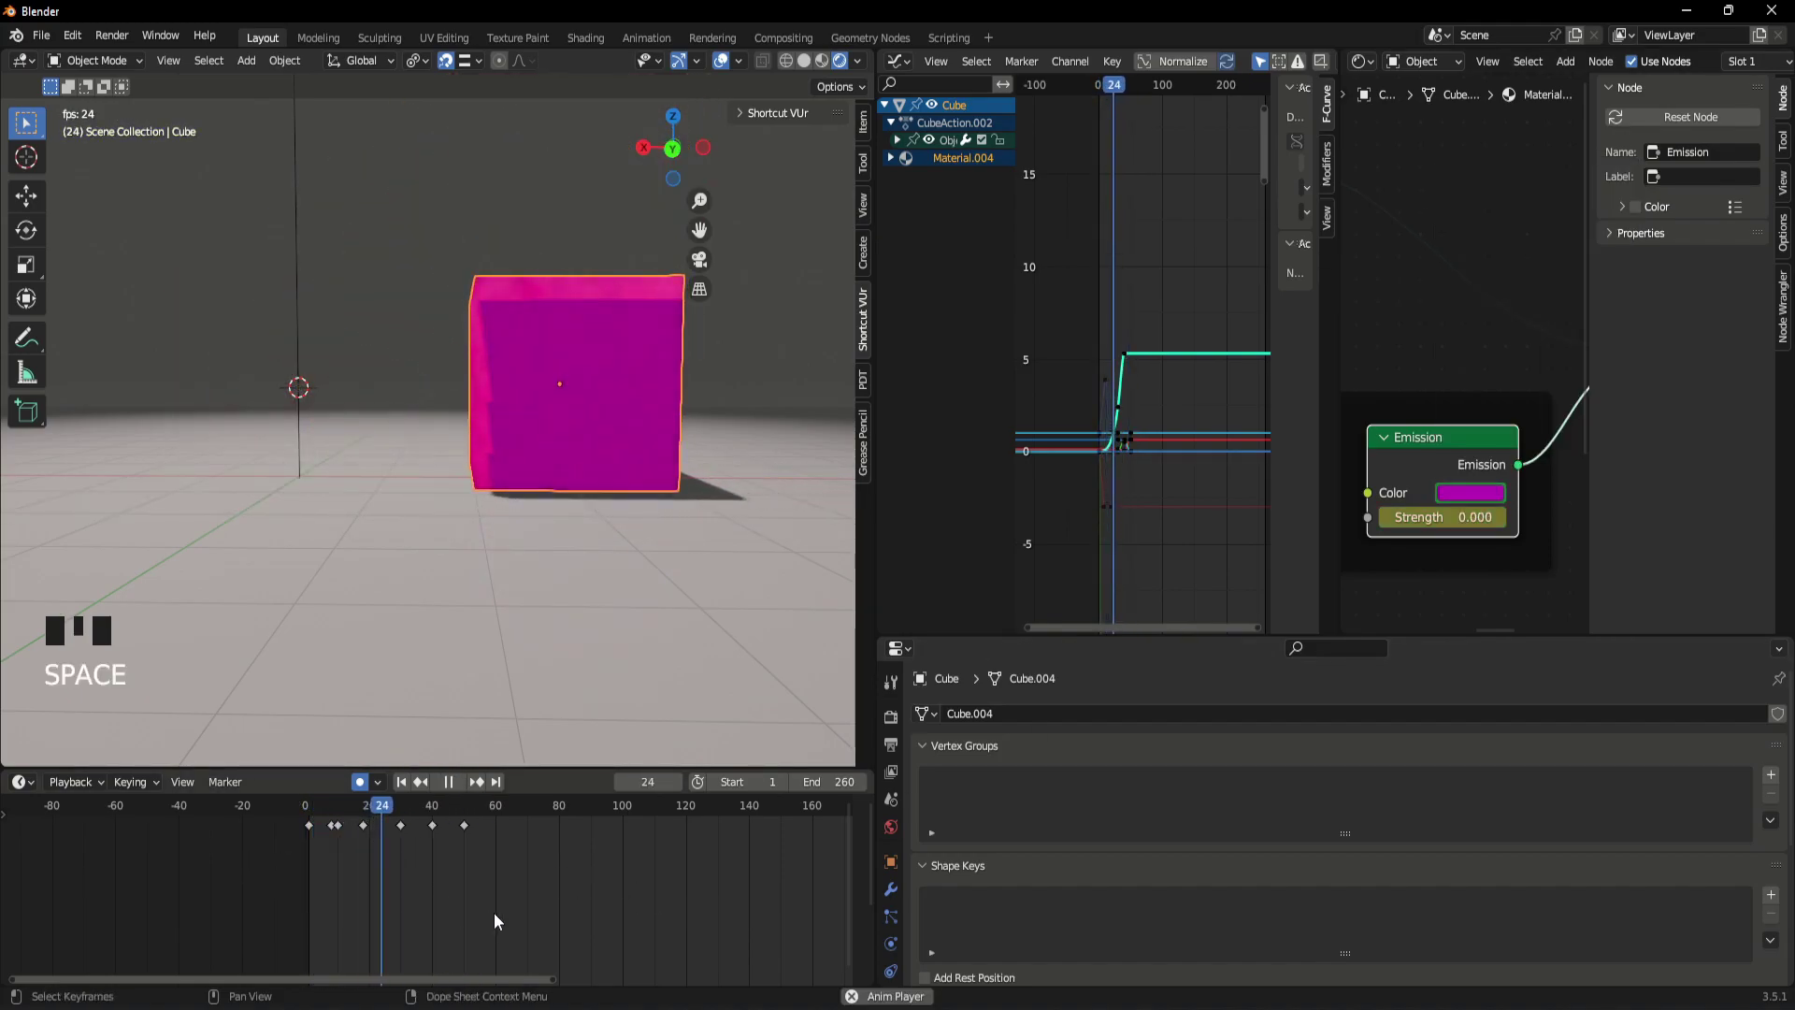
key("space")
- Keyframe an orange-red emission colour at frame 60 and preview it
left_click_drag(477, 814, 1473, 500)
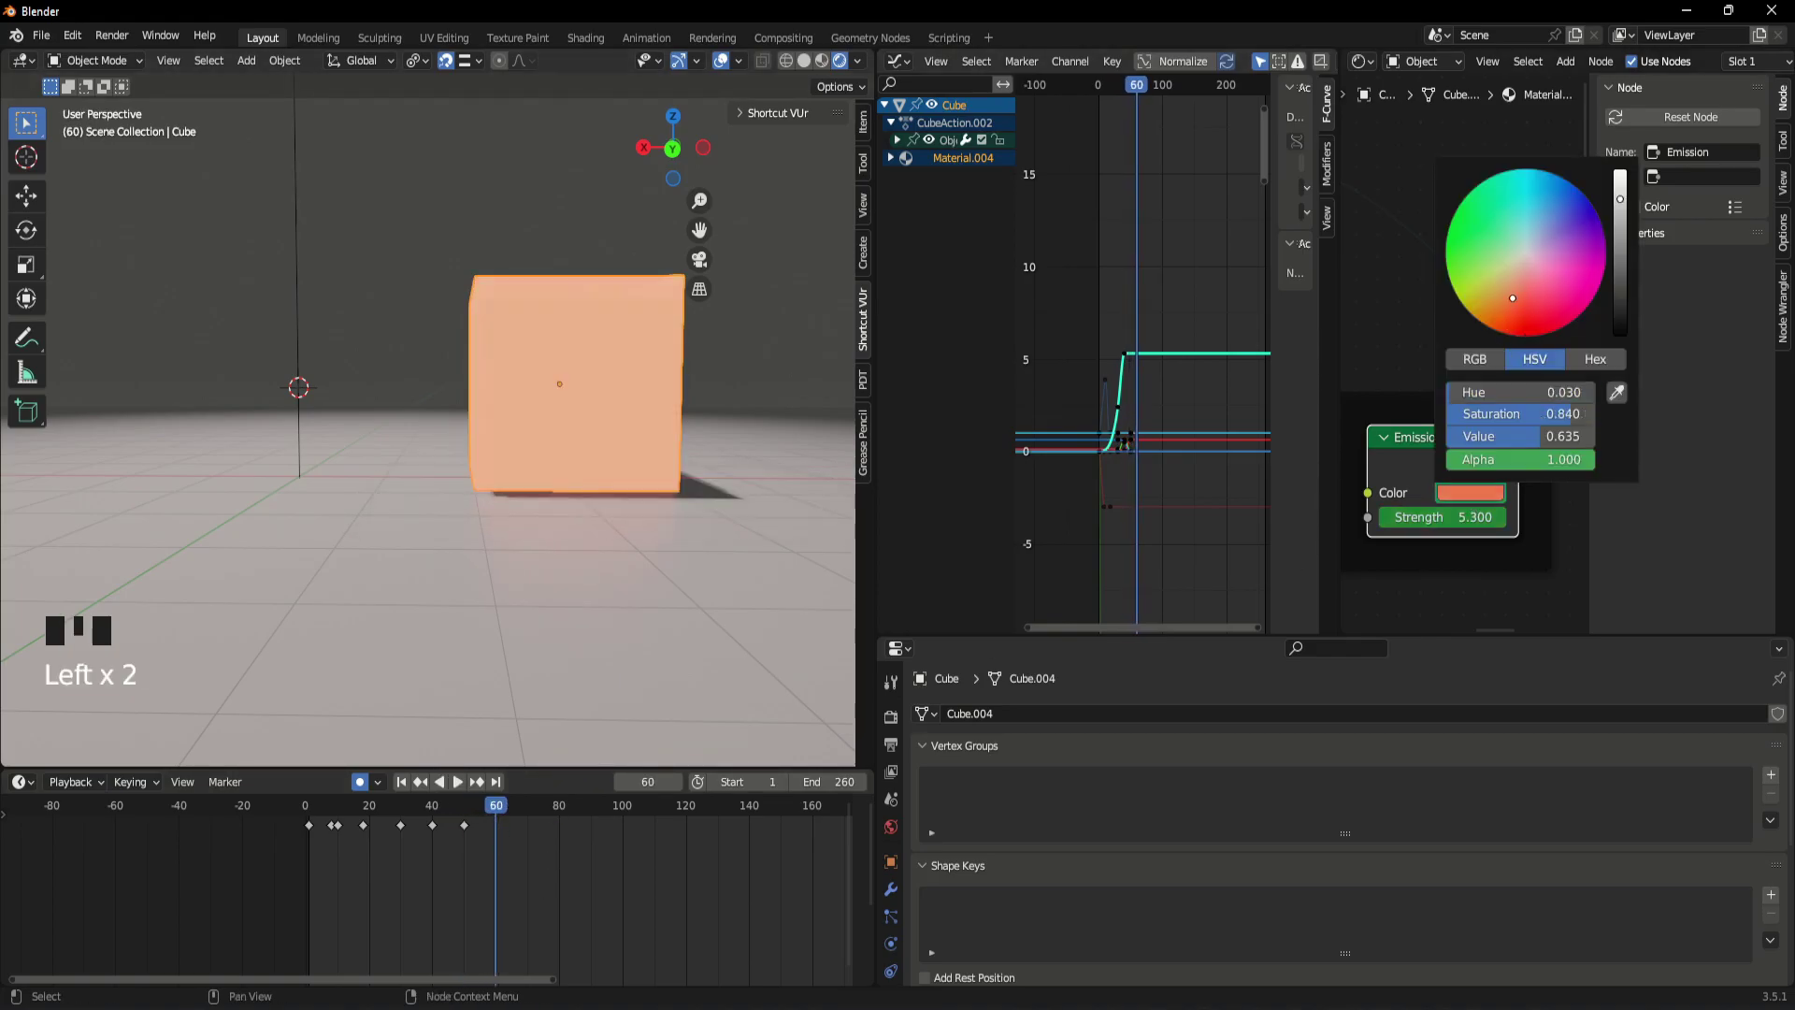
left_click(562, 882)
left_click_drag(471, 819, 319, 865)
key("space")
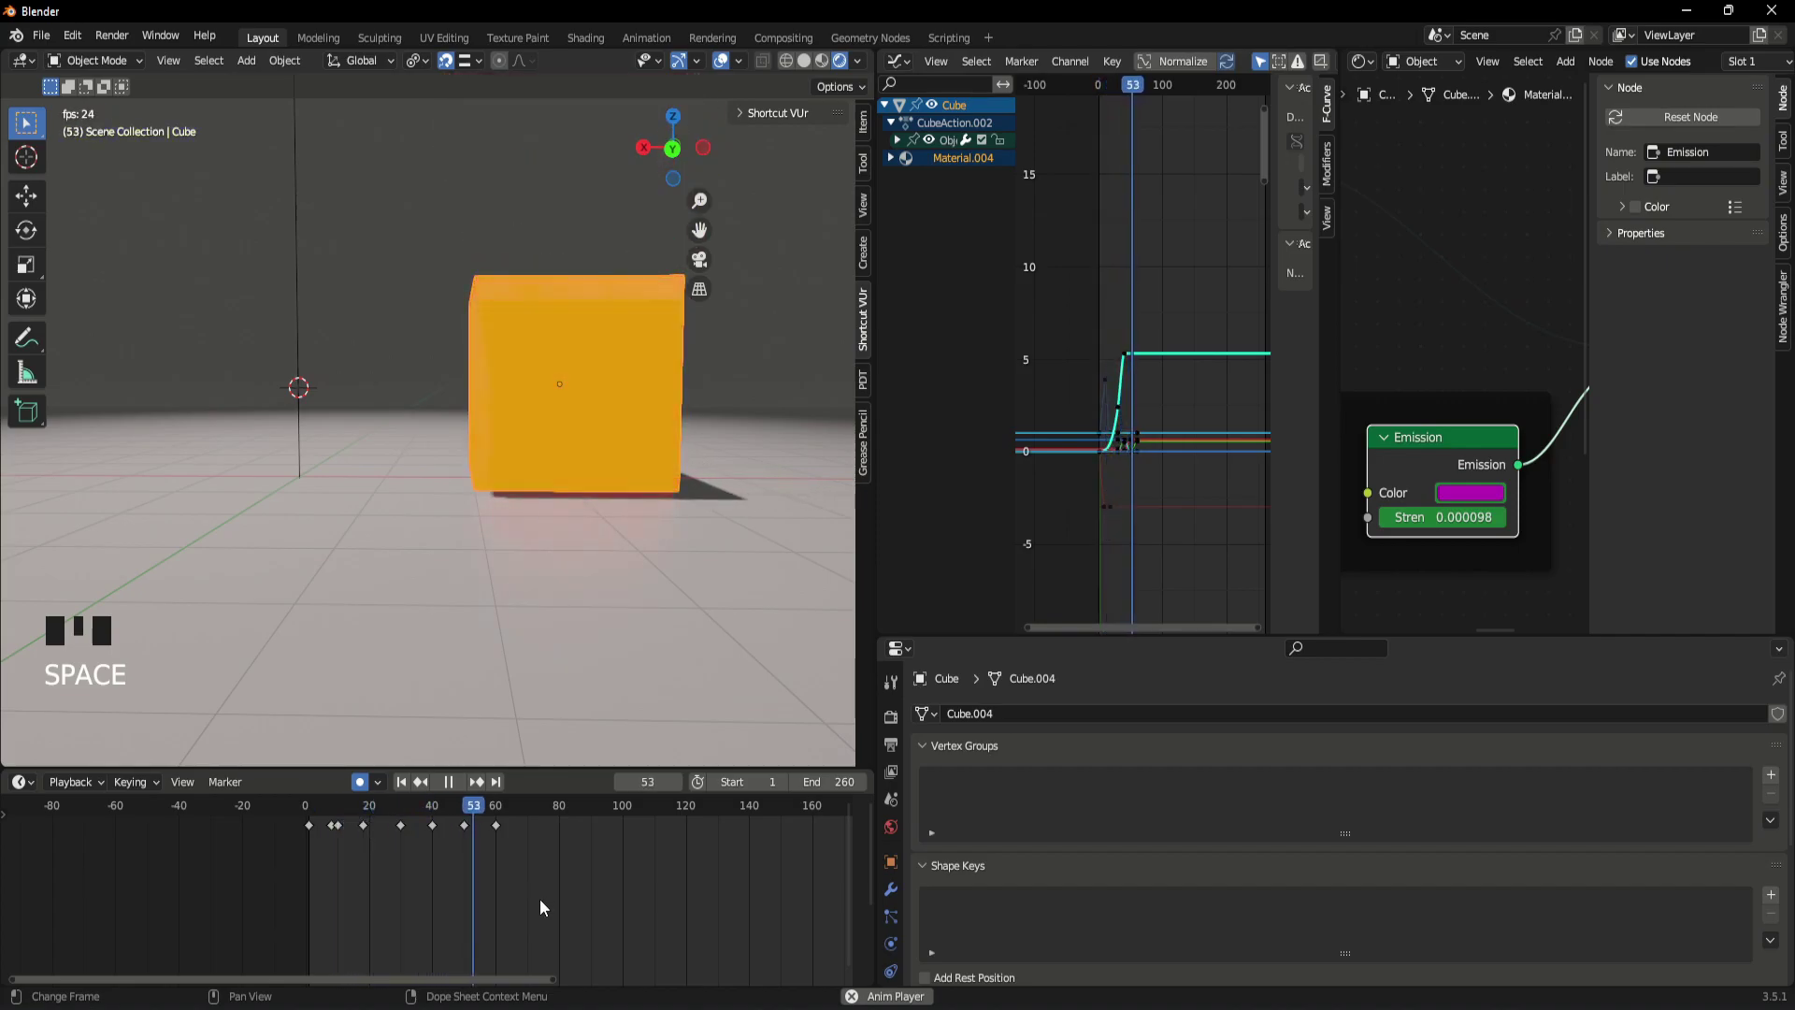
key("space")
- Scrub and replay the animation to review the colour cycle
left_click(499, 831)
left_click_drag(502, 826, 434, 853)
key("space")
key("space")
left_click(472, 835)
left_click_drag(498, 816, 395, 857)
key("space")
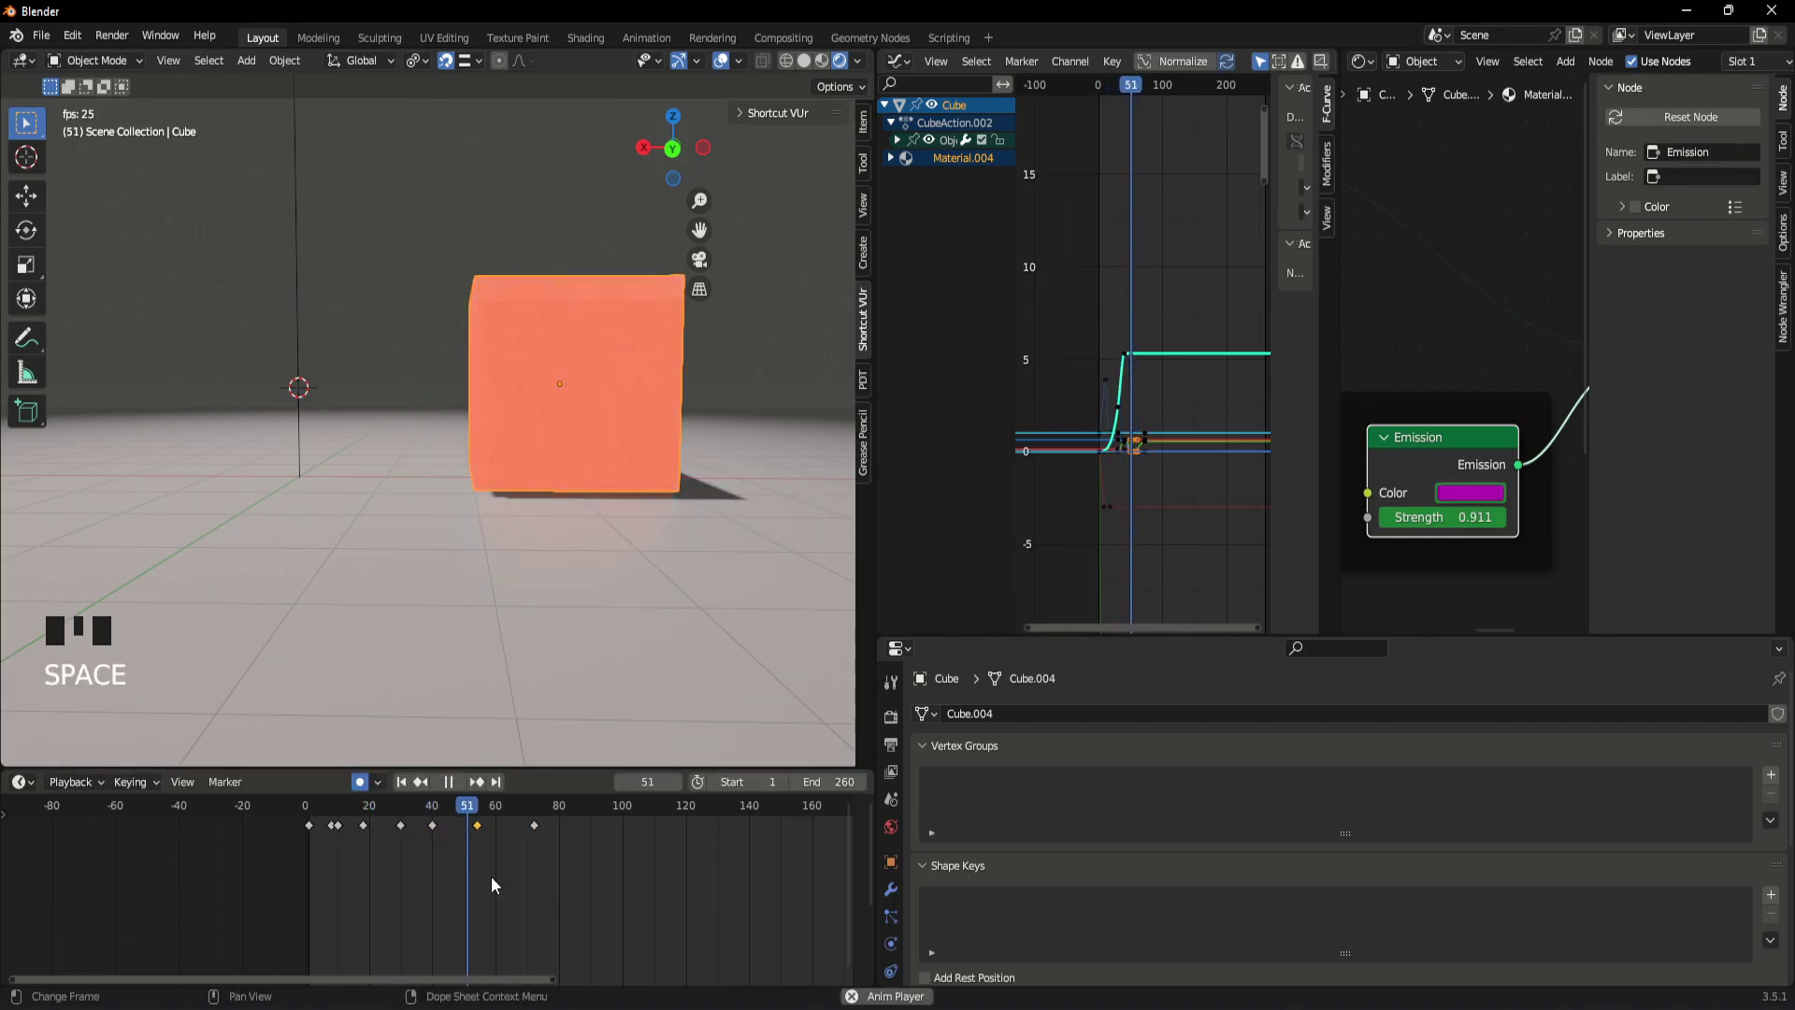
key("space")
- Move to frame 72 for the yellow stage and bring up the Add menu for a new object
left_click_drag(538, 812, 411, 915)
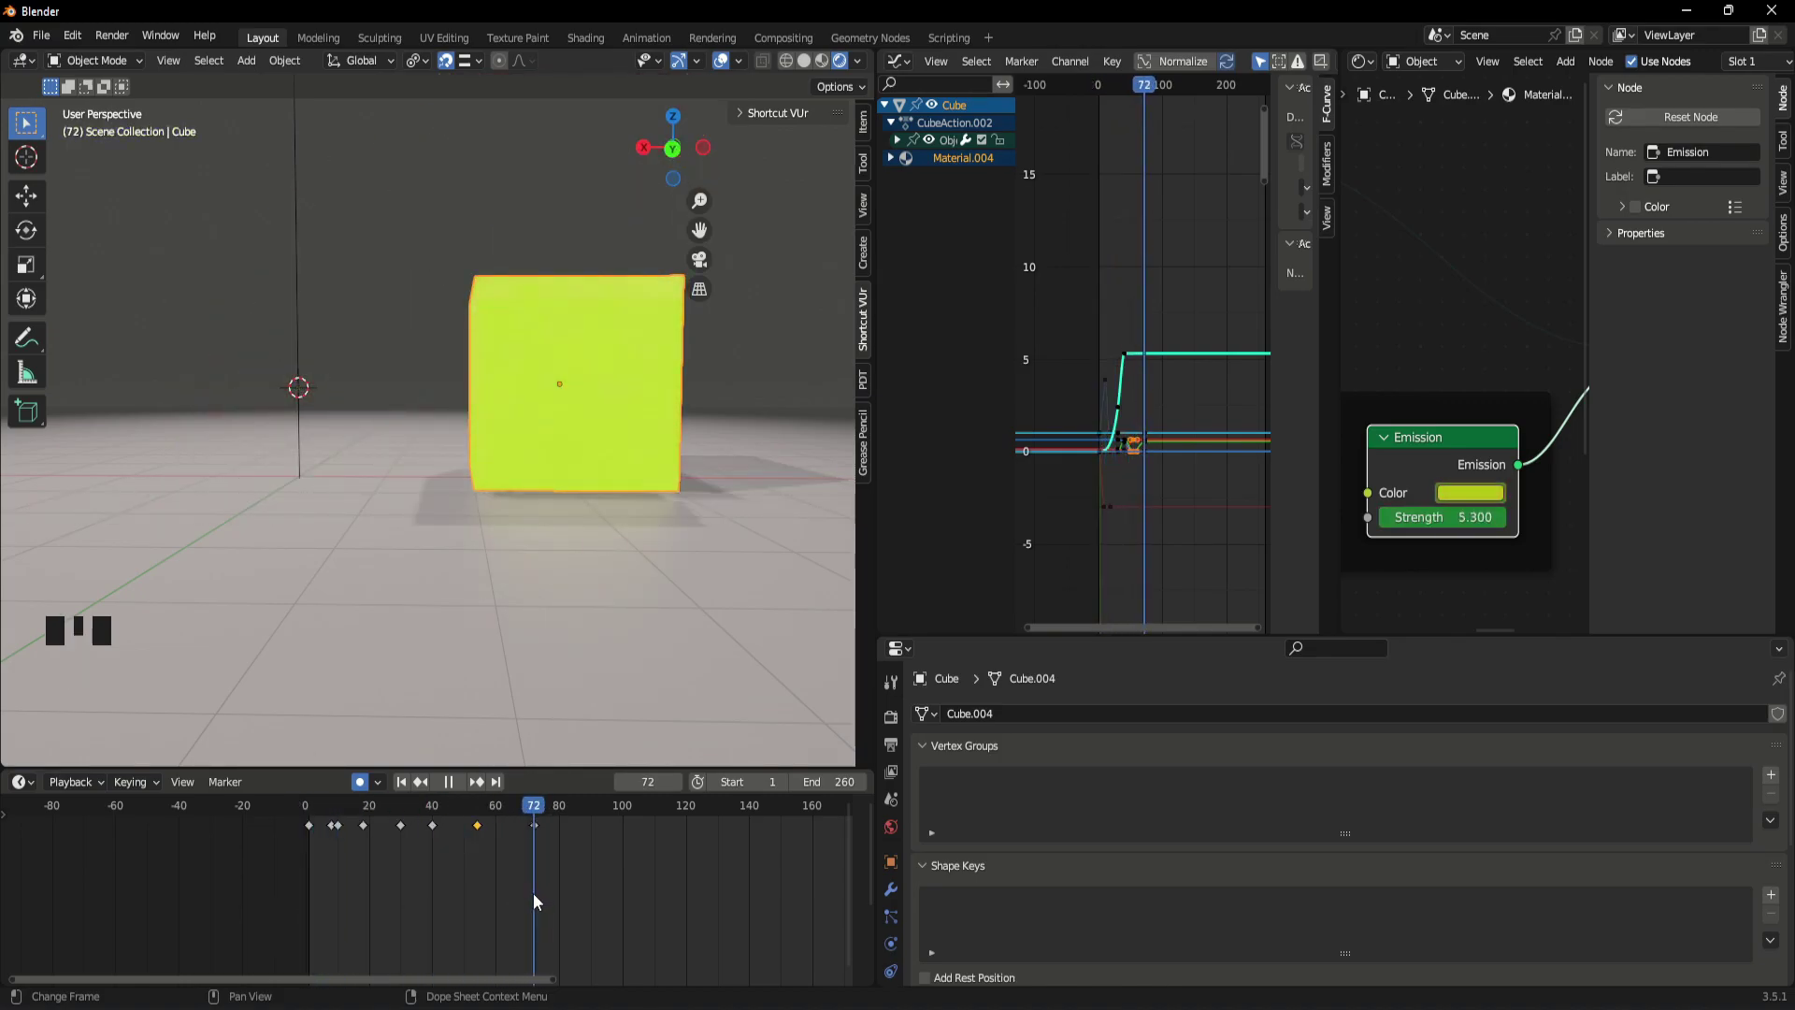
scroll("down", 3)
left_click_drag(532, 473, 549, 459)
scroll("up", 3)
key("shift+s")
scroll("down", 3)
key("shift+a")
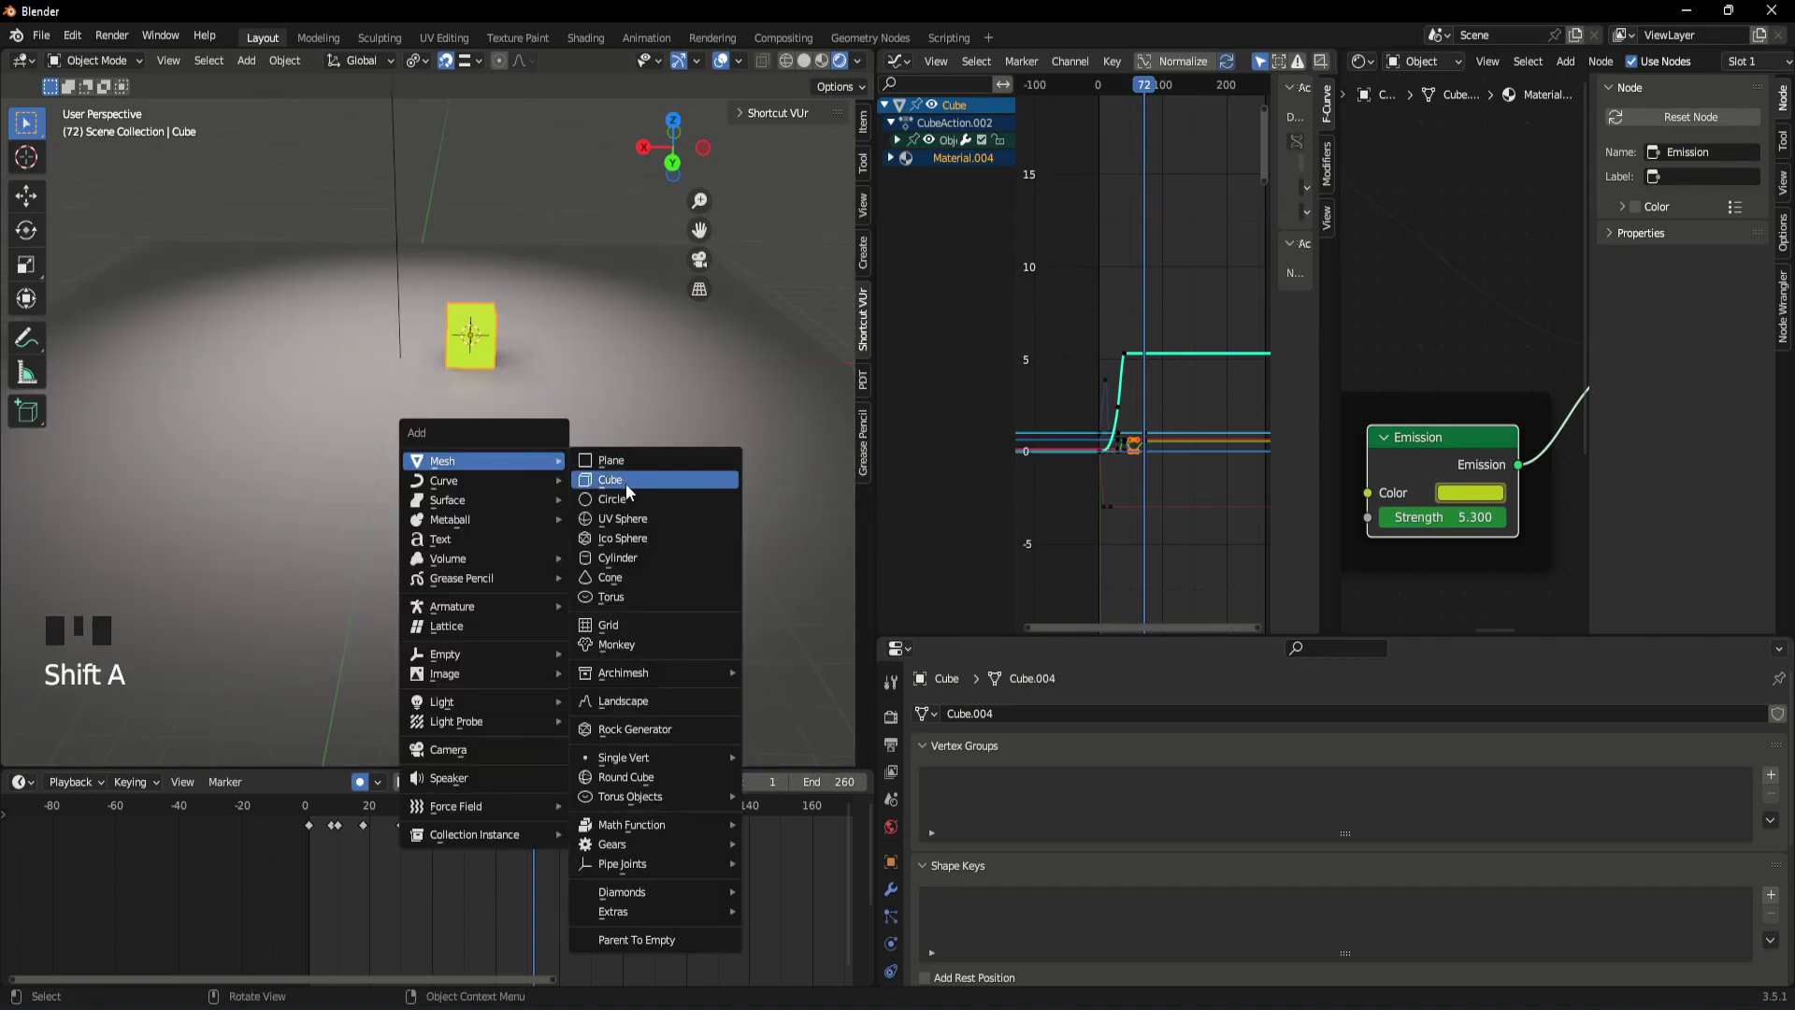
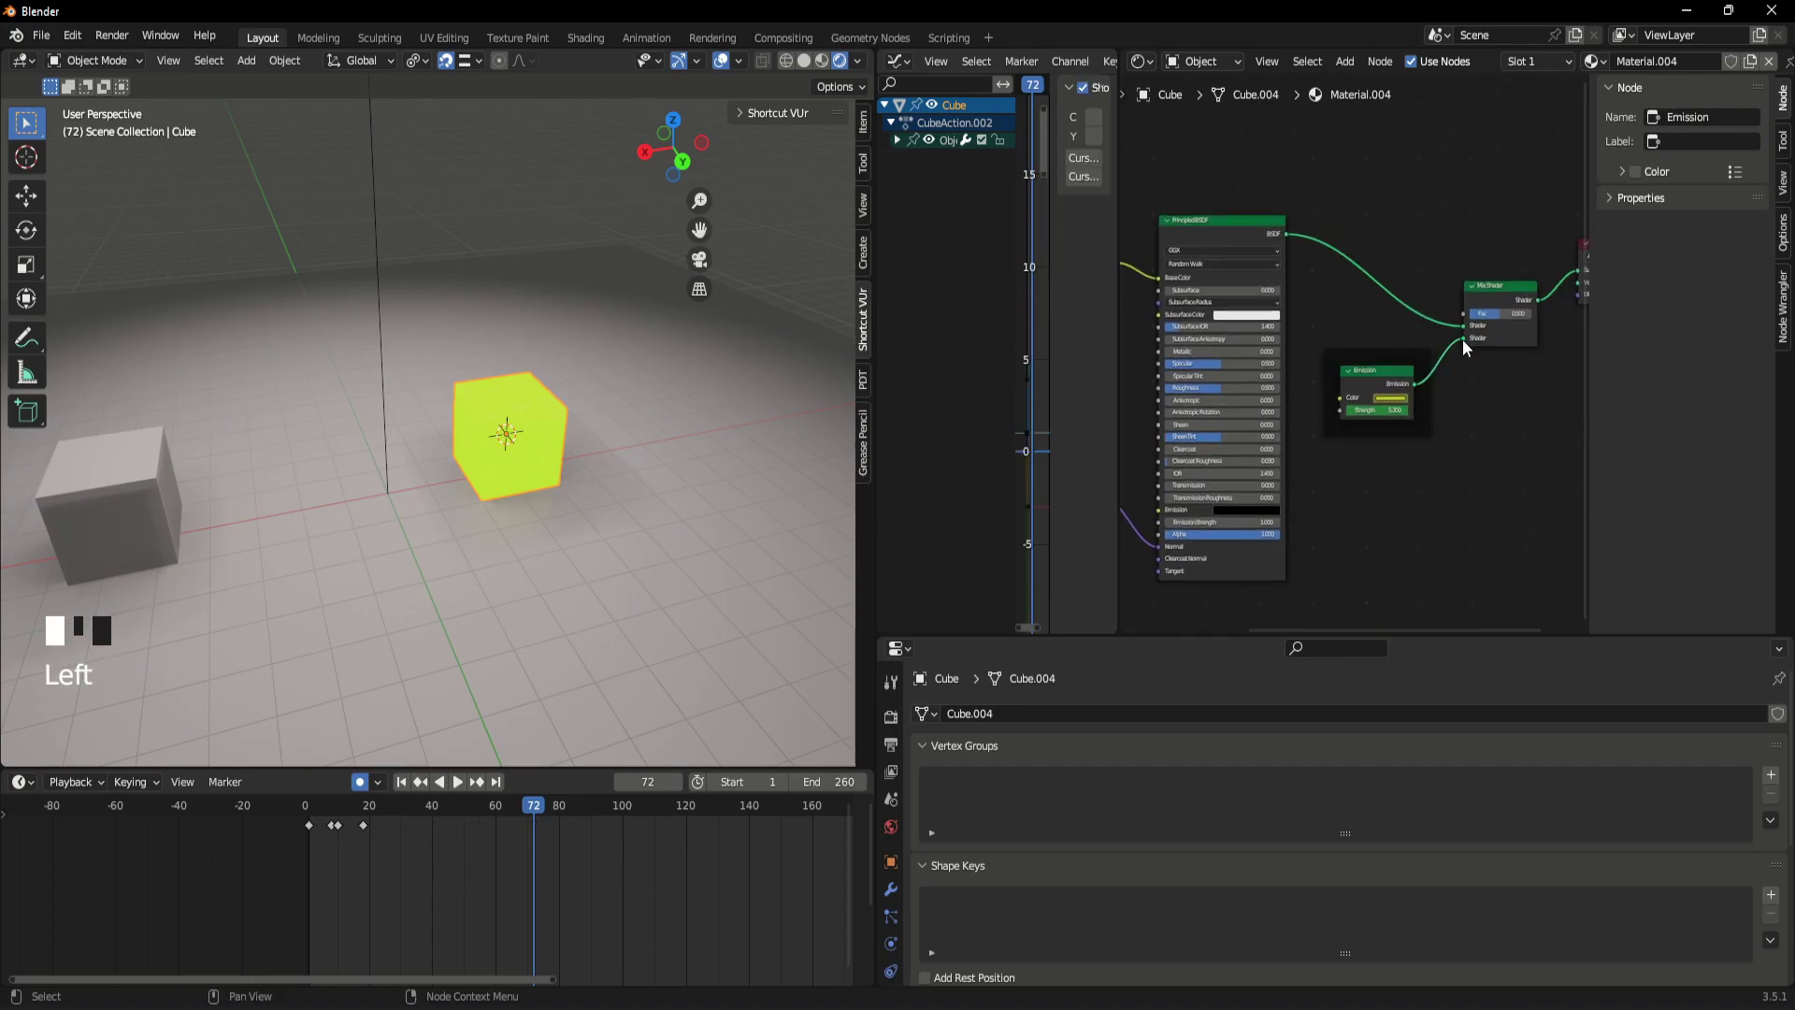
- Add a second cube beside the glowing one and move to frame 80
left_click(1469, 421)
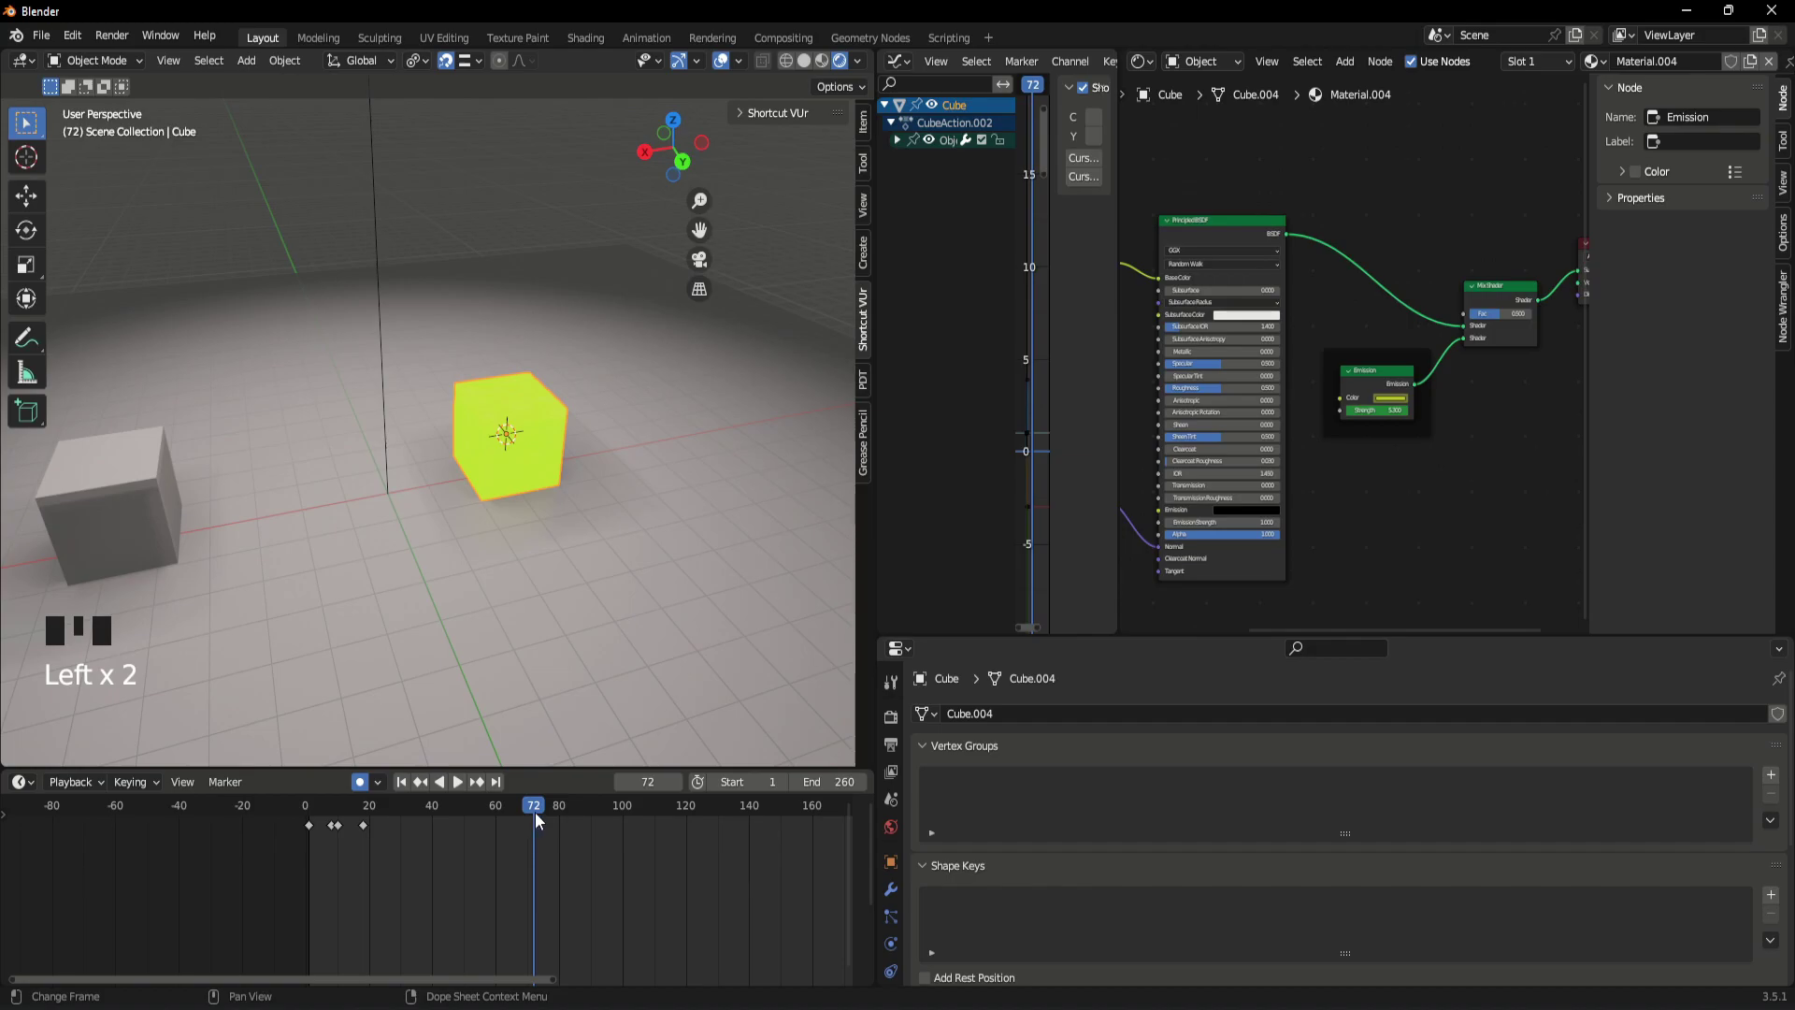
left_click_drag(541, 818, 641, 554)
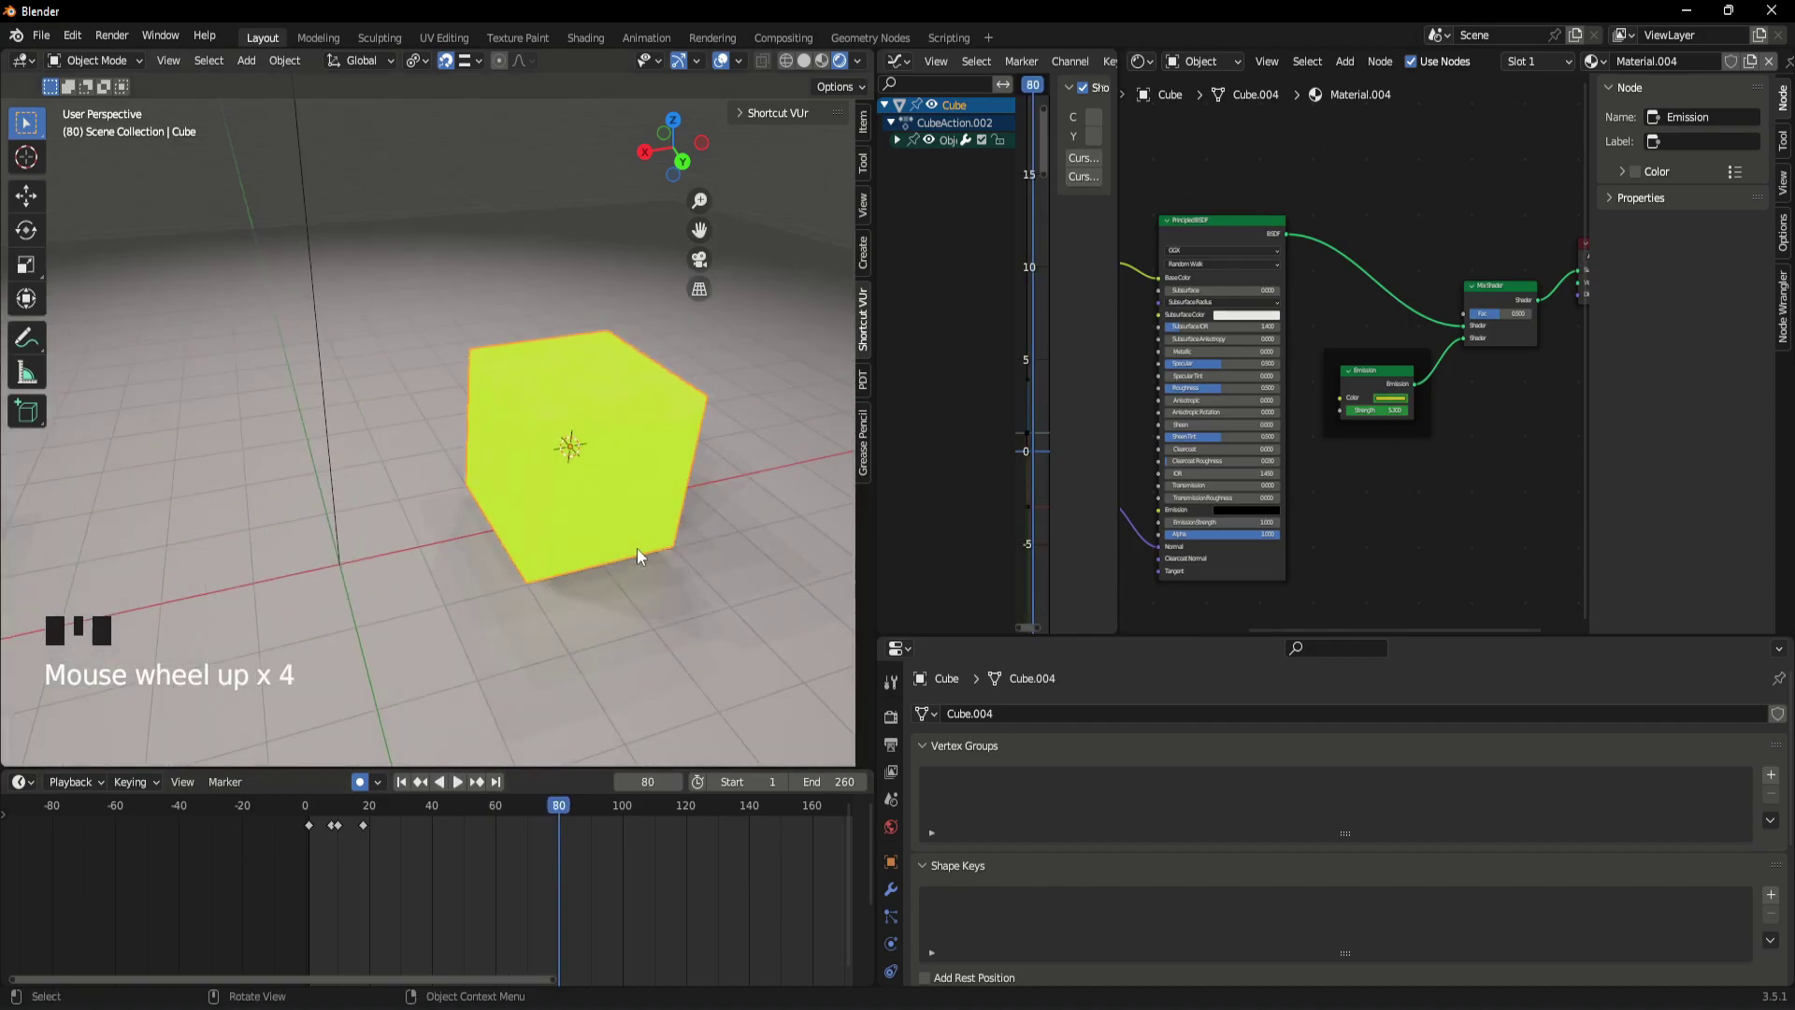
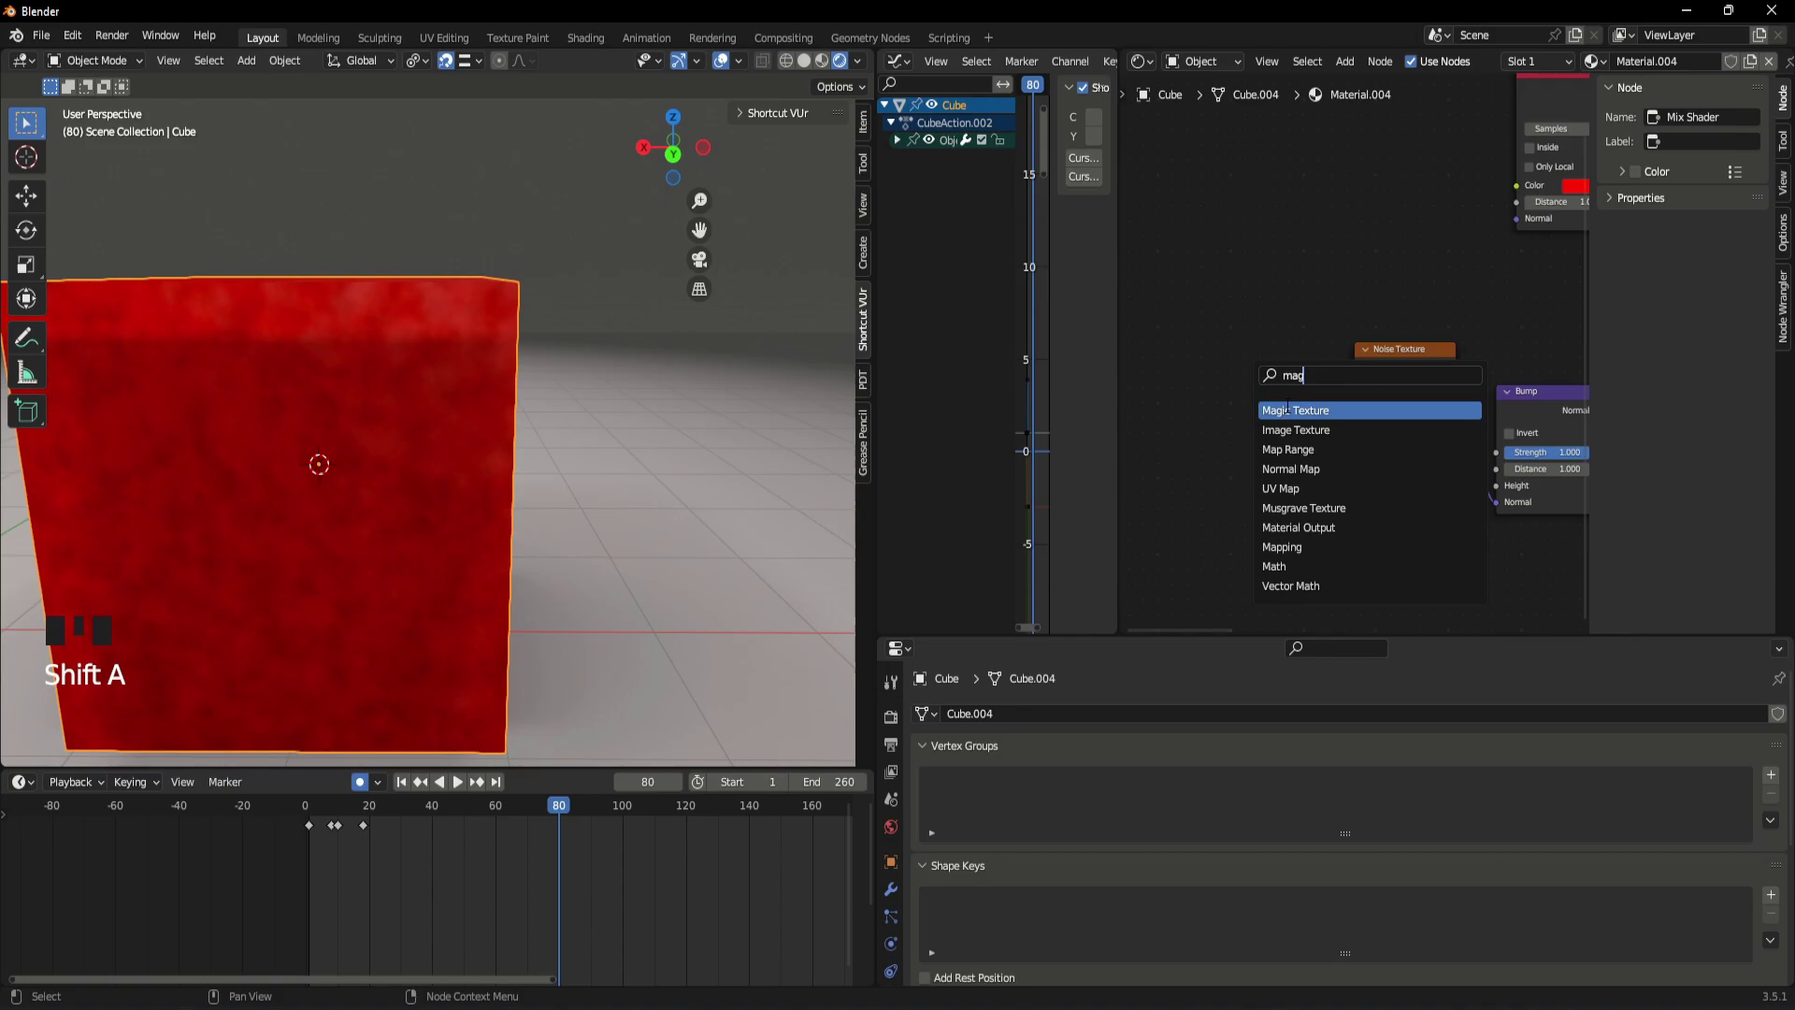
- Add a Magic Texture node to drive the Noise Texture's Scale on the red cube
left_click(1297, 345)
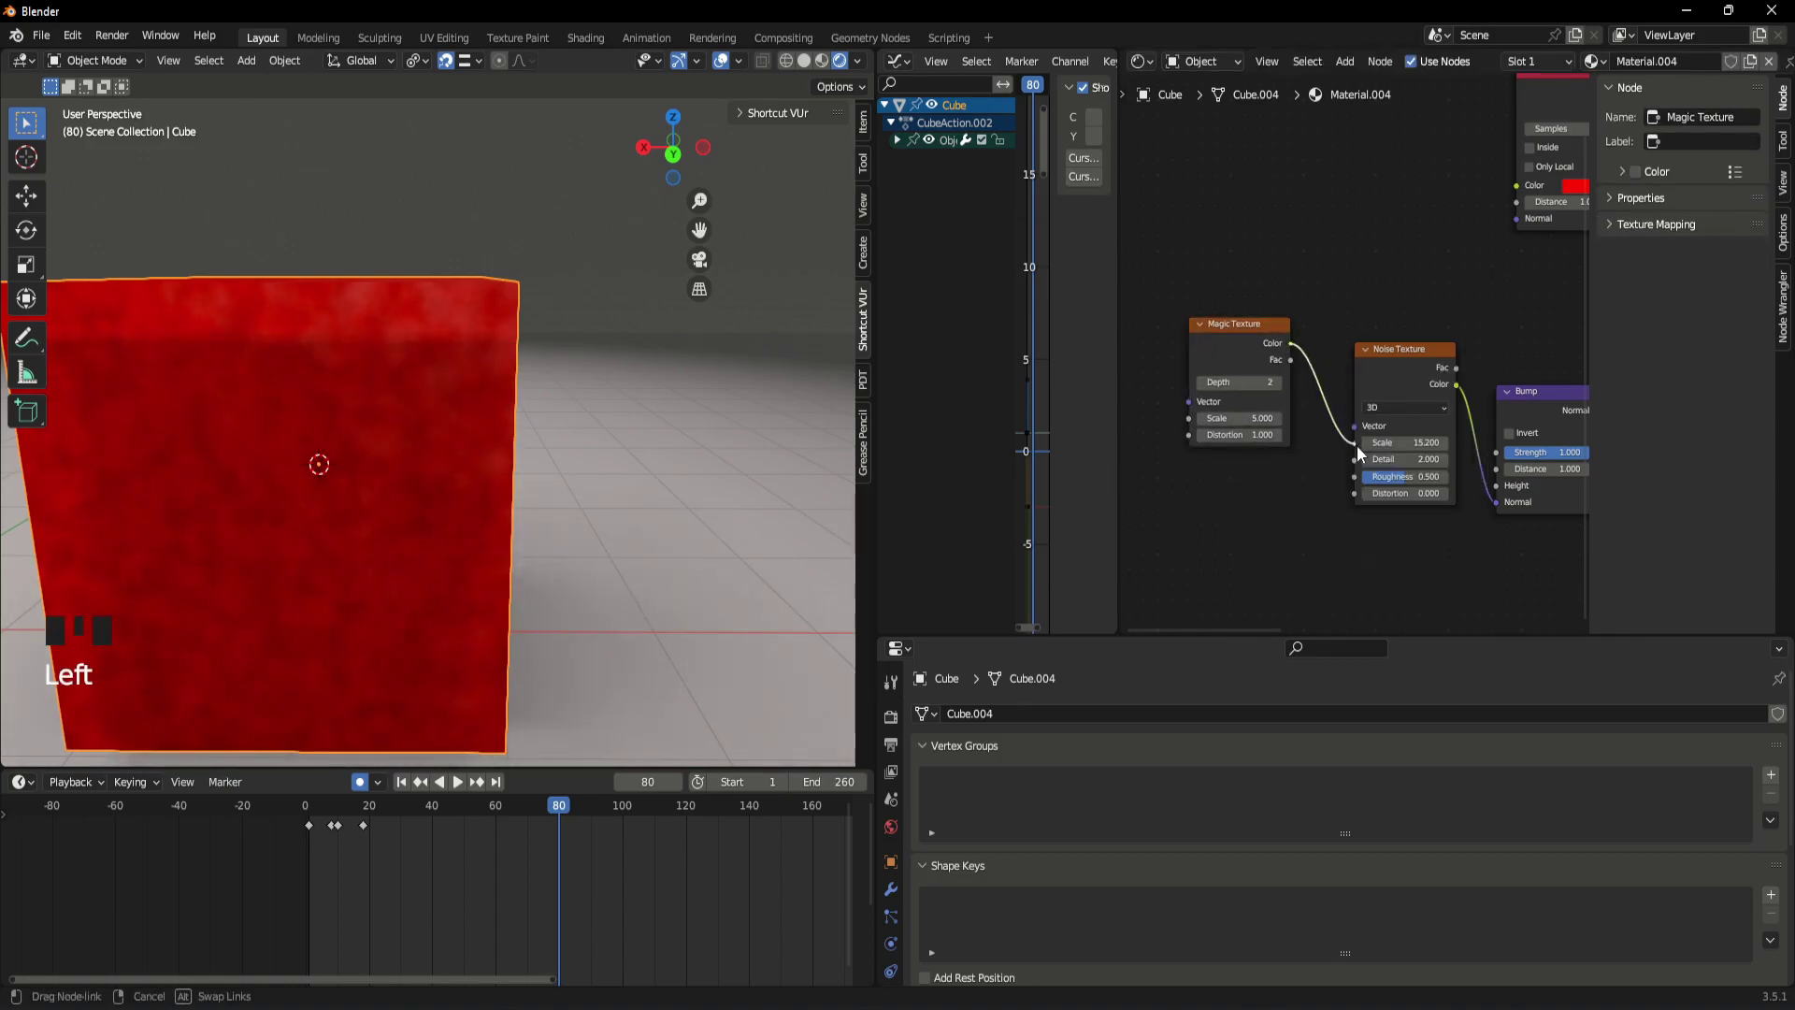
scroll("up", 3)
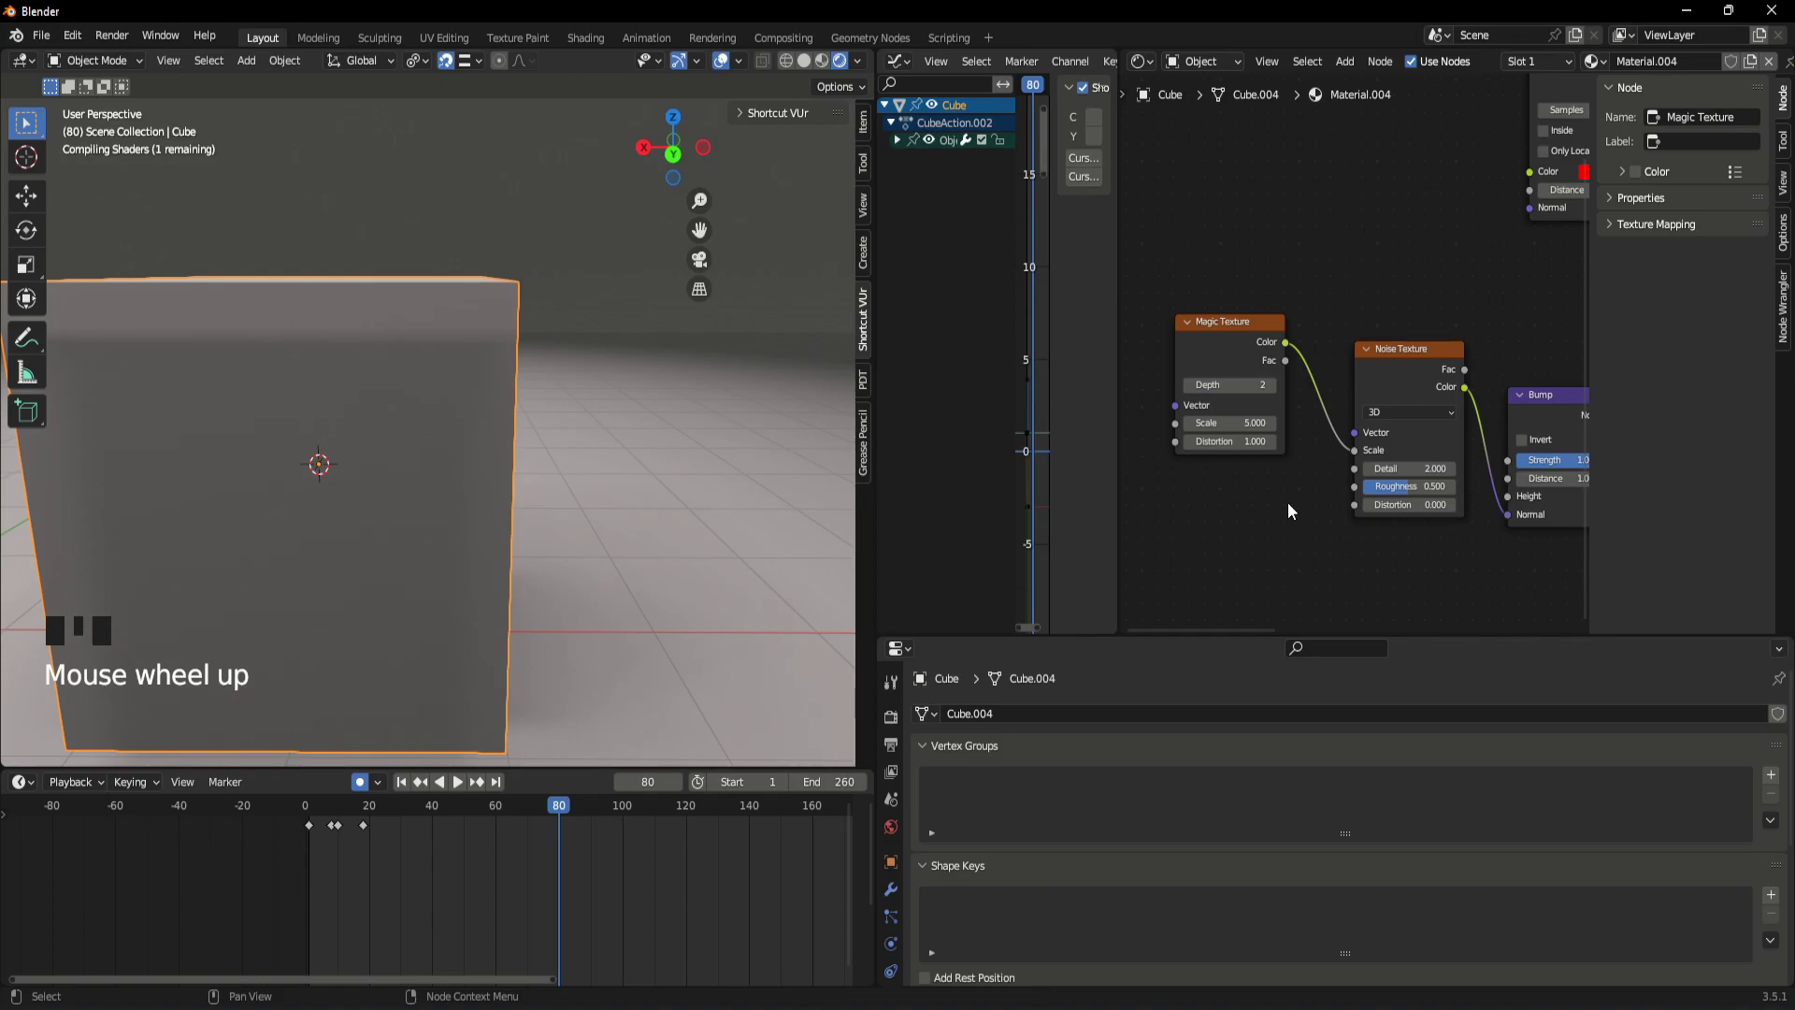
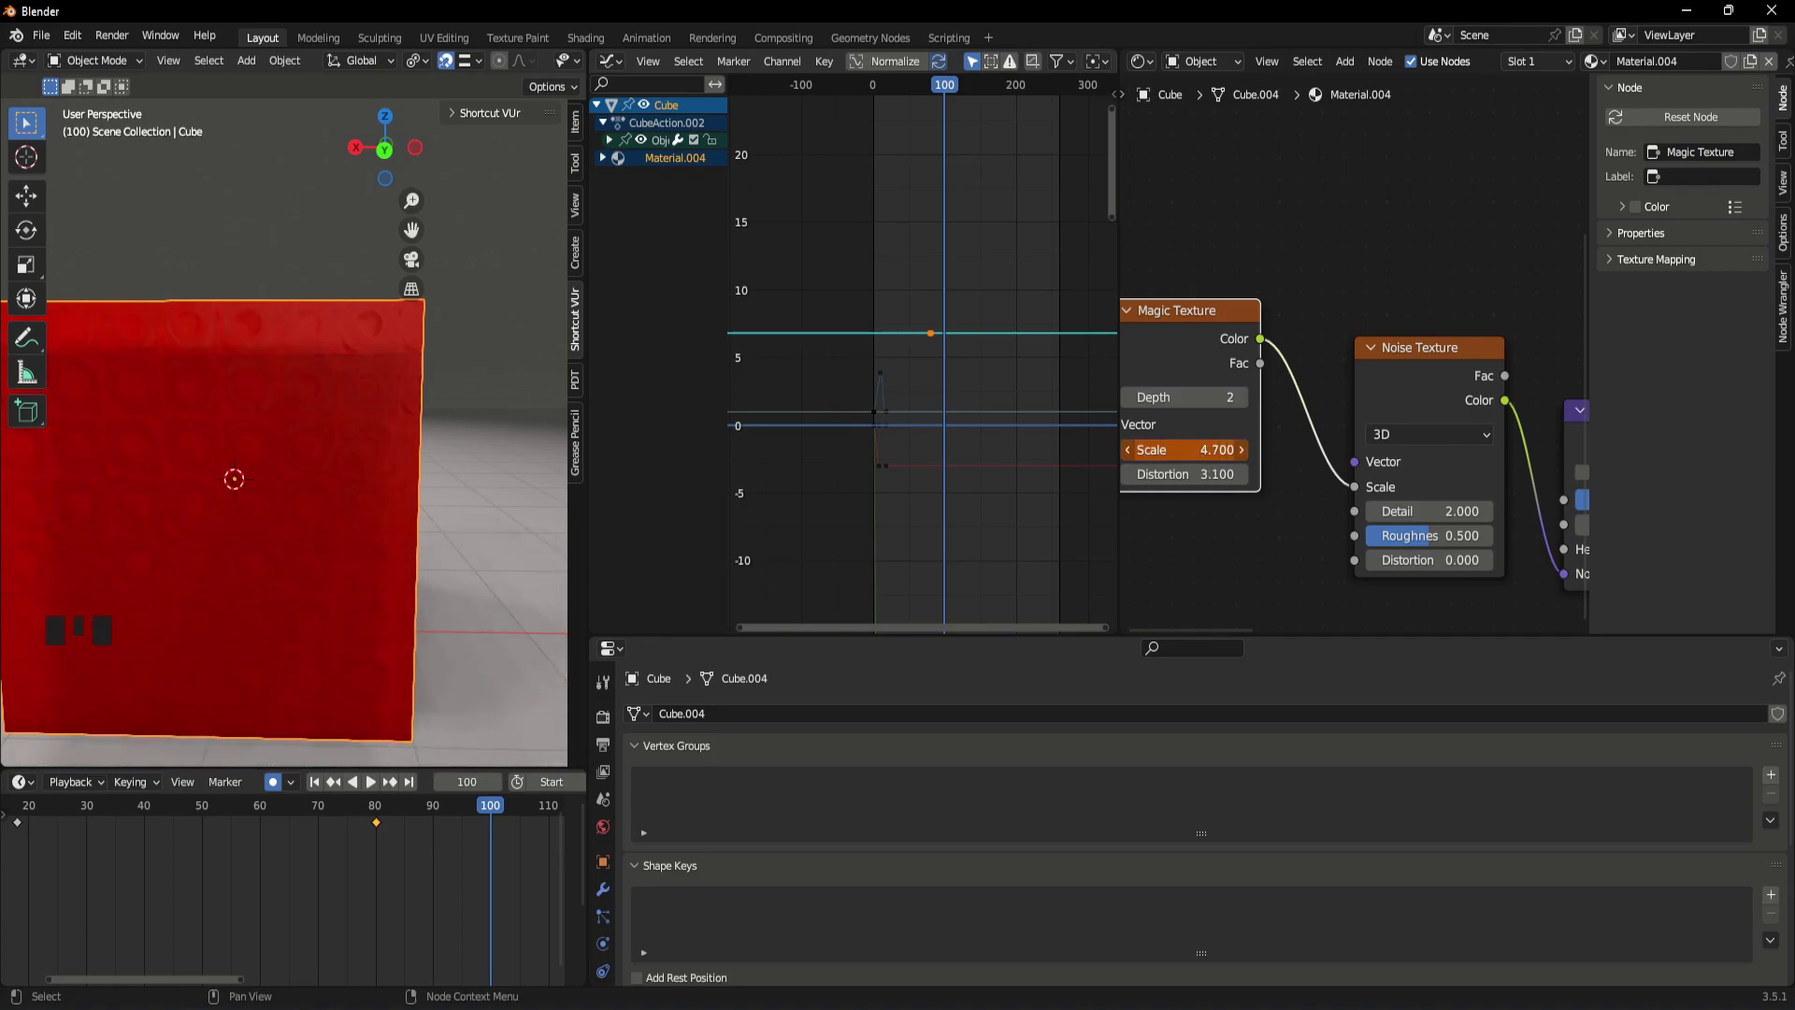
- Keyframe Magic Texture Scale 6.8 at frame 80 dropping to 4.7 by 100, and play it back
left_click(430, 876)
left_click(501, 379)
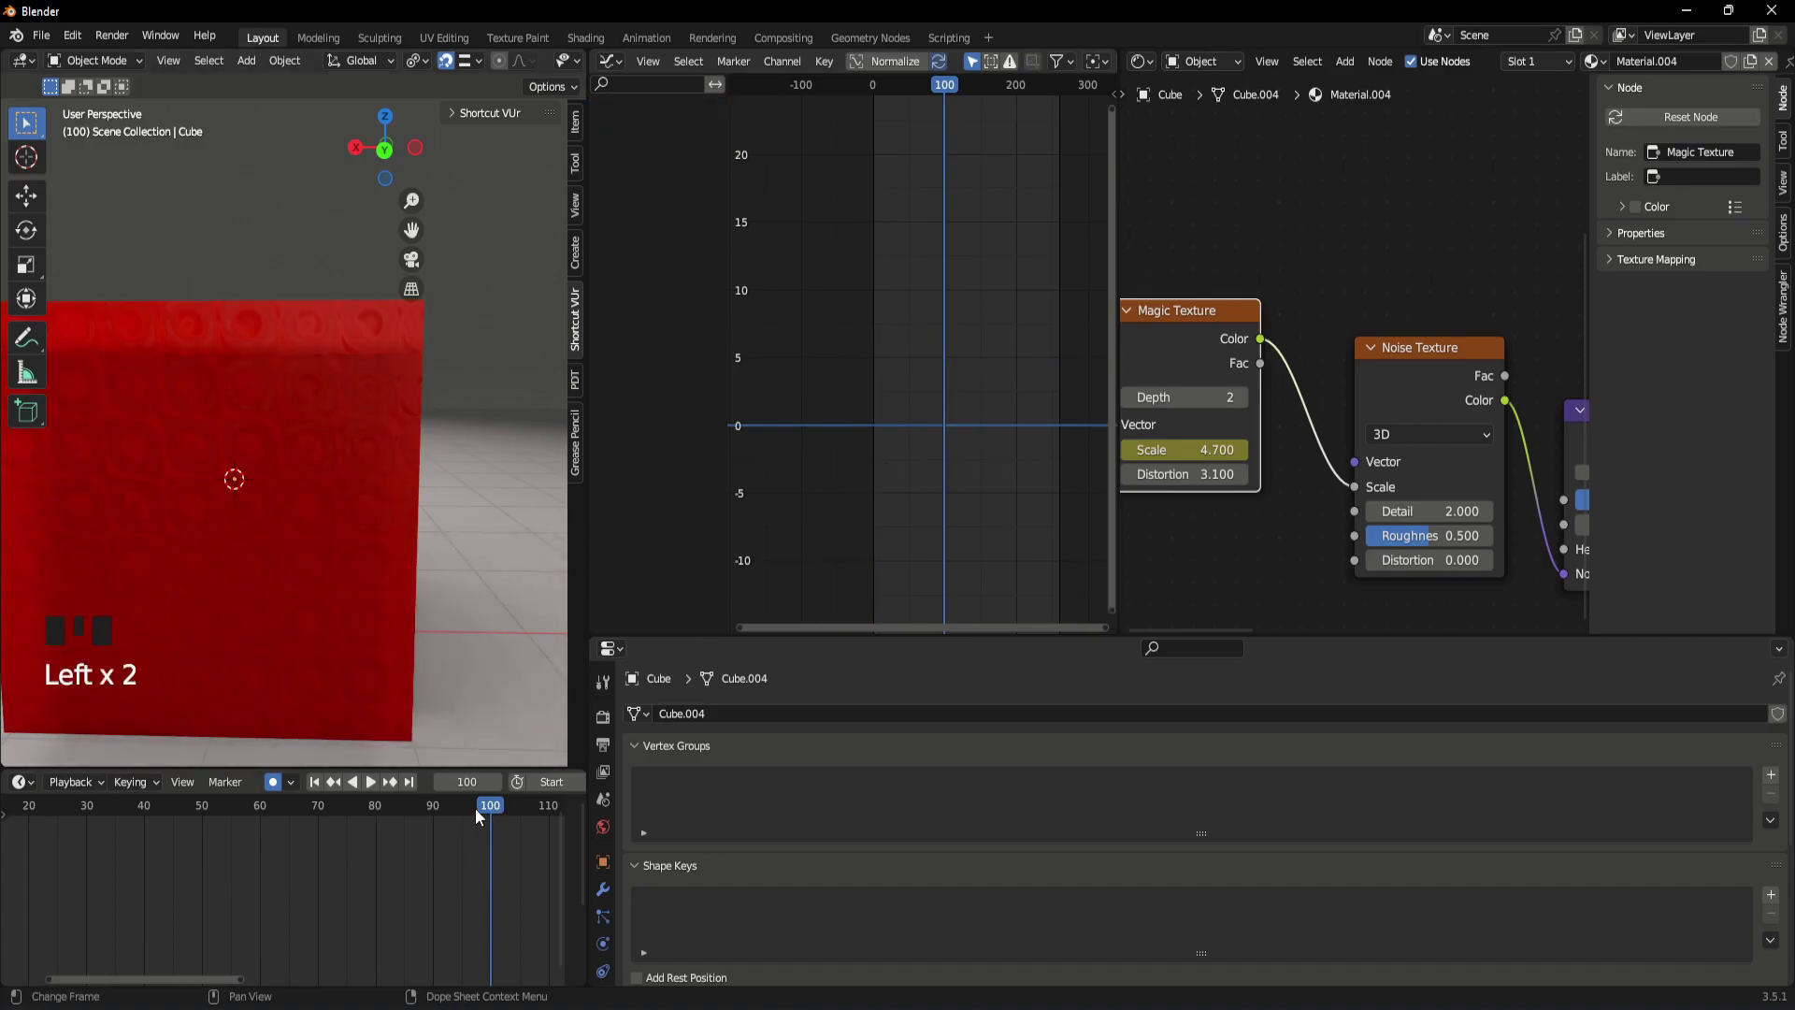
left_click_drag(491, 811, 1250, 317)
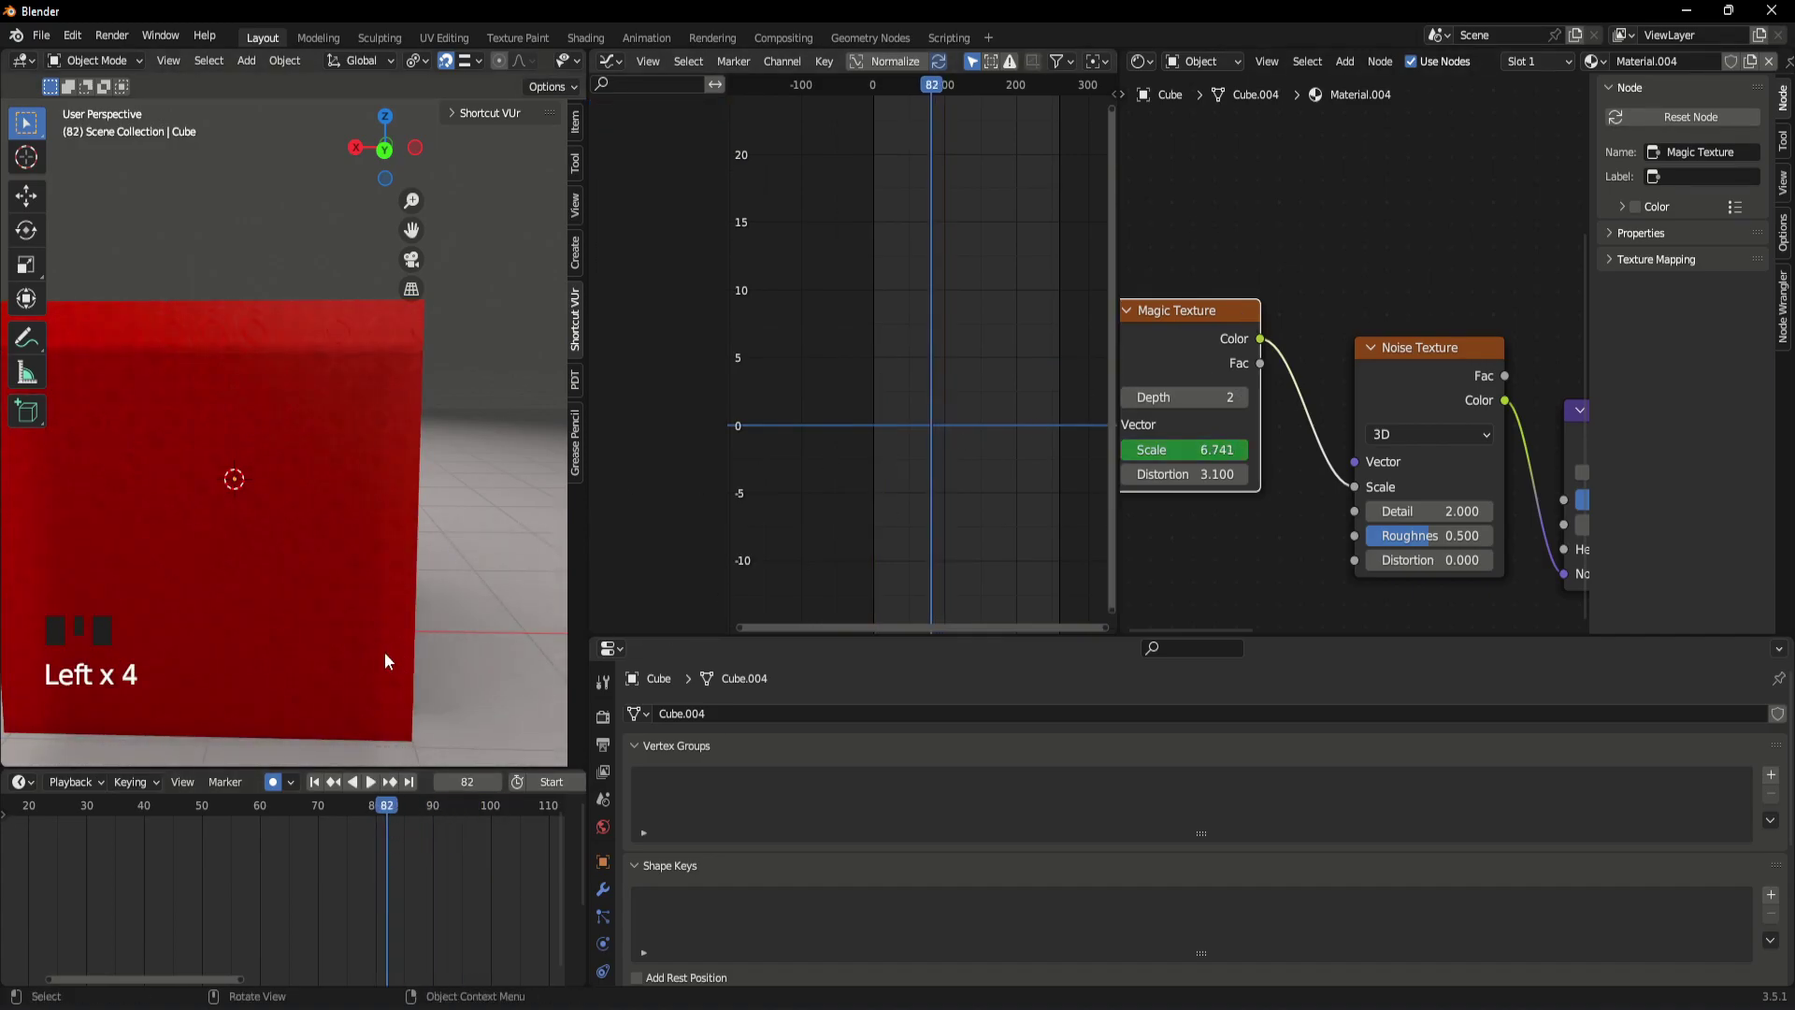
left_click(377, 652)
left_click_drag(386, 814, 495, 903)
key("space")
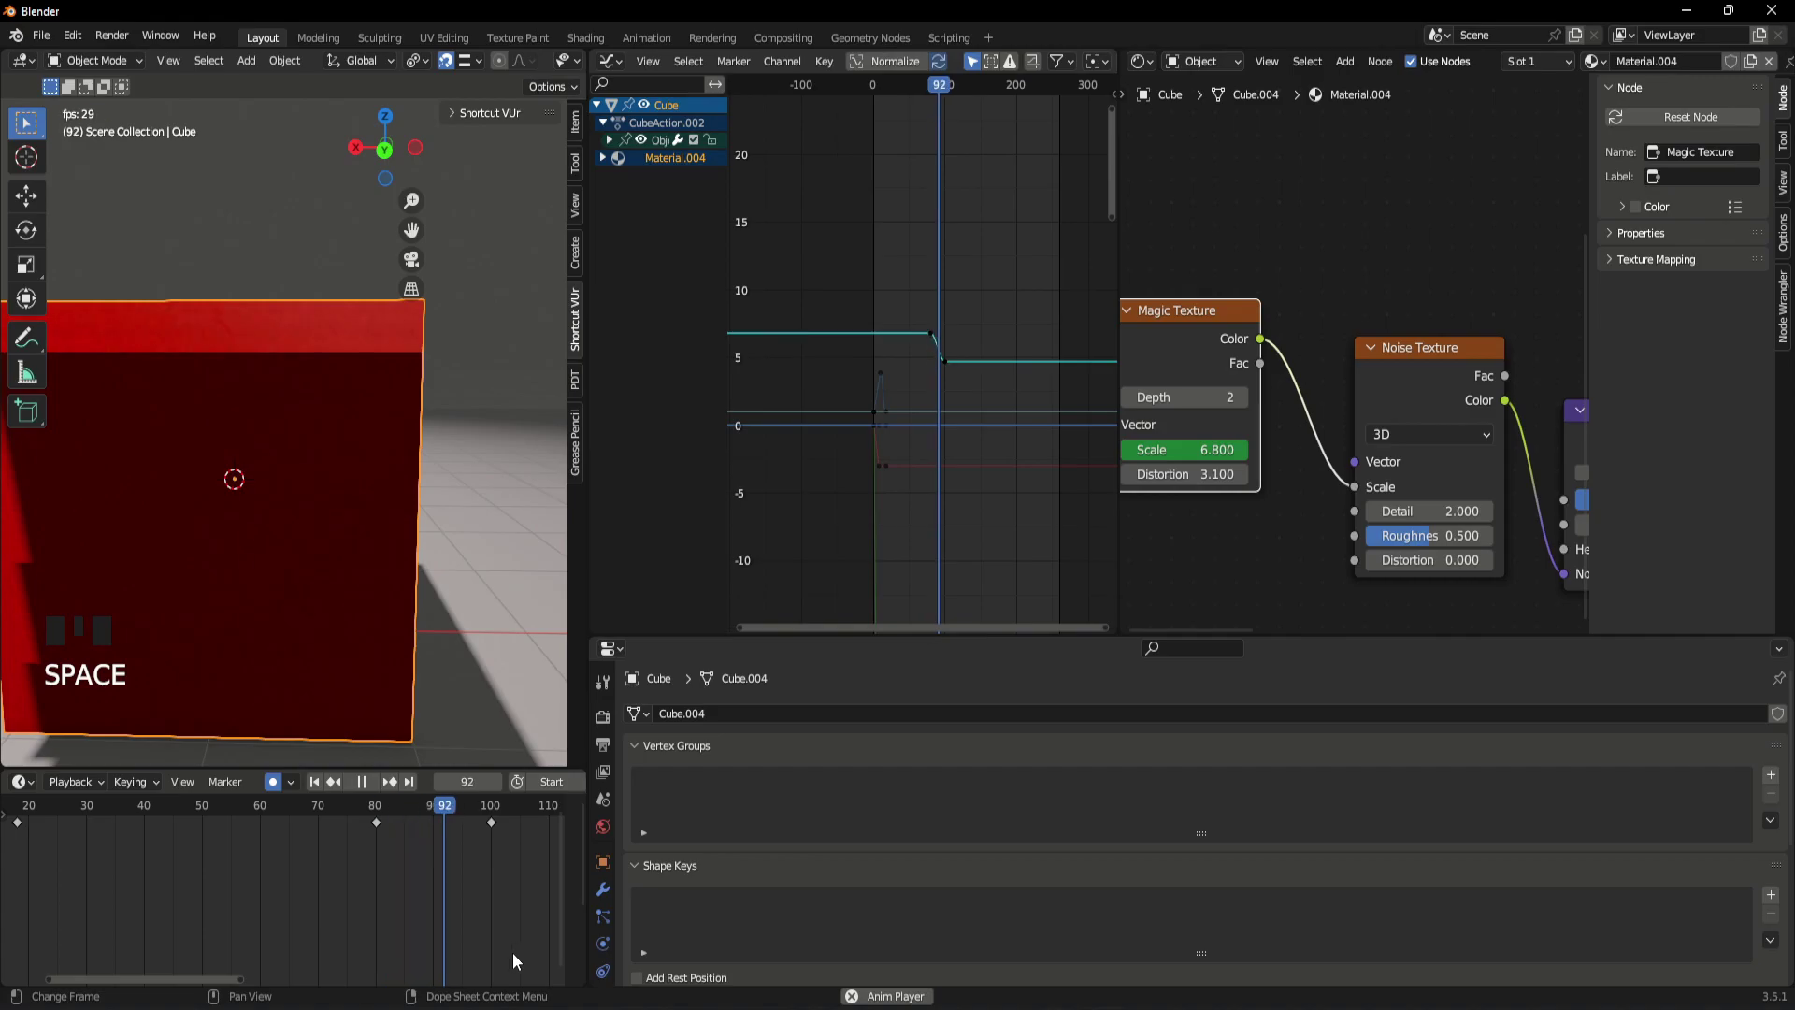
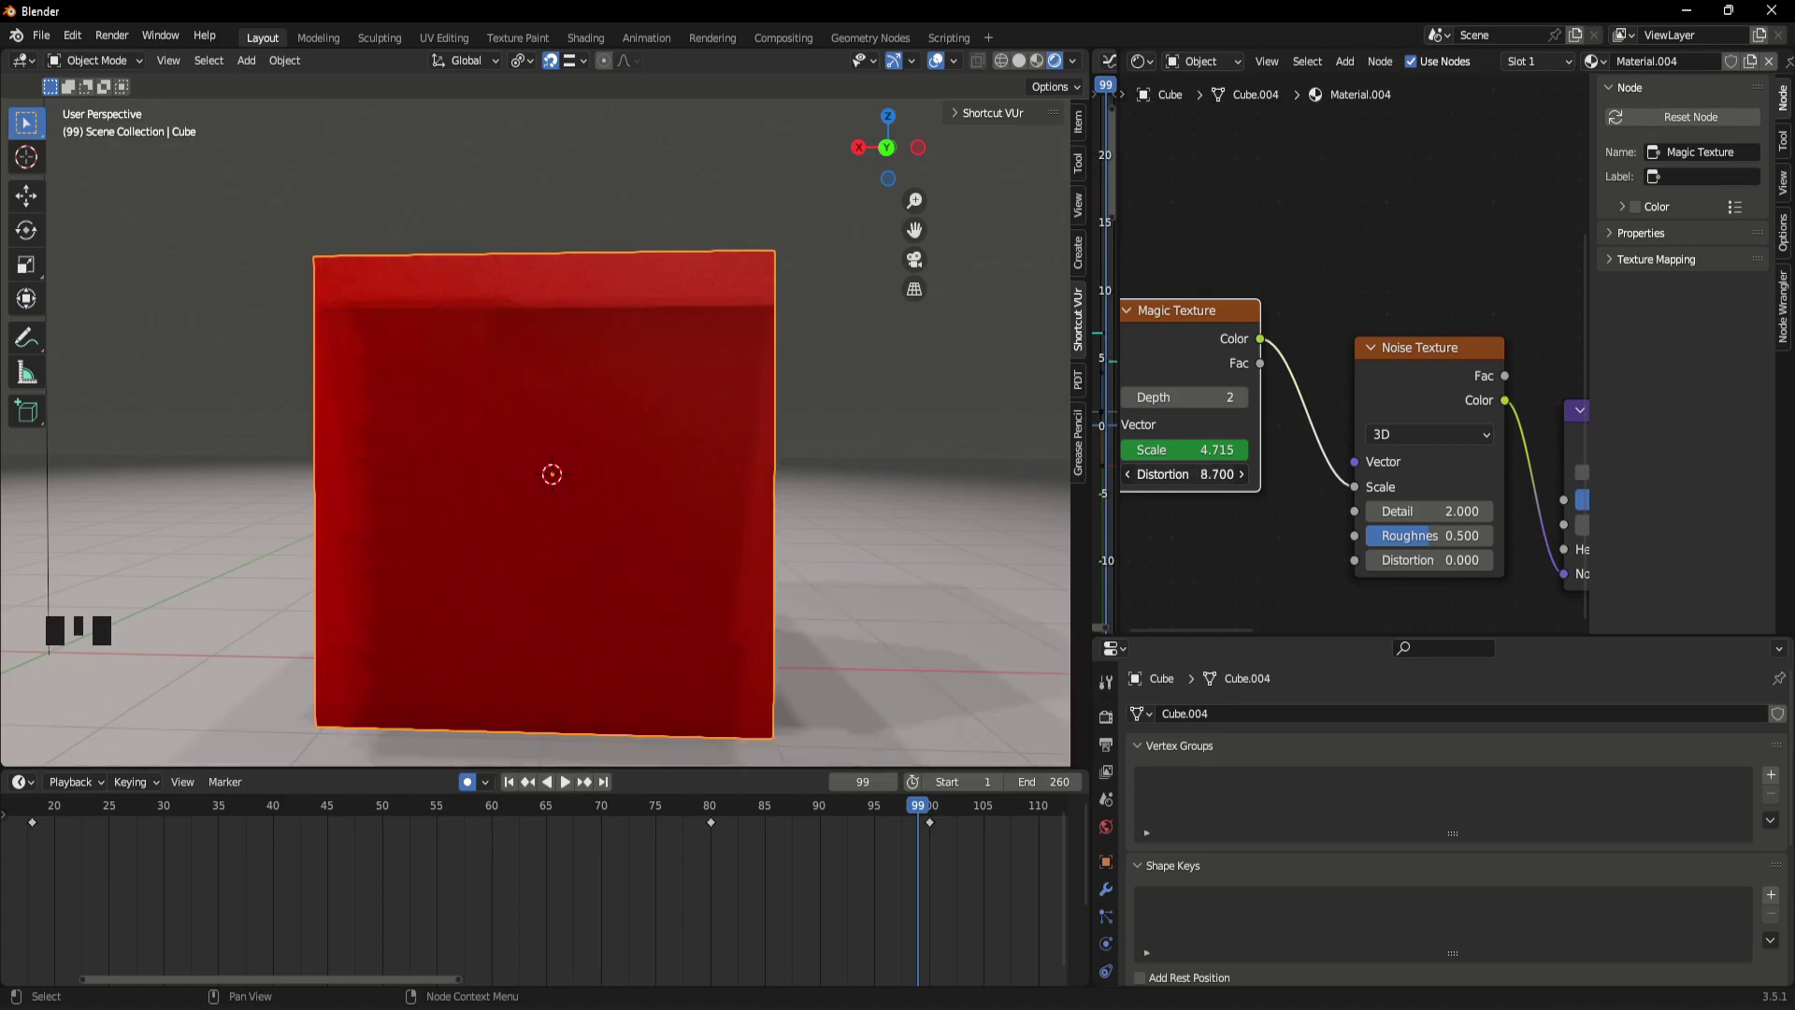
- Preview the red cube's animated texture in live Rendered shading with Render Properties showing
scroll("down", 3)
left_click(1110, 721)
left_click_drag(1463, 721, 721, 614)
scroll("up", 3)
left_click_drag(907, 809, 769, 580)
- Set the Magic Texture scale to -3.1 at frame 100, then scrub to frame 80
scroll("up", 3)
scroll("down", 3)
left_click(1171, 753)
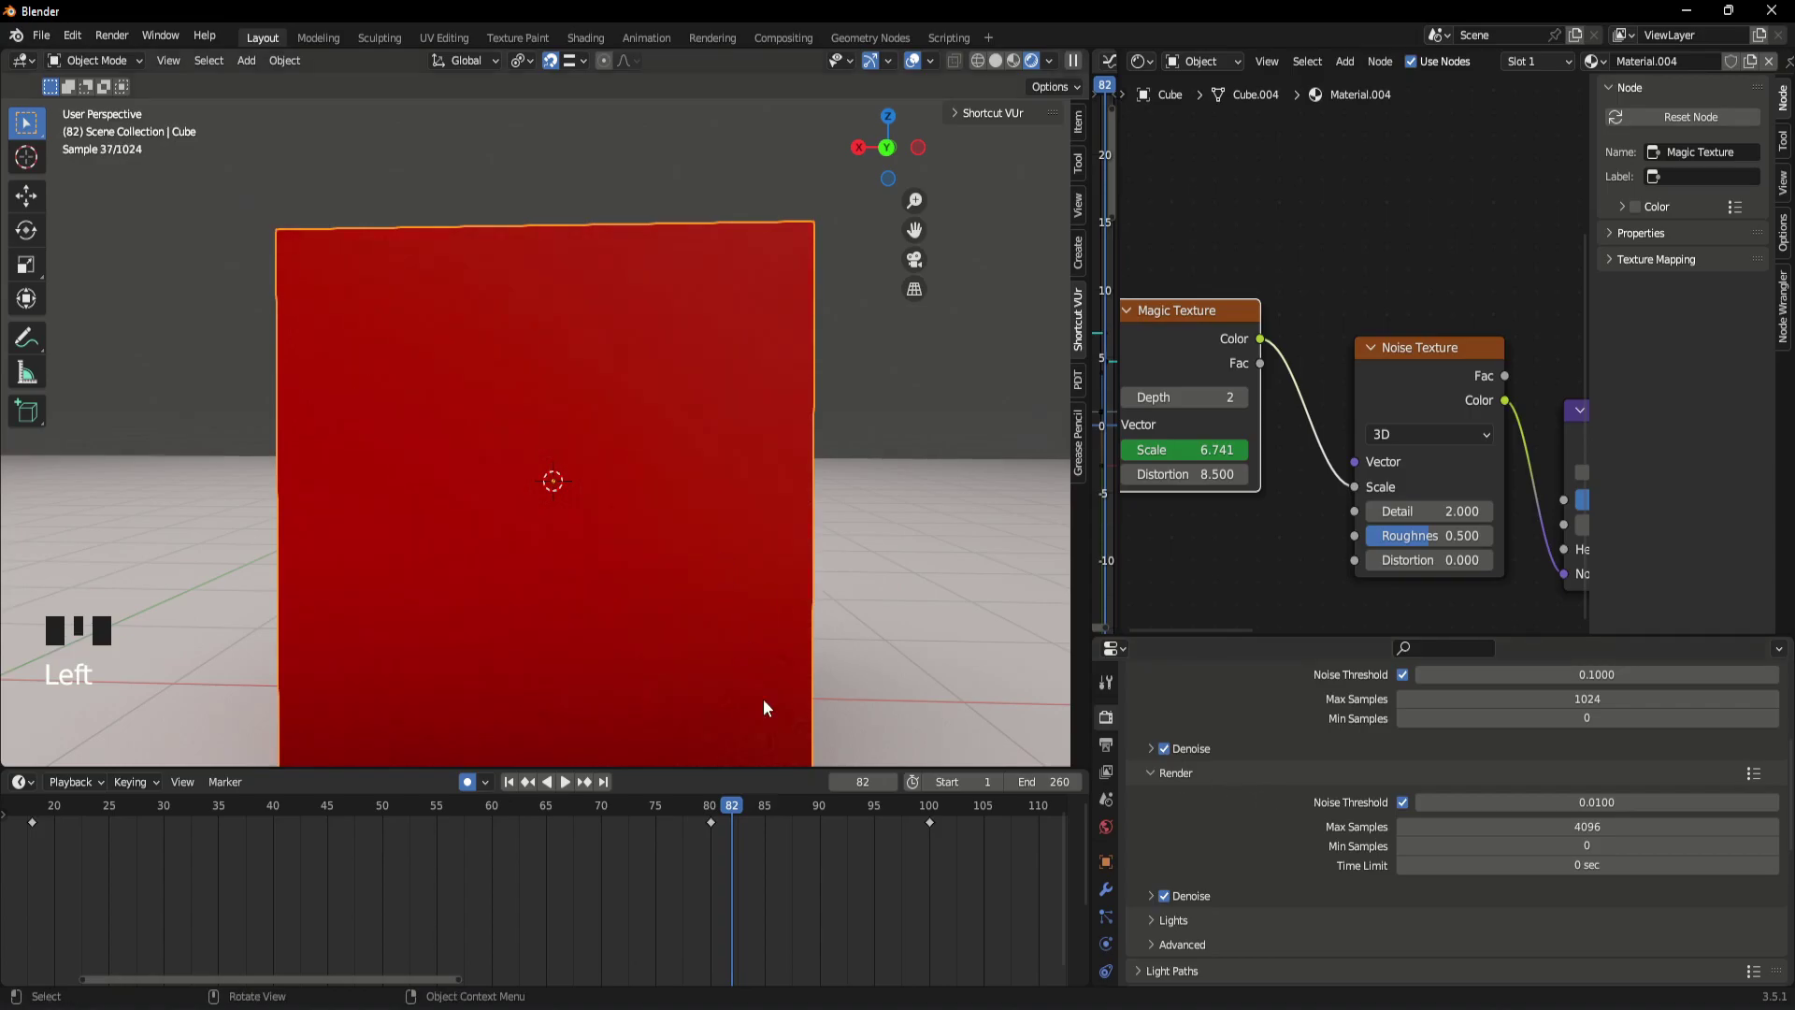
left_click_drag(731, 809, 742, 815)
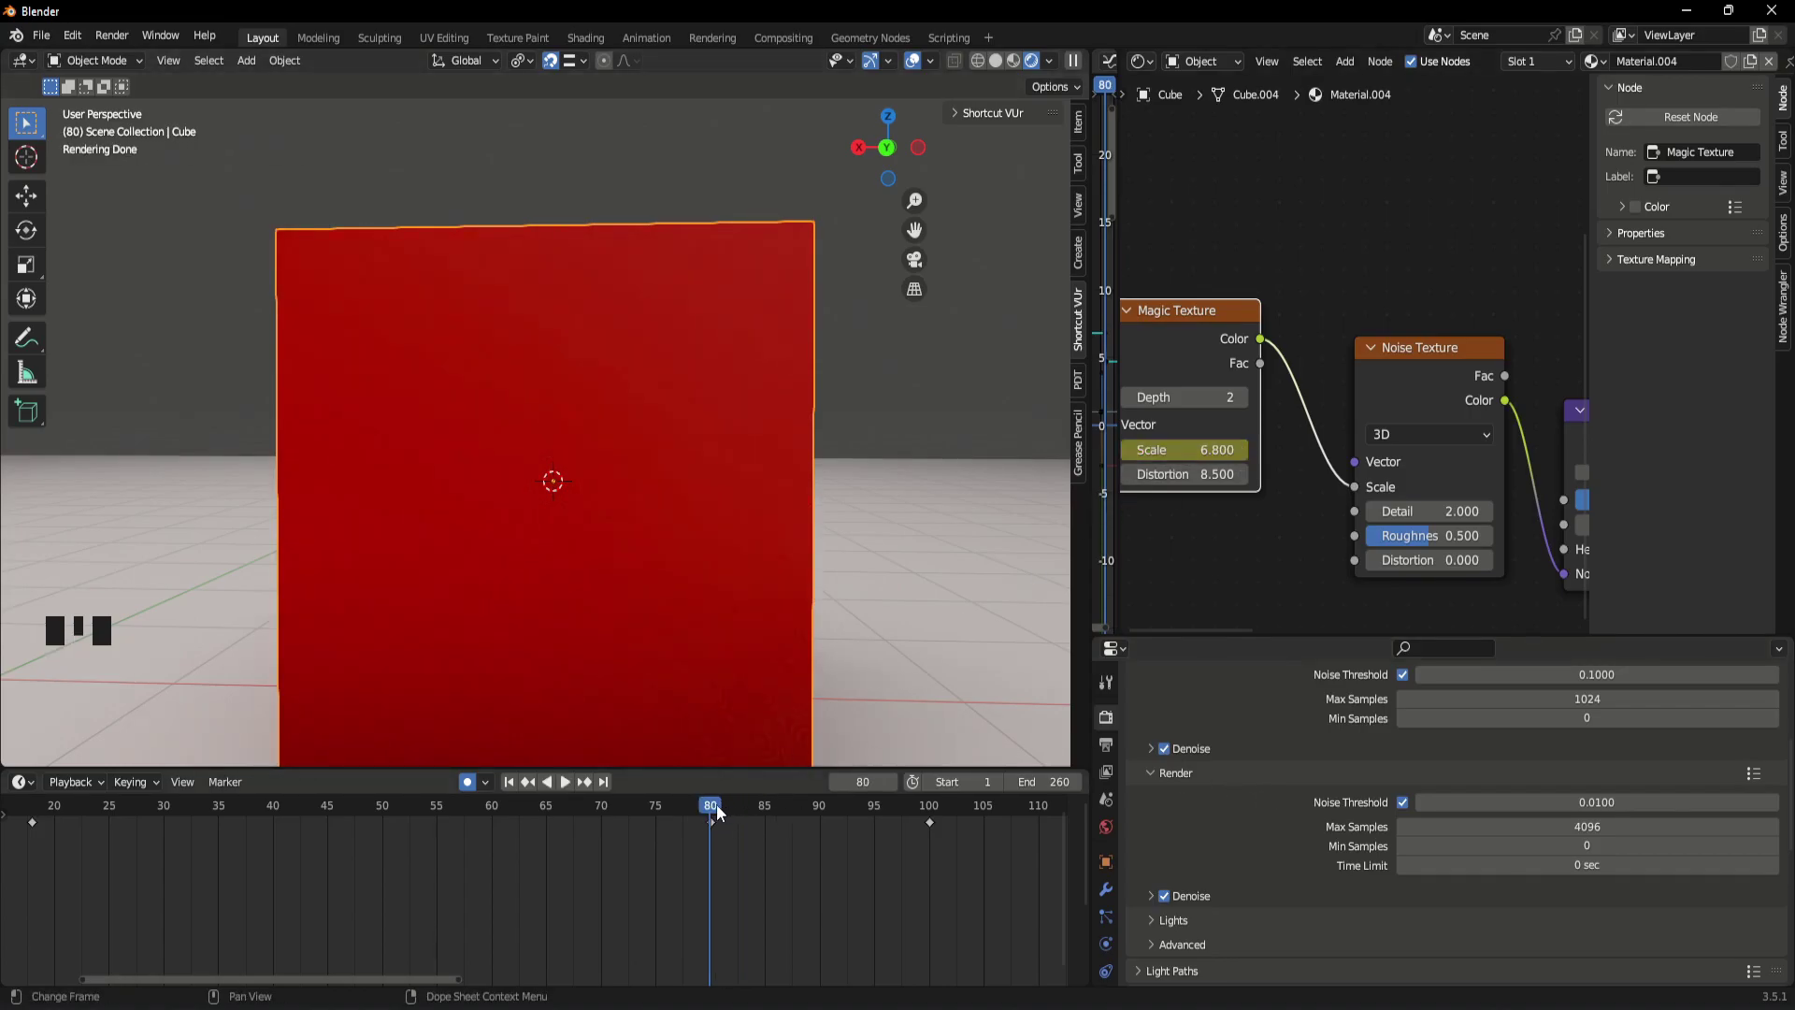
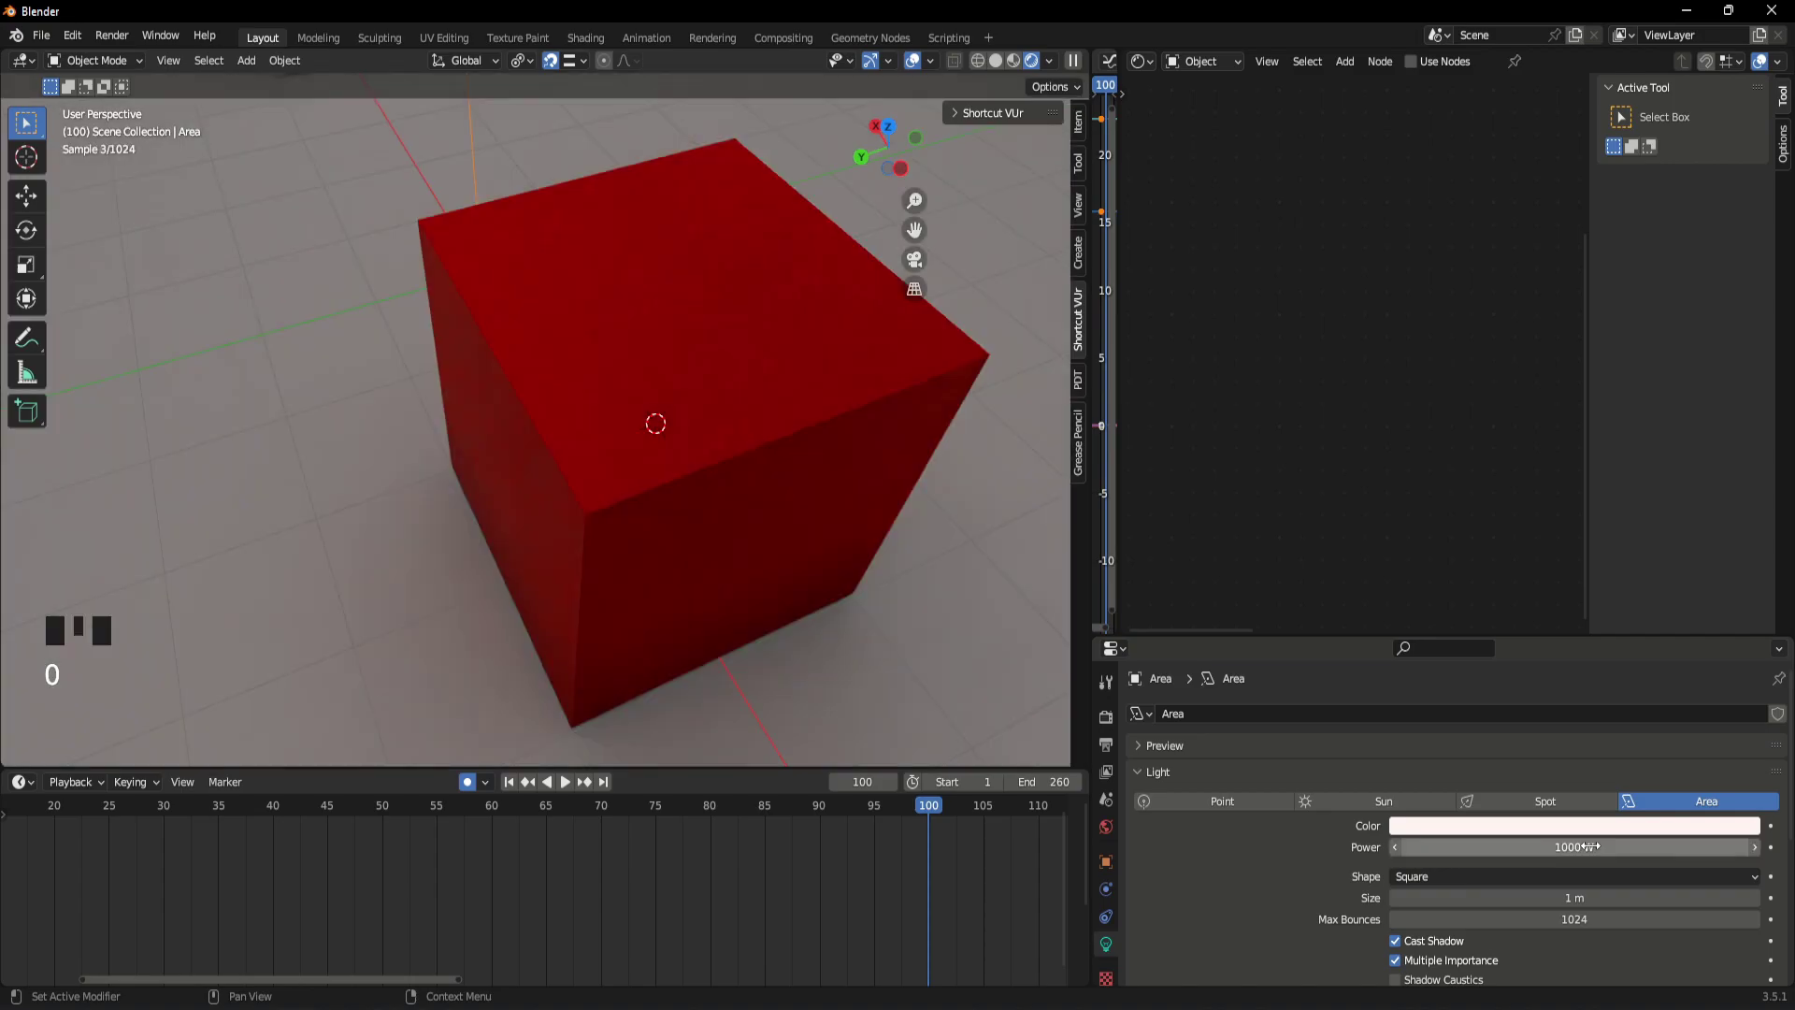
- Raise the Area light's power from 1000 W to 4000 W
scroll("up", 3)
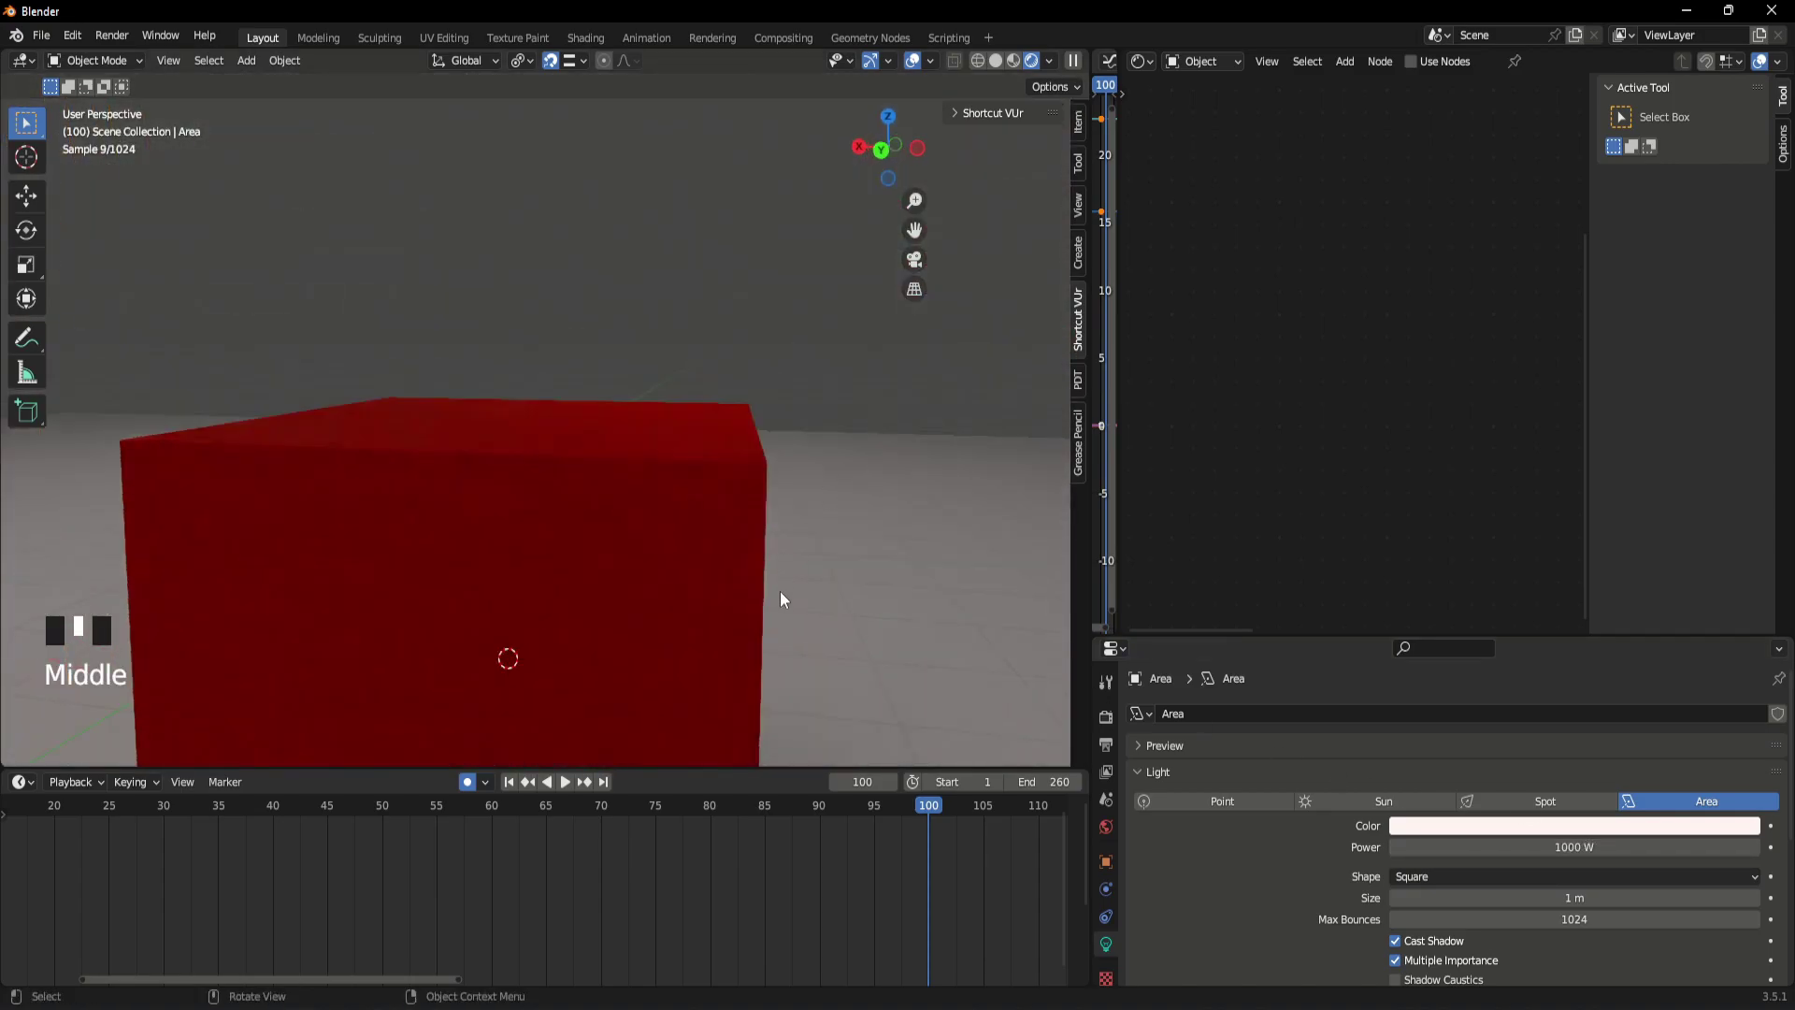
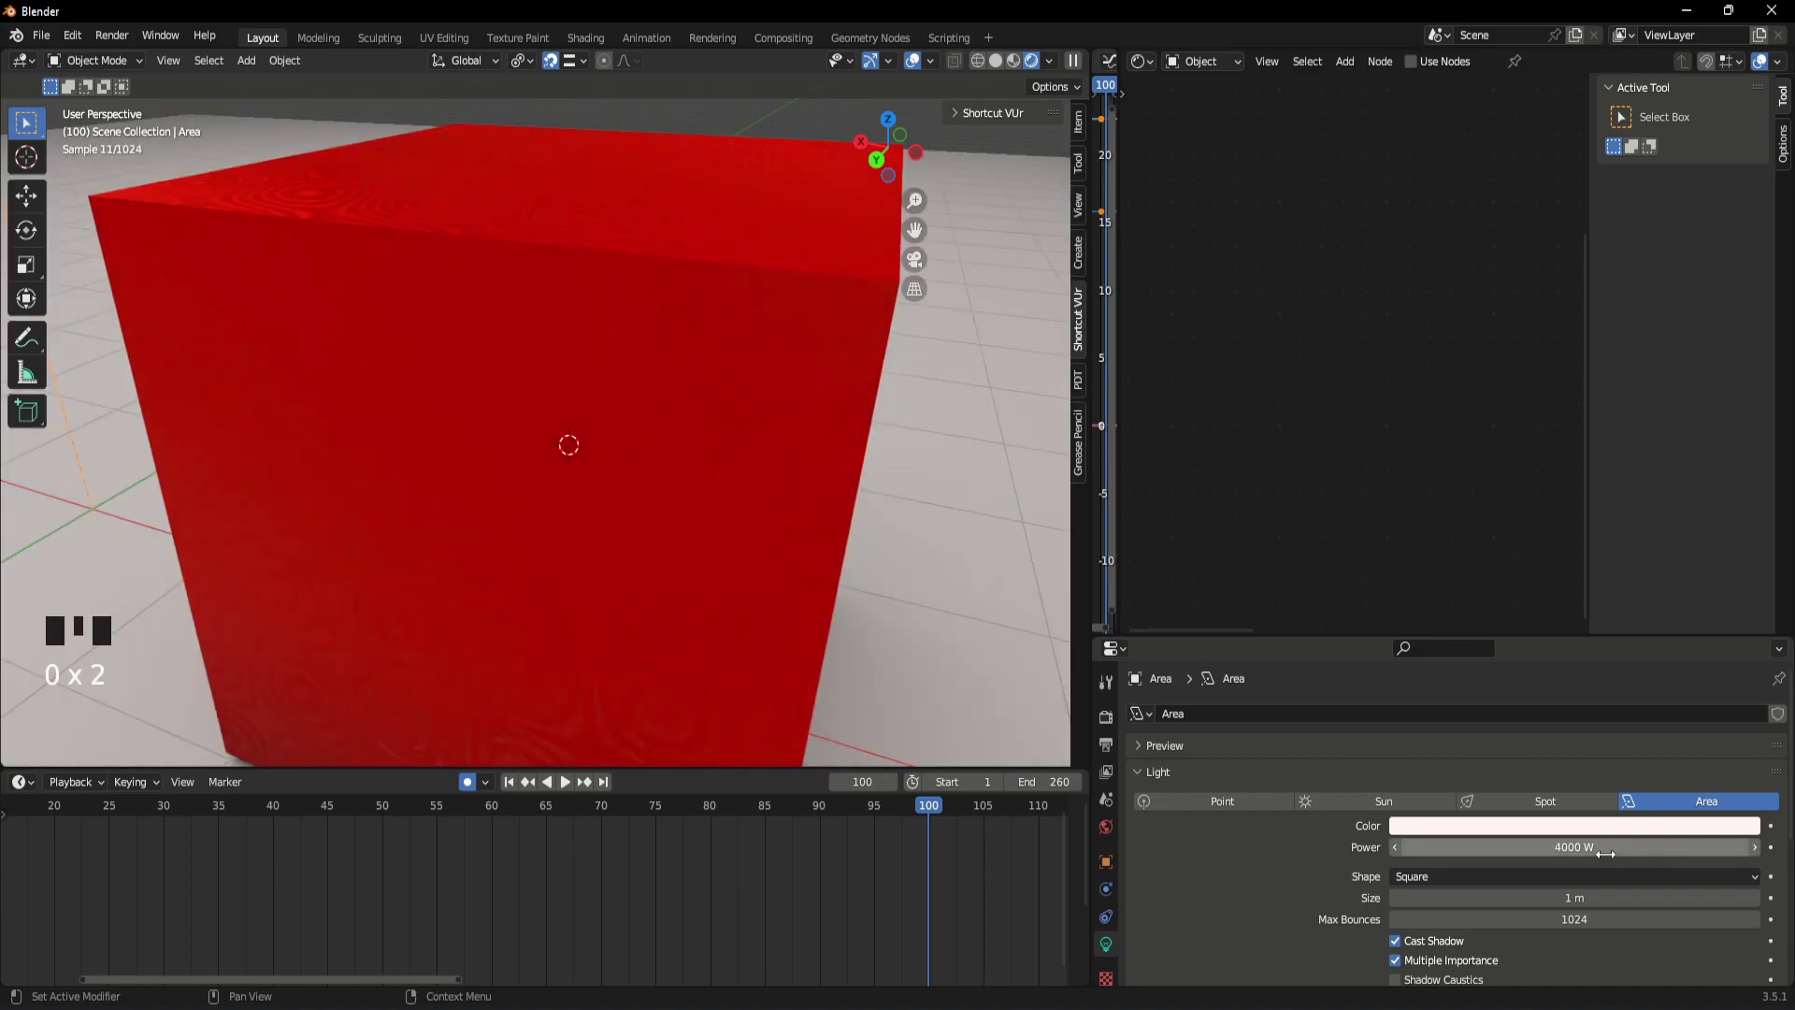
left_click_drag(564, 326, 1117, 725)
left_click(1118, 724)
left_click_drag(1463, 722, 810, 573)
left_click_drag(810, 573, 688, 536)
- Switch the render engine to Eevee and play the cube animation around frame 90
scroll("up", 3)
middle_click(709, 540)
scroll("up", 3)
left_click_drag(935, 818, 693, 879)
key("space")
key("space")
left_click_drag(931, 822, 672, 890)
key("space")
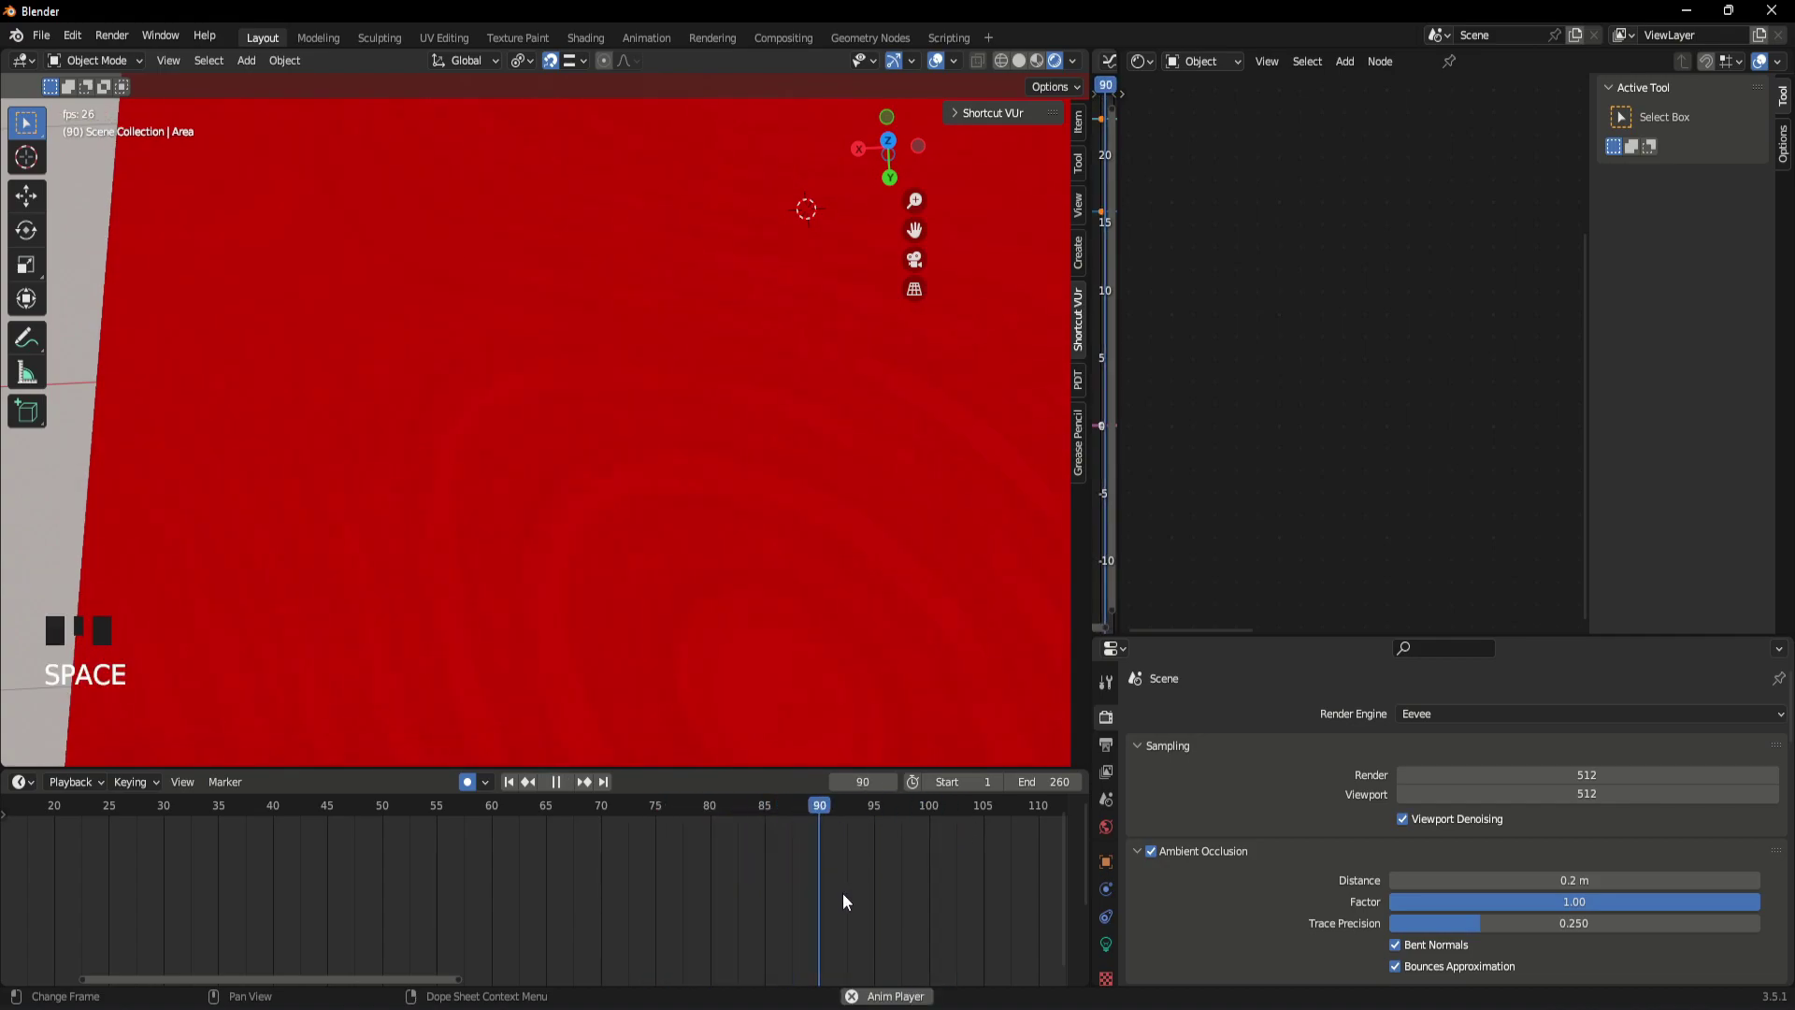
- Stop playback, select the ground plane and give it a new material
key("space")
left_click_drag(955, 809, 799, 846)
key("space")
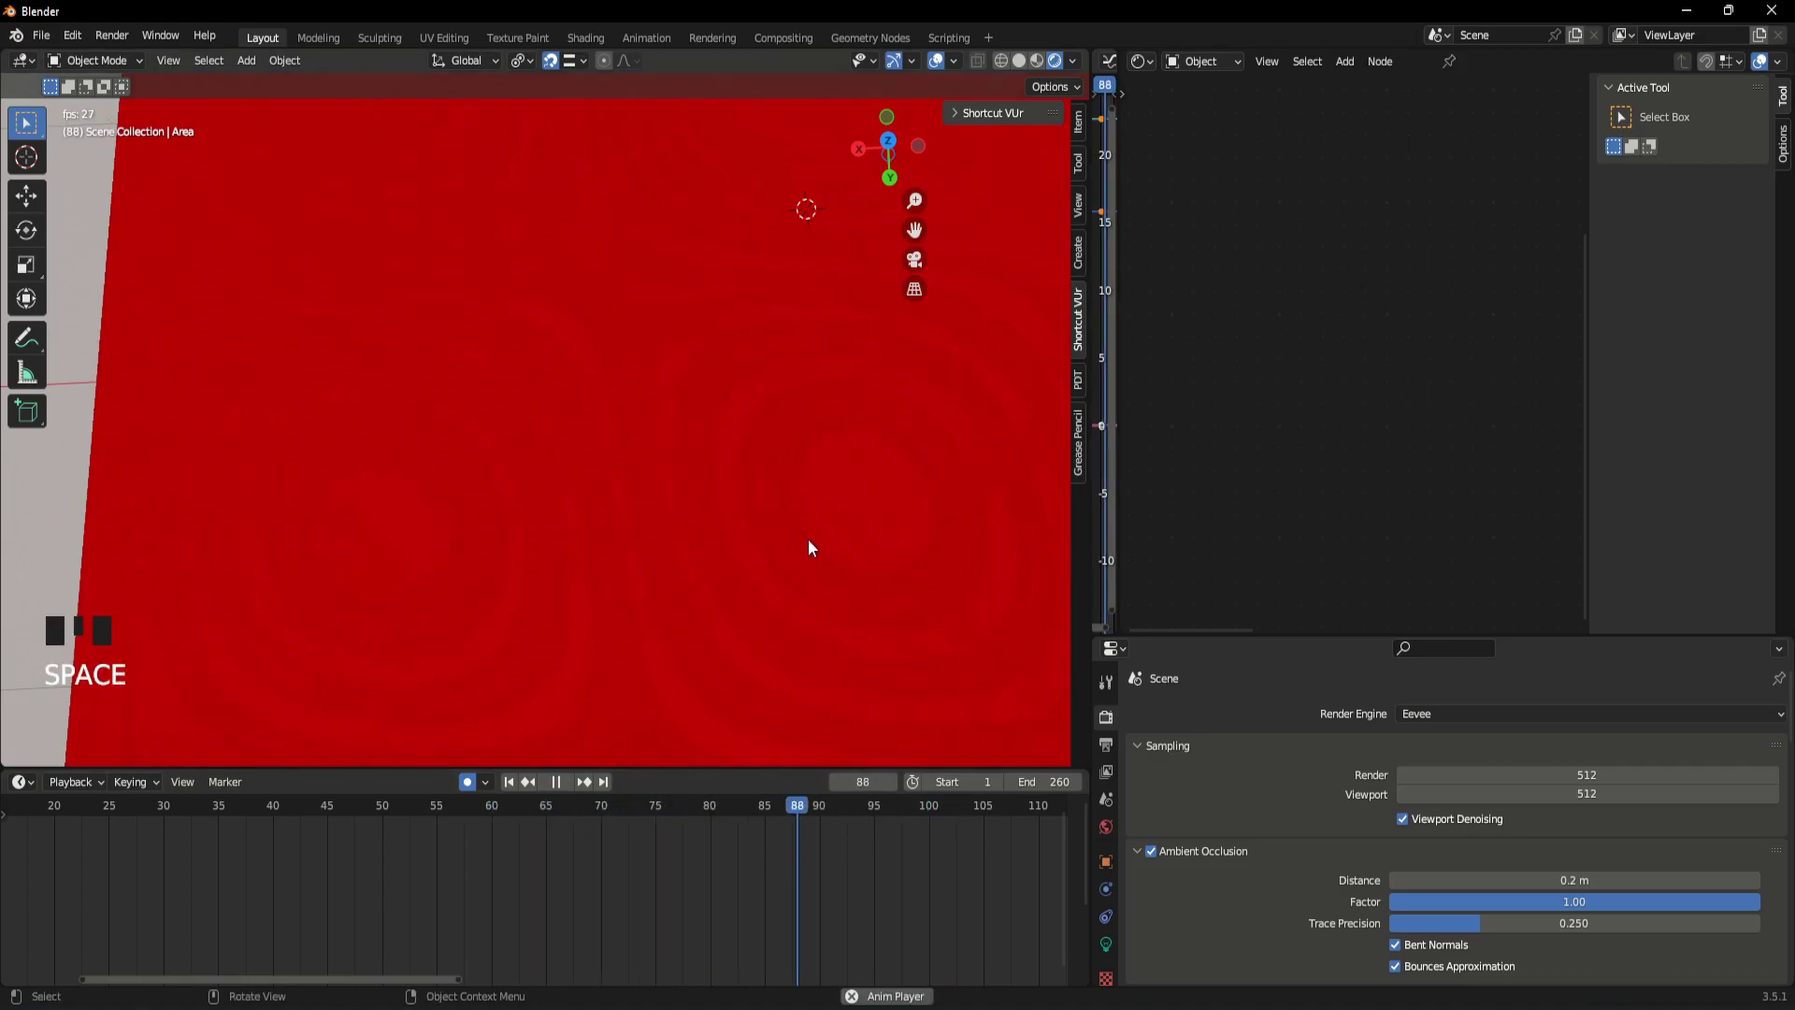
key("space")
left_click(804, 535)
scroll("down", 3)
left_click_drag(799, 500, 903, 367)
- Drag the Principled BSDF Base Color value to 0 for a black floor, then play the animation
scroll("up", 3)
scroll("down", 3)
left_click_drag(654, 559, 780, 640)
scroll("up", 3)
left_click_drag(933, 818, 600, 889)
key("space")
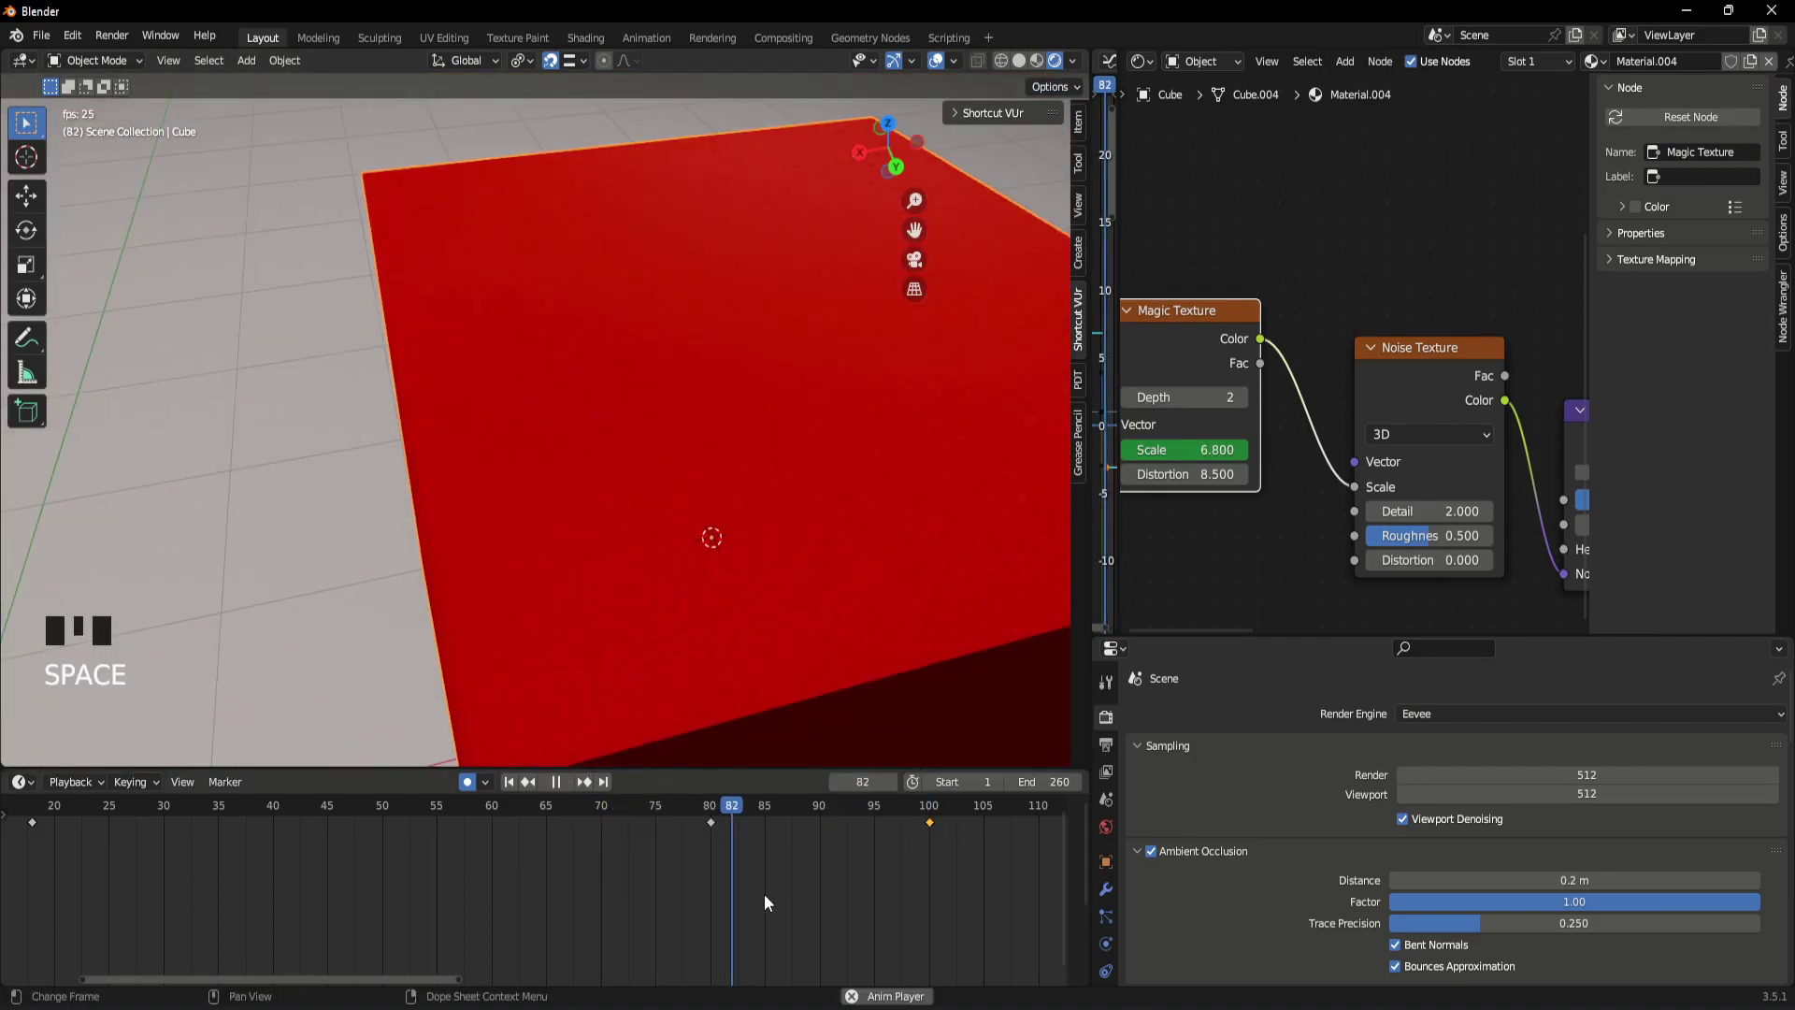
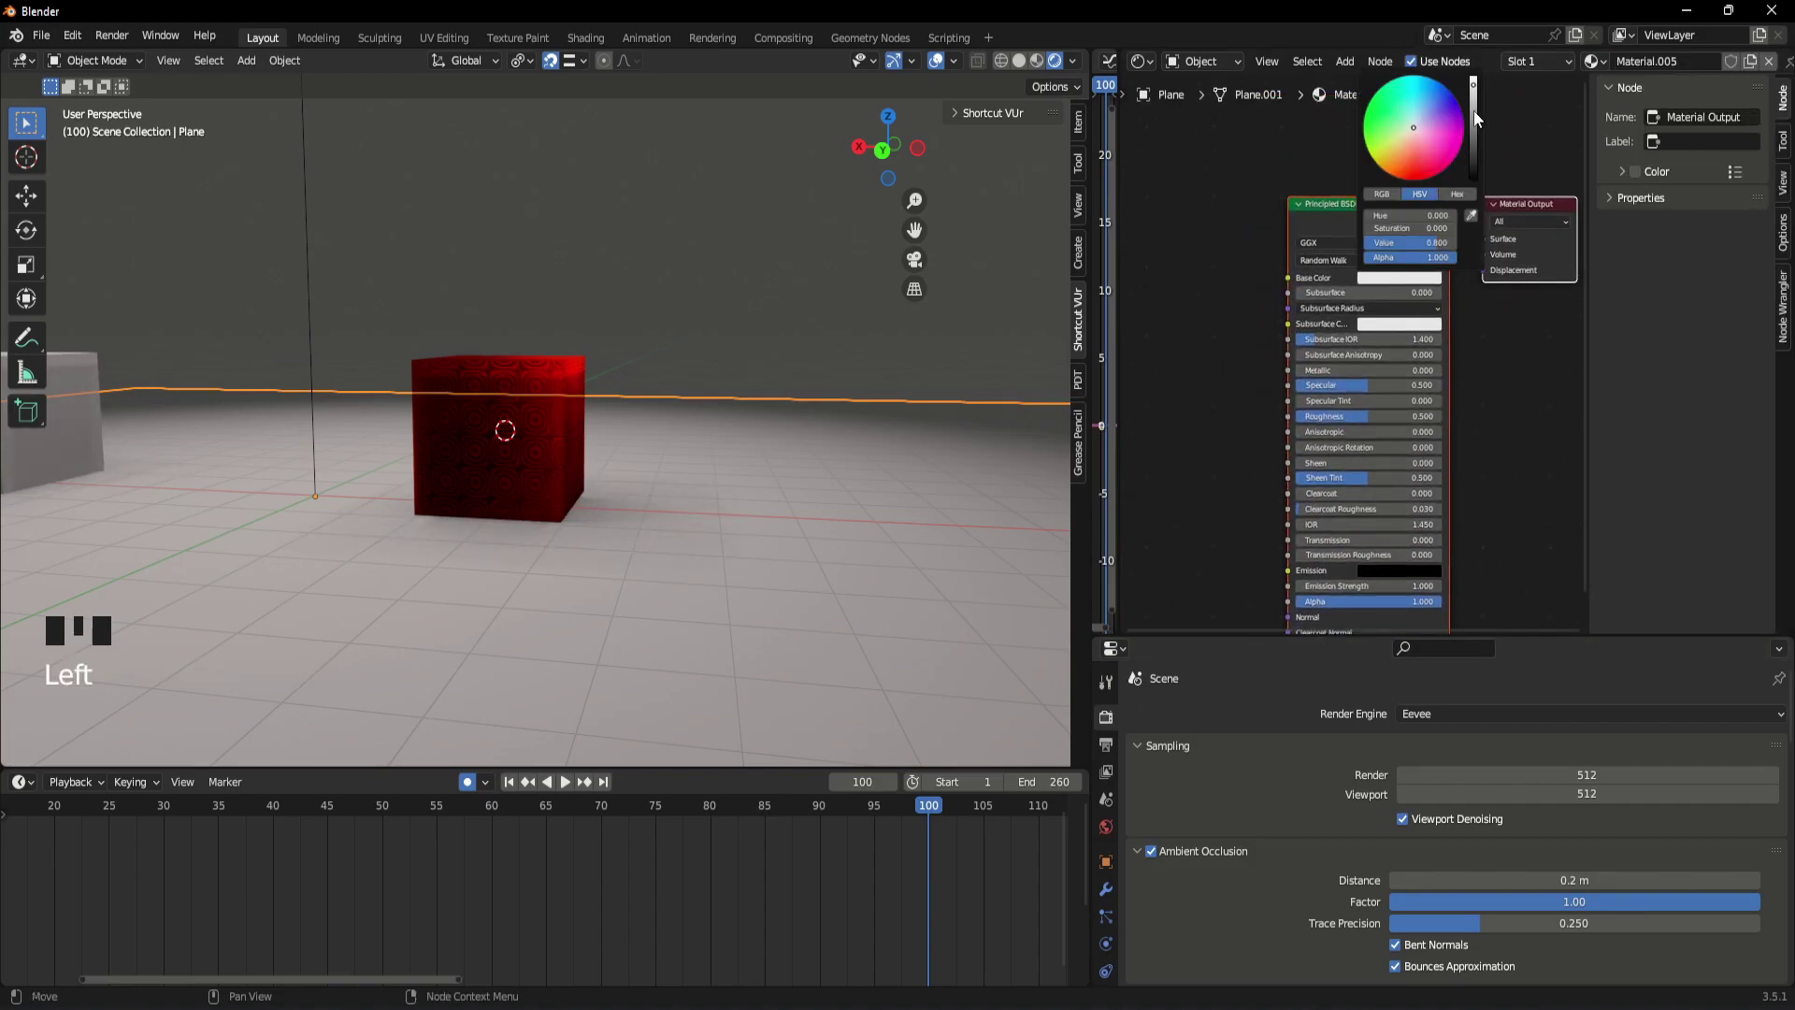
- Confirm the black Base Color on the ground plane's material
left_click(777, 288)
scroll("down", 3)
left_click(270, 419)
scroll("down", 3)
scroll("up", 3)
- Select and delete the extra cube, leaving the textured red cube alone
left_click_drag(1567, 69, 1394, 284)
left_click(659, 303)
scroll("up", 3)
left_click_drag(534, 404, 525, 464)
left_click(525, 464)
key("Delete")
- Add a Spot light and move it above the red cube
left_click(730, 654)
left_click_drag(725, 630, 727, 525)
scroll("up", 3)
key("g")
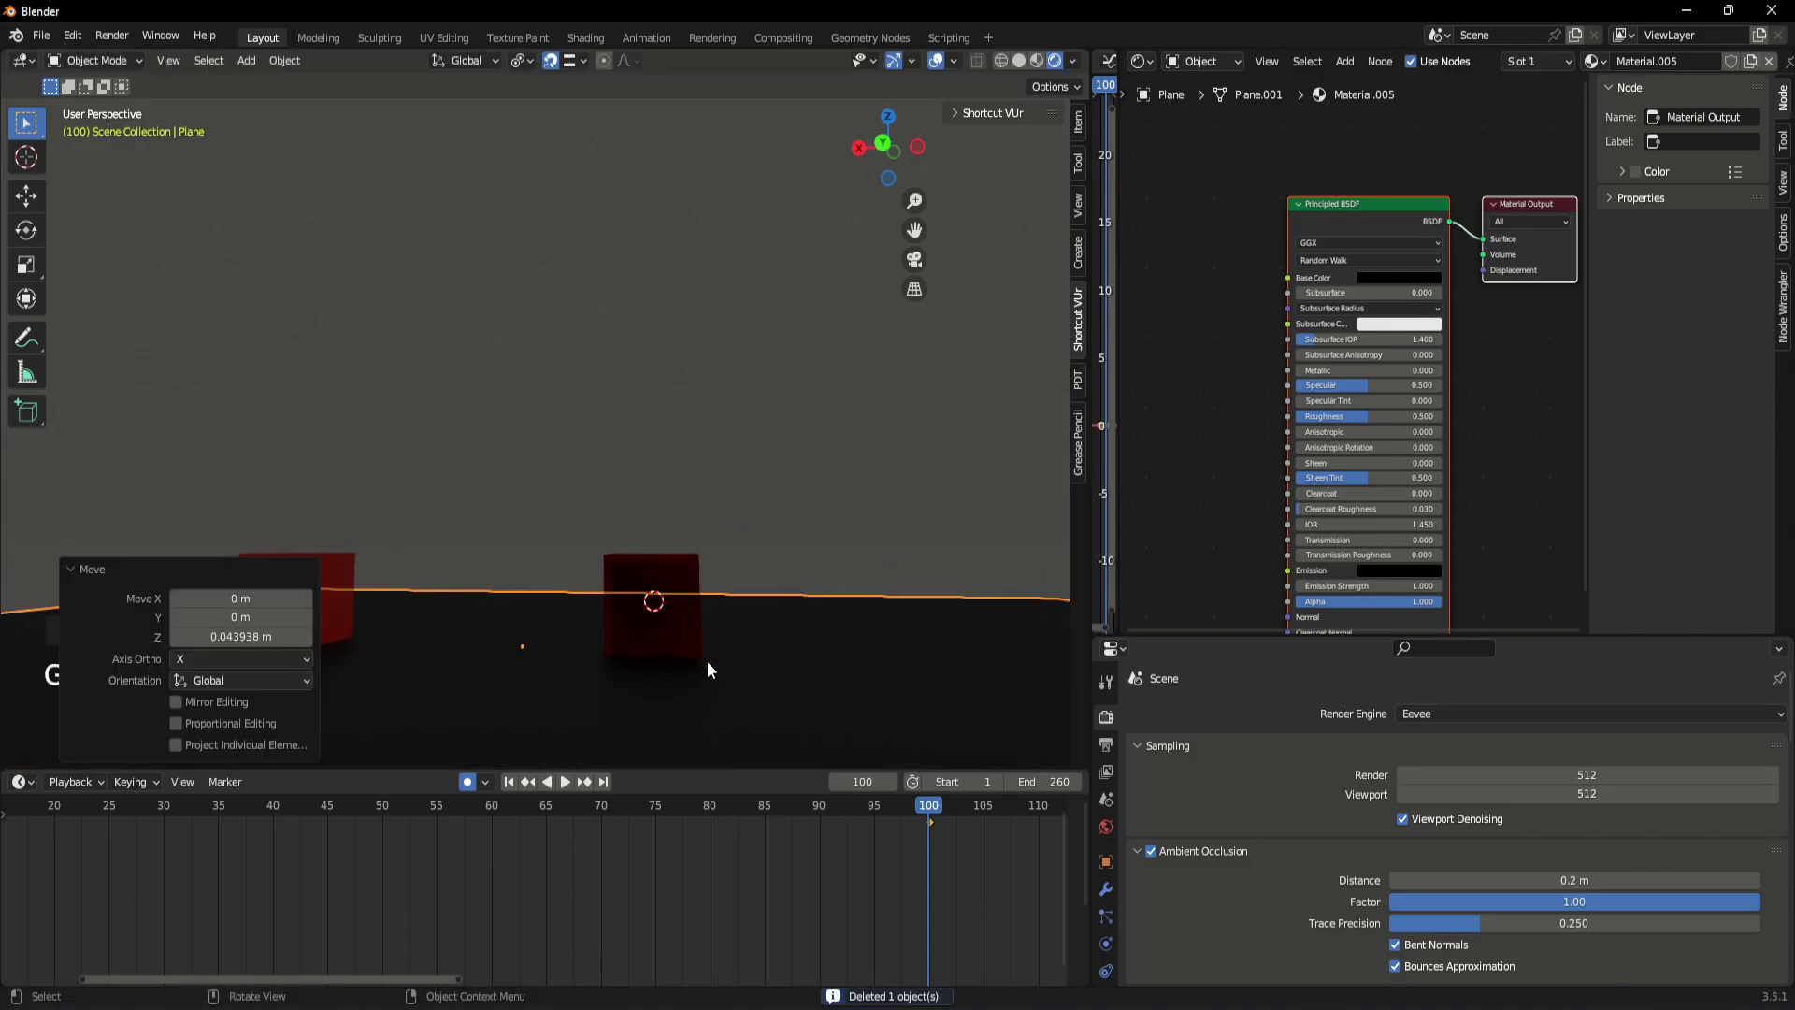
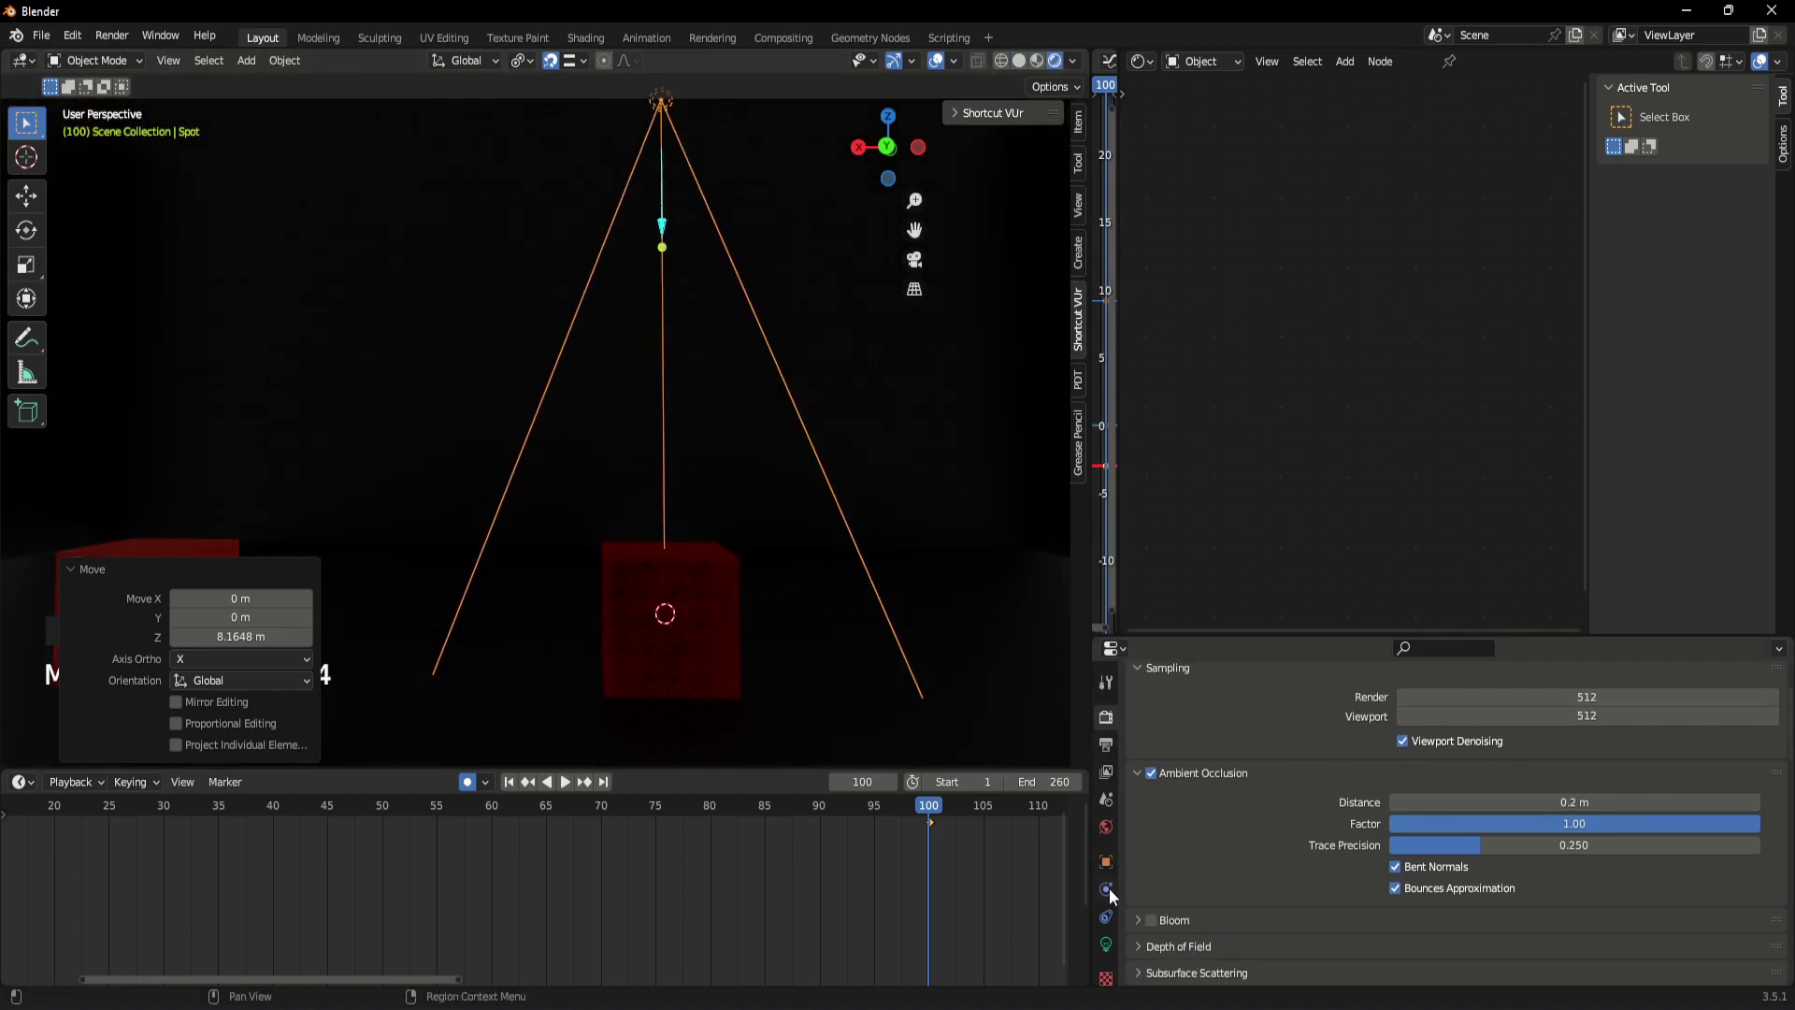
- Set the spotlight to 4000 W, enable Shadow Caustics and widen Spot Size to 57.6°
left_click(1116, 929)
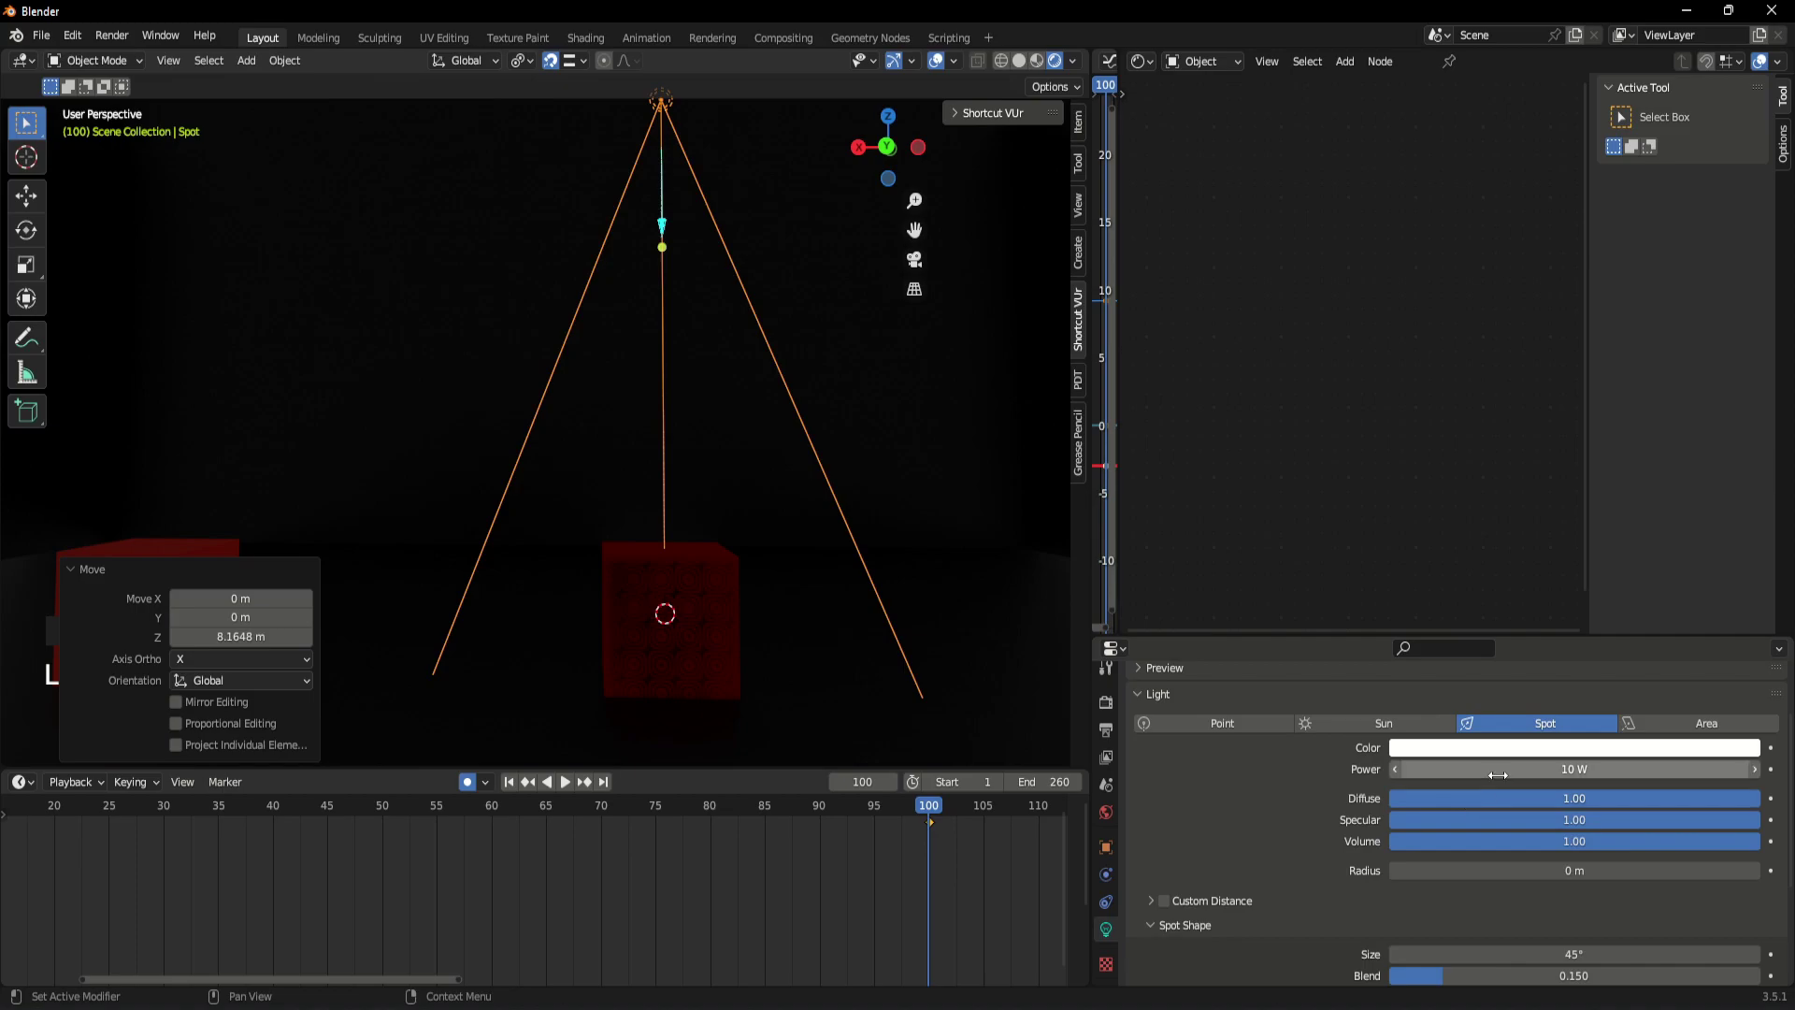
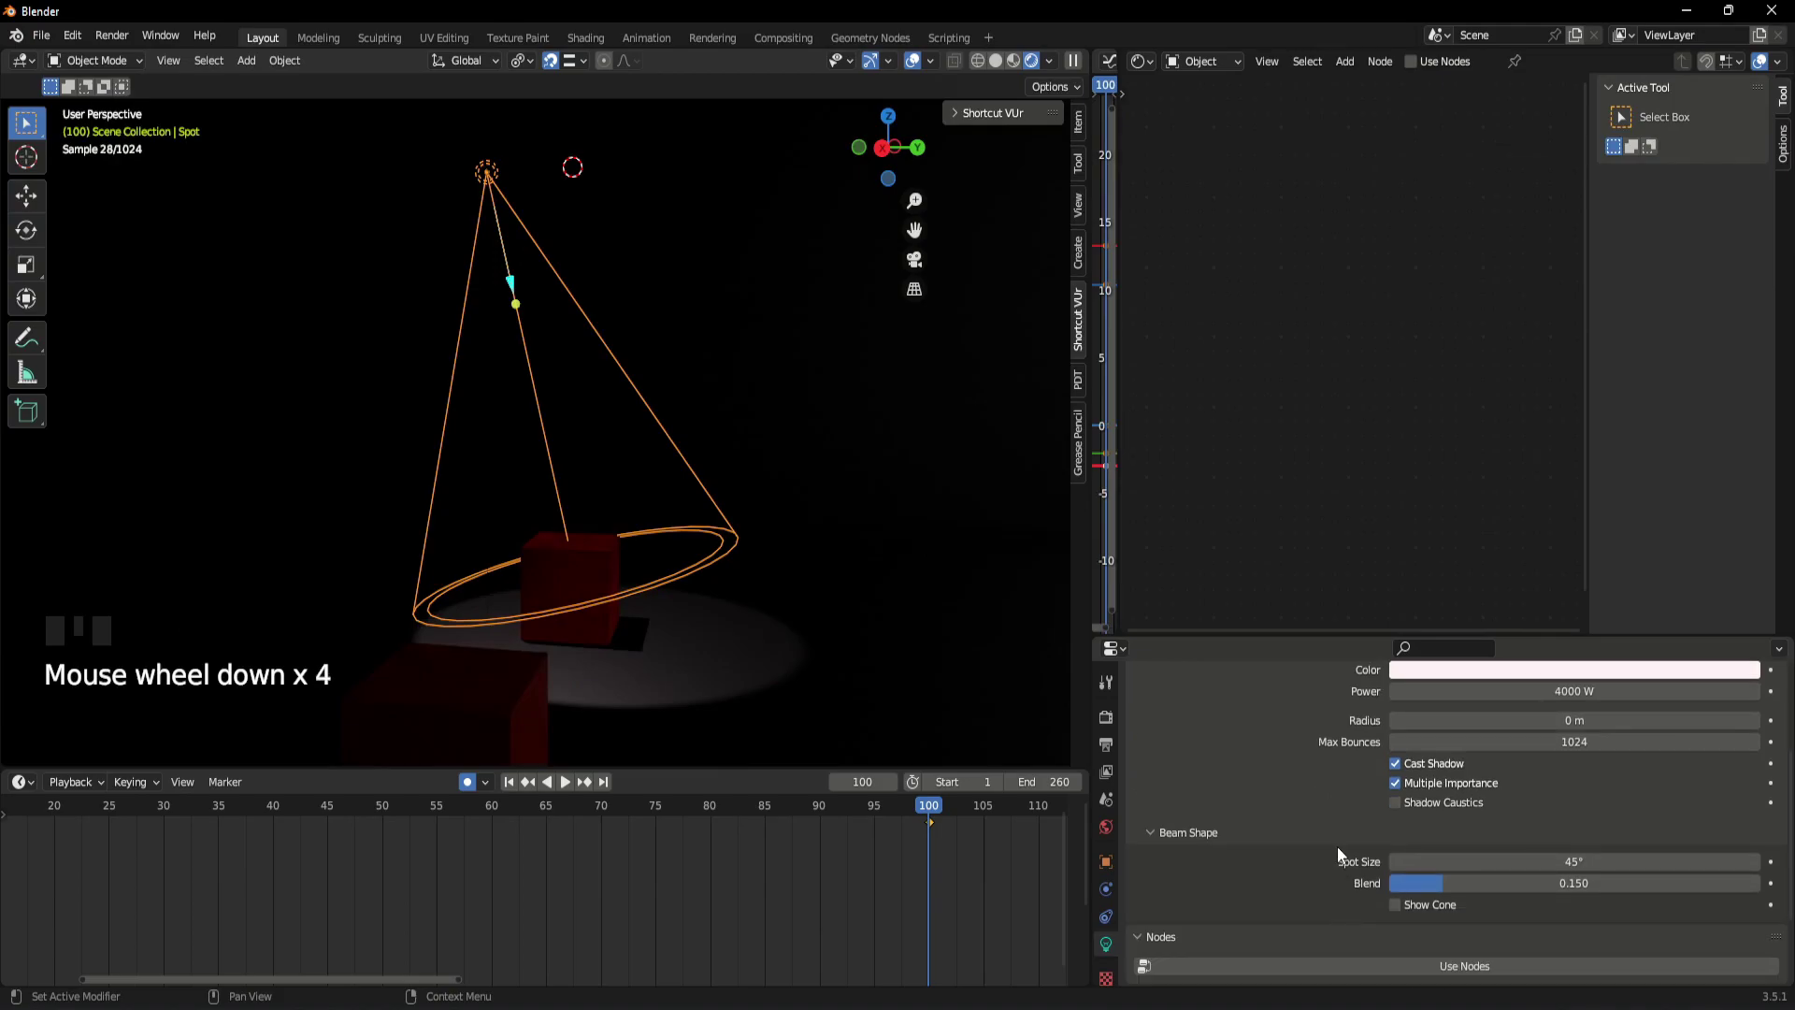
scroll("up", 3)
left_click(1409, 845)
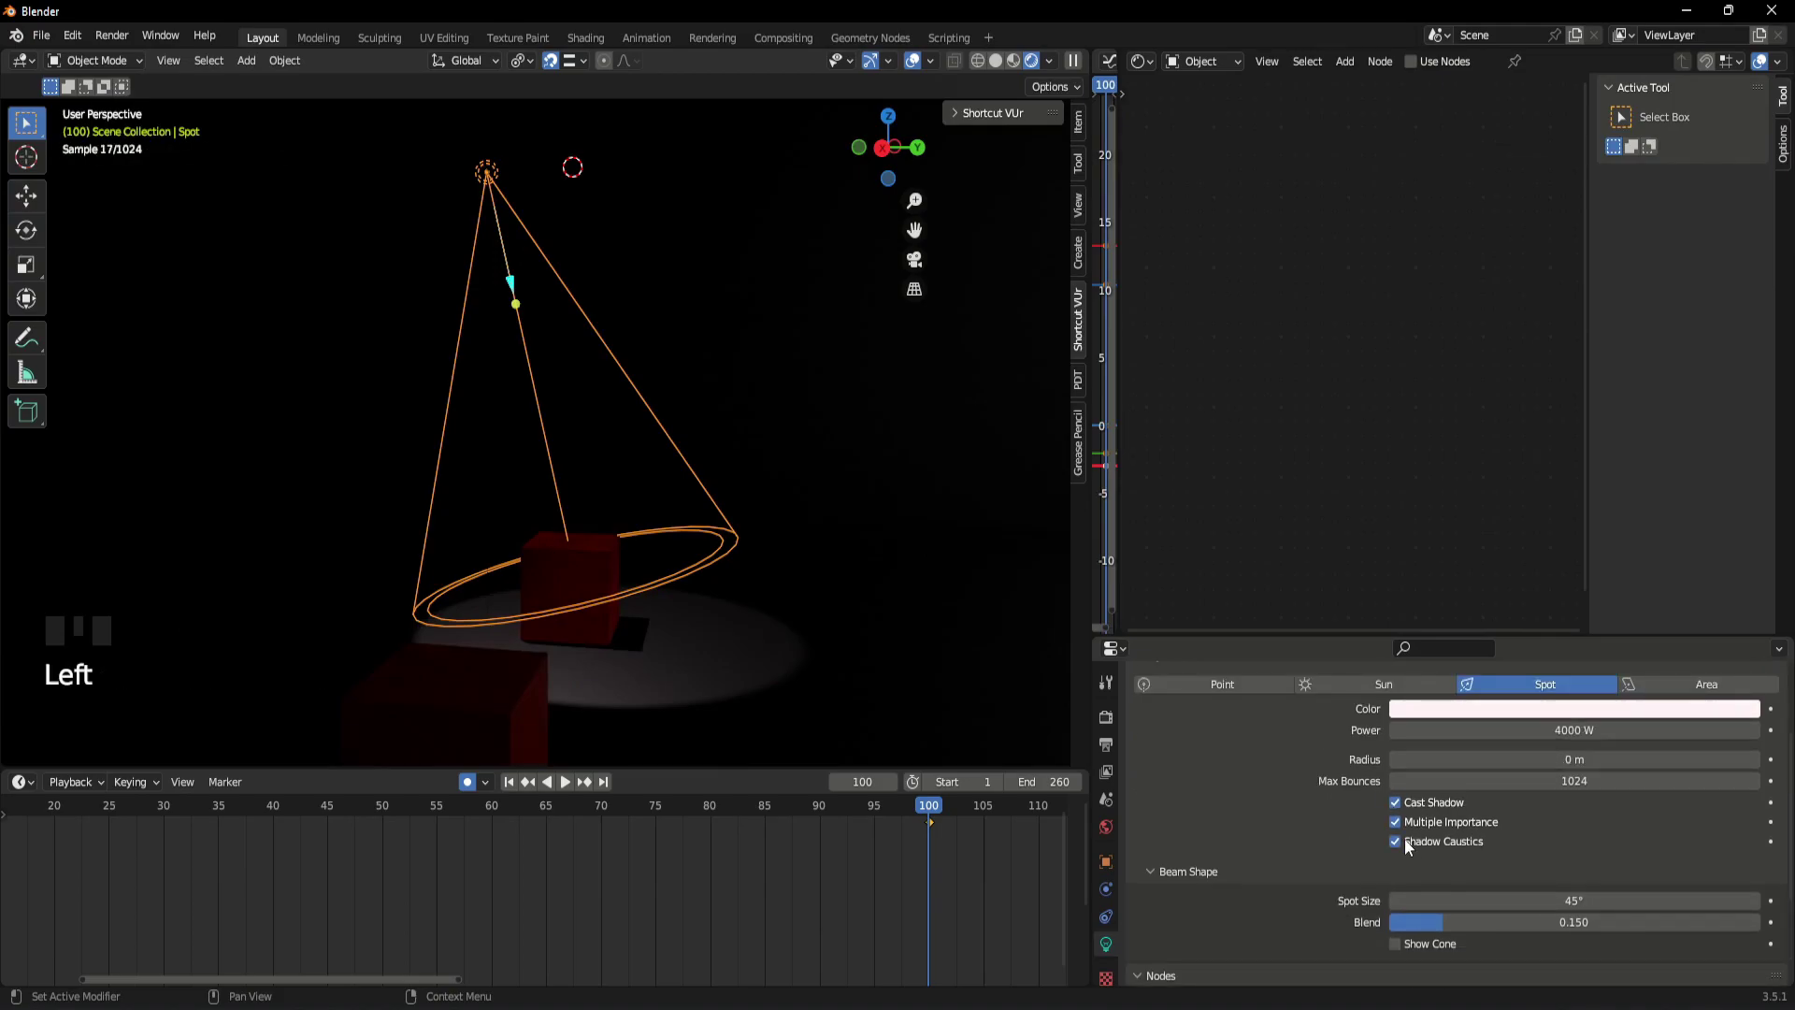
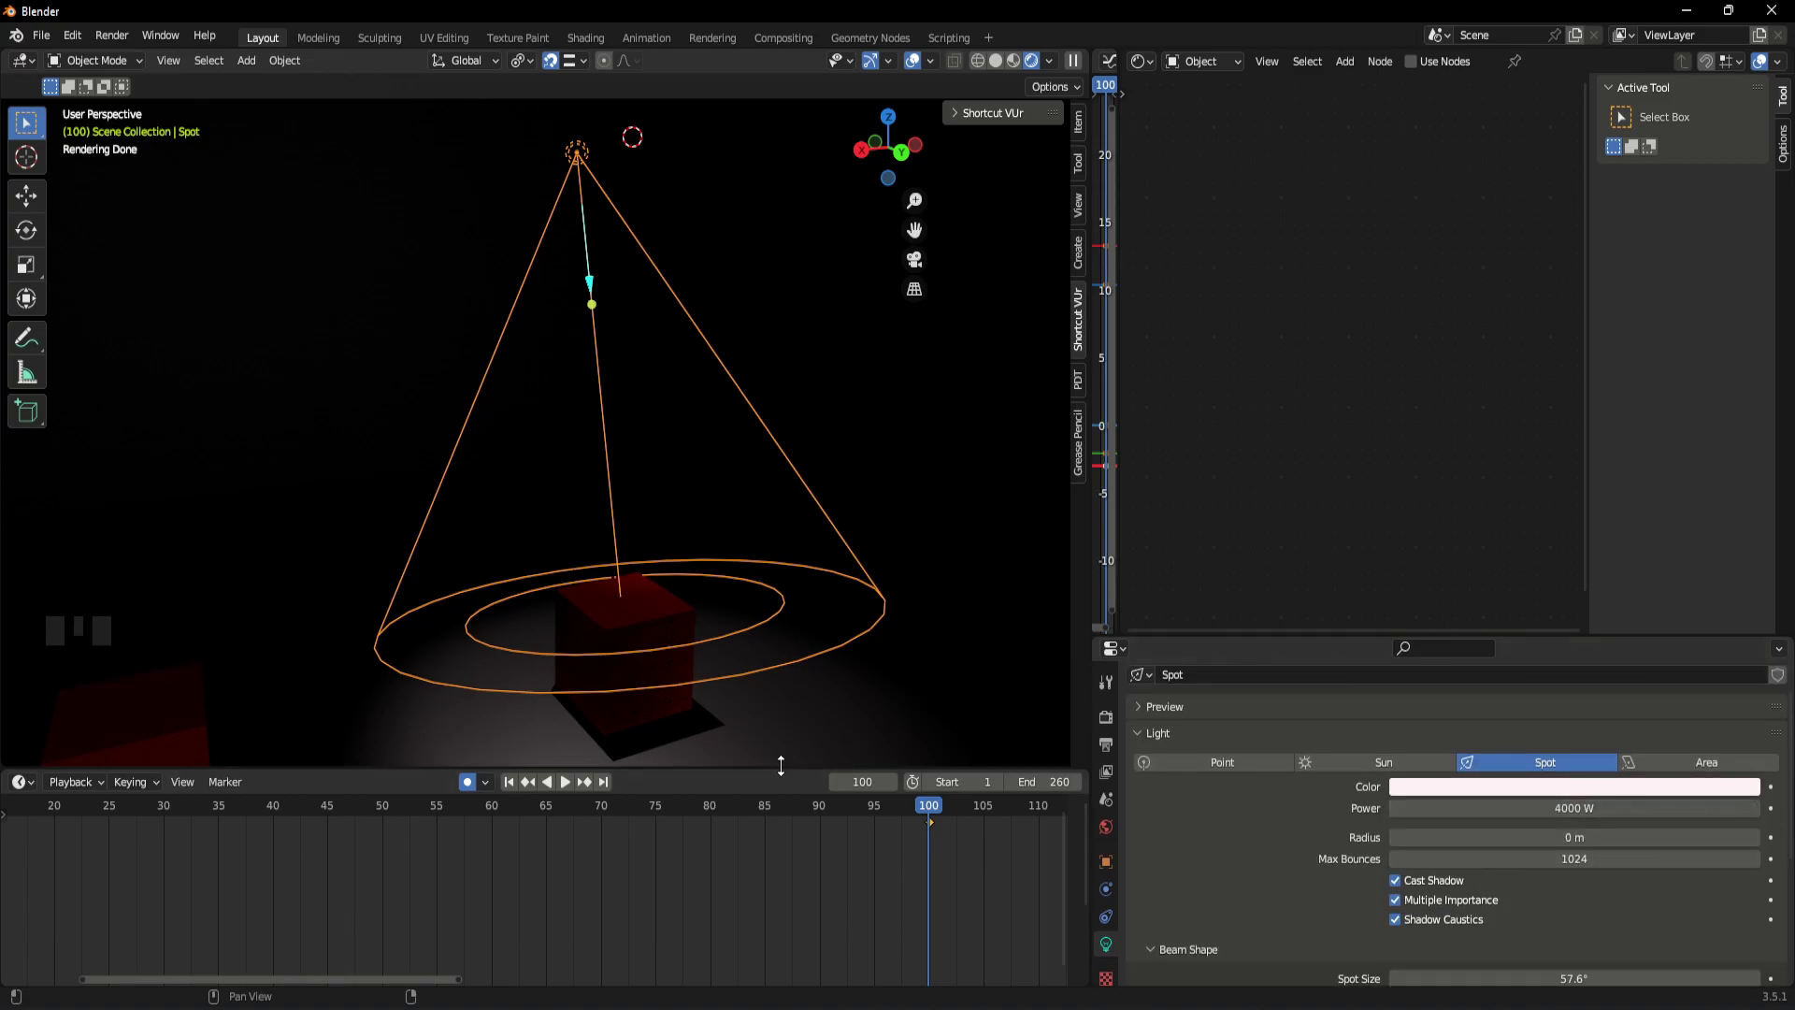
- Keyframe the spotlight power at 0 W on frame 85 and 5000 W on frame 105
left_click_drag(917, 813, 934, 827)
key("Delete")
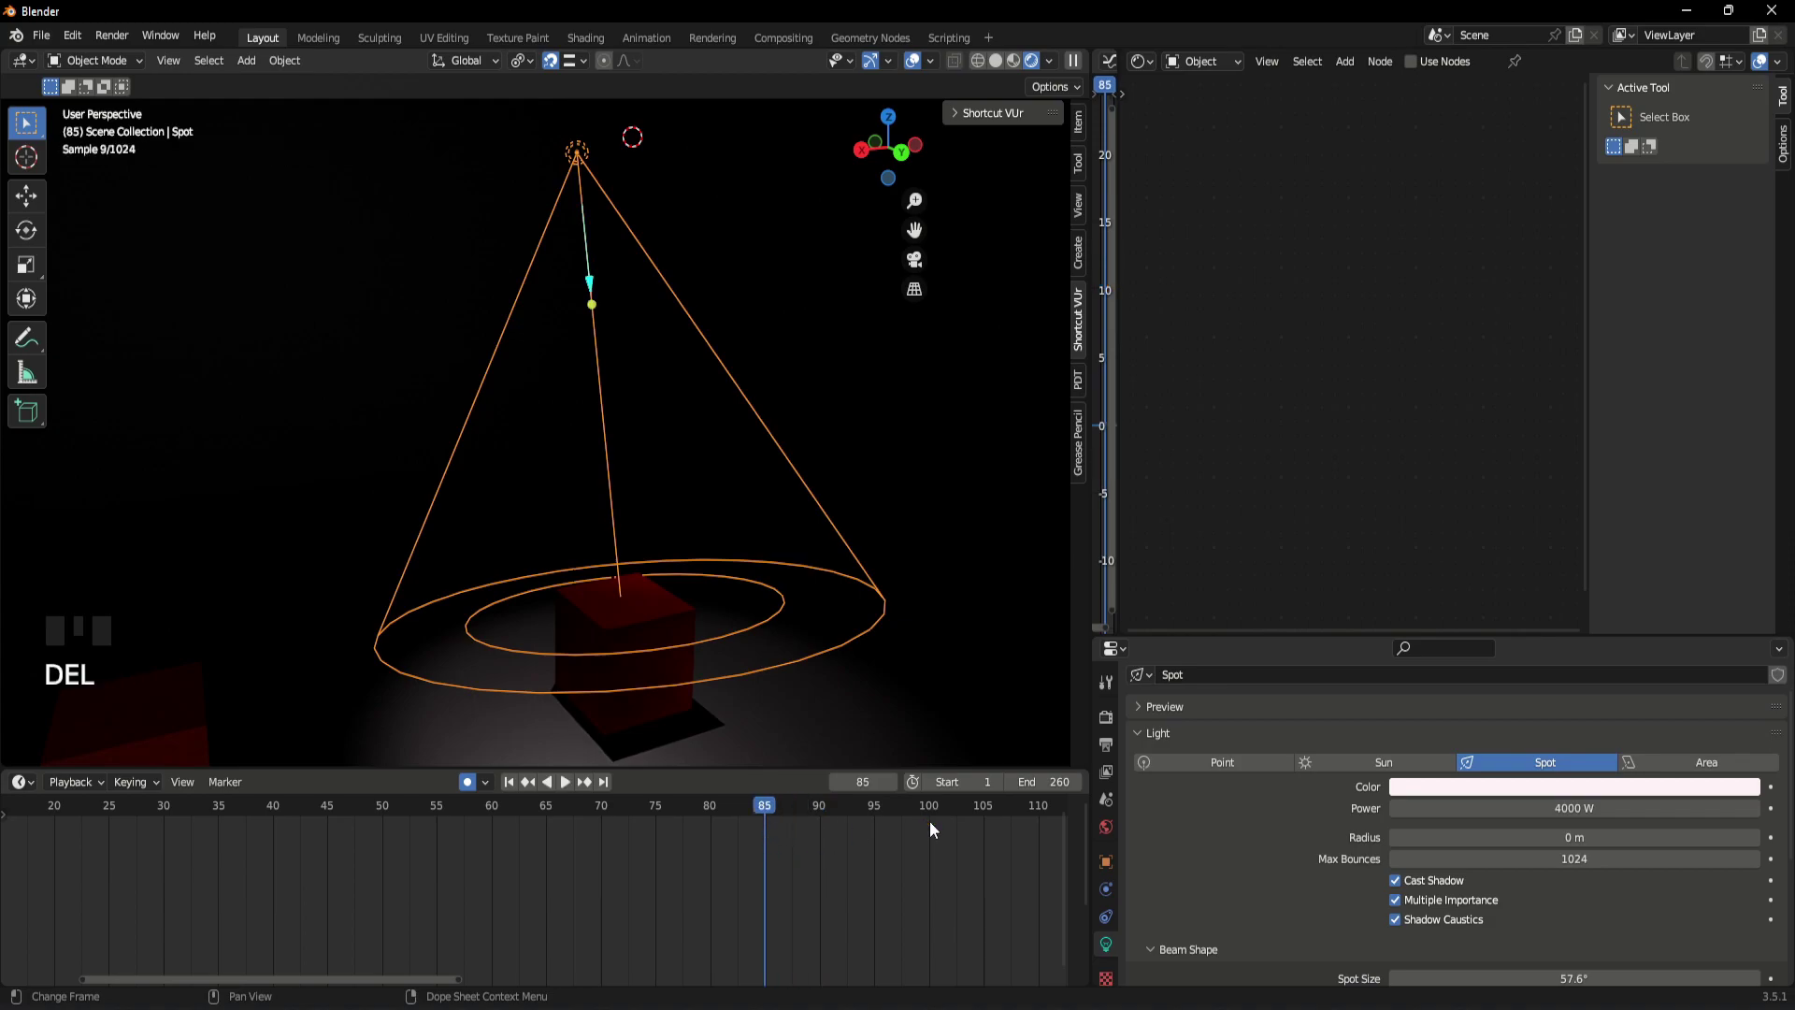
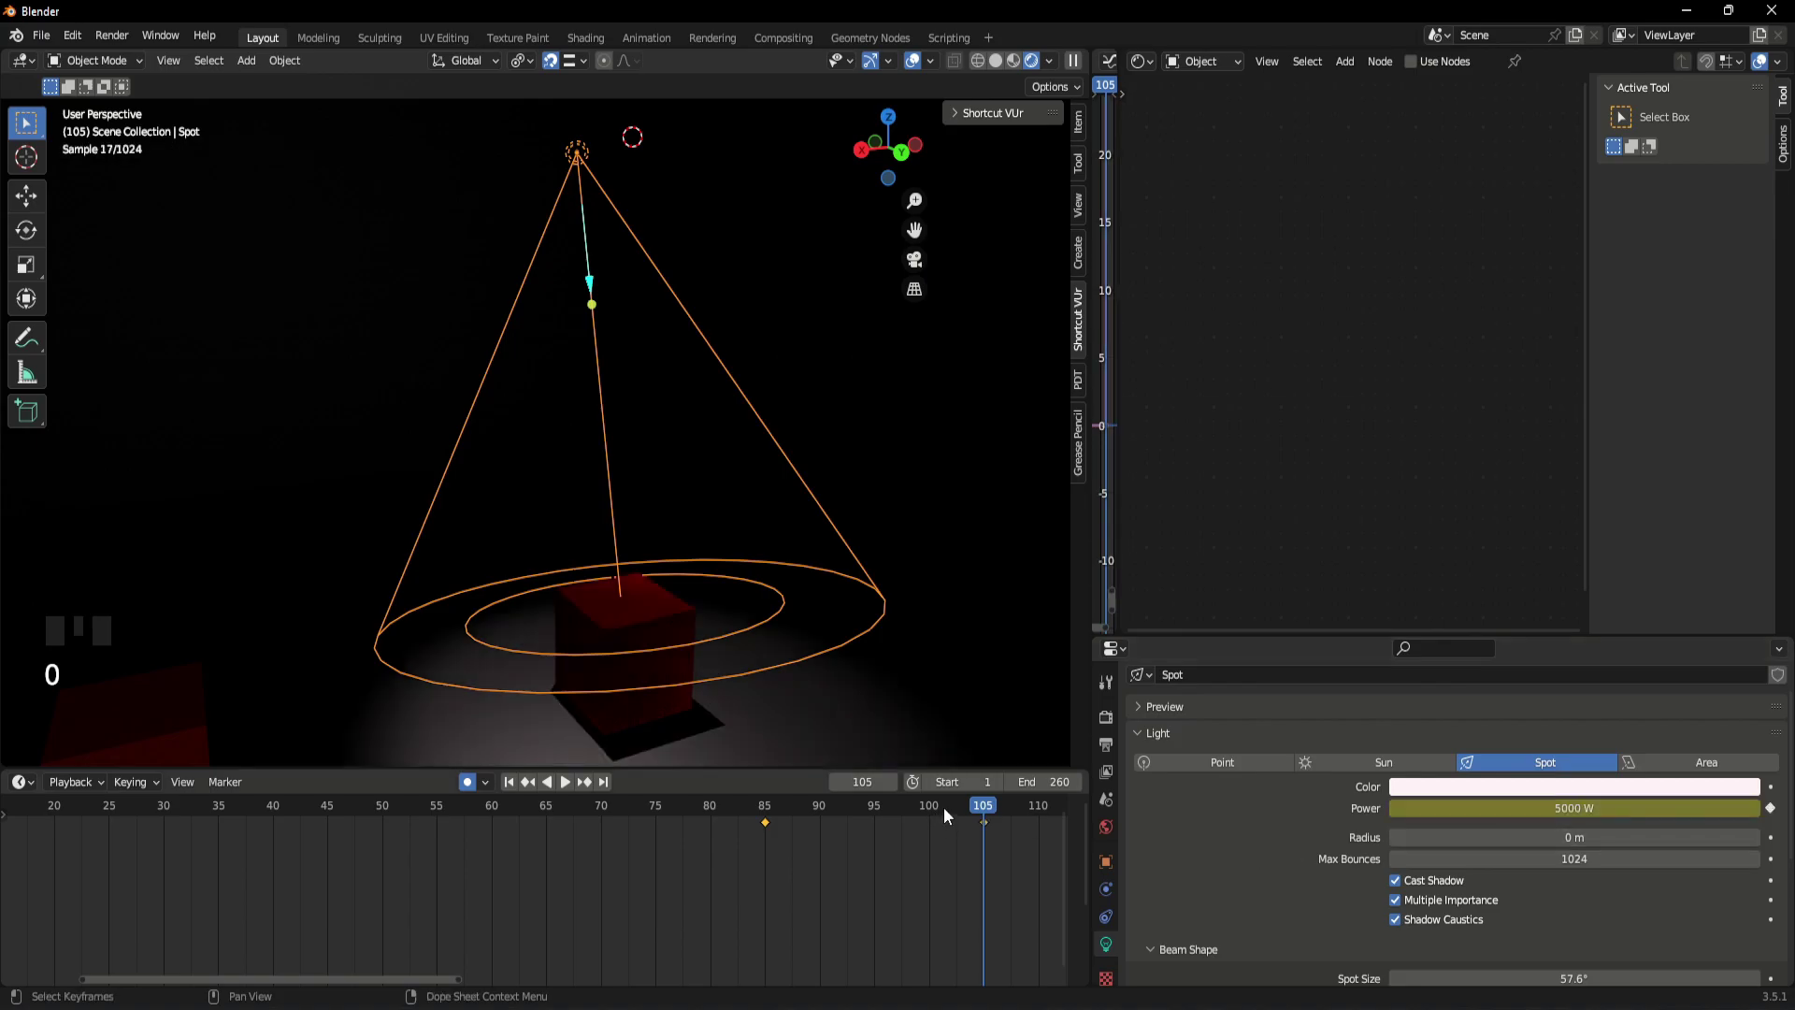
left_click_drag(986, 810, 858, 864)
key("space")
key("space")
- Frame the spotlight and cube in the viewport and scrub through the power fade
scroll("down", 3)
left_click_drag(875, 640, 800, 575)
scroll("down", 3)
left_click_drag(698, 531, 717, 576)
scroll("up", 3)
left_click_drag(1023, 813, 795, 864)
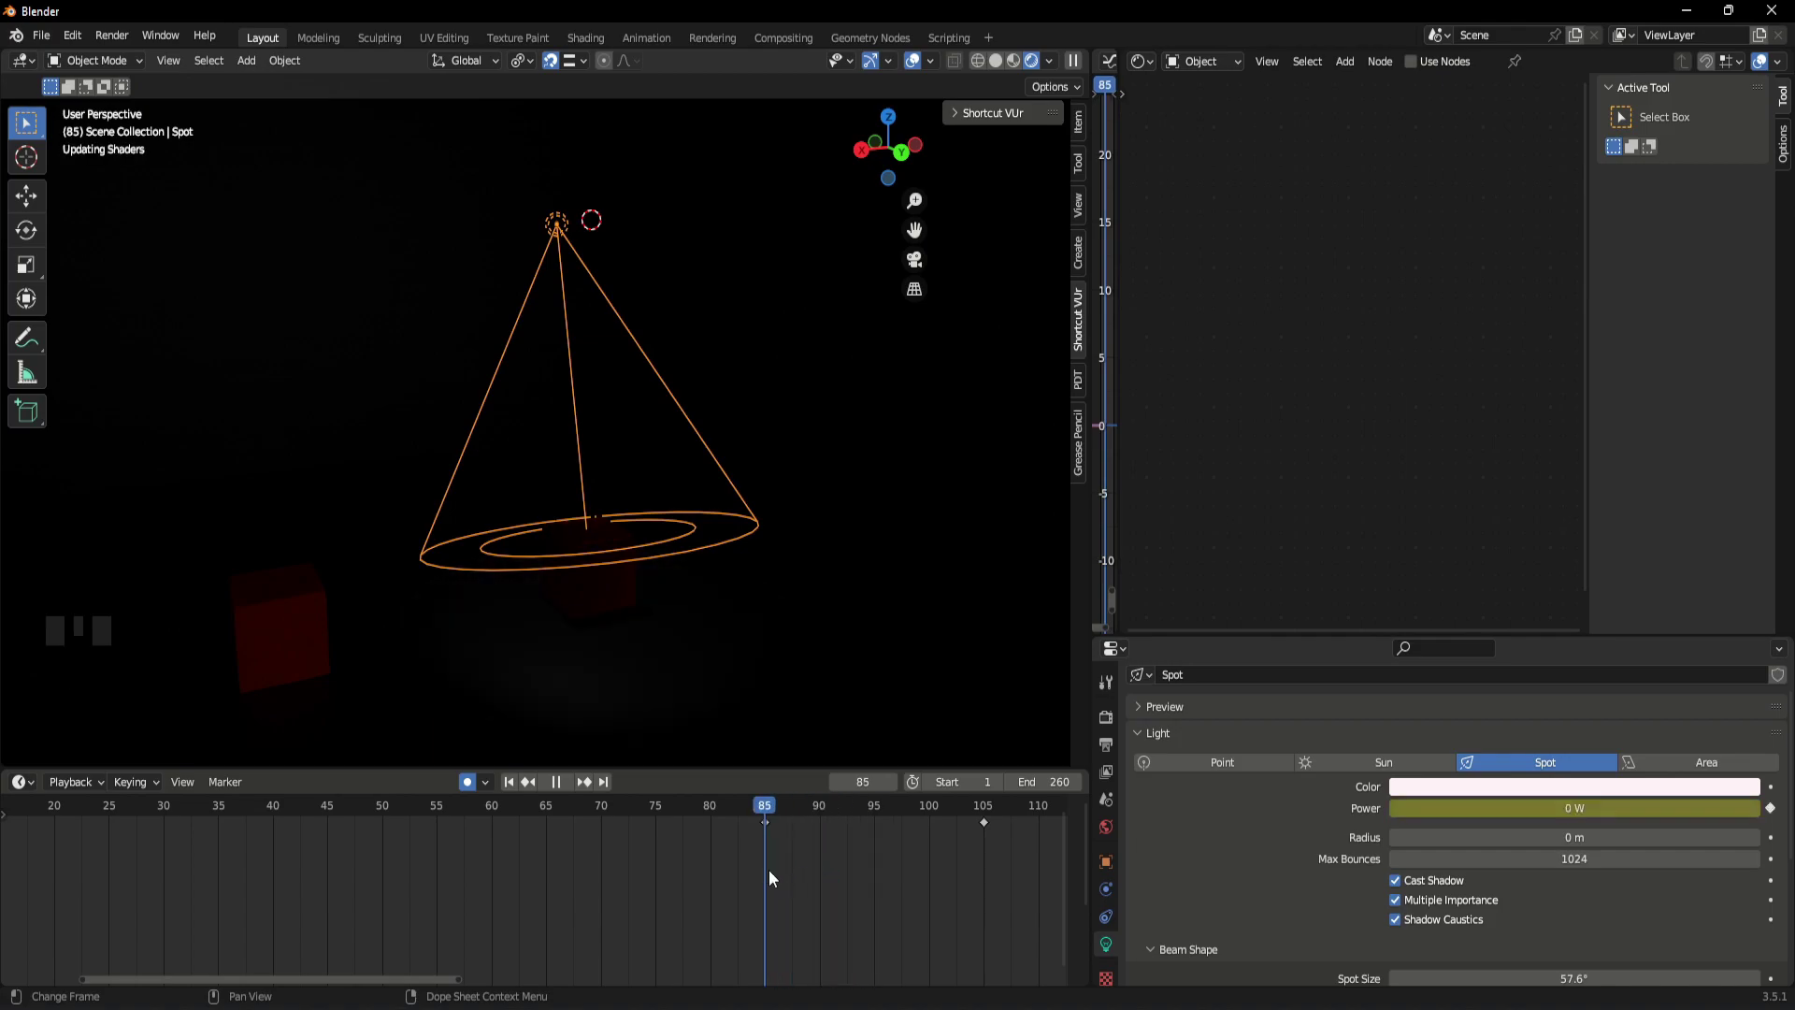
left_click_drag(779, 813, 857, 897)
key("space")
key("space")
- Play the fade animation, return to frame 85 and switch rendering back to Cycles
left_click_drag(1036, 822, 1112, 725)
left_click_drag(1445, 687, 782, 872)
left_click_drag(775, 810, 877, 893)
key("space")
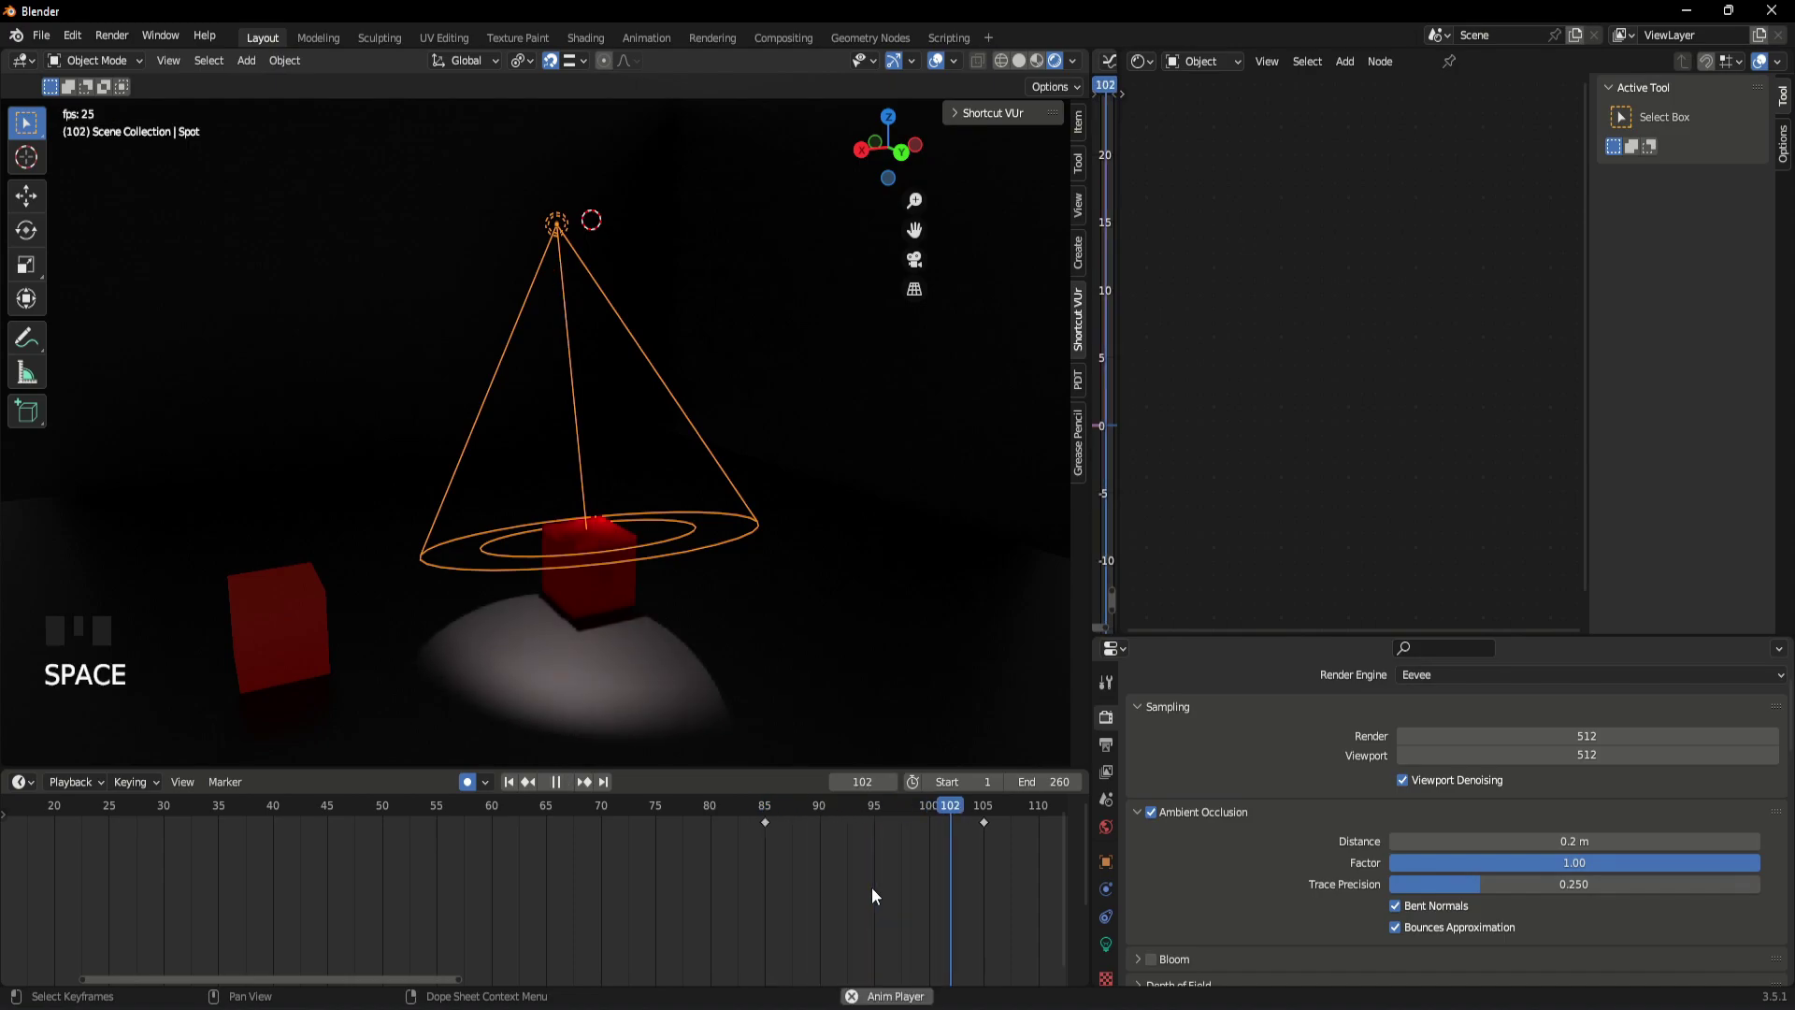
key("space")
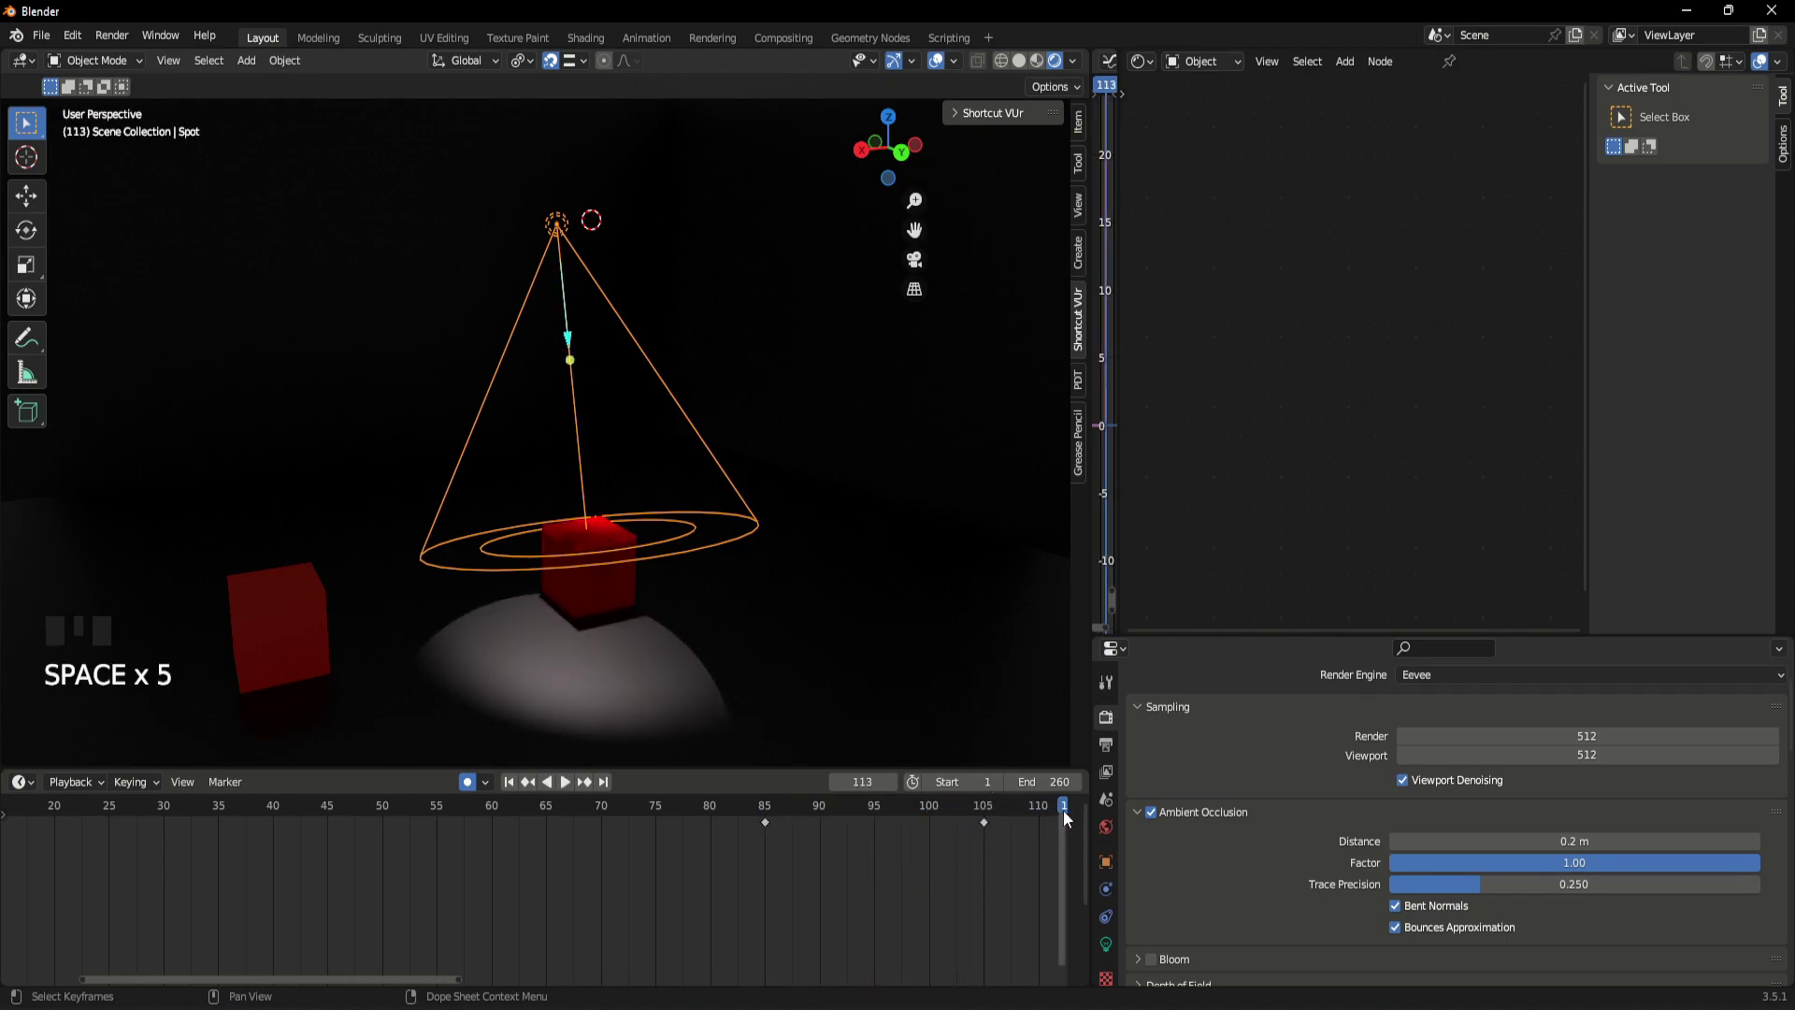
left_click_drag(1065, 816, 956, 863)
scroll("down", 3)
left_click_drag(996, 815, 679, 583)
scroll("up", 3)
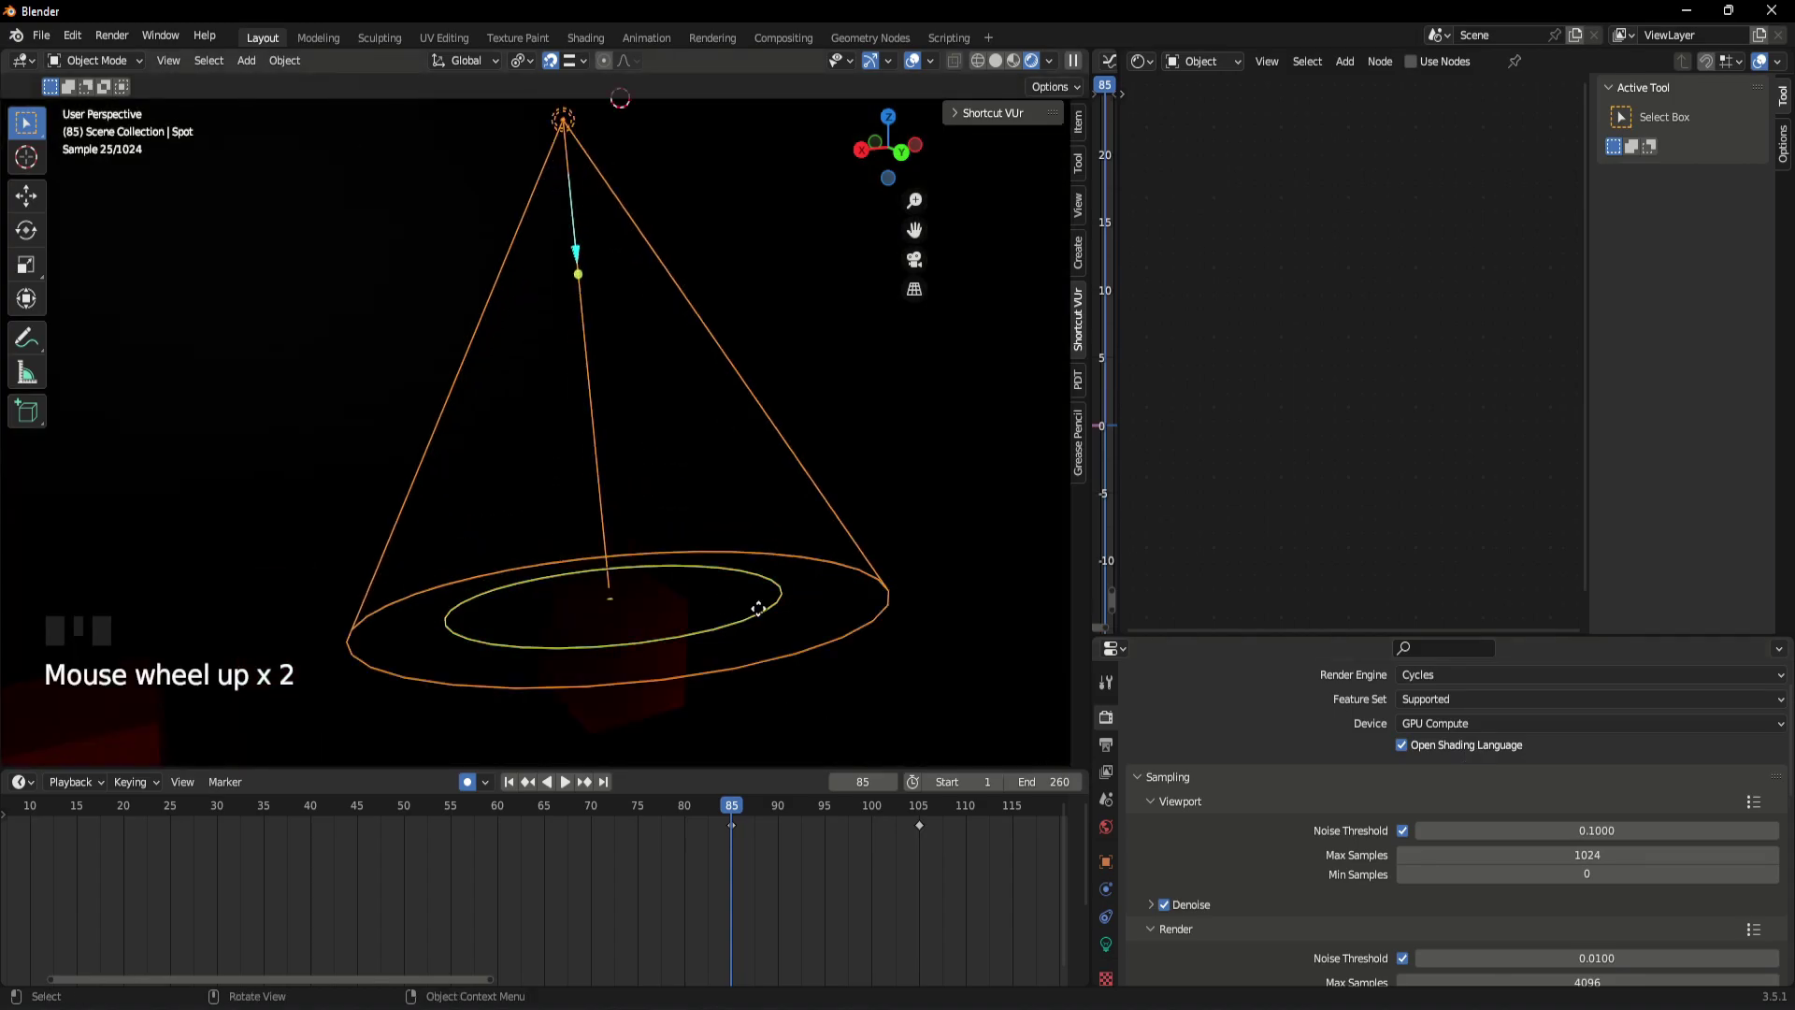
- Move to frame 105 so the Cycles viewport shows the spotlight at full brightness
left_click_drag(758, 816, 834, 529)
scroll("down", 3)
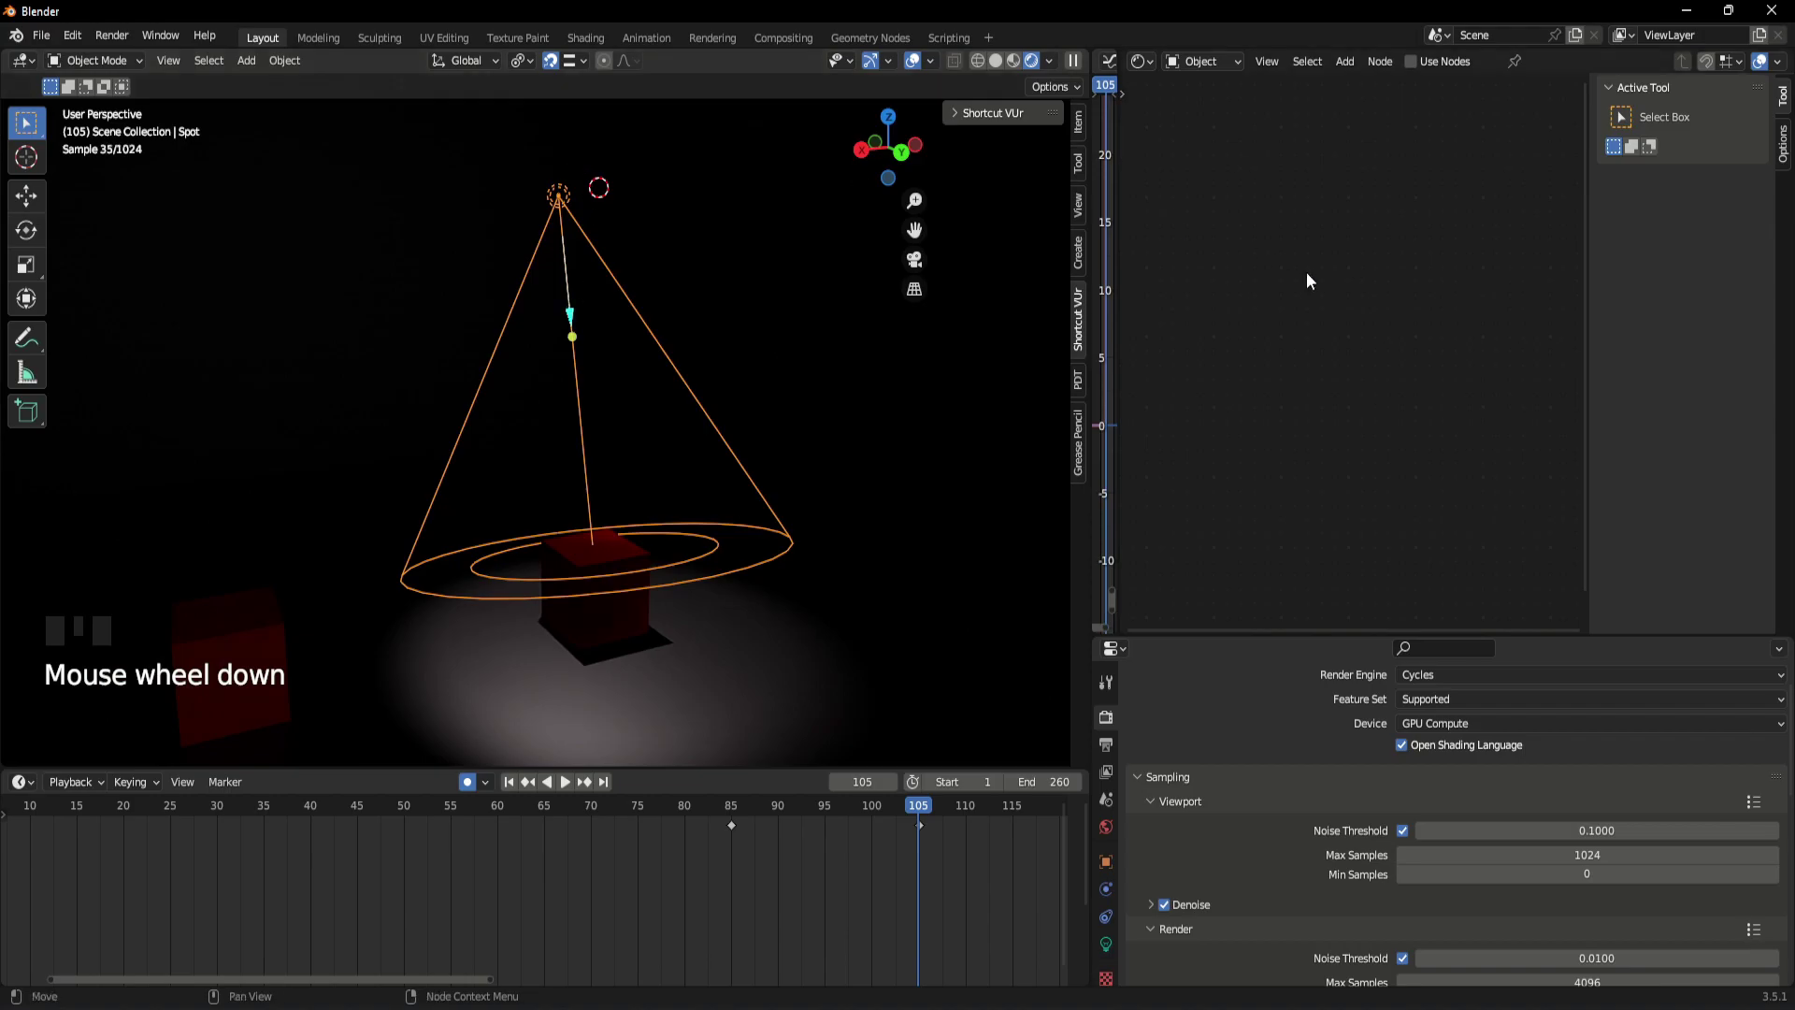
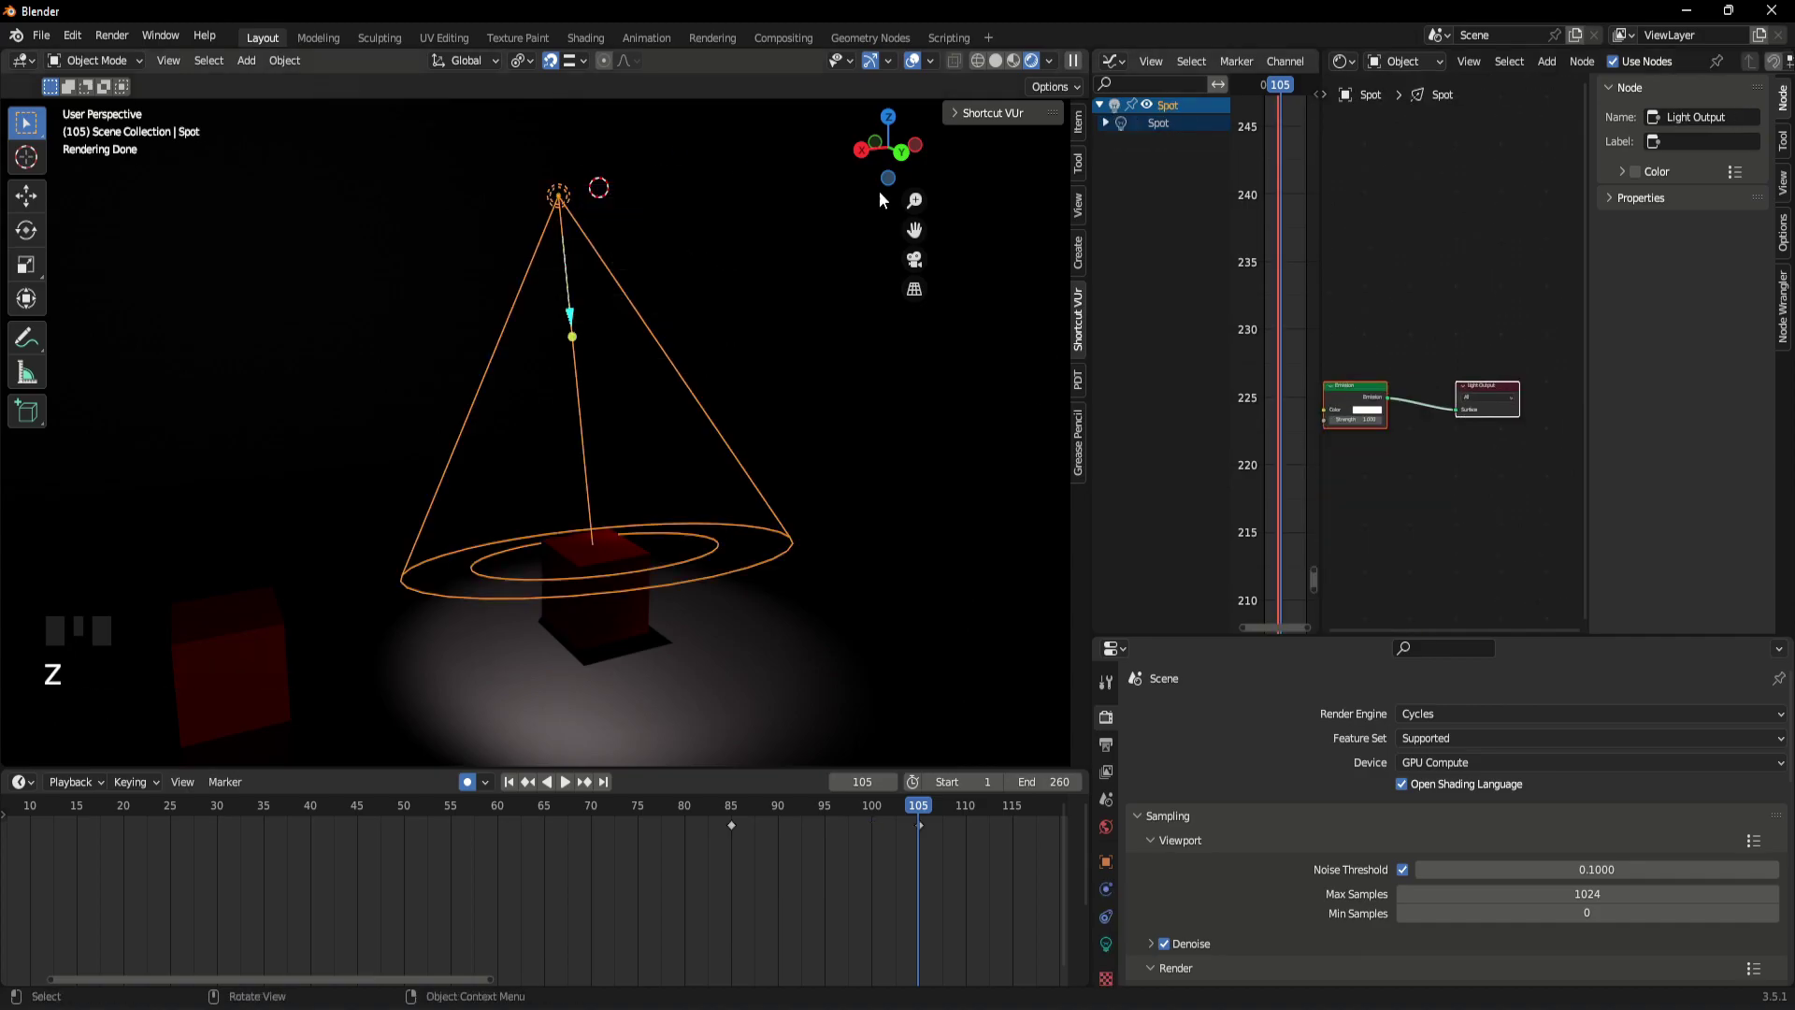
- Add an IES Texture node and link its Fac to the spotlight's Emission Color
scroll("up", 3)
middle_click(1393, 502)
scroll("up", 3)
left_click_drag(1415, 506, 1383, 403)
left_click(1382, 402)
key("shift+a")
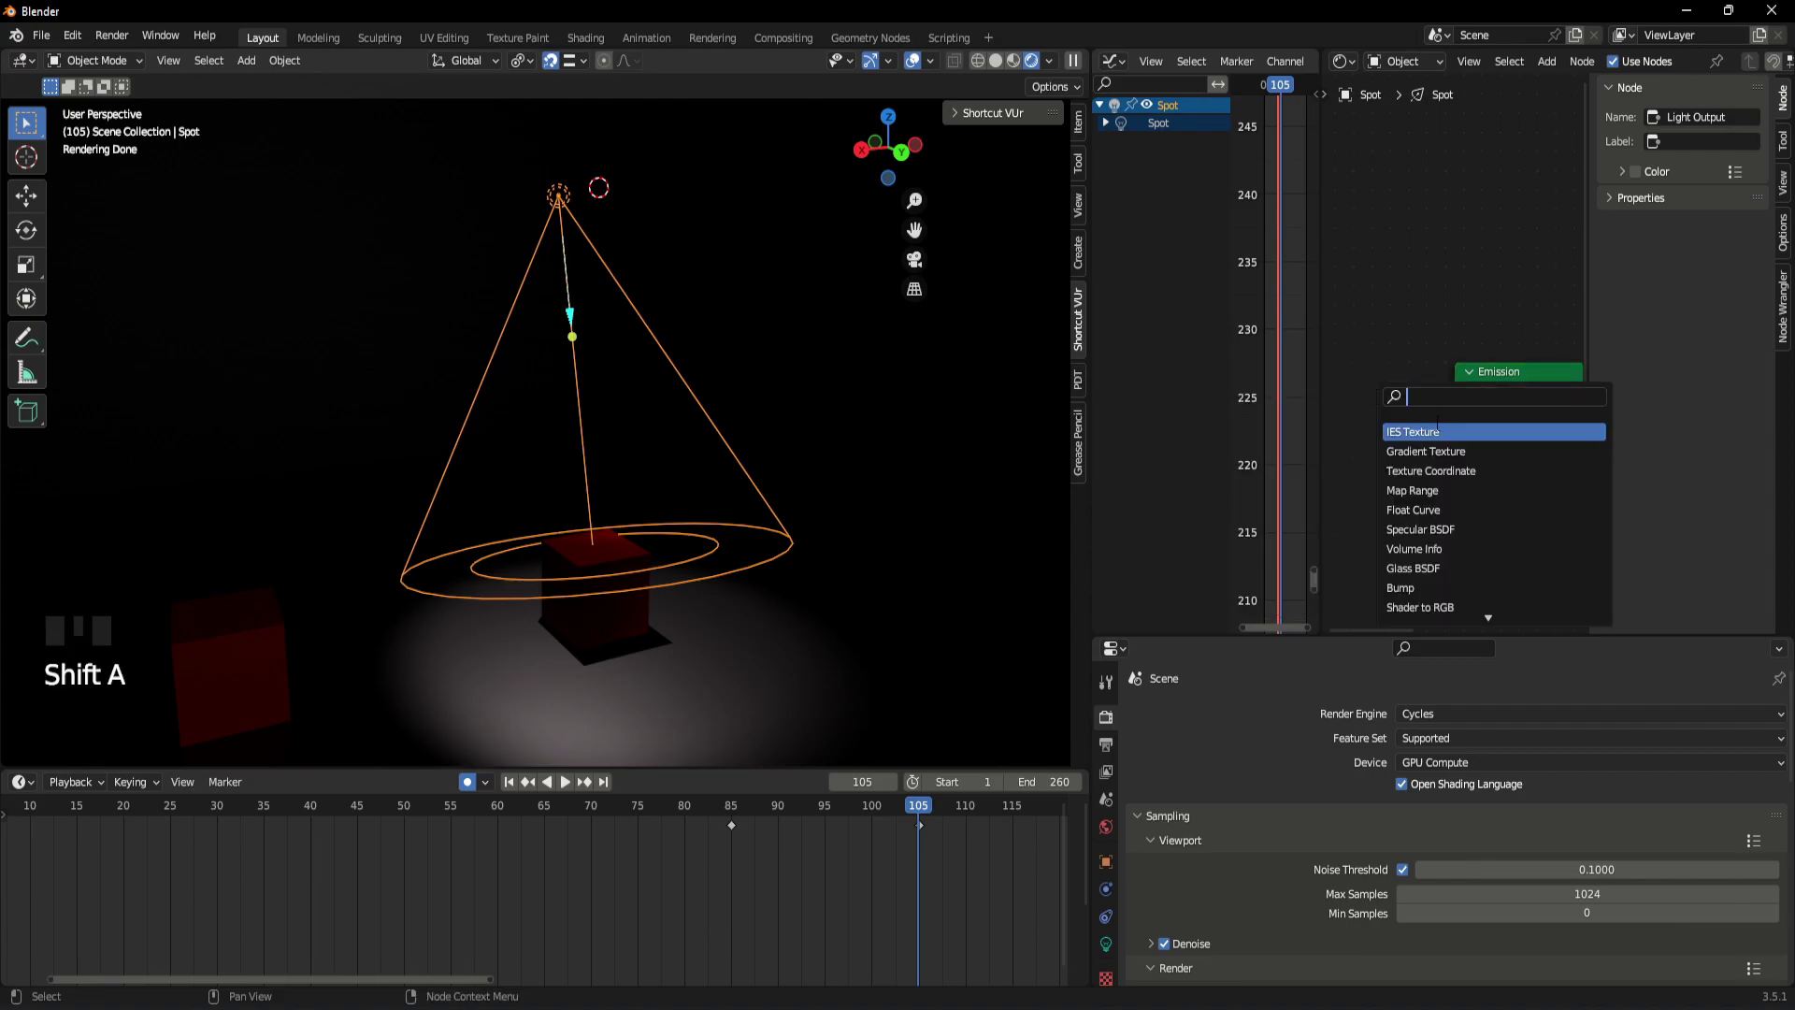
left_click(1425, 388)
middle_click(1464, 513)
scroll("up", 3)
left_click(1113, 951)
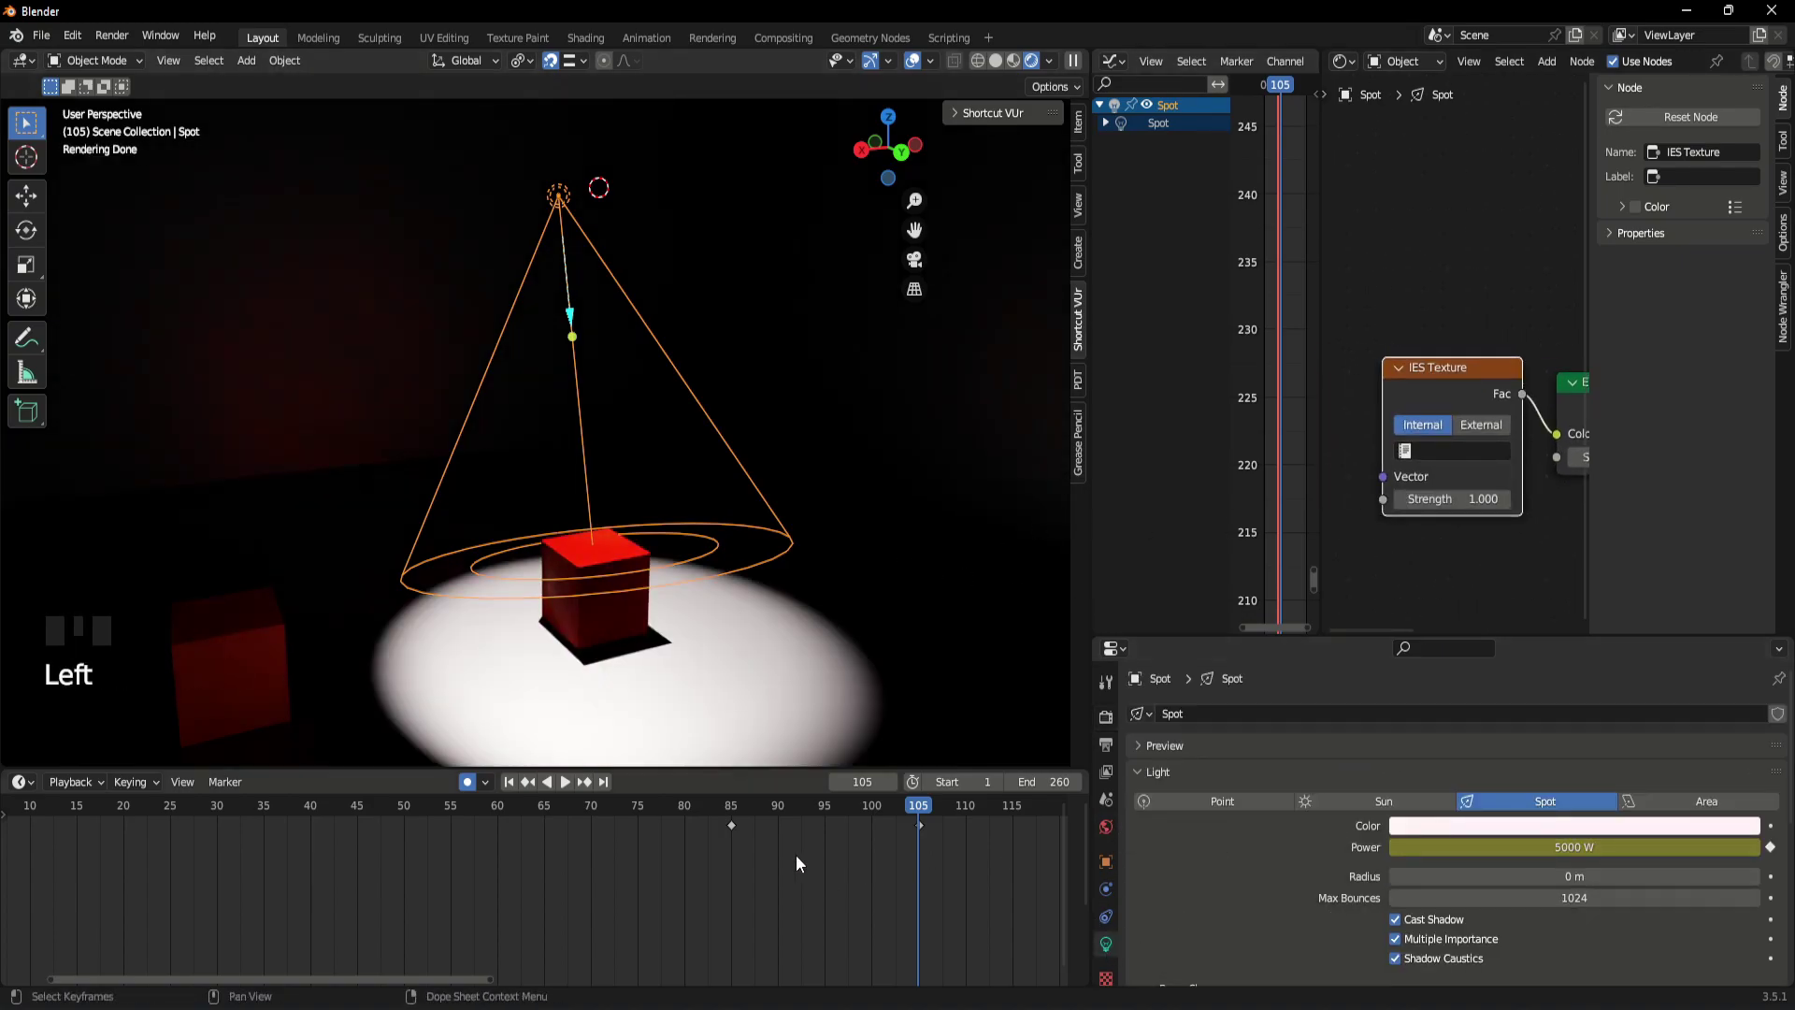
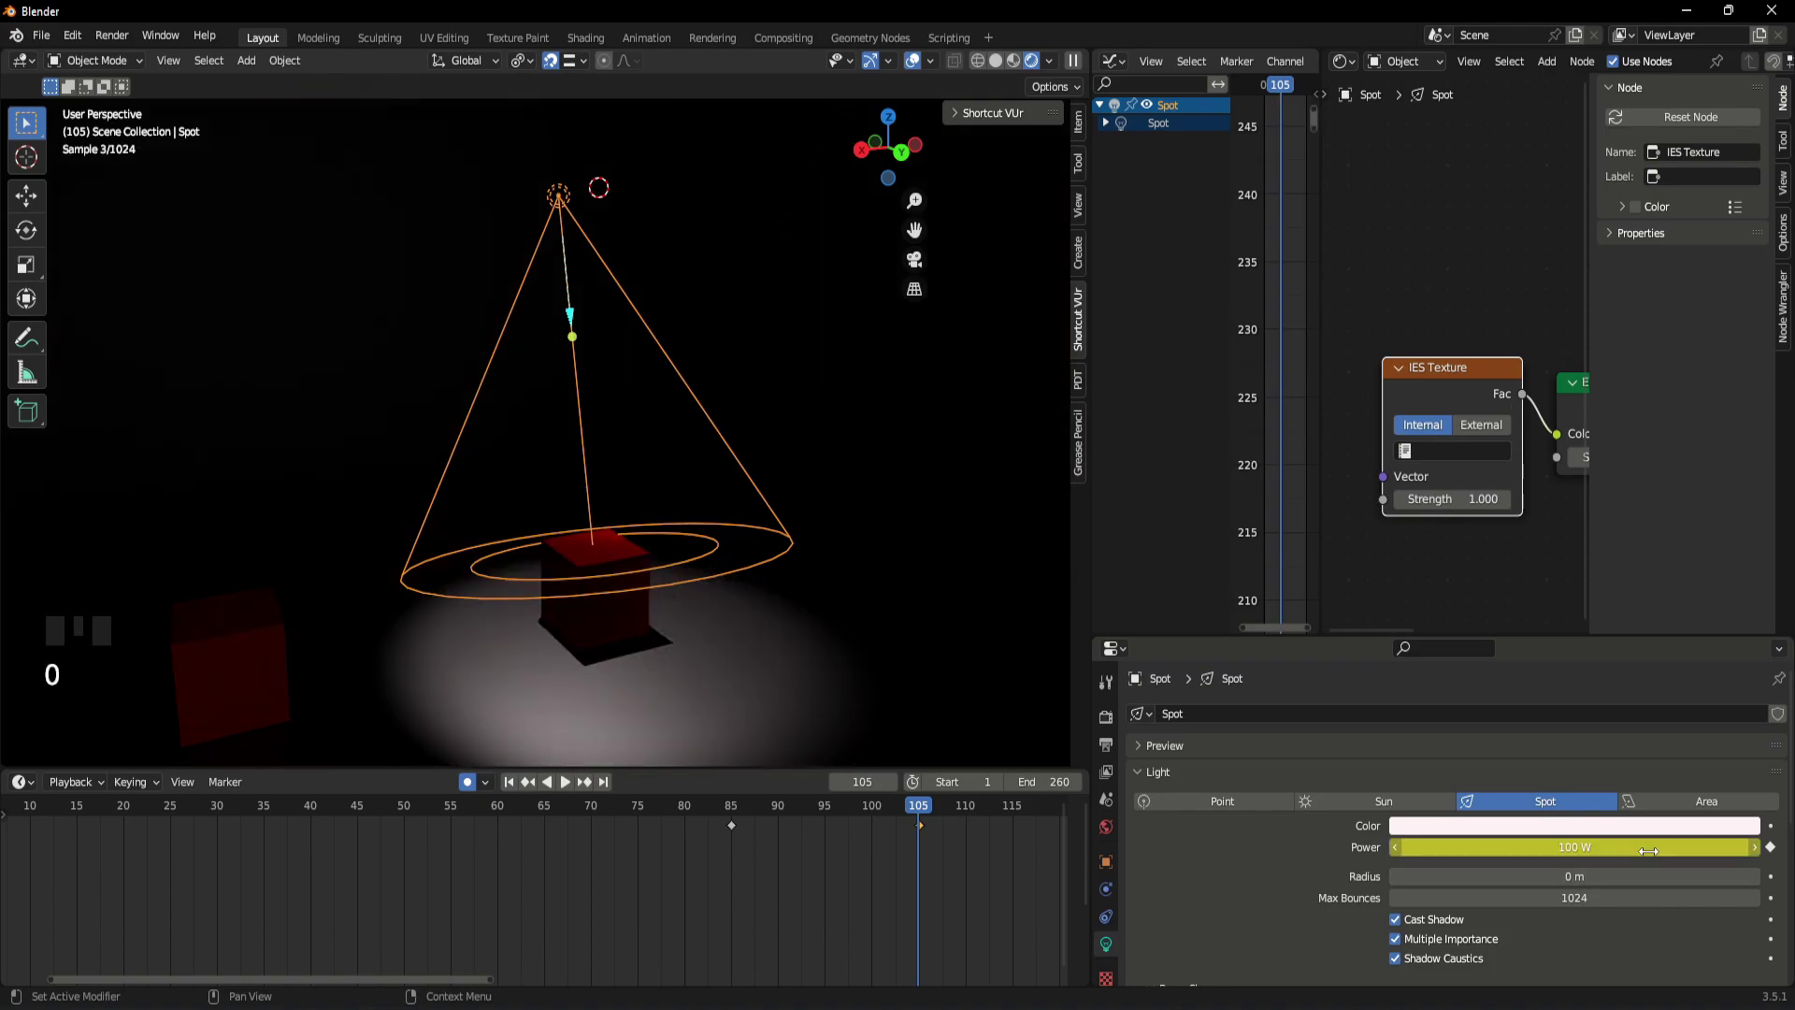
- Lower the power to 100 W, switch the IES node to External and browse for the file
left_click_drag(719, 632, 752, 602)
scroll("up", 3)
left_click_drag(749, 602, 1416, 438)
scroll("down", 3)
scroll("up", 3)
left_click_drag(1467, 465, 1483, 444)
left_click(1487, 441)
left_click_drag(1508, 464, 488, 604)
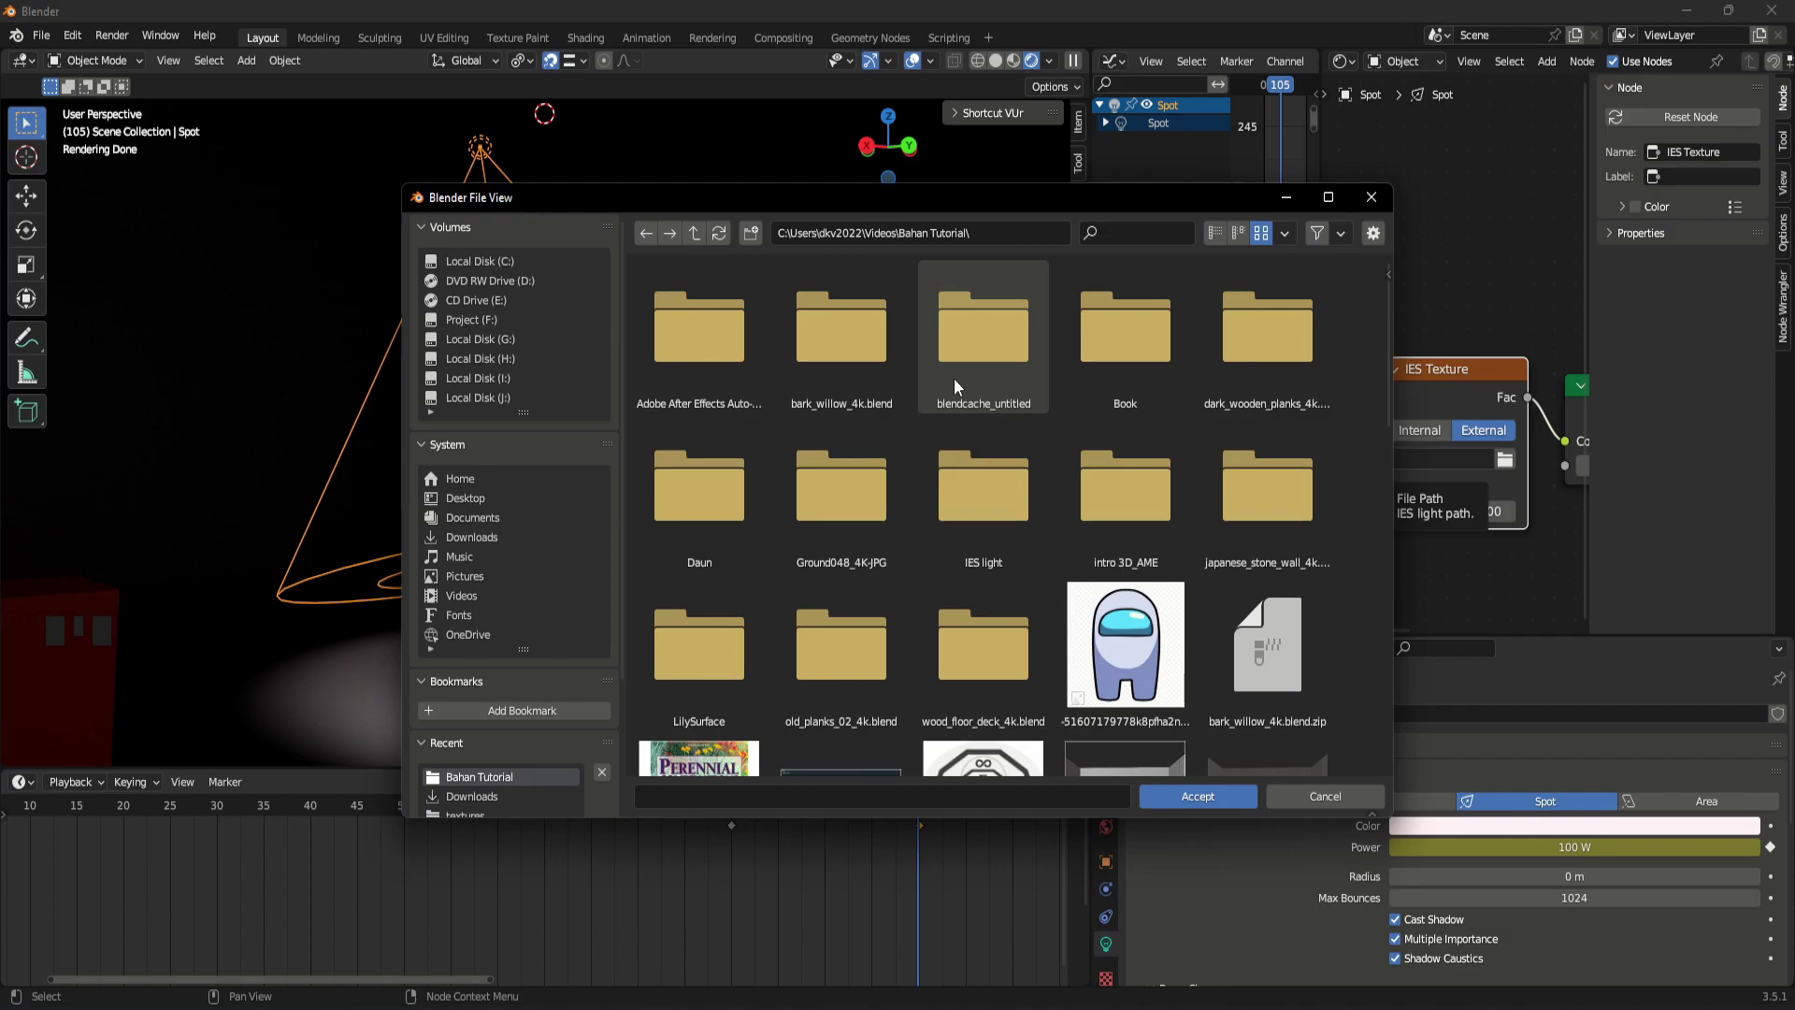
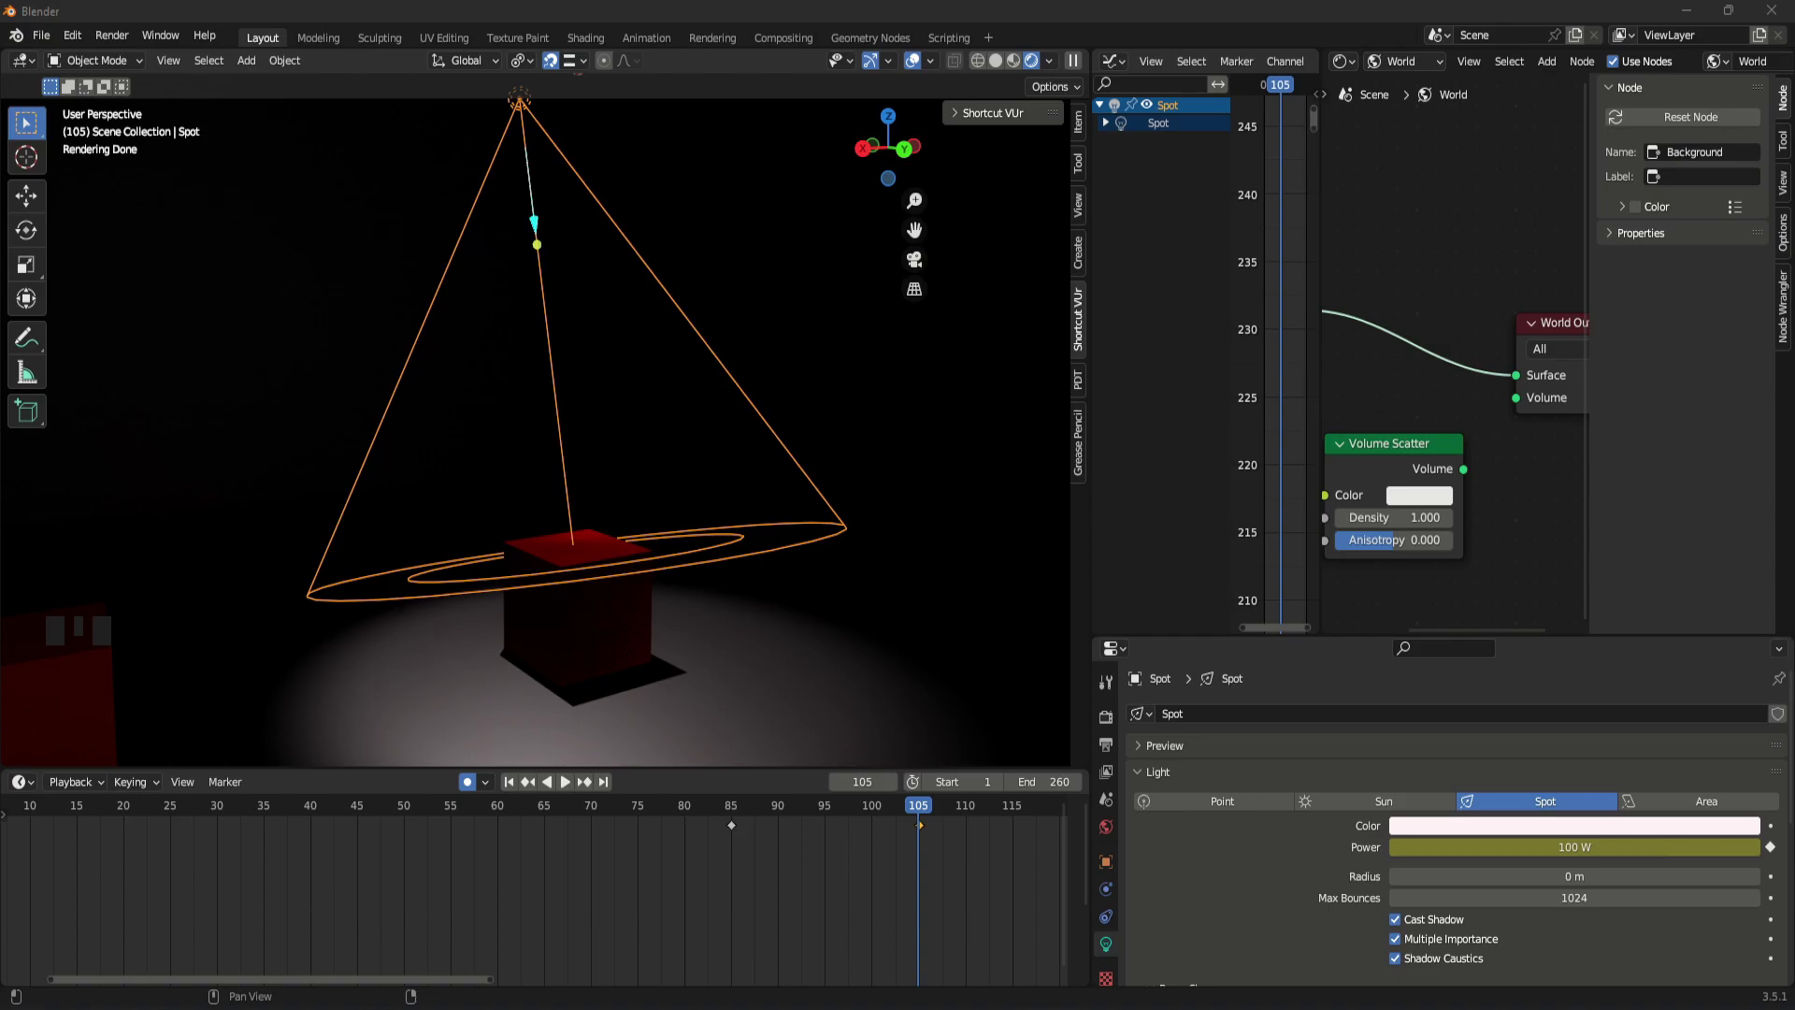
- Link Volume Scatter into the World Output's Volume and show the Cycles render settings
scroll("down", 3)
scroll("up", 3)
left_click(1472, 487)
scroll("up", 3)
left_click(1118, 731)
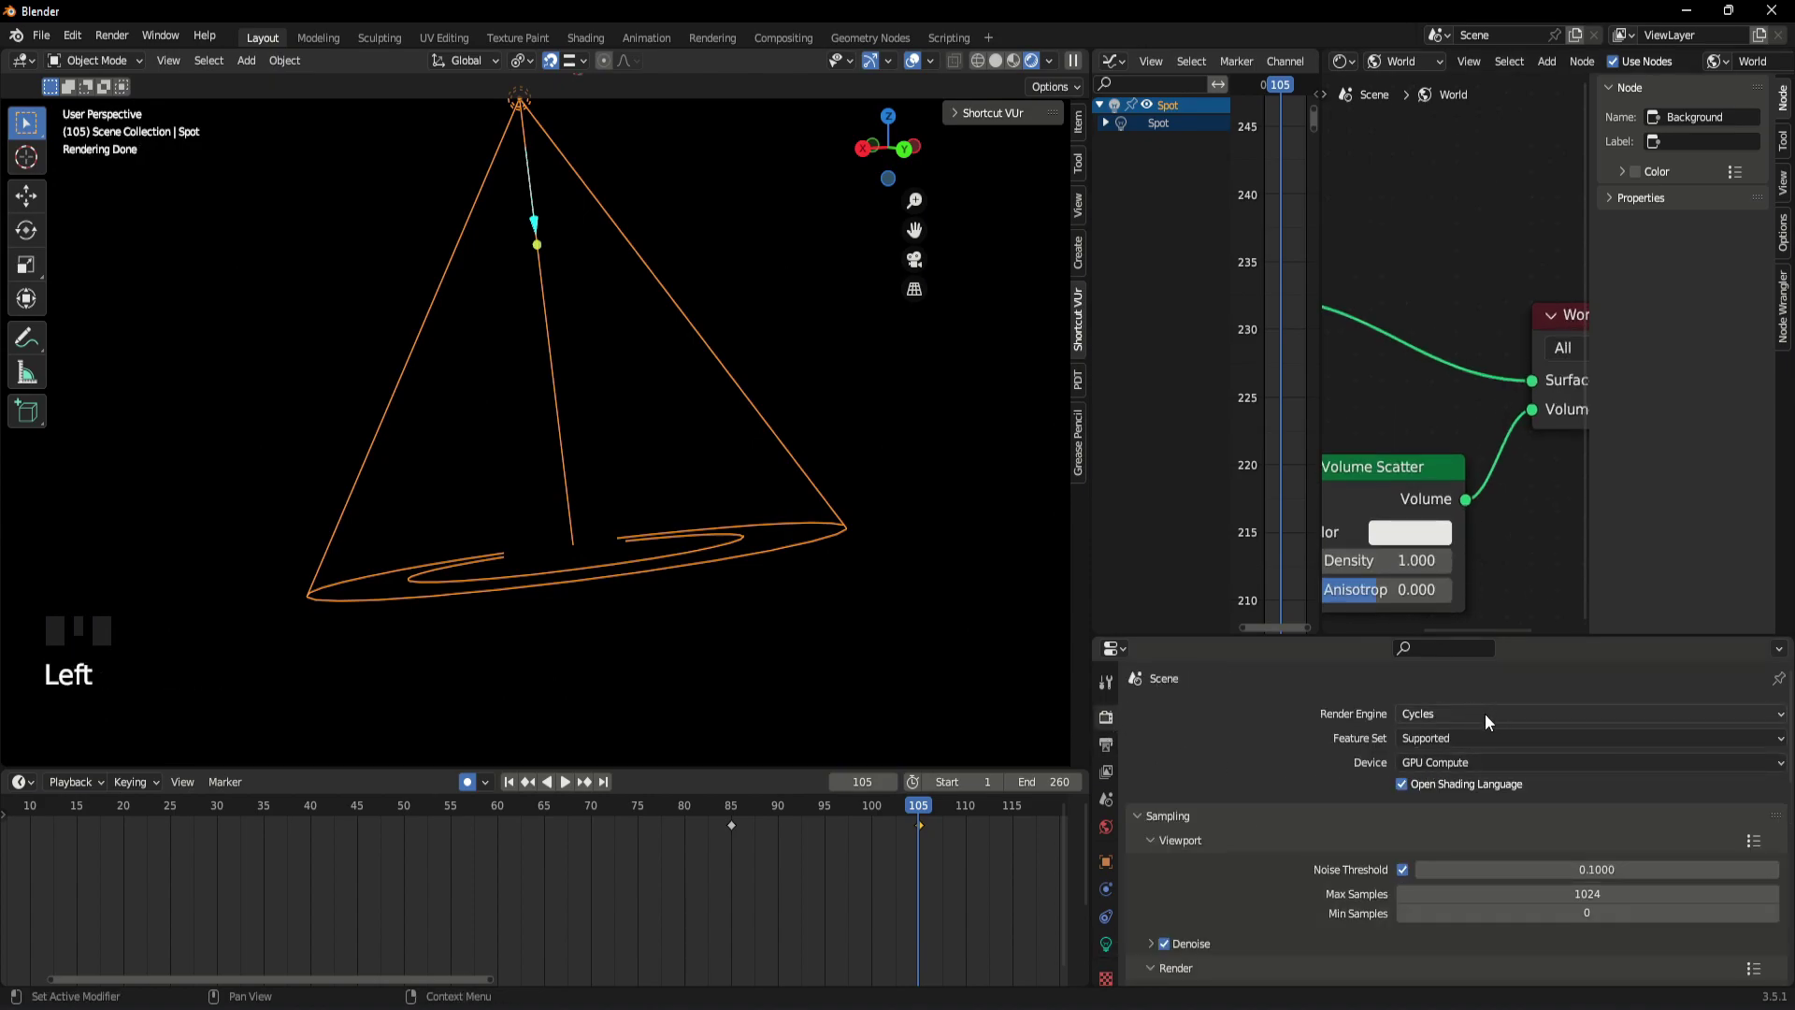
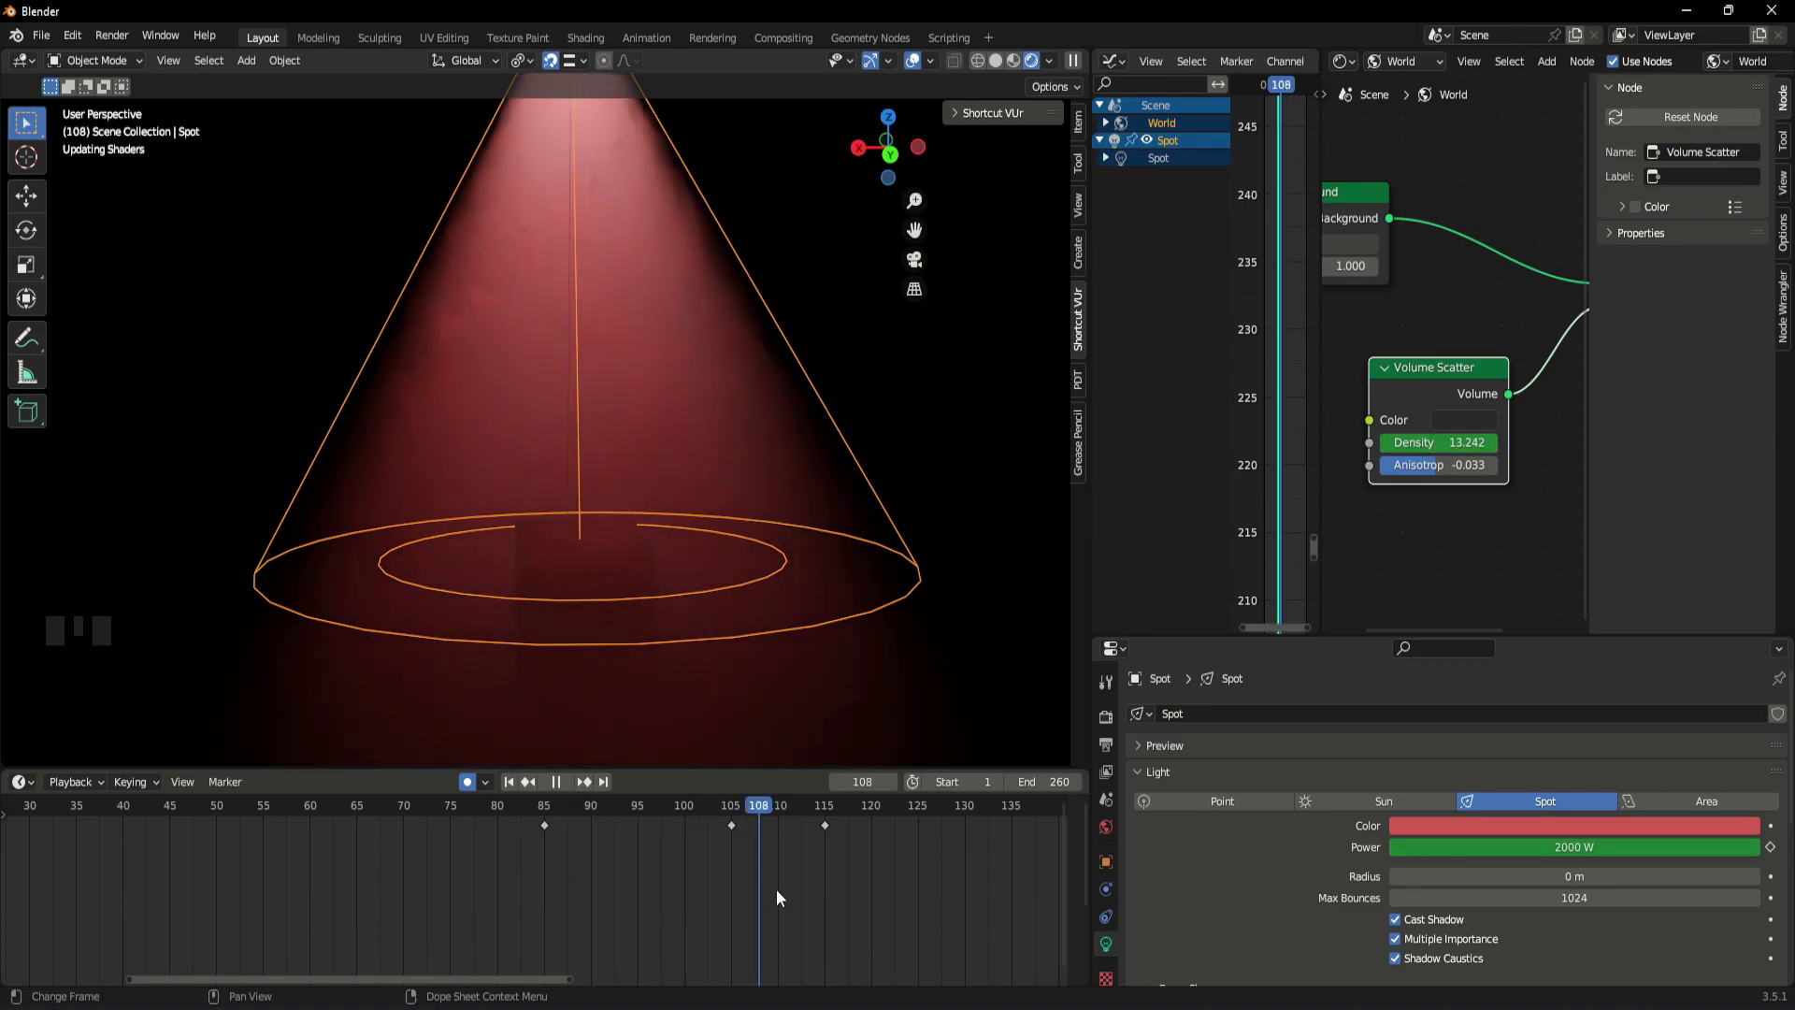
- Switch the viewport to Solid shading and select the spotlight
scroll("down", 3)
scroll("up", 3)
key("z")
scroll("down", 3)
left_click(768, 605)
scroll("up", 3)
- Duplicate the spotlight as Spot.001 and slide it about 10.6 m along X
left_click_drag(651, 537, 770, 552)
scroll("up", 3)
left_click_drag(626, 556, 810, 465)
left_click(810, 464)
scroll("down", 3)
key("shift+d")
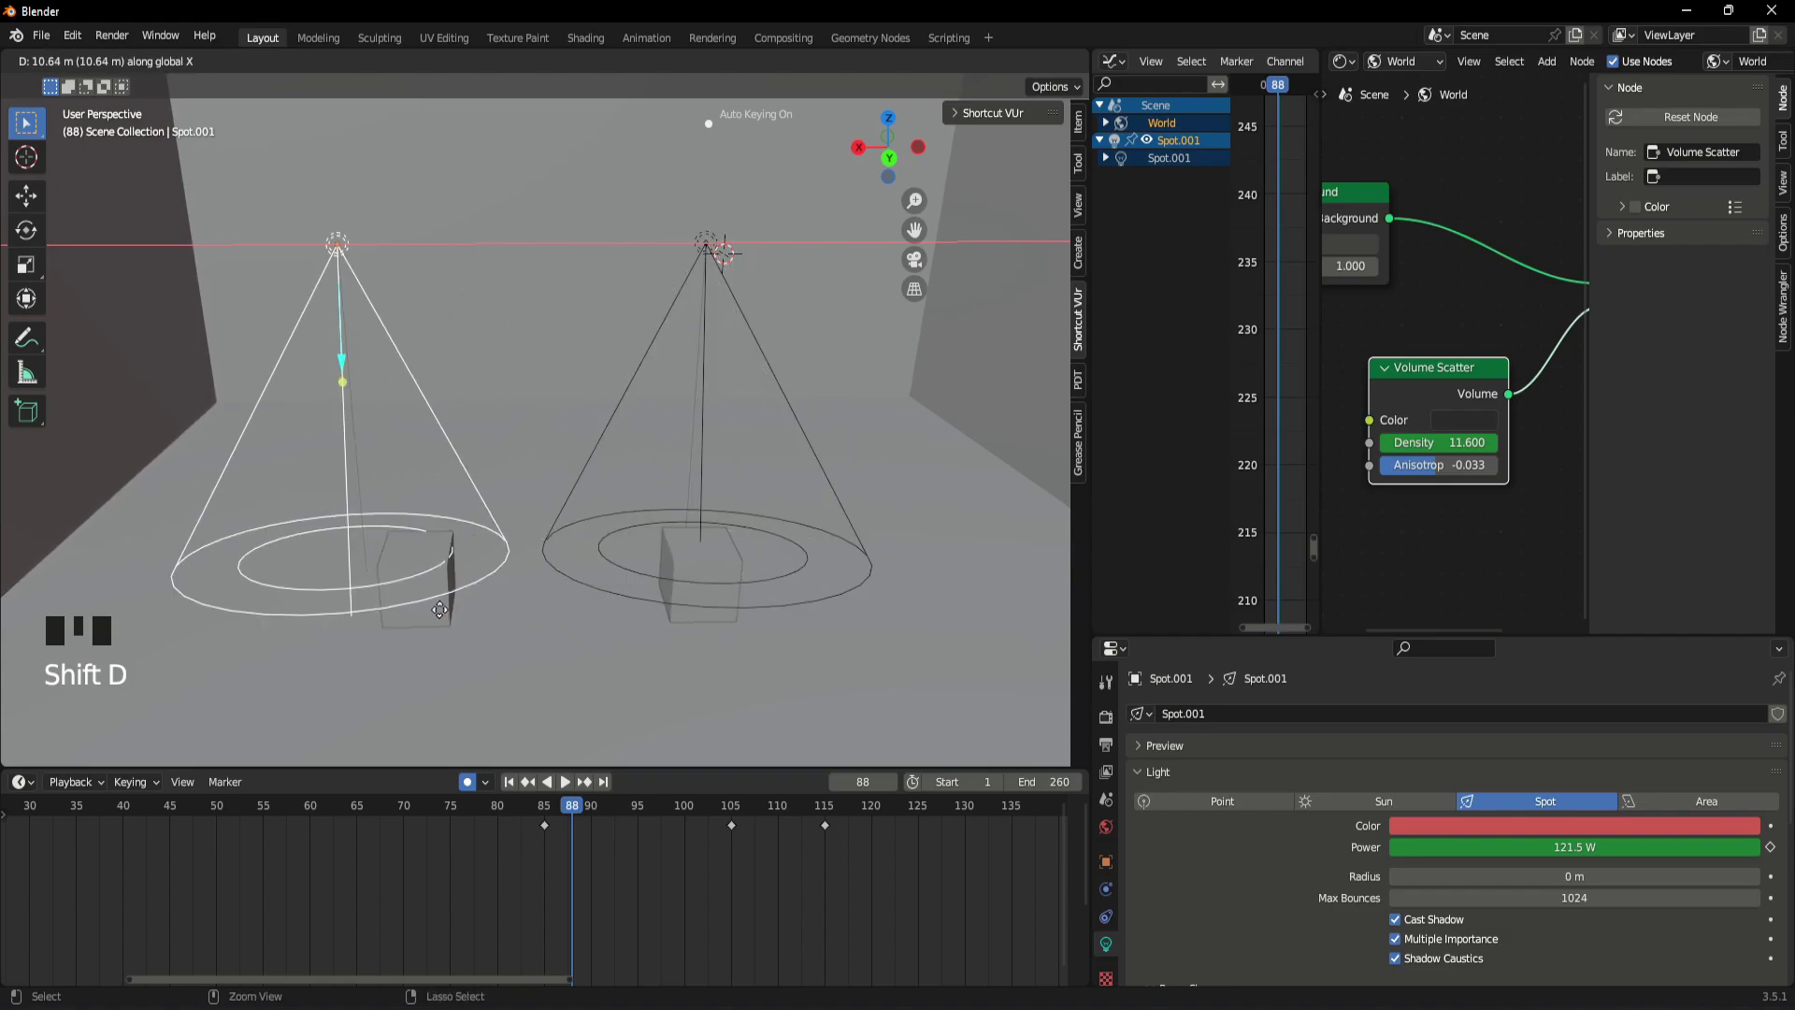
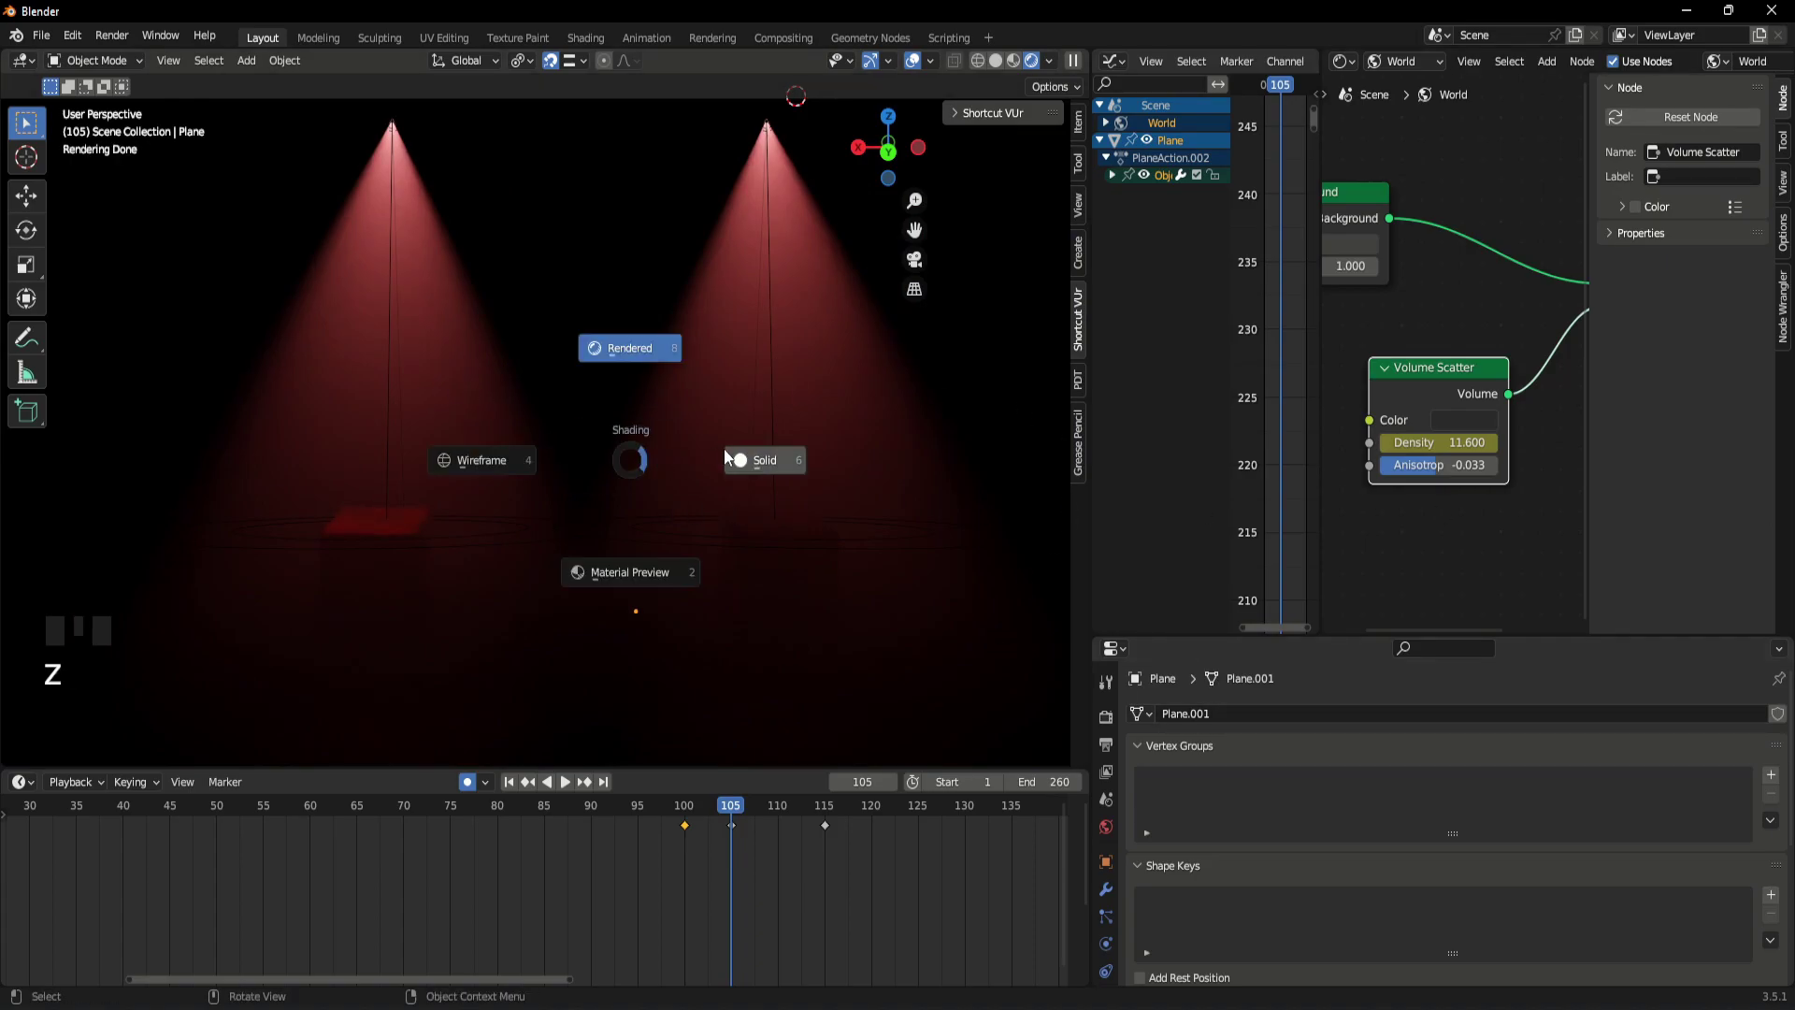
- Switch the viewport to Solid shading and select the cube under the second spotlight
scroll("down", 3)
left_click(720, 615)
scroll("up", 3)
left_click_drag(588, 494, 684, 515)
left_click(499, 596)
left_click(536, 557)
scroll("down", 3)
scroll("up", 3)
left_click_drag(615, 590, 730, 571)
scroll("up", 3)
- Orbit around the cube to inspect it, then scrub the Dope Sheet playhead to frame 115
left_click_drag(635, 580, 671, 538)
scroll("down", 3)
left_click_drag(578, 538, 684, 586)
scroll("down", 3)
left_click_drag(612, 543, 533, 548)
scroll("up", 3)
left_click_drag(533, 548, 696, 550)
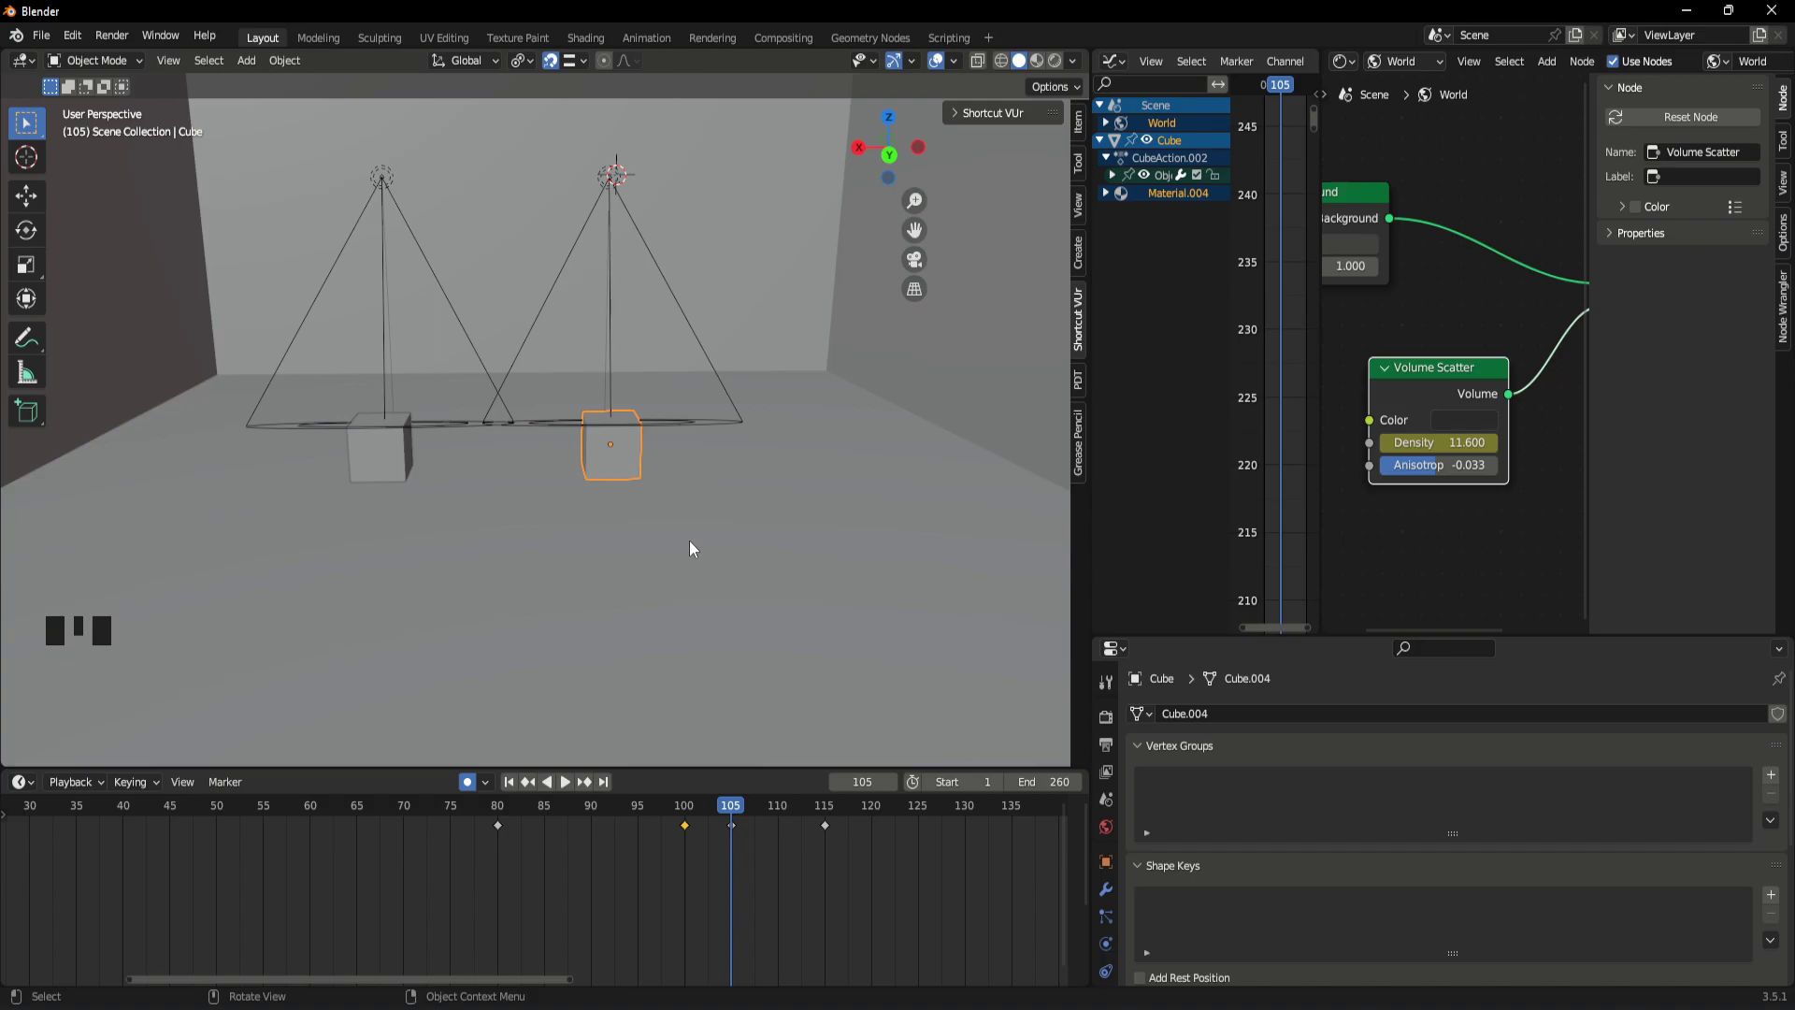
scroll("down", 3)
left_click_drag(720, 809, 833, 899)
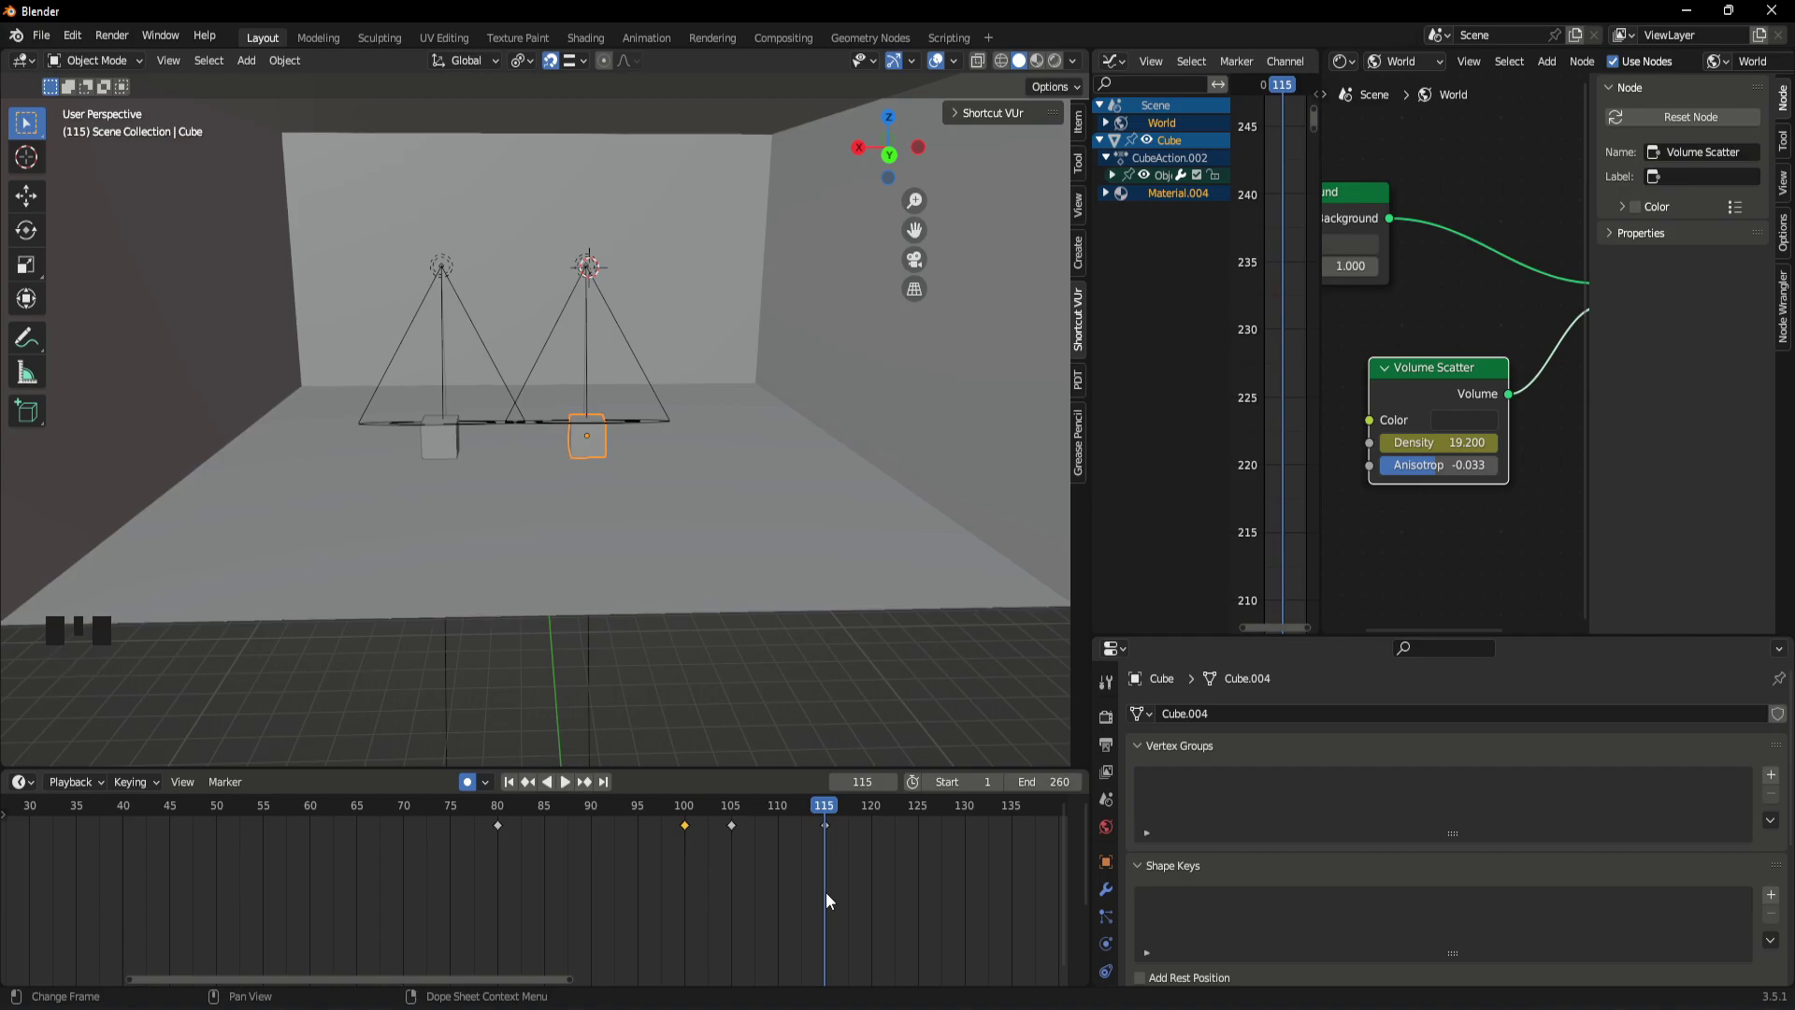